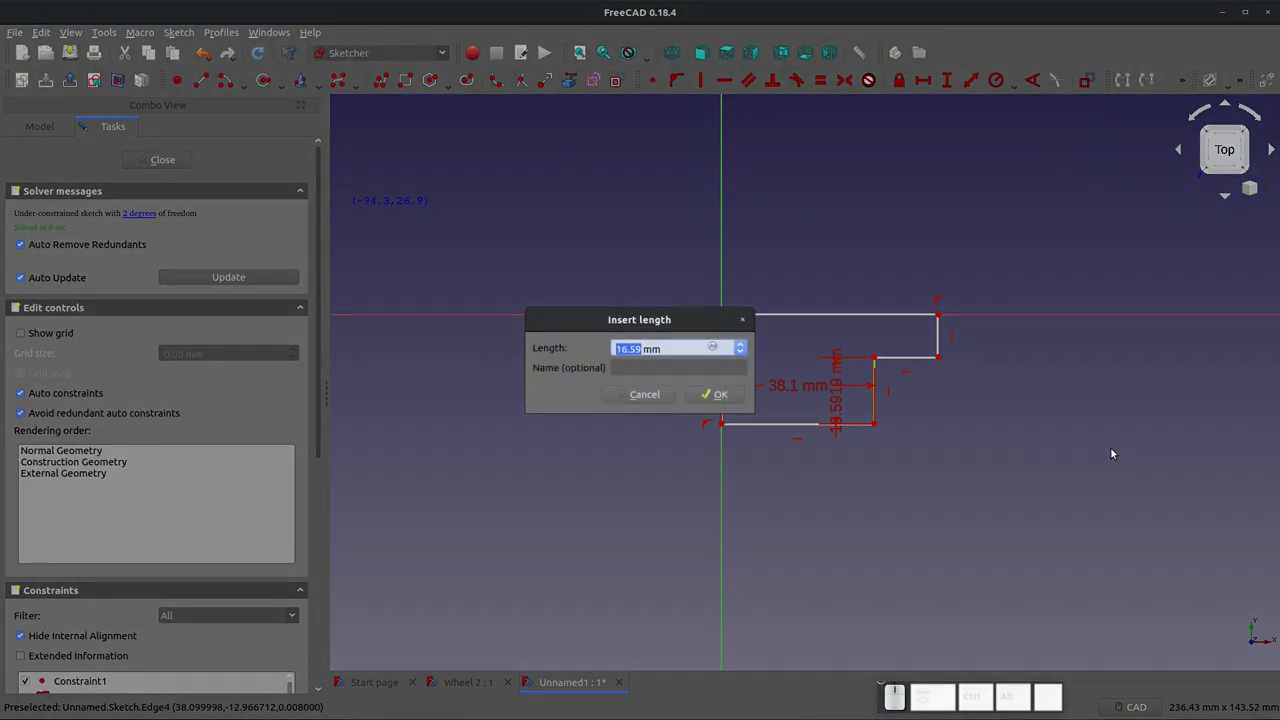
Step: Dimension the profile's inner step height to 25.4 mm
{"action": "key", "text": "KP_2"}
{"action": "key", "text": "KP_5"}
{"action": "key", "text": "KP_Decimal"}
{"action": "key", "text": "KP_4"}
{"action": "key", "text": "KP_Enter"}
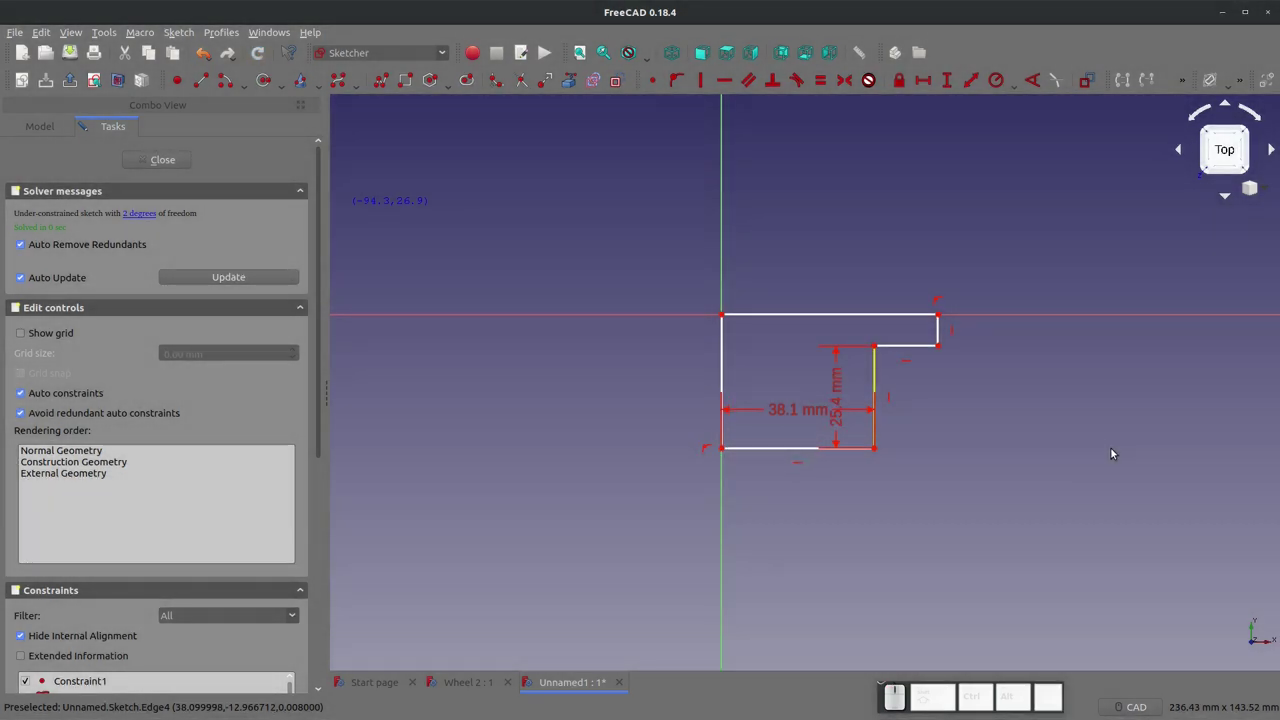
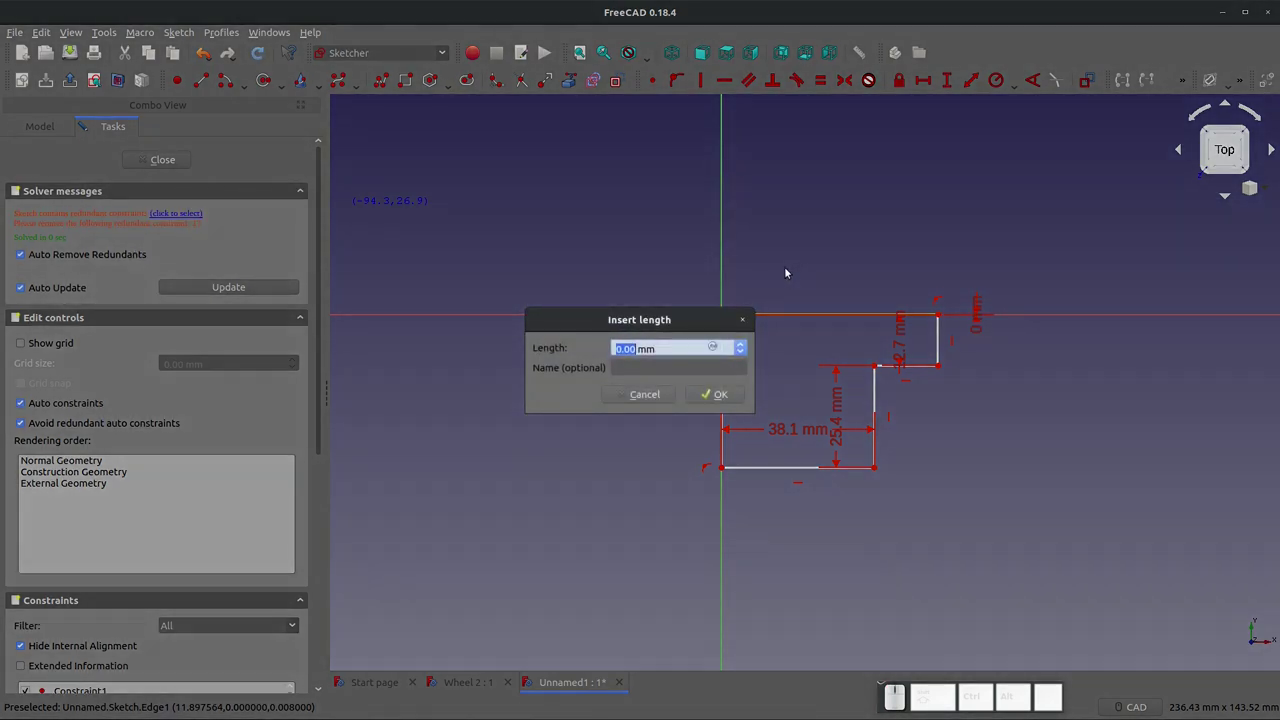
Step: Dimension the outer height to 76.2 mm, accepting the conflicting-constraint warning
{"action": "key", "text": "KP_7"}
{"action": "key", "text": "KP_6"}
{"action": "key", "text": "KP_2"}
{"action": "key", "text": "KP_Enter"}
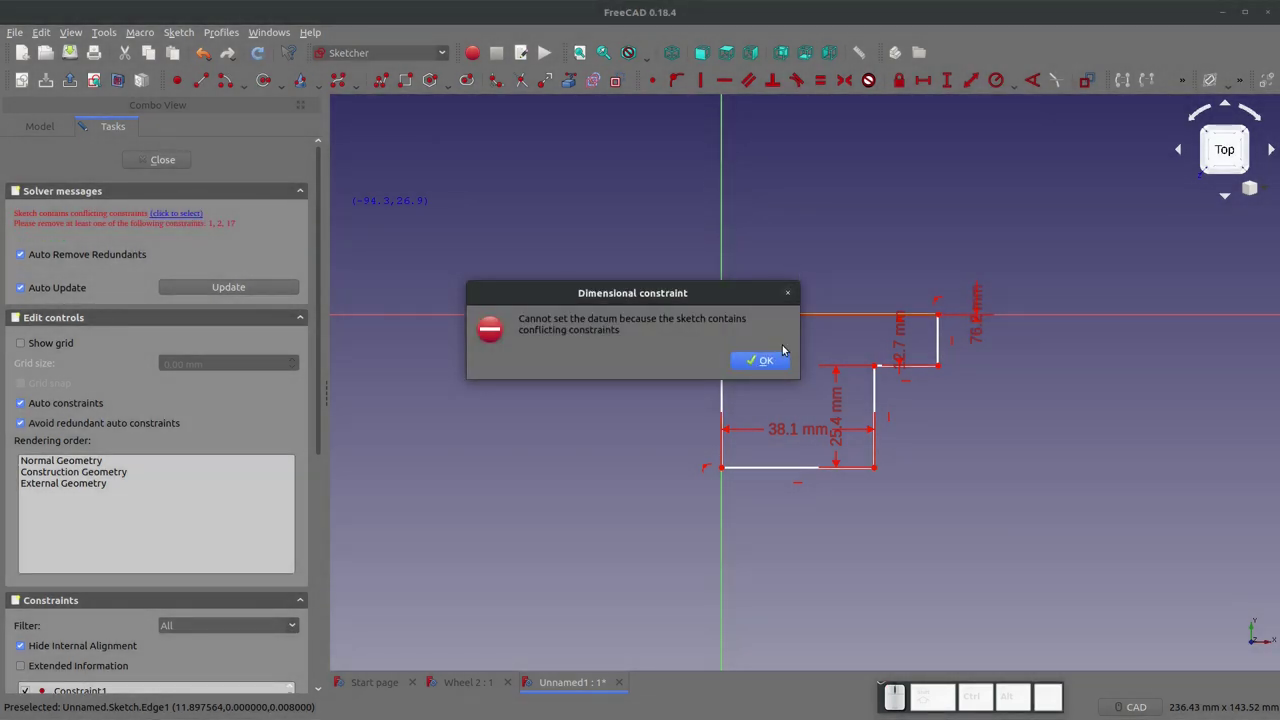
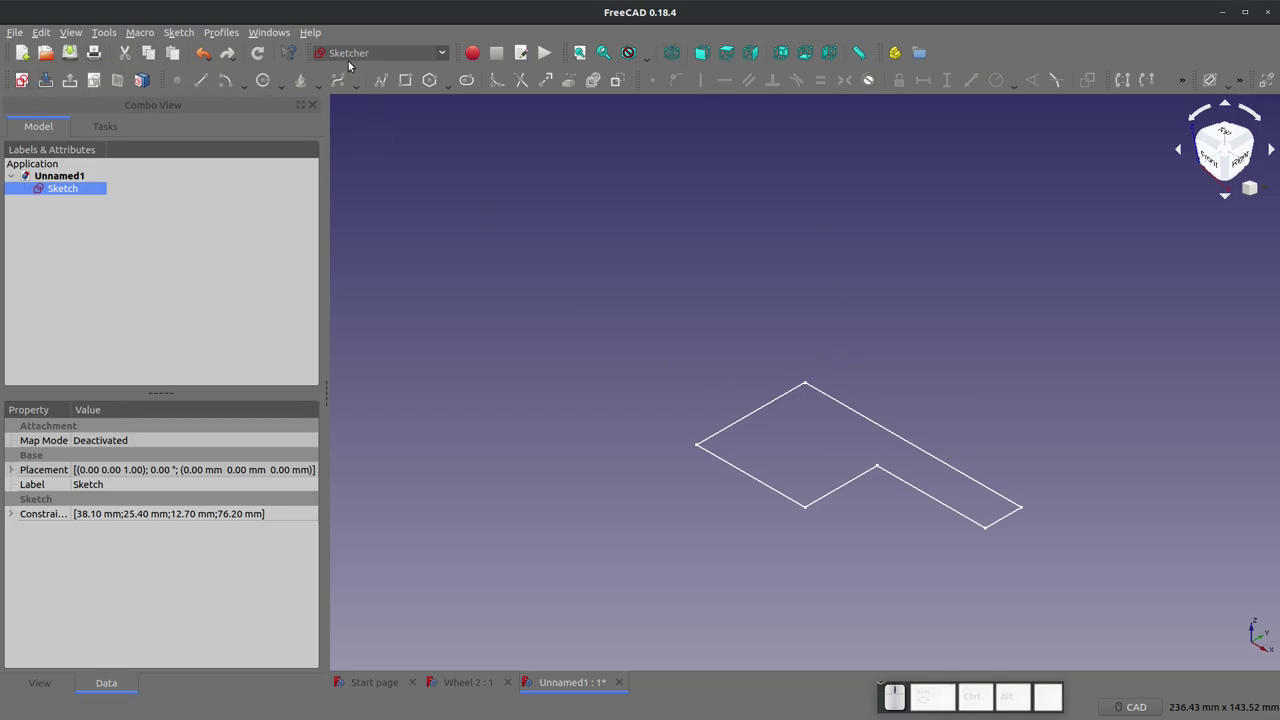
Step: In the Part workbench, revolve the profile about the Y axis (Dir Y 1, Dir Z 0) into a solid
{"action": "left_click", "coordinate": [363, 60]}
{"action": "left_click", "coordinate": [366, 264]}
{"action": "left_click", "coordinate": [235, 84]}
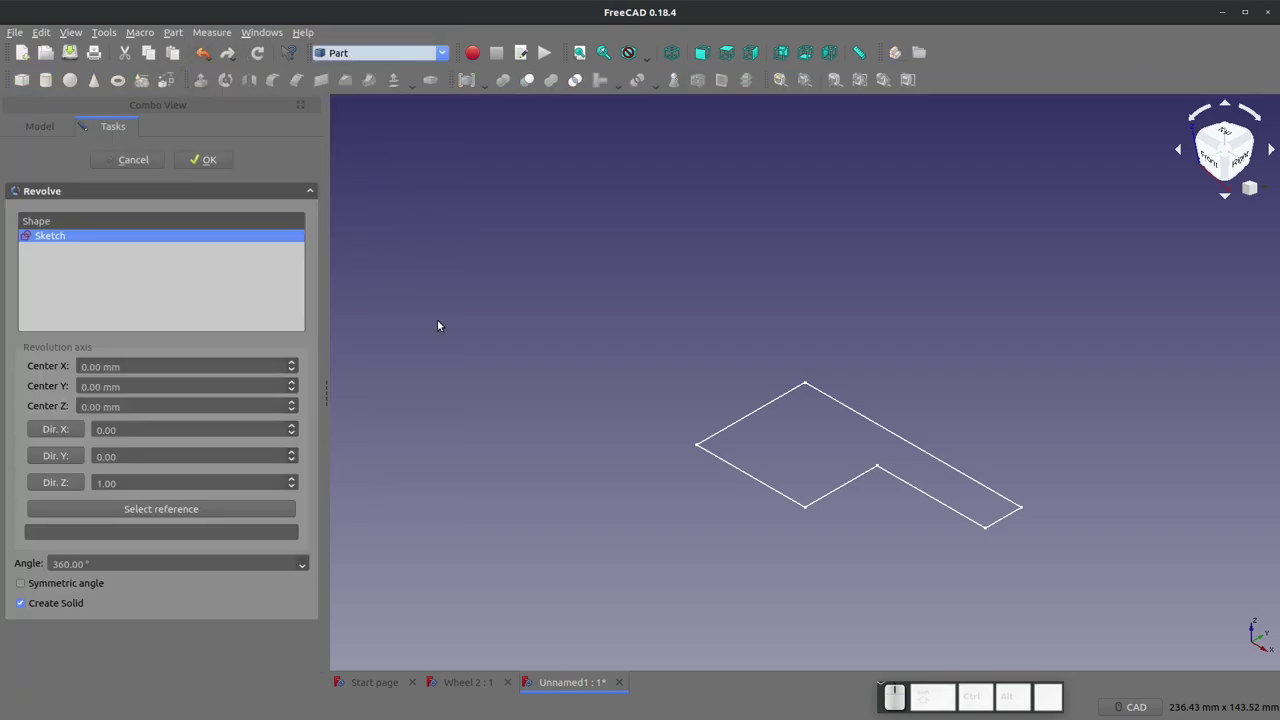
{"action": "scroll", "scroll_direction": "down", "scroll_amount": 3}
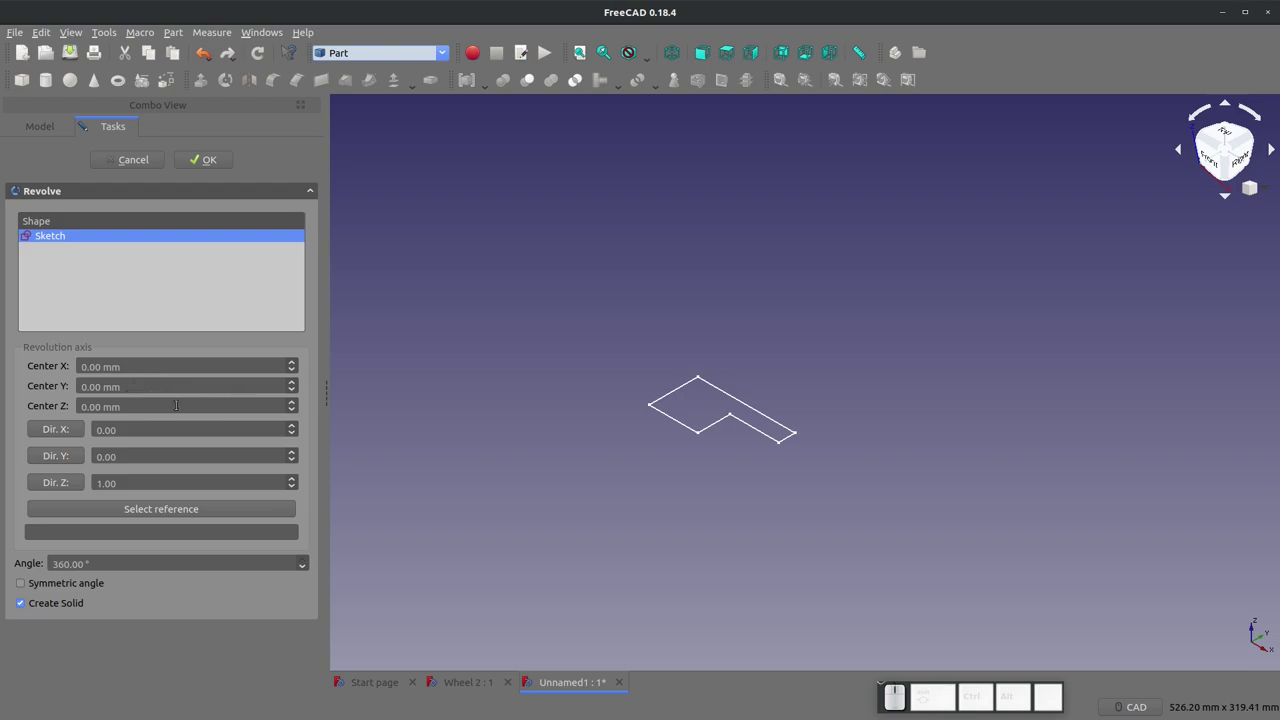
{"action": "left_click", "coordinate": [291, 486]}
{"action": "left_click", "coordinate": [292, 451]}
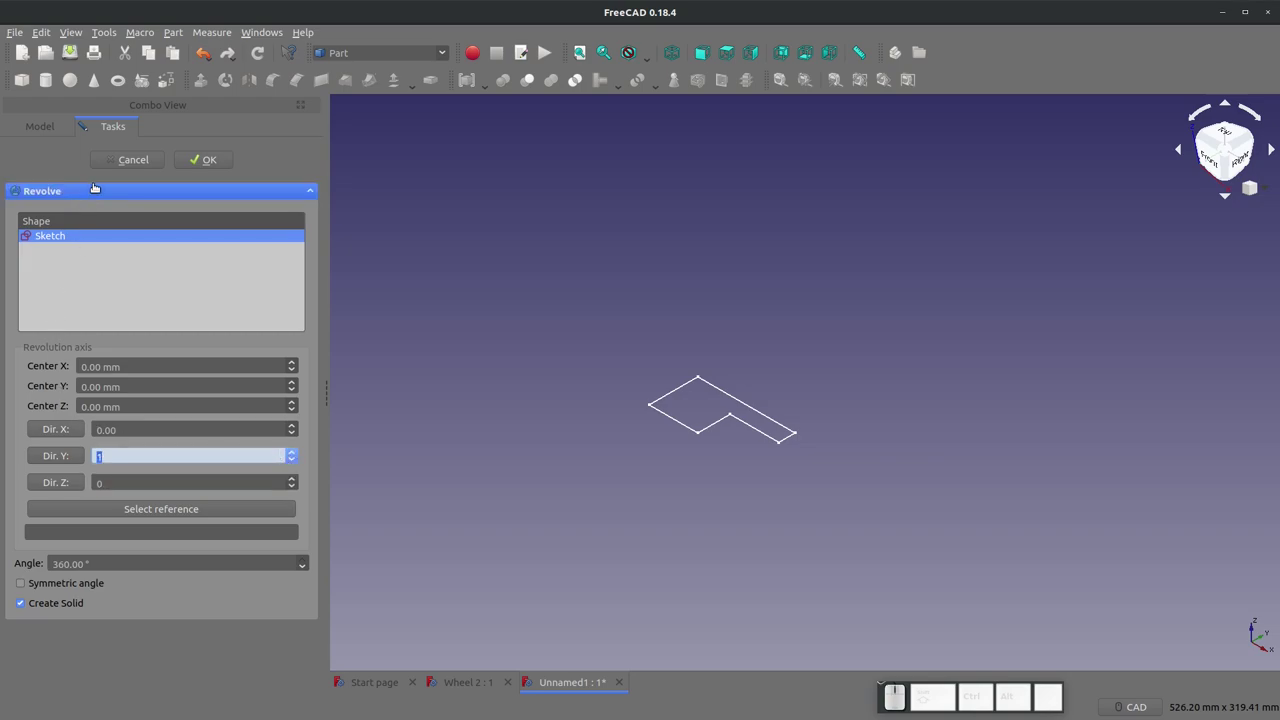
{"action": "left_click", "coordinate": [196, 160]}
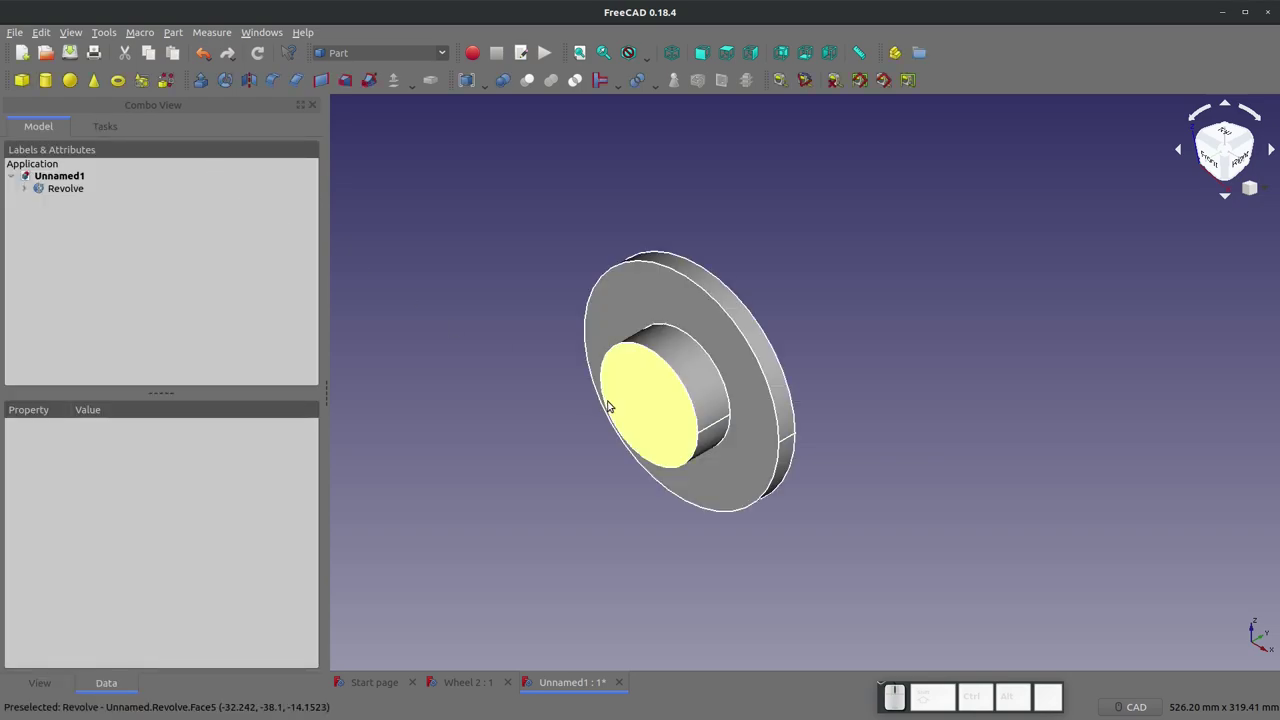
Step: Inspect the revolved disc from several angles and switch to the Sketcher workbench
{"action": "scroll", "scroll_direction": "down", "scroll_amount": 3}
{"action": "scroll", "scroll_direction": "up", "scroll_amount": 3}
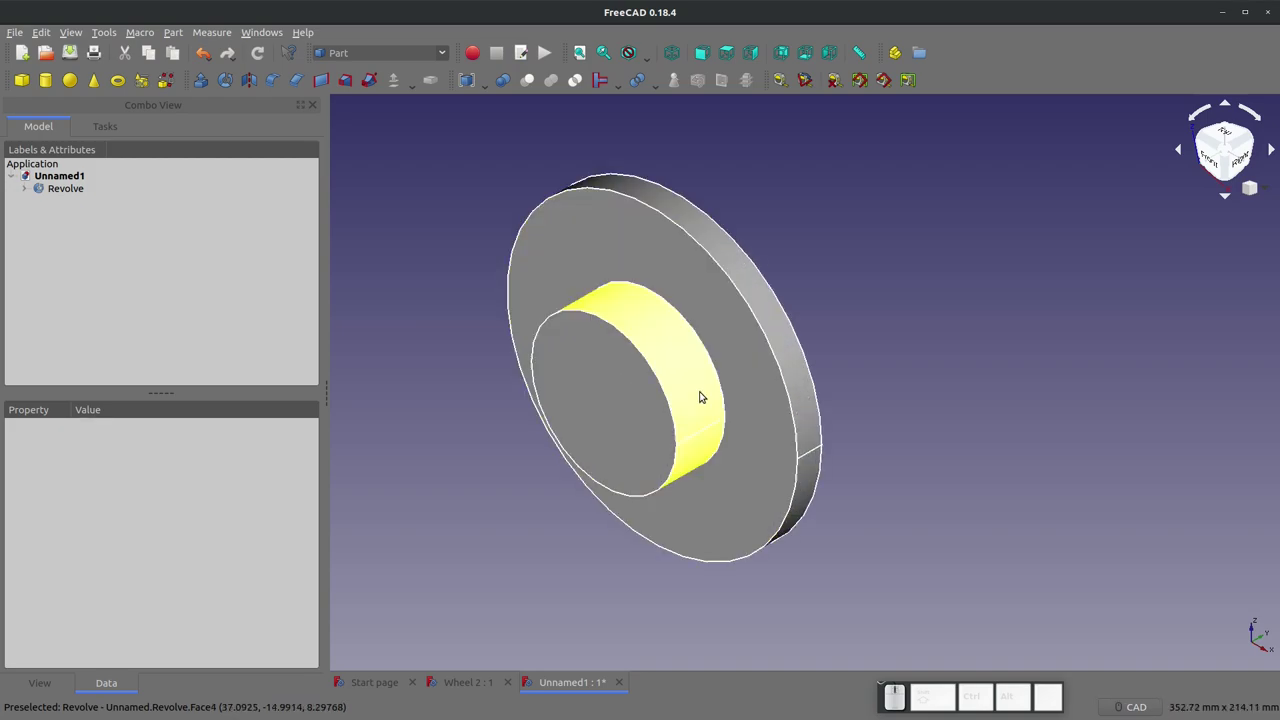
{"action": "scroll", "scroll_direction": "down", "scroll_amount": 3}
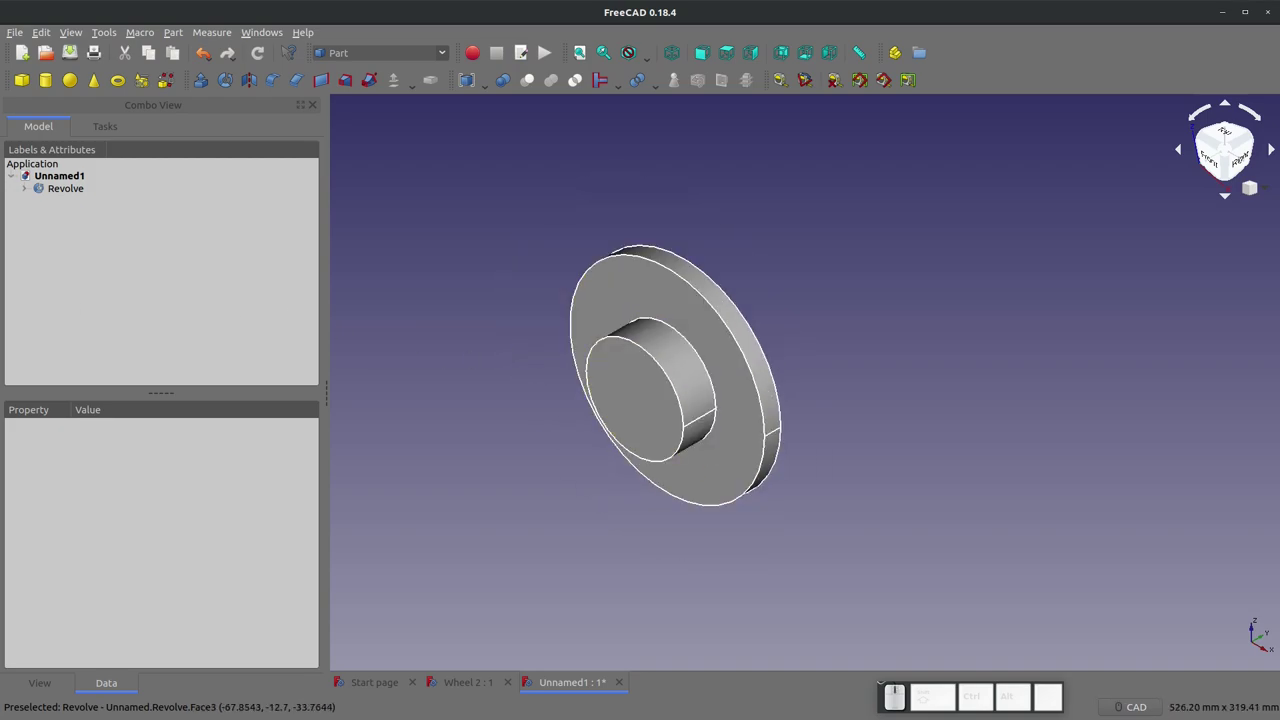
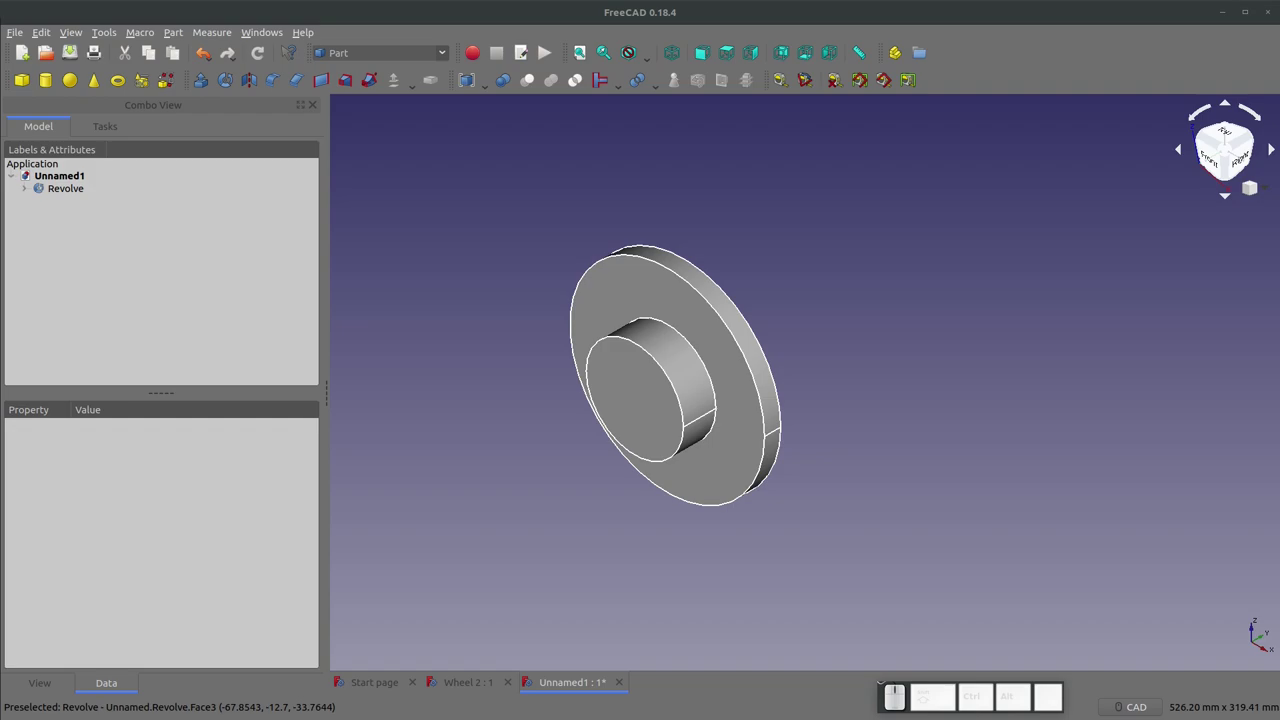
{"action": "left_click", "coordinate": [509, 450]}
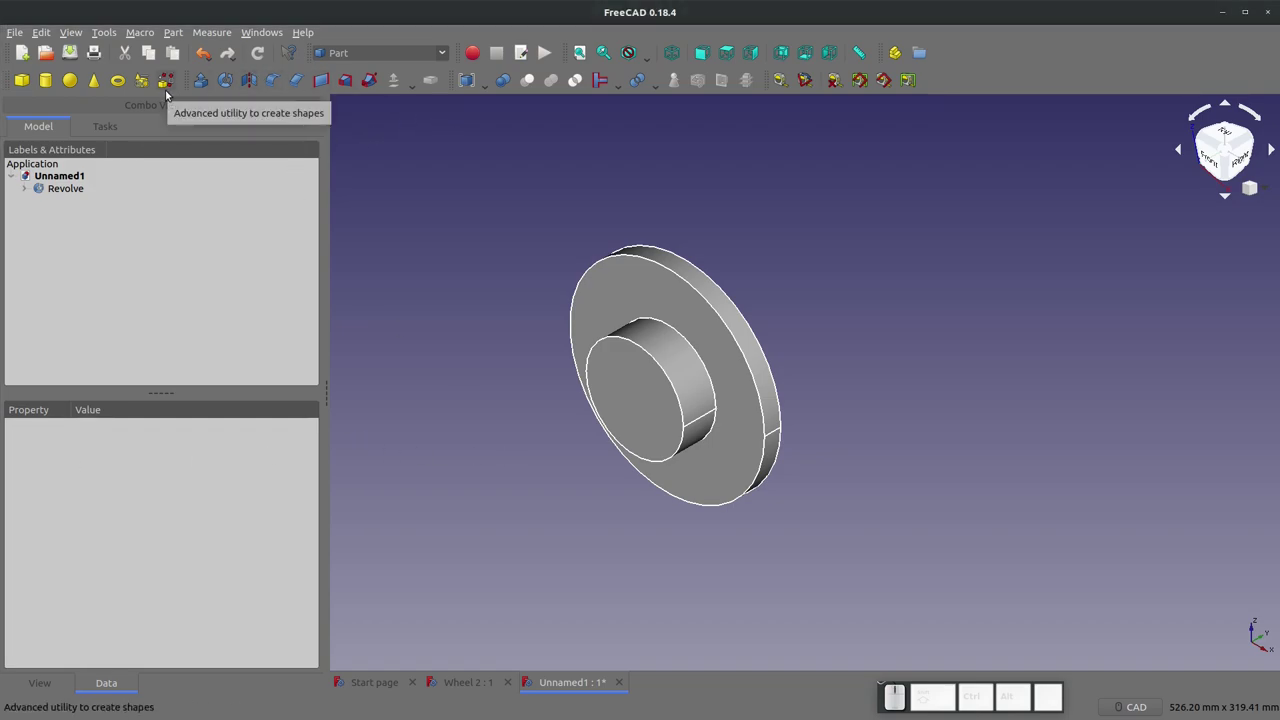
{"action": "left_click", "coordinate": [420, 57]}
{"action": "left_click", "coordinate": [401, 428]}
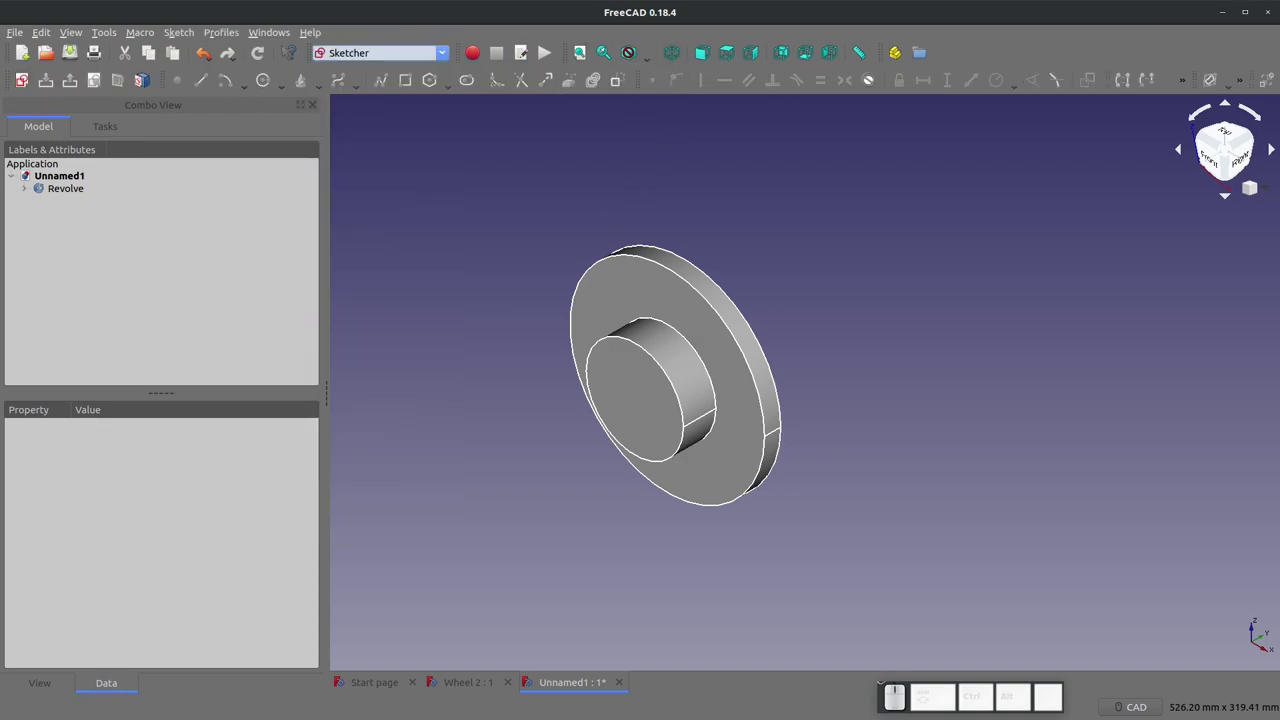
Step: Start a new sketch on the XY plane and reference the disc's edges as external geometry
{"action": "left_click", "coordinate": [28, 79]}
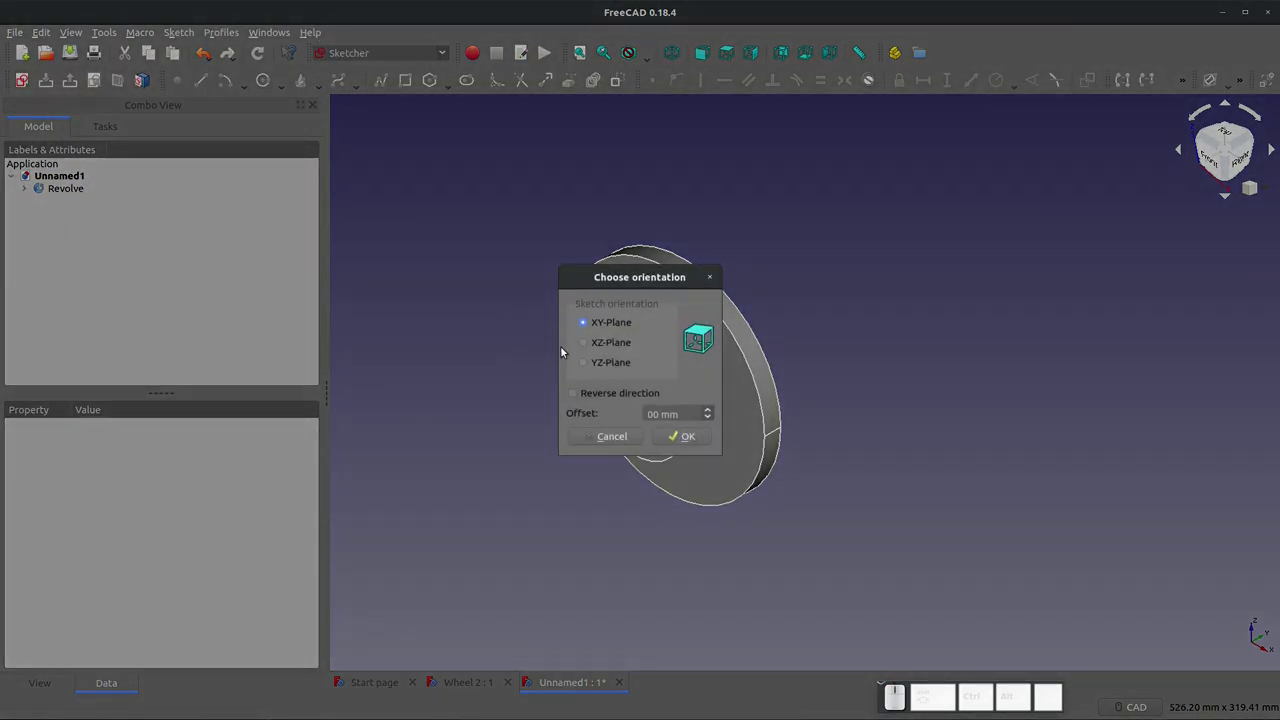
{"action": "left_click", "coordinate": [686, 440]}
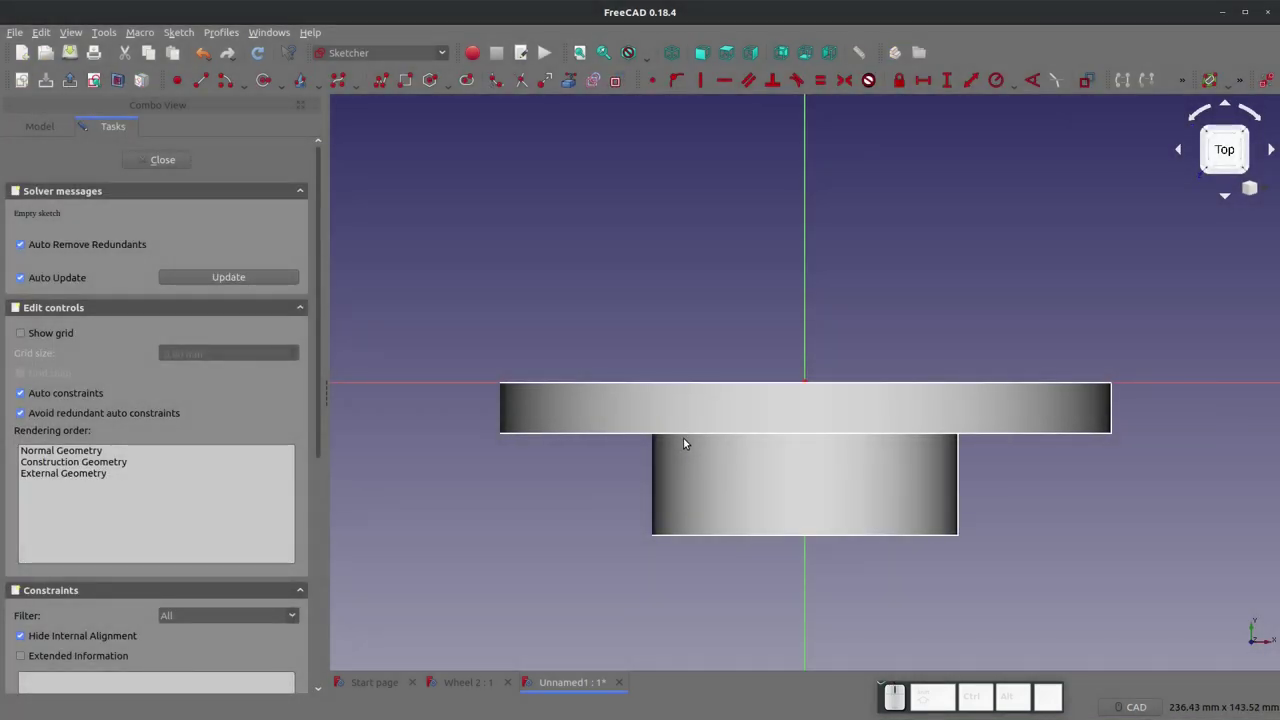
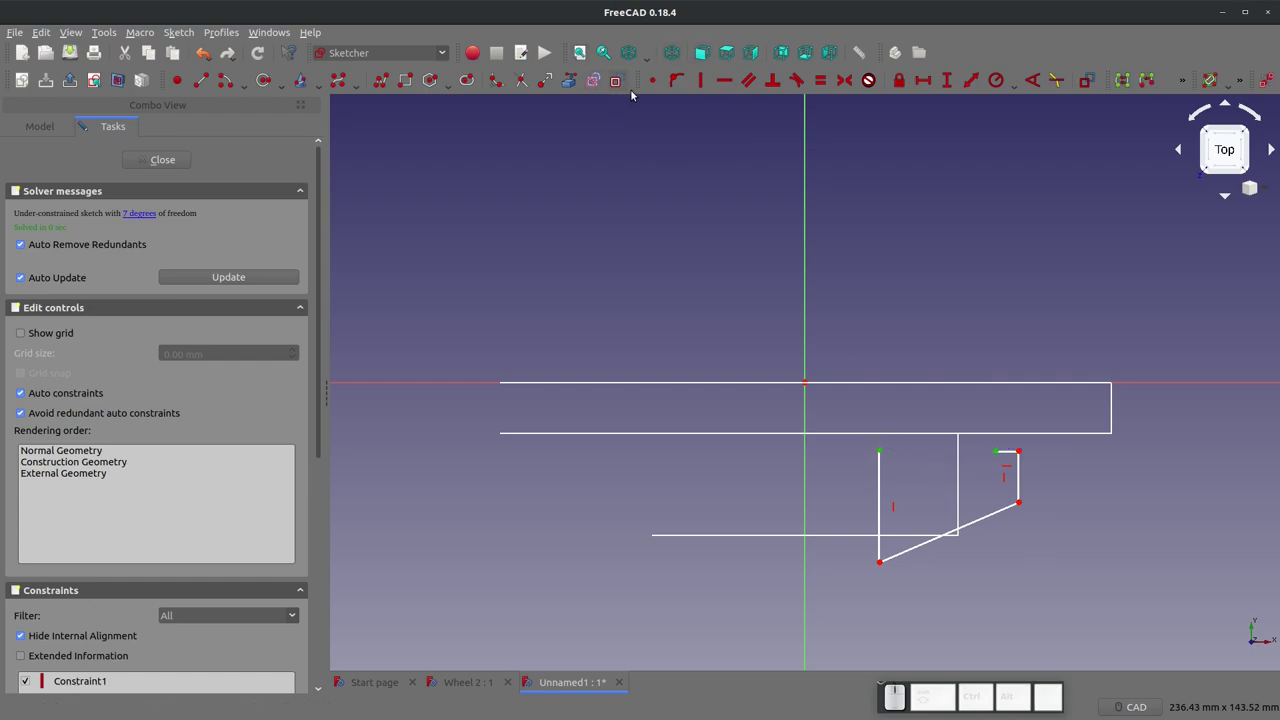
{"action": "left_click", "coordinate": [664, 84]}
{"action": "left_click", "coordinate": [526, 280]}
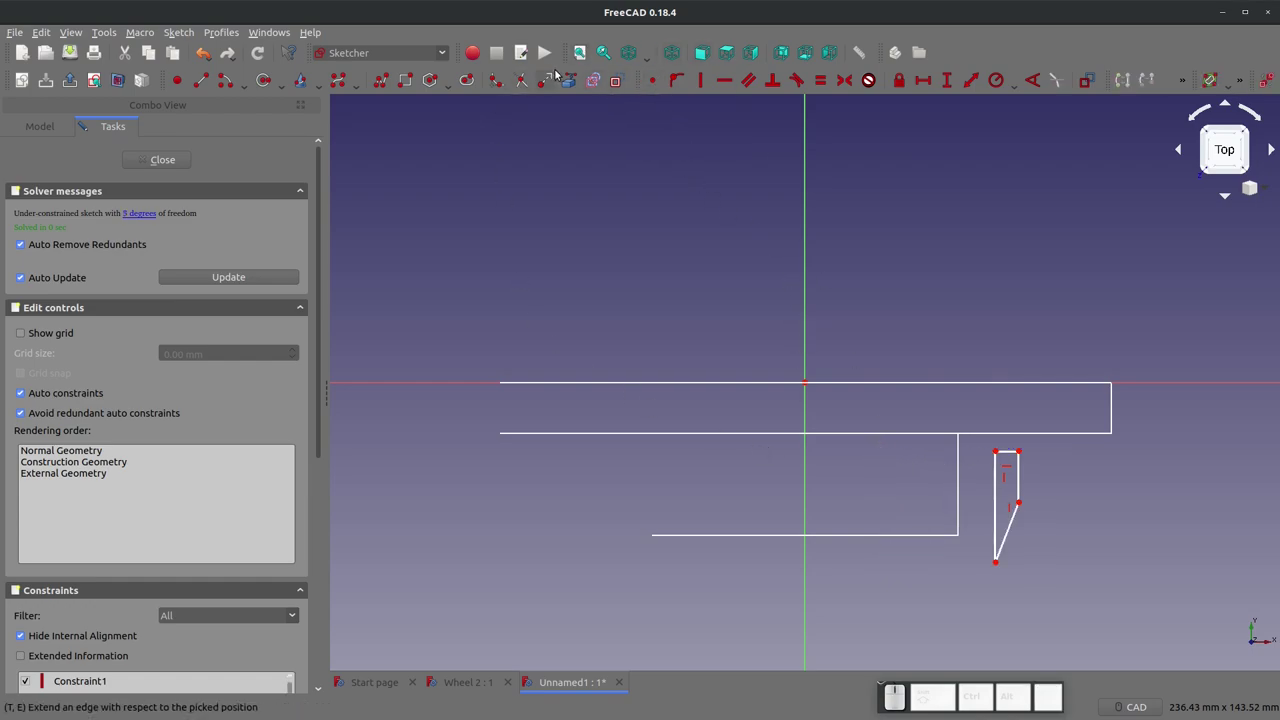
{"action": "left_click", "coordinate": [577, 78]}
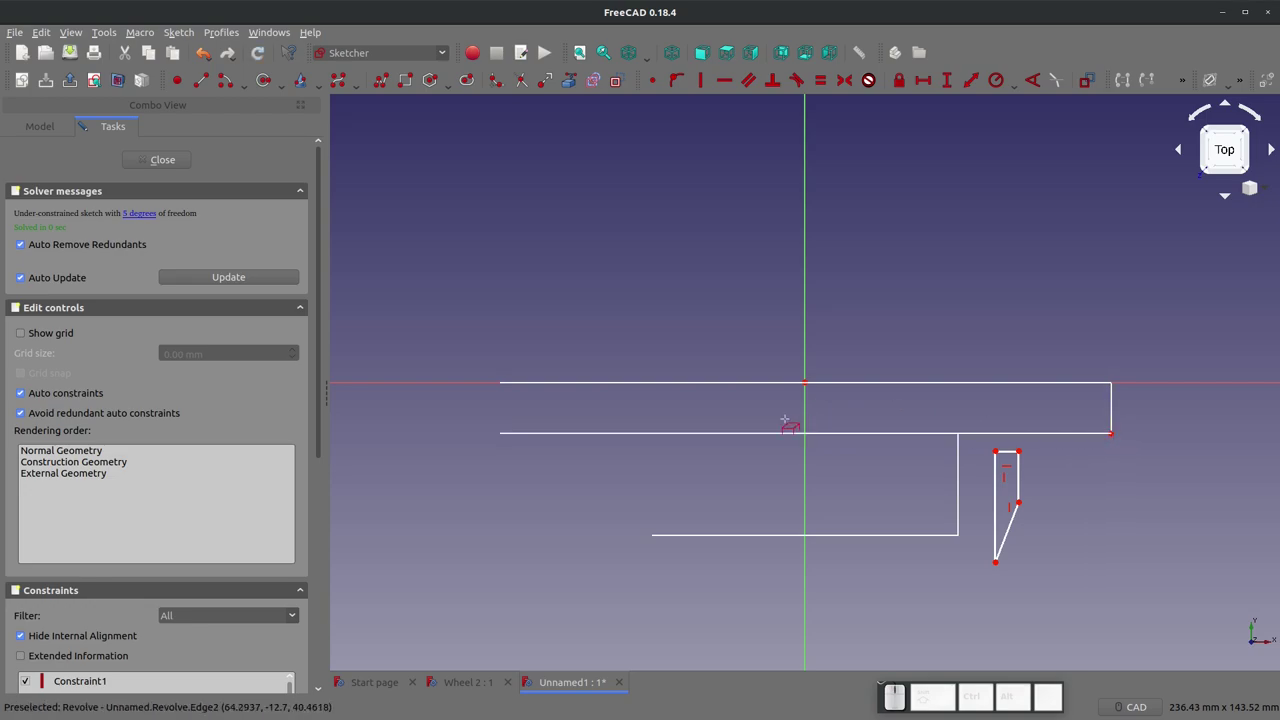
{"action": "key", "text": "Escape"}
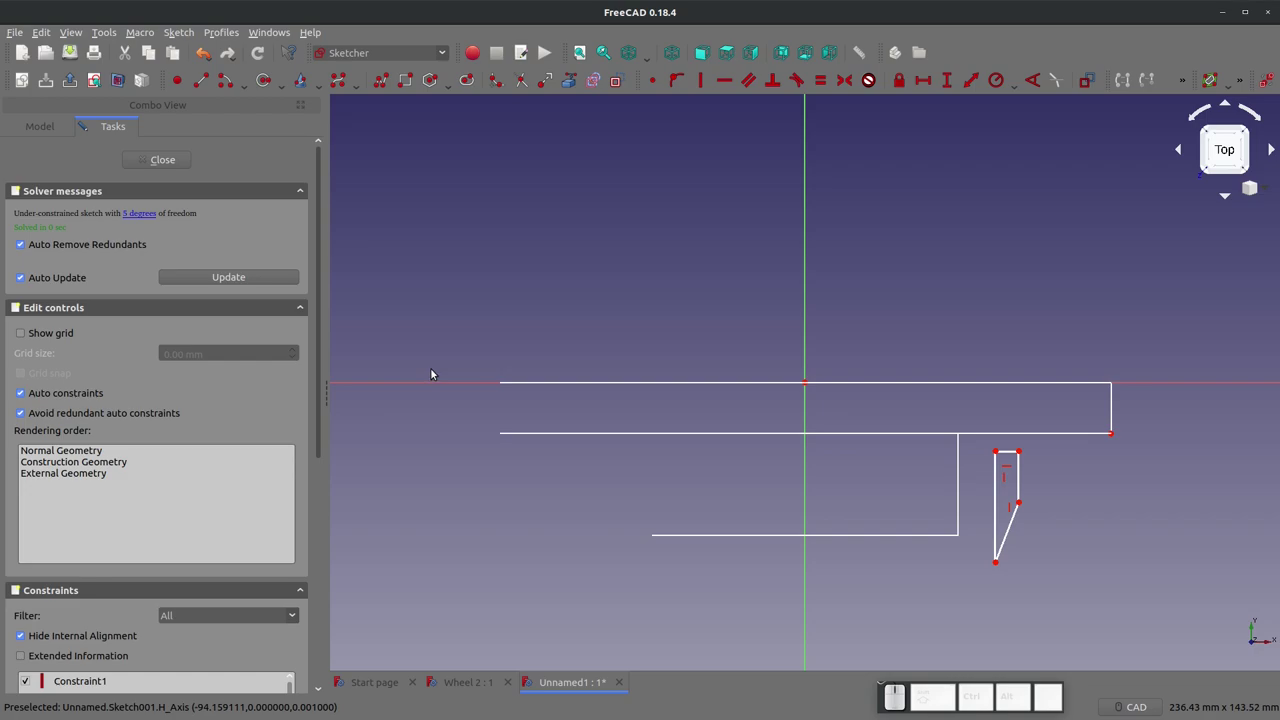
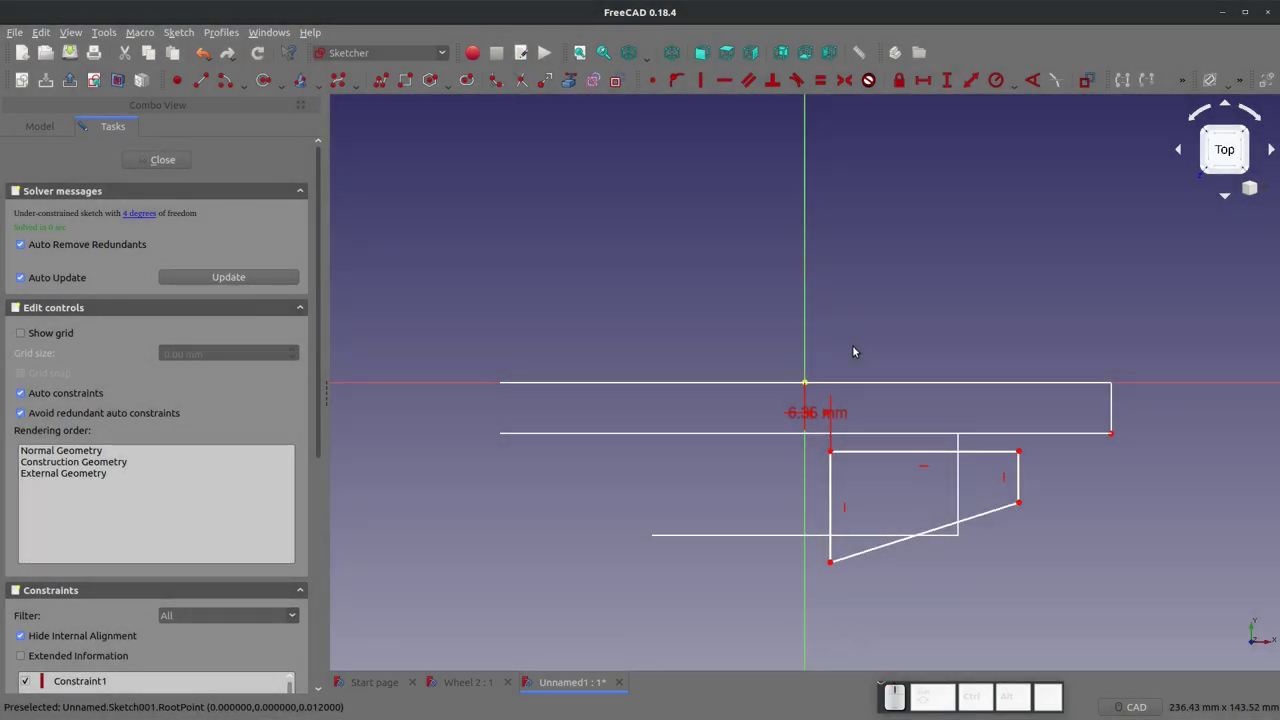
Step: Attach the spoke profile's top corners to the disc edge and add a horizontal constraint
{"action": "key", "text": "Escape"}
{"action": "left_click", "coordinate": [1024, 452]}
{"action": "left_click", "coordinate": [1022, 450]}
{"action": "left_click", "coordinate": [1022, 478]}
{"action": "left_click", "coordinate": [1117, 434]}
{"action": "double_click", "coordinate": [1116, 430]}
{"action": "left_click", "coordinate": [1021, 453]}
{"action": "key", "text": "h"}
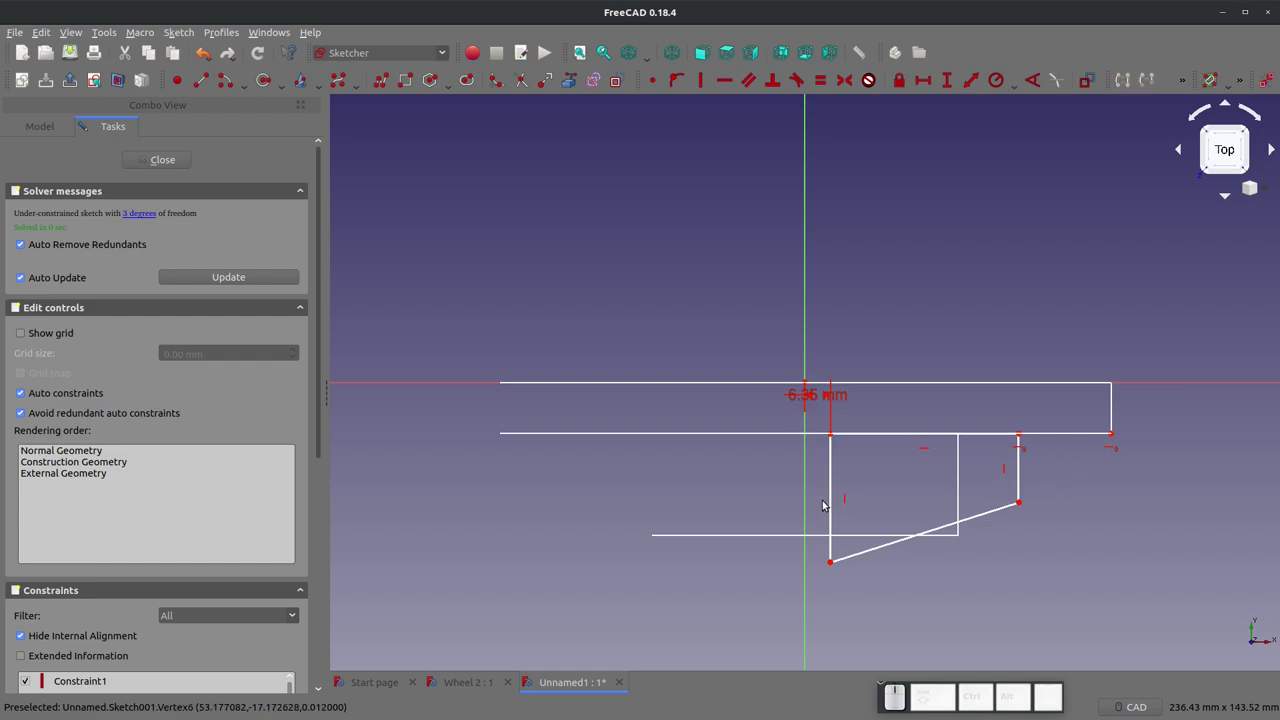
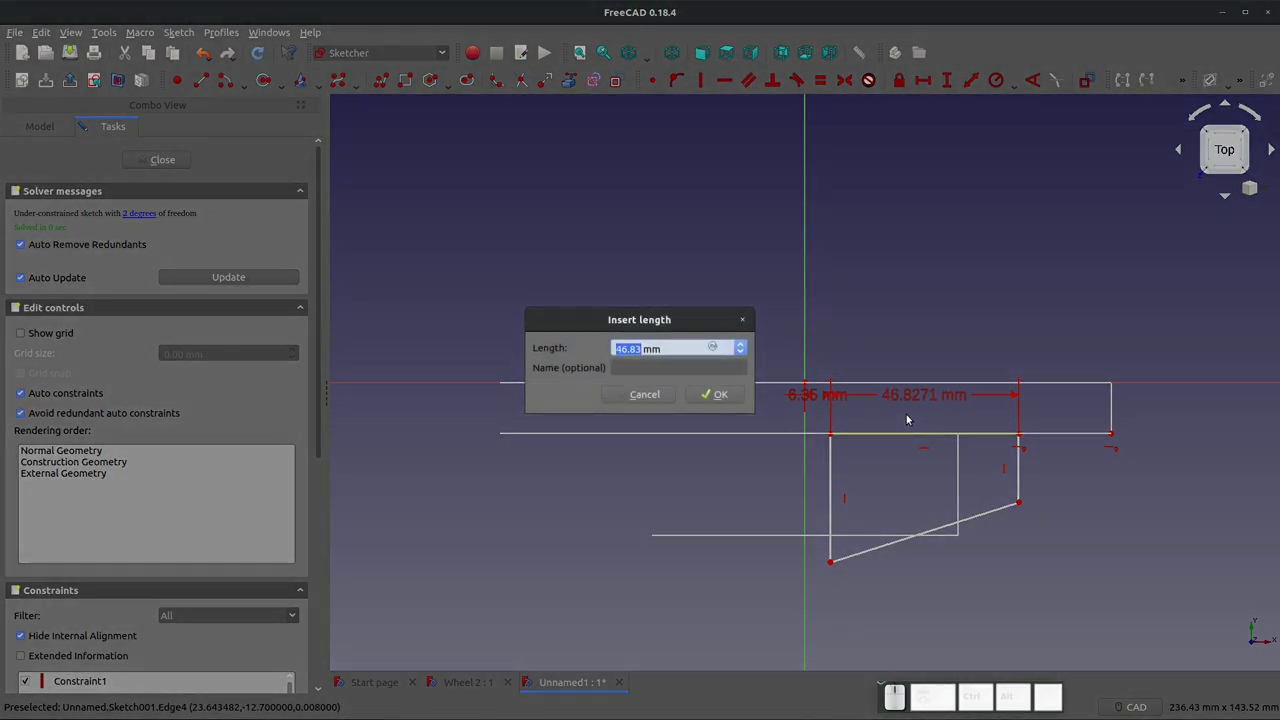
Step: Dimension the profile's top width to 28.575 mm, cancelling a rejected extra length constraint
{"action": "key", "text": "KP_2"}
{"action": "key", "text": "KP_8"}
{"action": "key", "text": "KP_Decimal"}
{"action": "key", "text": "KP_5"}
{"action": "key", "text": "KP_7"}
{"action": "key", "text": "KP_5"}
{"action": "key", "text": "KP_Enter"}
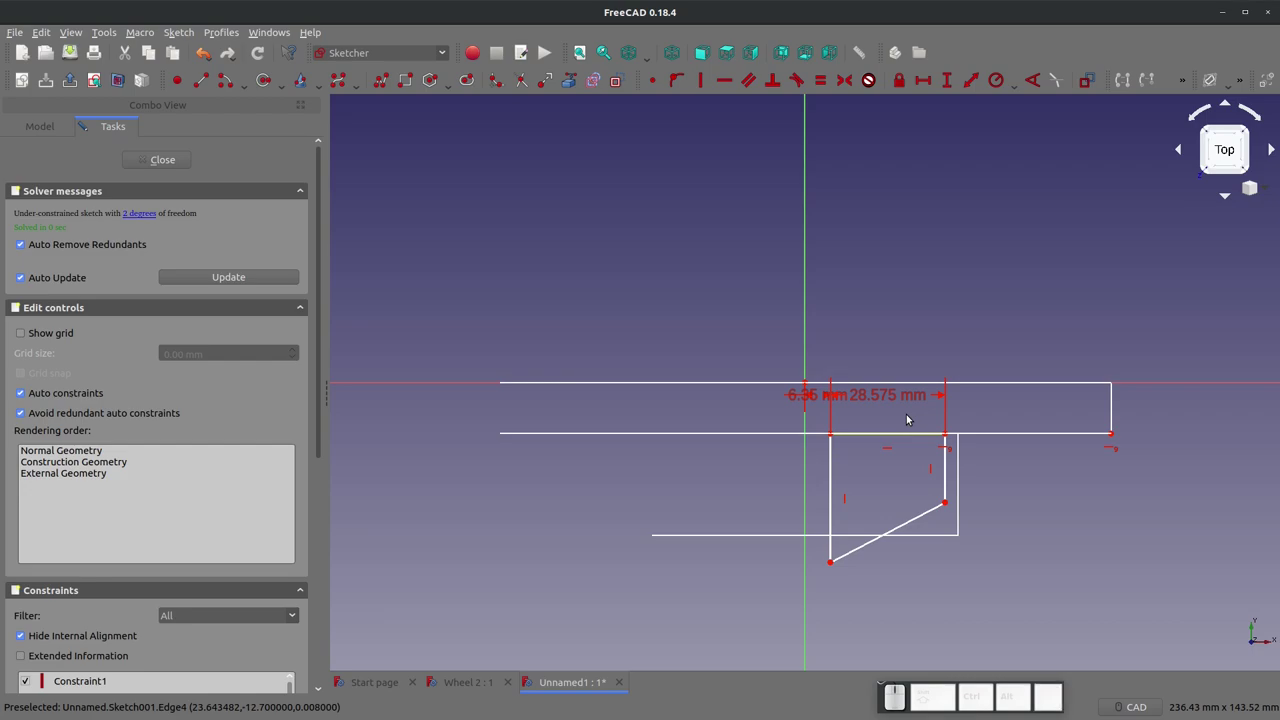
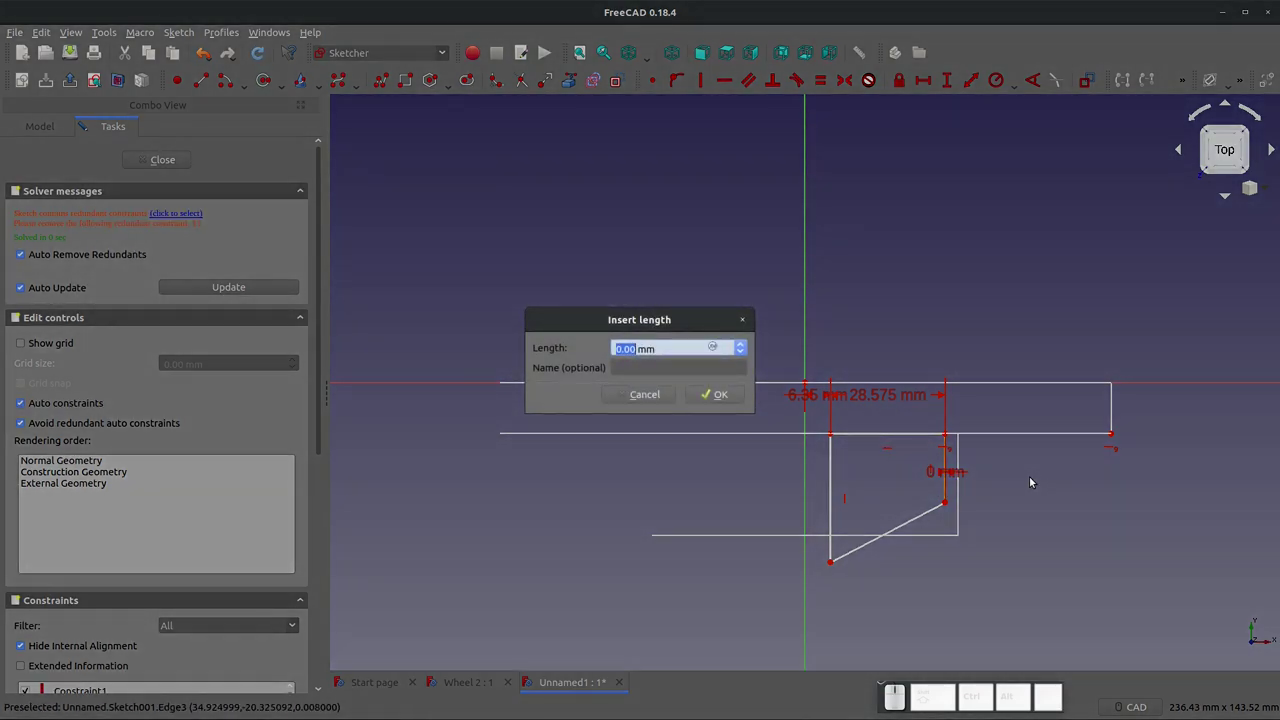
{"action": "key", "text": "KP_Enter"}
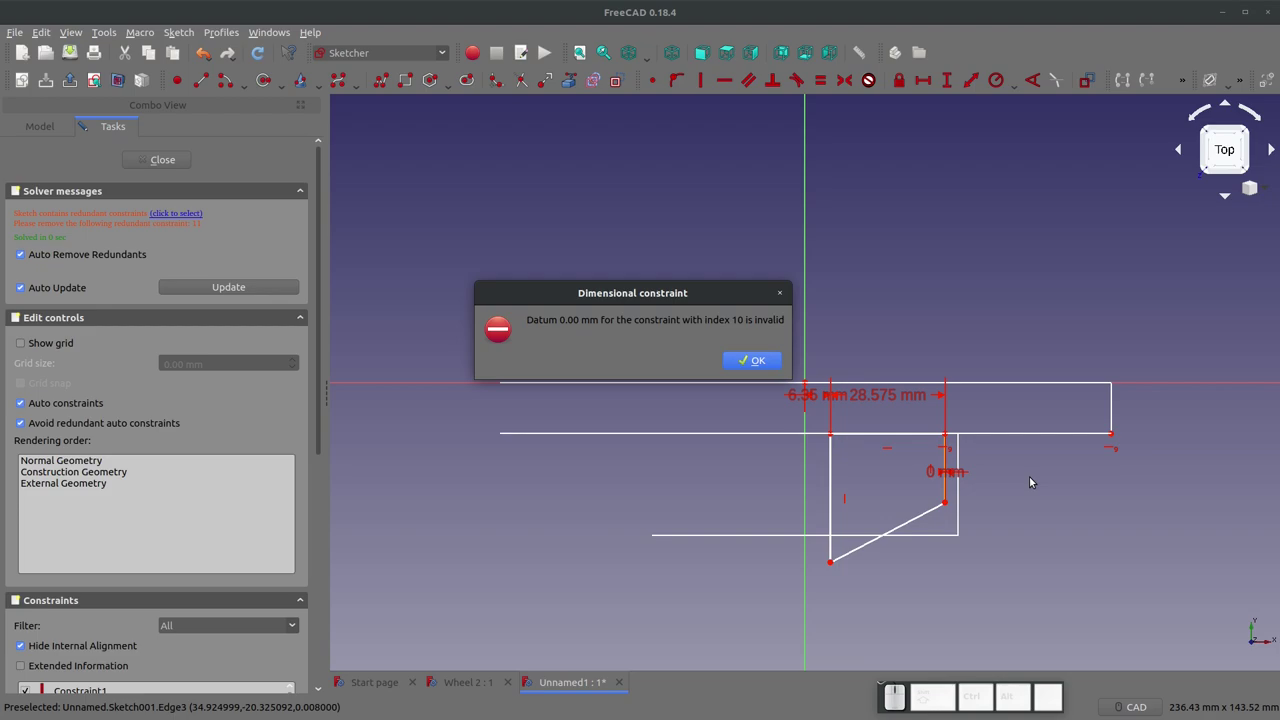
{"action": "key", "text": "KP_Enter"}
{"action": "key", "text": "shift+v"}
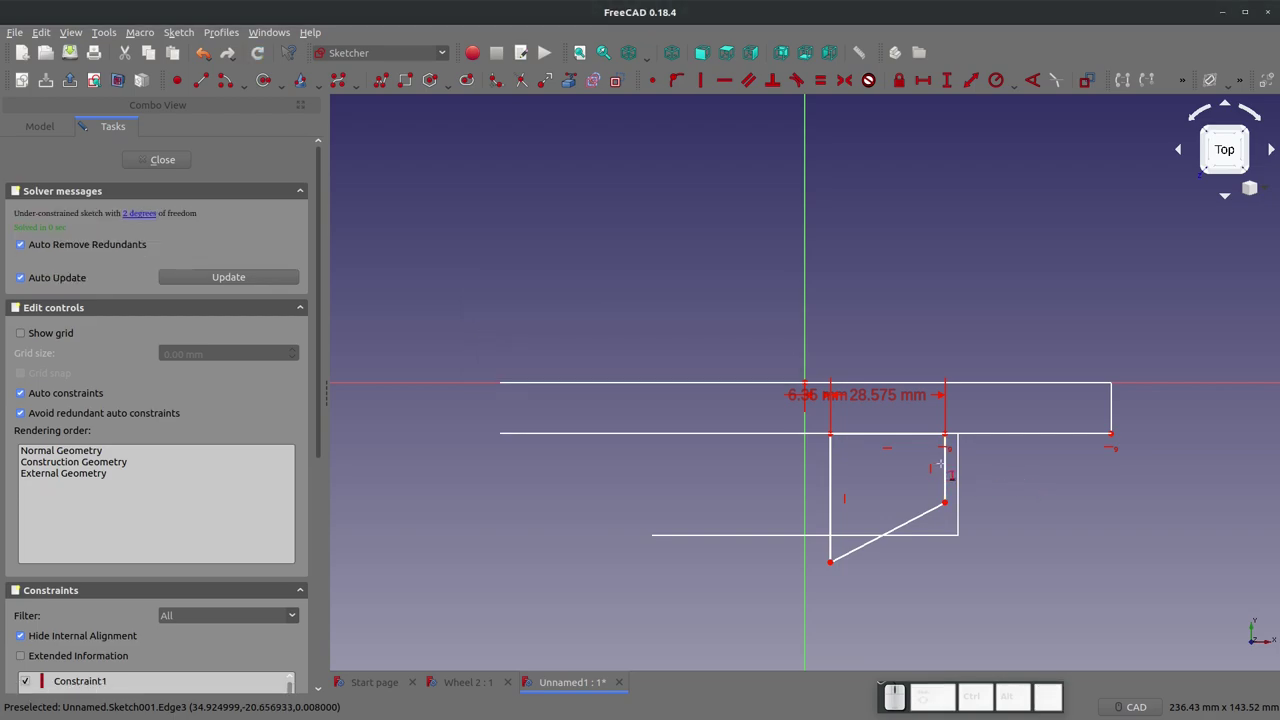
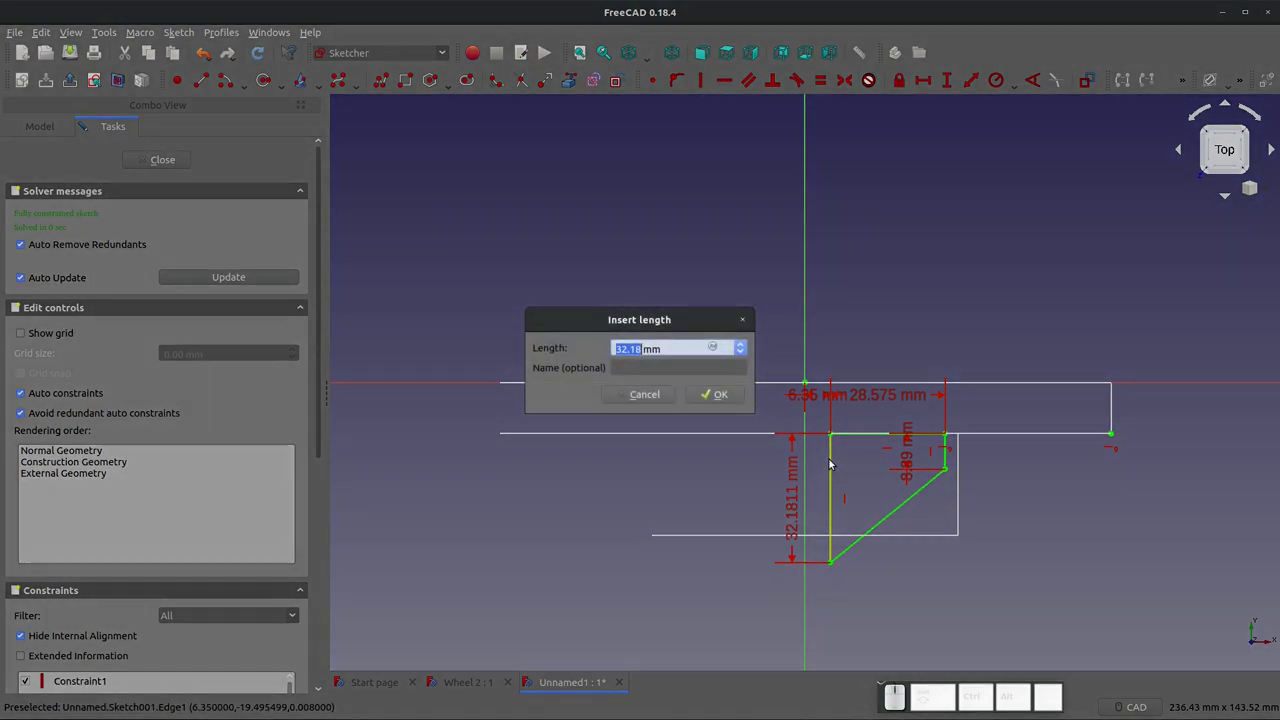
Step: Dimension the profile's vertical height to 24.13 mm
{"action": "key", "text": "KP_2"}
{"action": "key", "text": "KP_4"}
{"action": "key", "text": "KP_Decimal"}
{"action": "key", "text": "KP_1"}
{"action": "key", "text": "KP_3"}
{"action": "key", "text": "KP_Enter"}
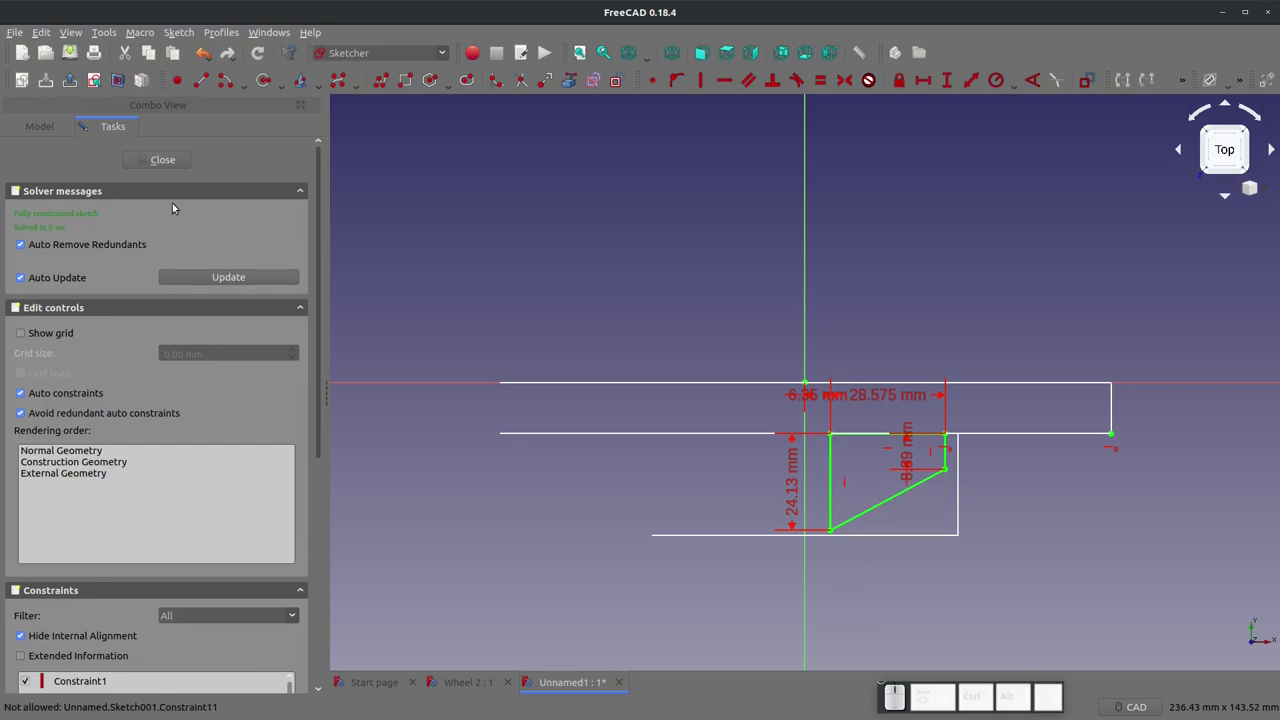
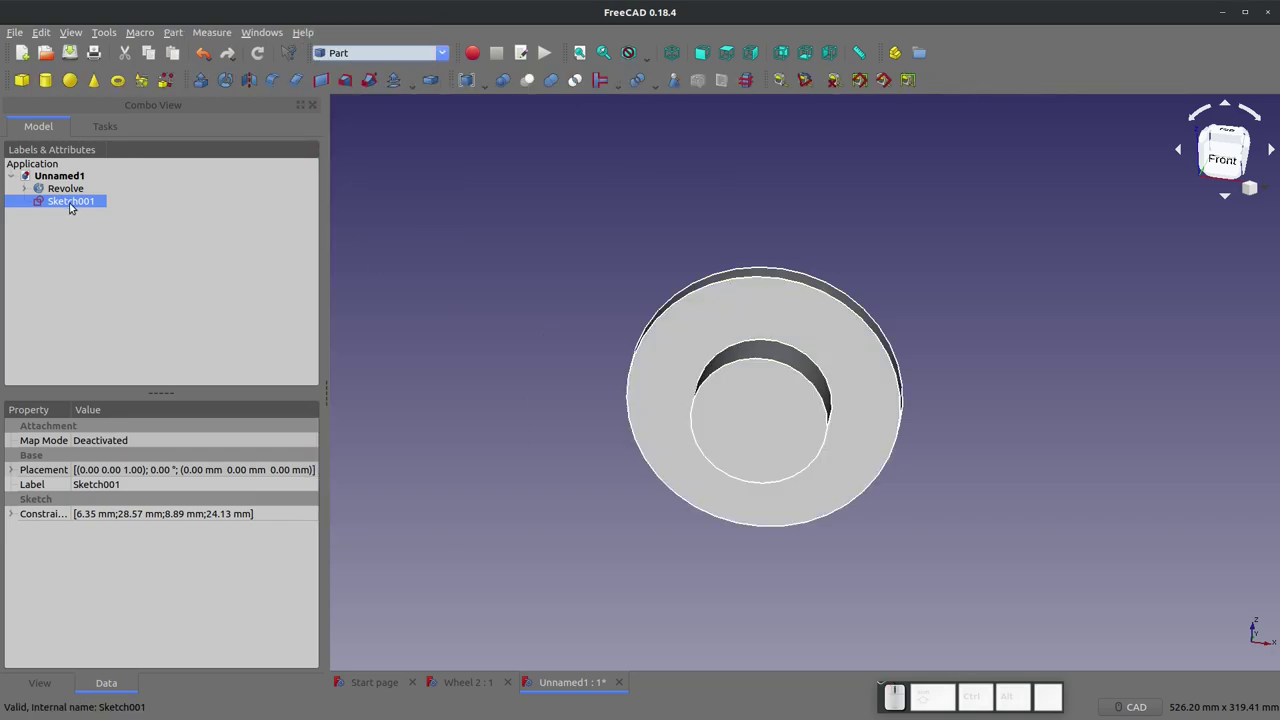
Step: Extrude the spoke sketch 30 mm into a solid block
{"action": "left_click", "coordinate": [203, 88]}
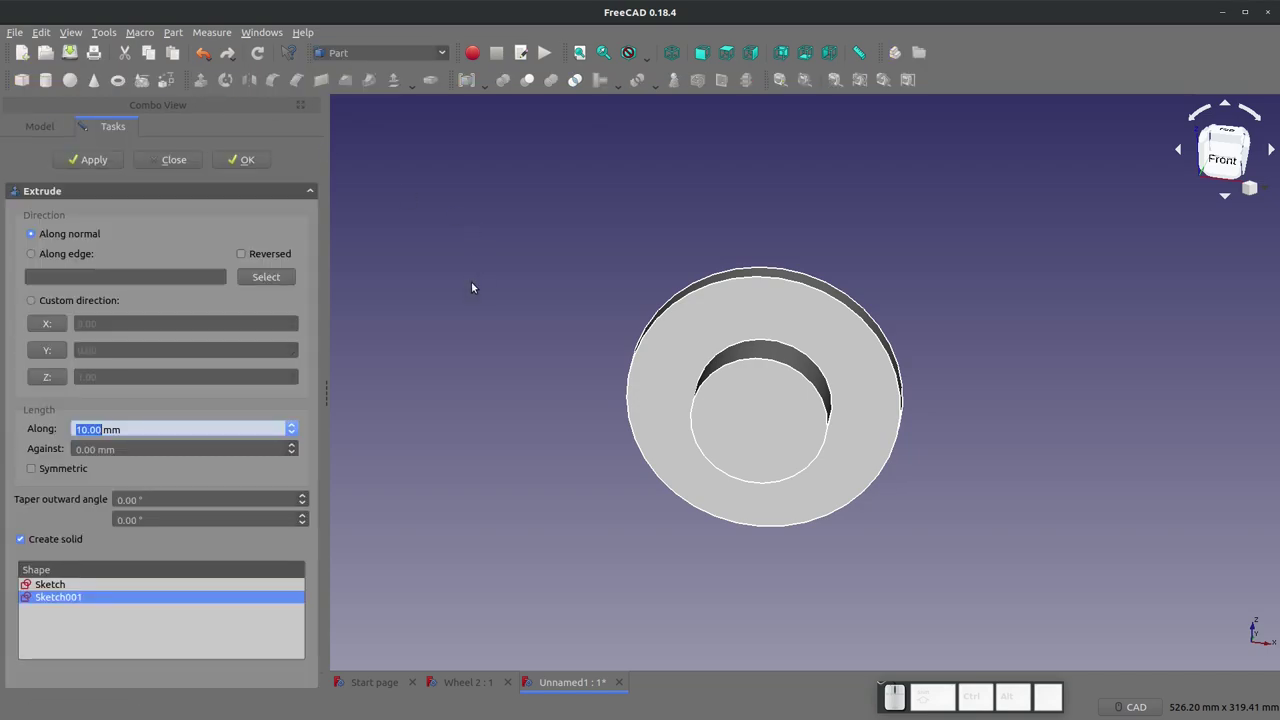
{"action": "key", "text": "KP_Decimal"}
{"action": "key", "text": "BackSpace"}
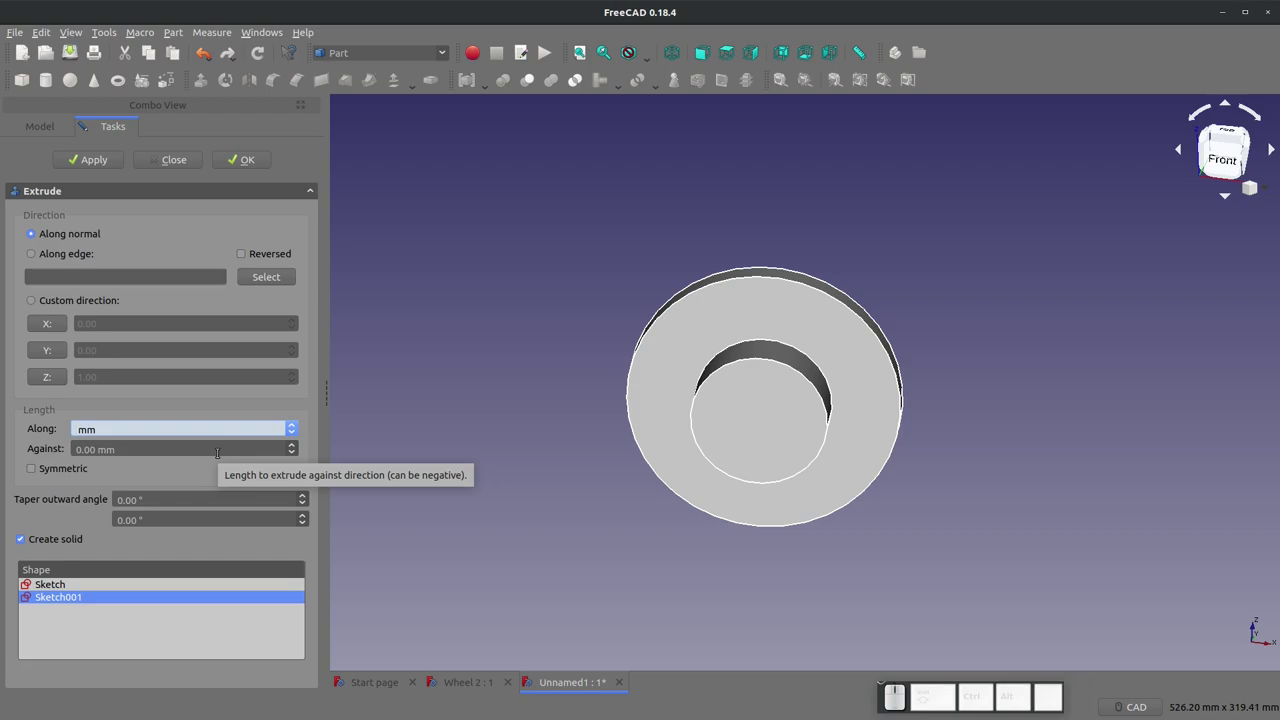
{"action": "key", "text": "KP_3"}
{"action": "key", "text": "KP_0"}
{"action": "key", "text": "KP_Enter"}
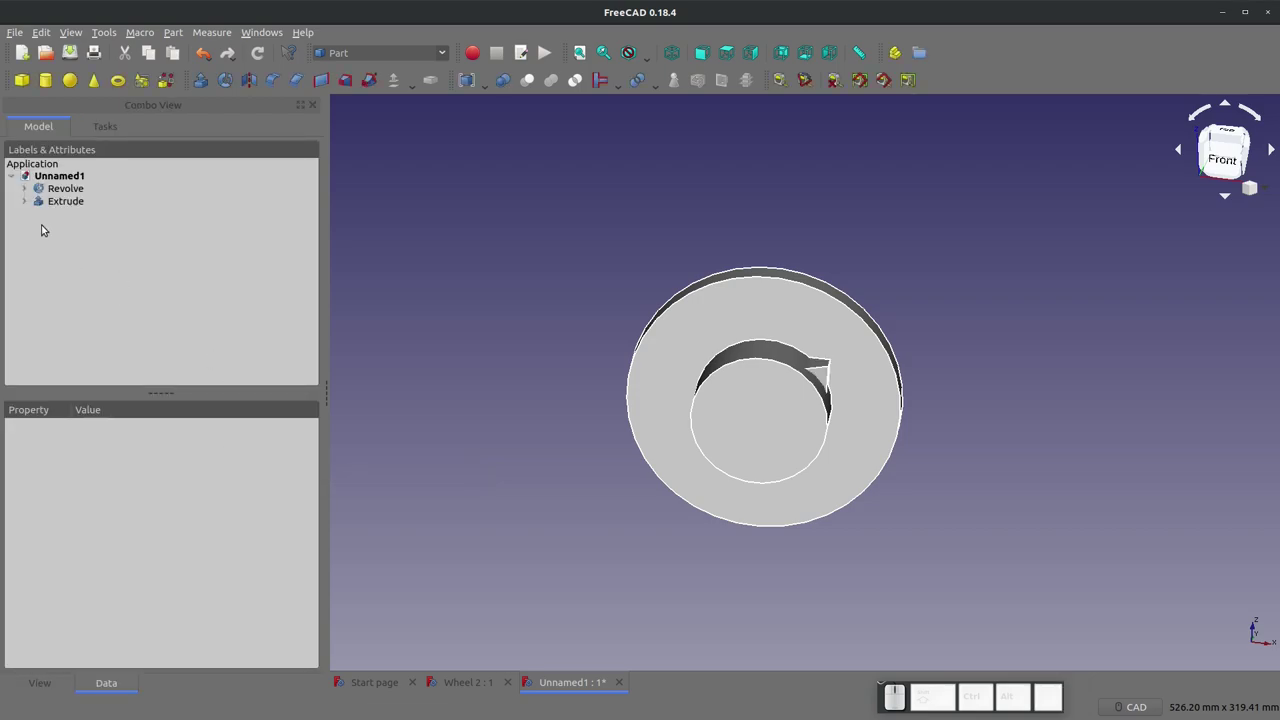
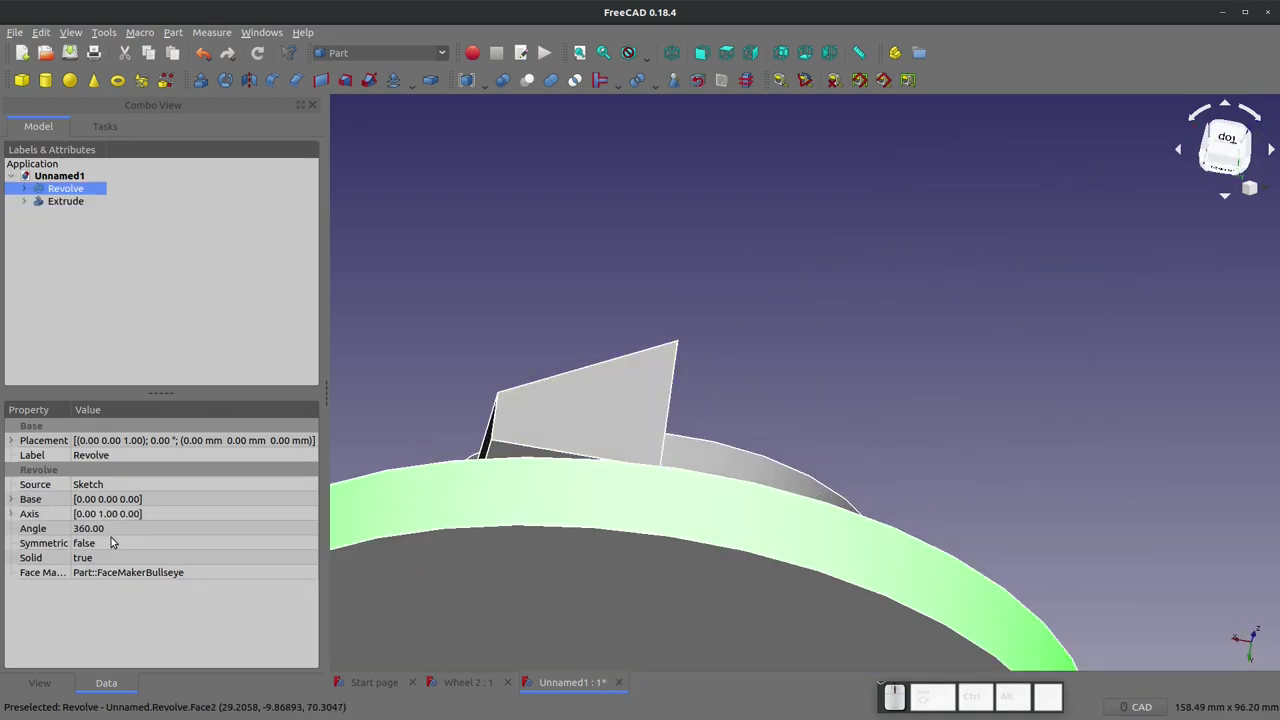
Step: Edit the Extrude's Length property so the block spans from the hub across the disc
{"action": "left_click", "coordinate": [567, 424]}
{"action": "left_click", "coordinate": [256, 526]}
{"action": "left_click", "coordinate": [314, 522]}
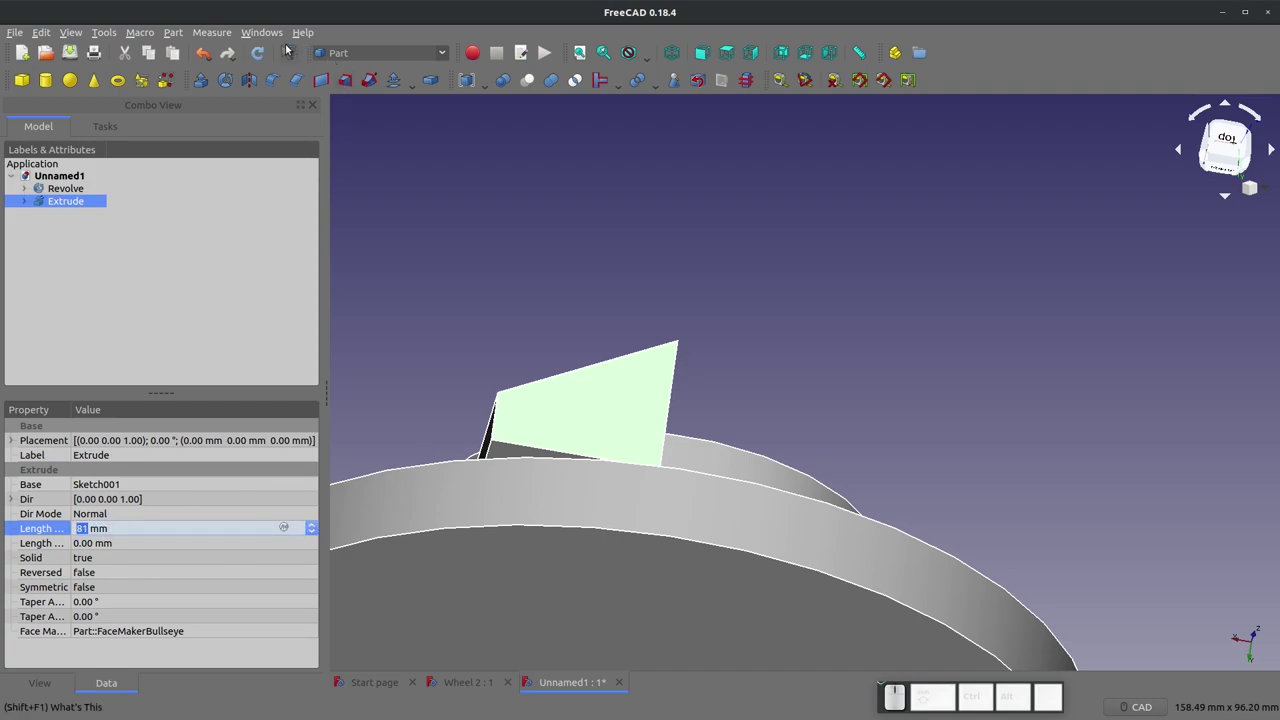
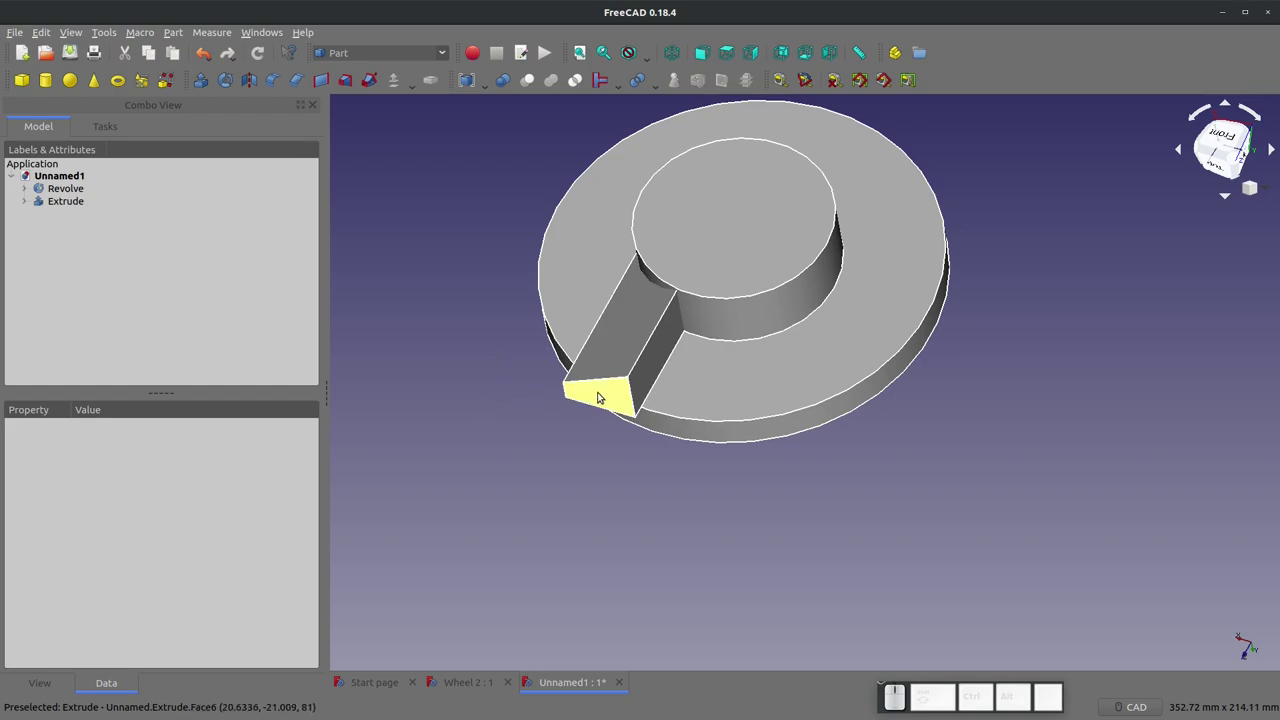
{"action": "scroll", "scroll_direction": "down", "scroll_amount": 3}
{"action": "left_click", "coordinate": [428, 252]}
Step: Check the lengthened block from another angle and switch to the Sketcher workbench
{"action": "left_click_drag", "start_coordinate": [744, 386], "coordinate": [718, 35]}
{"action": "left_click", "coordinate": [667, 50]}
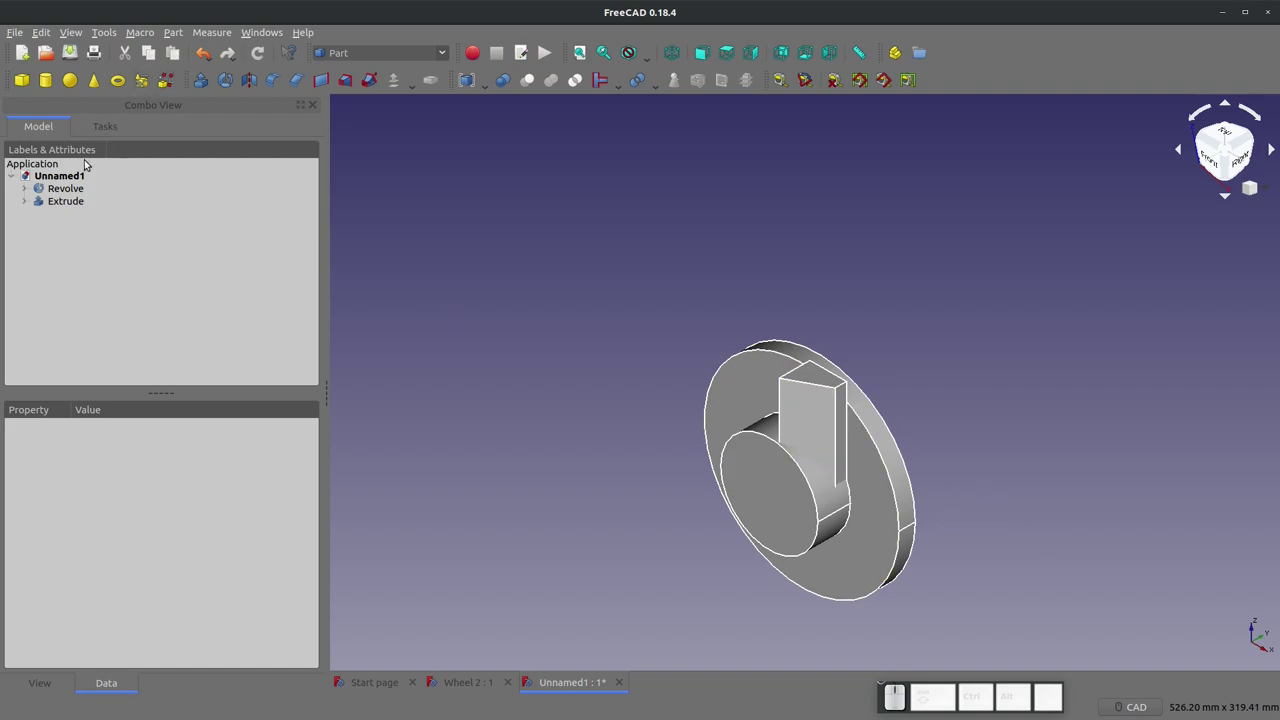
{"action": "left_click", "coordinate": [434, 59]}
{"action": "left_click", "coordinate": [385, 432]}
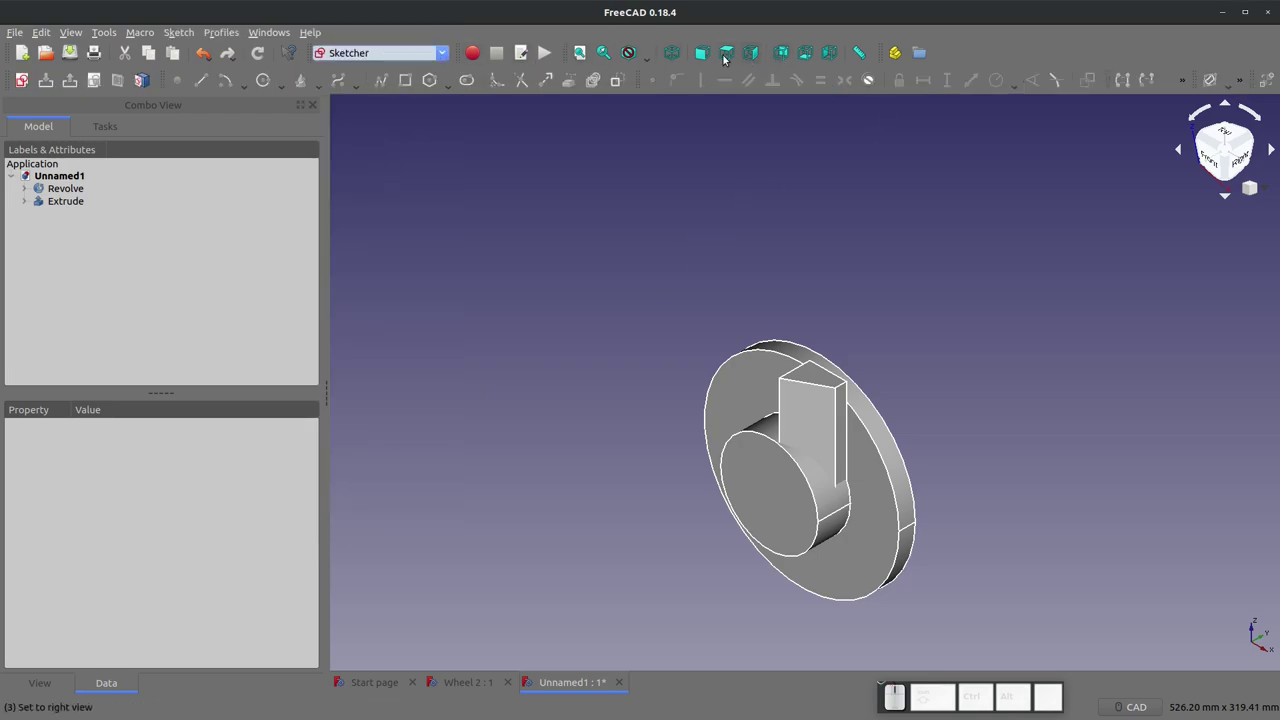
Step: Create Sketch002 on its plane and leave editing to adjust its placement
{"action": "left_click", "coordinate": [25, 78]}
{"action": "left_click", "coordinate": [686, 433]}
{"action": "left_click", "coordinate": [128, 171]}
{"action": "left_click", "coordinate": [122, 256]}
{"action": "left_click", "coordinate": [64, 216]}
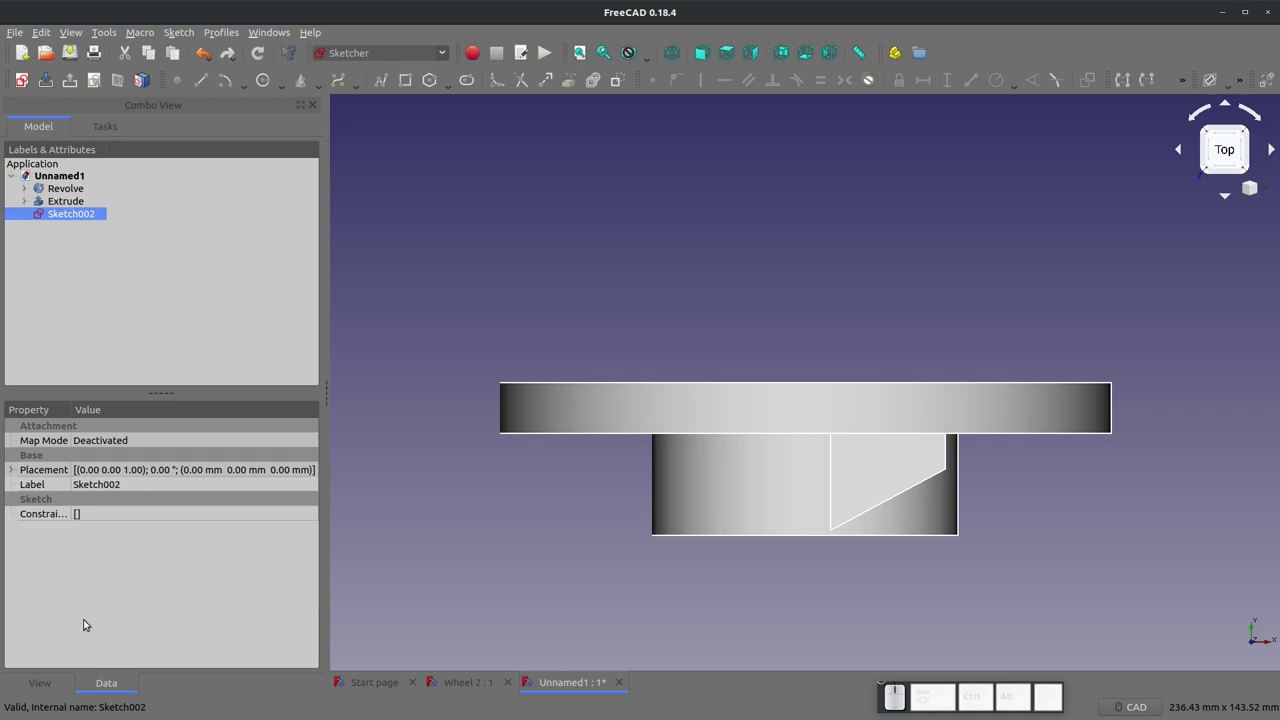
Step: Set Sketch002's placement position to 254 mm along Z and reopen it for editing
{"action": "left_click", "coordinate": [99, 438]}
{"action": "left_click", "coordinate": [100, 438]}
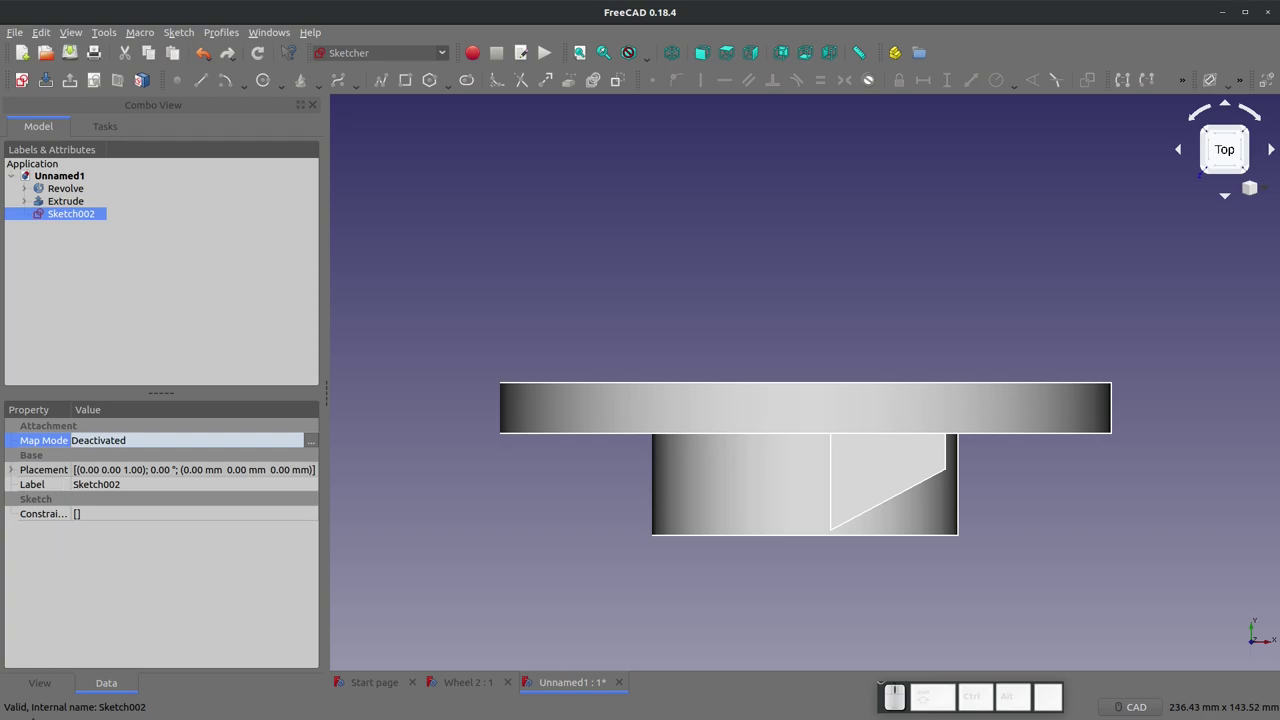
{"action": "left_click", "coordinate": [53, 684]}
{"action": "left_click", "coordinate": [107, 690]}
{"action": "scroll", "scroll_direction": "down", "scroll_amount": 3}
{"action": "scroll", "scroll_direction": "up", "scroll_amount": 3}
{"action": "scroll", "scroll_direction": "down", "scroll_amount": 3}
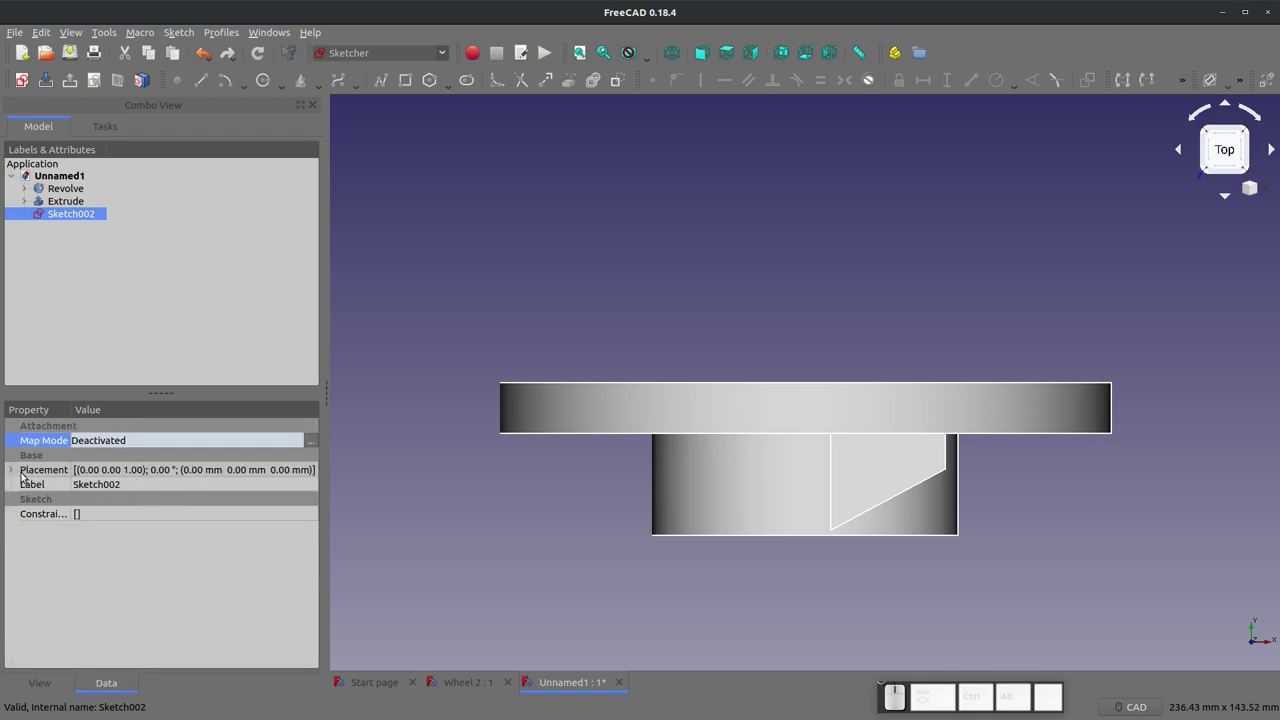
{"action": "left_click", "coordinate": [19, 473]}
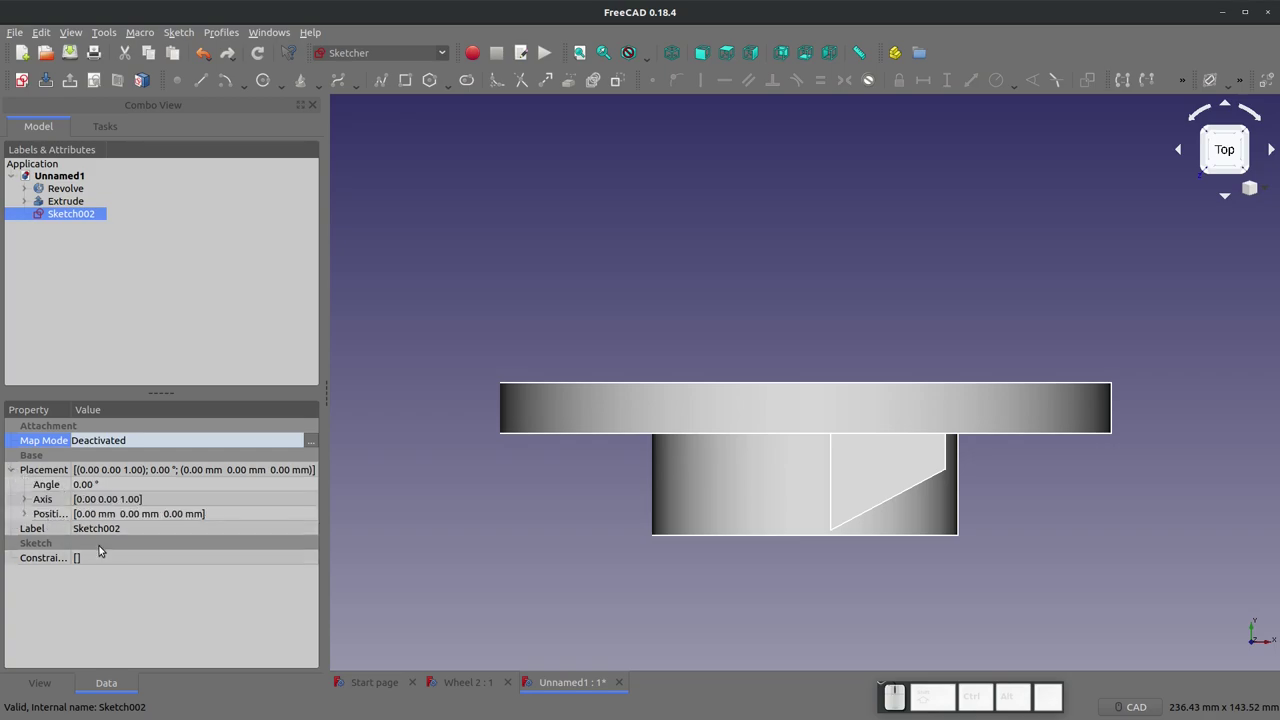
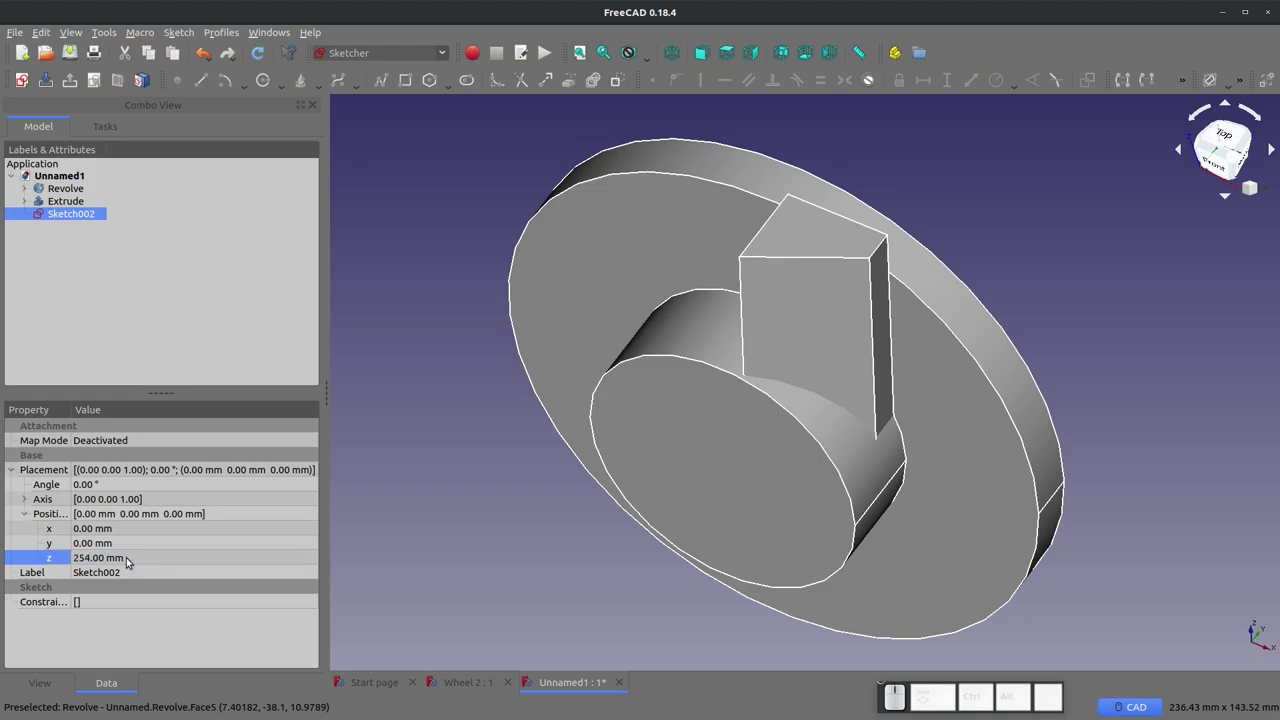
{"action": "scroll", "scroll_direction": "down", "scroll_amount": 3}
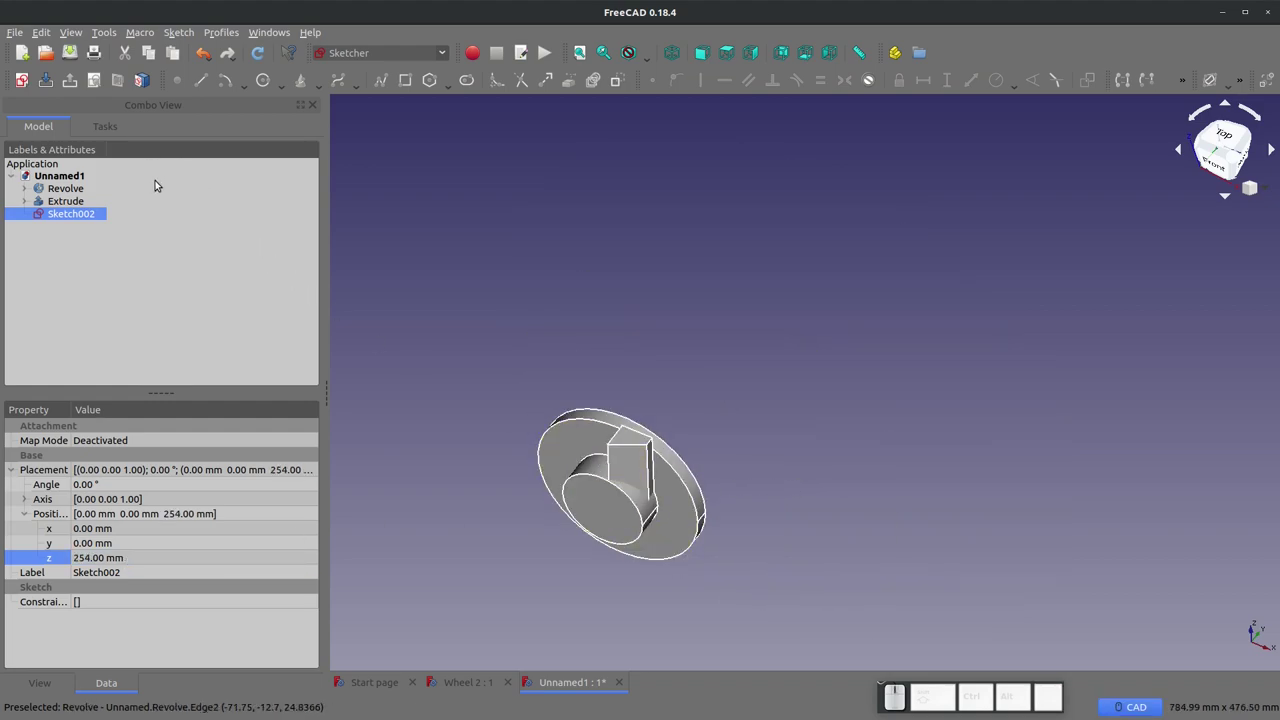
{"action": "left_click", "coordinate": [72, 216]}
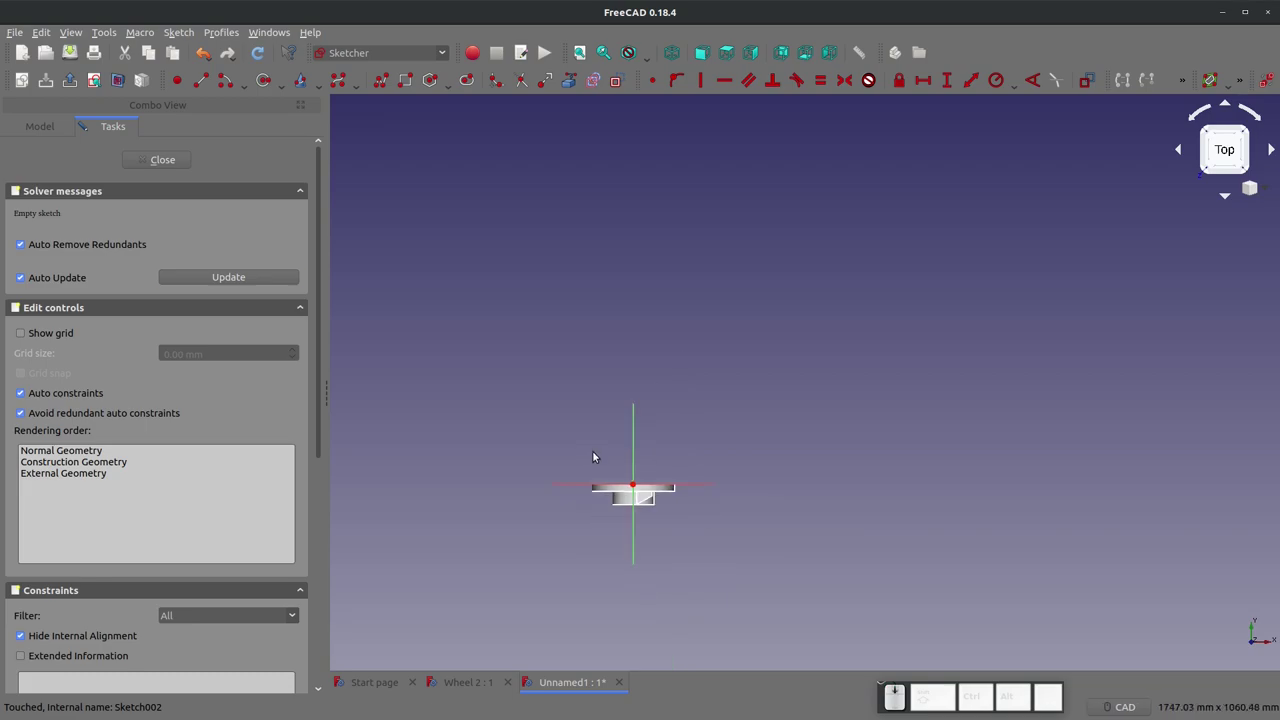
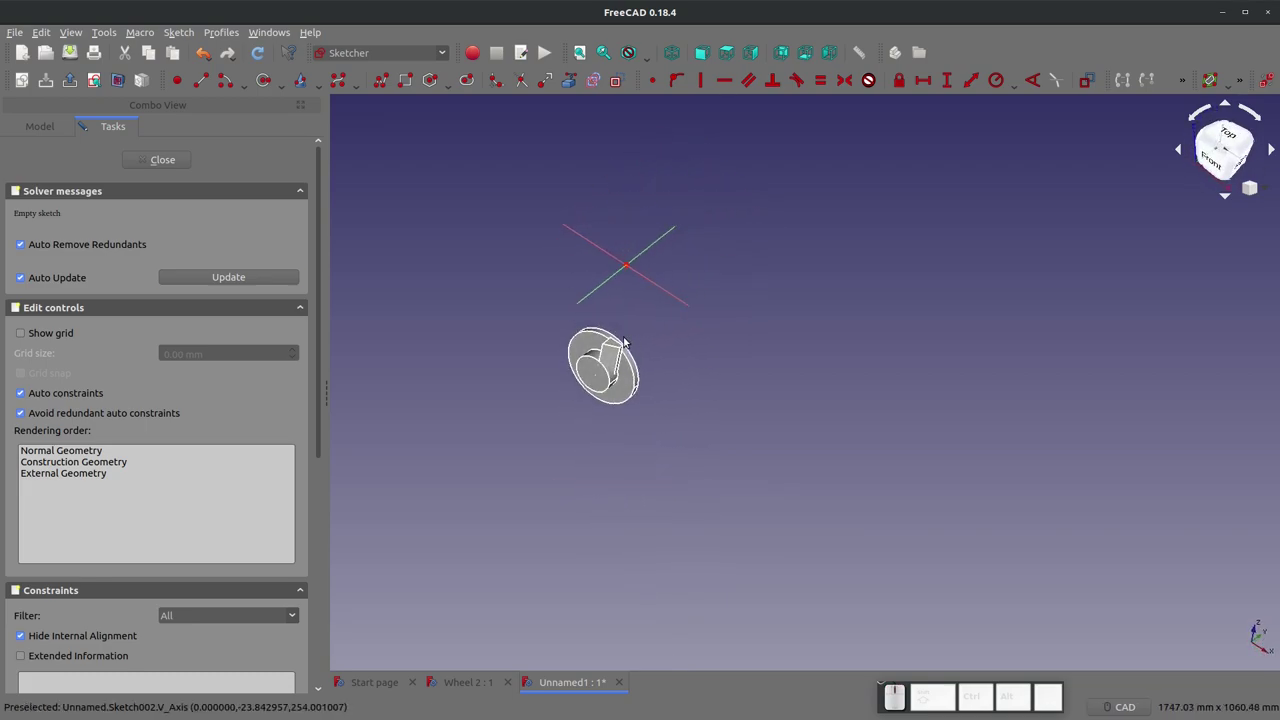
{"action": "scroll", "scroll_direction": "up", "scroll_amount": 3}
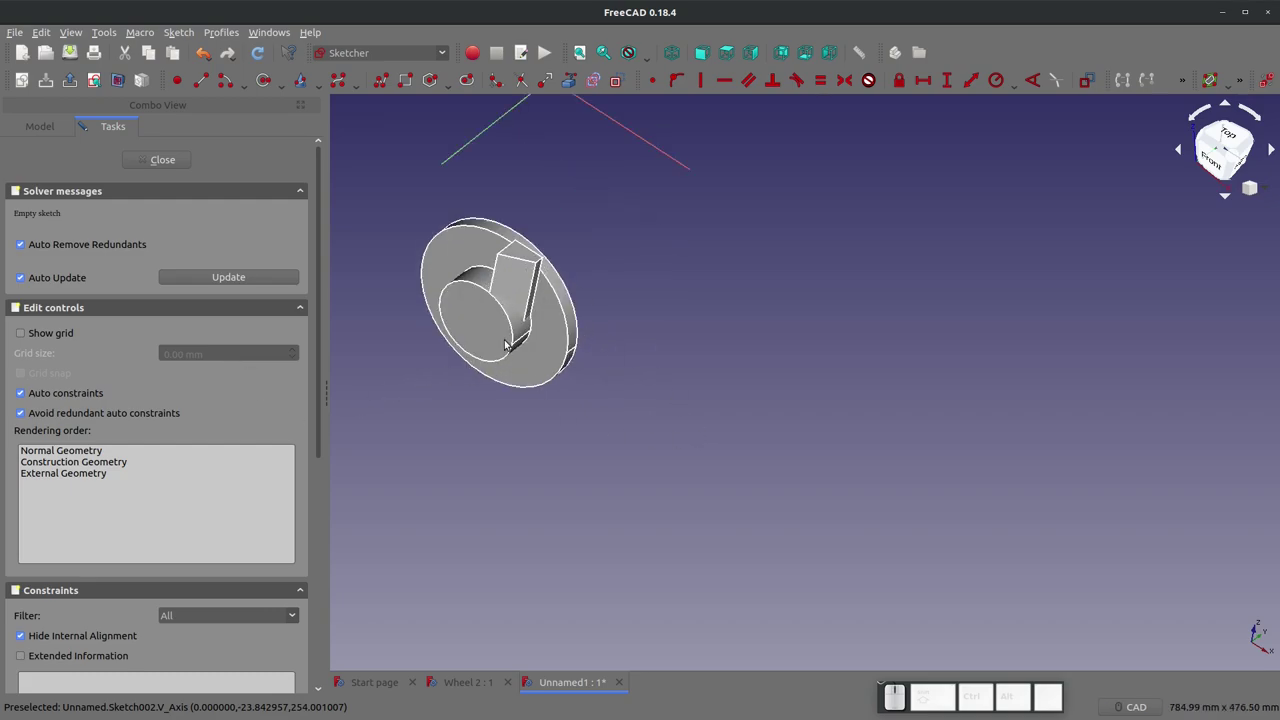
{"action": "scroll", "scroll_direction": "down", "scroll_amount": 3}
{"action": "scroll", "scroll_direction": "up", "scroll_amount": 3}
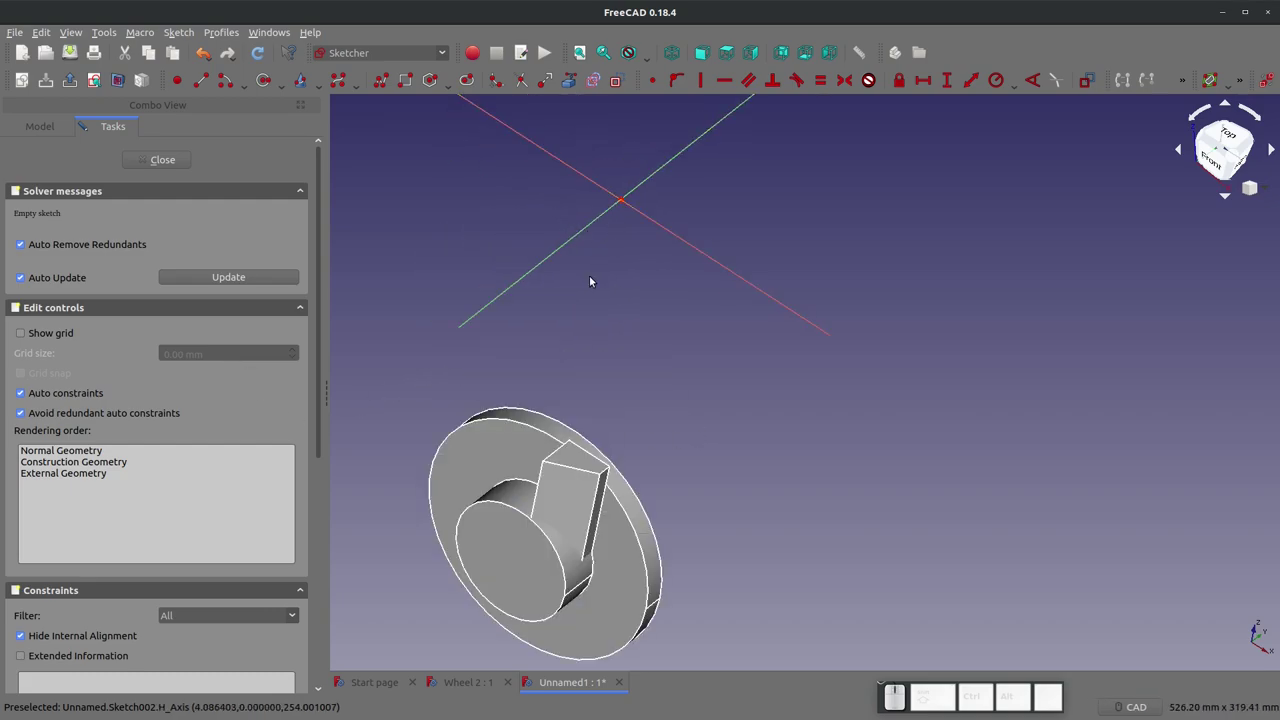
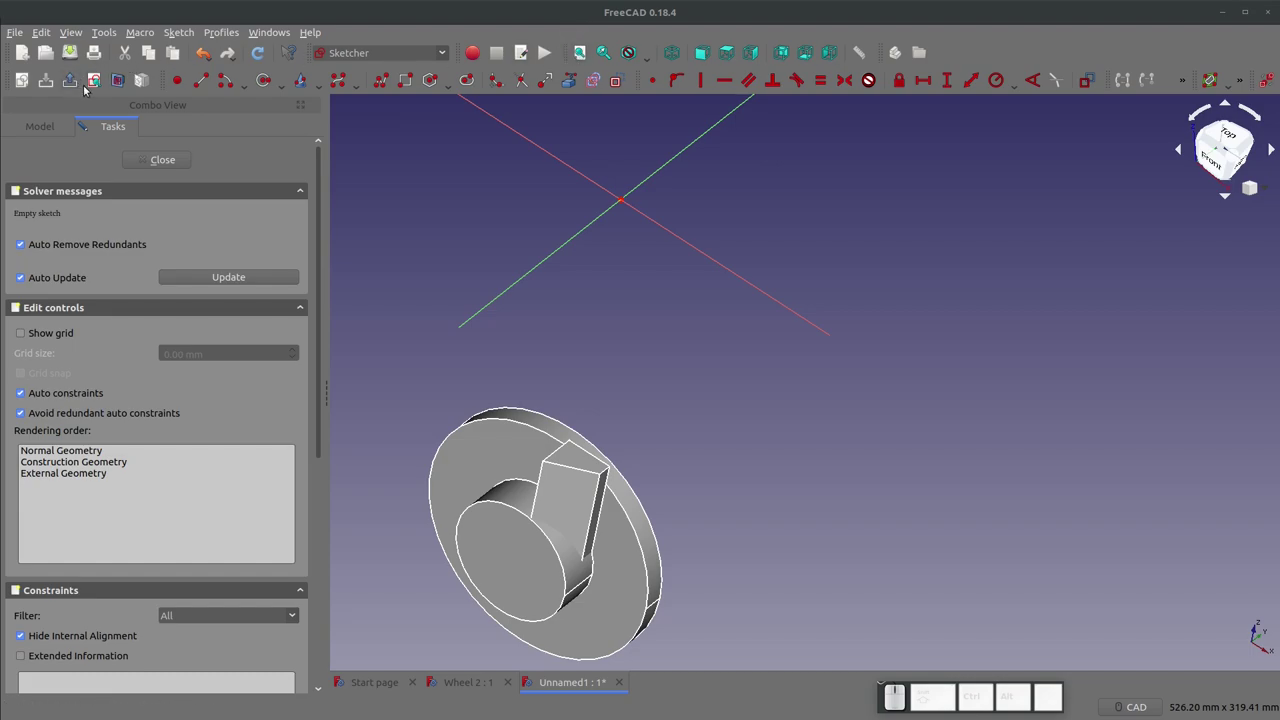
{"action": "left_click", "coordinate": [95, 86]}
{"action": "scroll", "scroll_direction": "down", "scroll_amount": 3}
{"action": "scroll", "scroll_direction": "up", "scroll_amount": 3}
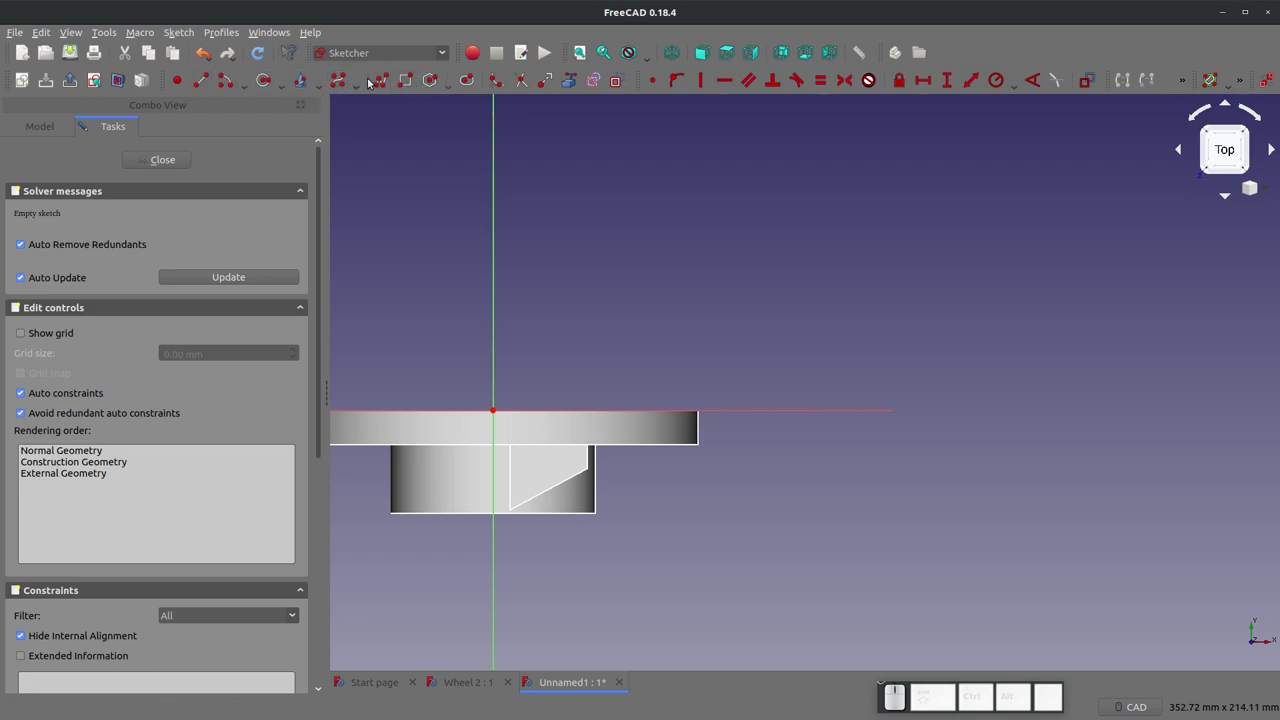
Step: Draw the four-sided spoke outline and offset its upper-left corner 50.8 mm vertically and horizontally
{"action": "left_click", "coordinate": [387, 80]}
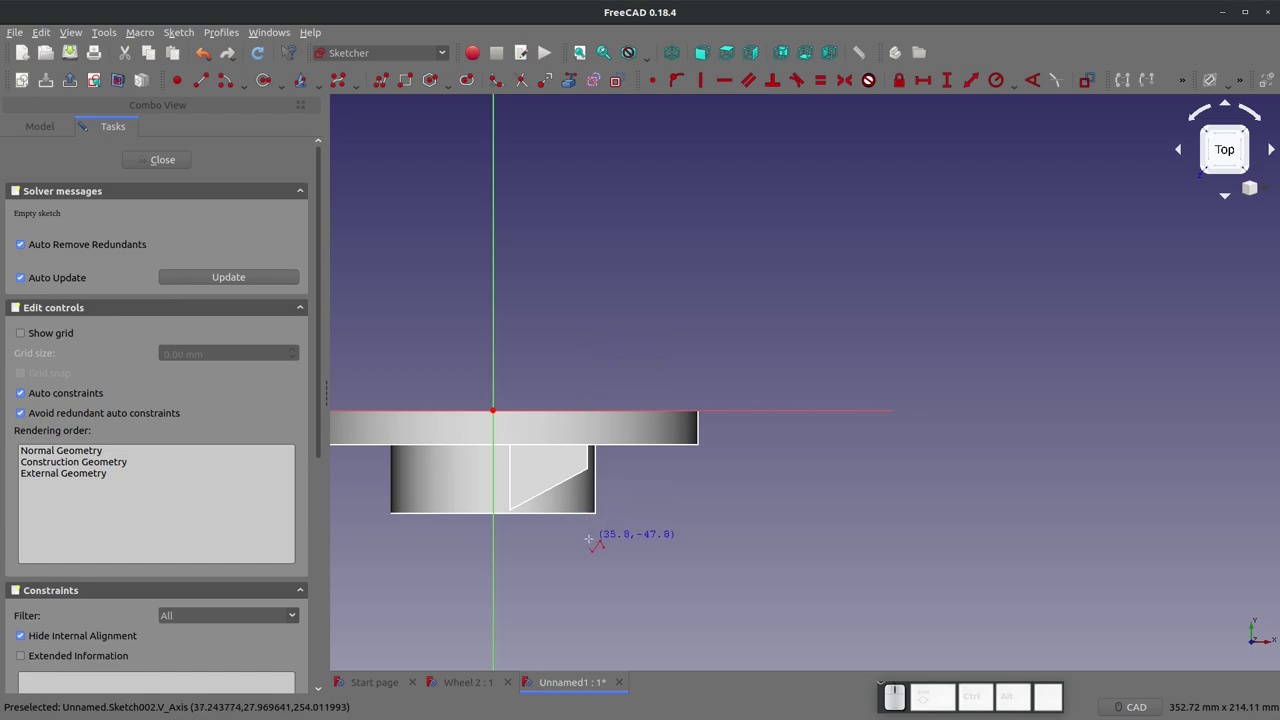
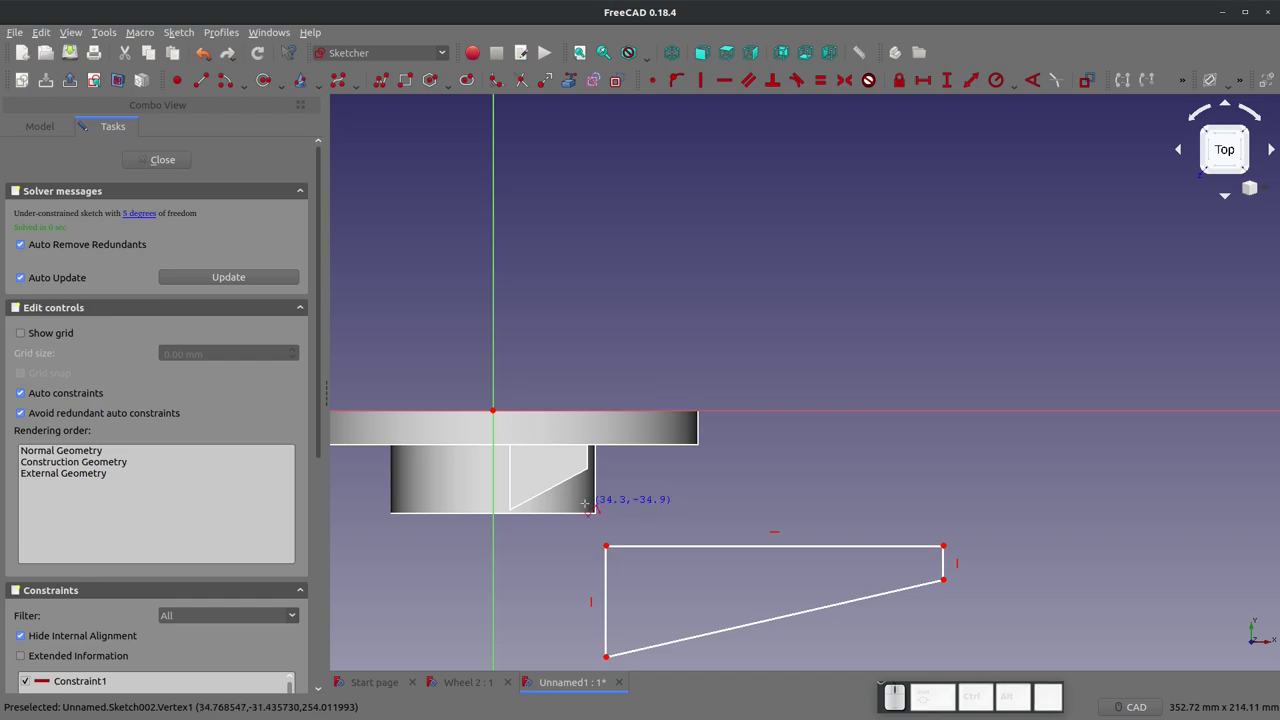
{"action": "key", "text": "shift+v"}
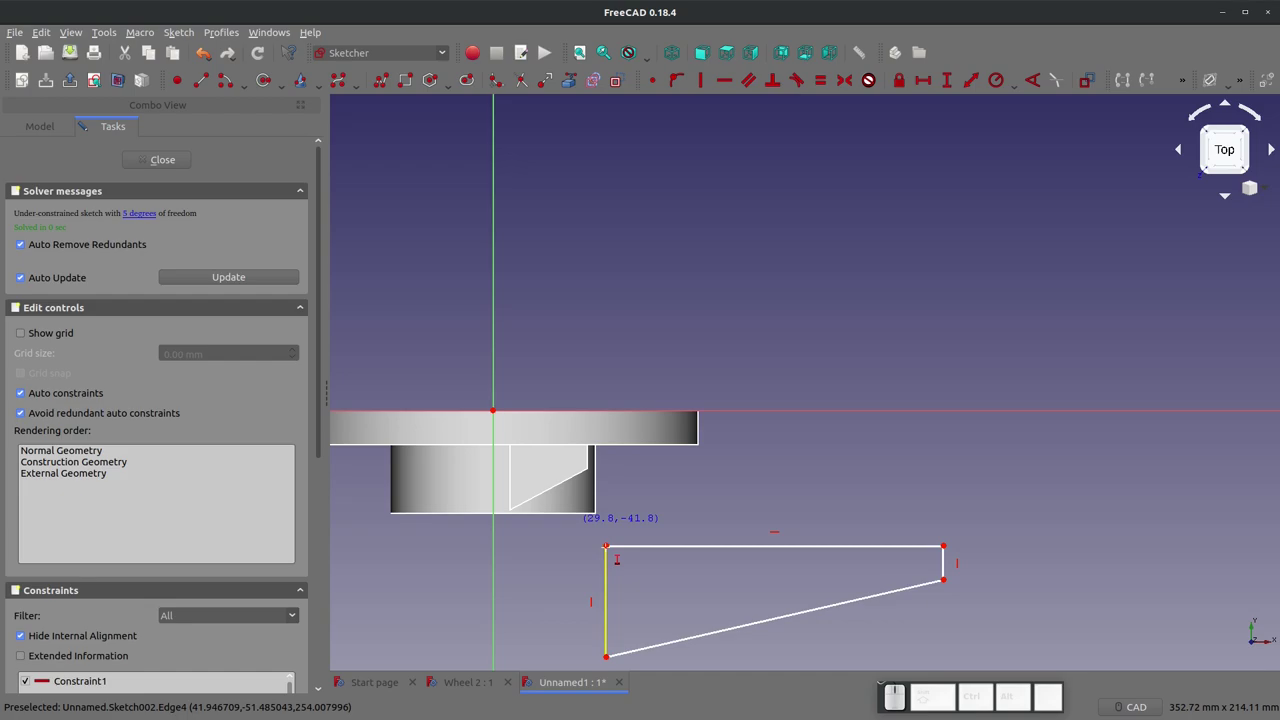
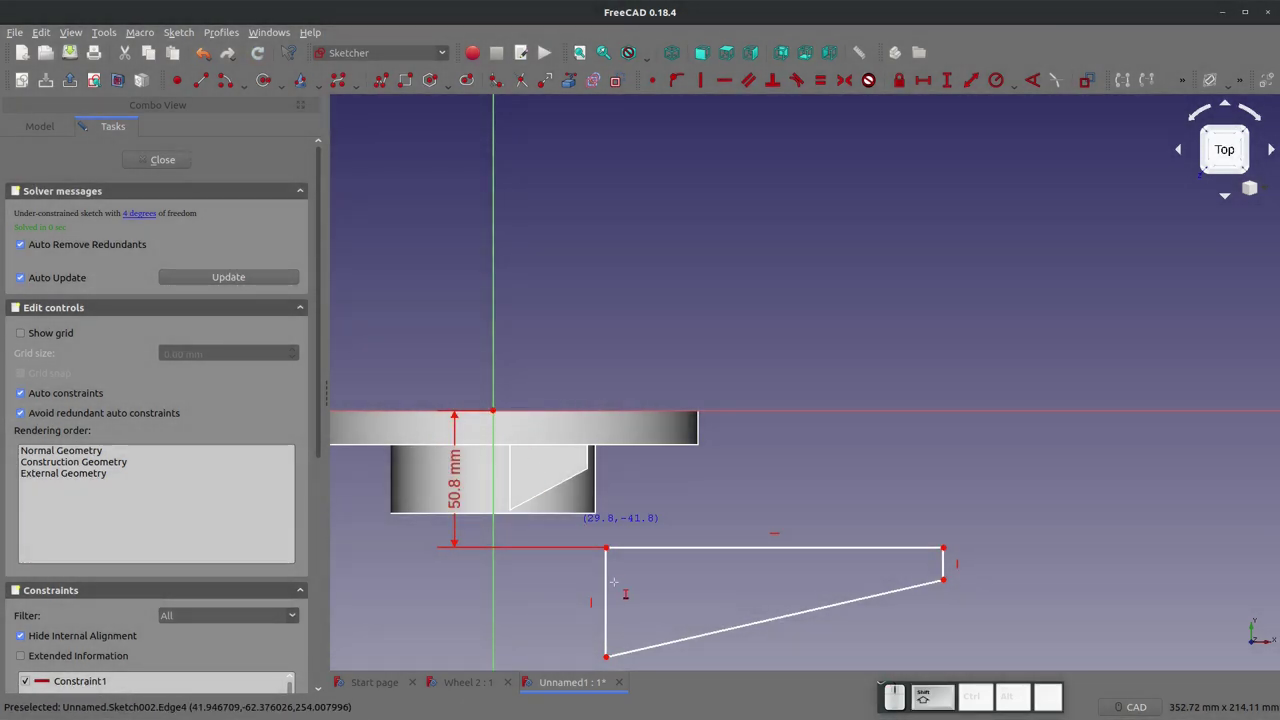
{"action": "key", "text": "Escape"}
{"action": "left_click", "coordinate": [587, 465]}
{"action": "key", "text": "shift+h"}
{"action": "key", "text": "KP_5"}
{"action": "key", "text": "KP_0"}
{"action": "key", "text": "KP_Decimal"}
{"action": "key", "text": "KP_8"}
{"action": "key", "text": "KP_Enter"}
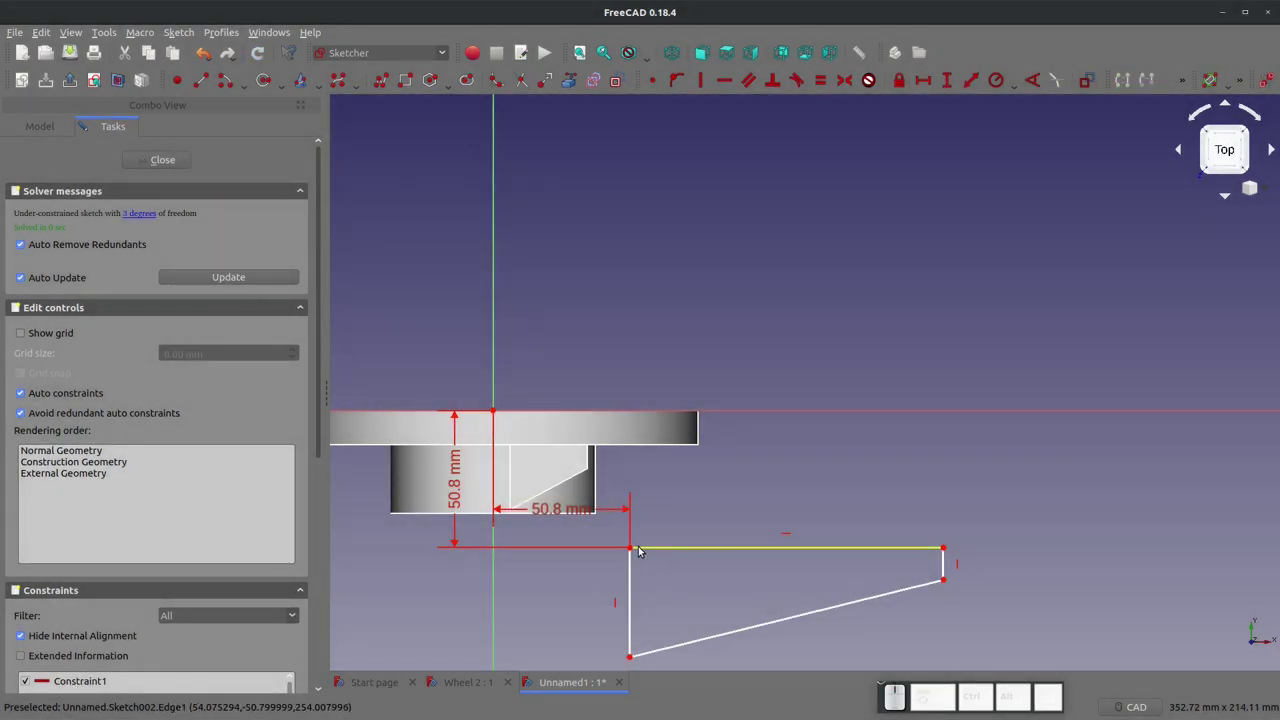
Step: Dimension the outline's top edge to 101.6 mm and its short right edge to 12.7 mm
{"action": "left_click", "coordinate": [667, 549]}
{"action": "key", "text": "shift+h"}
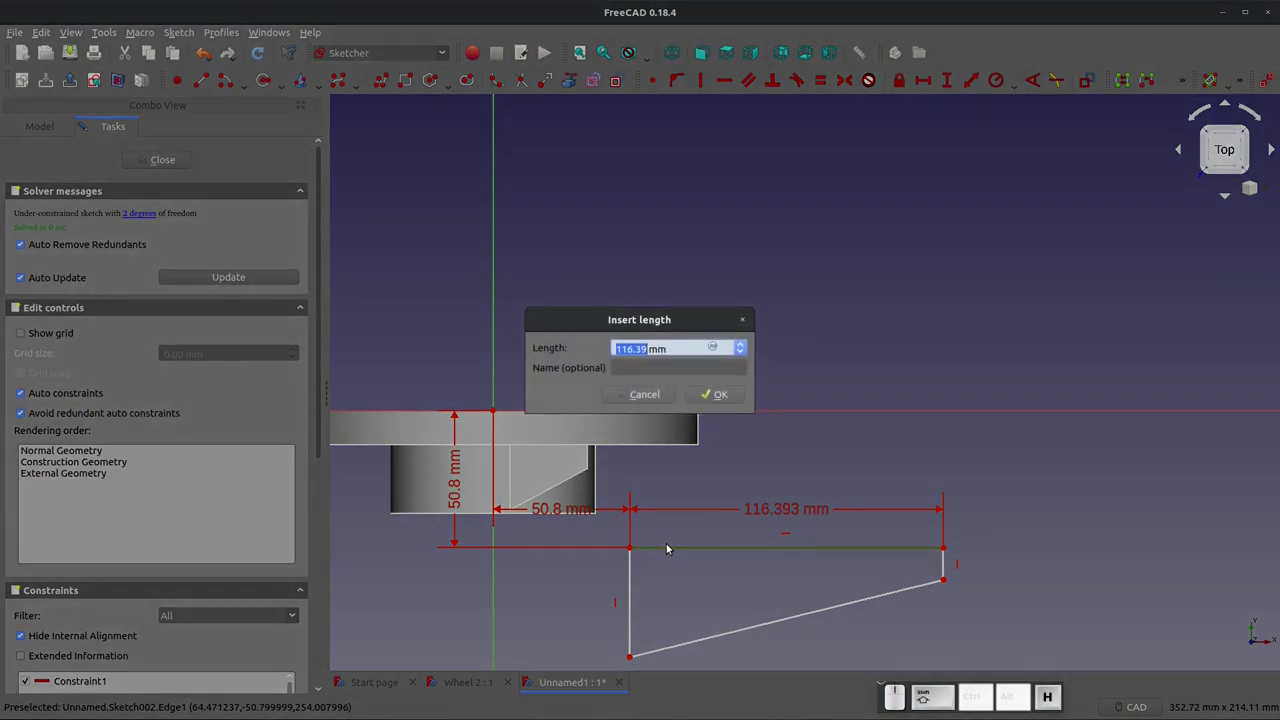
{"action": "key", "text": "KP_1"}
{"action": "key", "text": "KP_0"}
{"action": "key", "text": "KP_1"}
{"action": "key", "text": "KP_Decimal"}
{"action": "key", "text": "KP_6"}
{"action": "key", "text": "KP_Enter"}
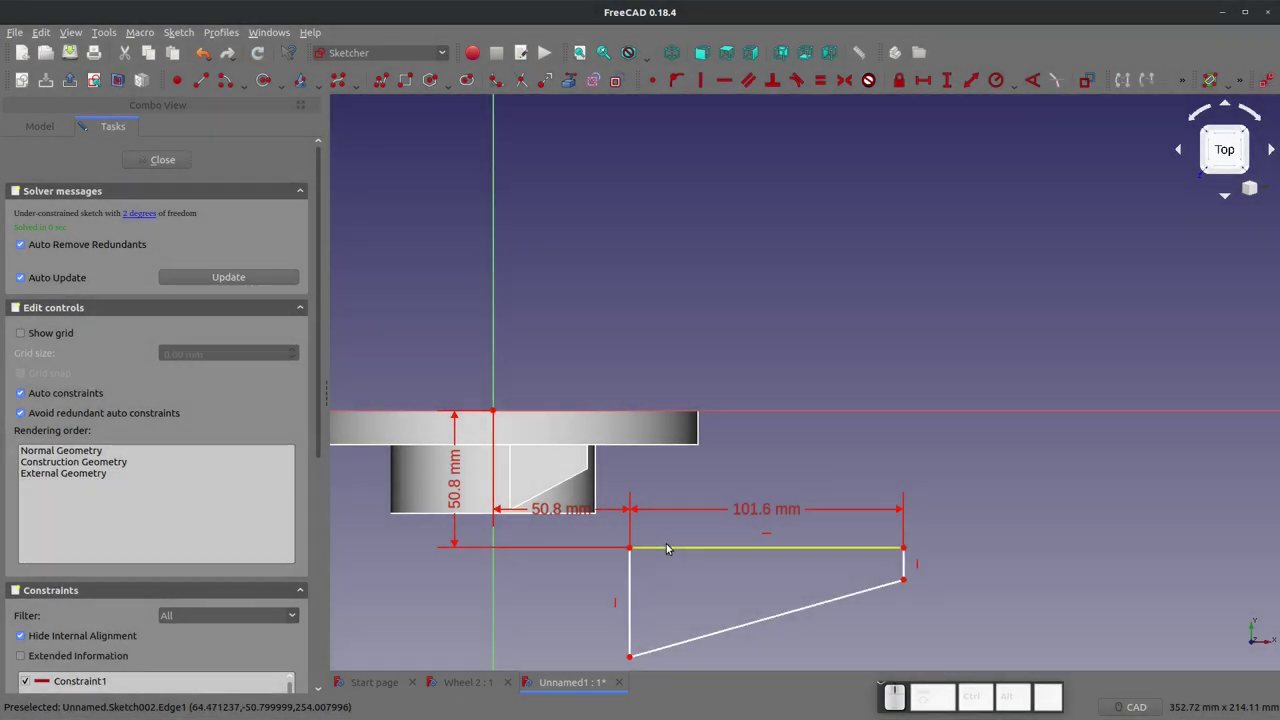
{"action": "left_click", "coordinate": [908, 564]}
{"action": "key", "text": "shift+v"}
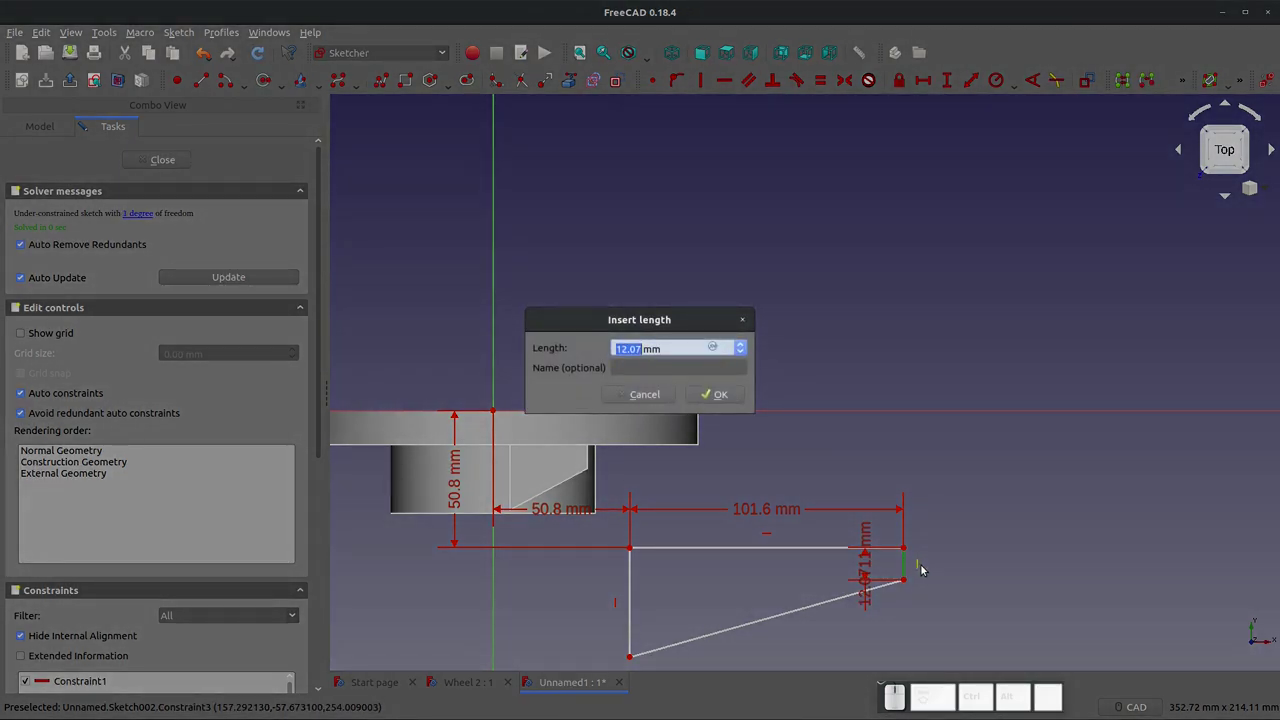
{"action": "key", "text": "KP_1"}
{"action": "key", "text": "KP_2"}
{"action": "key", "text": "KP_Decimal"}
{"action": "key", "text": "KP_7"}
{"action": "key", "text": "KP_Enter"}
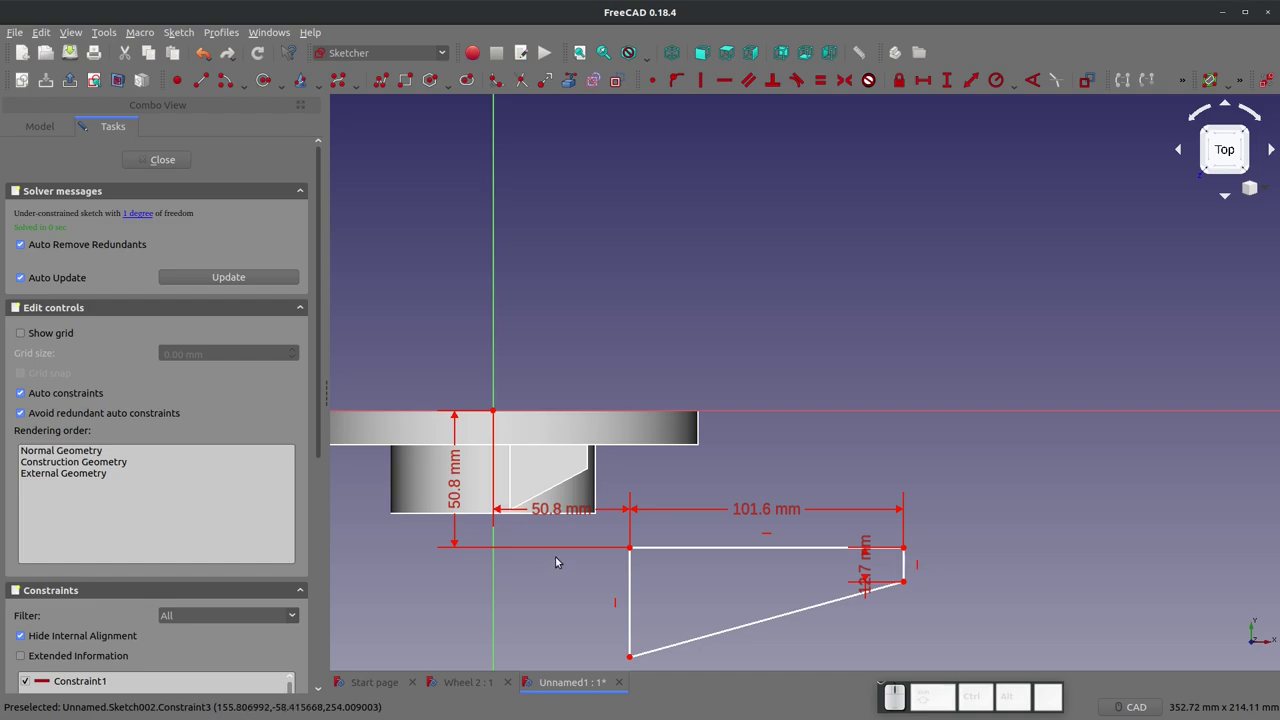
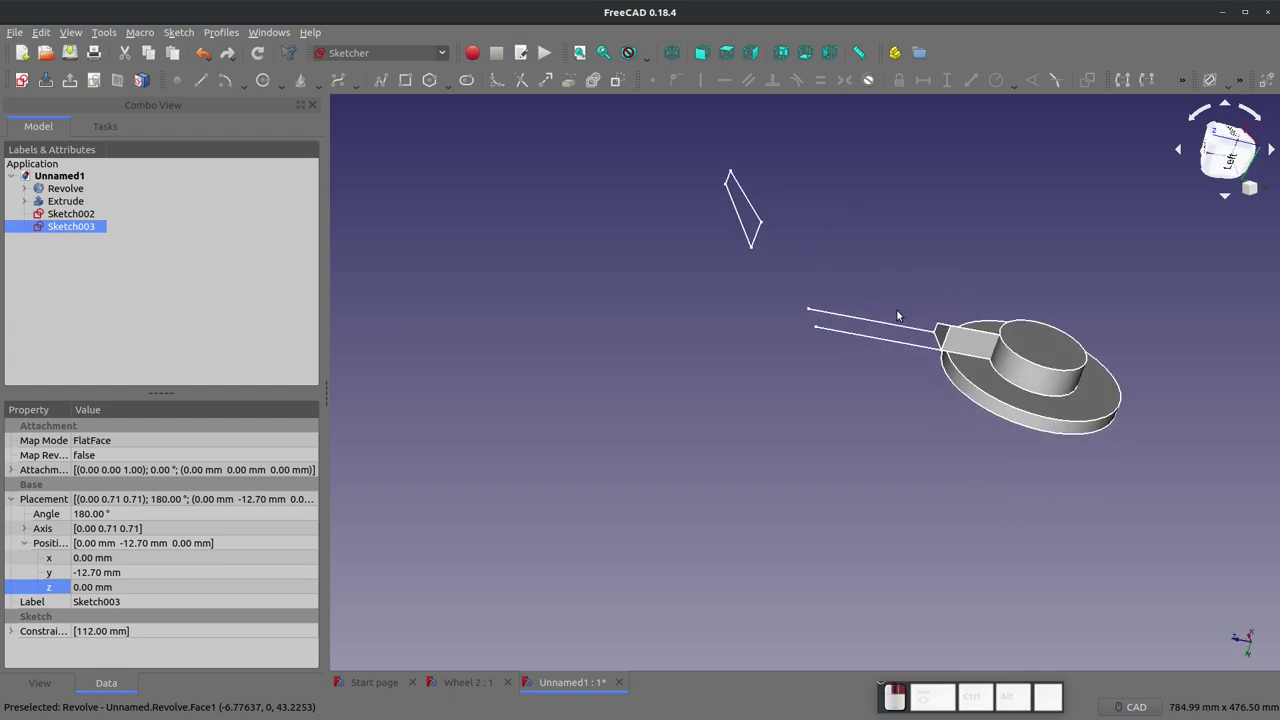
Step: Create Sketch004 on the spoke block's side face and bring the block's edge in as external geometry
{"action": "left_click", "coordinate": [978, 346]}
{"action": "scroll", "scroll_direction": "up", "scroll_amount": 3}
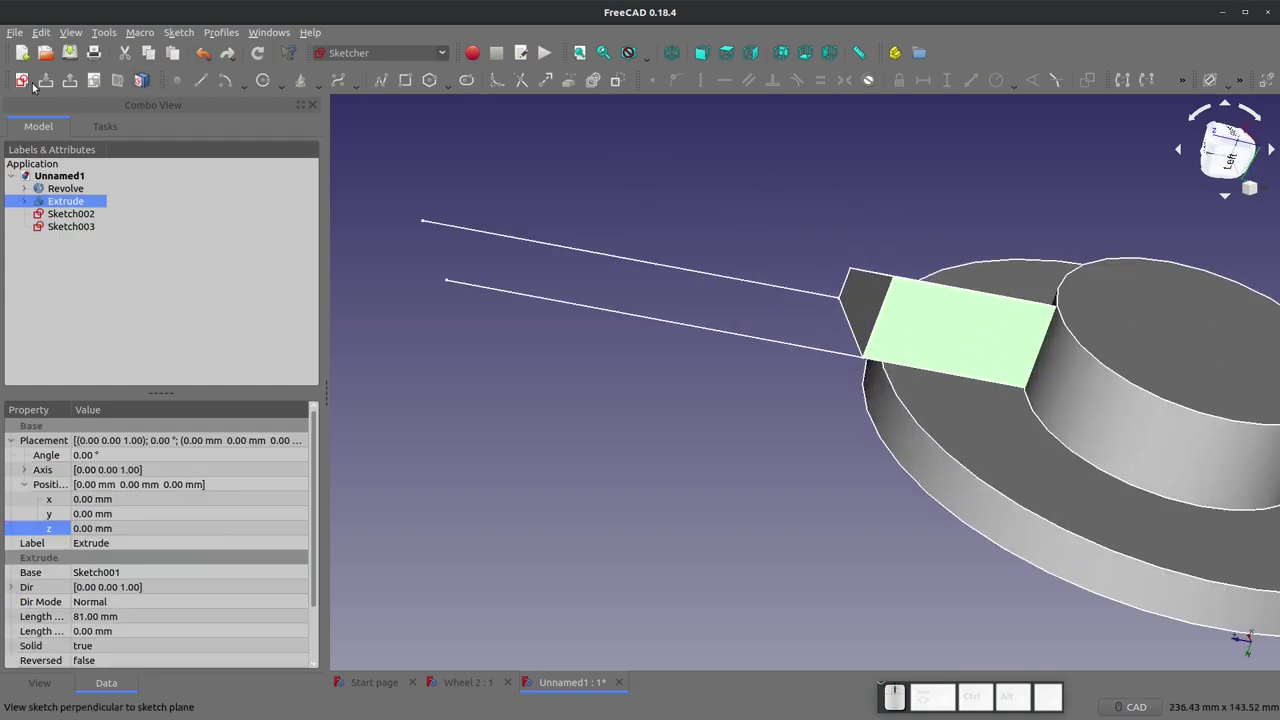
{"action": "left_click", "coordinate": [25, 87]}
{"action": "left_click", "coordinate": [746, 392]}
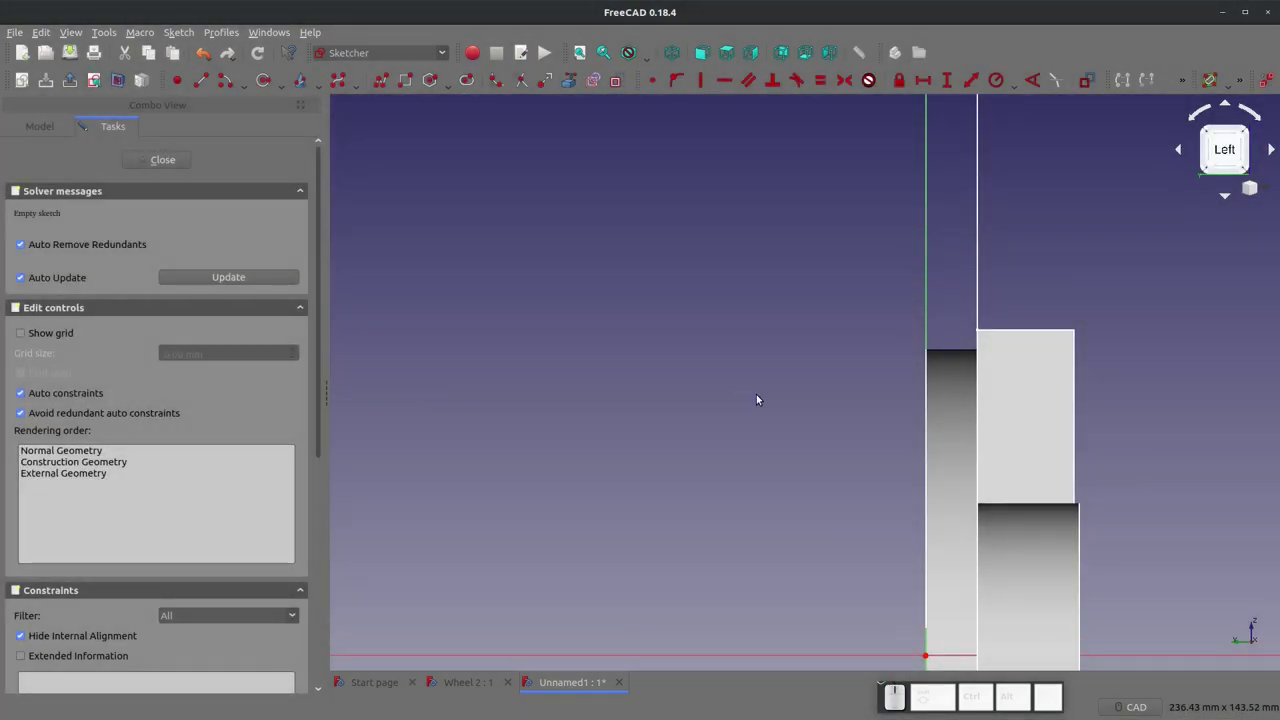
{"action": "scroll", "scroll_direction": "down", "scroll_amount": 3}
{"action": "scroll", "scroll_direction": "up", "scroll_amount": 3}
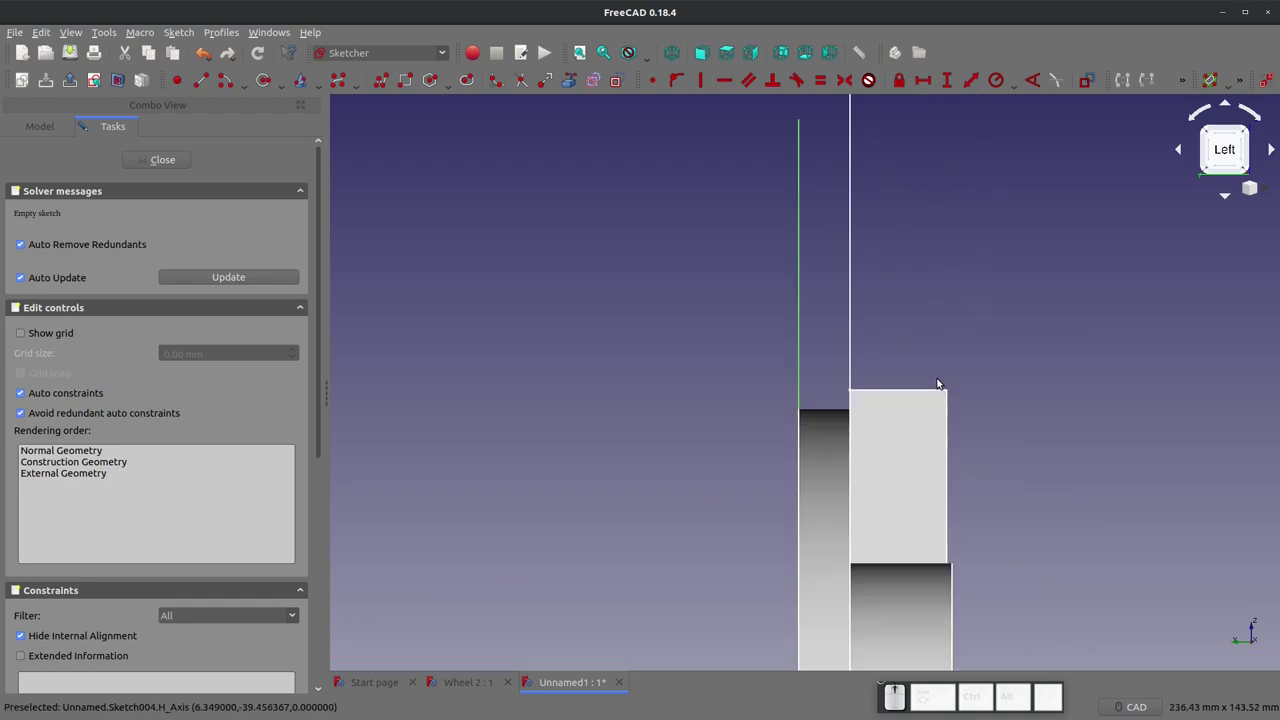
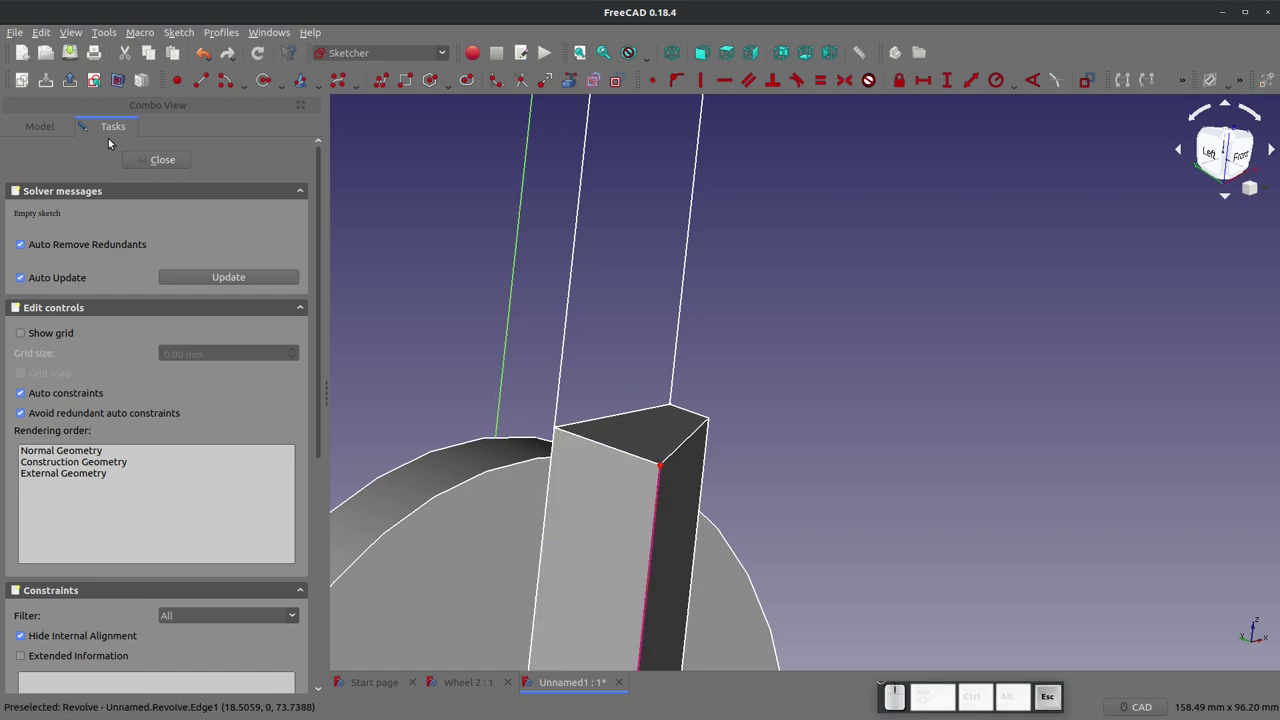
{"action": "left_click", "coordinate": [204, 80]}
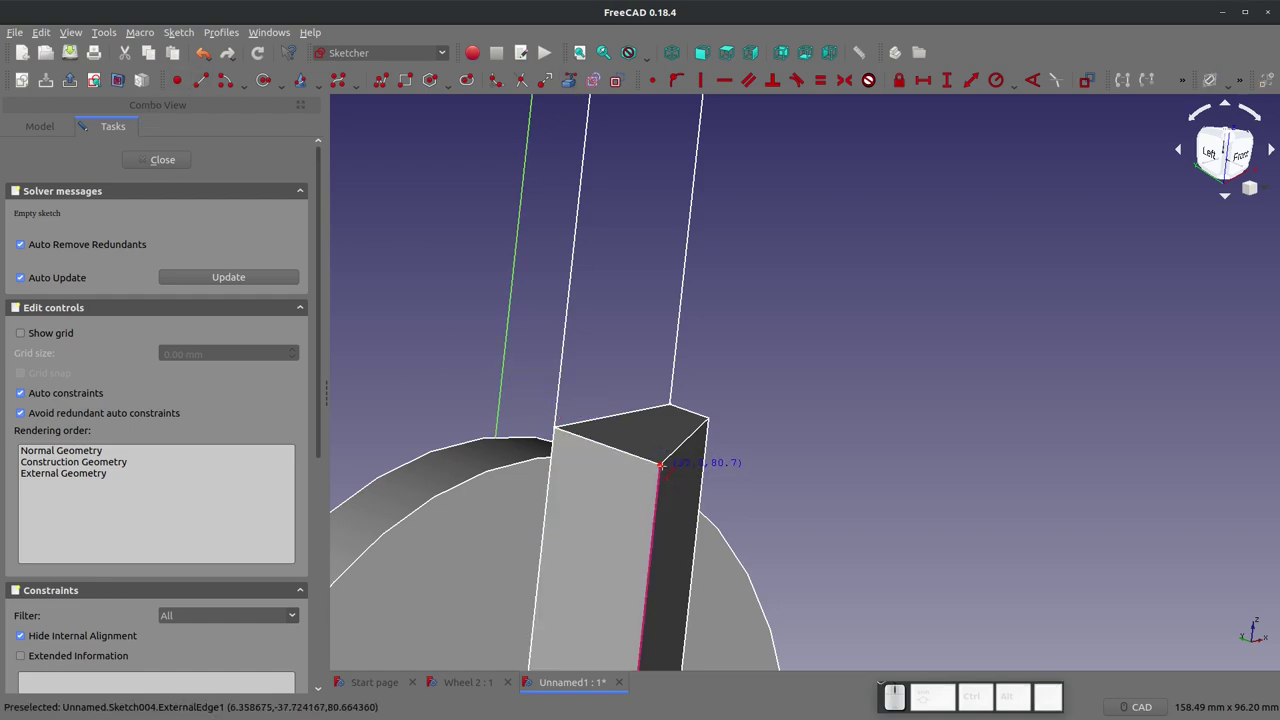
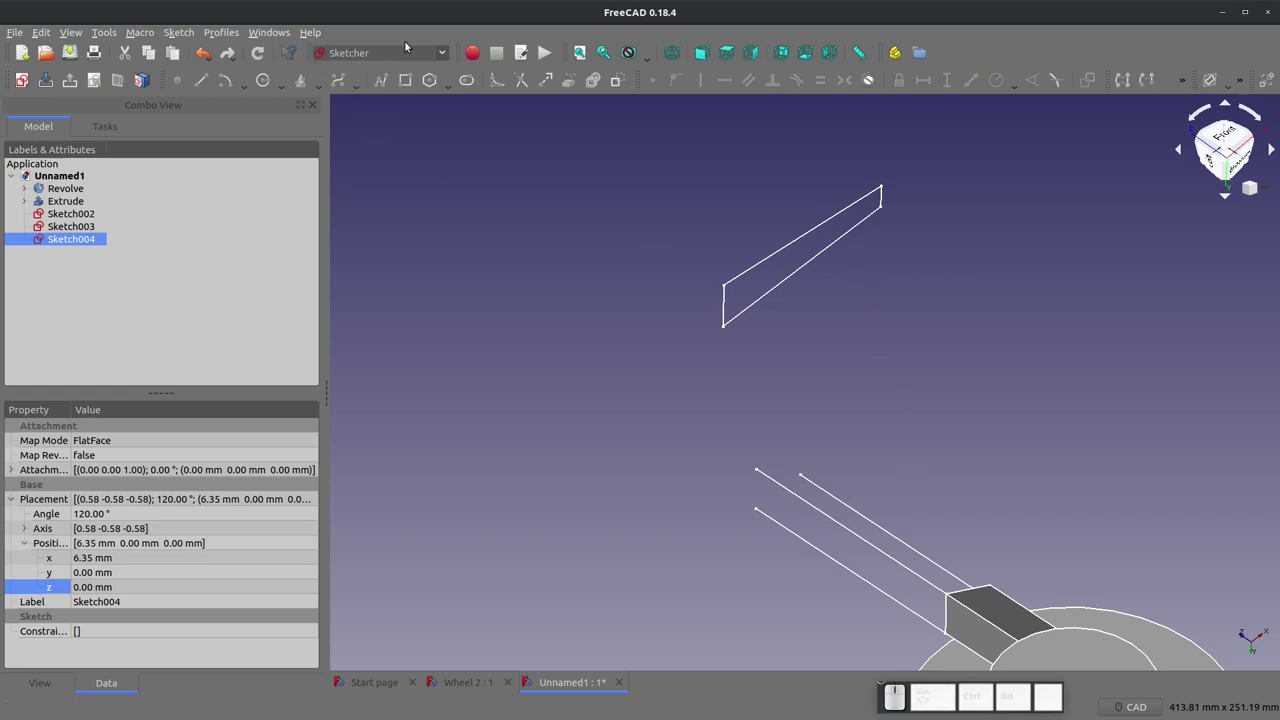
Step: In the Draft workbench, draw Bézier guide curves from the spoke block's corners out to the rim profile
{"action": "left_click", "coordinate": [412, 56]}
{"action": "left_click", "coordinate": [372, 98]}
{"action": "left_click", "coordinate": [595, 81]}
{"action": "scroll", "scroll_direction": "down", "scroll_amount": 3}
{"action": "scroll", "scroll_direction": "up", "scroll_amount": 3}
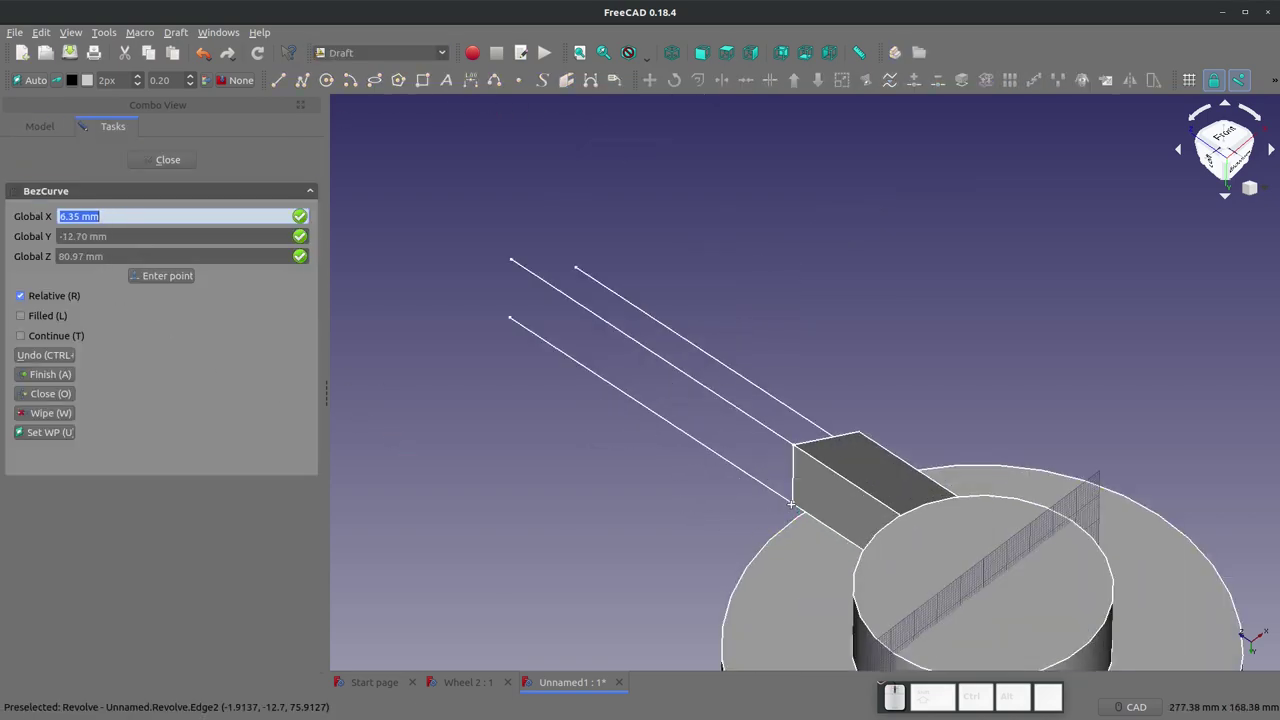
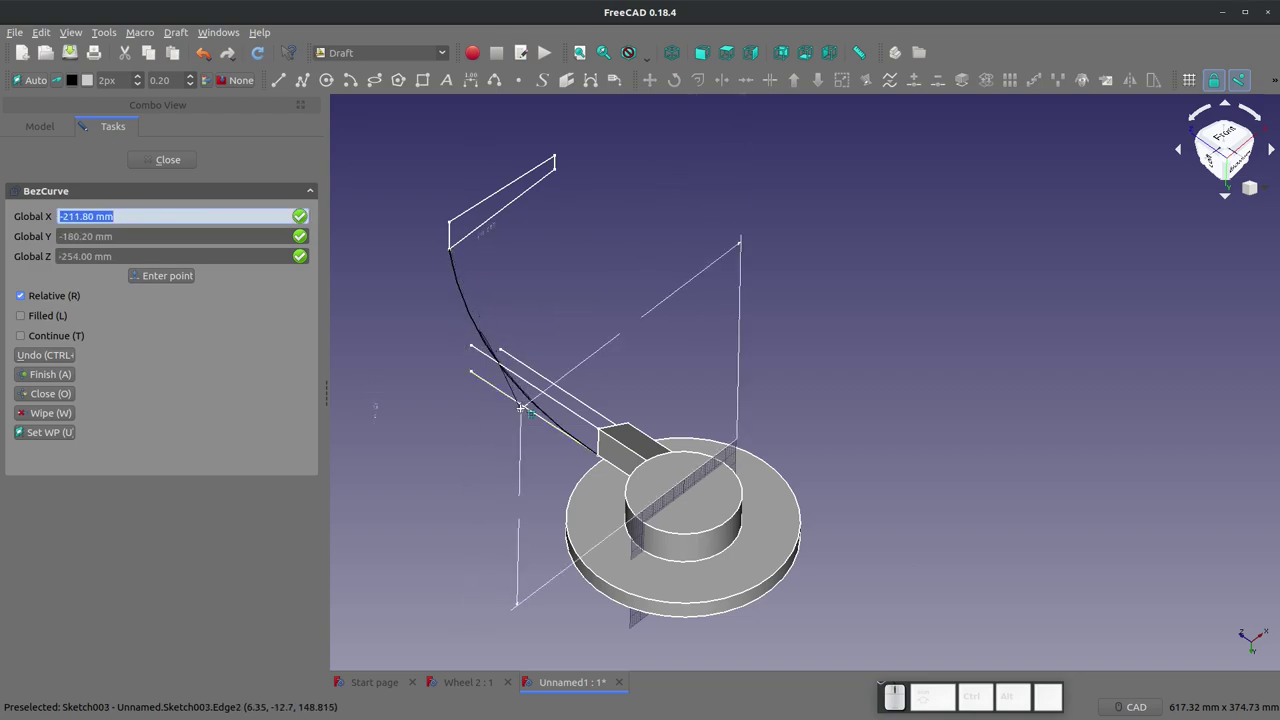
{"action": "key", "text": "Escape"}
{"action": "scroll", "scroll_direction": "up", "scroll_amount": 3}
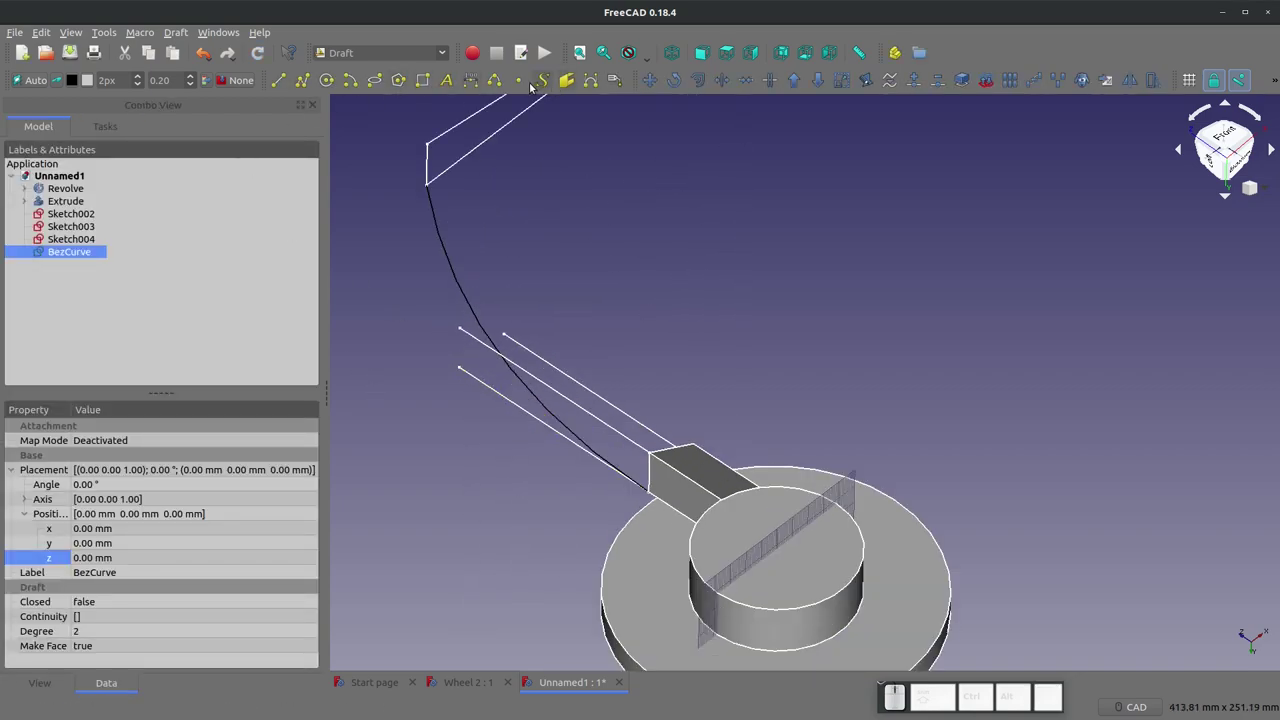
{"action": "left_click", "coordinate": [585, 81]}
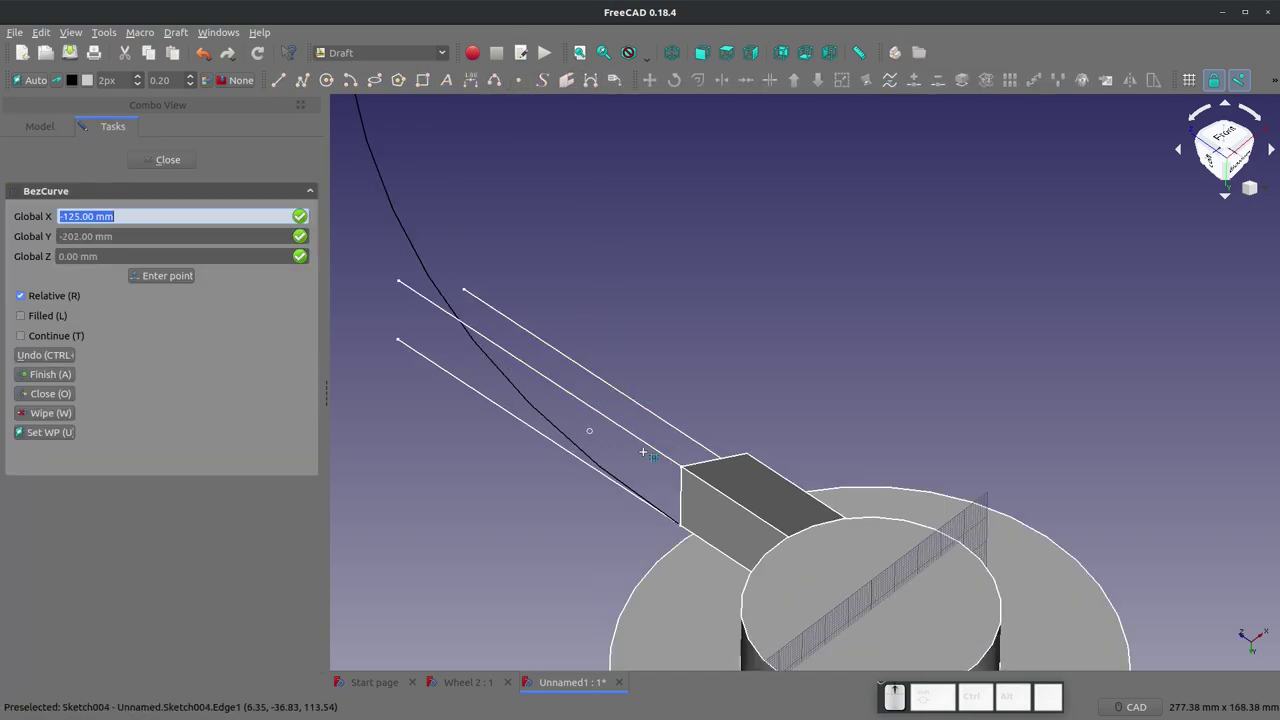
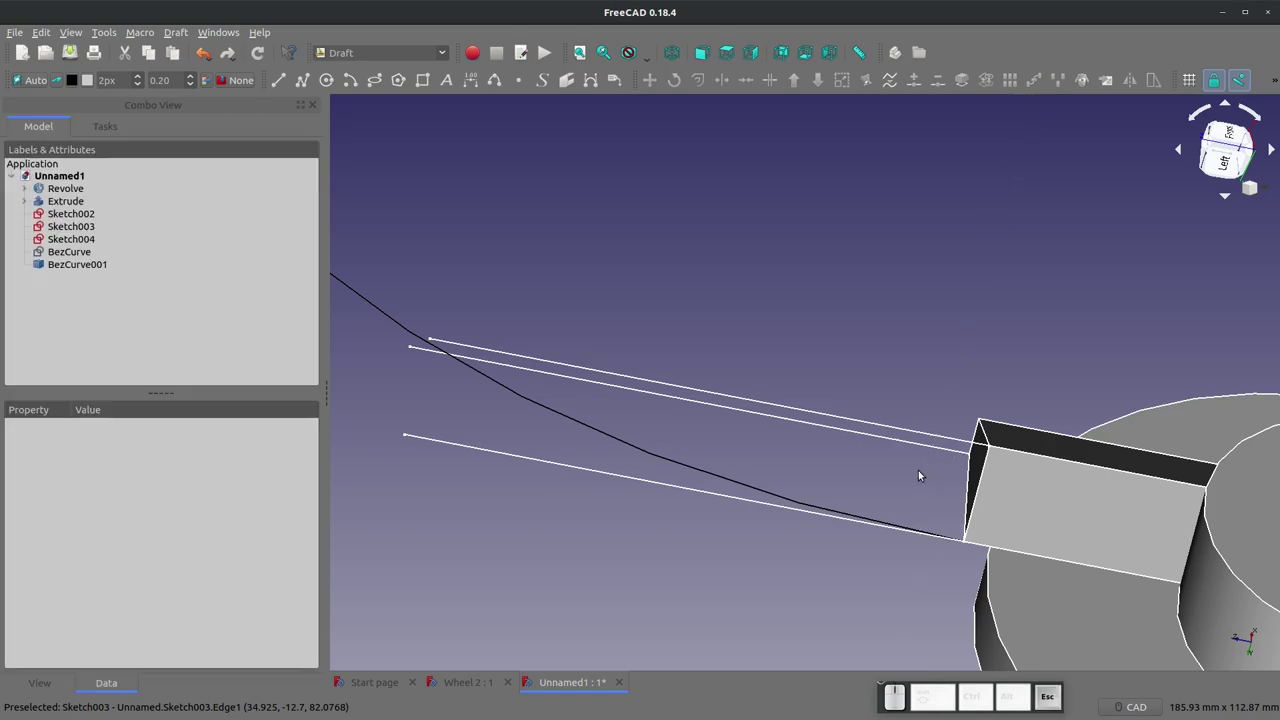
{"action": "left_click", "coordinate": [596, 84]}
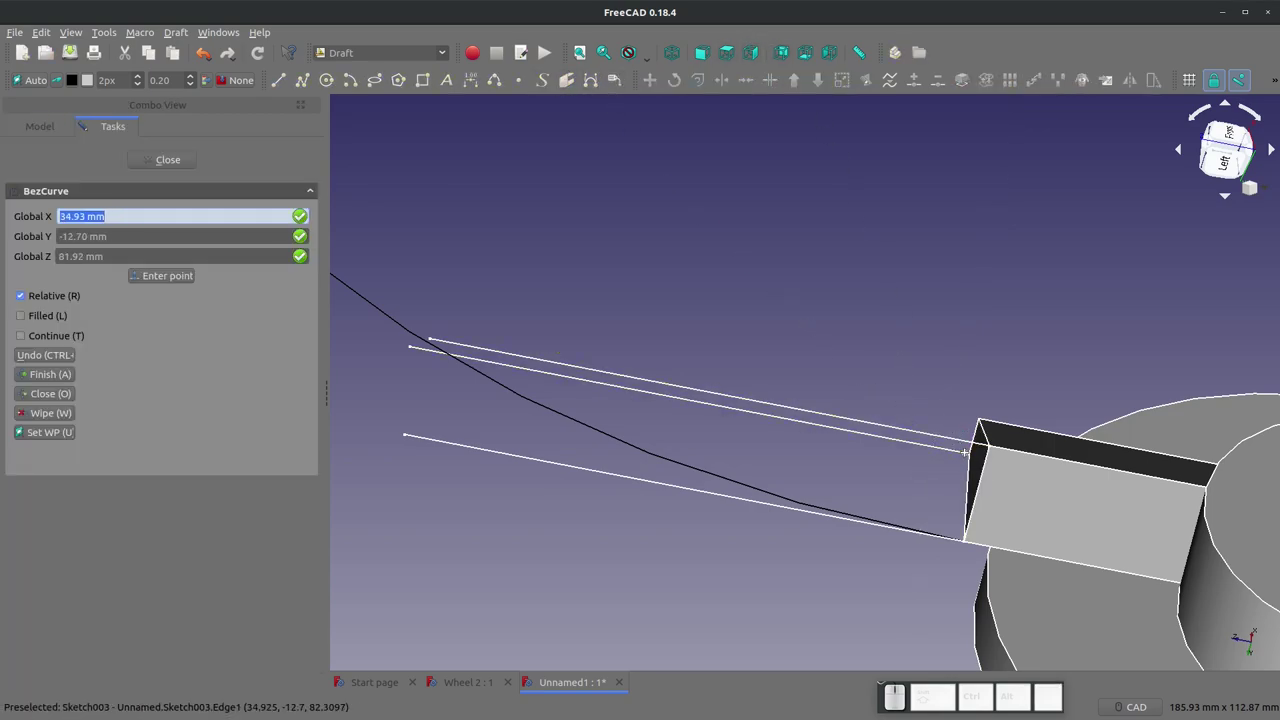
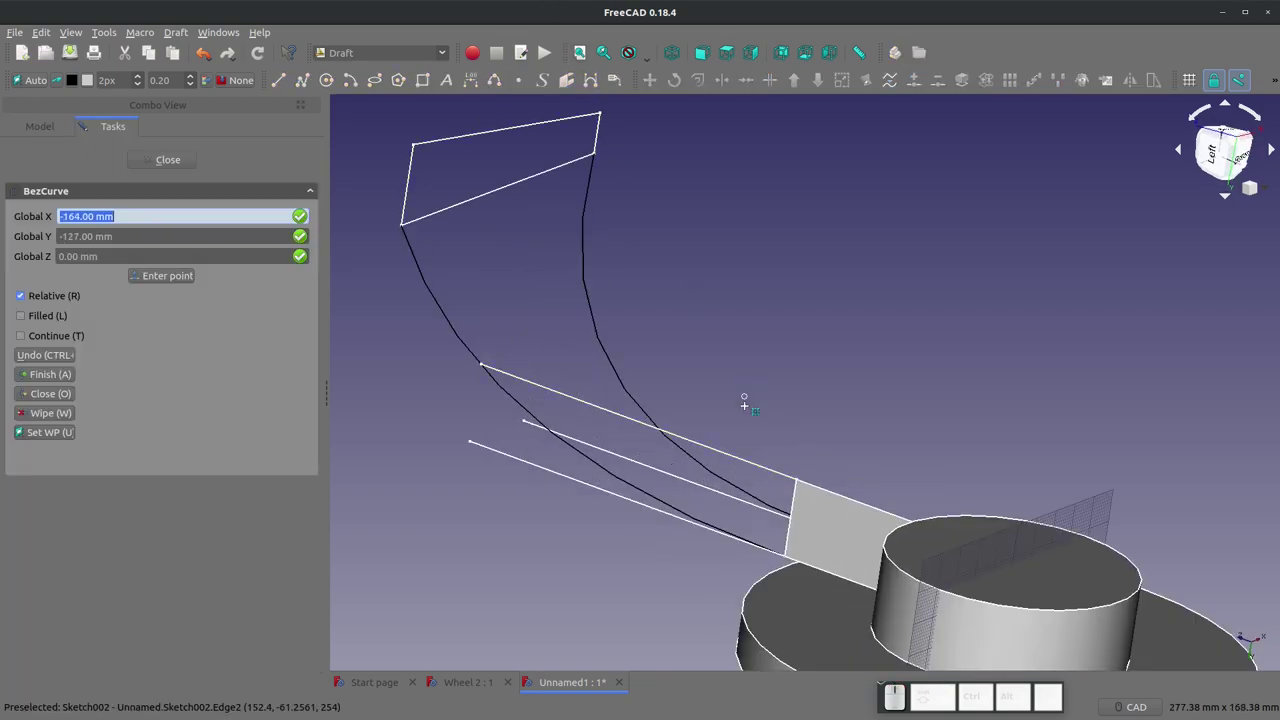
Step: Finish the current Bézier curve and draw a third guide, BezCurve002, from the block edge to the rim sketch
{"action": "left_click", "coordinate": [165, 156]}
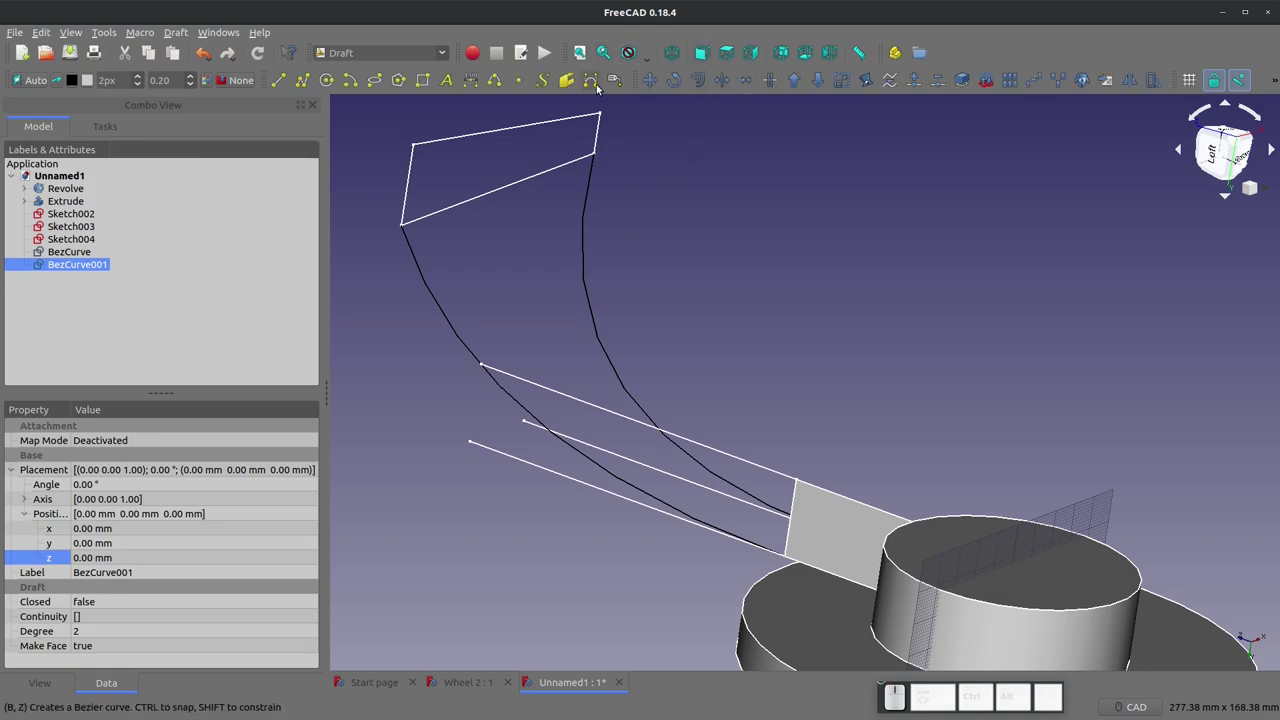
{"action": "left_click", "coordinate": [596, 79]}
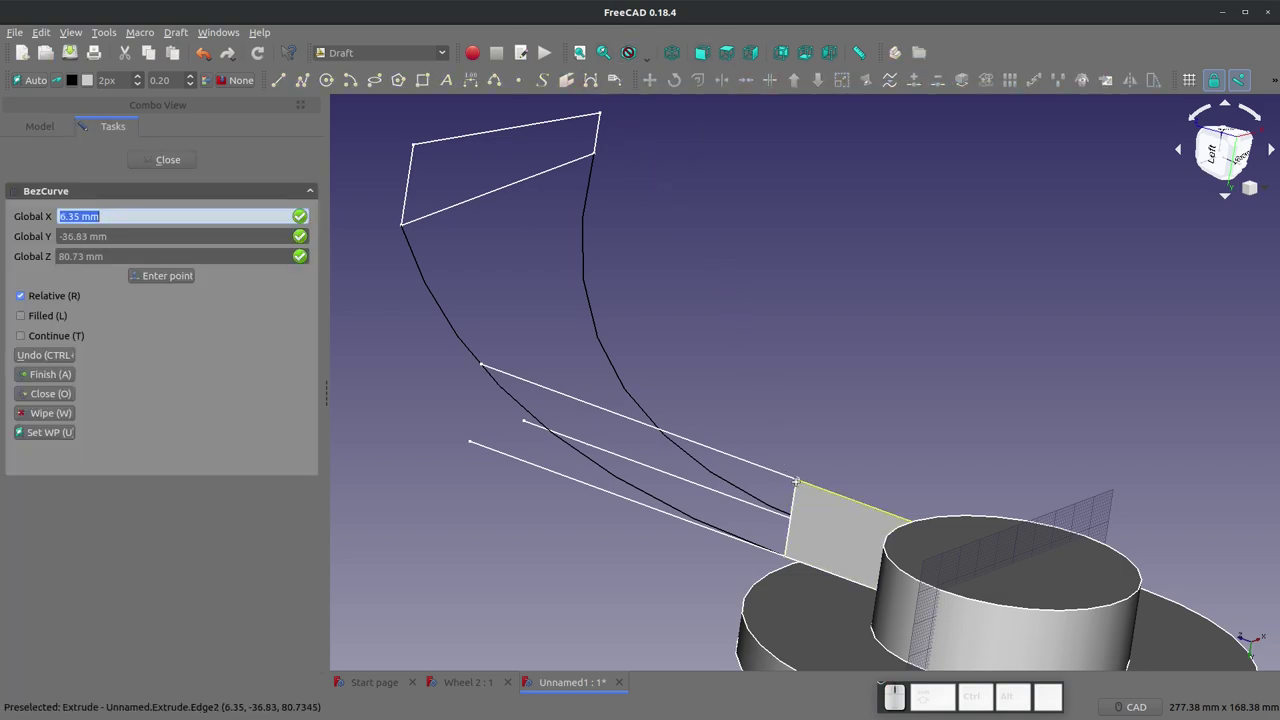
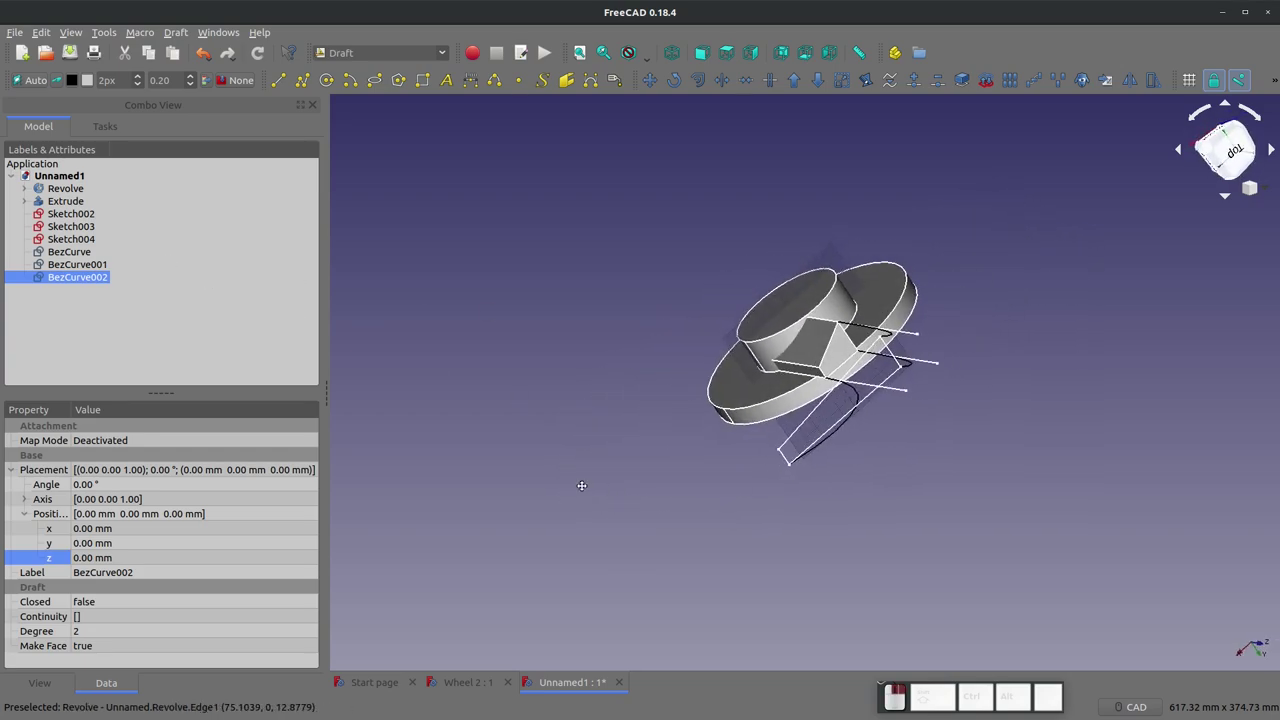
{"action": "left_click", "coordinate": [403, 55]}
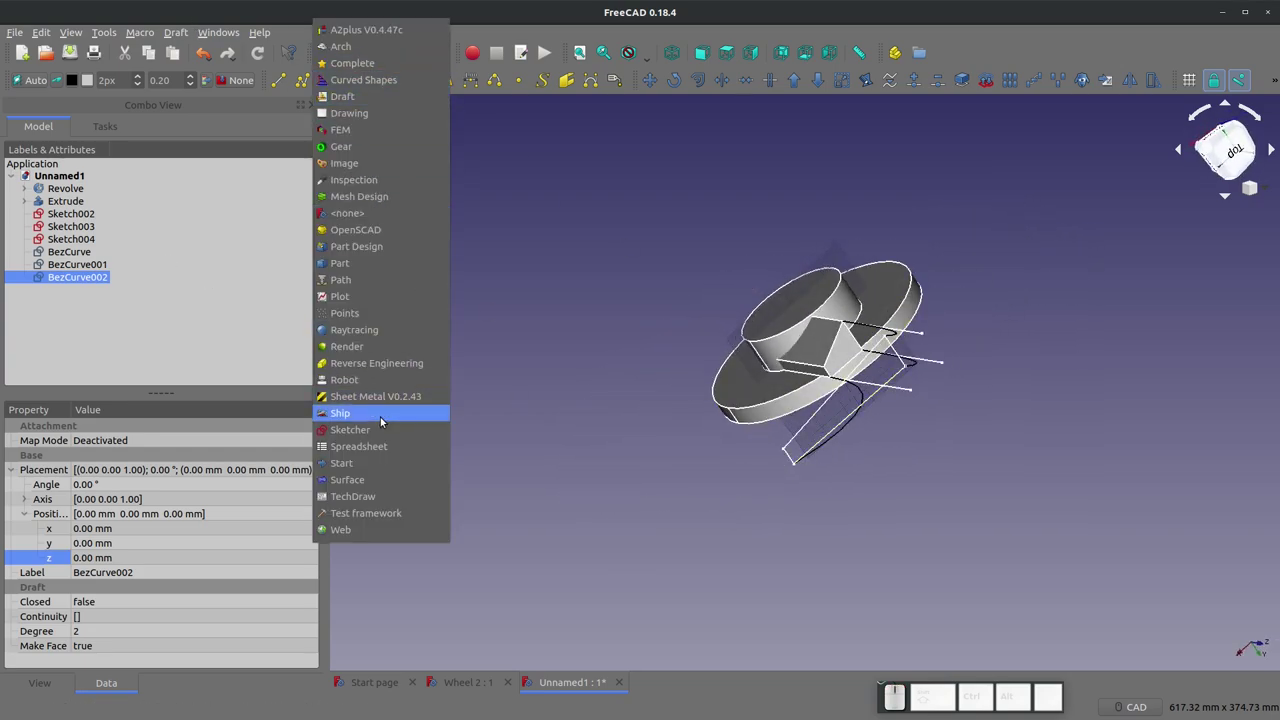
Step: In Sketcher, create Sketch005 on the spoke block's top face with FlatFace attachment
{"action": "left_click", "coordinate": [385, 426]}
{"action": "left_click", "coordinate": [849, 348]}
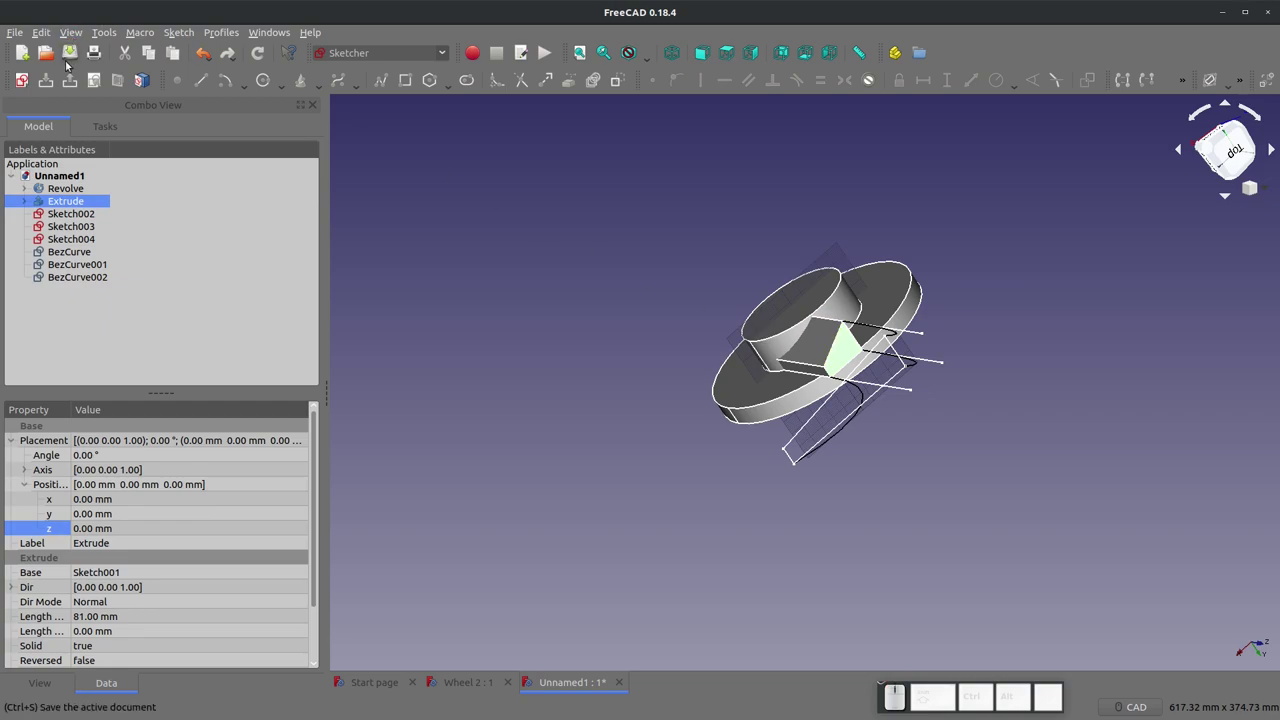
{"action": "left_click", "coordinate": [23, 77]}
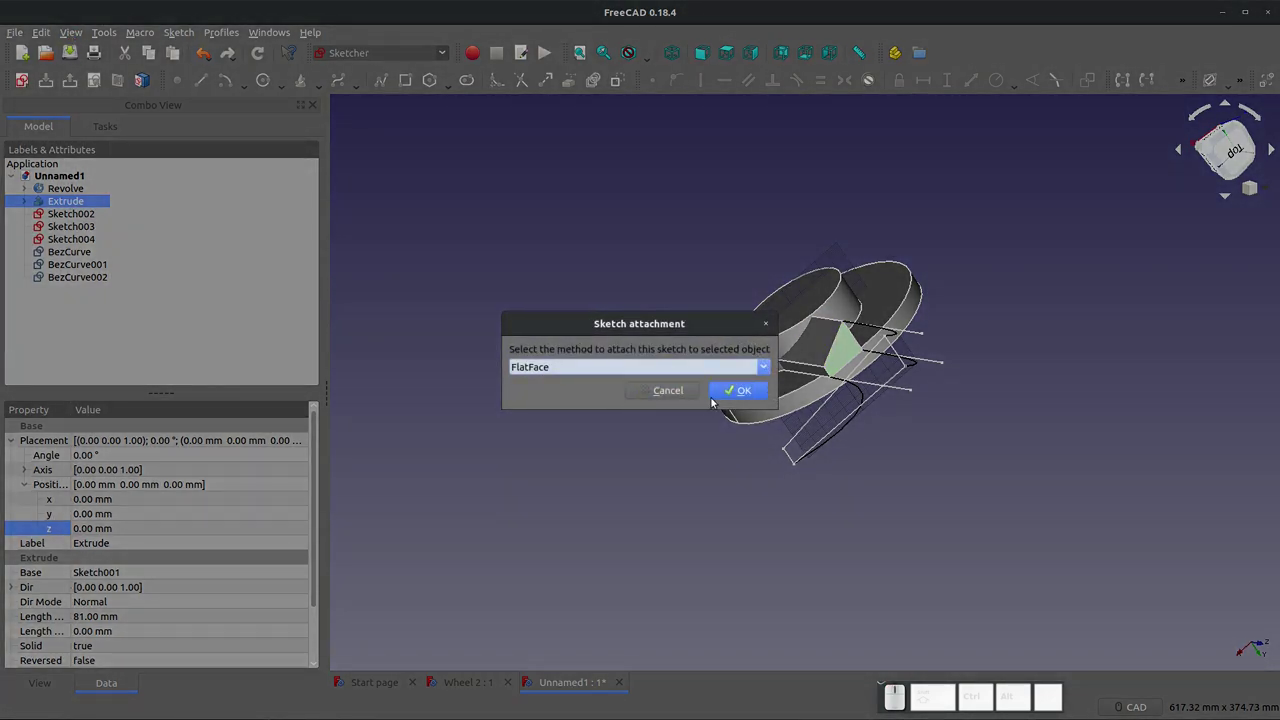
{"action": "left_click", "coordinate": [730, 394]}
Step: Link the block's edge into the sketch as external geometry for the slanted profile
{"action": "scroll", "scroll_direction": "up", "scroll_amount": 3}
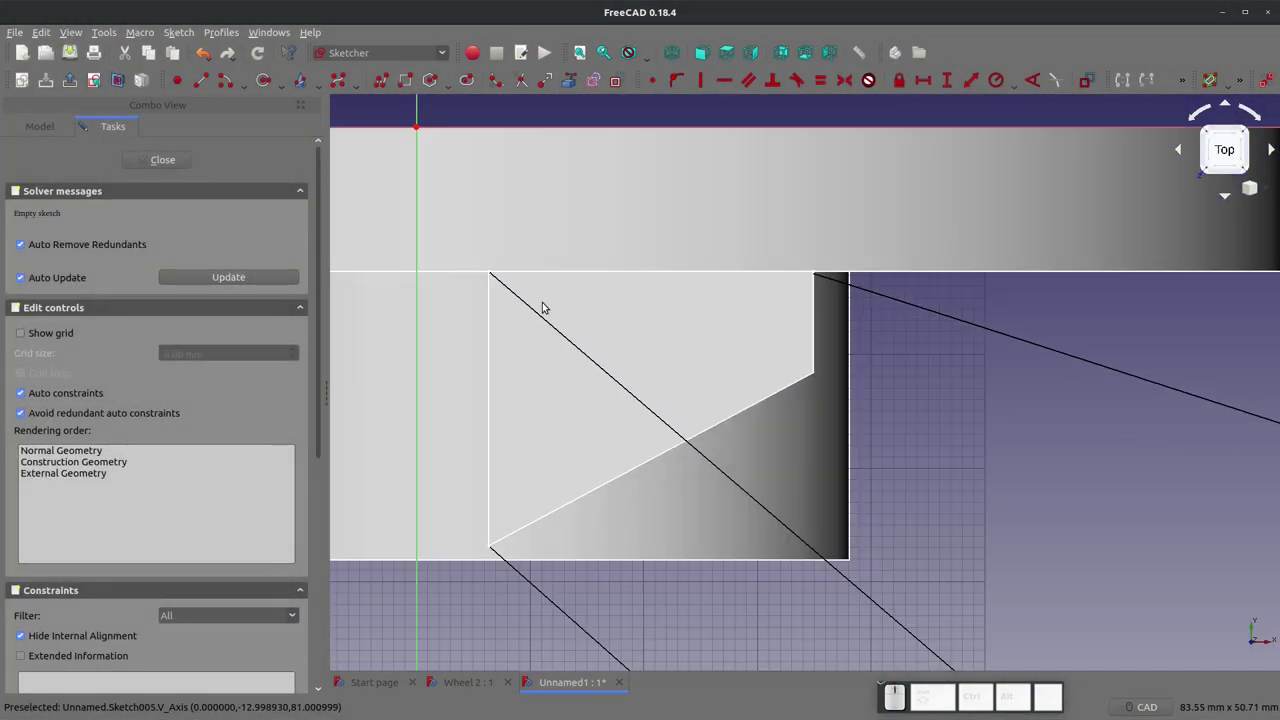
{"action": "left_click", "coordinate": [572, 79]}
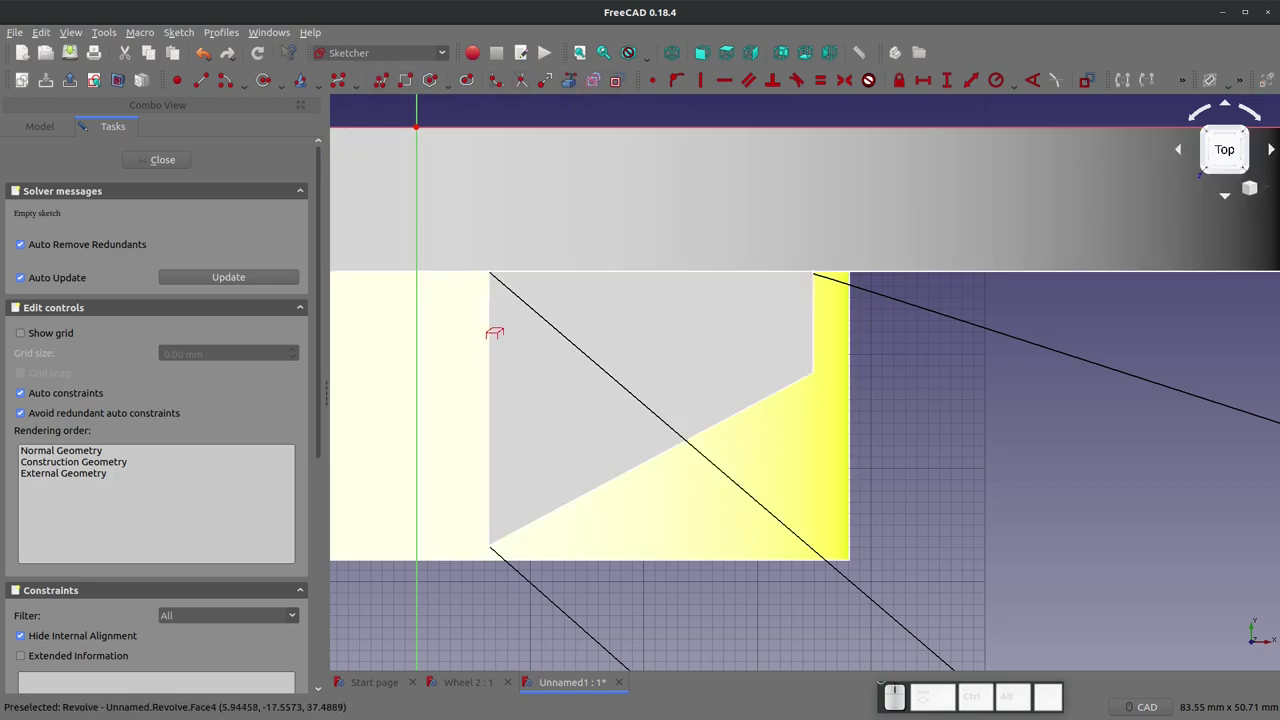
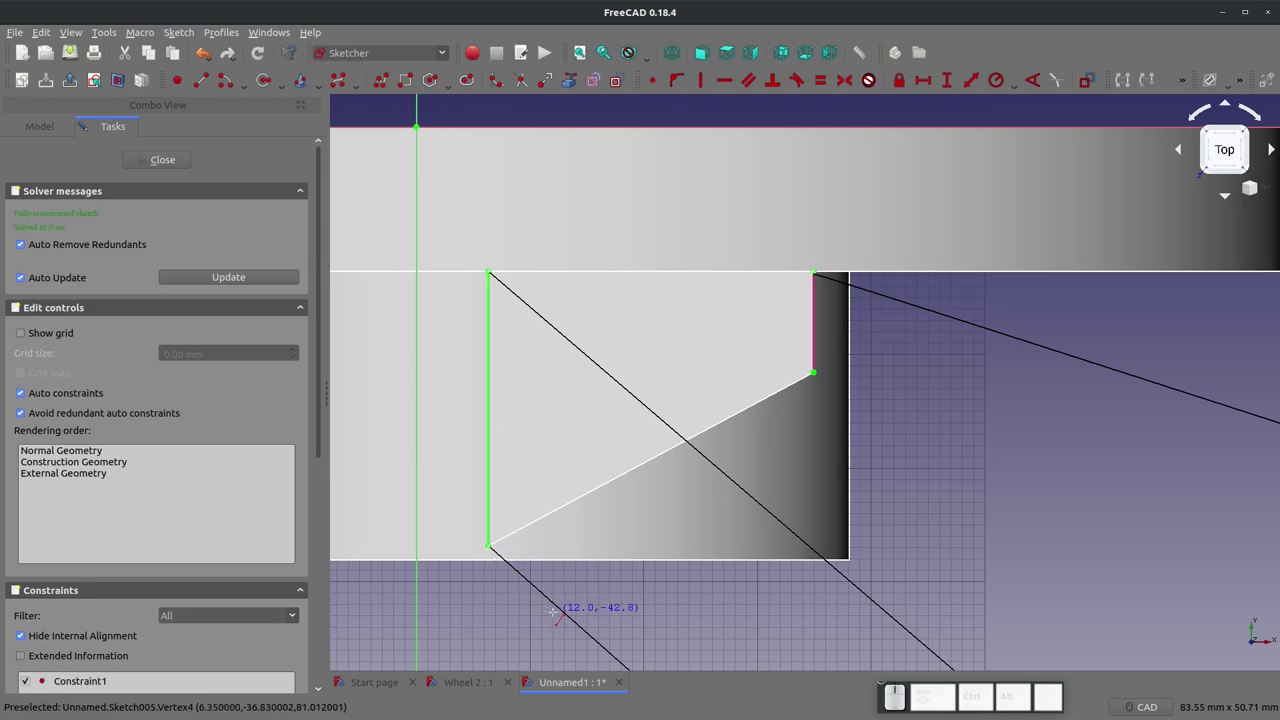
{"action": "left_click", "coordinate": [389, 86]}
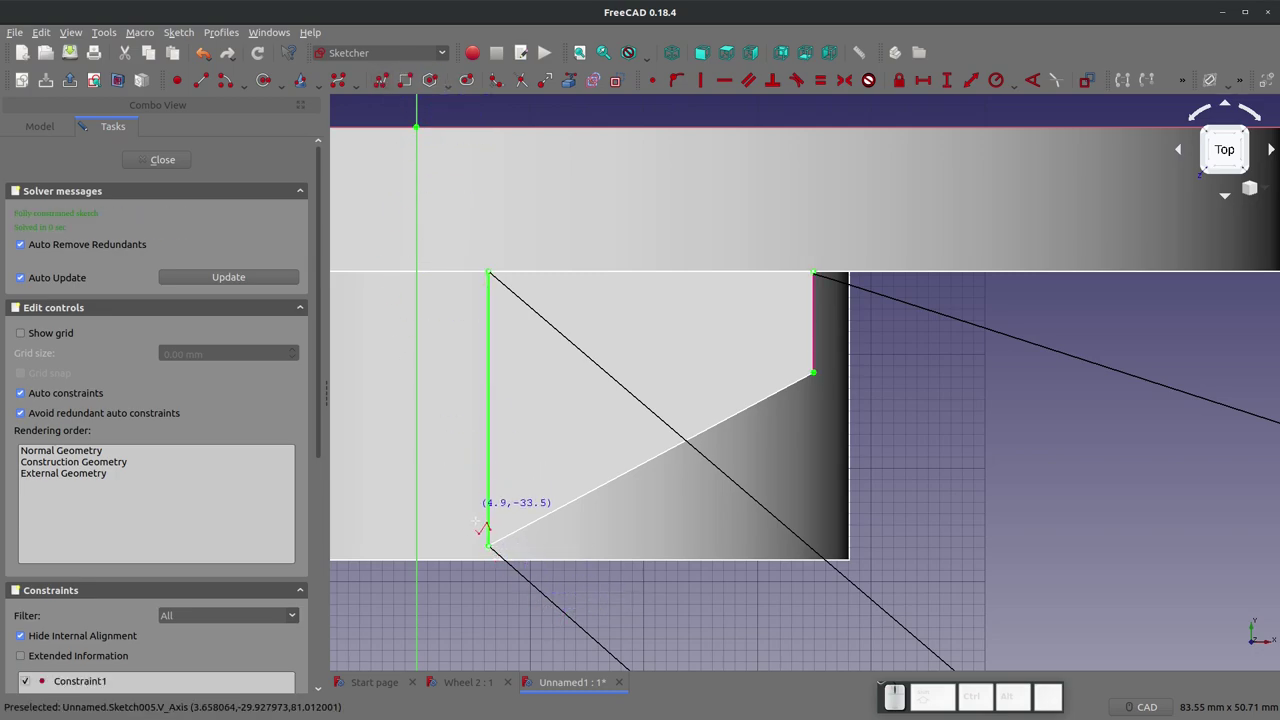
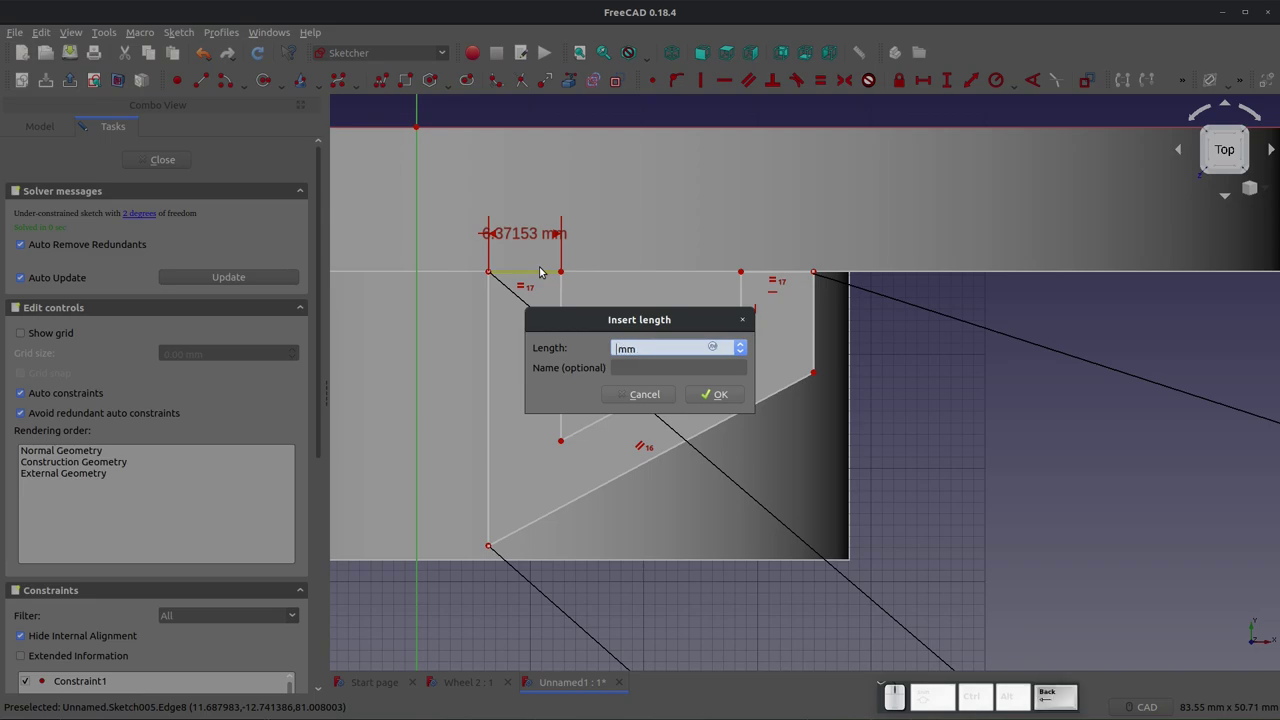
Step: Dimension the profile's top edge at 10 mm and dismiss the extra length prompt
{"action": "key", "text": "KP_1"}
{"action": "key", "text": "KP_0"}
{"action": "key", "text": "KP_Enter"}
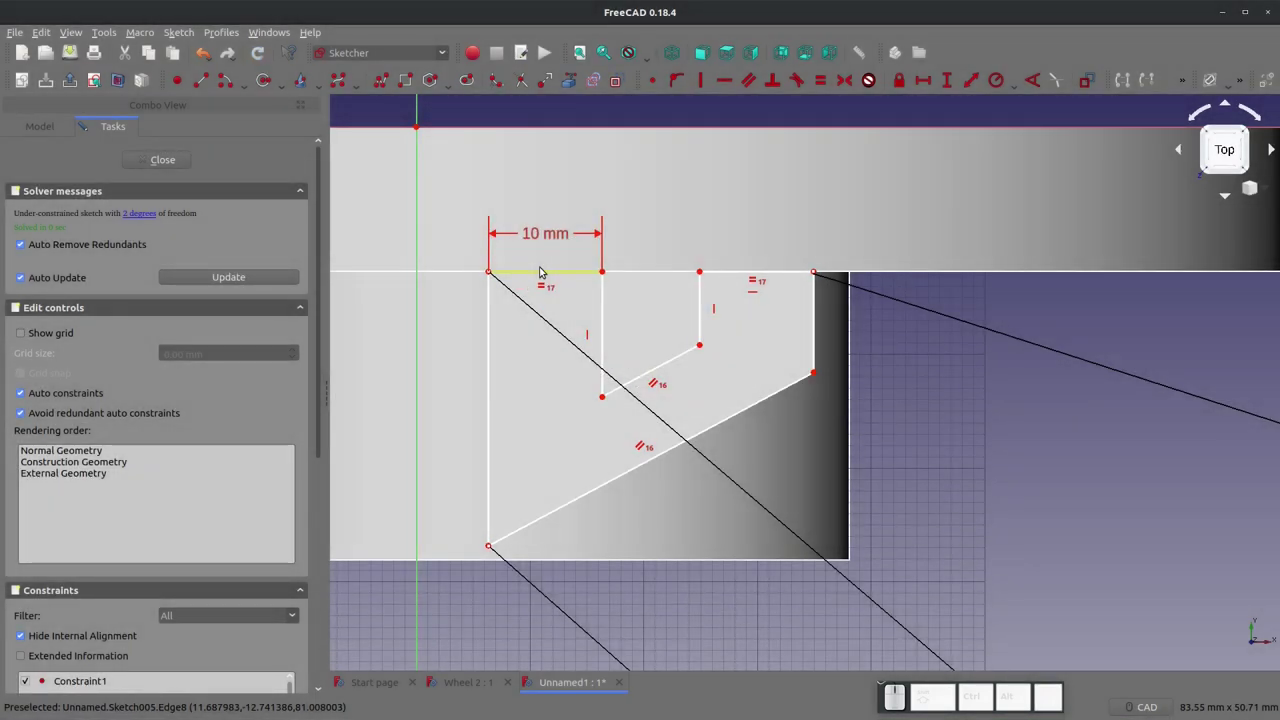
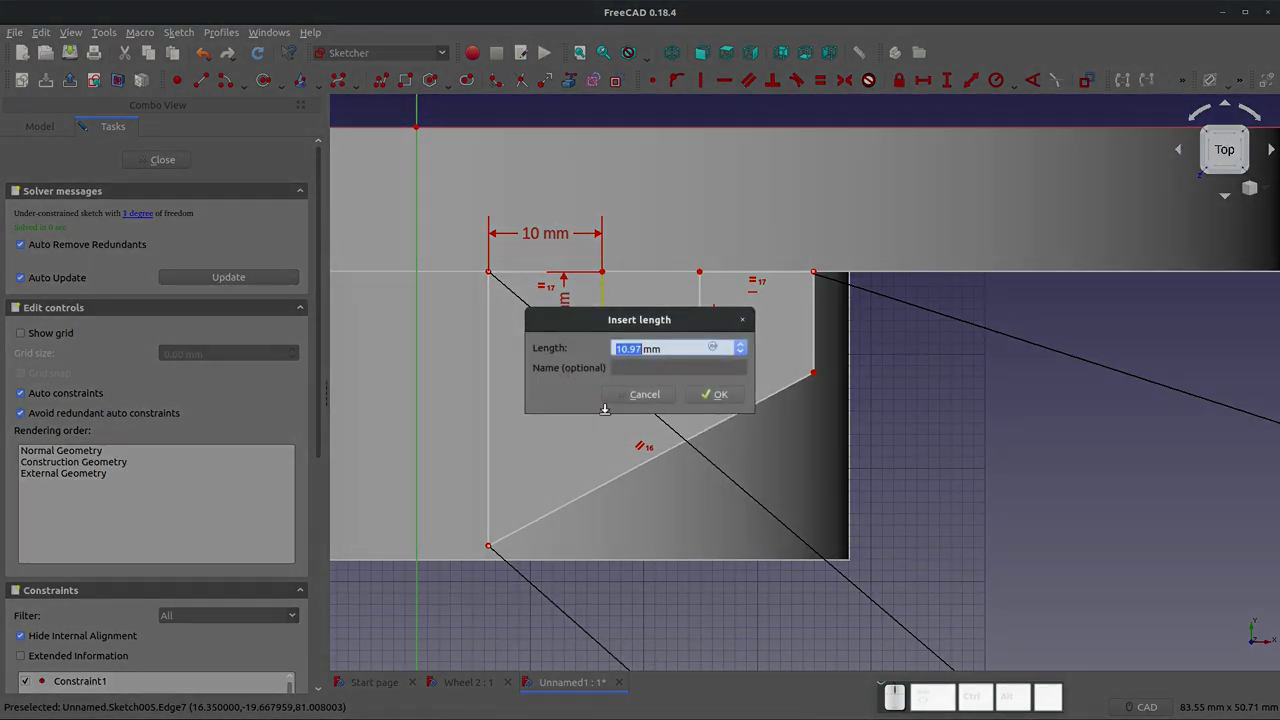
{"action": "left_click", "coordinate": [632, 400]}
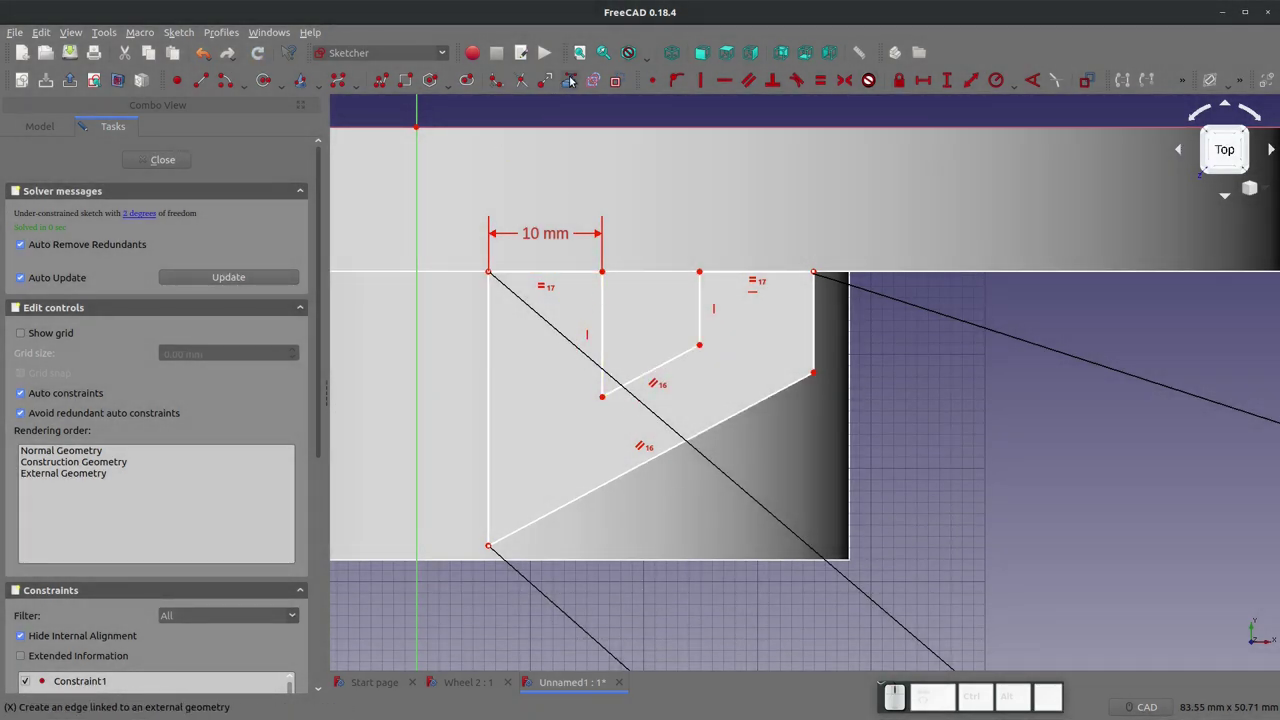
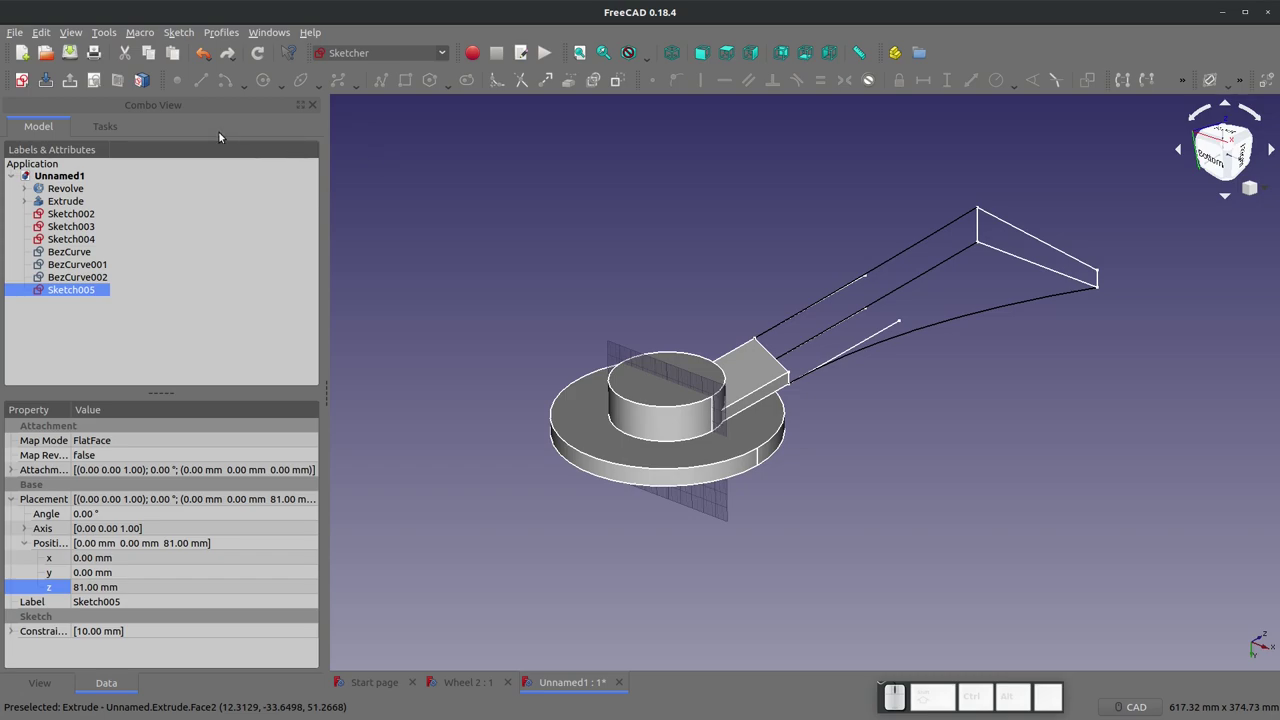
Step: Turn off the Draft grid in the 3D view and clear the selection
{"action": "left_click", "coordinate": [376, 48]}
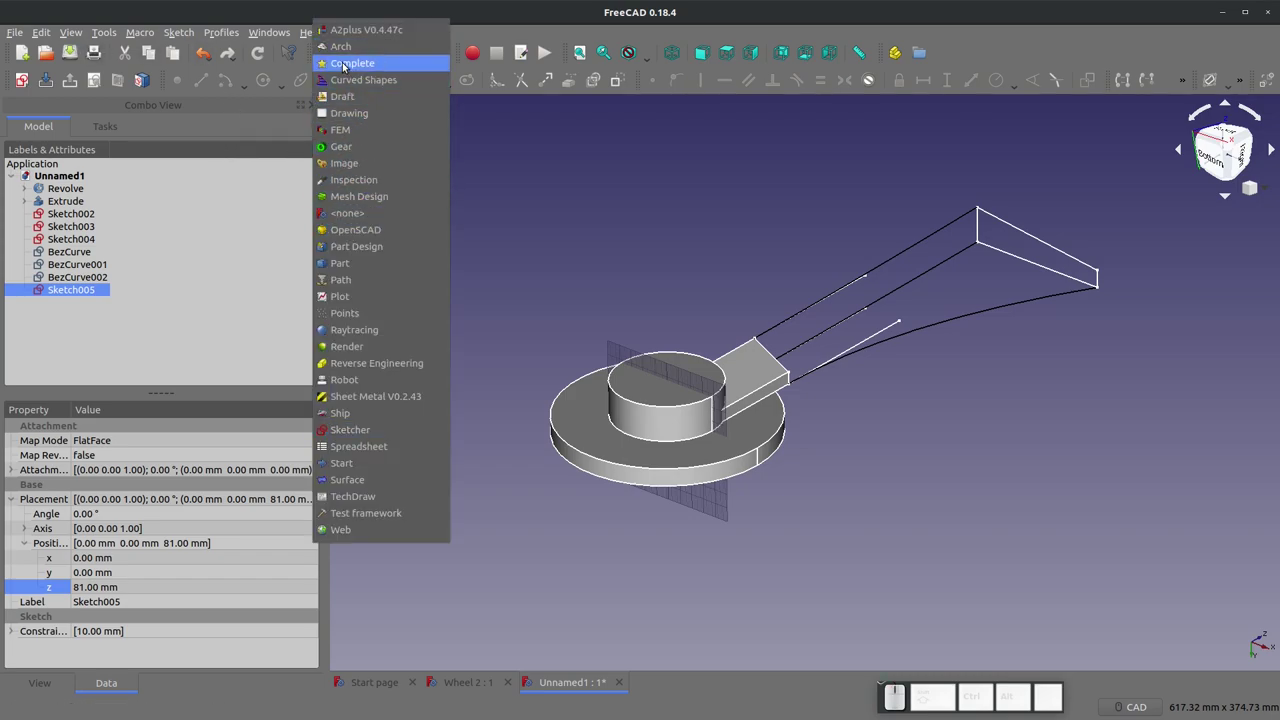
{"action": "left_click", "coordinate": [345, 59]}
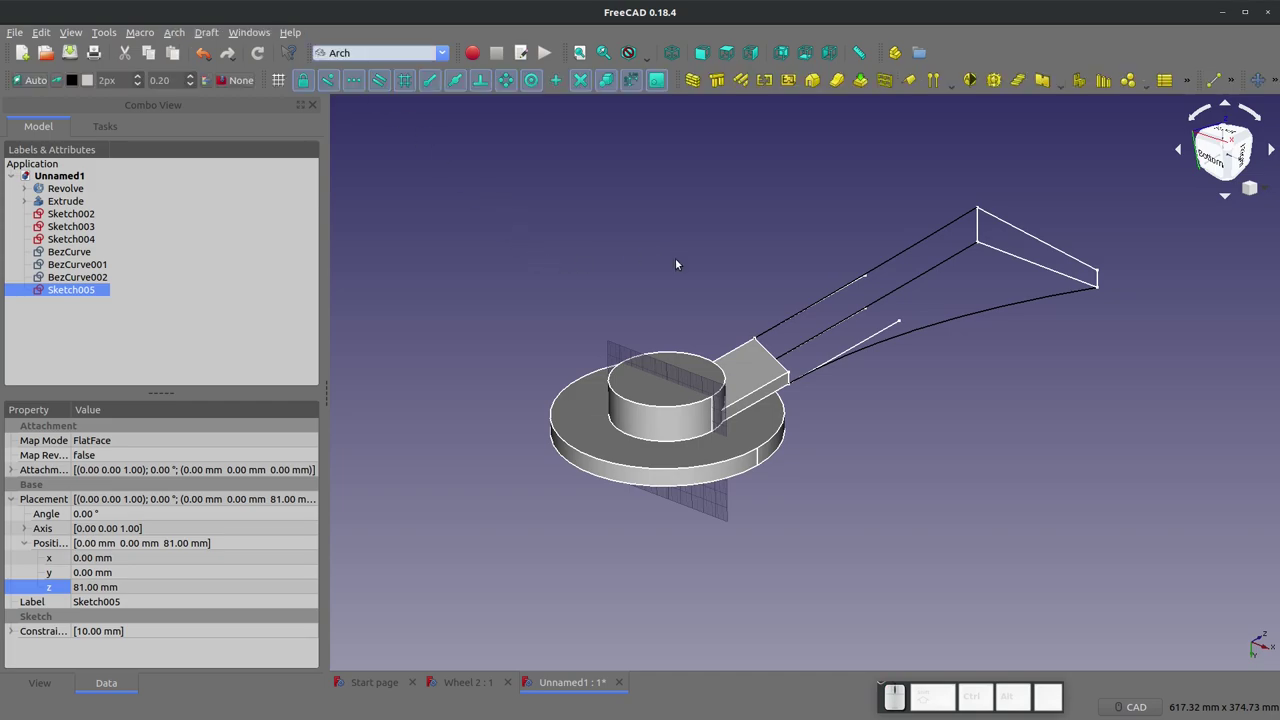
{"action": "left_click", "coordinate": [592, 184]}
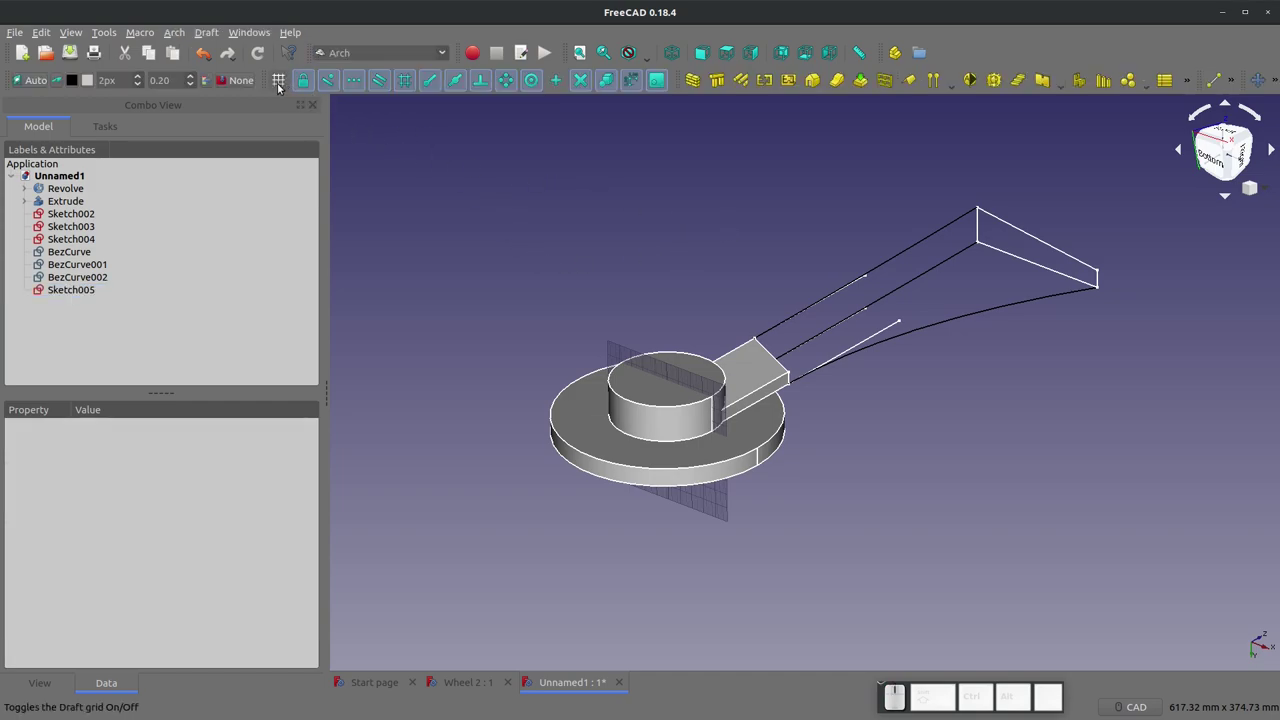
{"action": "left_click", "coordinate": [283, 86]}
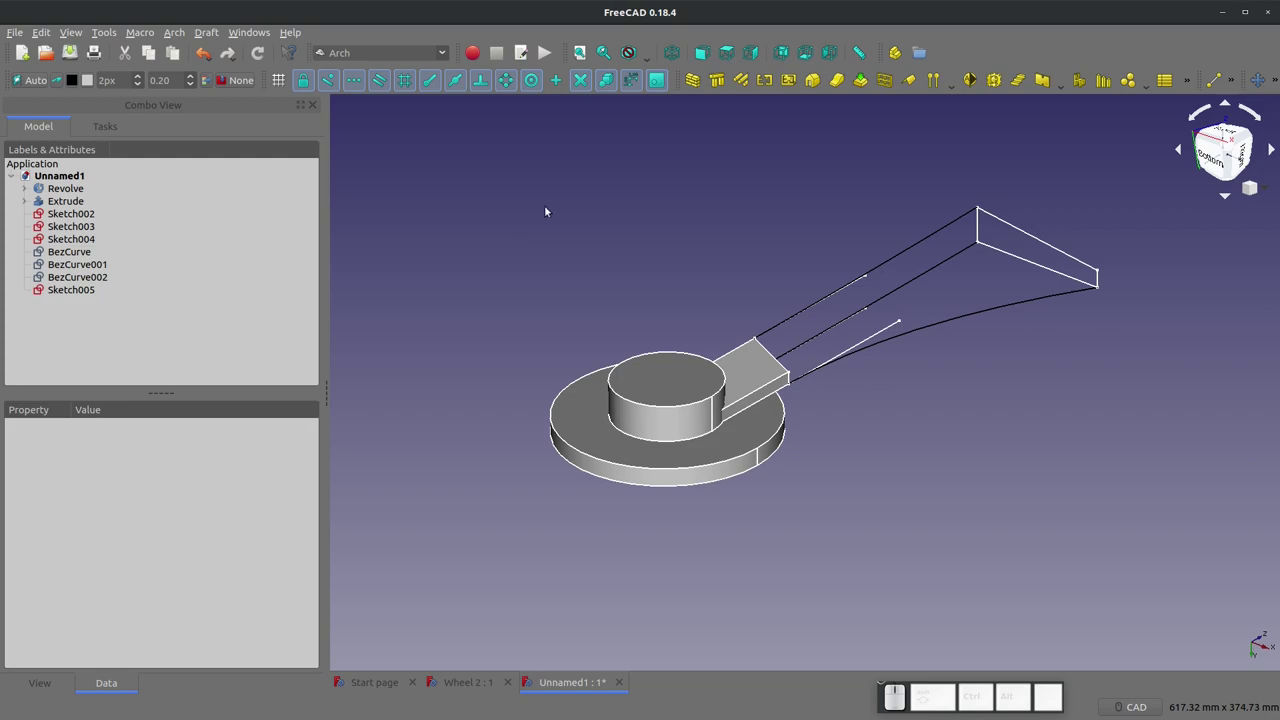
{"action": "left_click", "coordinate": [447, 56]}
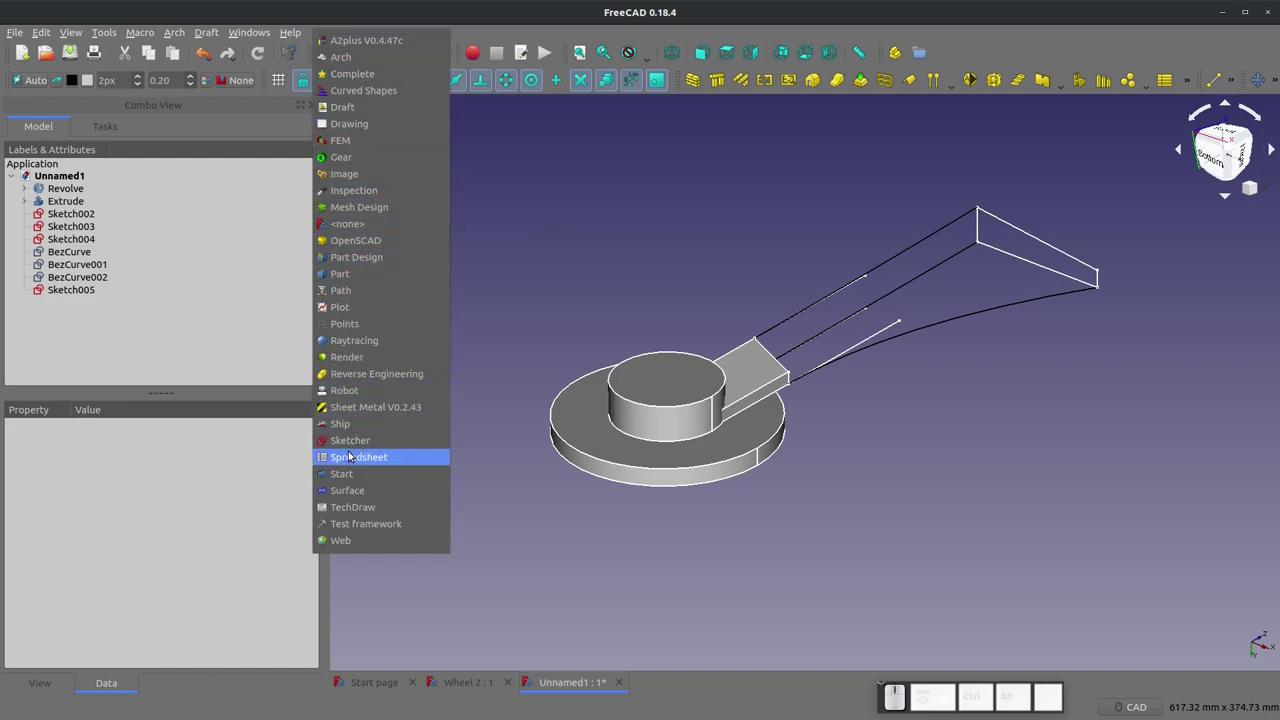
Step: Switch to Curved Shapes and check in the Addon manager that CurvedShapes is installed
{"action": "left_click", "coordinate": [356, 86]}
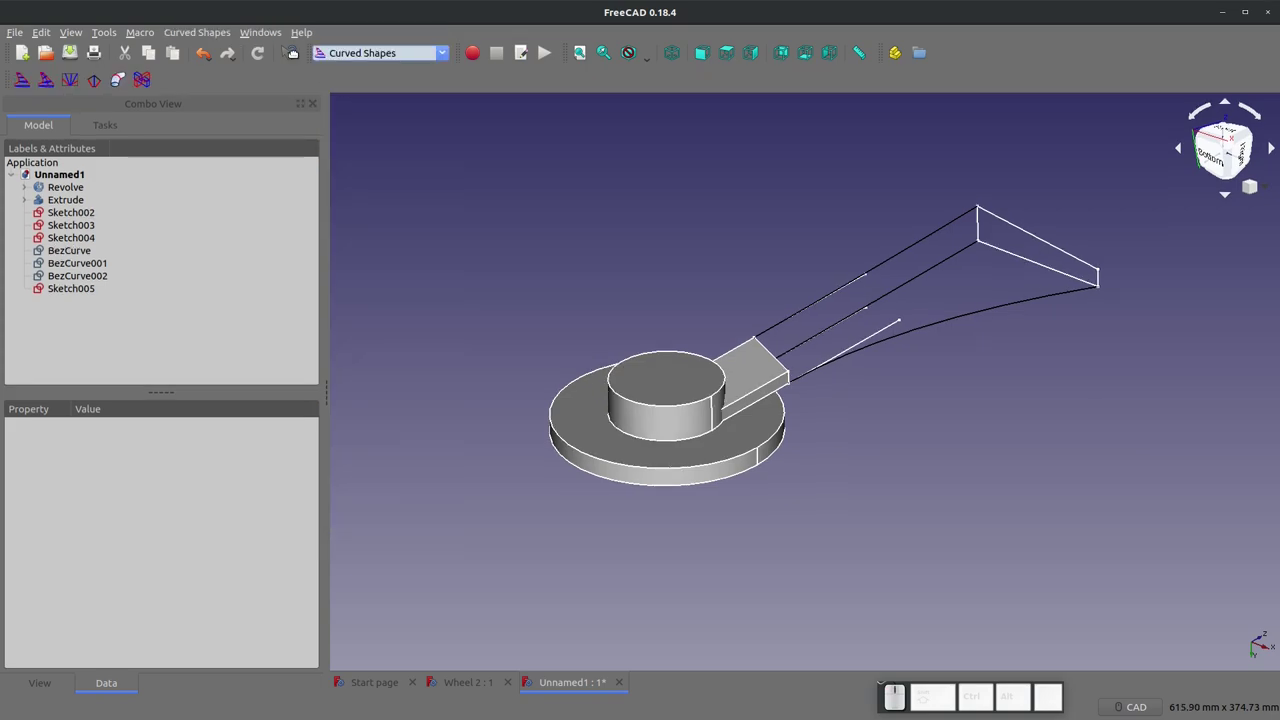
{"action": "left_click", "coordinate": [113, 29]}
{"action": "left_click", "coordinate": [134, 219]}
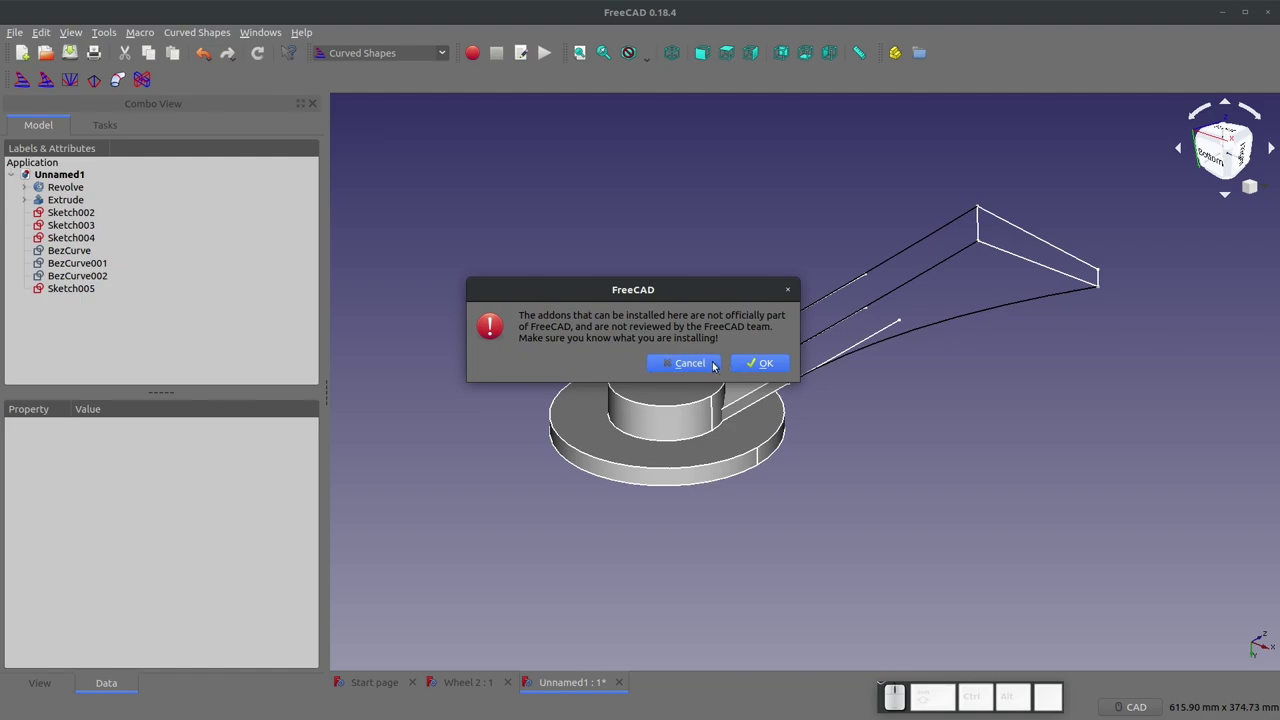
{"action": "left_click", "coordinate": [748, 365]}
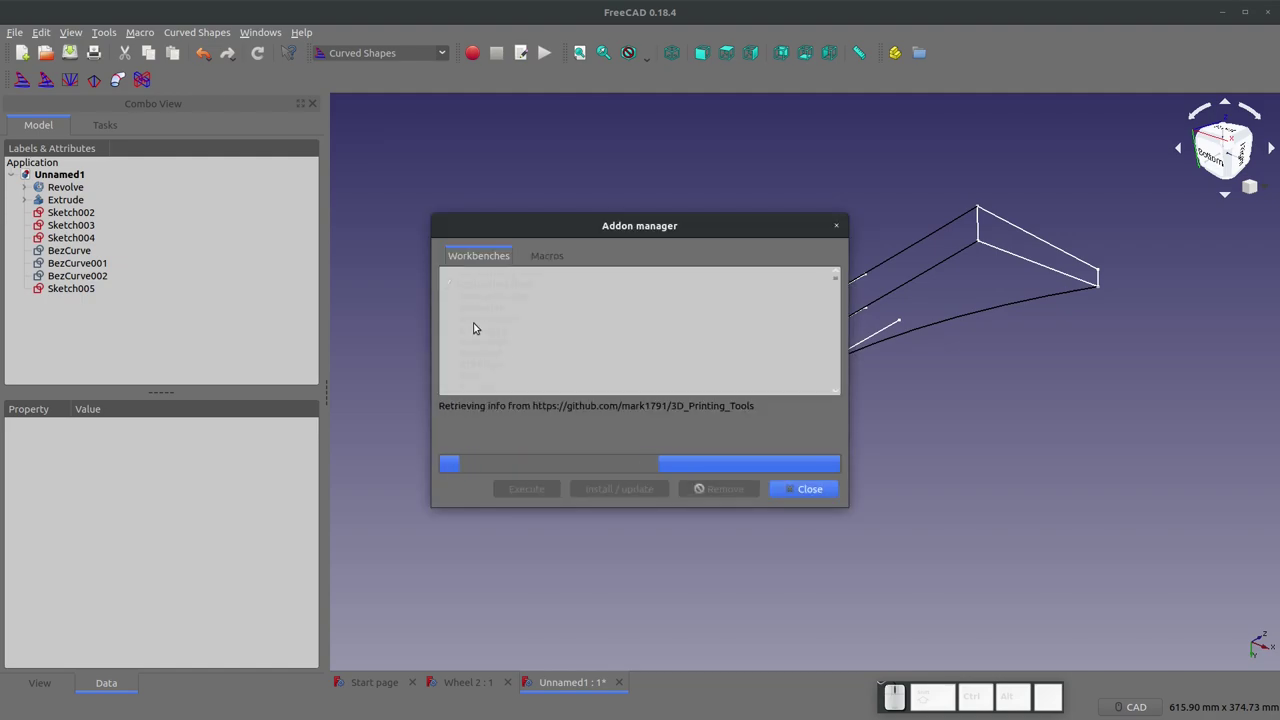
{"action": "scroll", "scroll_direction": "down", "scroll_amount": 3}
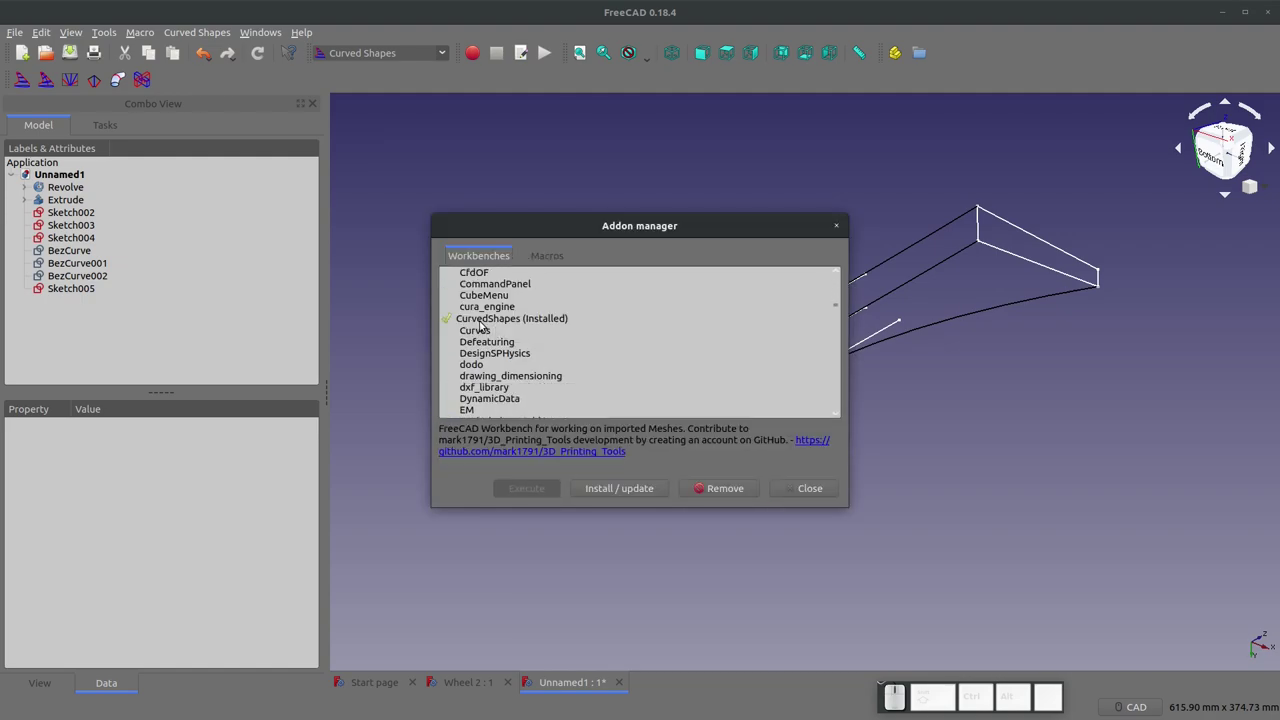
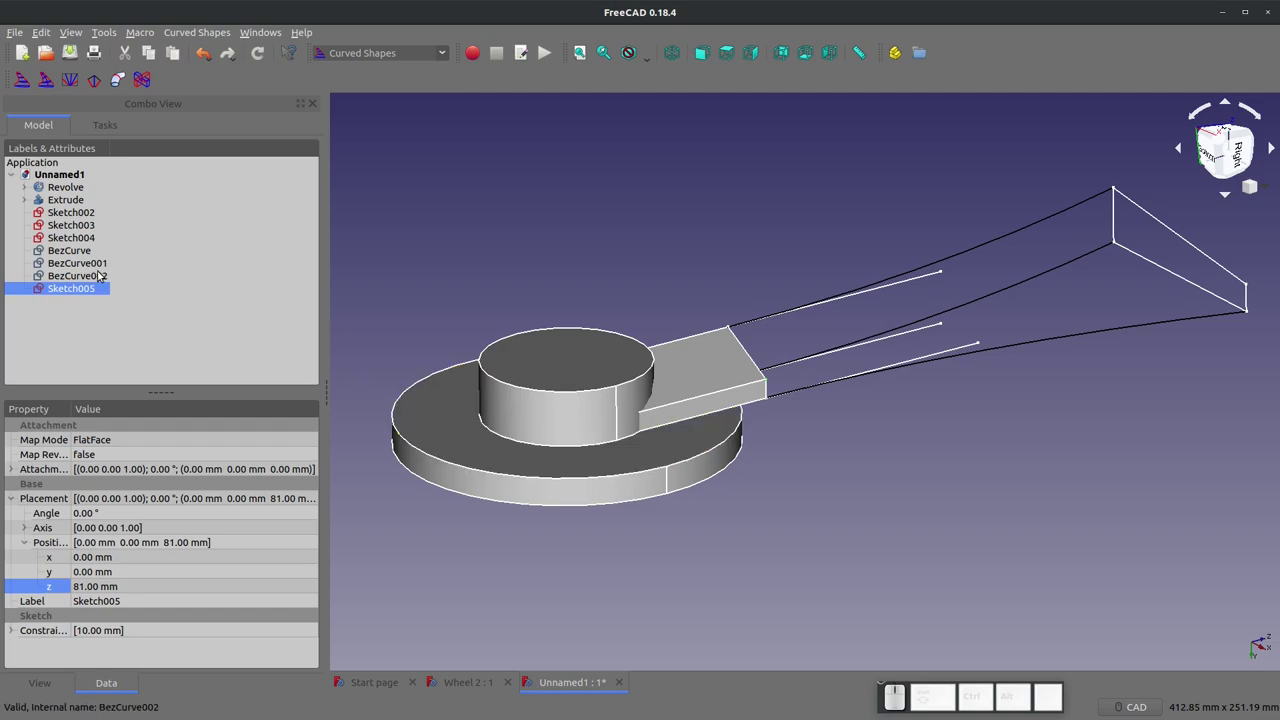
Step: Select the Bezier curves and Sketch005 and create a Curved Array from them
{"action": "left_click", "coordinate": [77, 254]}
{"action": "left_click", "coordinate": [84, 265]}
{"action": "left_click", "coordinate": [88, 281]}
{"action": "middle_click", "coordinate": [61, 68]}
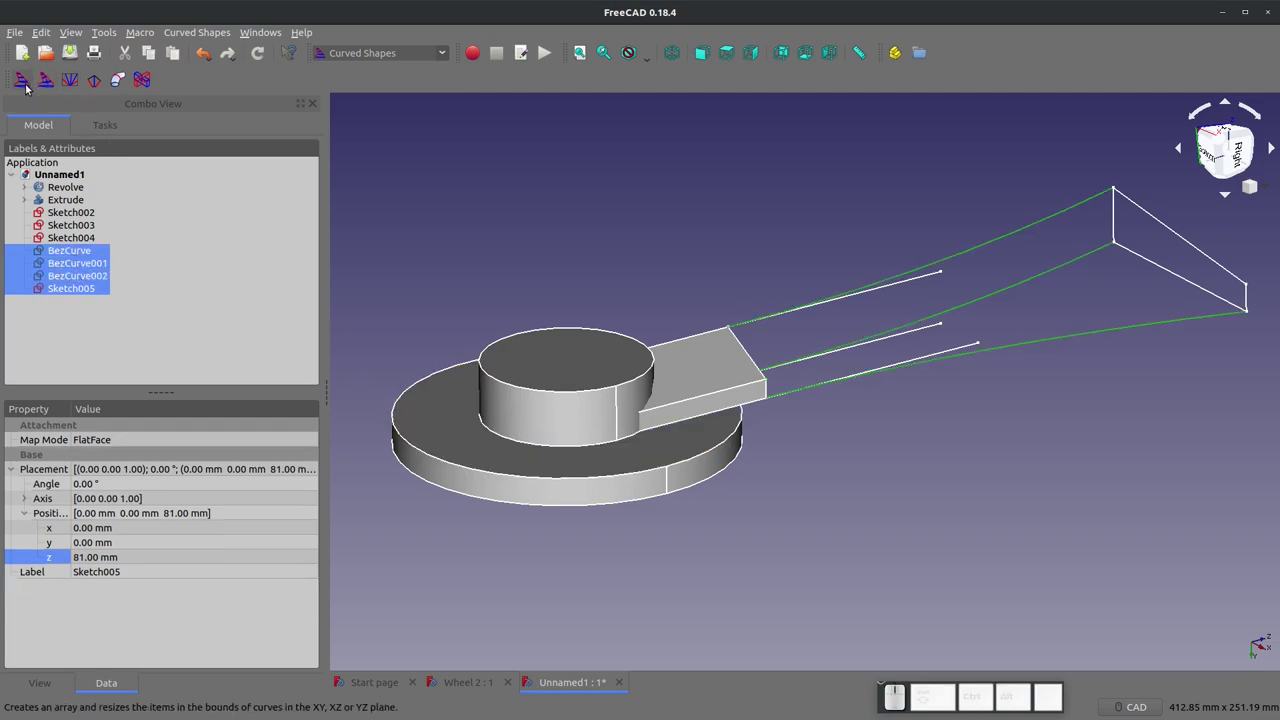
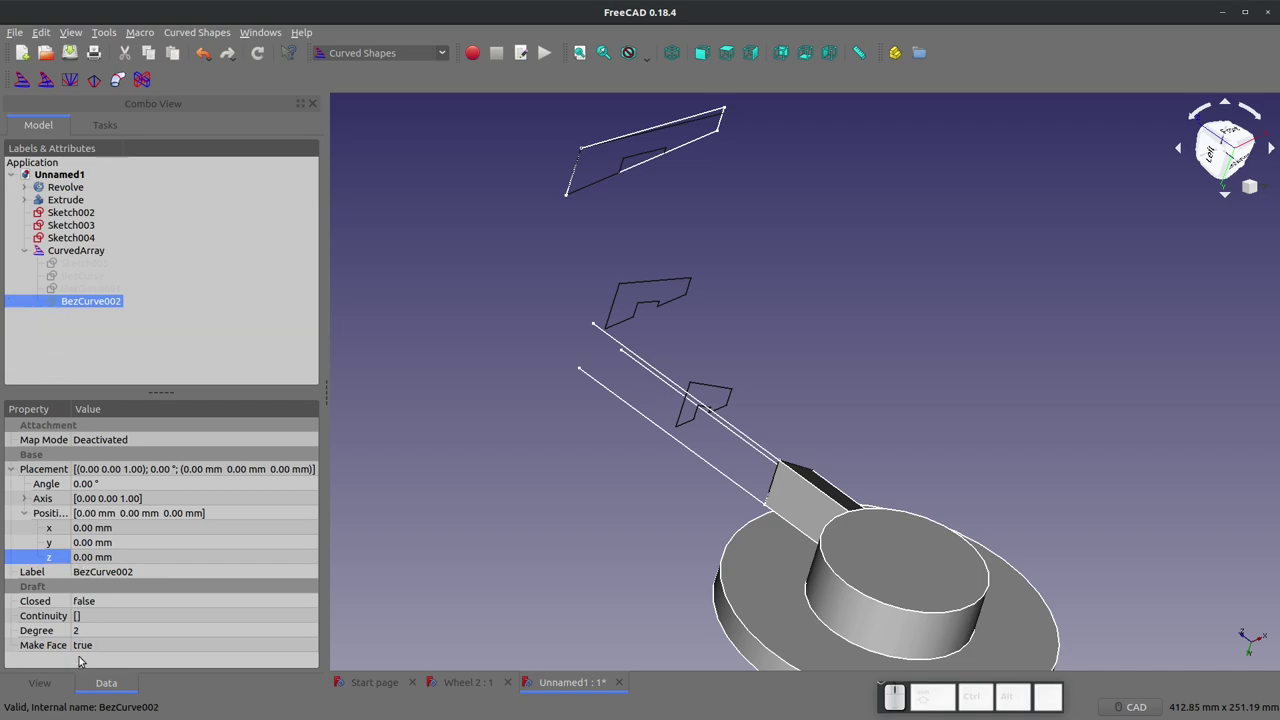
Step: Set the CurvedArray's Solid property to true, lofting the spoke into a solid blade
{"action": "left_click", "coordinate": [60, 253]}
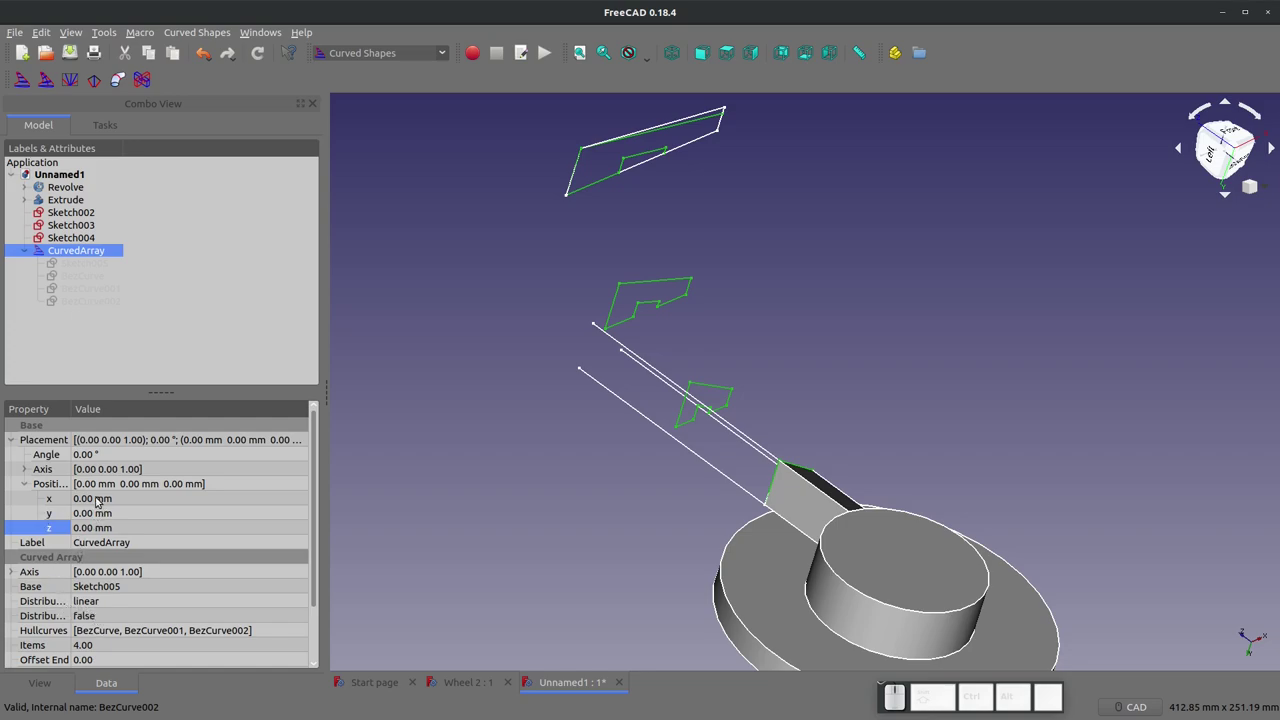
{"action": "scroll", "scroll_direction": "down", "scroll_amount": 3}
{"action": "double_click", "coordinate": [93, 632]}
{"action": "left_click", "coordinate": [101, 644]}
{"action": "left_click", "coordinate": [485, 590]}
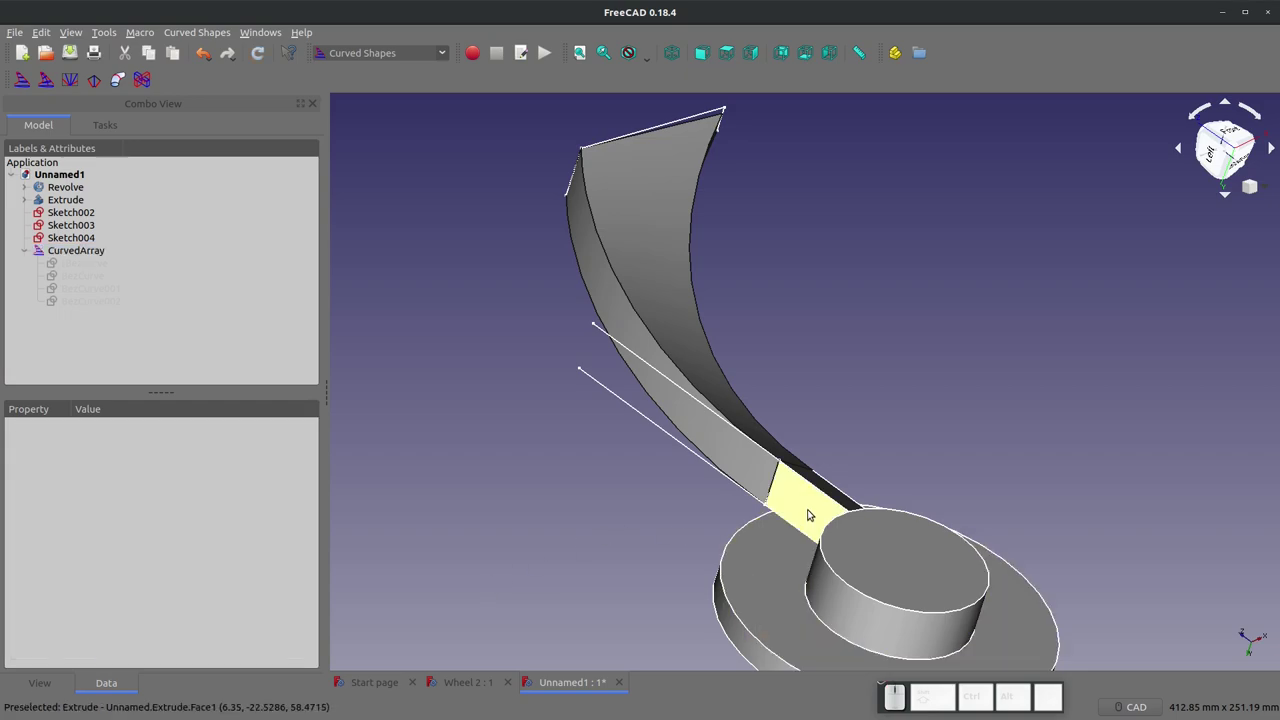
Step: Orbit around the spoke and review the CurvedArray's properties
{"action": "left_click_drag", "start_coordinate": [1256, 187], "coordinate": [1256, 187]}
{"action": "left_click_drag", "start_coordinate": [1256, 187], "coordinate": [1256, 187]}
{"action": "left_click", "coordinate": [1256, 187]}
{"action": "left_click", "coordinate": [81, 247]}
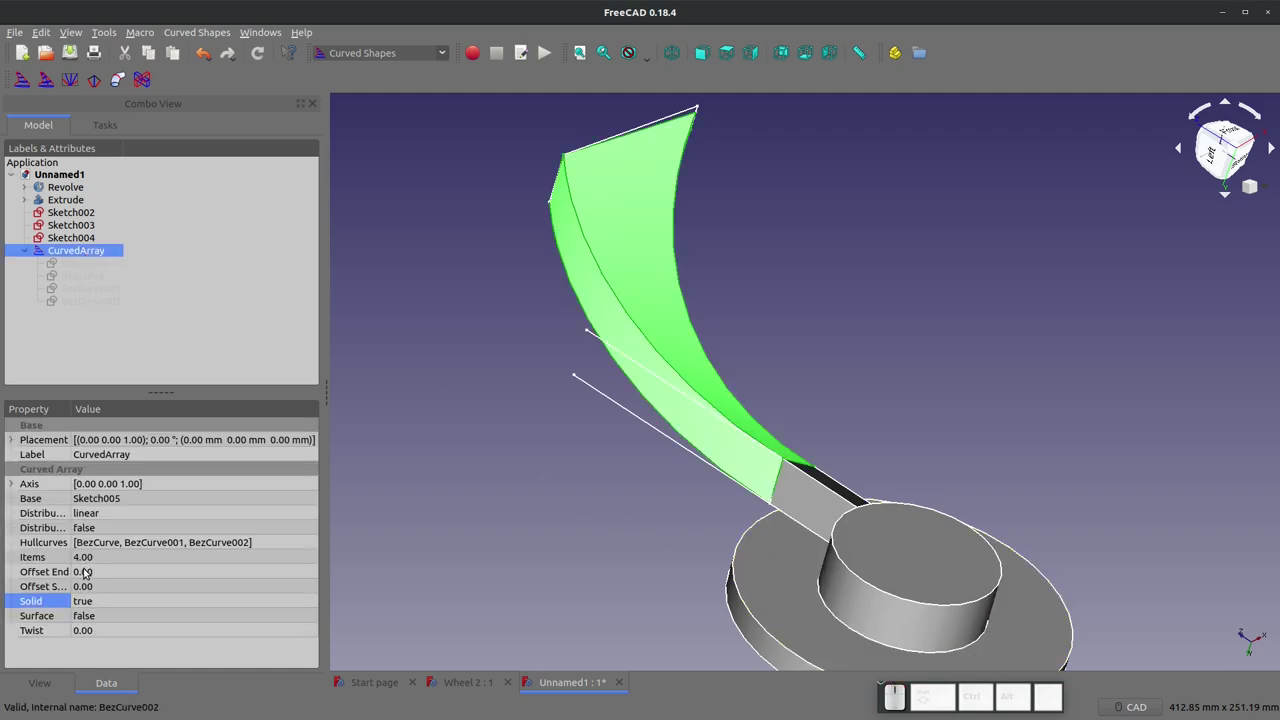
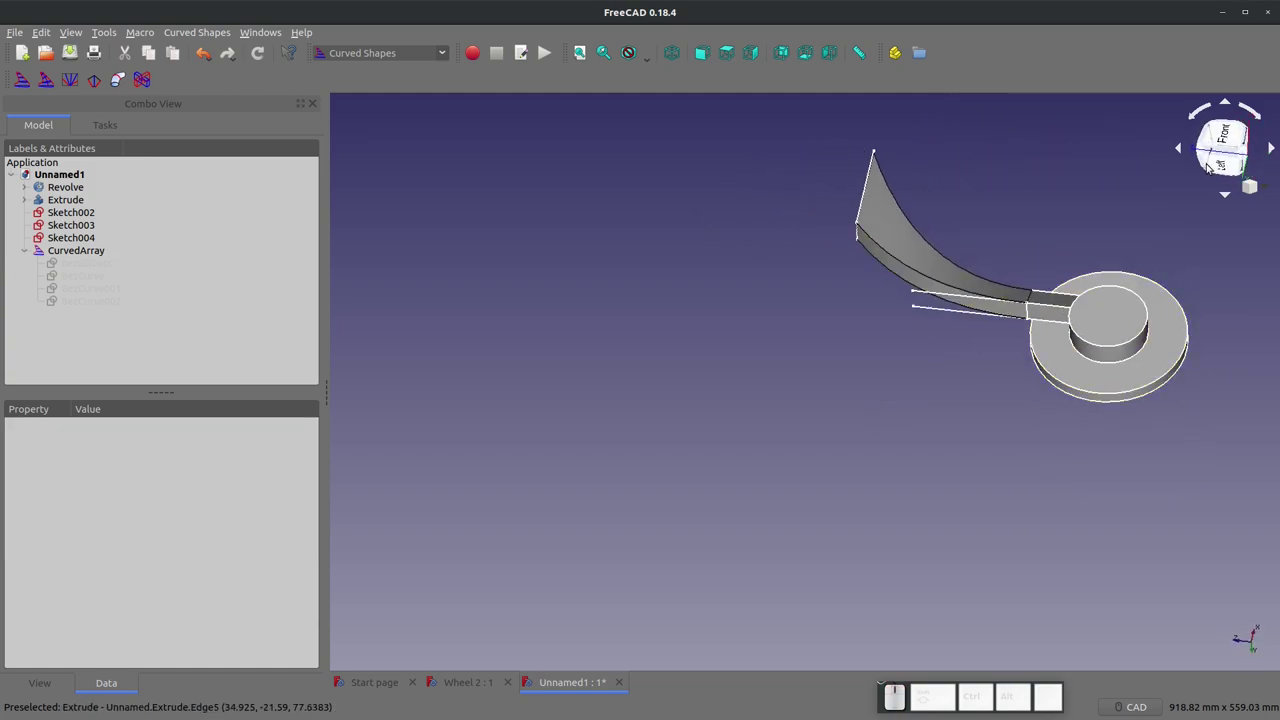
Step: View the wheel from the left side, above the spoke
{"action": "left_click", "coordinate": [1214, 161]}
{"action": "scroll", "scroll_direction": "down", "scroll_amount": 3}
{"action": "scroll", "scroll_direction": "up", "scroll_amount": 3}
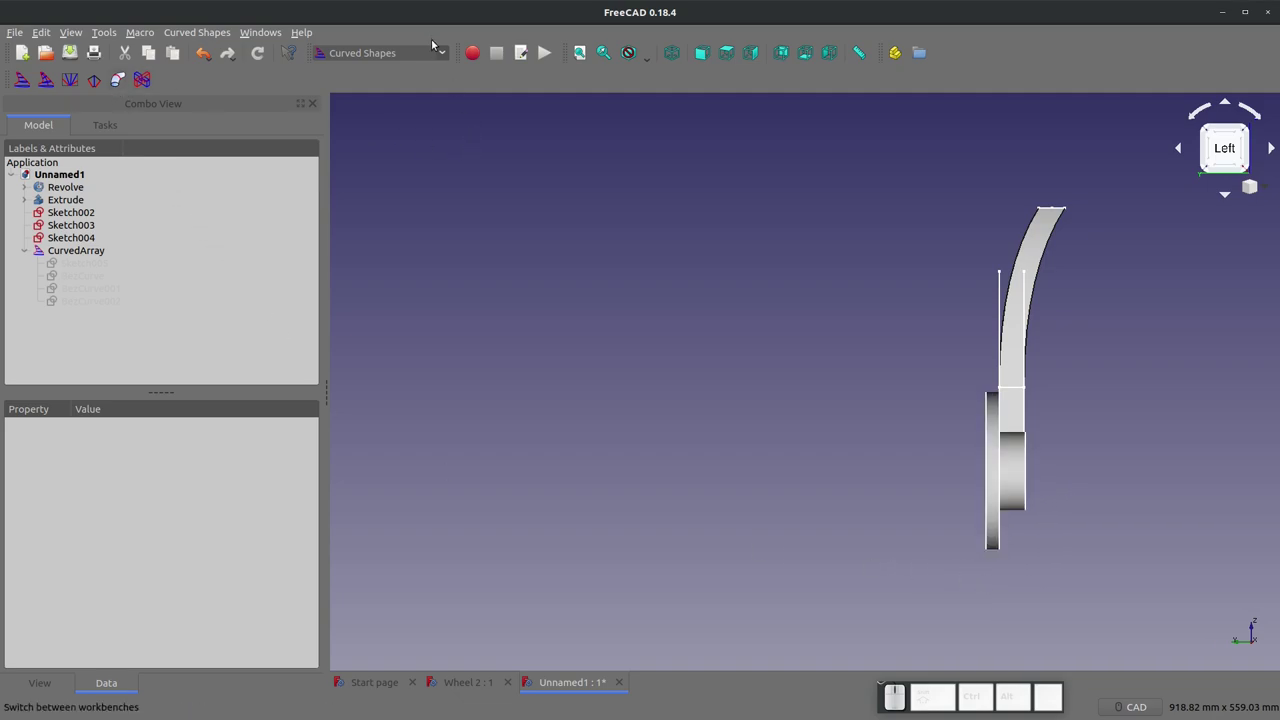
Step: In Sketcher, start a new sketch on the YZ plane
{"action": "left_click", "coordinate": [440, 55]}
{"action": "left_click", "coordinate": [370, 430]}
{"action": "left_click", "coordinate": [24, 78]}
{"action": "left_click", "coordinate": [586, 361]}
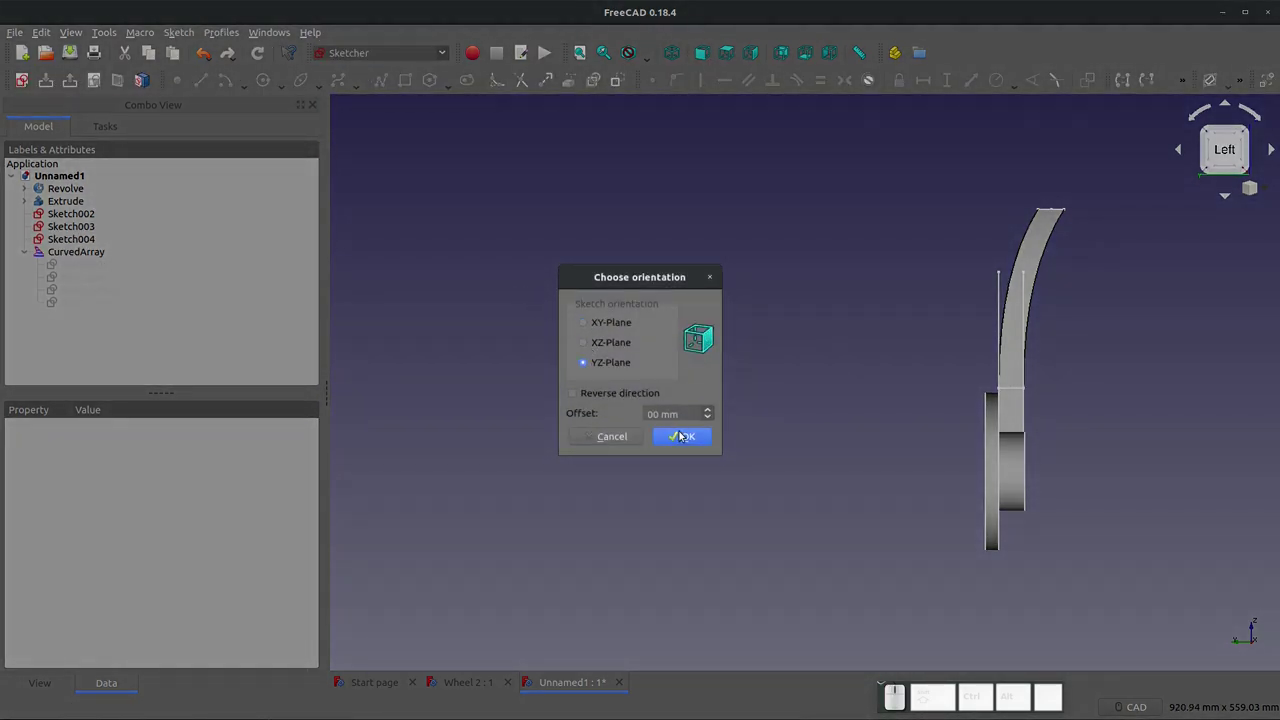
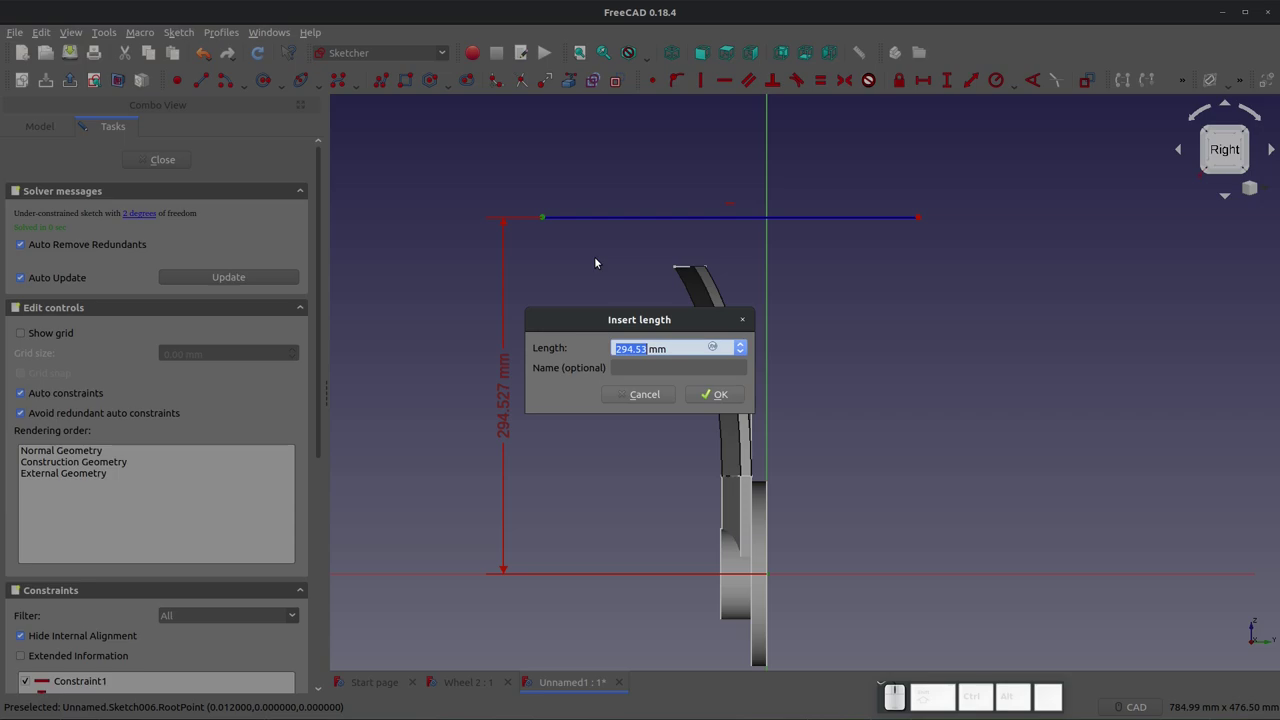
Step: Constrain the line 241.3 mm above the axis, entered as a 25.4-based expression
{"action": "key", "text": "KP_1"}
{"action": "key", "text": "KP_9"}
{"action": "key", "text": "KP_Multiply"}
{"action": "key", "text": "KP_2"}
{"action": "key", "text": "KP_5"}
{"action": "key", "text": "KP_Decimal"}
{"action": "key", "text": "KP_4"}
{"action": "key", "text": "shift+0"}
{"action": "key", "text": "shift+BackSpace"}
{"action": "key", "text": "shift+0"}
{"action": "key", "text": "BackSpace"}
{"action": "key", "text": "shift+9"}
{"action": "key", "text": "shift+Left"}
{"action": "key", "text": "KP_0"}
{"action": "key", "text": "KP_Decimal"}
{"action": "key", "text": "KP_5"}
{"action": "key", "text": "KP_Multiply"}
{"action": "key", "text": "KP_Enter"}
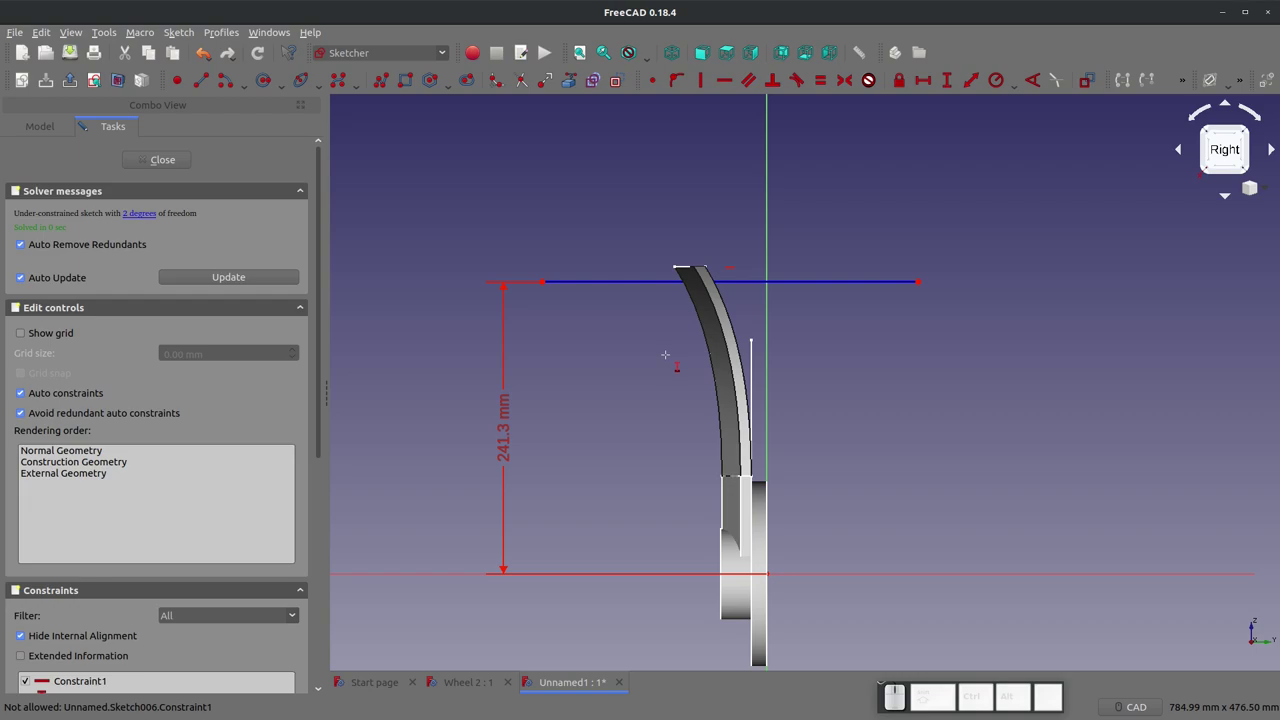
Step: Dimension the line's horizontal length at 254 mm (10*25.4)
{"action": "key", "text": "shift+h"}
{"action": "left_click", "coordinate": [649, 282]}
{"action": "key", "text": "KP_1"}
{"action": "key", "text": "KP_0"}
{"action": "key", "text": "KP_Multiply"}
{"action": "key", "text": "KP_2"}
{"action": "key", "text": "KP_Decimal"}
{"action": "key", "text": "KP_2"}
{"action": "key", "text": "KP_5"}
{"action": "key", "text": "BackSpace"}
{"action": "key", "text": "KP_5"}
{"action": "key", "text": "KP_Decimal"}
{"action": "key", "text": "KP_4"}
{"action": "key", "text": "KP_Enter"}
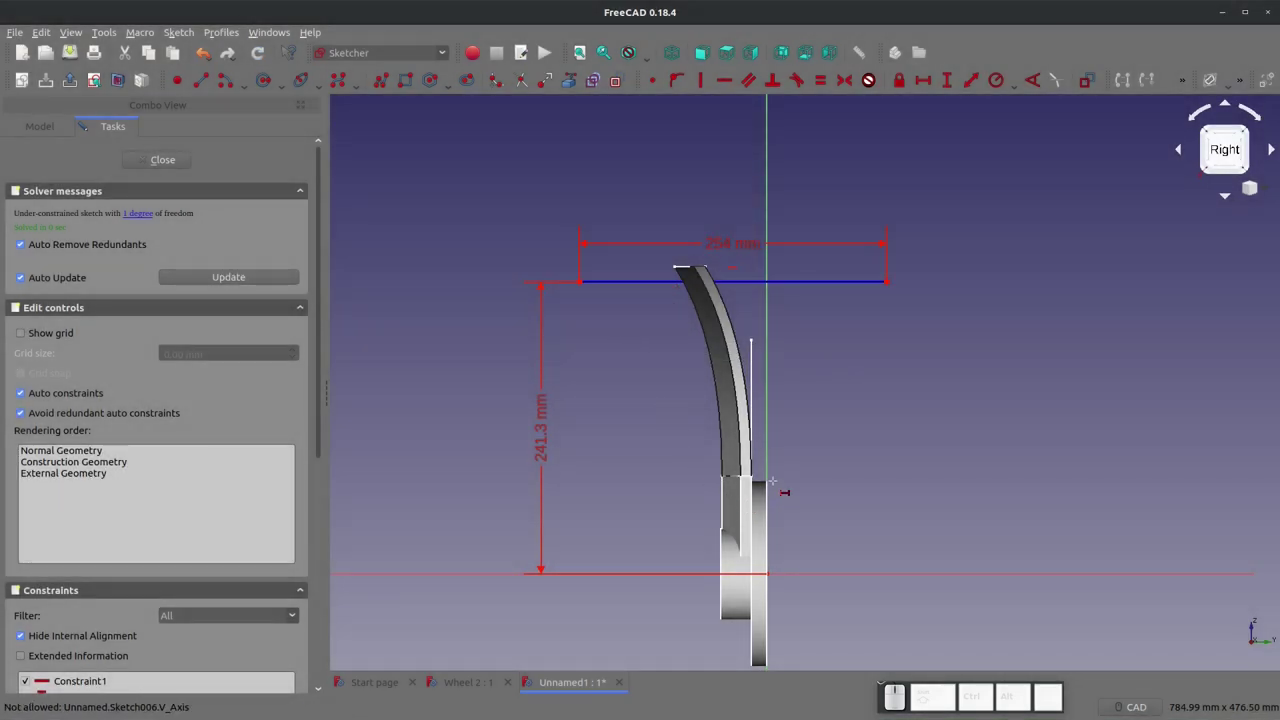
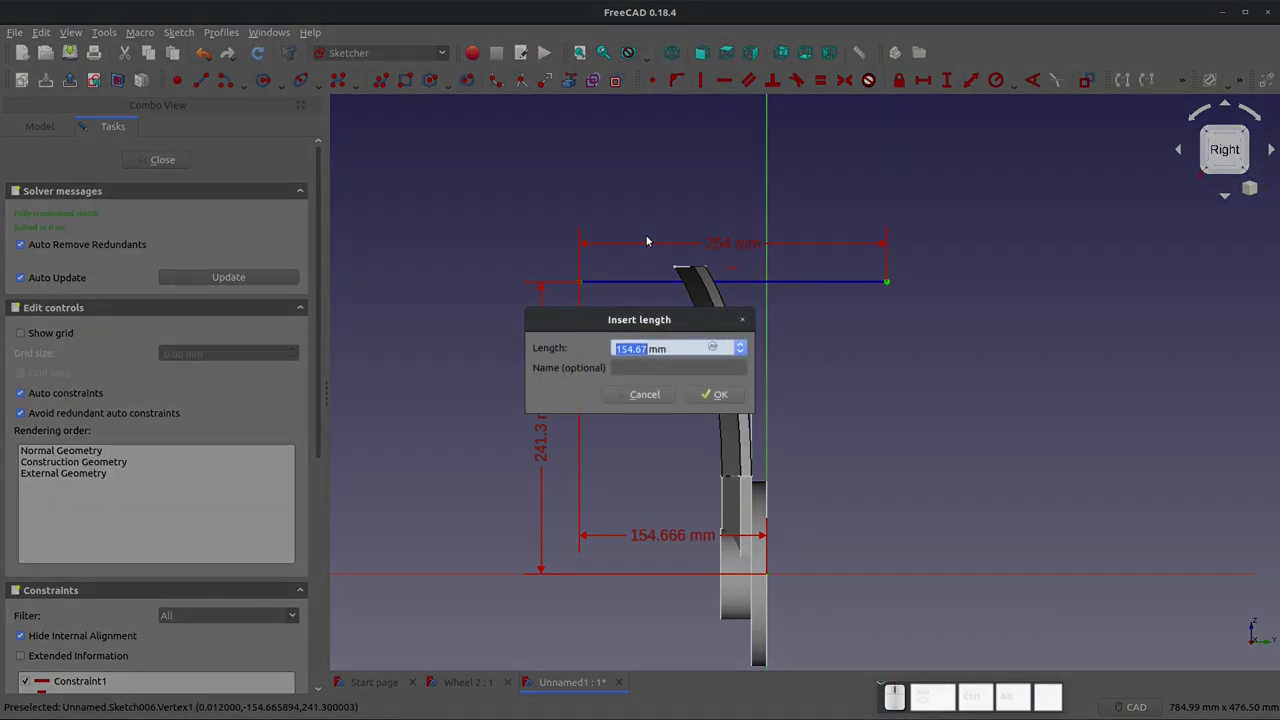
Step: Set the line end's offset from the axis, trying 80 and 100 before settling on 120 mm
{"action": "key", "text": "KP_8"}
{"action": "key", "text": "KP_0"}
{"action": "key", "text": "KP_Enter"}
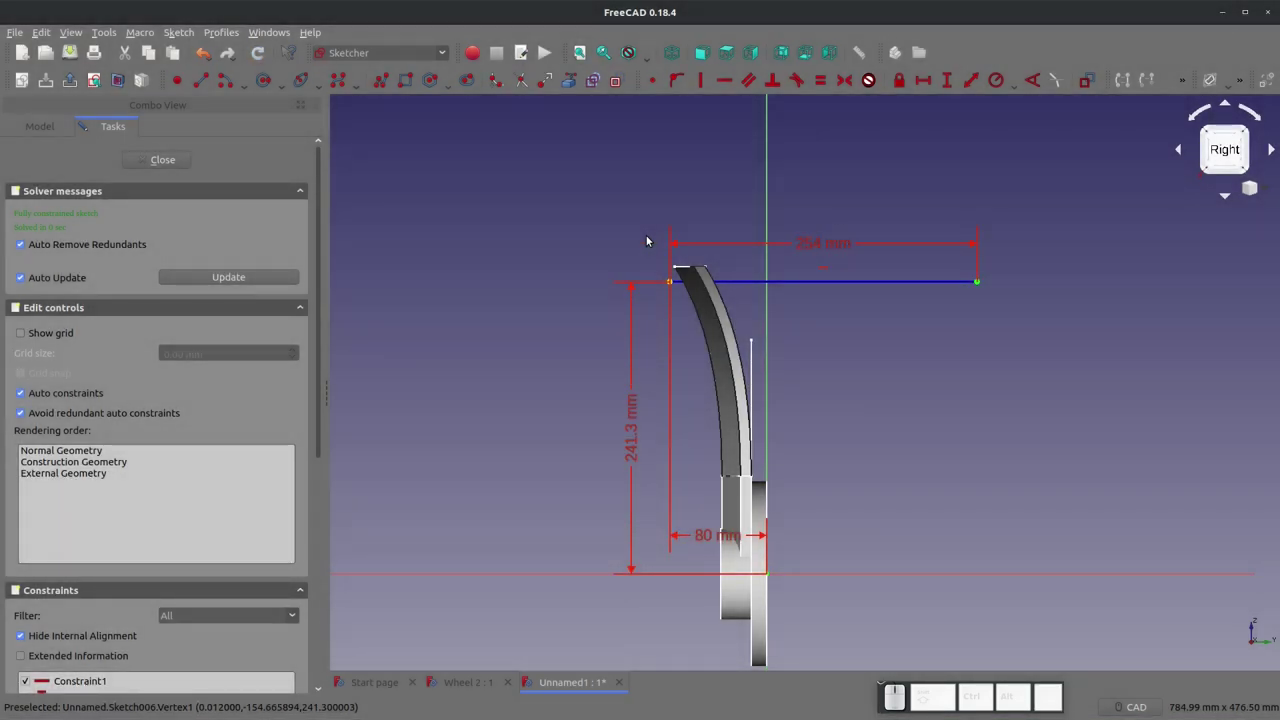
{"action": "key", "text": "Escape"}
{"action": "left_click", "coordinate": [722, 524]}
{"action": "left_click", "coordinate": [720, 538]}
{"action": "key", "text": "KP_1"}
{"action": "key", "text": "KP_0"}
{"action": "key", "text": "KP_Enter"}
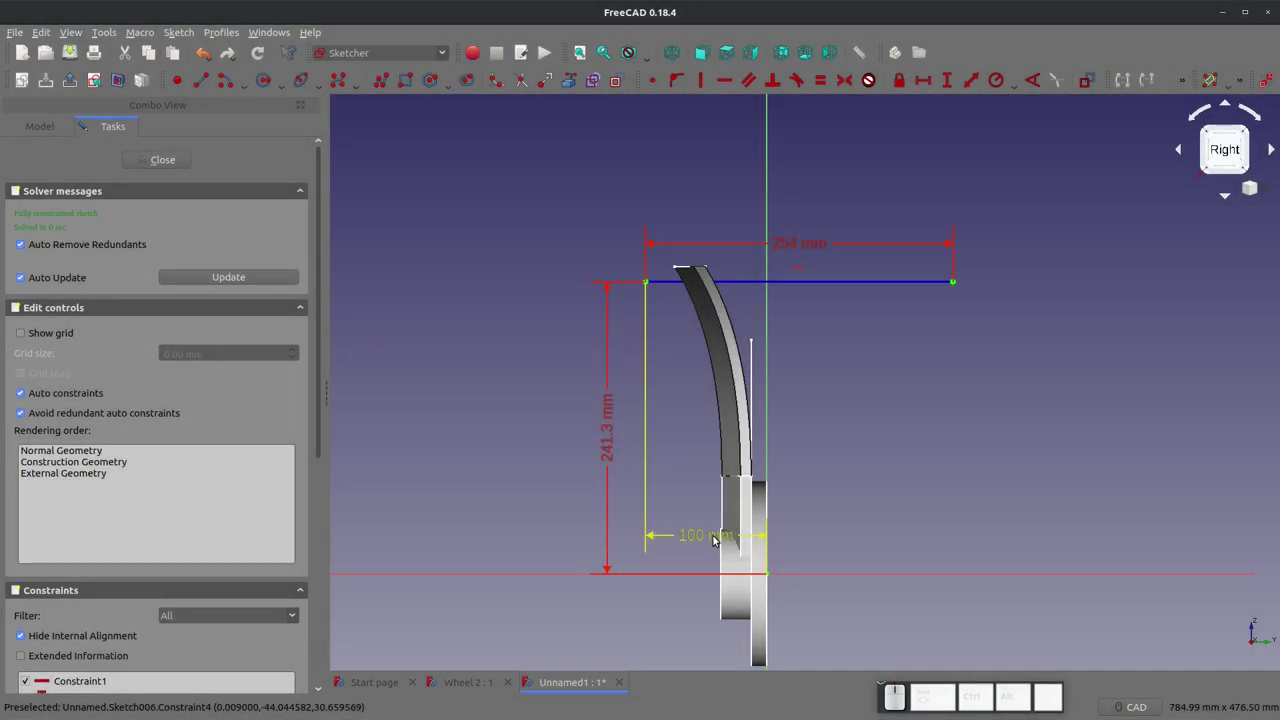
{"action": "left_click", "coordinate": [720, 538]}
{"action": "key", "text": "KP_1"}
{"action": "key", "text": "KP_2"}
{"action": "key", "text": "KP_0"}
{"action": "key", "text": "KP_Enter"}
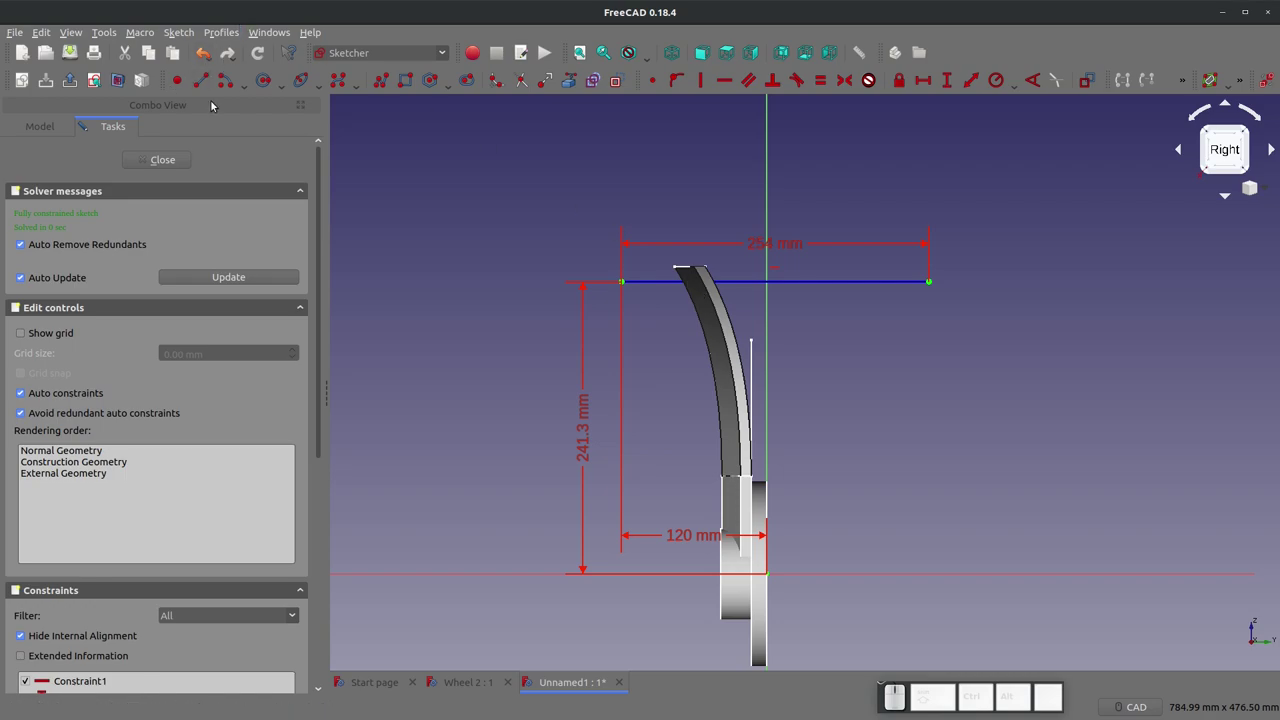
Step: Begin a polyline profile from the line's left end
{"action": "left_click", "coordinate": [623, 86]}
{"action": "left_click", "coordinate": [381, 82]}
{"action": "scroll", "scroll_direction": "up", "scroll_amount": 3}
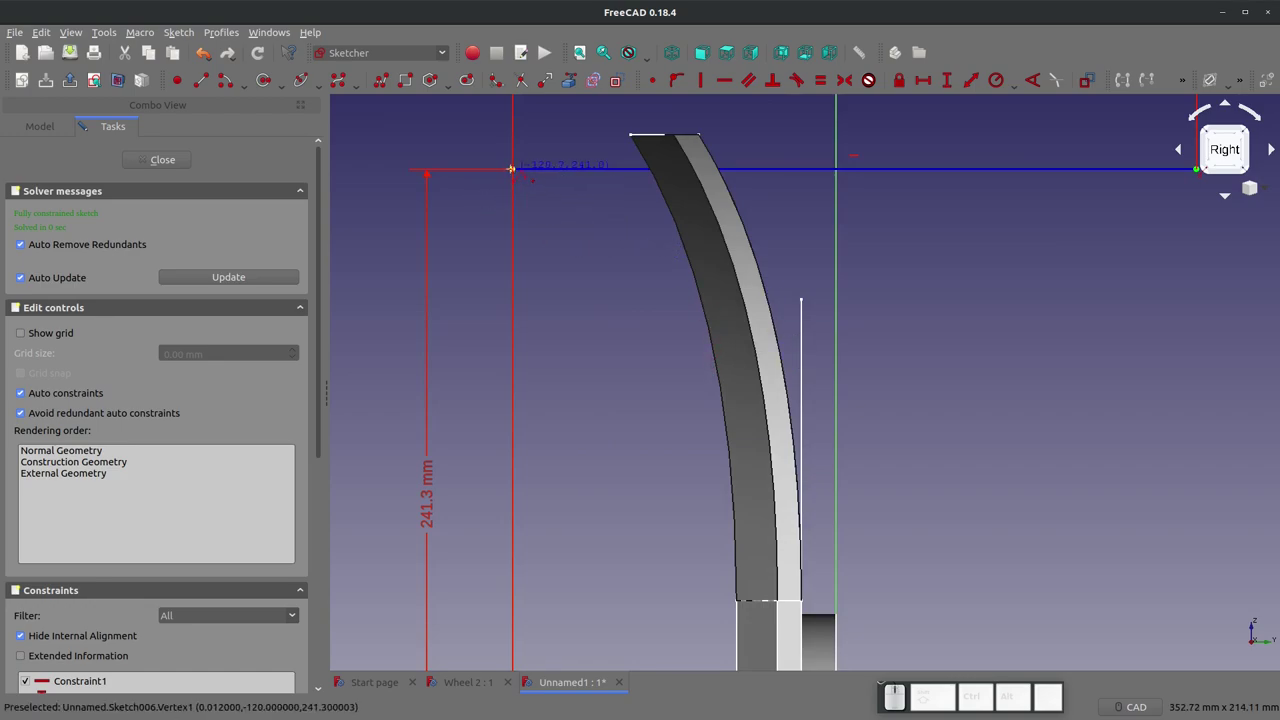
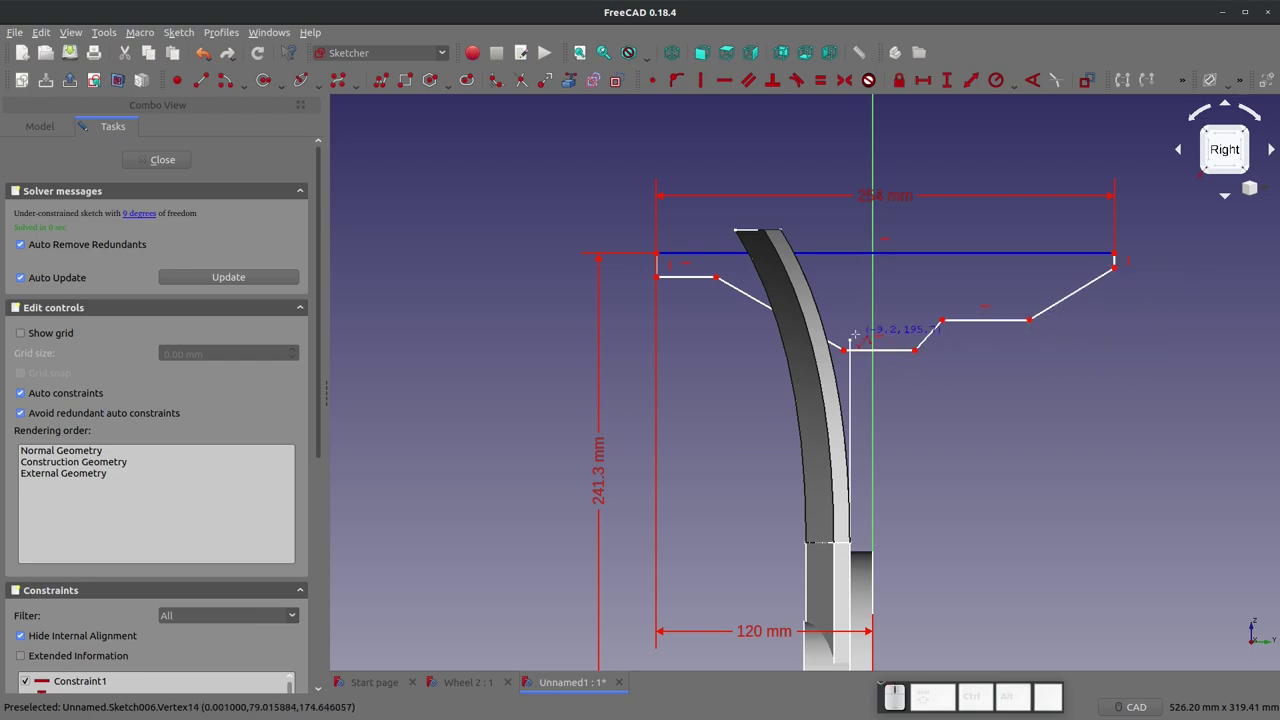
Step: Try 130° then 135° on the first sloped edge's angle constraint, nudging its label clear
{"action": "key", "text": "Escape"}
{"action": "scroll", "scroll_direction": "up", "scroll_amount": 3}
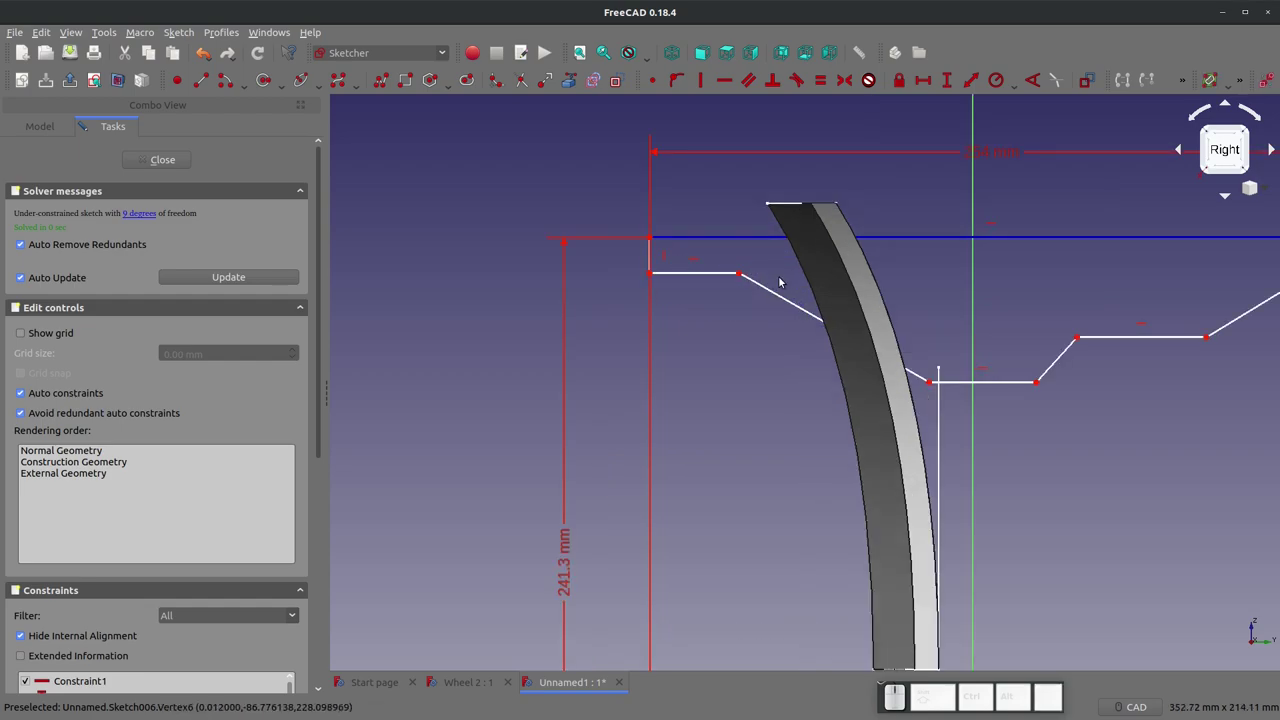
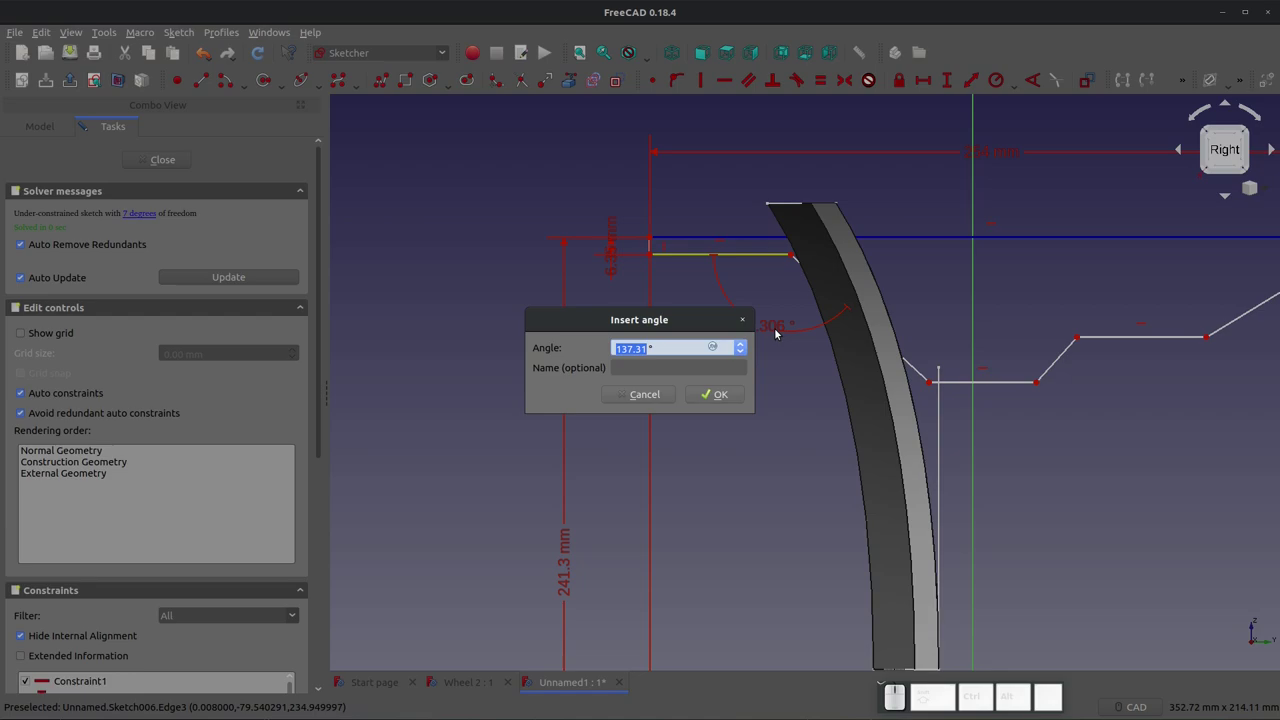
{"action": "key", "text": "KP_1"}
{"action": "key", "text": "KP_3"}
{"action": "key", "text": "KP_0"}
{"action": "key", "text": "KP_Enter"}
{"action": "key", "text": "Escape"}
{"action": "left_click", "coordinate": [752, 320]}
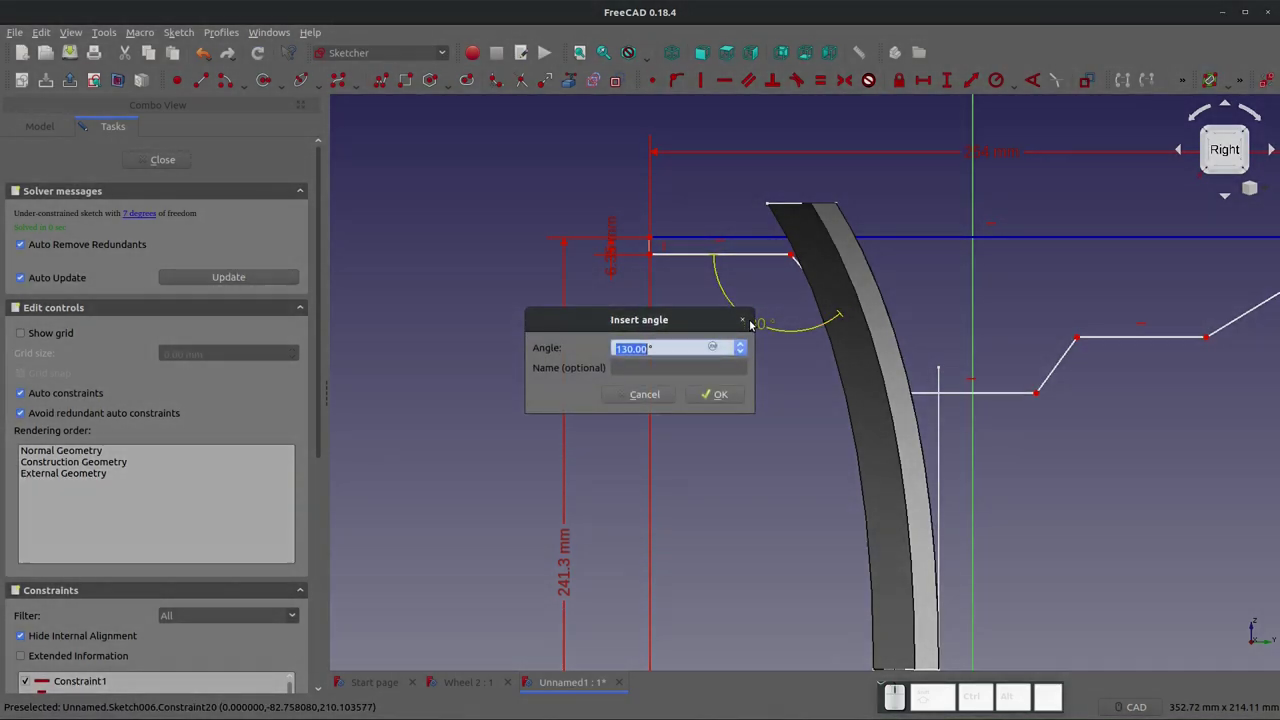
{"action": "key", "text": "KP_1"}
{"action": "key", "text": "KP_3"}
{"action": "key", "text": "BackSpace"}
{"action": "key", "text": "KP_3"}
{"action": "key", "text": "KP_5"}
{"action": "key", "text": "KP_Enter"}
{"action": "left_click_drag", "start_coordinate": [792, 253], "coordinate": [799, 240]}
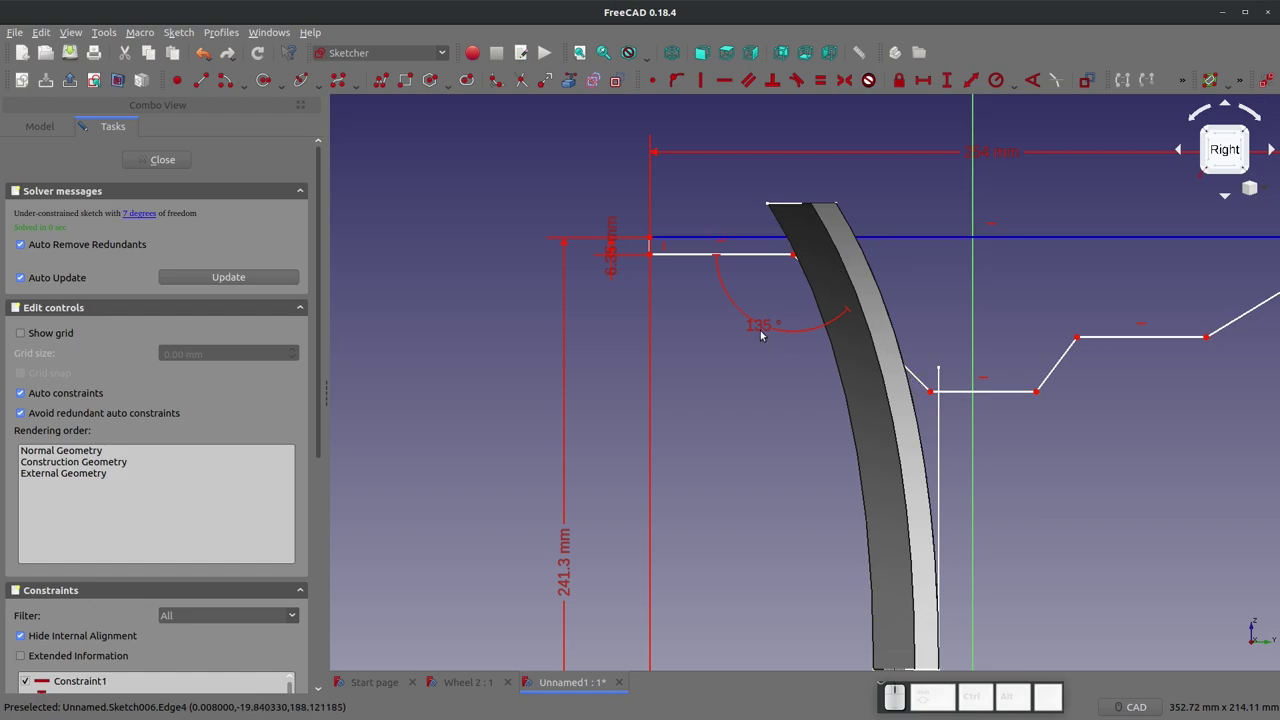
Step: Revise that slope angle to 120° and finally settle it at 150°
{"action": "left_click", "coordinate": [756, 328]}
{"action": "key", "text": "KP_1"}
{"action": "key", "text": "KP_2"}
{"action": "key", "text": "KP_0"}
{"action": "key", "text": "KP_Enter"}
{"action": "left_click", "coordinate": [810, 320]}
{"action": "key", "text": "KP_1"}
{"action": "key", "text": "KP_5"}
{"action": "key", "text": "KP_0"}
{"action": "key", "text": "KP_Enter"}
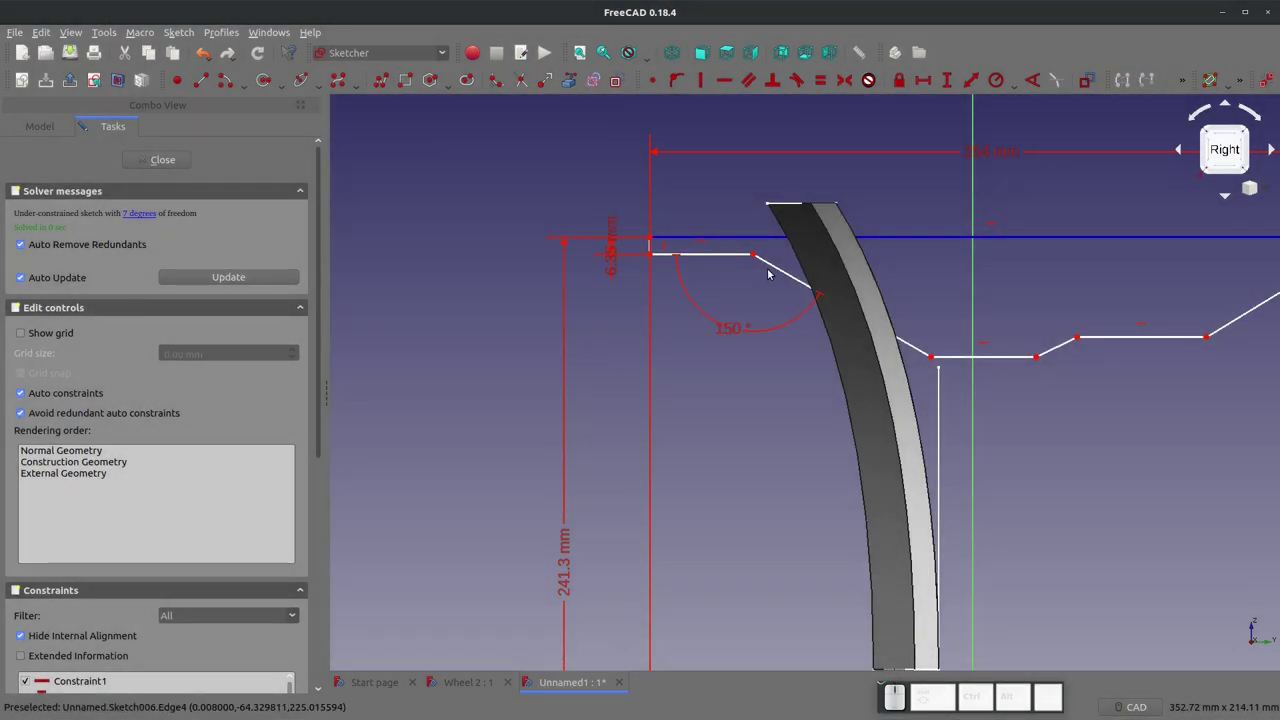
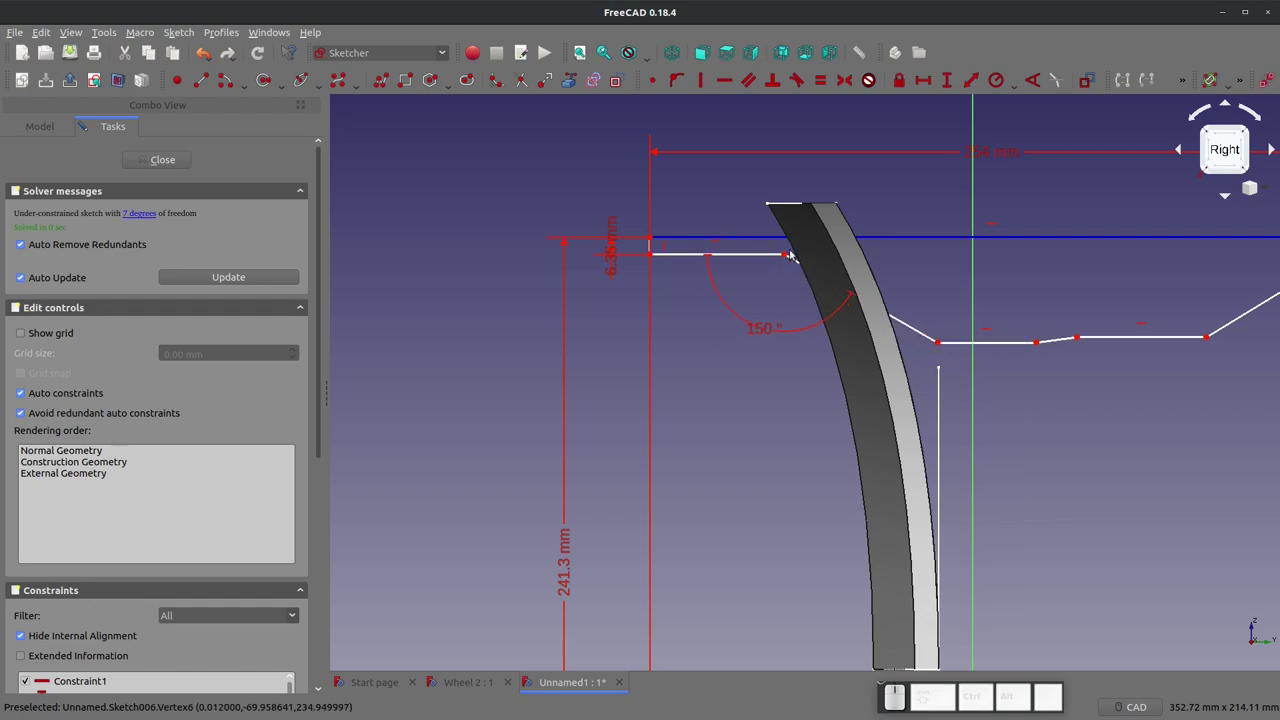
Step: Dimension the short top ledge of the profile at 57 mm
{"action": "left_click_drag", "start_coordinate": [789, 257], "coordinate": [782, 258]}
{"action": "middle_click", "coordinate": [782, 258]}
{"action": "left_click", "coordinate": [777, 259]}
{"action": "key", "text": "shift+h"}
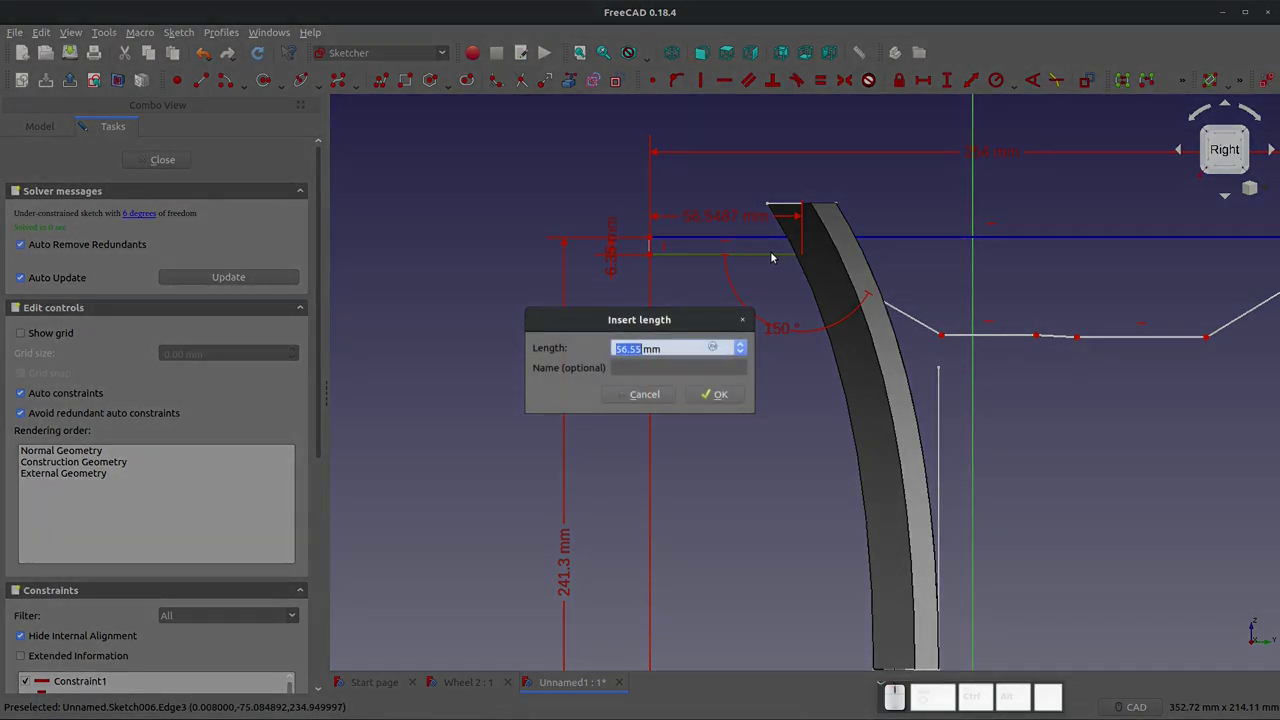
{"action": "key", "text": "KP_5"}
{"action": "key", "text": "KP_7"}
{"action": "key", "text": "KP_Enter"}
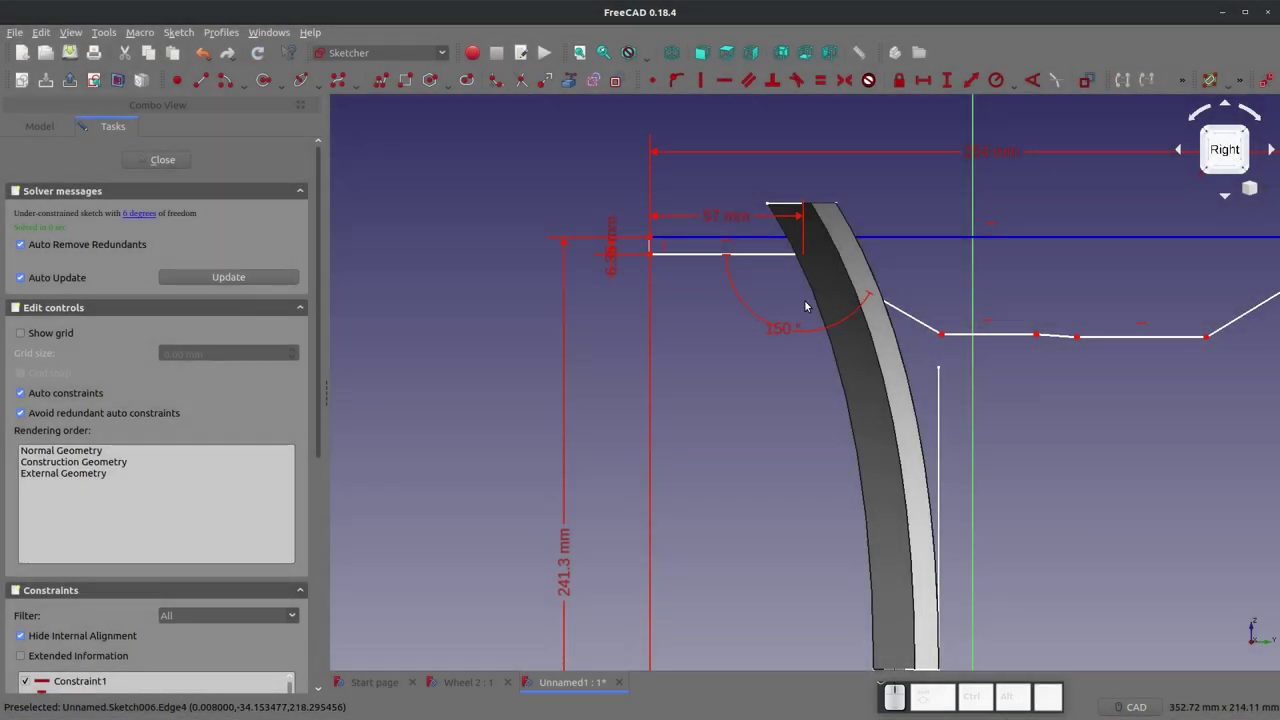
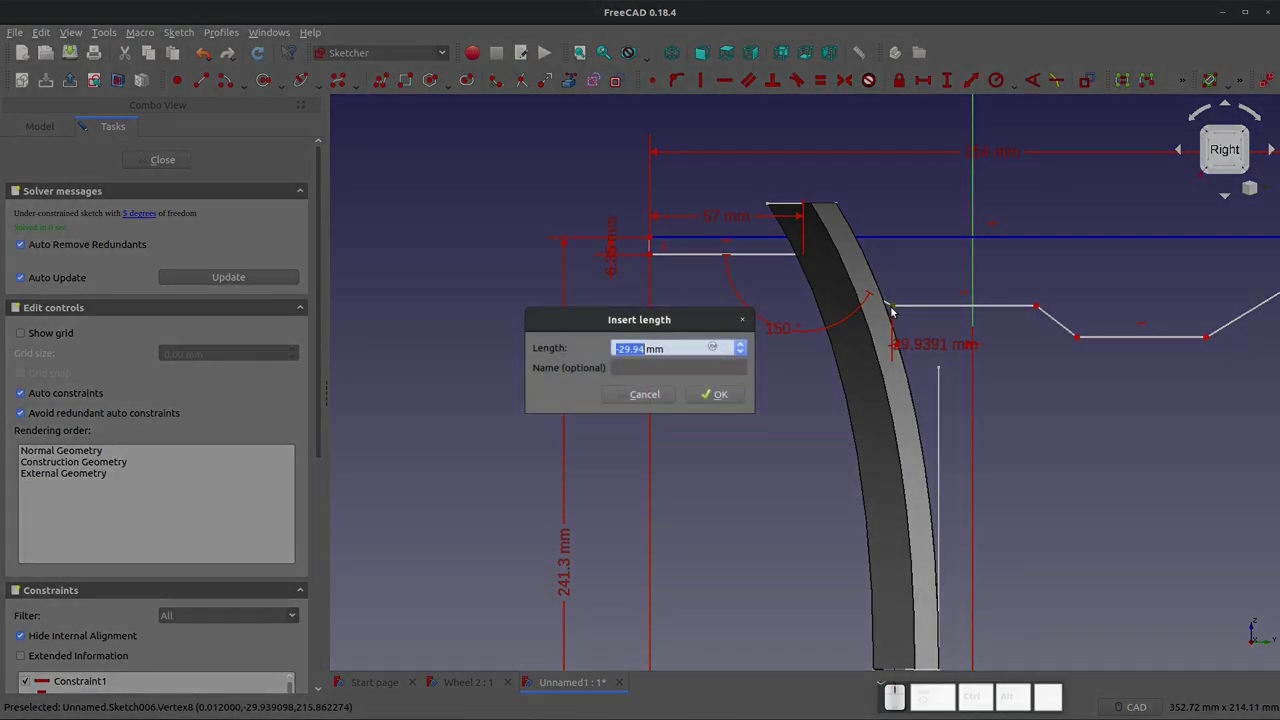
Step: Undo a -30 mm horizontal offset and instead give the lower flat a 50 mm length
{"action": "key", "text": "KP_3"}
{"action": "key", "text": "KP_0"}
{"action": "key", "text": "KP_Enter"}
{"action": "key", "text": "ctrl+z"}
{"action": "left_click", "coordinate": [897, 311]}
{"action": "key", "text": "shift+h"}
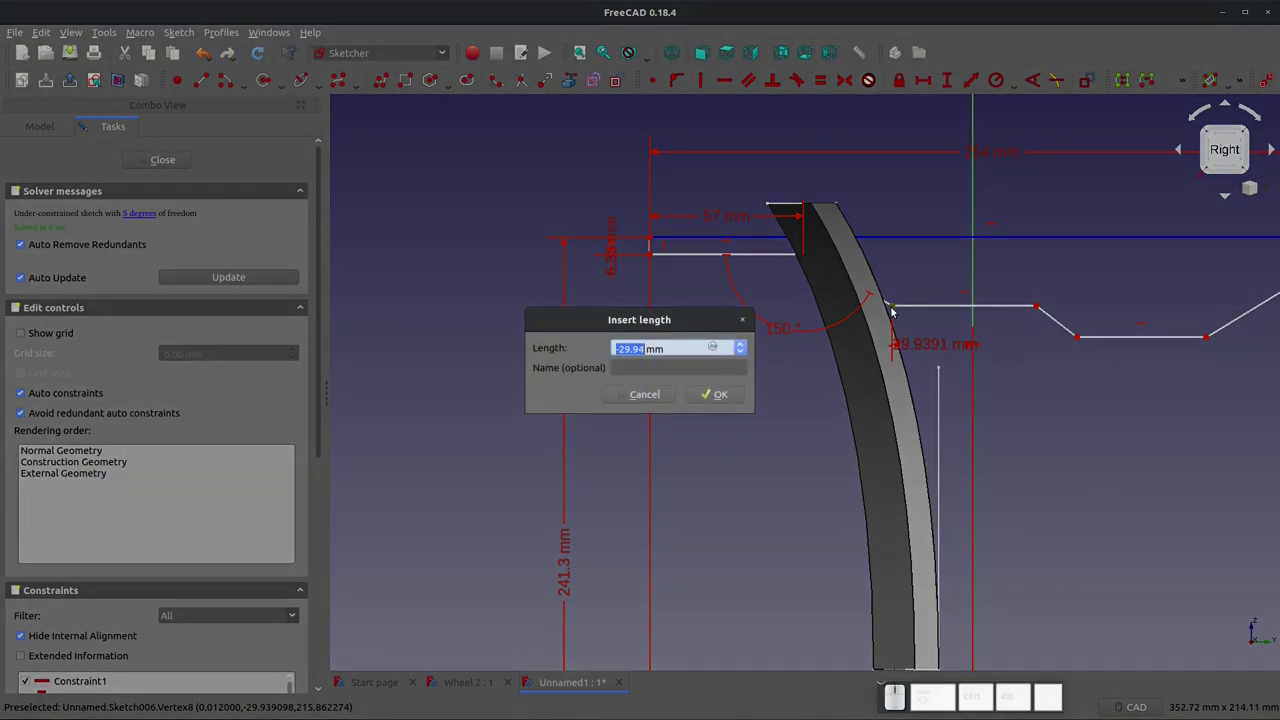
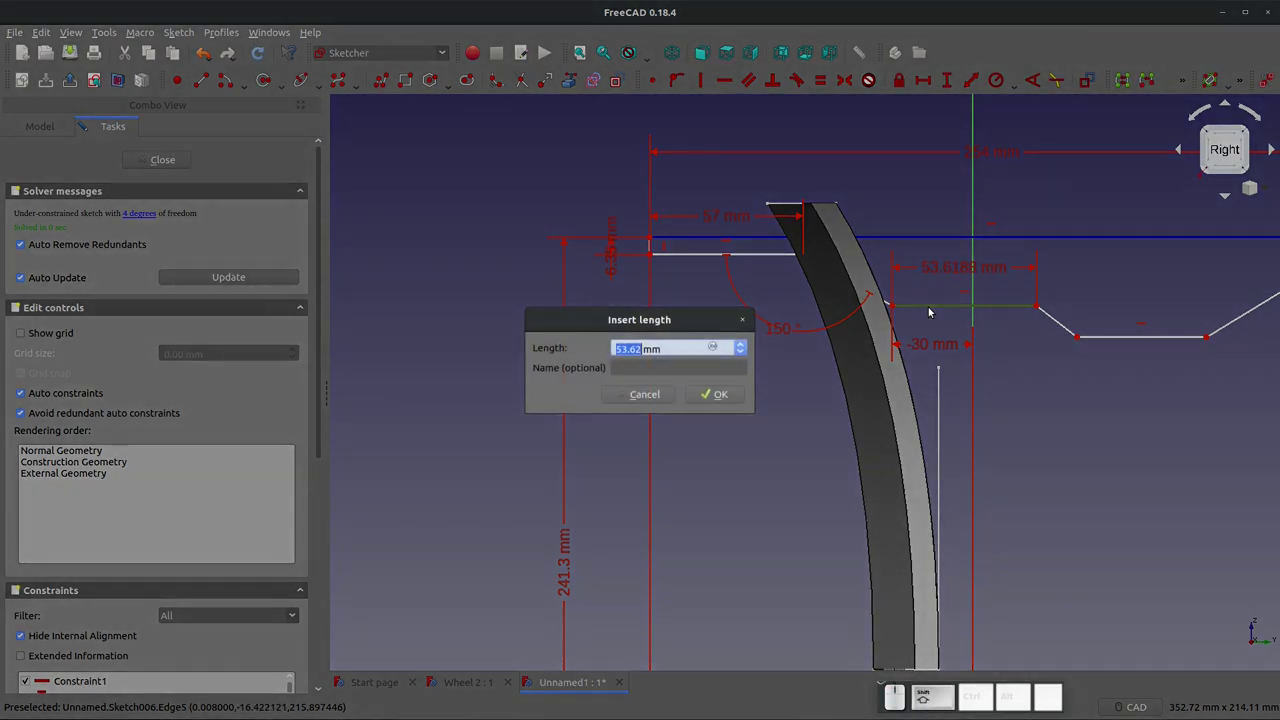
{"action": "key", "text": "KP_5"}
{"action": "key", "text": "KP_0"}
{"action": "key", "text": "KP_Enter"}
{"action": "left_click", "coordinate": [1001, 303]}
Step: Constrain the angle between the lower flat and its adjoining slope to 150°
{"action": "left_click", "coordinate": [1021, 359]}
{"action": "left_click", "coordinate": [1028, 308]}
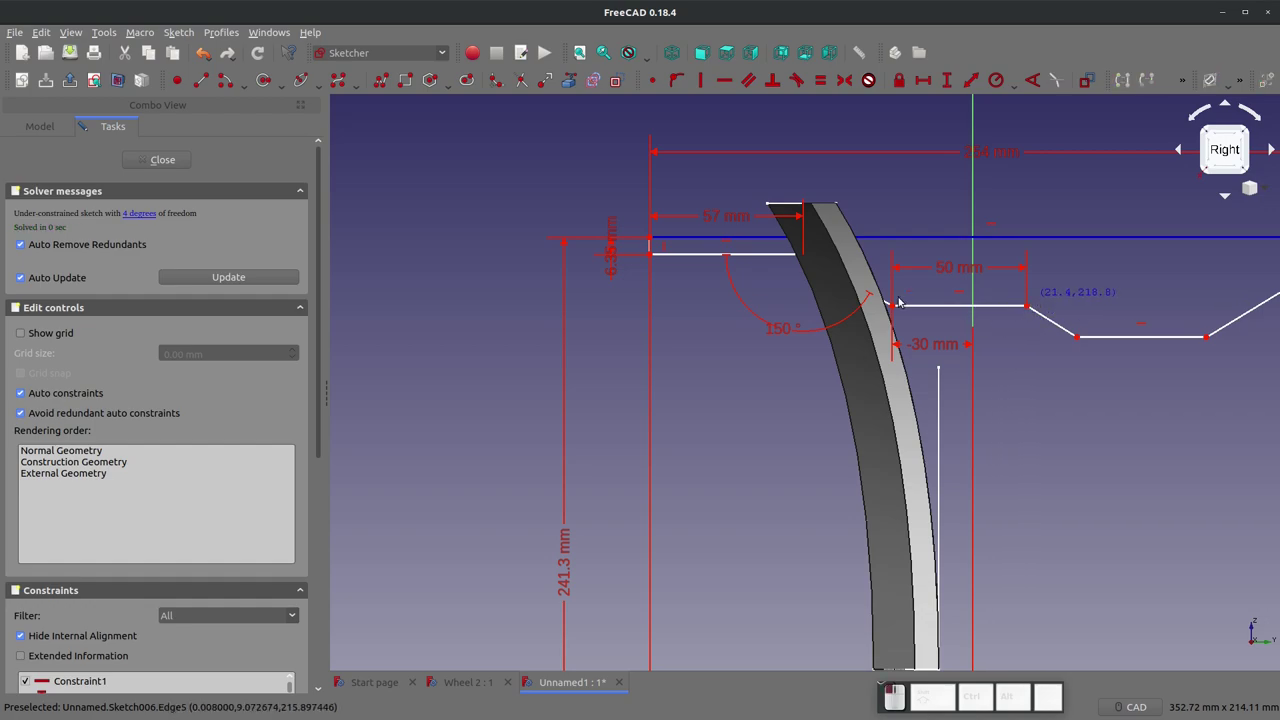
{"action": "left_click_drag", "start_coordinate": [893, 303], "coordinate": [813, 257]}
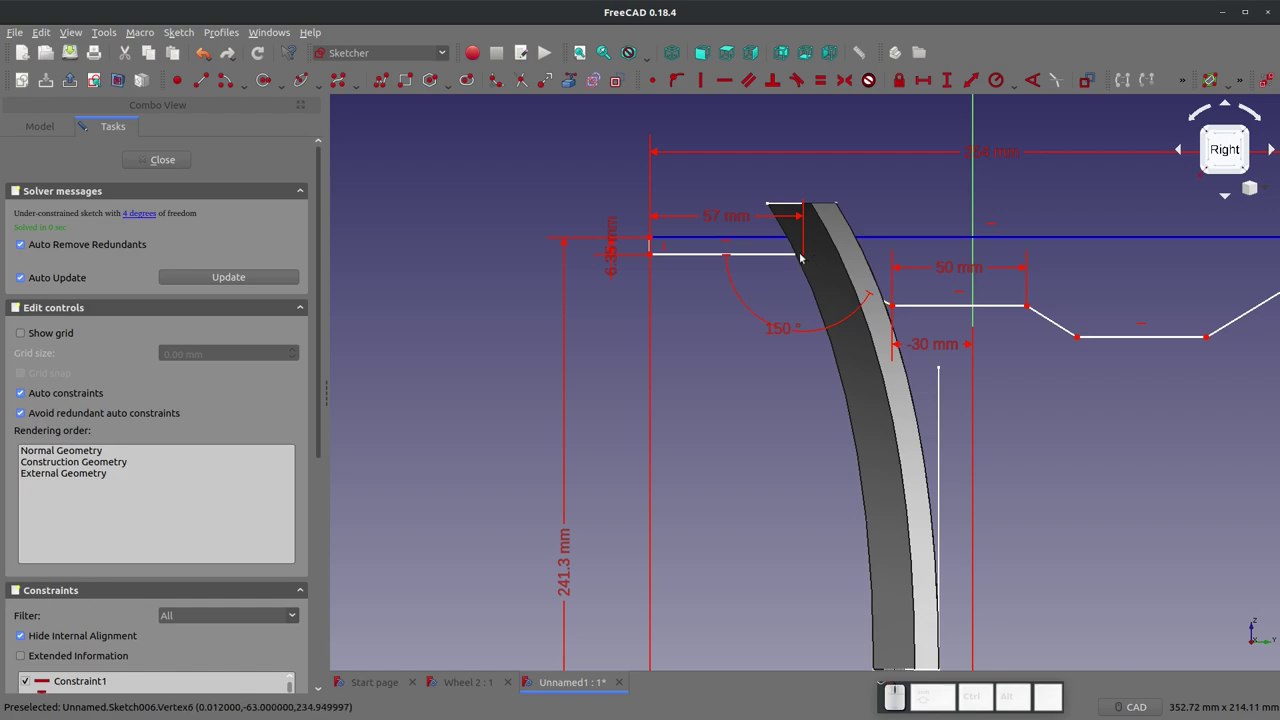
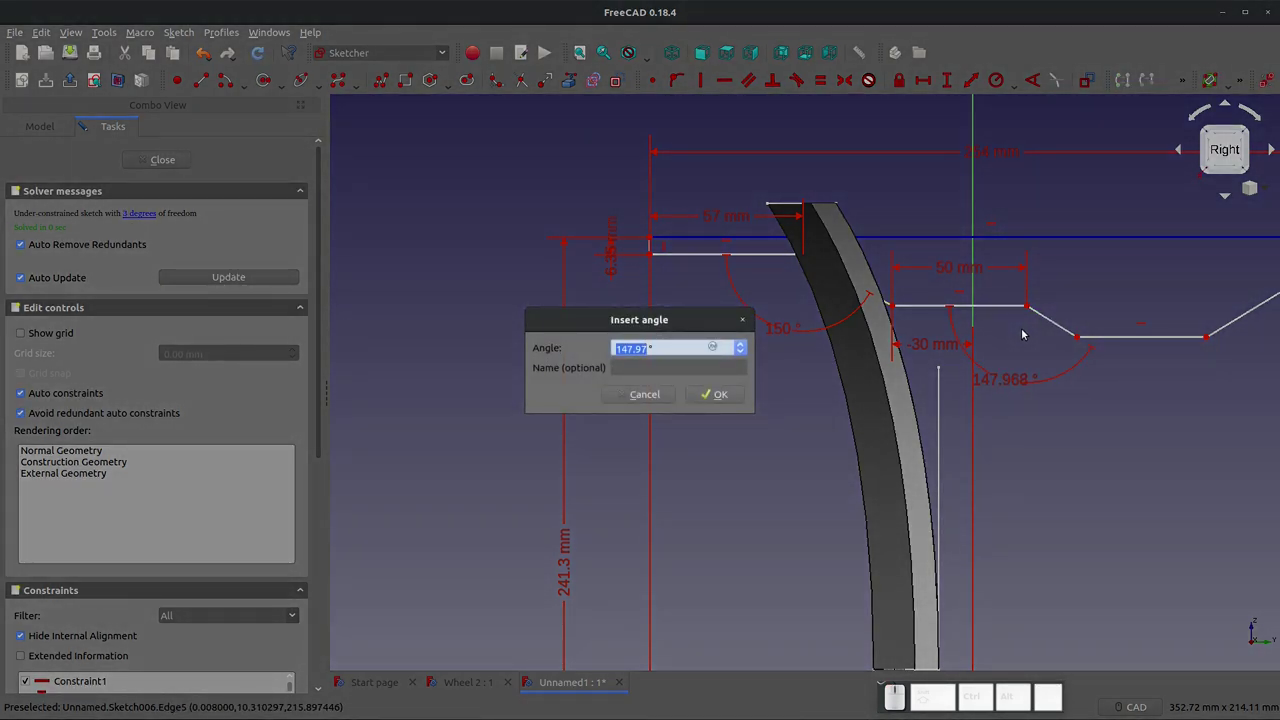
{"action": "key", "text": "KP_1"}
{"action": "key", "text": "KP_5"}
{"action": "key", "text": "KP_0"}
{"action": "key", "text": "KP_Enter"}
{"action": "scroll", "scroll_direction": "down", "scroll_amount": 3}
{"action": "scroll", "scroll_direction": "up", "scroll_amount": 3}
Step: Add a 40 mm horizontal distance below the slope and a 50 mm bottom flat length
{"action": "left_click", "coordinate": [1032, 343]}
{"action": "key", "text": "shift+h"}
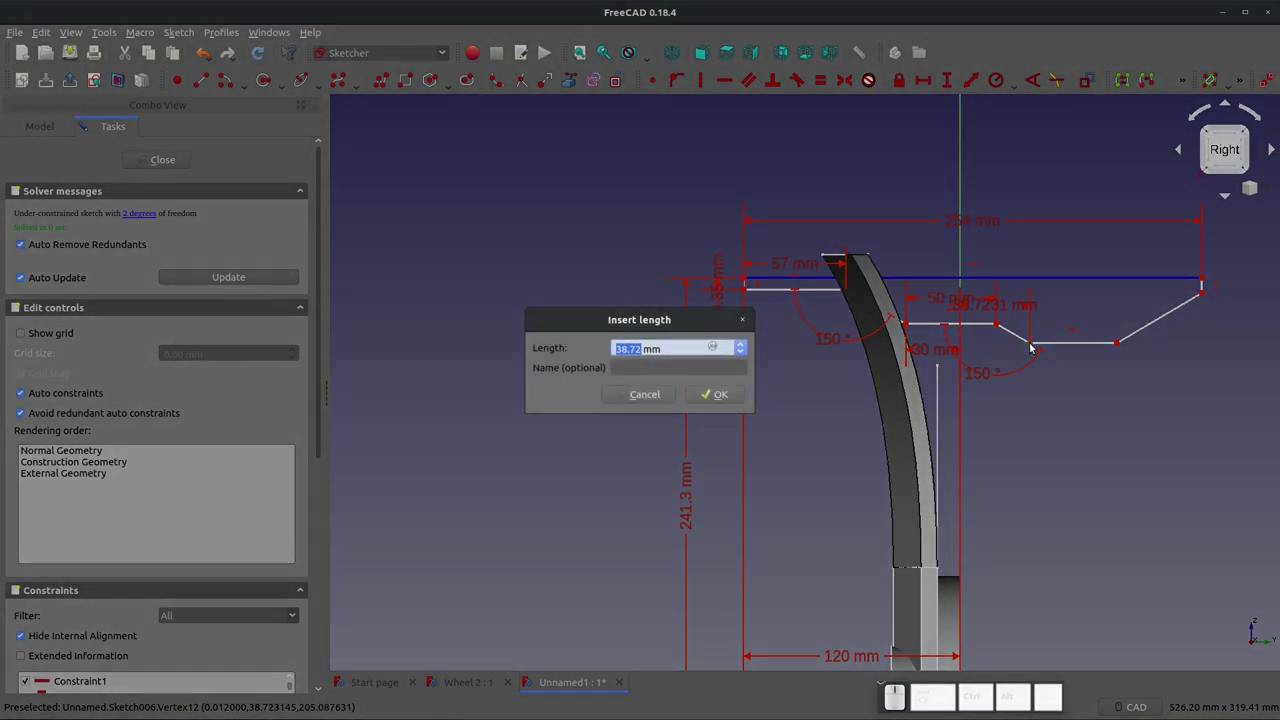
{"action": "key", "text": "KP_4"}
{"action": "key", "text": "KP_0"}
{"action": "key", "text": "KP_Enter"}
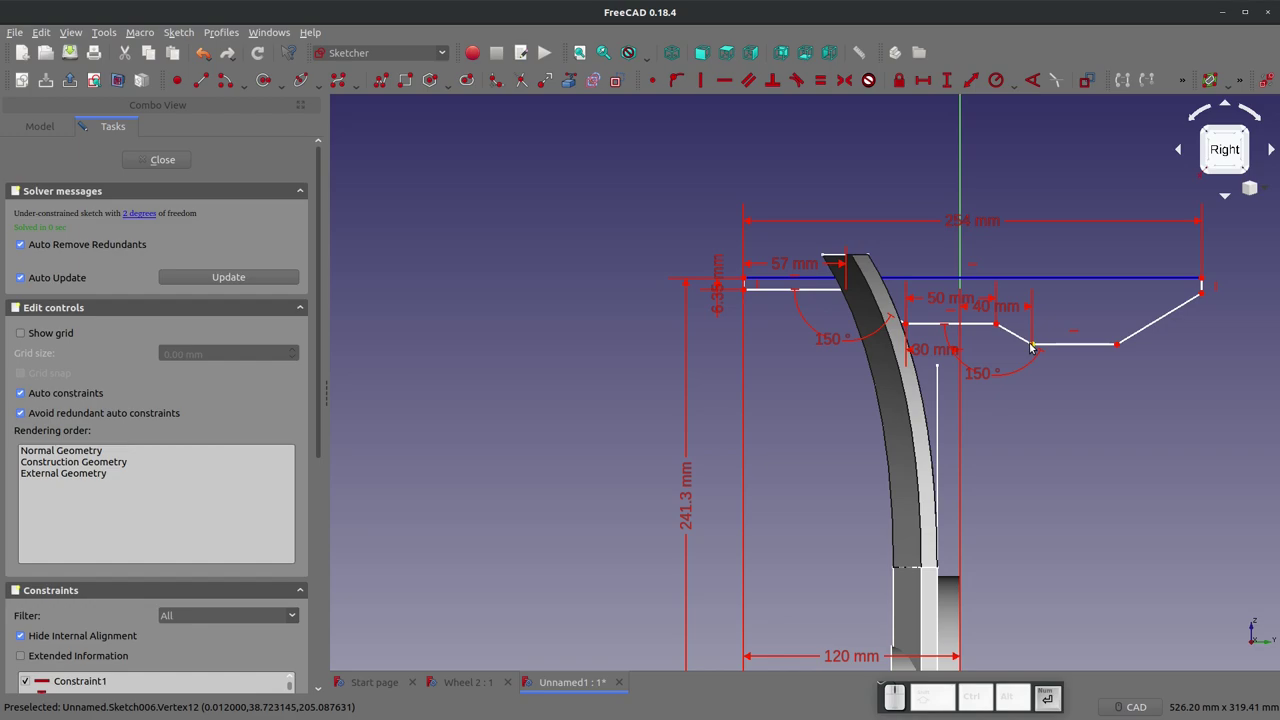
{"action": "left_click", "coordinate": [1095, 342]}
{"action": "key", "text": "shift+h"}
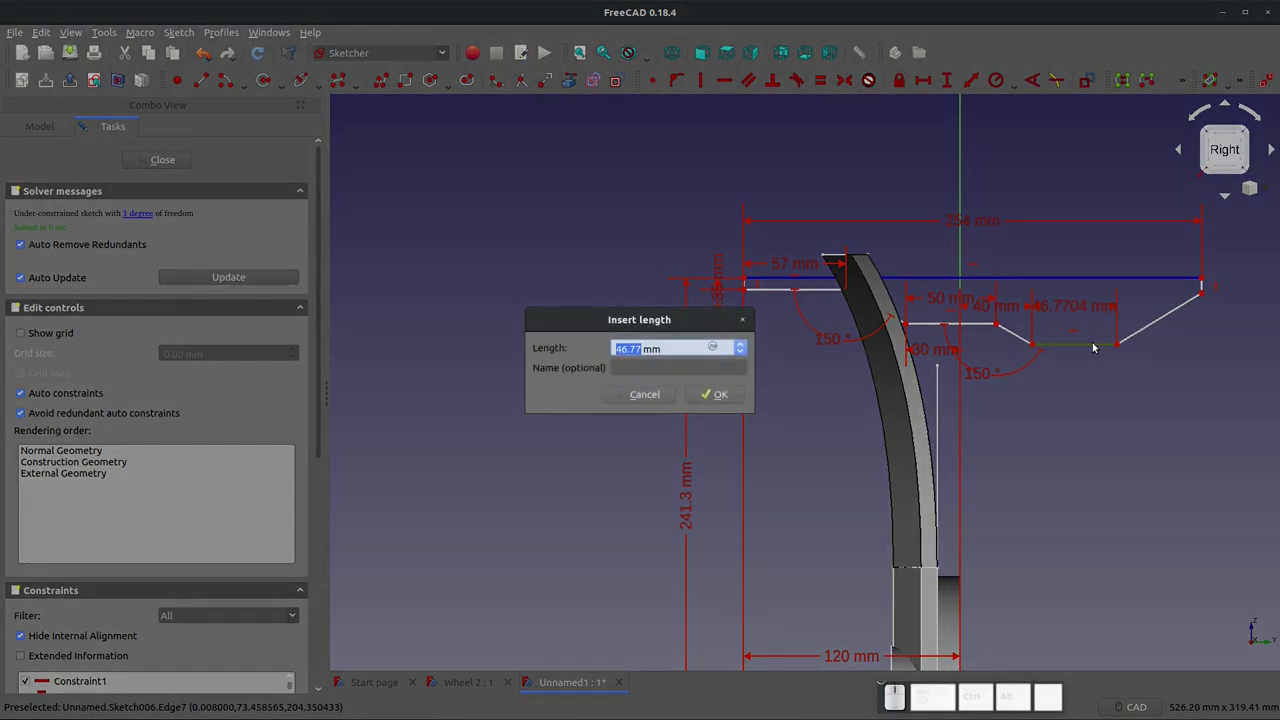
{"action": "key", "text": "KP_5"}
{"action": "key", "text": "KP_0"}
{"action": "key", "text": "KP_Enter"}
{"action": "left_click", "coordinate": [1125, 343]}
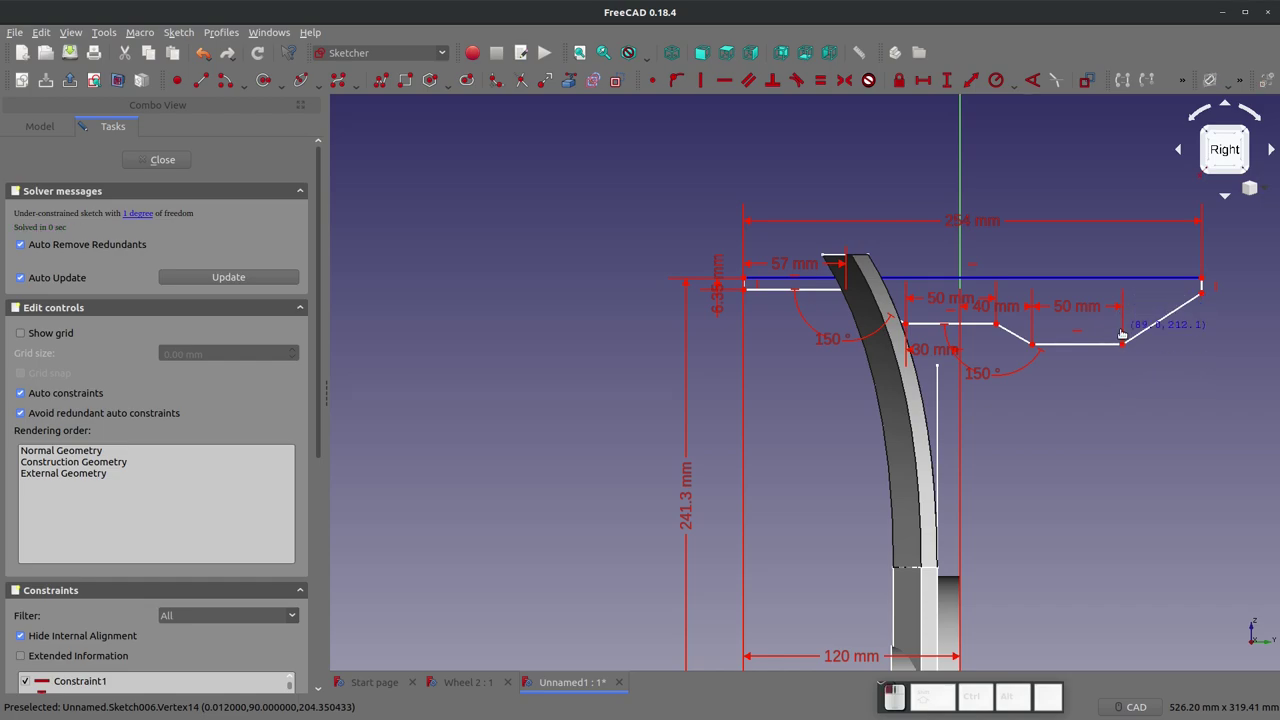
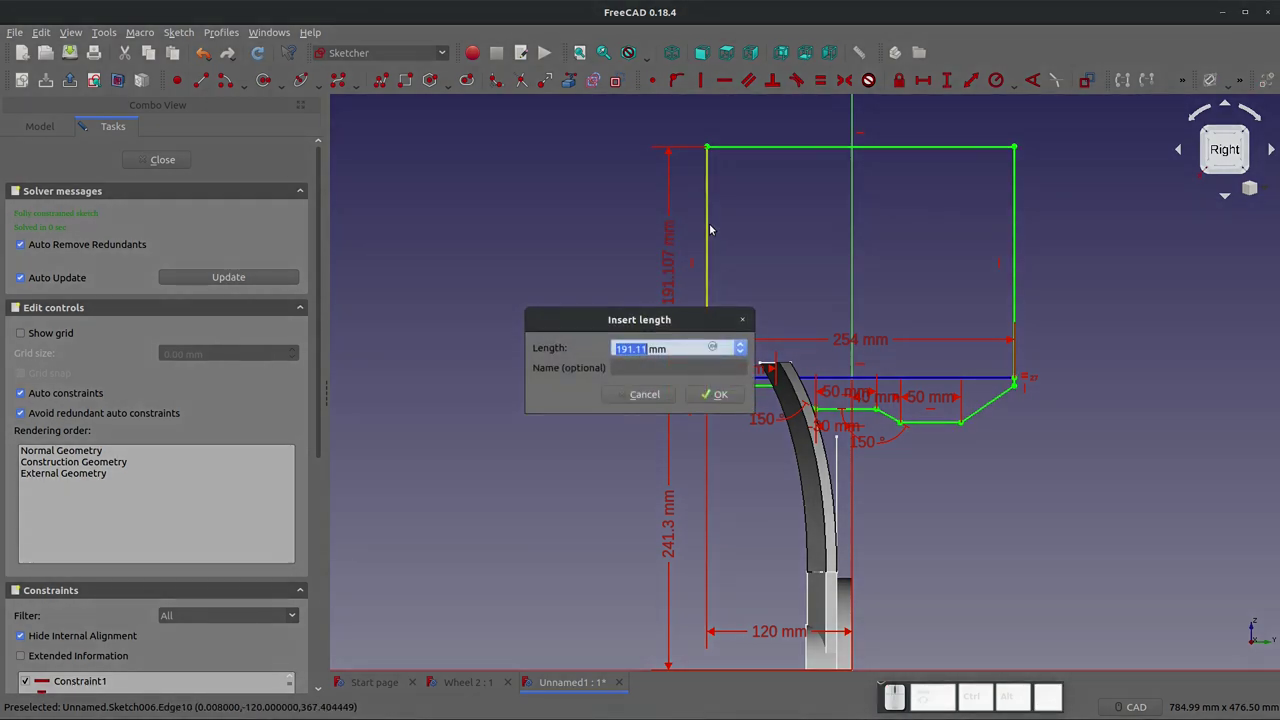
Step: Set the 200 mm profile height, fully constraining Sketch006, and close the sketch
{"action": "key", "text": "KP_2"}
{"action": "key", "text": "KP_0"}
{"action": "key", "text": "KP_Enter"}
{"action": "left_click", "coordinate": [133, 159]}
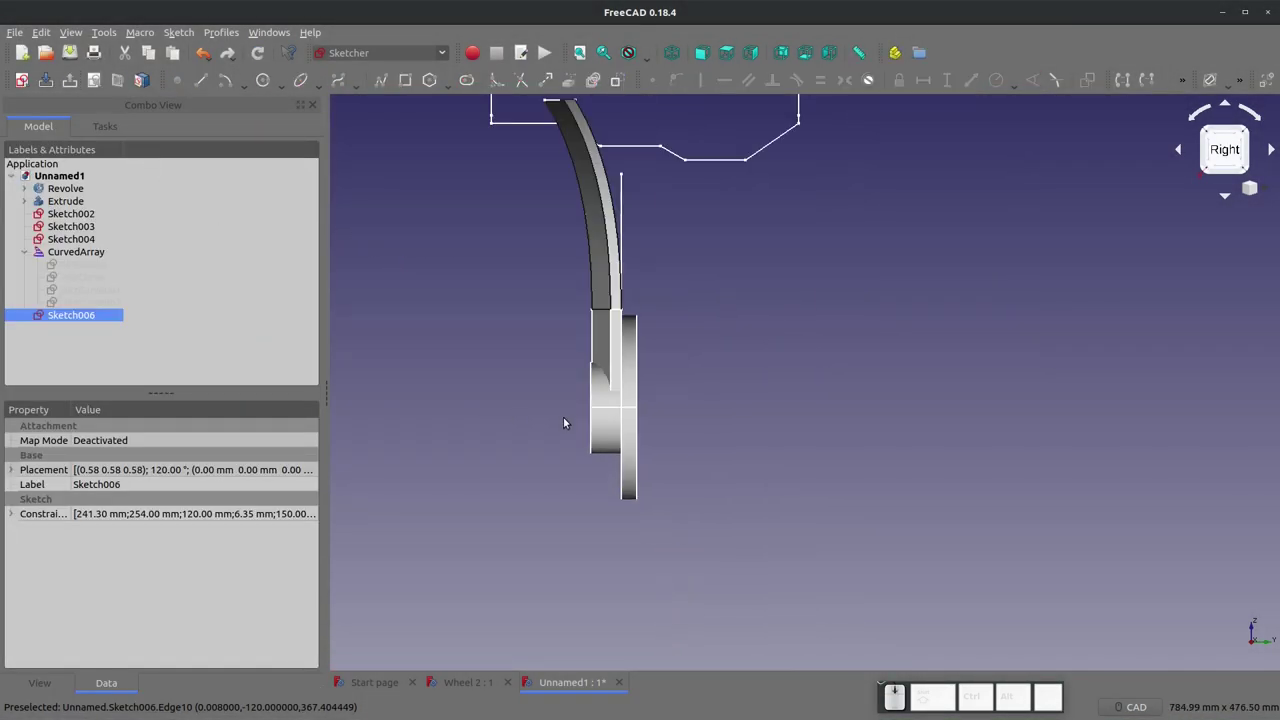
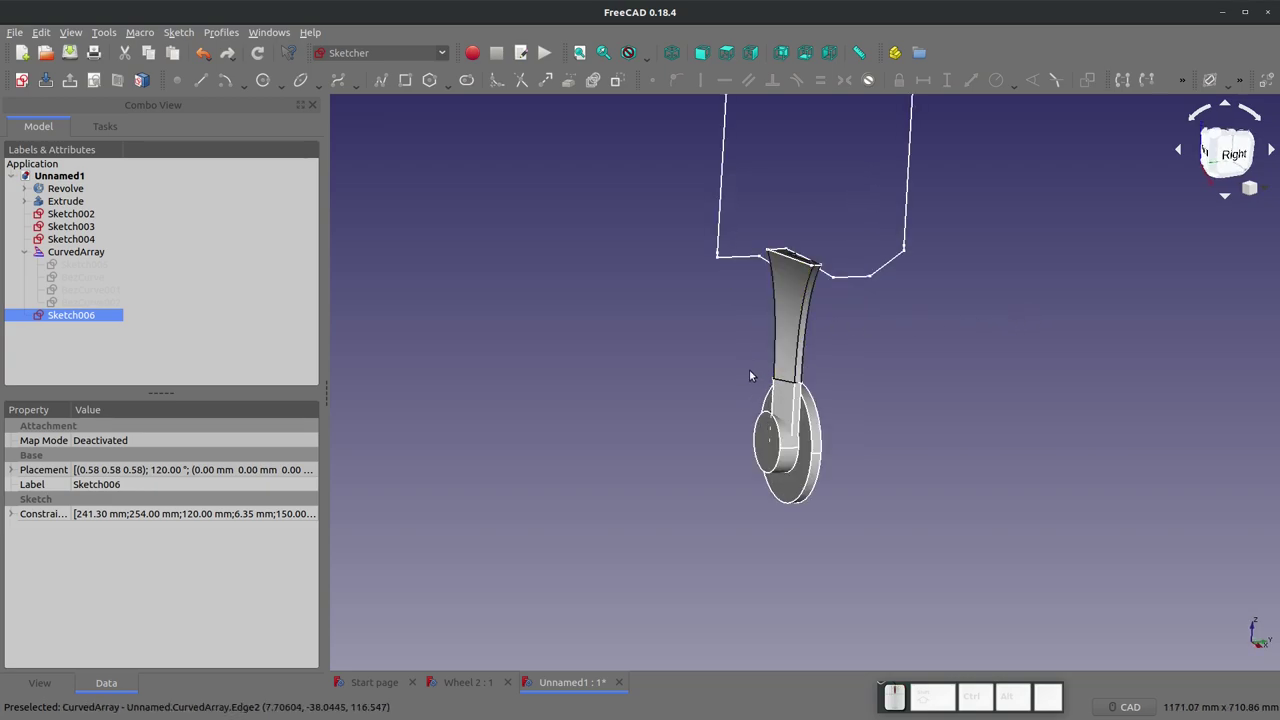
Step: In the Part workbench, revolve Sketch006 about the adjusted axis into solid Revolve001
{"action": "left_click", "coordinate": [441, 52]}
{"action": "left_click", "coordinate": [372, 262]}
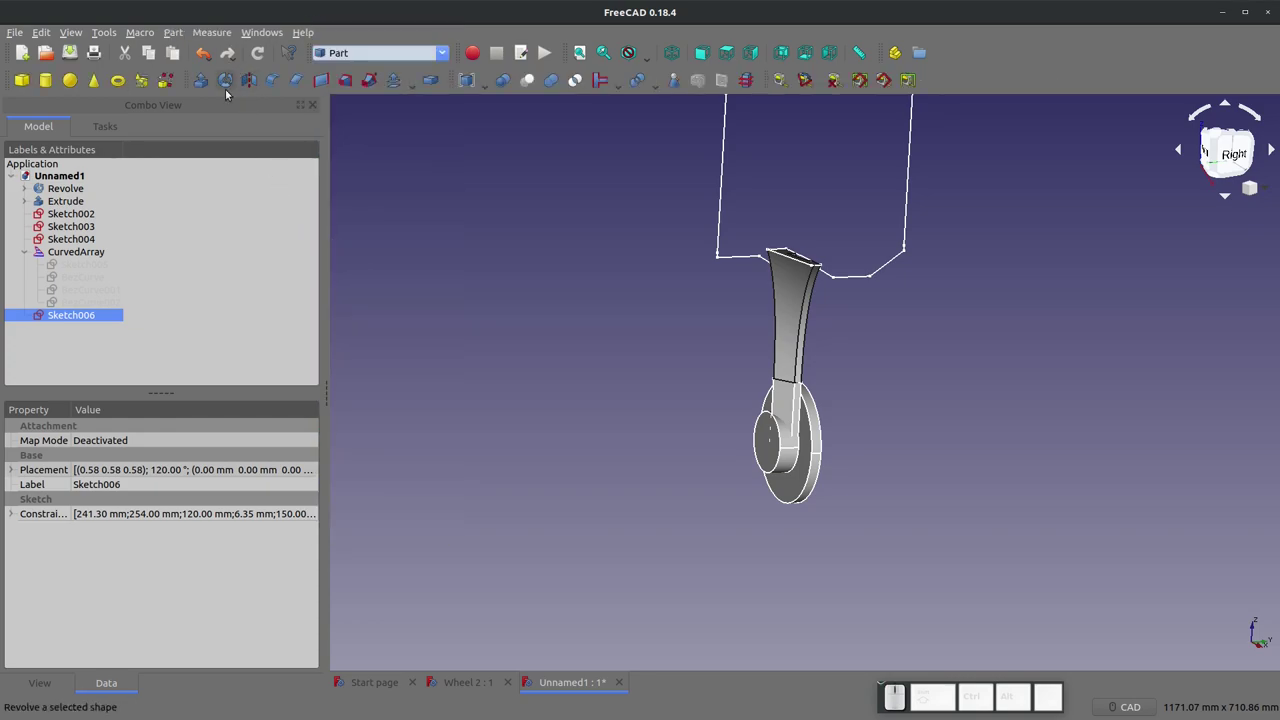
{"action": "left_click", "coordinate": [228, 90]}
{"action": "scroll", "scroll_direction": "down", "scroll_amount": 3}
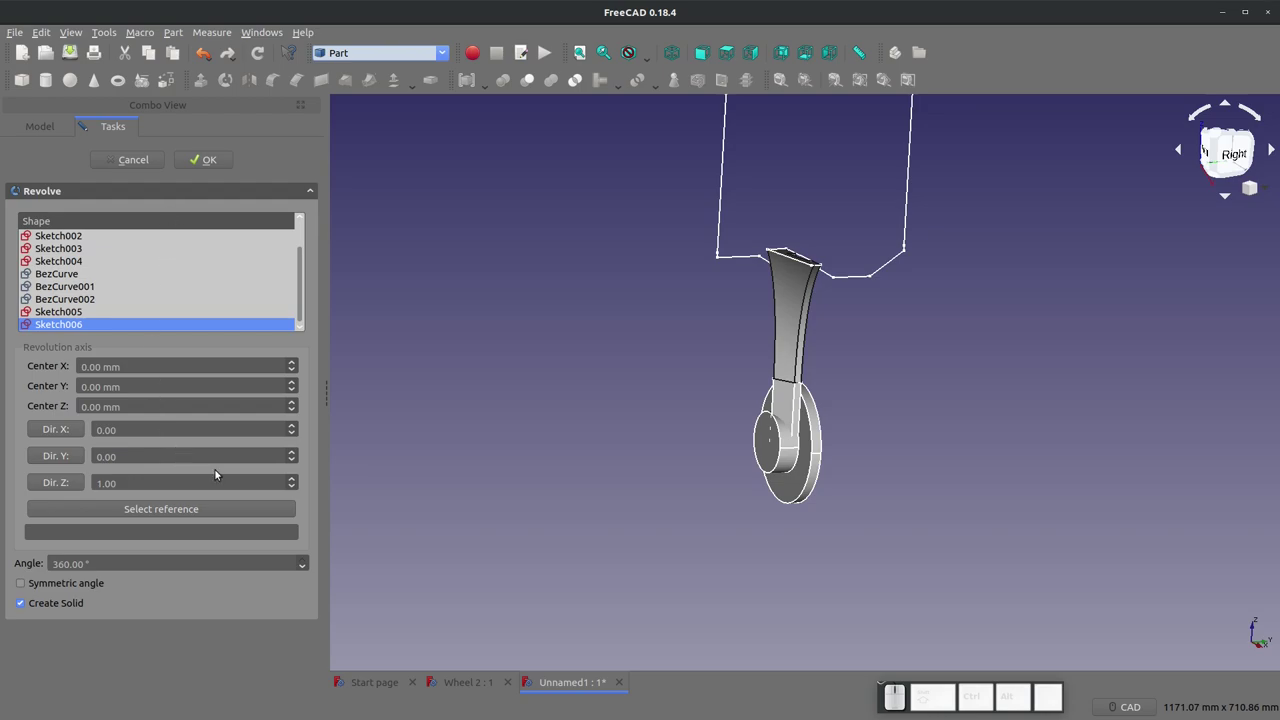
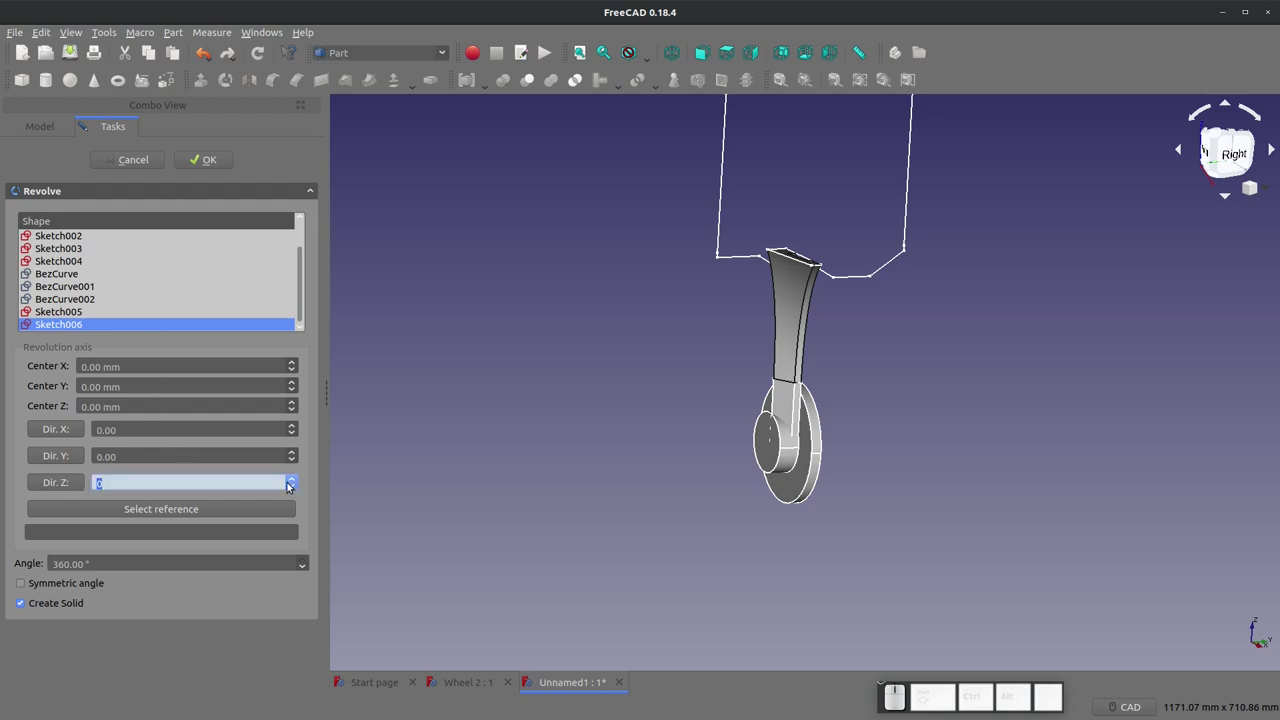
{"action": "left_click", "coordinate": [295, 455]}
{"action": "left_click", "coordinate": [212, 157]}
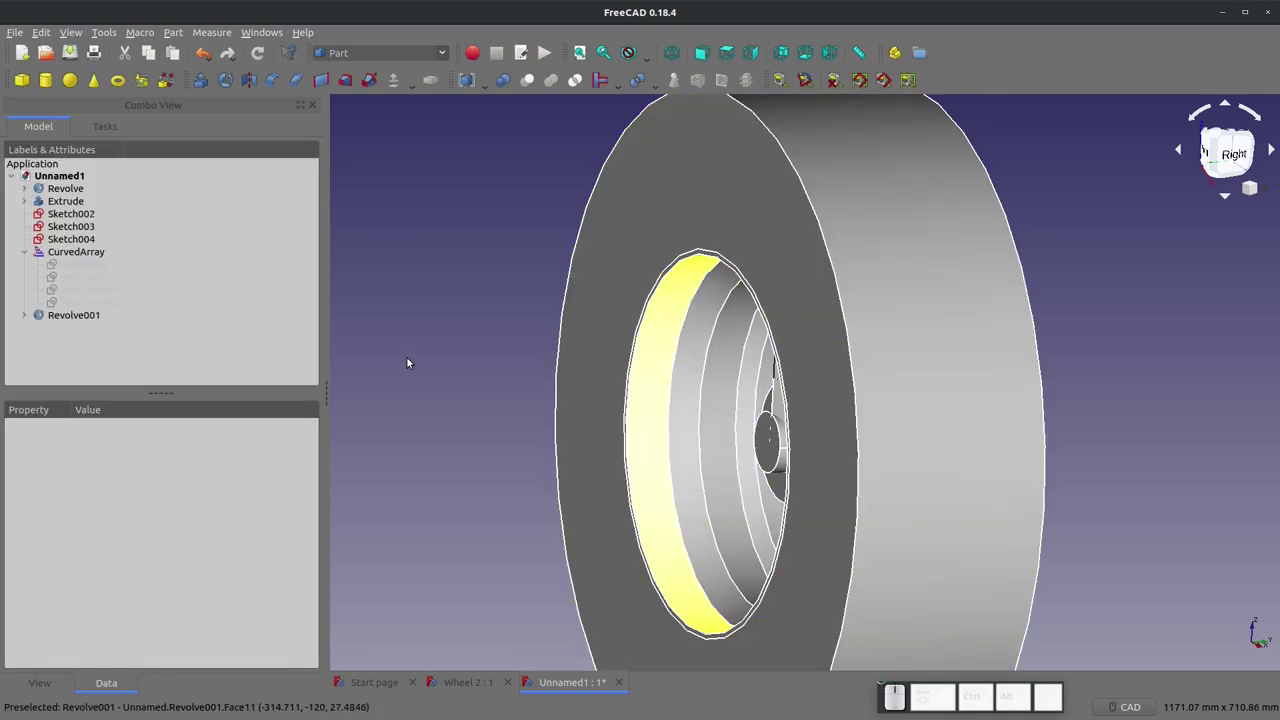
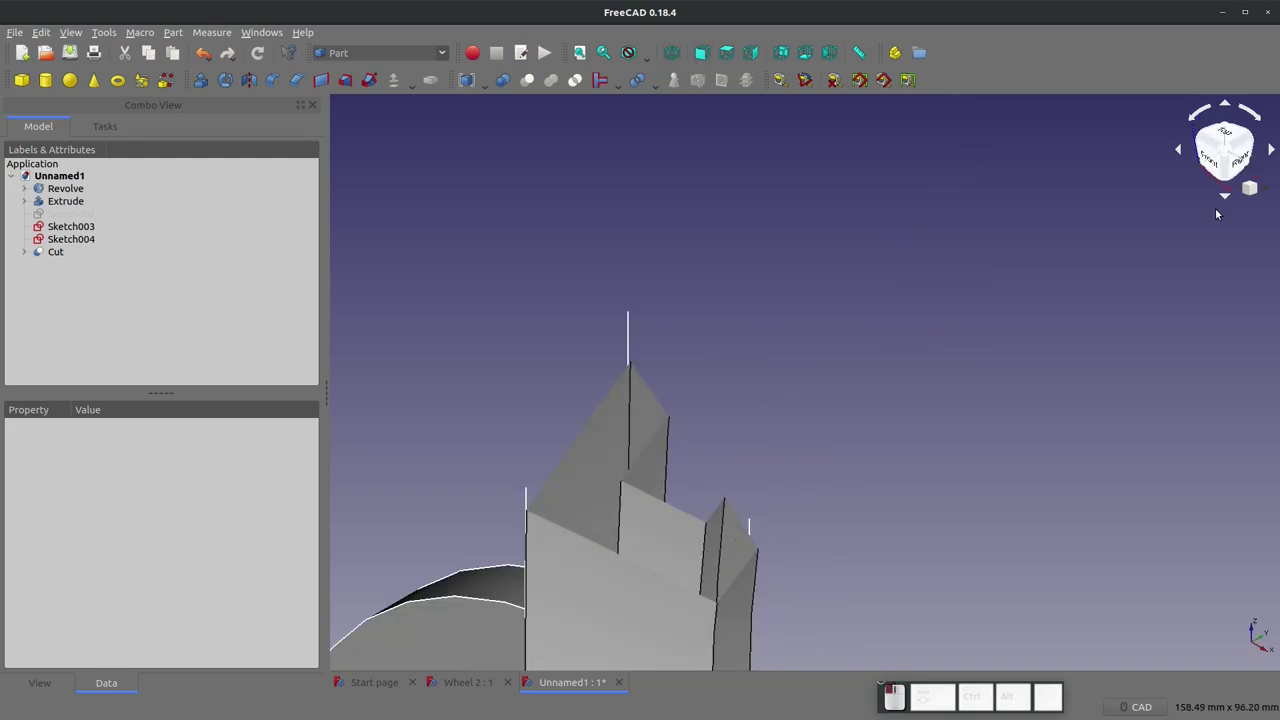
Step: View the model isometrically and zoom around to check the trimmed spoke on the hub, deselecting the revolve
{"action": "left_click", "coordinate": [1231, 157]}
{"action": "left_click", "coordinate": [1050, 241]}
{"action": "scroll", "scroll_direction": "down", "scroll_amount": 3}
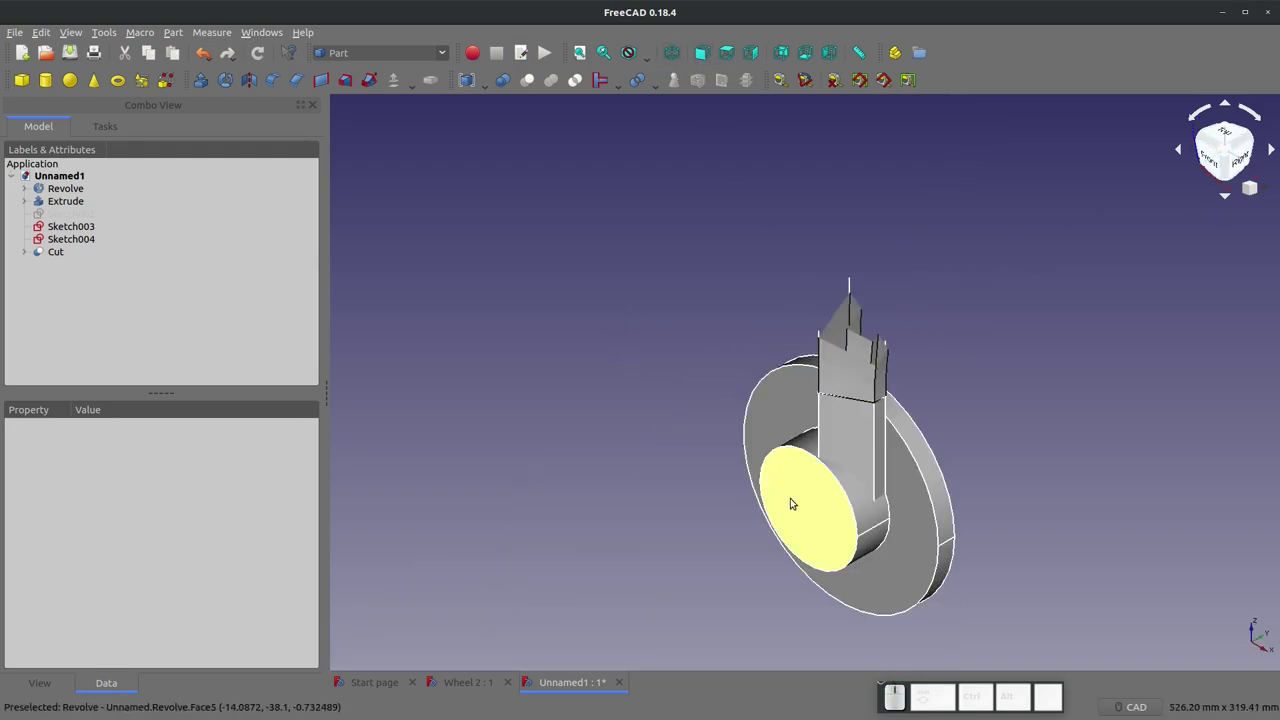
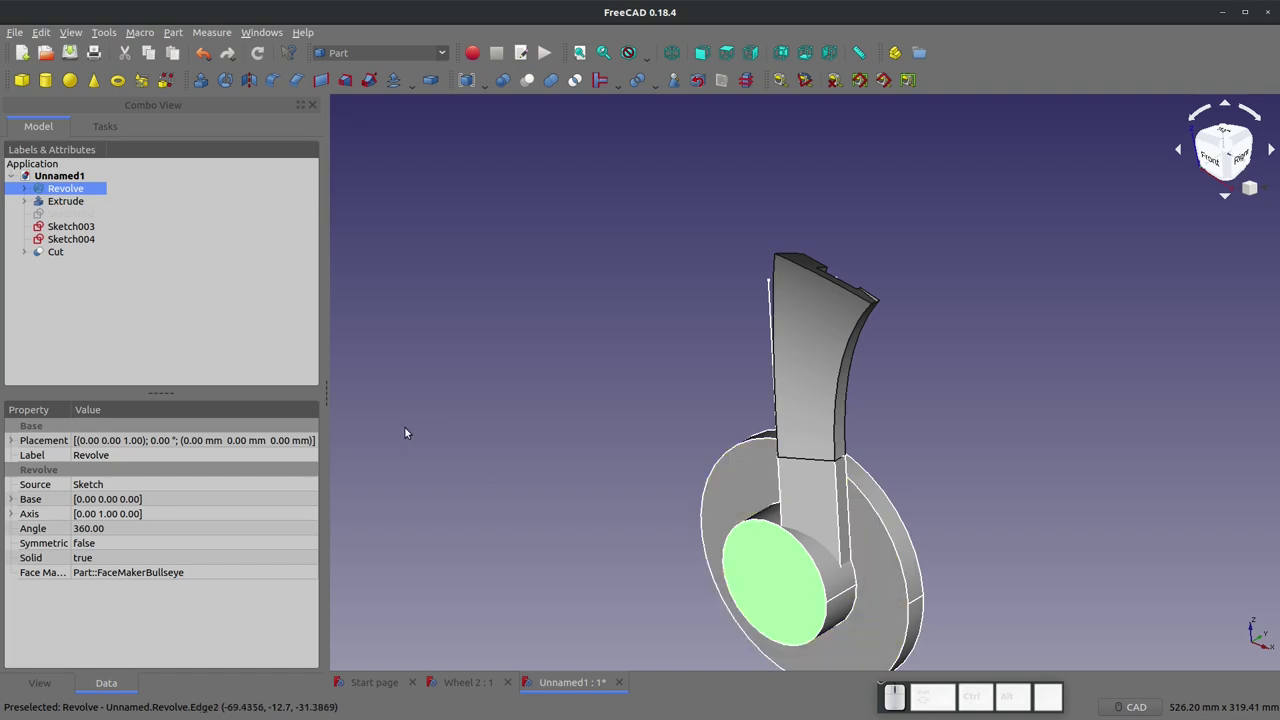
{"action": "left_click", "coordinate": [520, 393]}
{"action": "scroll", "scroll_direction": "down", "scroll_amount": 3}
{"action": "scroll", "scroll_direction": "up", "scroll_amount": 3}
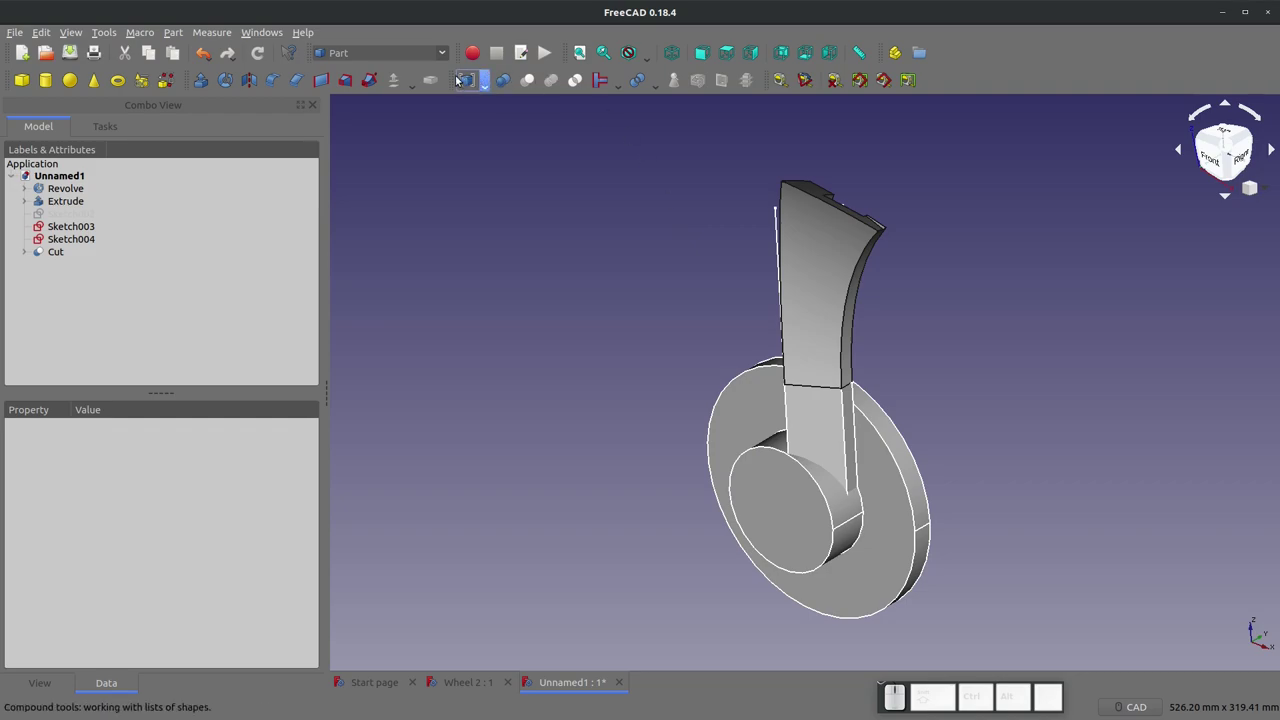
Step: Mirror the trimmed curved spoke Cut across the YZ plane, creating Cut (Mirror #2)
{"action": "left_click", "coordinate": [253, 82]}
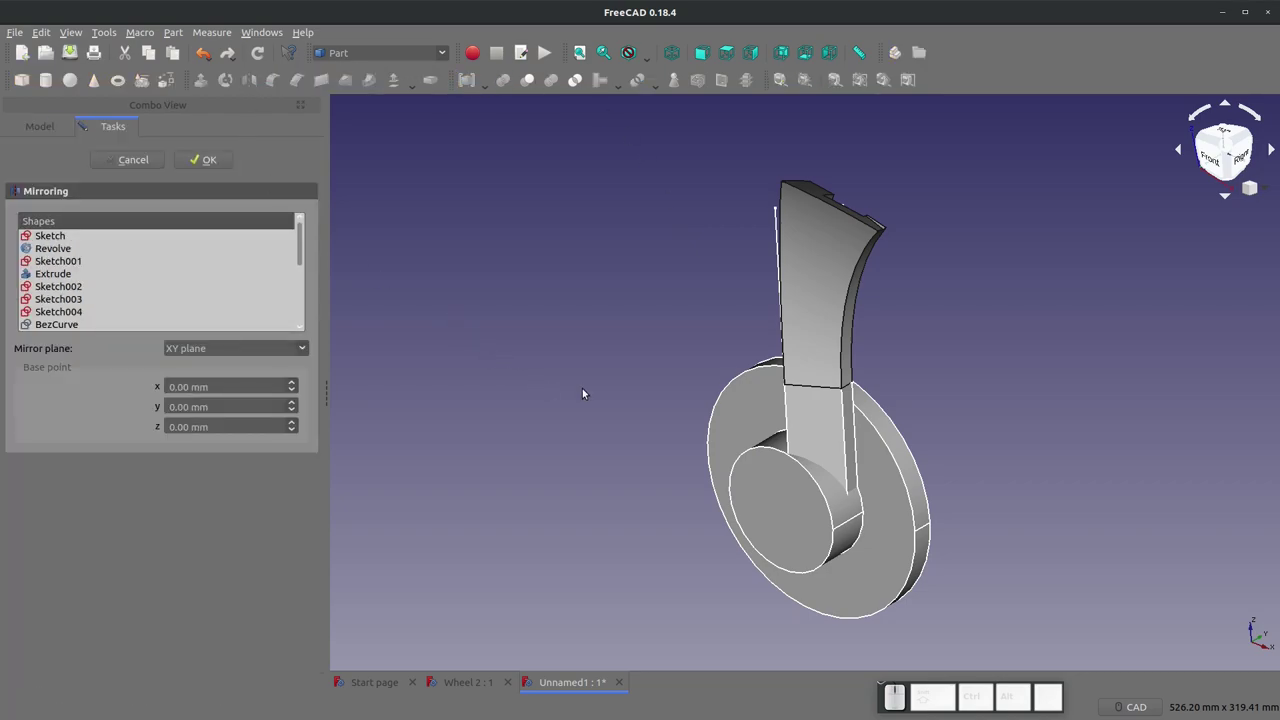
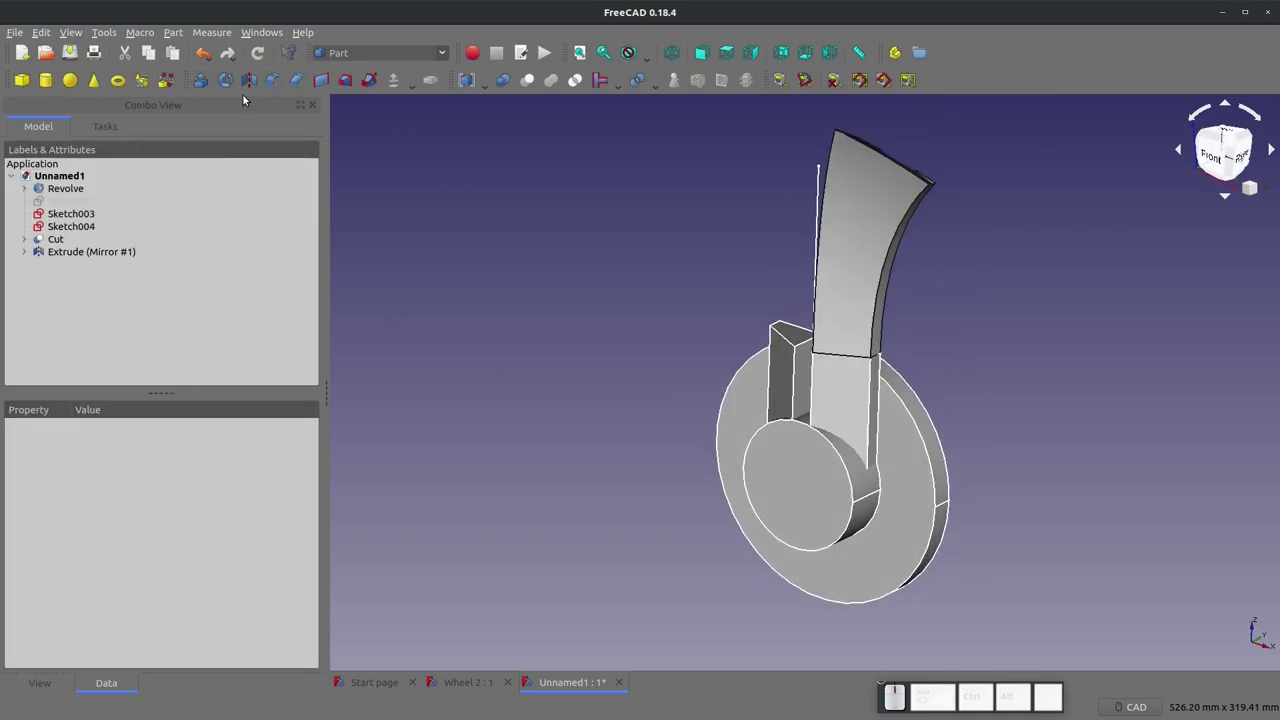
{"action": "left_click", "coordinate": [246, 80]}
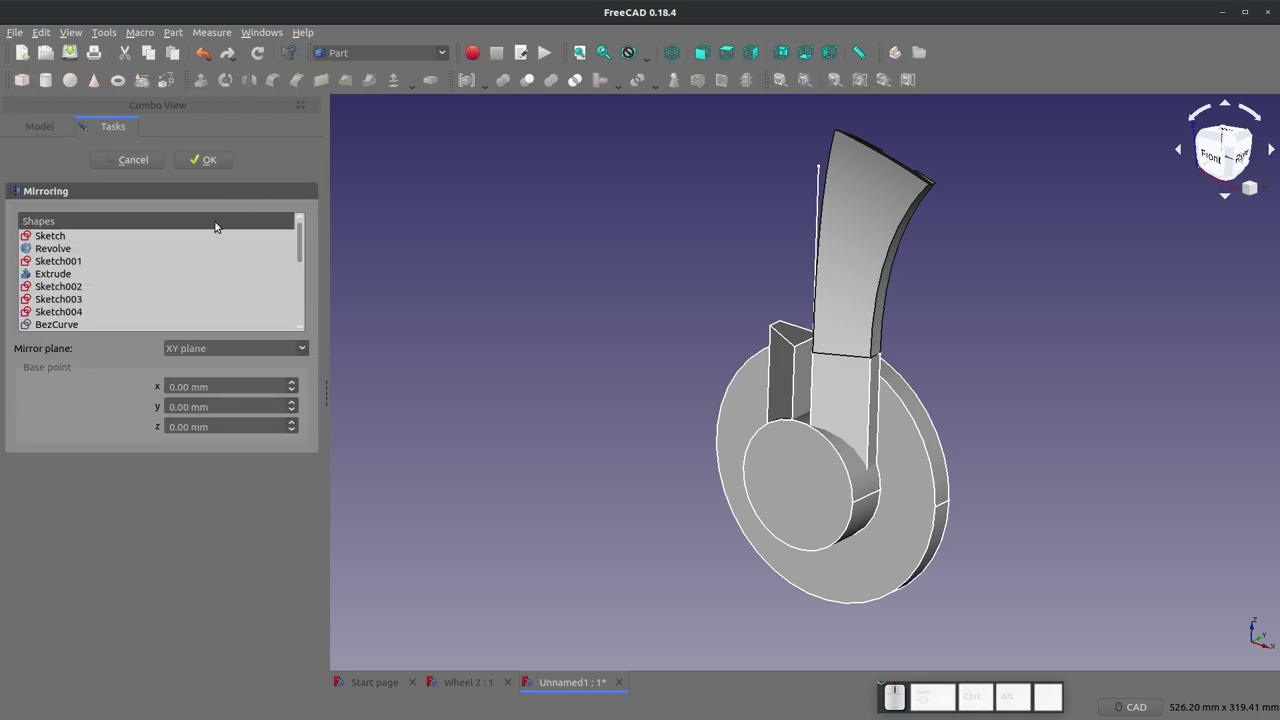
{"action": "scroll", "scroll_direction": "down", "scroll_amount": 3}
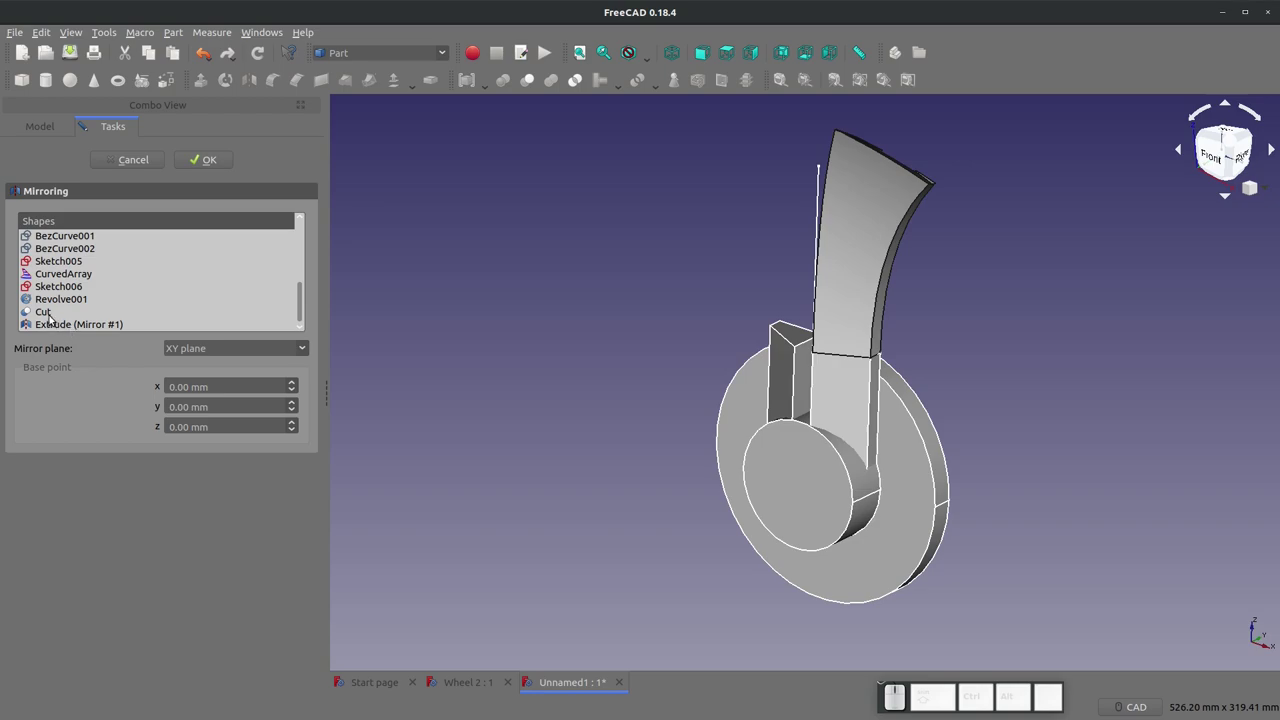
{"action": "left_click", "coordinate": [43, 312]}
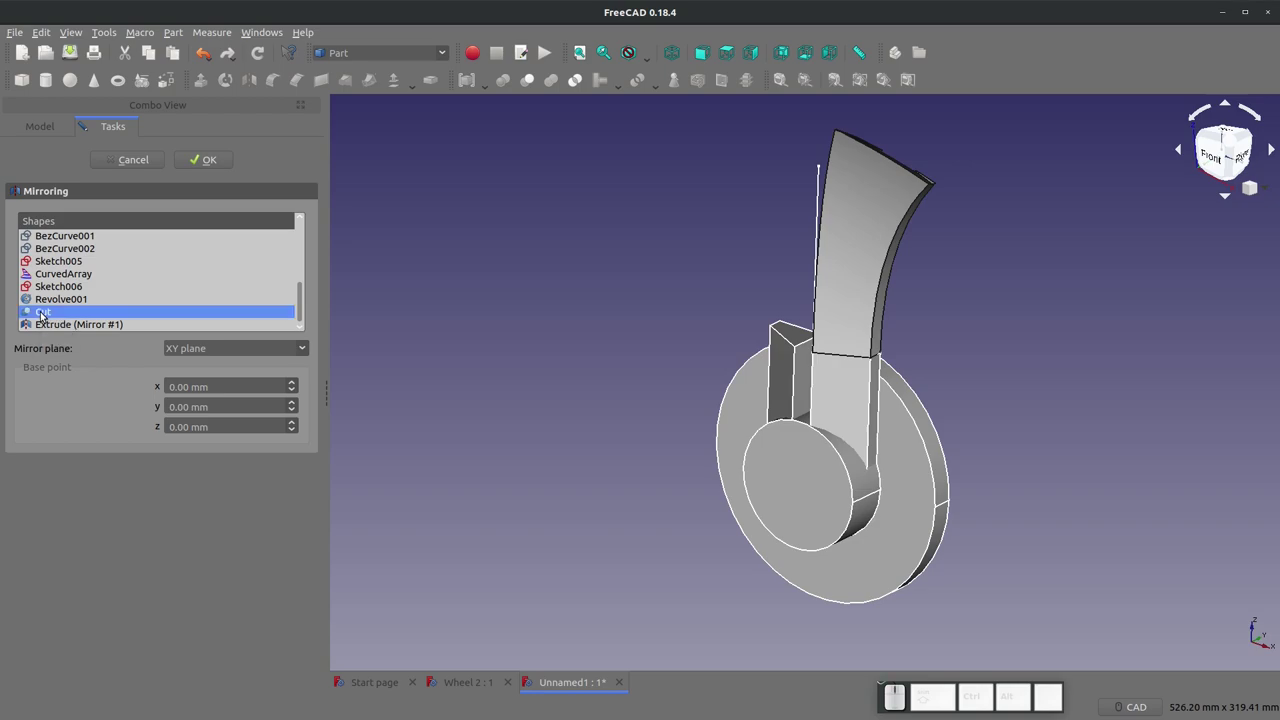
{"action": "left_click", "coordinate": [216, 357]}
{"action": "left_click", "coordinate": [209, 390]}
{"action": "left_click", "coordinate": [217, 168]}
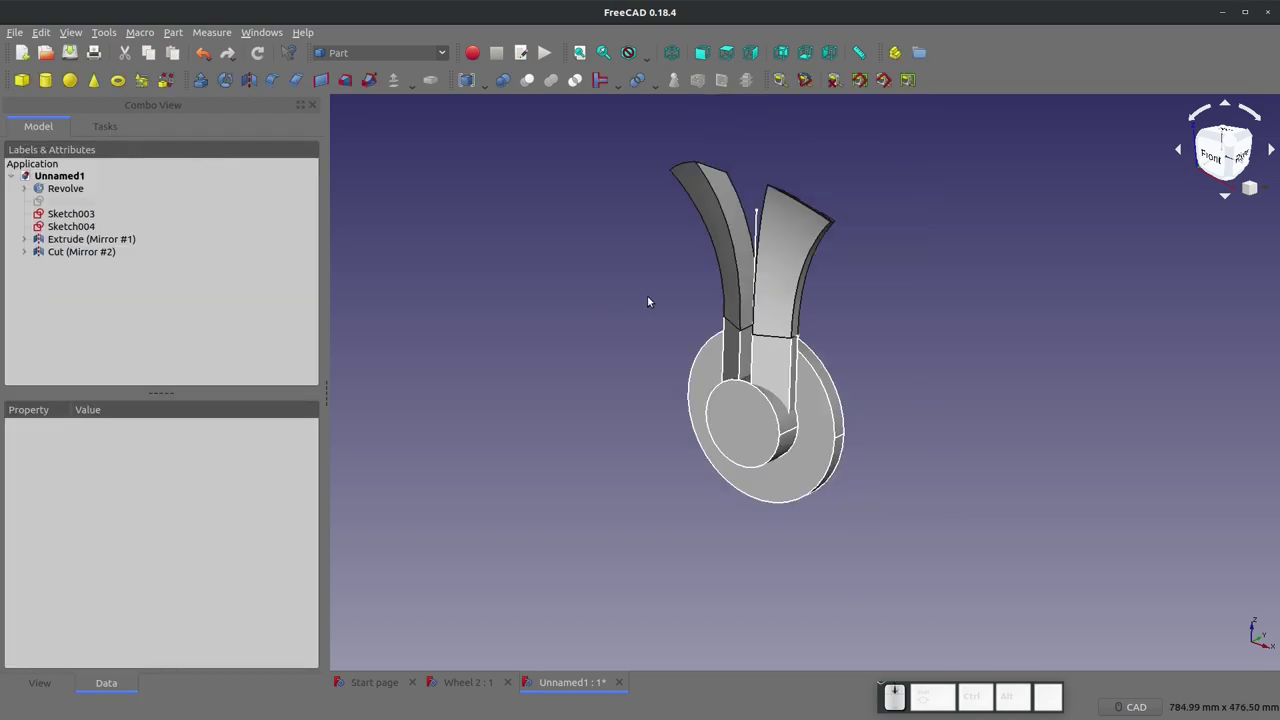
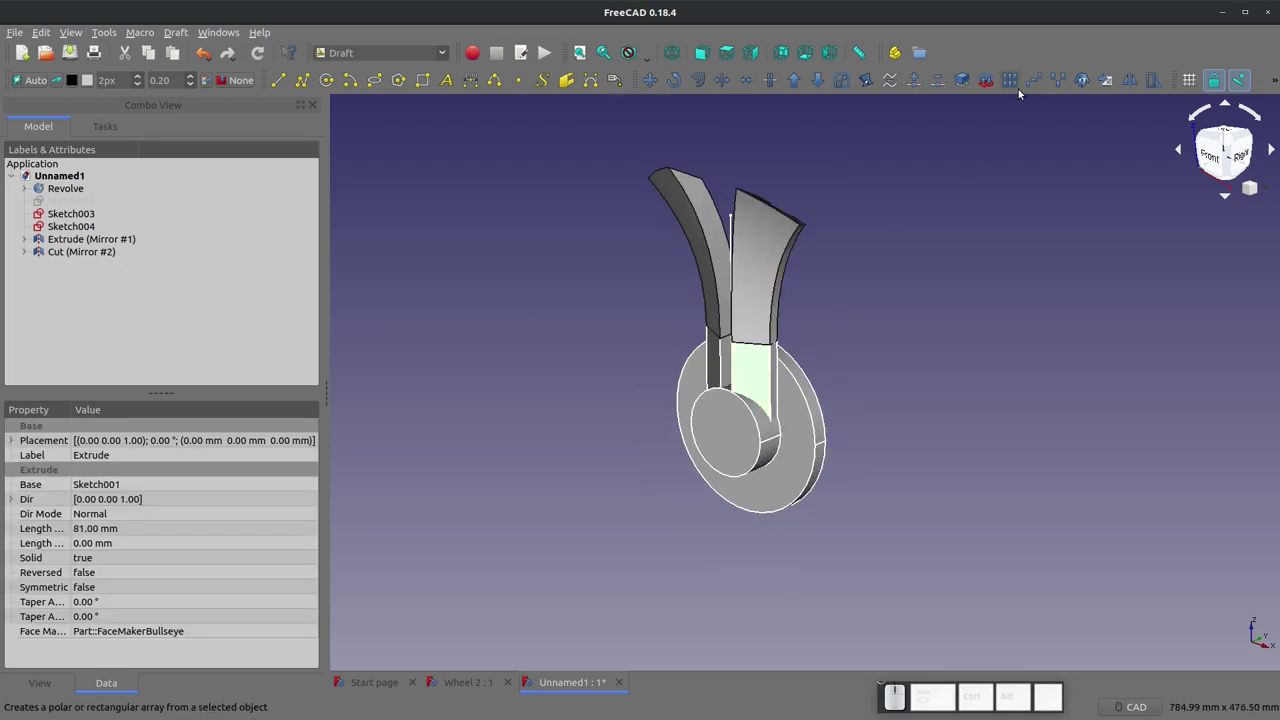
Step: Create a Draft Array from the straight spoke block and set its Array Type to polar
{"action": "left_click", "coordinate": [1019, 86]}
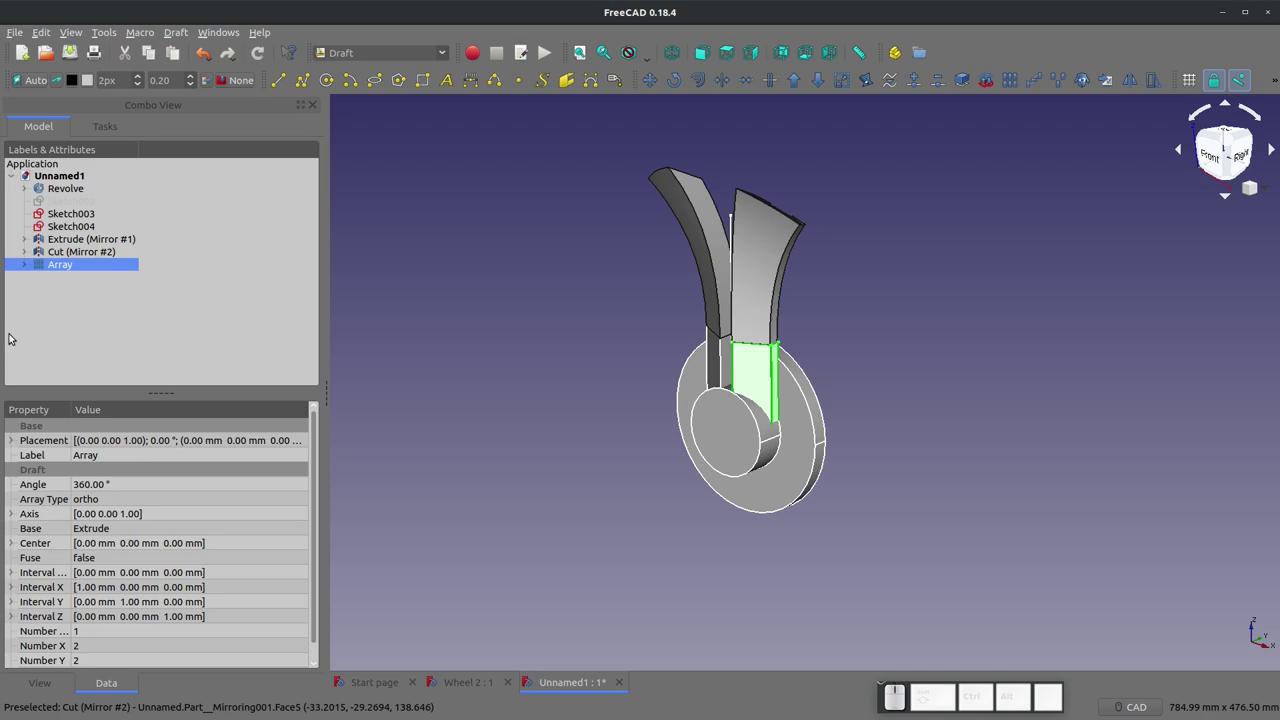
{"action": "left_click", "coordinate": [27, 263]}
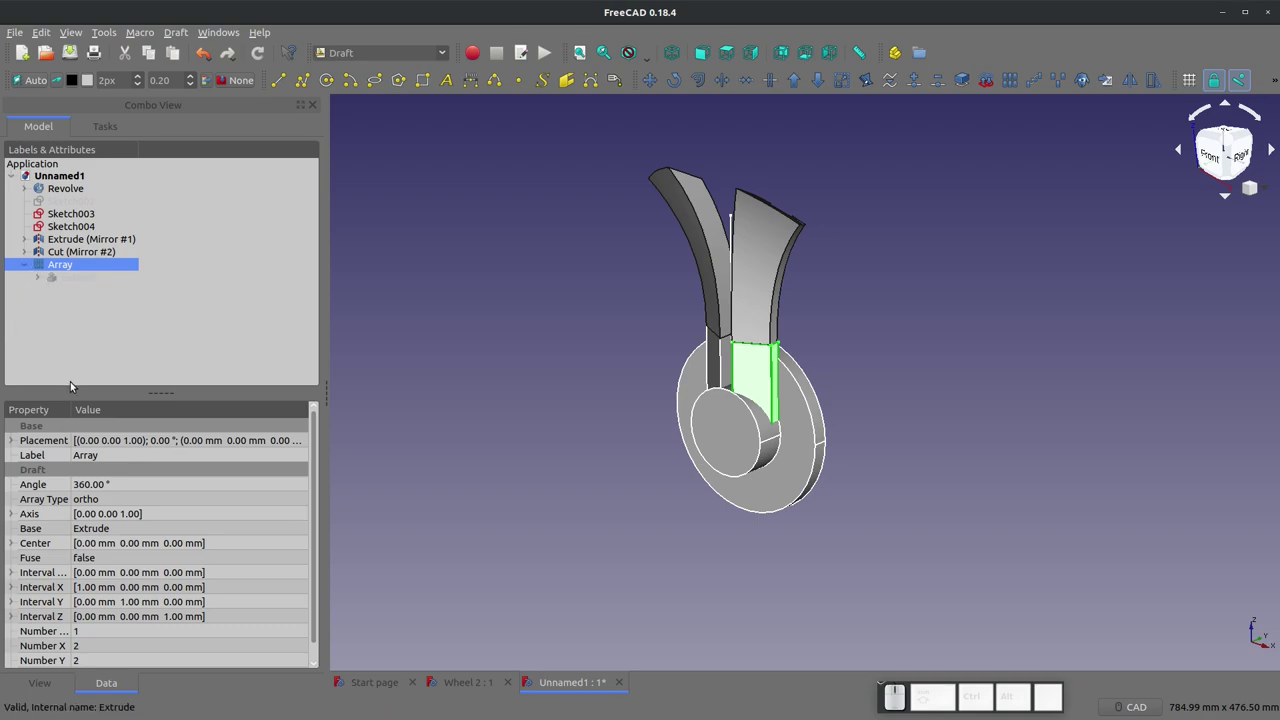
{"action": "scroll", "scroll_direction": "up", "scroll_amount": 3}
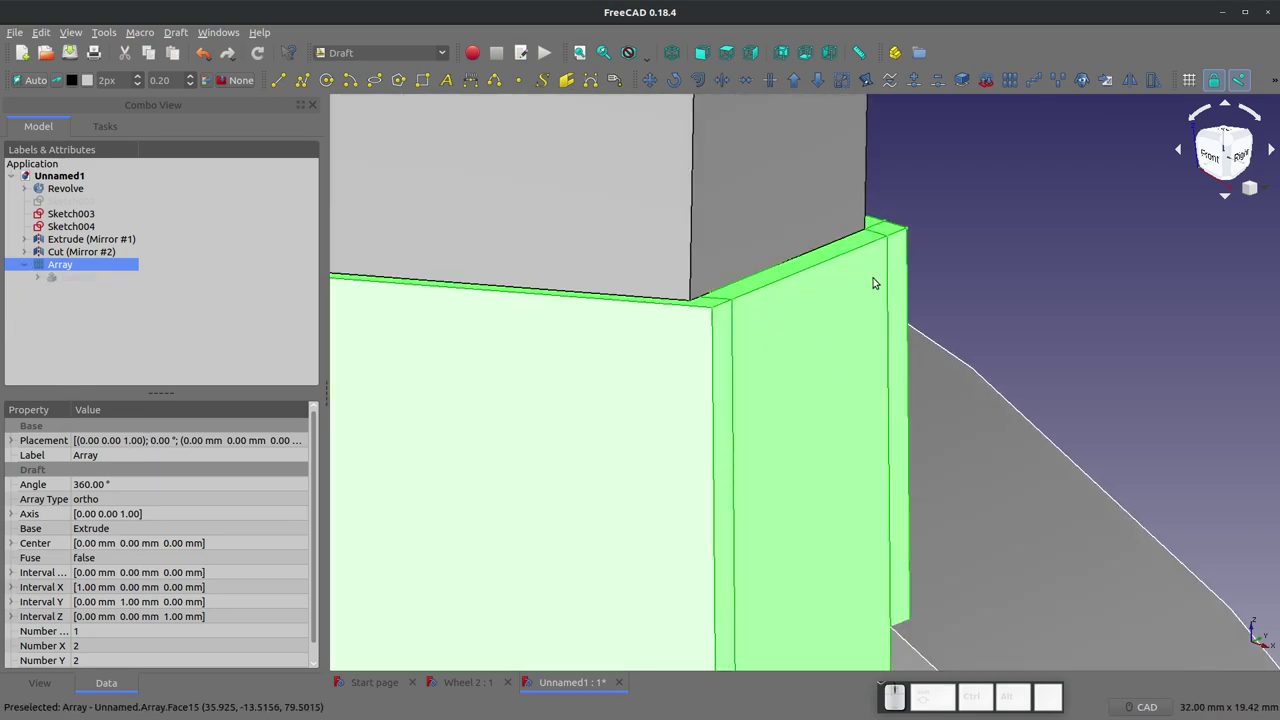
{"action": "scroll", "scroll_direction": "down", "scroll_amount": 3}
{"action": "left_click", "coordinate": [103, 496]}
{"action": "left_click", "coordinate": [103, 498]}
{"action": "left_click", "coordinate": [104, 520]}
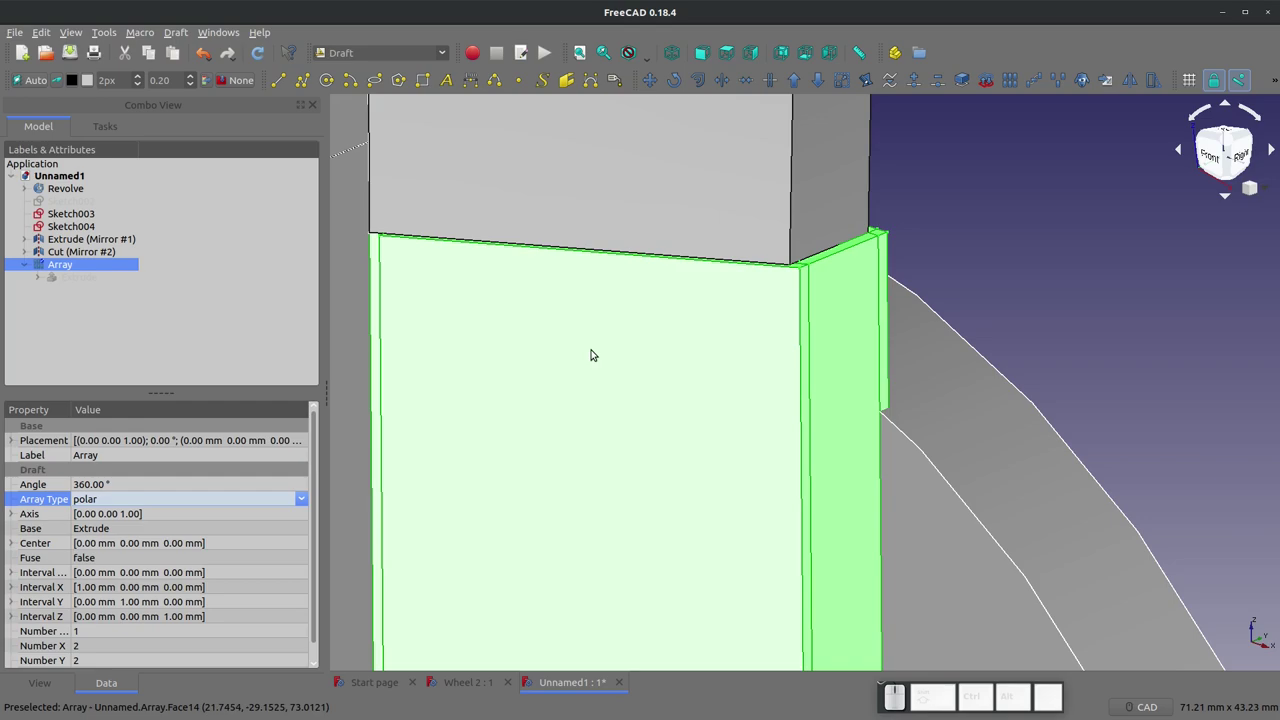
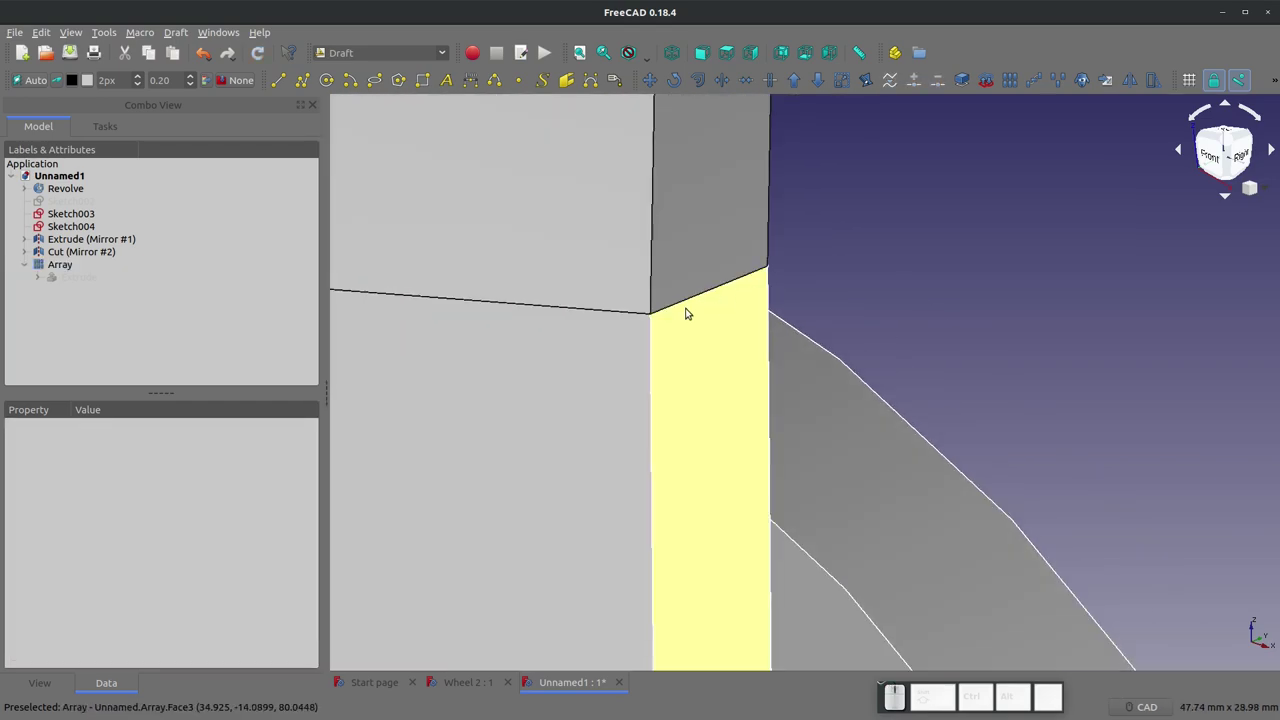
Step: Adjust the polar Array's axis, zeroing its Z component
{"action": "left_click", "coordinate": [62, 260]}
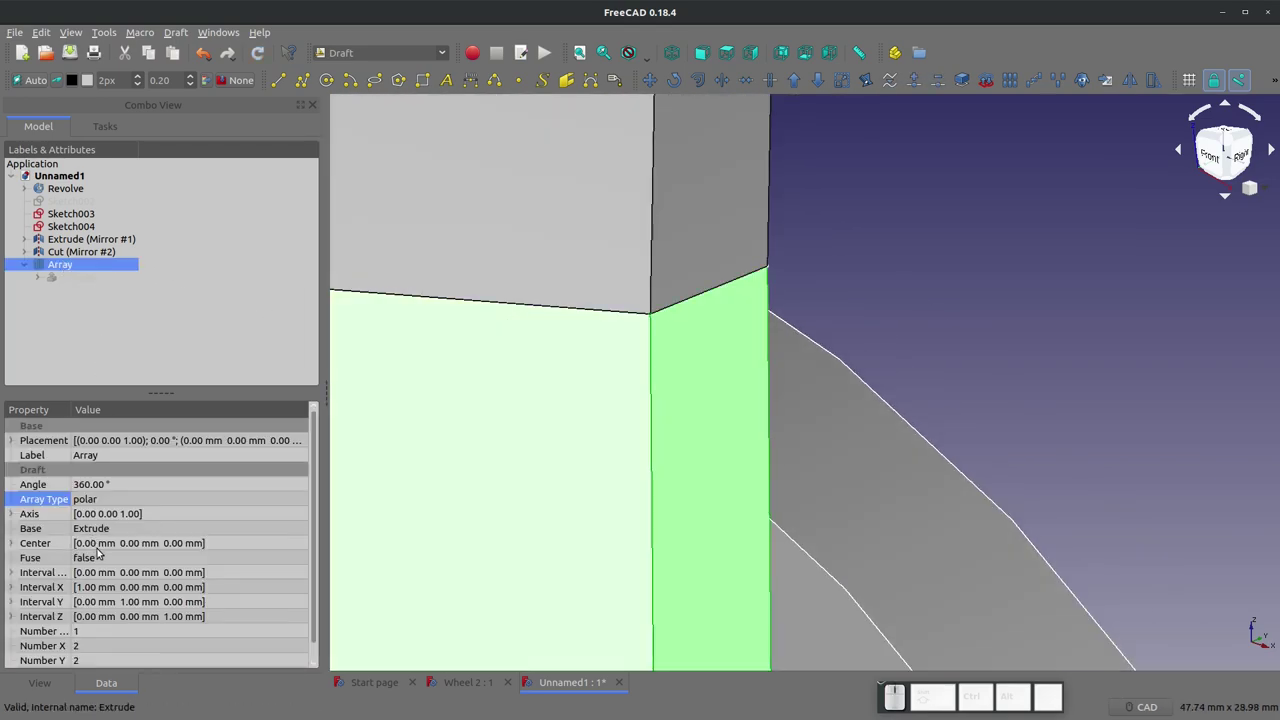
{"action": "scroll", "scroll_direction": "down", "scroll_amount": 3}
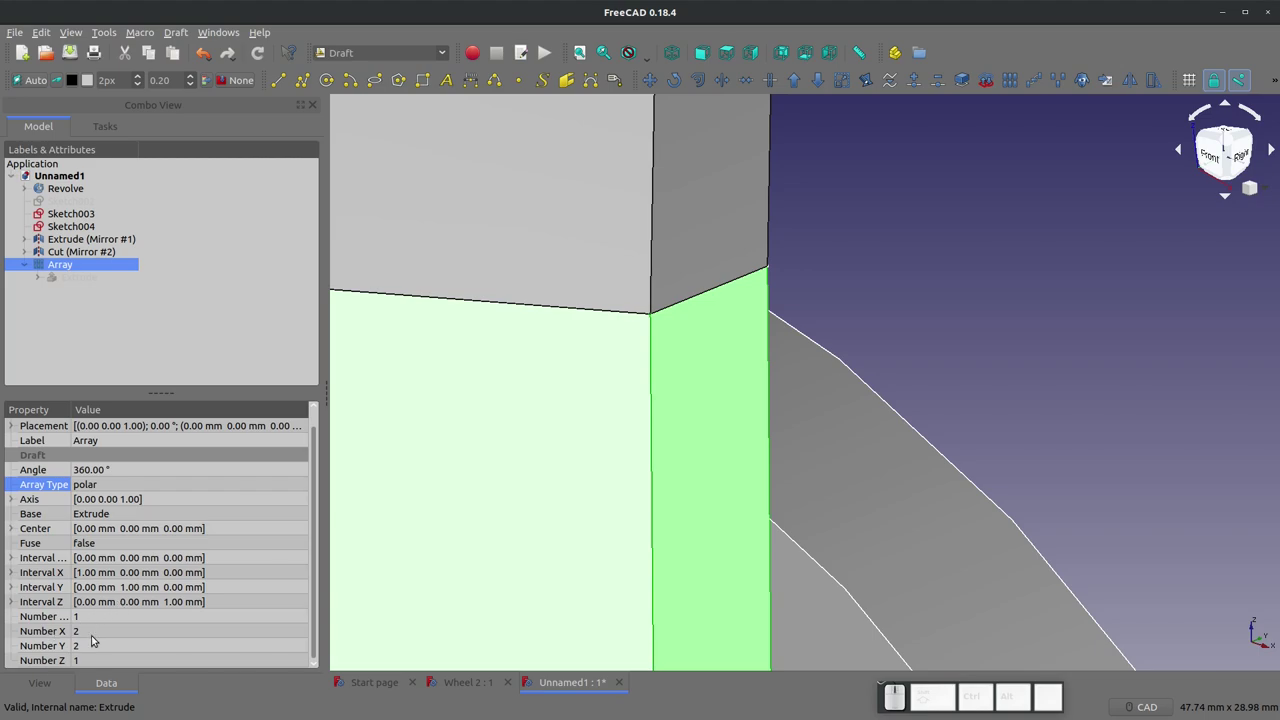
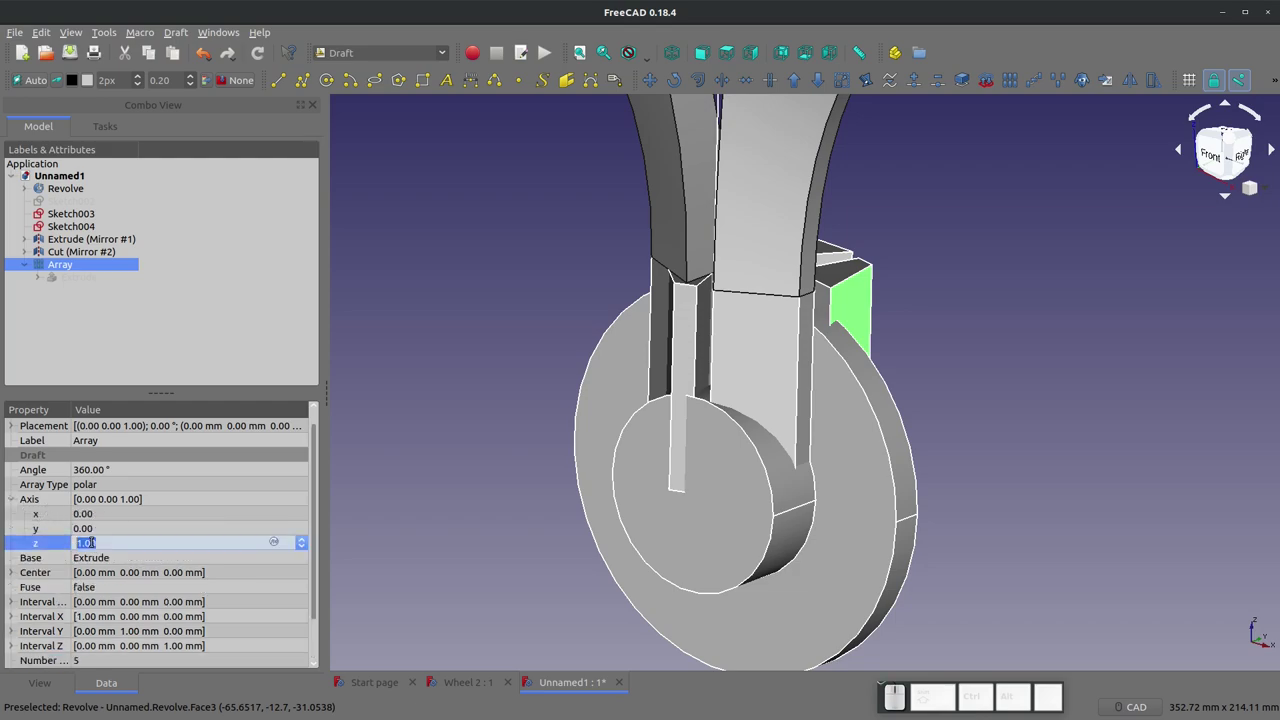
{"action": "key", "text": "KP_0"}
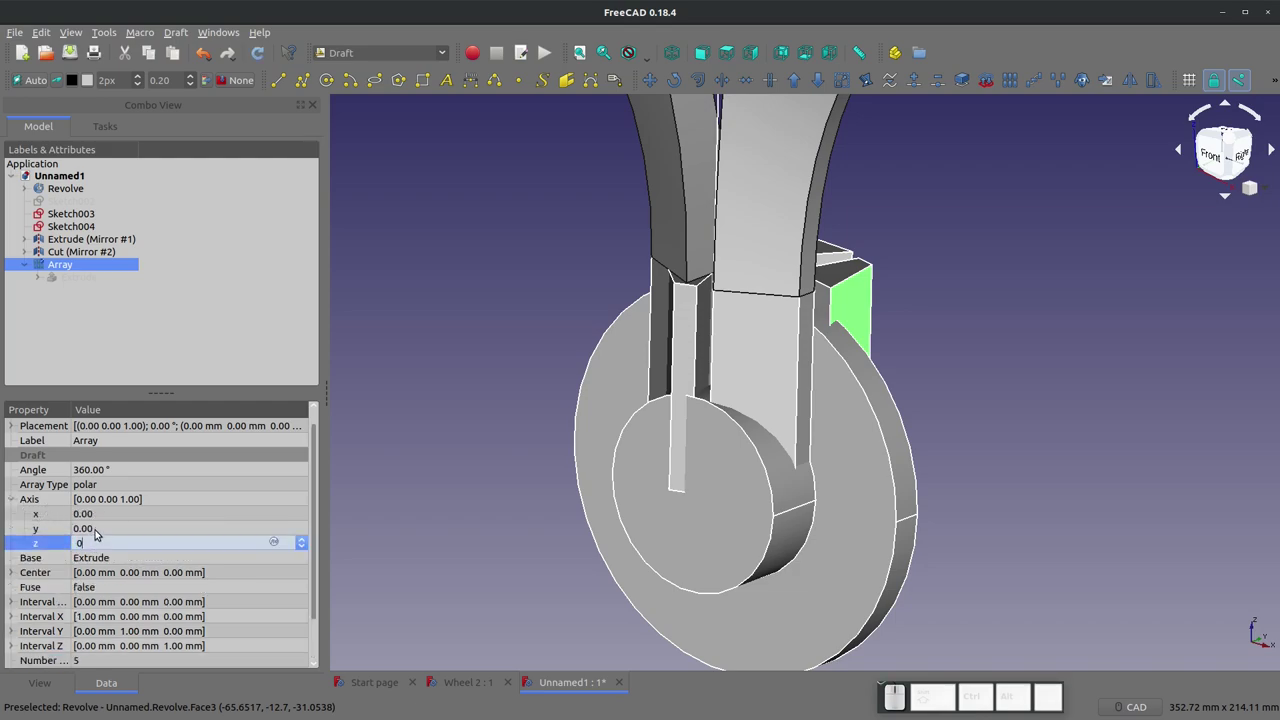
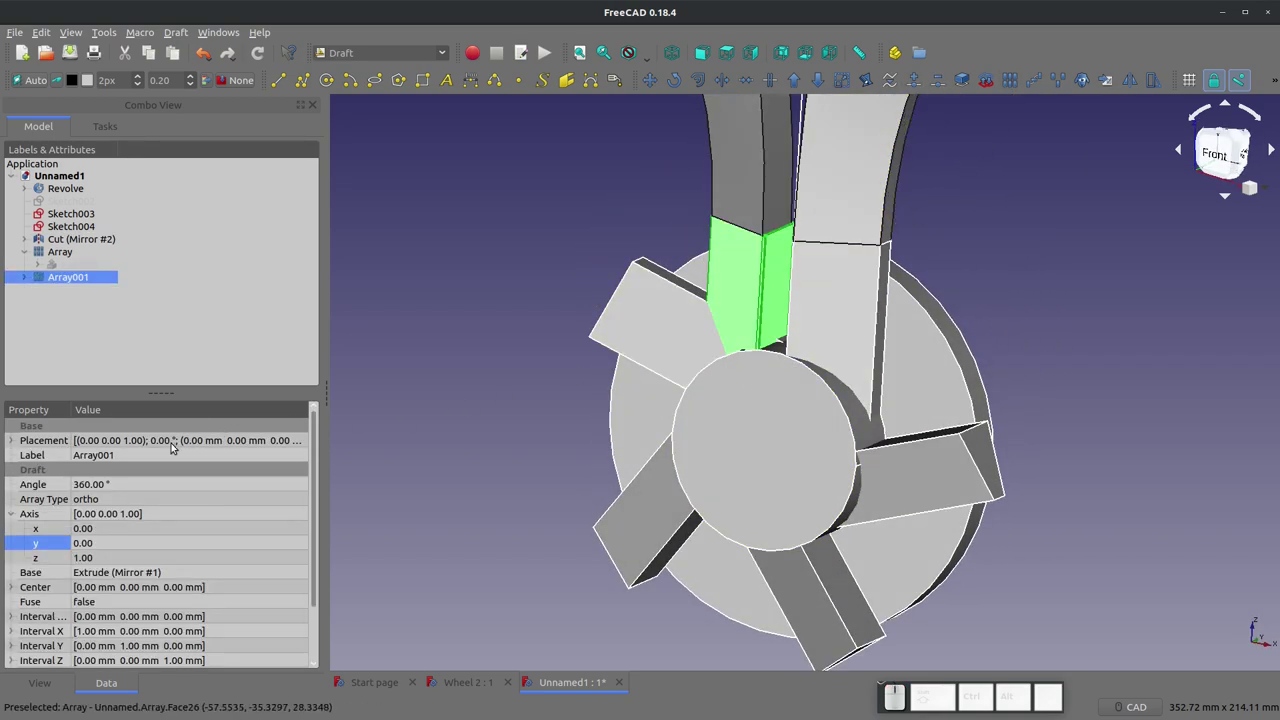
{"action": "scroll", "scroll_direction": "down", "scroll_amount": 3}
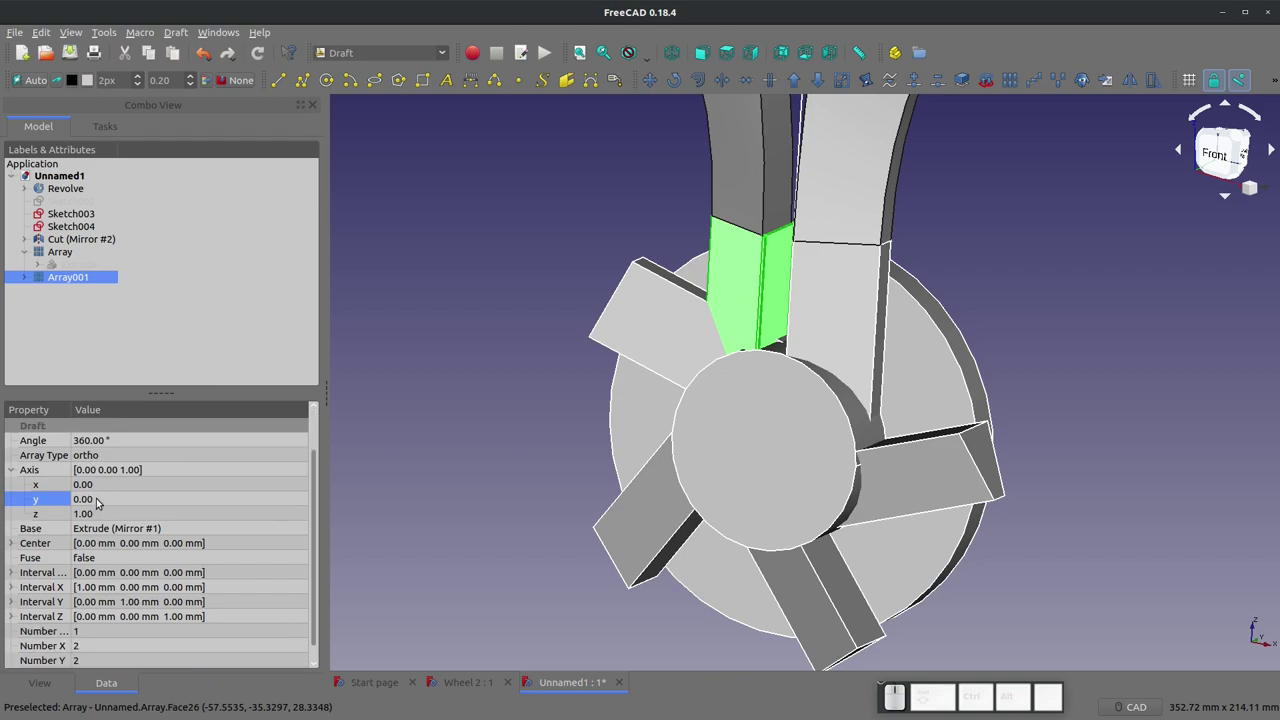
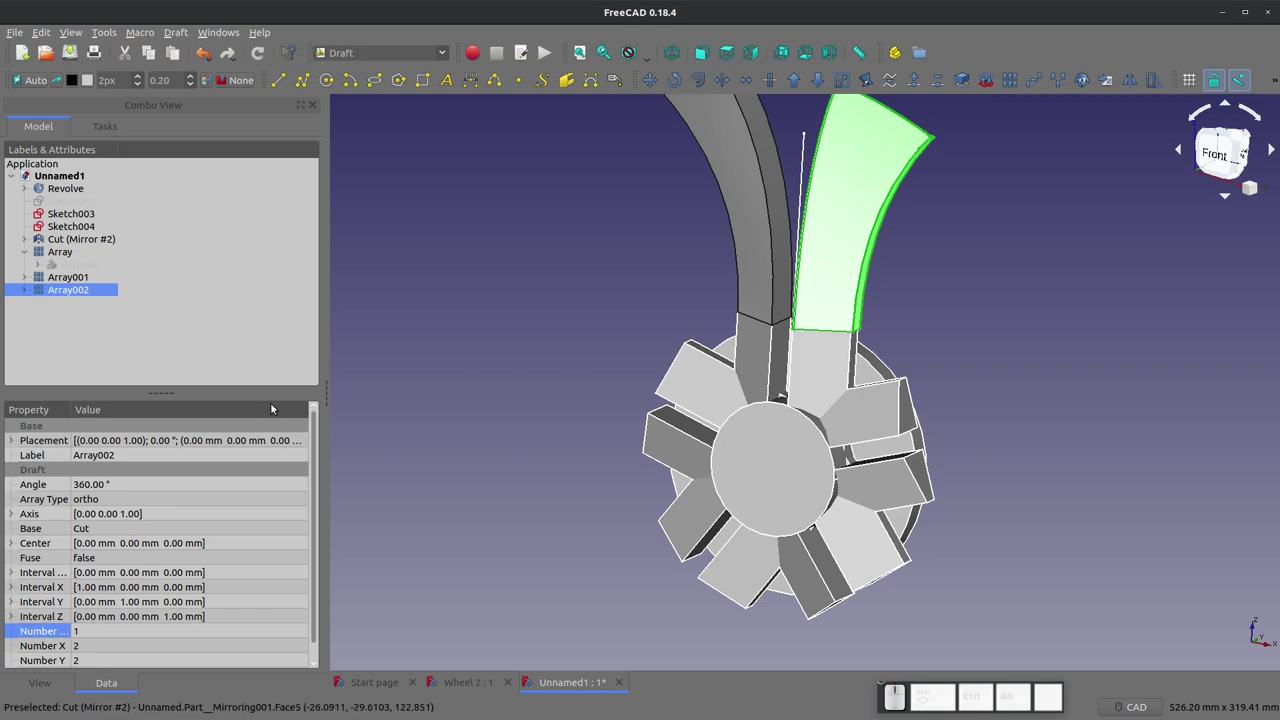
Step: Make Array002 a polar pattern and set its axis Z component to 0
{"action": "double_click", "coordinate": [95, 497]}
{"action": "left_click", "coordinate": [100, 522]}
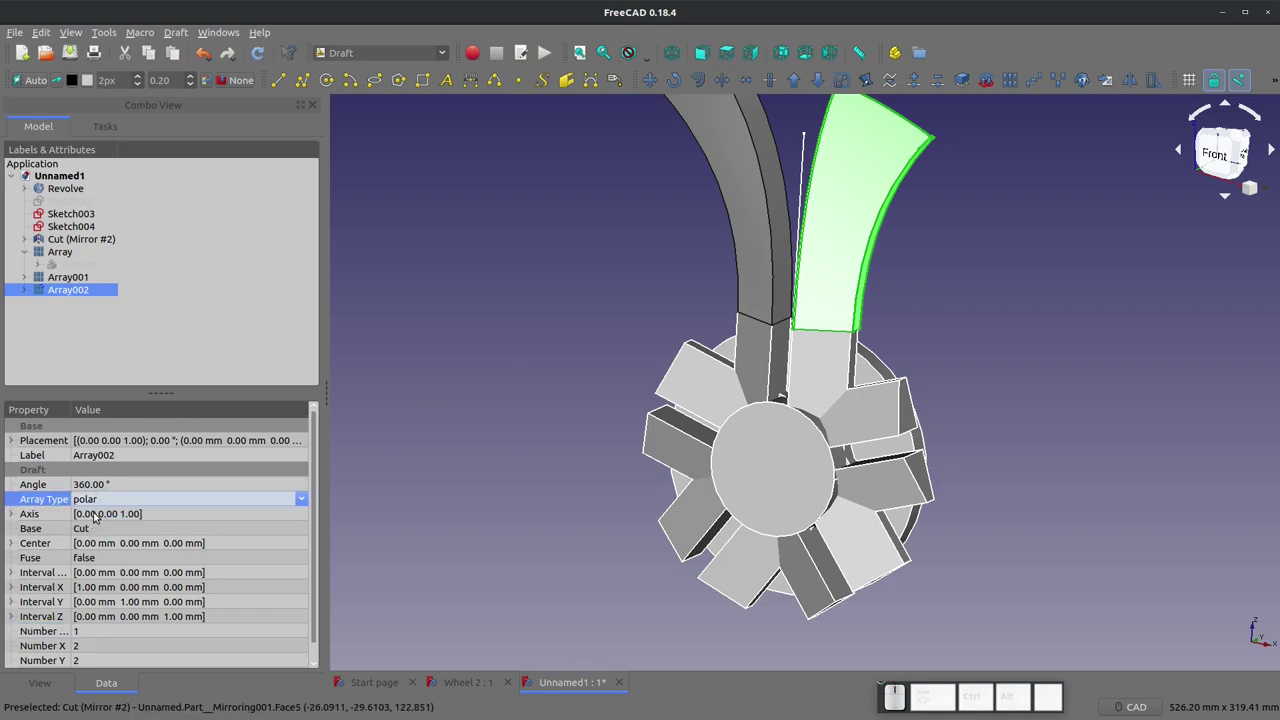
{"action": "left_click", "coordinate": [97, 512]}
{"action": "left_click", "coordinate": [98, 514]}
{"action": "left_click", "coordinate": [19, 512]}
{"action": "left_click", "coordinate": [96, 560]}
{"action": "key", "text": "KP_0"}
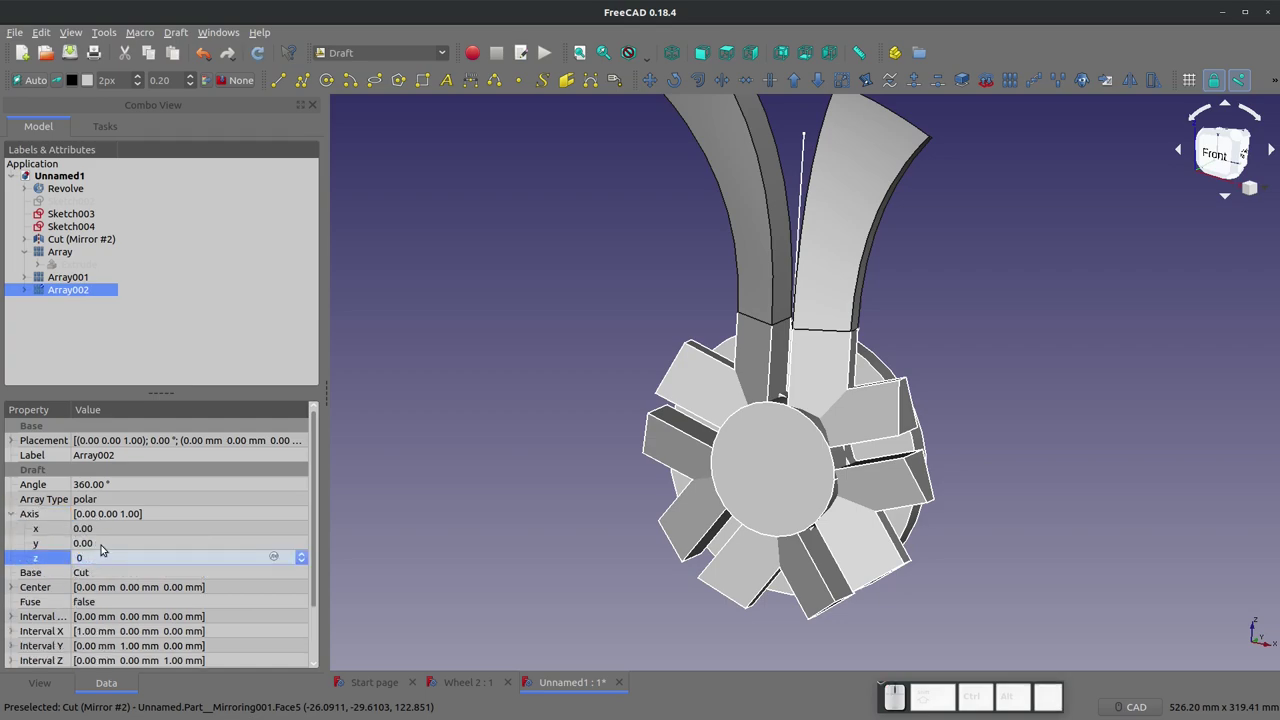
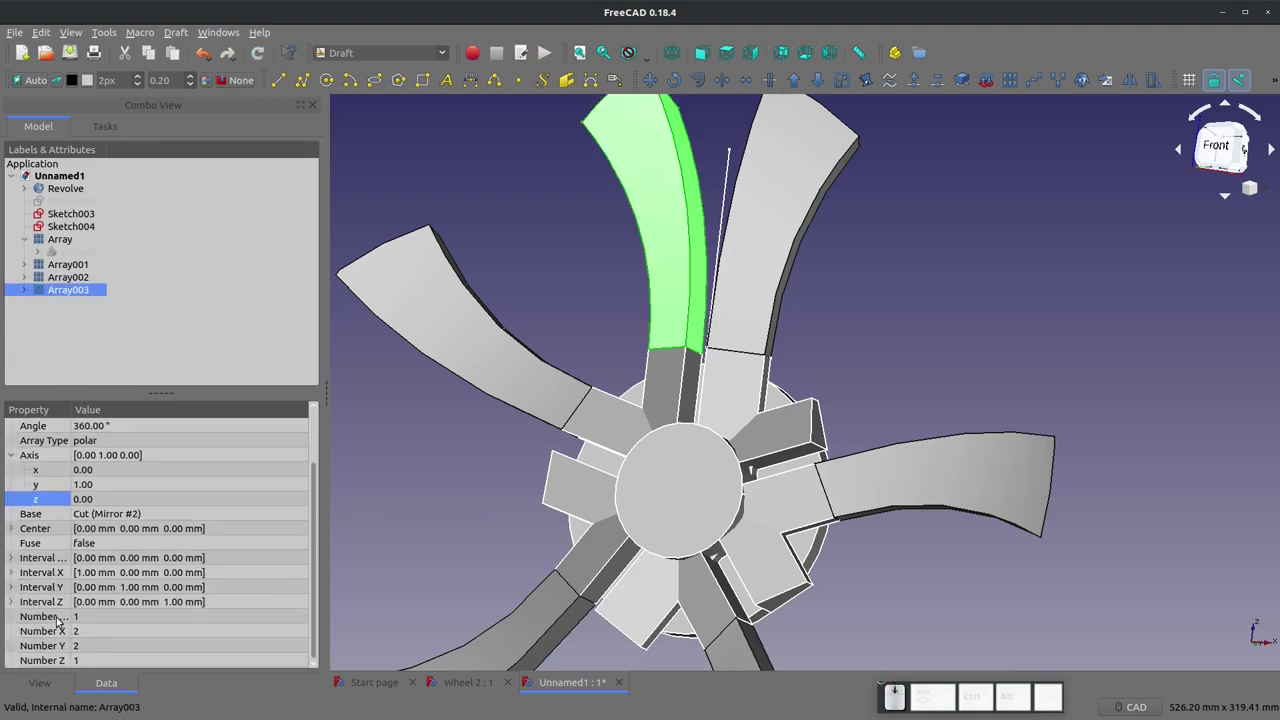
Step: Give Array003 a Y-direction axis so its five curved spokes ring the hub
{"action": "left_click", "coordinate": [107, 618]}
{"action": "key", "text": "KP_5"}
{"action": "key", "text": "KP_Enter"}
{"action": "left_click", "coordinate": [513, 572]}
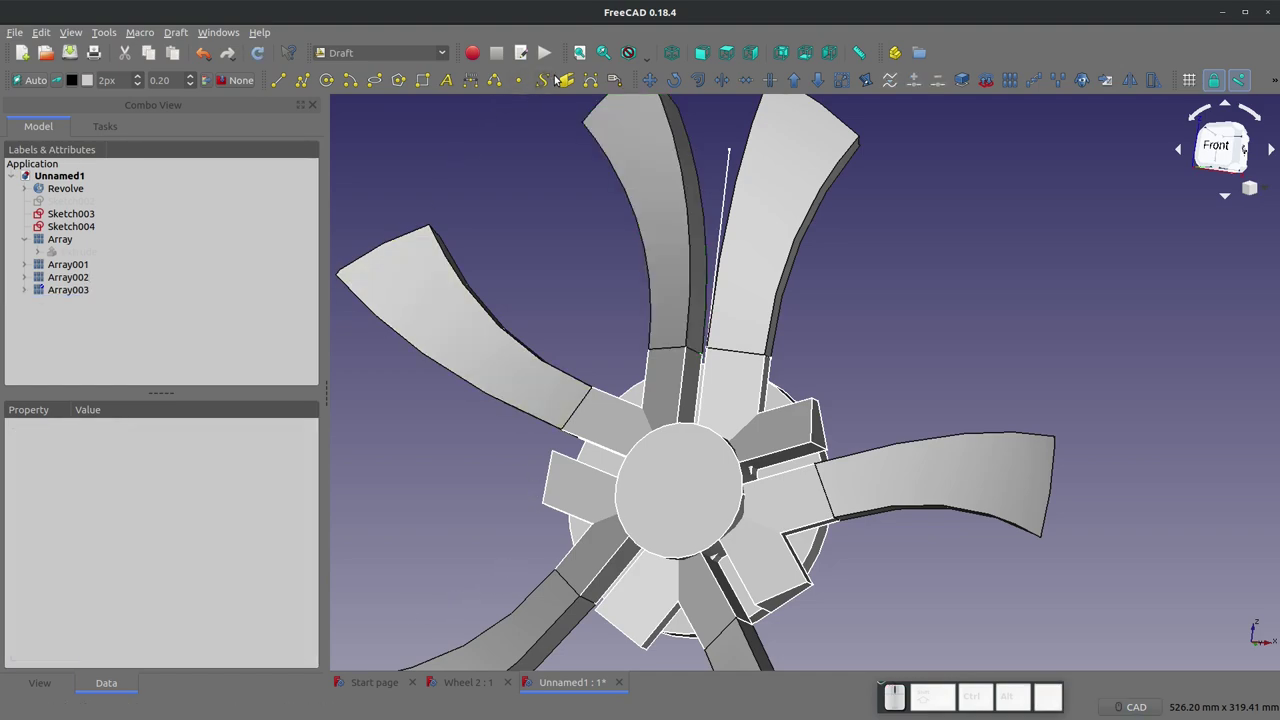
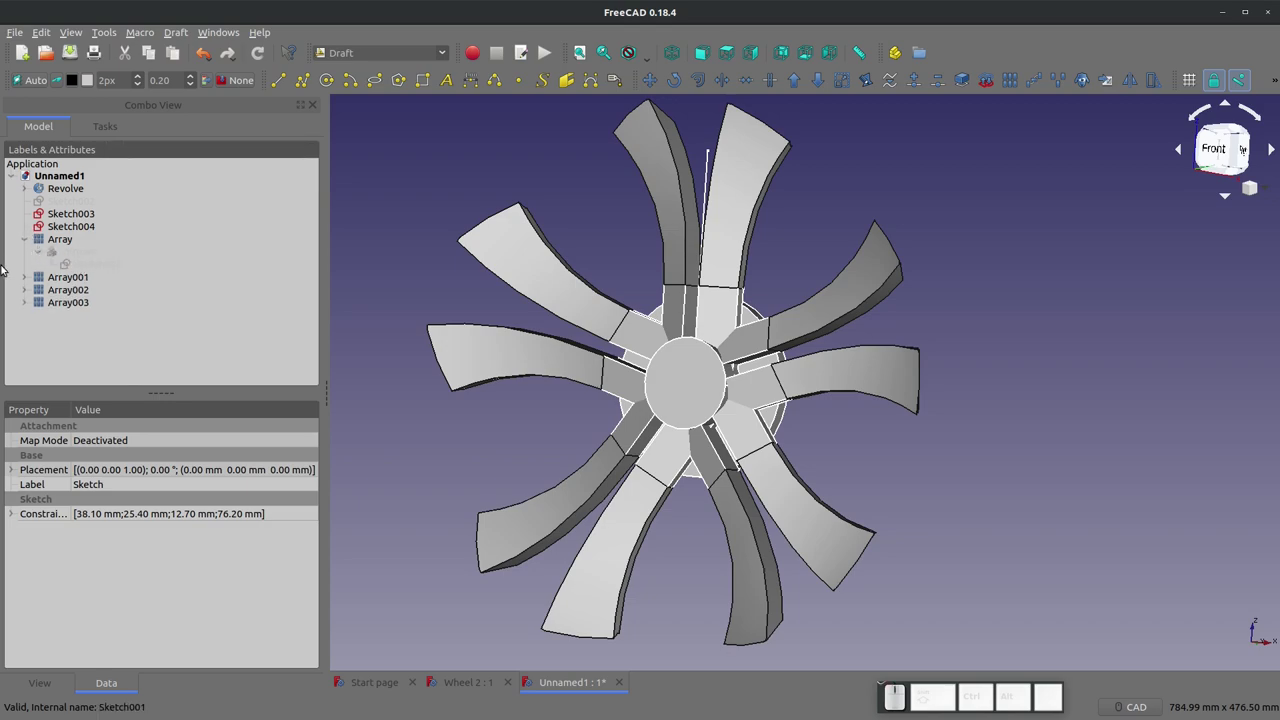
Step: Expand Array001, Array002 and their nested objects in the tree to reach Sketch006
{"action": "left_click", "coordinate": [29, 276]}
{"action": "left_click", "coordinate": [42, 293]}
{"action": "left_click", "coordinate": [50, 306]}
{"action": "left_click", "coordinate": [35, 332]}
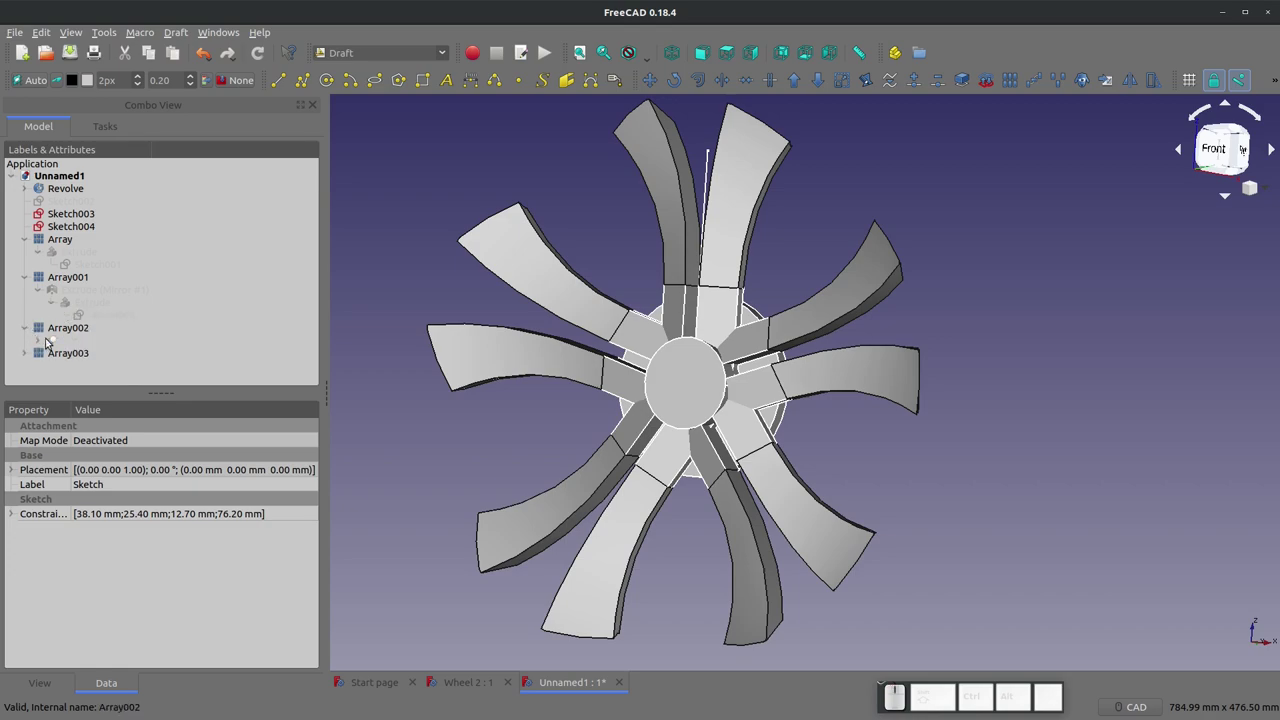
{"action": "left_click", "coordinate": [56, 343]}
{"action": "left_click", "coordinate": [41, 341]}
{"action": "left_click", "coordinate": [71, 365]}
{"action": "left_click", "coordinate": [57, 364]}
{"action": "scroll", "scroll_direction": "down", "scroll_amount": 3}
Step: Show Sketch006 above the spokes and switch to the Sketcher workbench
{"action": "left_click", "coordinate": [103, 355]}
{"action": "key", "text": "space"}
{"action": "scroll", "scroll_direction": "up", "scroll_amount": 3}
{"action": "scroll", "scroll_direction": "down", "scroll_amount": 3}
{"action": "key", "text": "space"}
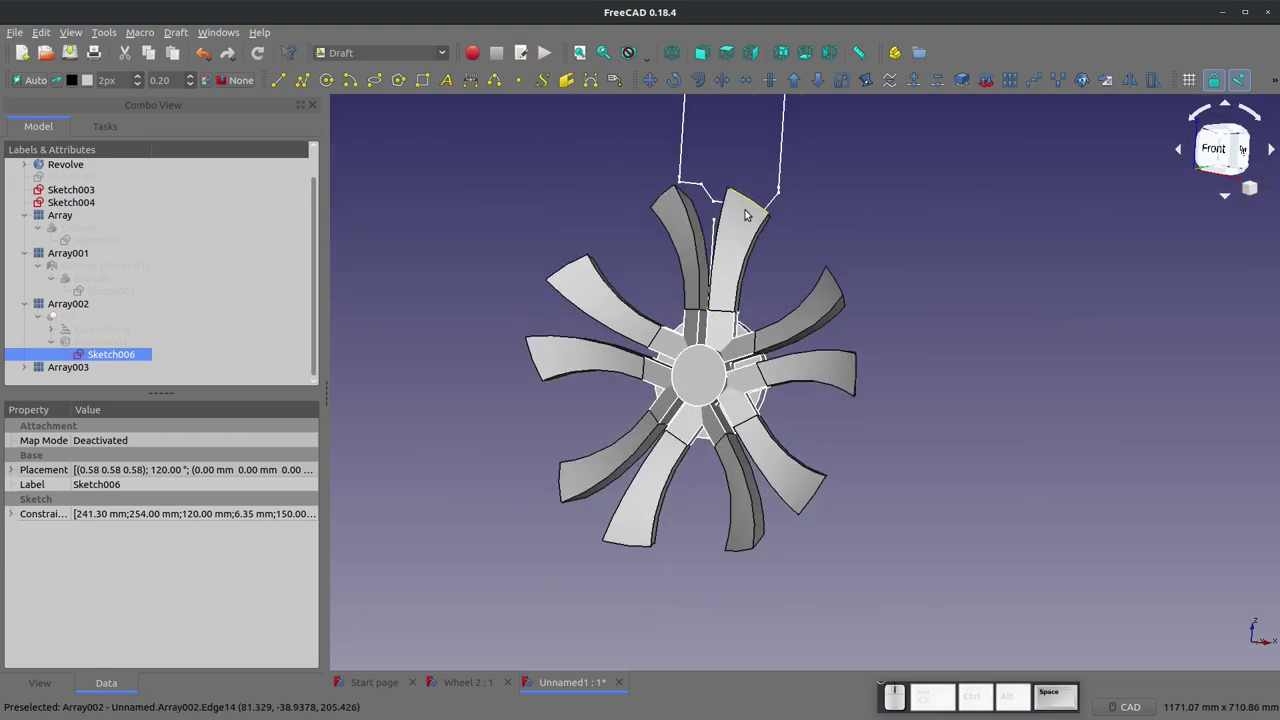
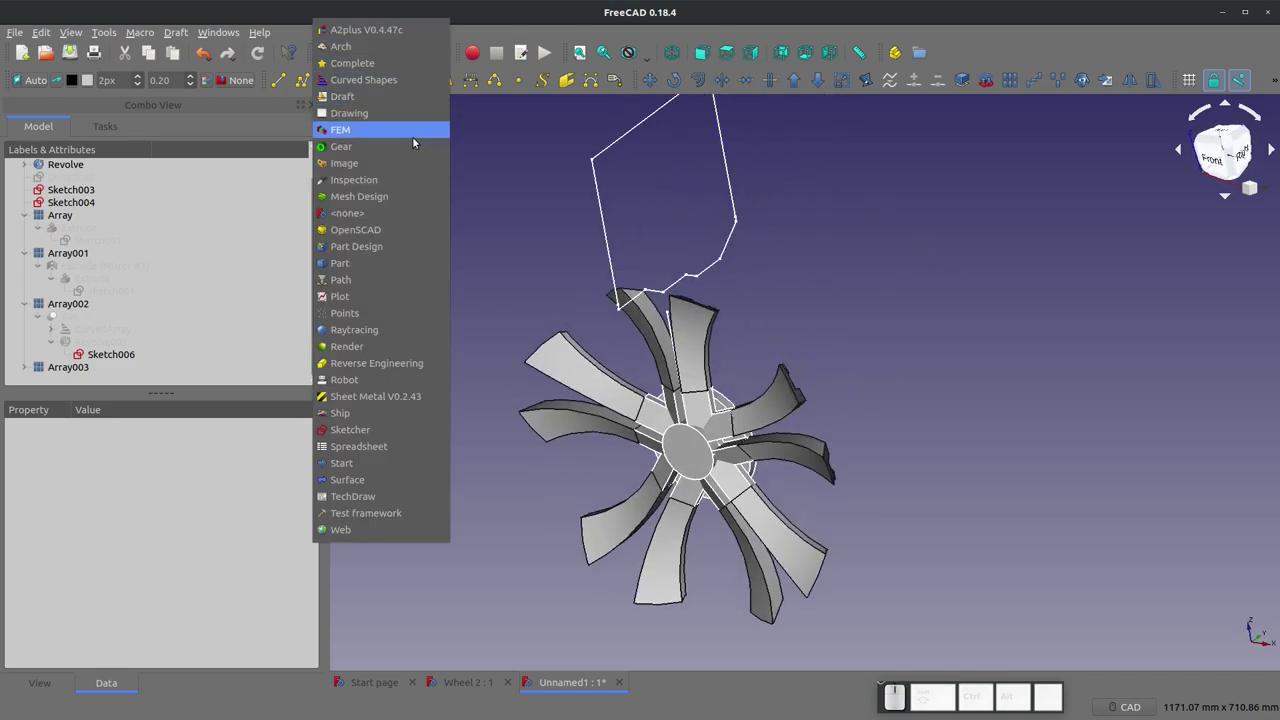
{"action": "left_click", "coordinate": [415, 428]}
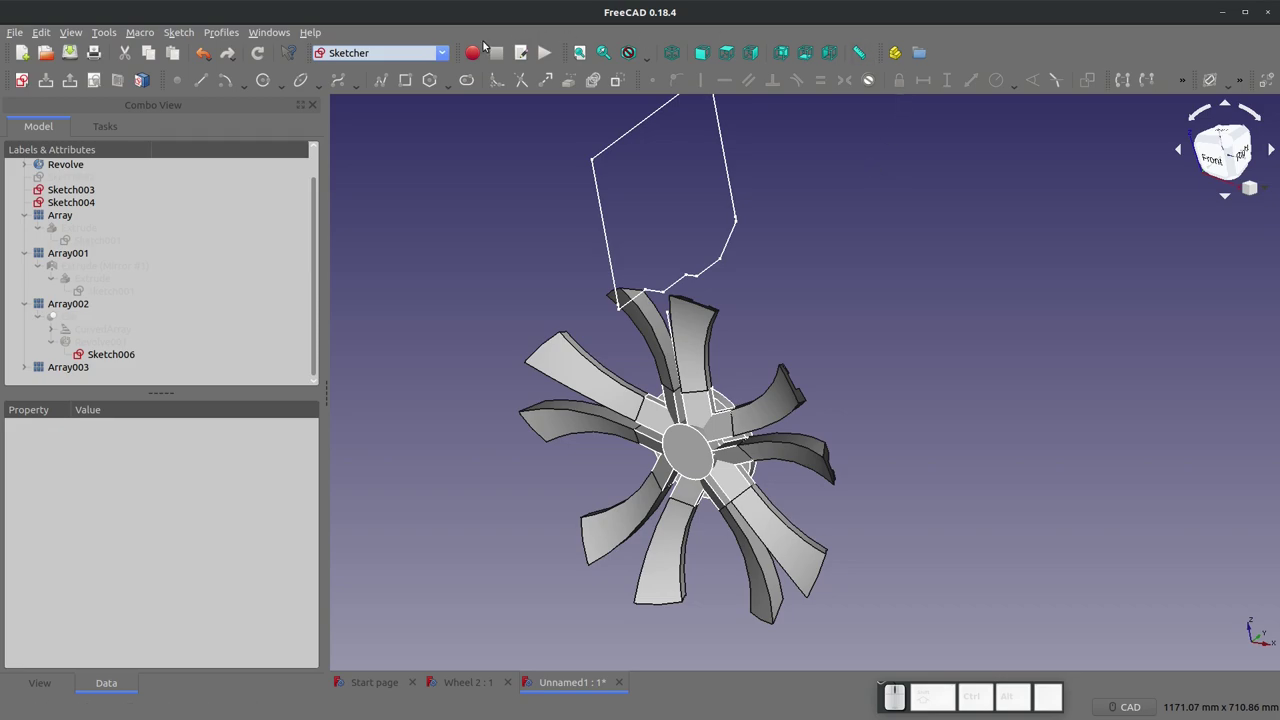
Step: Create a new sketch (Sketch007) on the chosen plane for the rim cross-section
{"action": "left_click", "coordinate": [24, 77]}
{"action": "left_click", "coordinate": [589, 358]}
{"action": "left_click", "coordinate": [699, 426]}
{"action": "scroll", "scroll_direction": "down", "scroll_amount": 3}
{"action": "scroll", "scroll_direction": "up", "scroll_amount": 3}
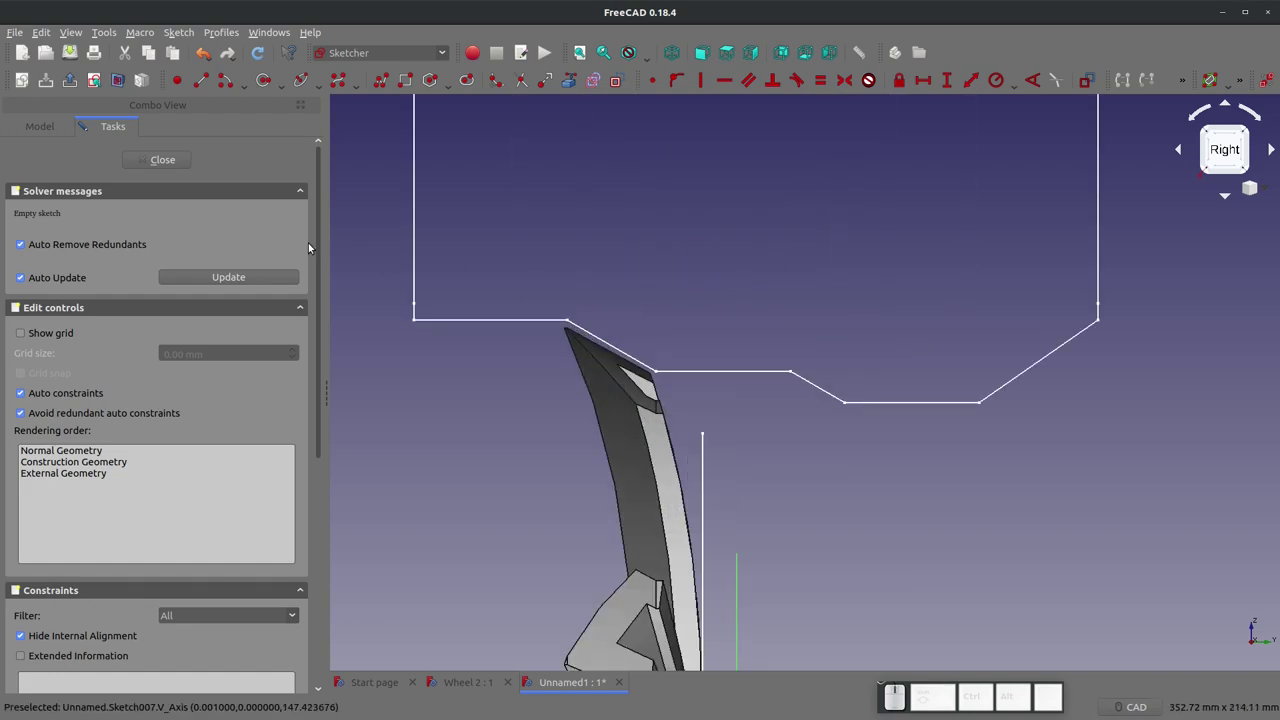
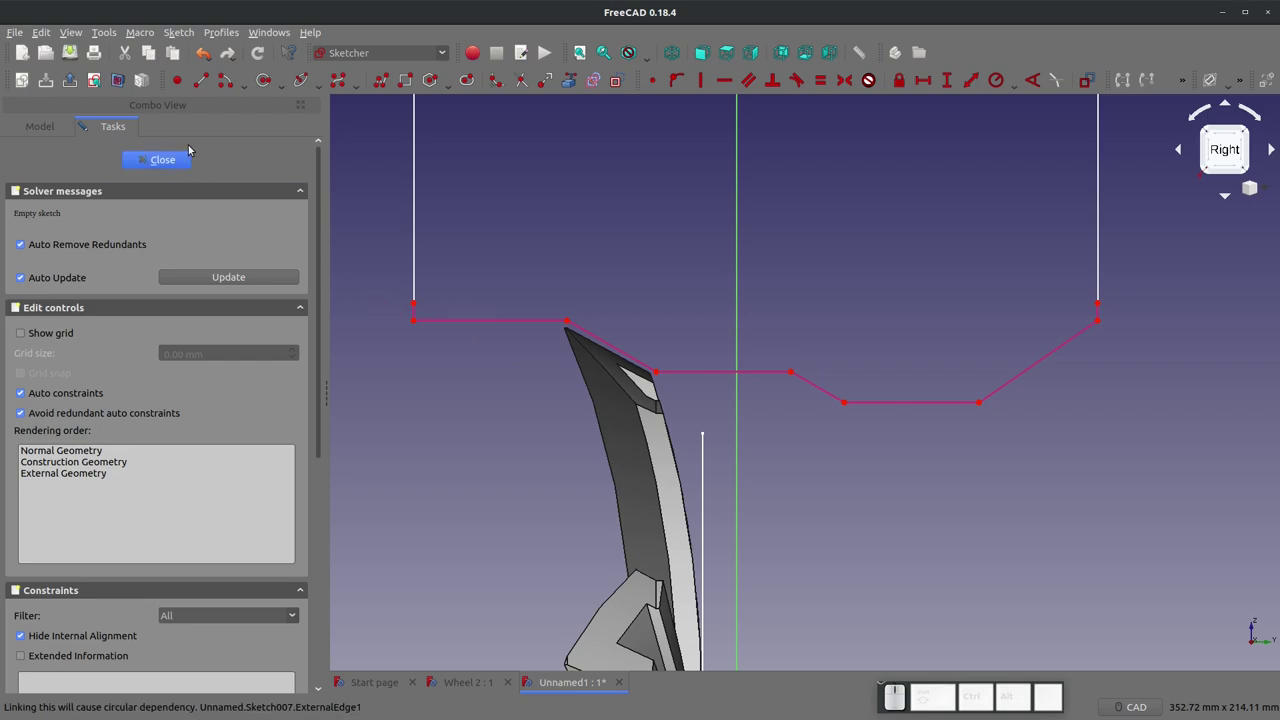
Step: Link the stepped profile as external geometry and trace a polyline with a 3.125 mm short edge
{"action": "left_click", "coordinate": [194, 83]}
{"action": "left_click", "coordinate": [391, 82]}
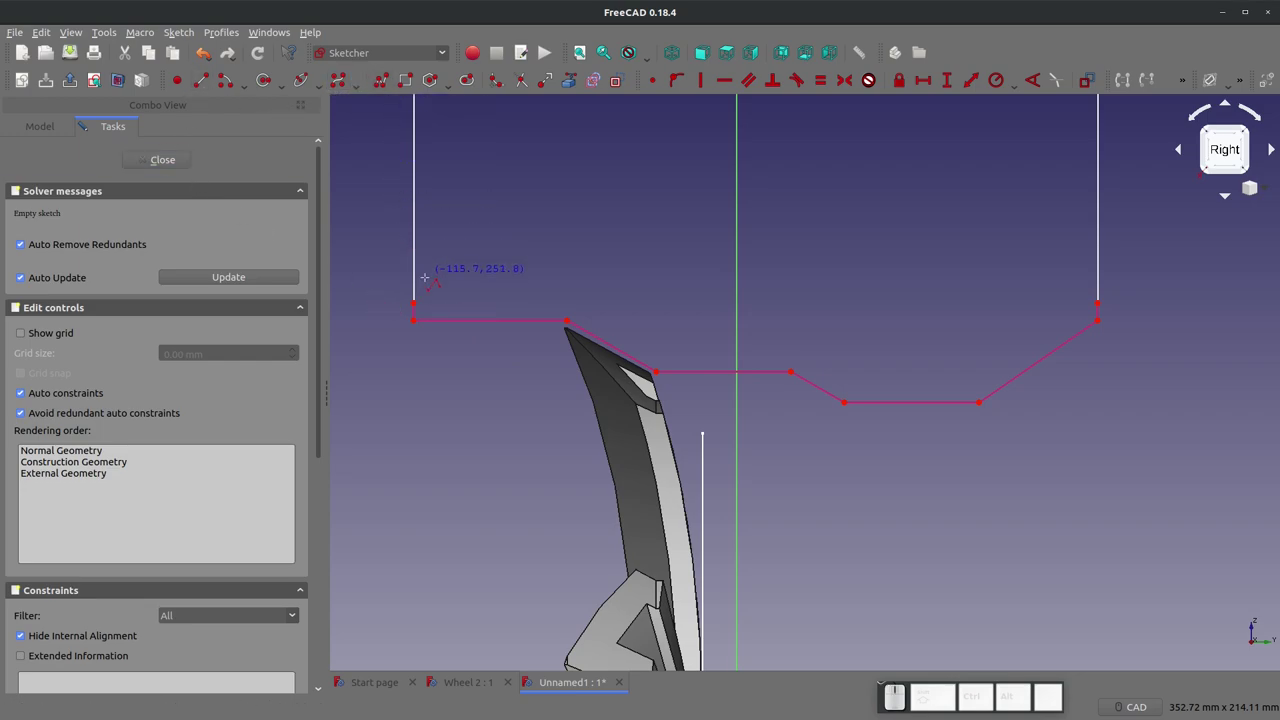
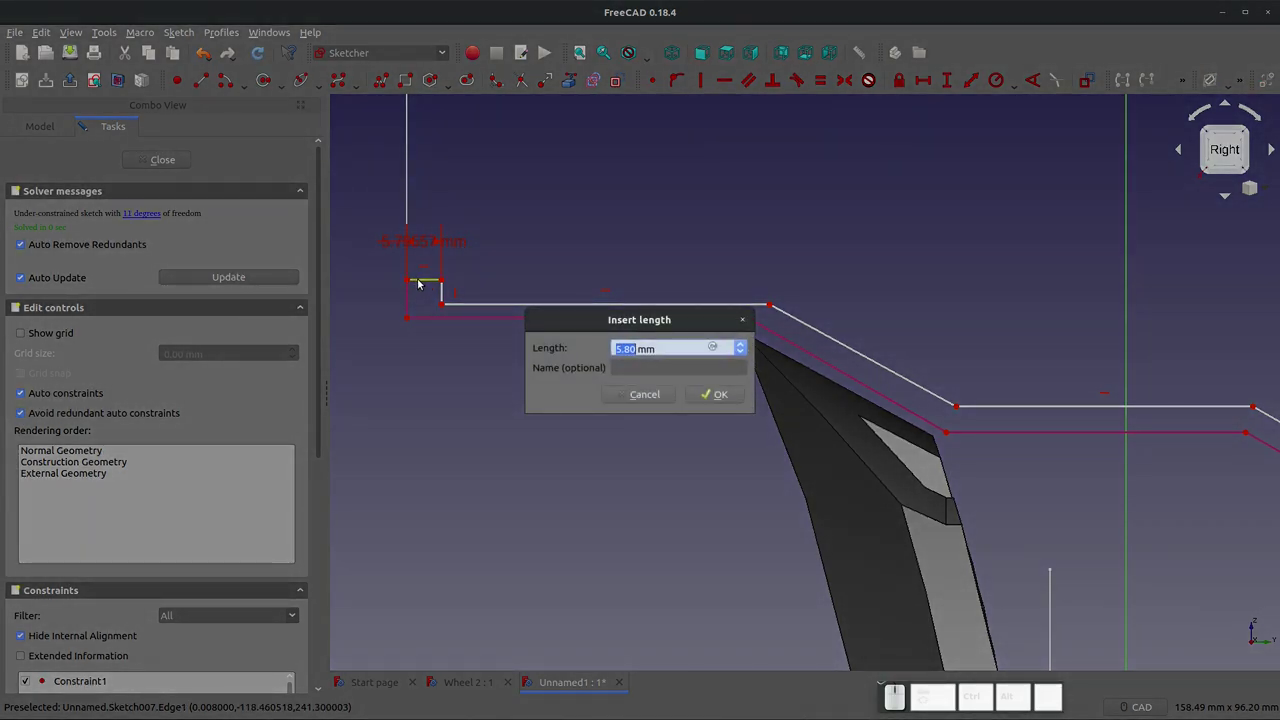
{"action": "key", "text": "KP_3"}
{"action": "key", "text": "KP_Decimal"}
{"action": "key", "text": "KP_1"}
{"action": "key", "text": "KP_2"}
{"action": "key", "text": "KP_5"}
{"action": "key", "text": "KP_Enter"}
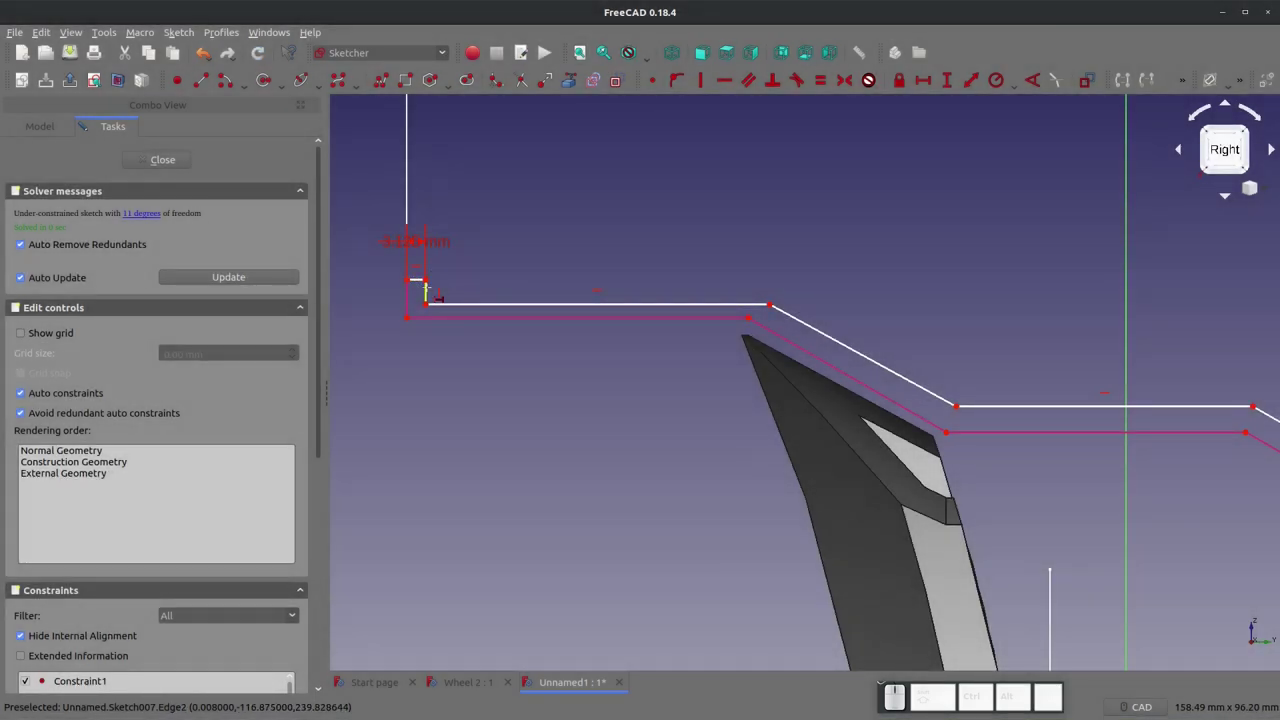
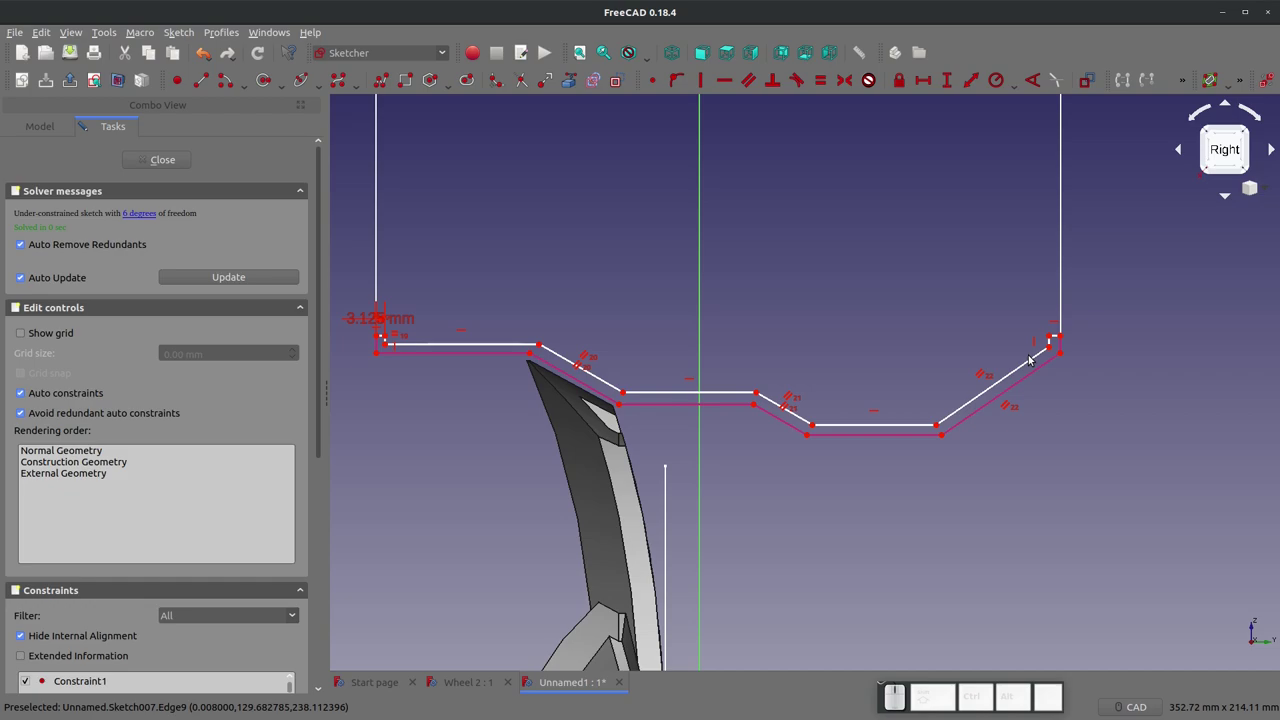
Step: Constrain the short end edges of the outline against the referenced profile geometry
{"action": "scroll", "scroll_direction": "up", "scroll_amount": 3}
{"action": "left_click", "coordinate": [1054, 338]}
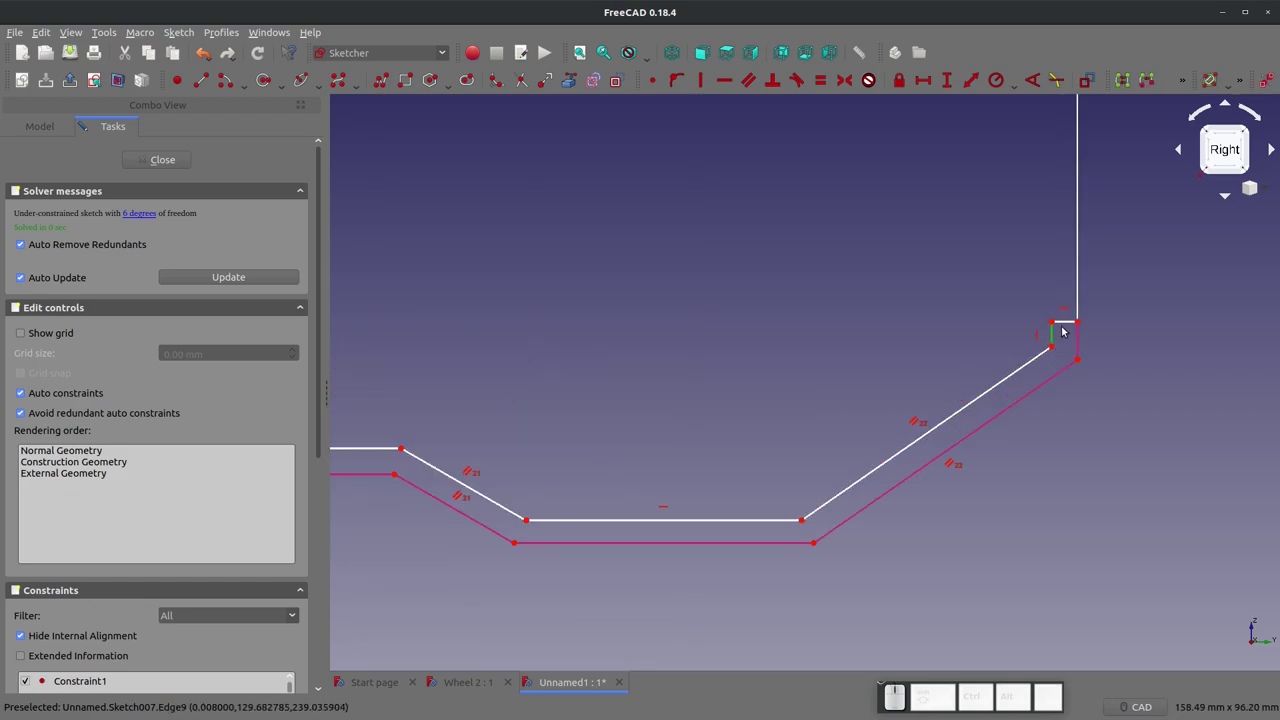
{"action": "left_click", "coordinate": [992, 326]}
{"action": "left_click", "coordinate": [1232, 326]}
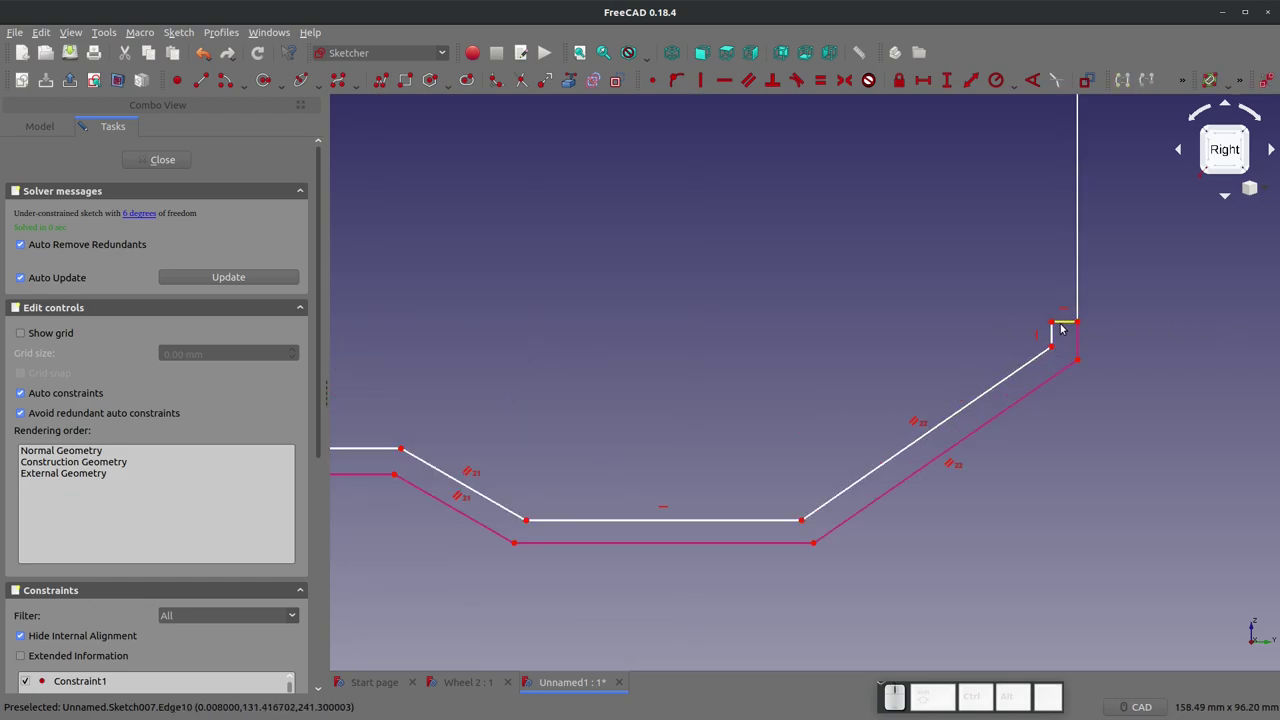
{"action": "left_click", "coordinate": [1067, 317]}
{"action": "left_click", "coordinate": [1066, 319]}
{"action": "scroll", "scroll_direction": "down", "scroll_amount": 3}
{"action": "scroll", "scroll_direction": "up", "scroll_amount": 3}
{"action": "left_click", "coordinate": [892, 318]}
{"action": "key", "text": "e"}
Step: Add a short connecting line at the inner corner with its end pinned onto the outer profile edge
{"action": "scroll", "scroll_direction": "down", "scroll_amount": 3}
{"action": "scroll", "scroll_direction": "up", "scroll_amount": 3}
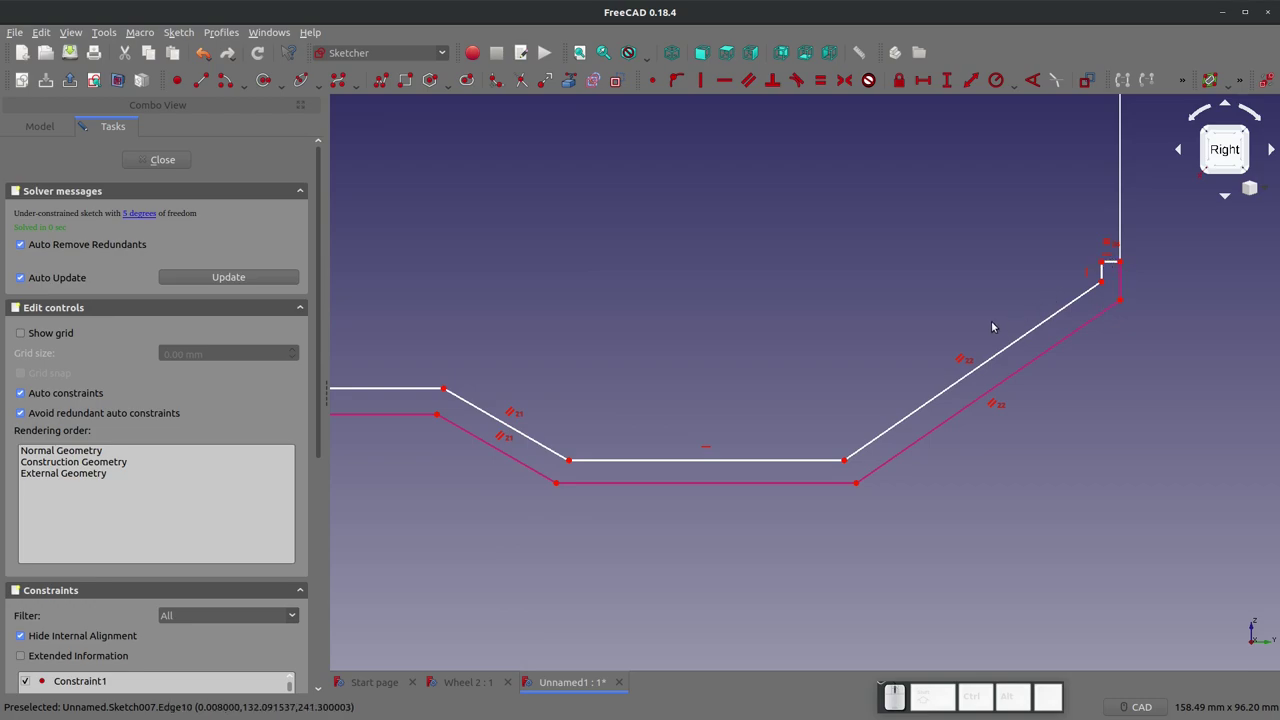
{"action": "scroll", "scroll_direction": "down", "scroll_amount": 3}
{"action": "scroll", "scroll_direction": "up", "scroll_amount": 3}
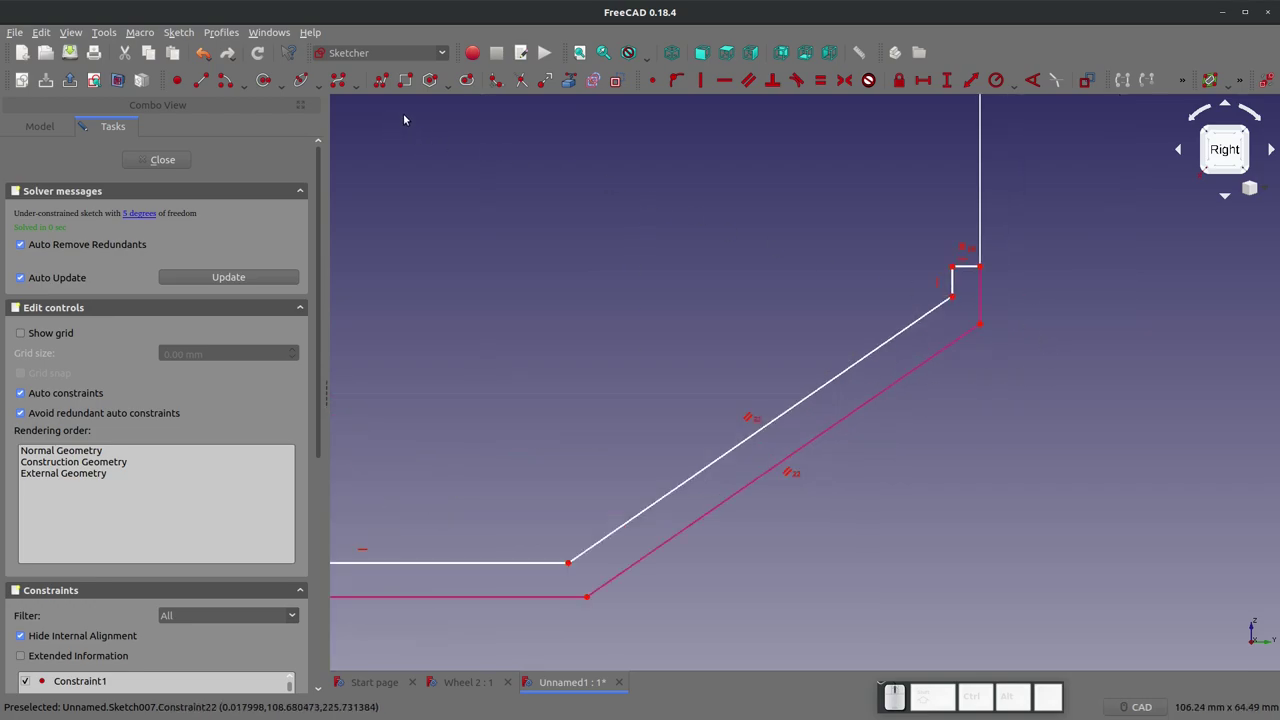
{"action": "left_click", "coordinate": [623, 72]}
{"action": "left_click", "coordinate": [199, 84]}
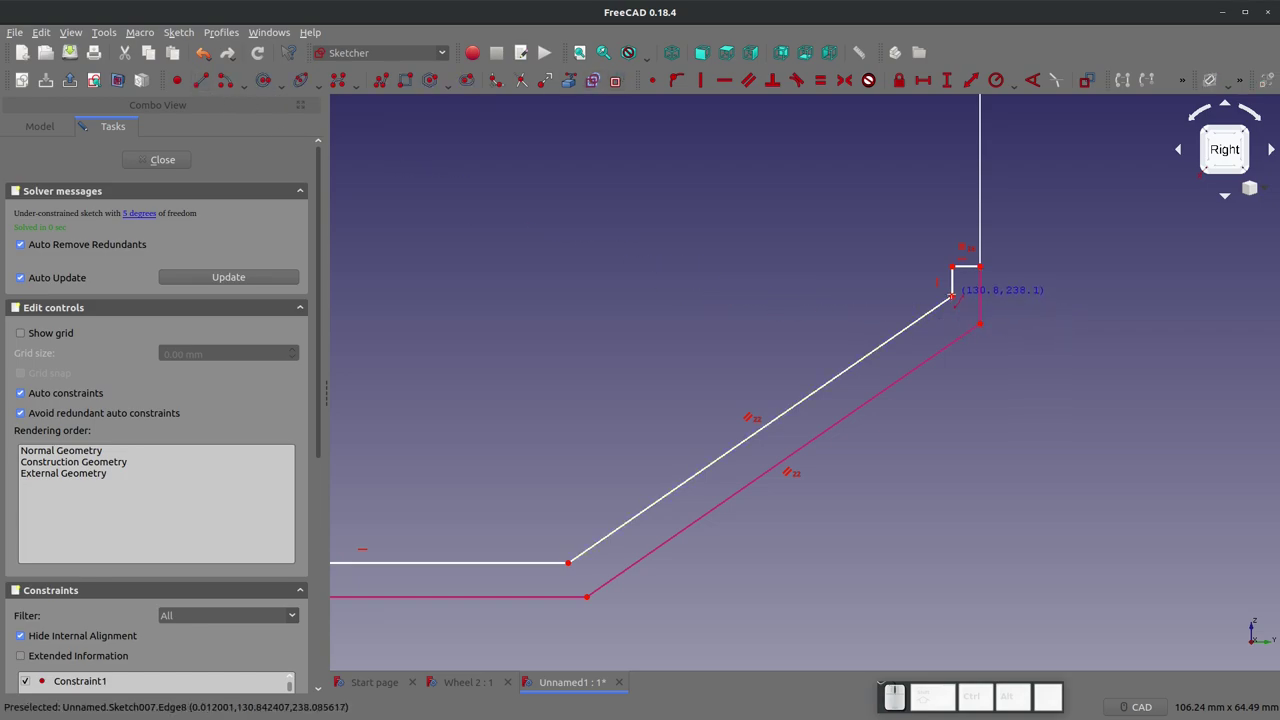
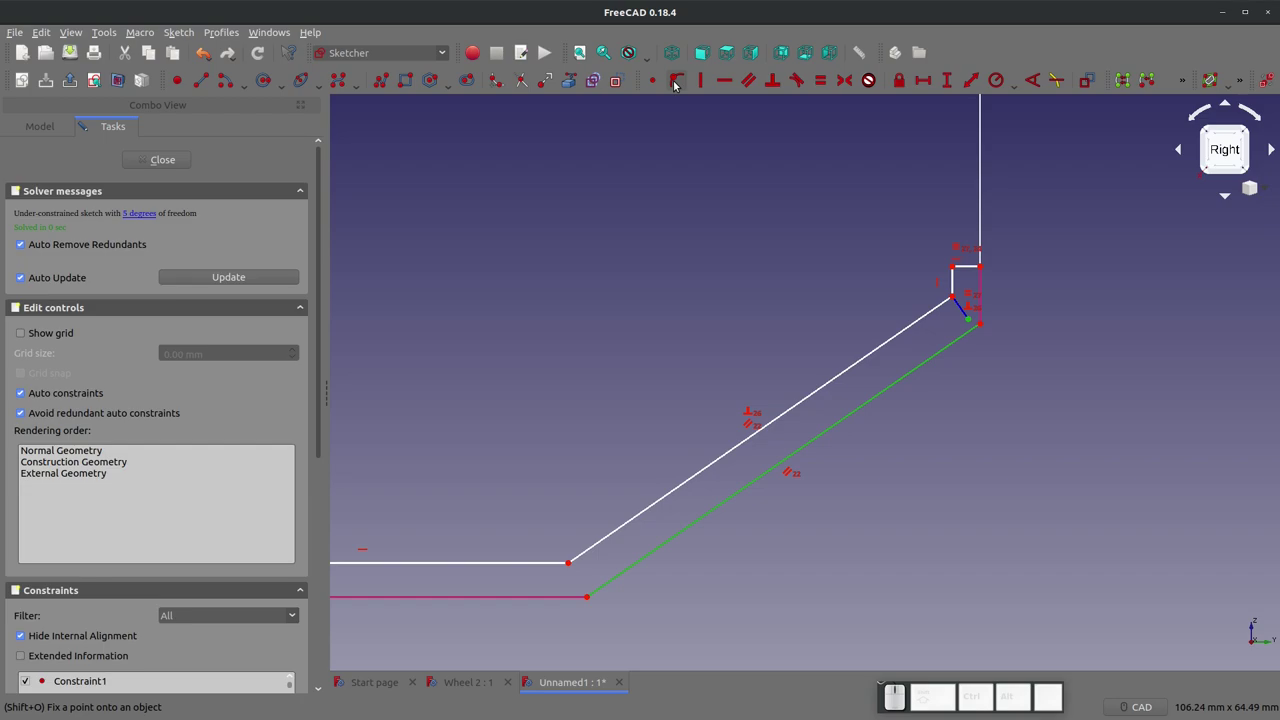
{"action": "left_click", "coordinate": [680, 80]}
{"action": "left_click", "coordinate": [833, 233]}
{"action": "scroll", "scroll_direction": "down", "scroll_amount": 3}
{"action": "scroll", "scroll_direction": "up", "scroll_amount": 3}
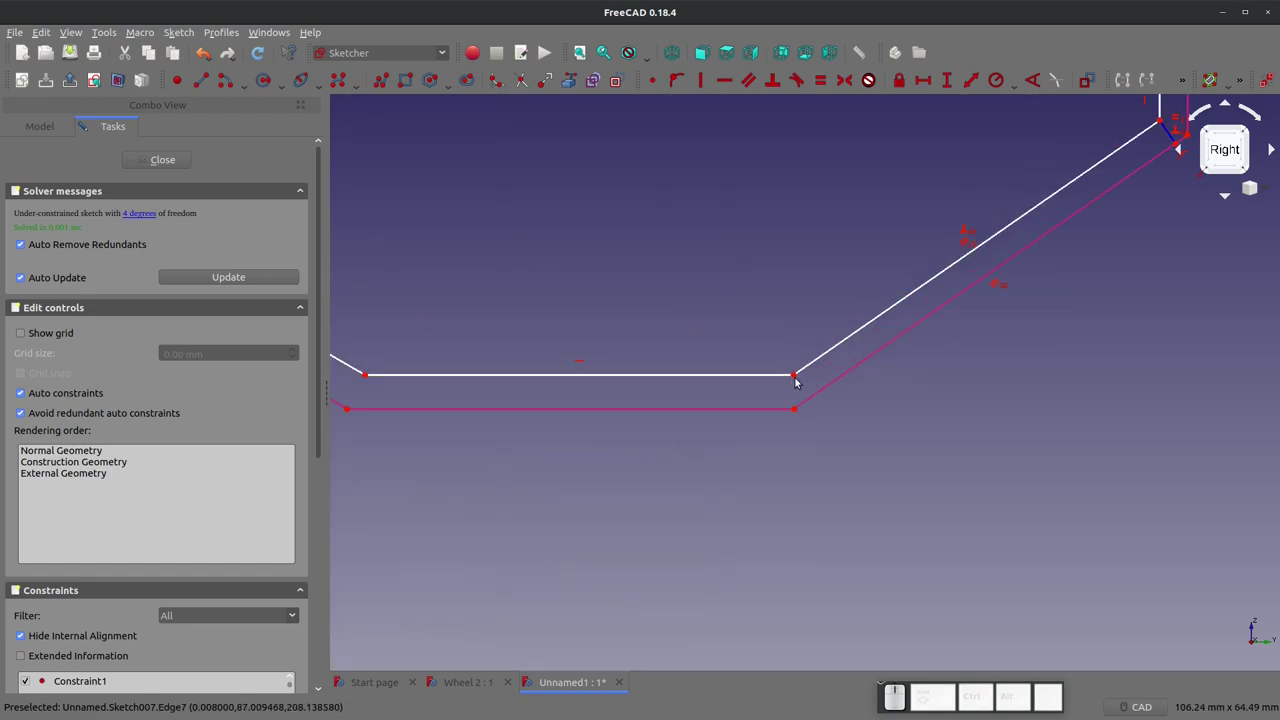
Step: Add a vertical connecting line from the inner edge to the outer line, constrained and made coincident
{"action": "left_click", "coordinate": [207, 75]}
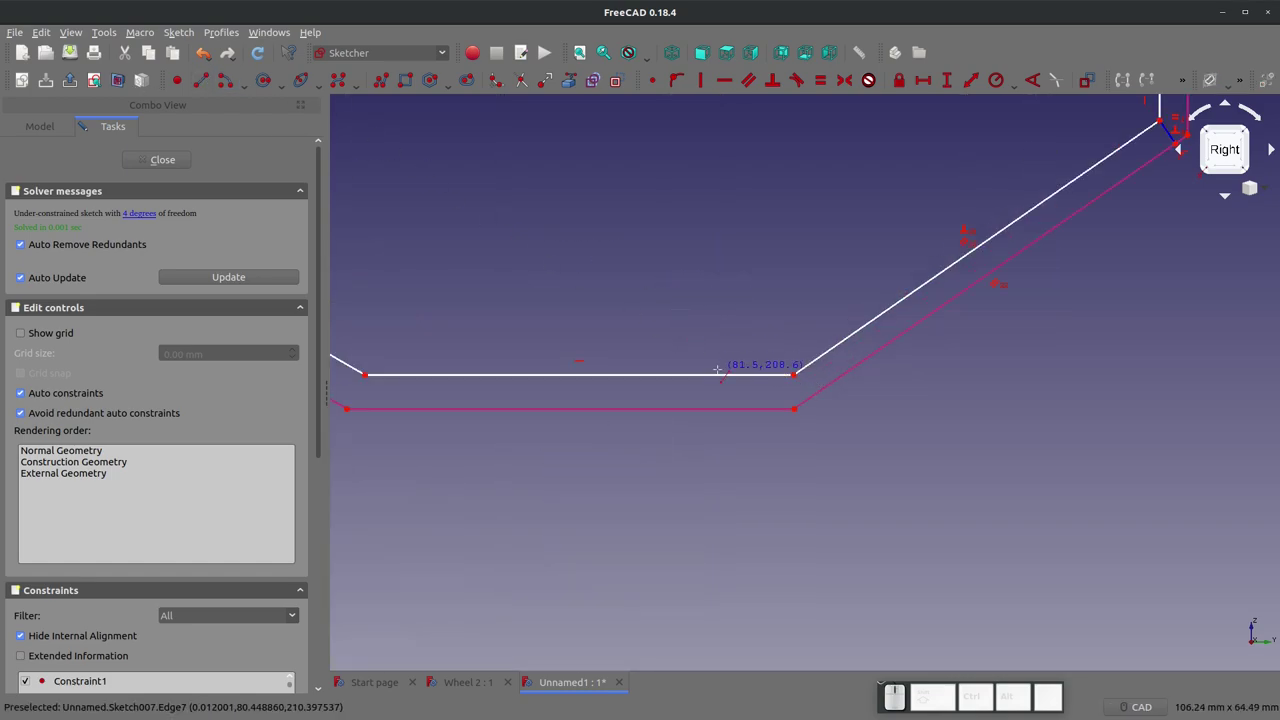
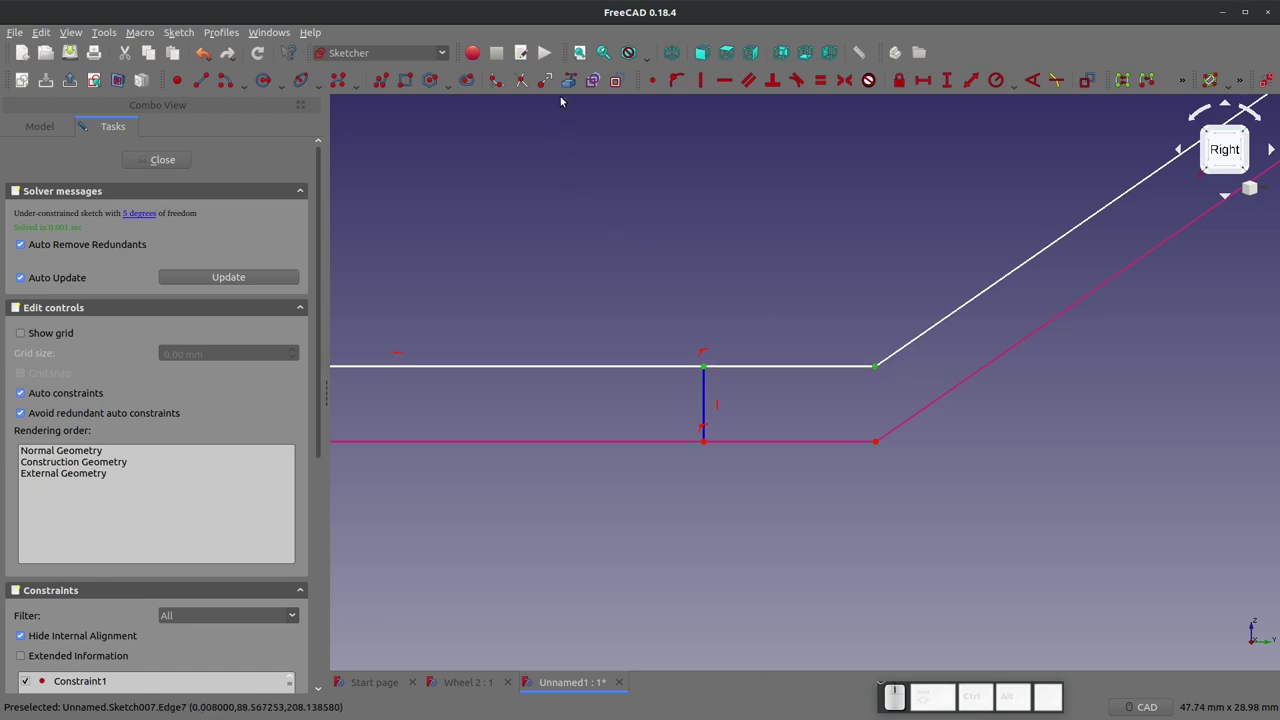
{"action": "left_click", "coordinate": [666, 232]}
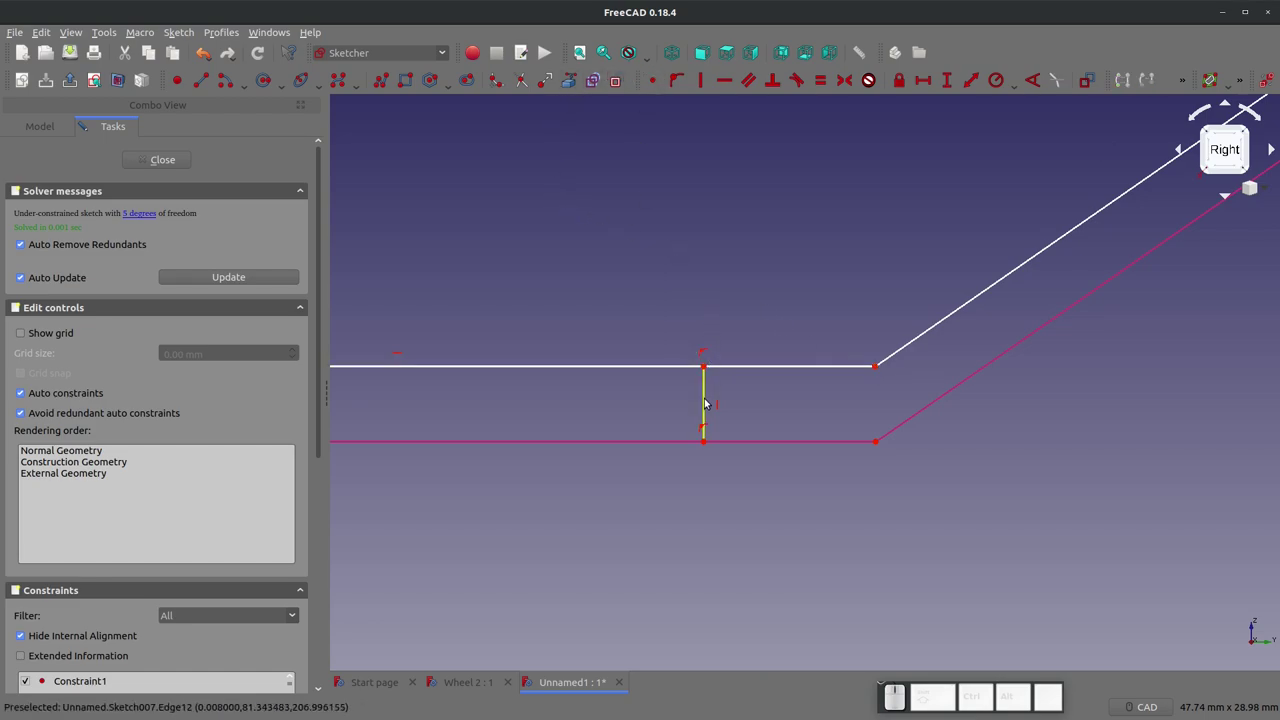
{"action": "left_click_drag", "start_coordinate": [707, 373], "coordinate": [812, 388]}
{"action": "left_click", "coordinate": [810, 392]}
{"action": "scroll", "scroll_direction": "down", "scroll_amount": 3}
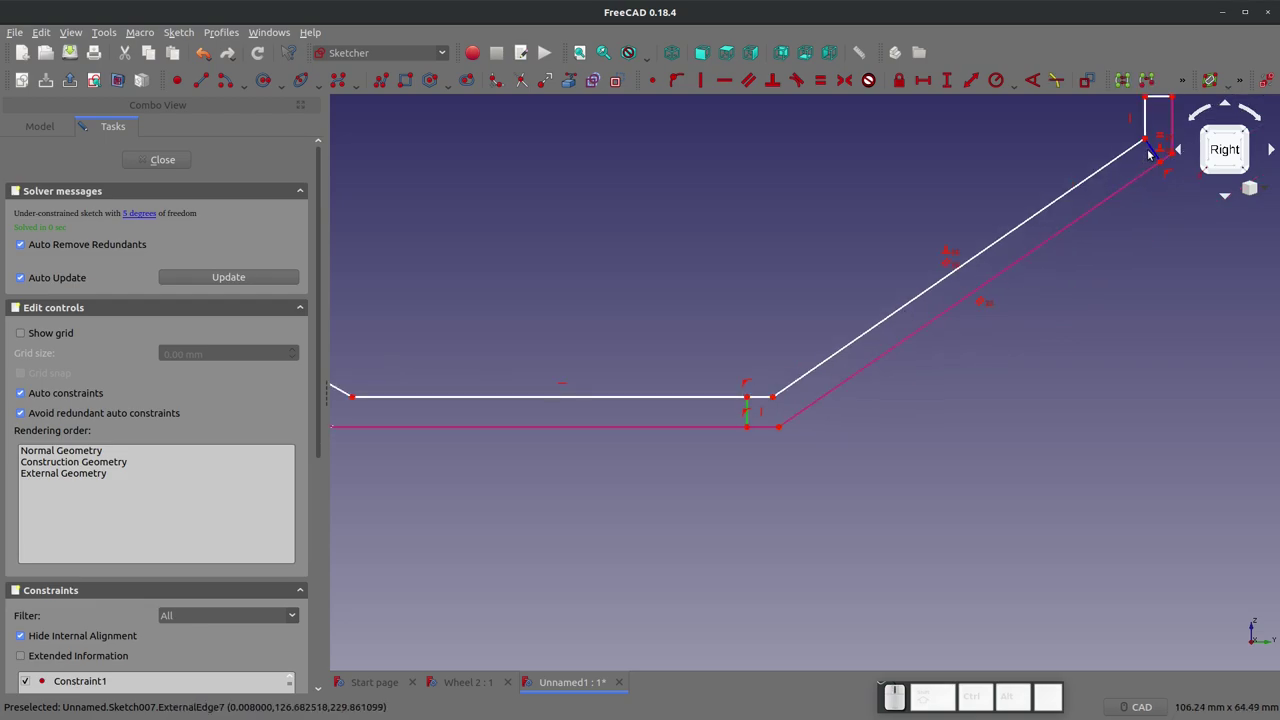
{"action": "left_click", "coordinate": [1153, 148]}
{"action": "key", "text": "e"}
{"action": "scroll", "scroll_direction": "up", "scroll_amount": 3}
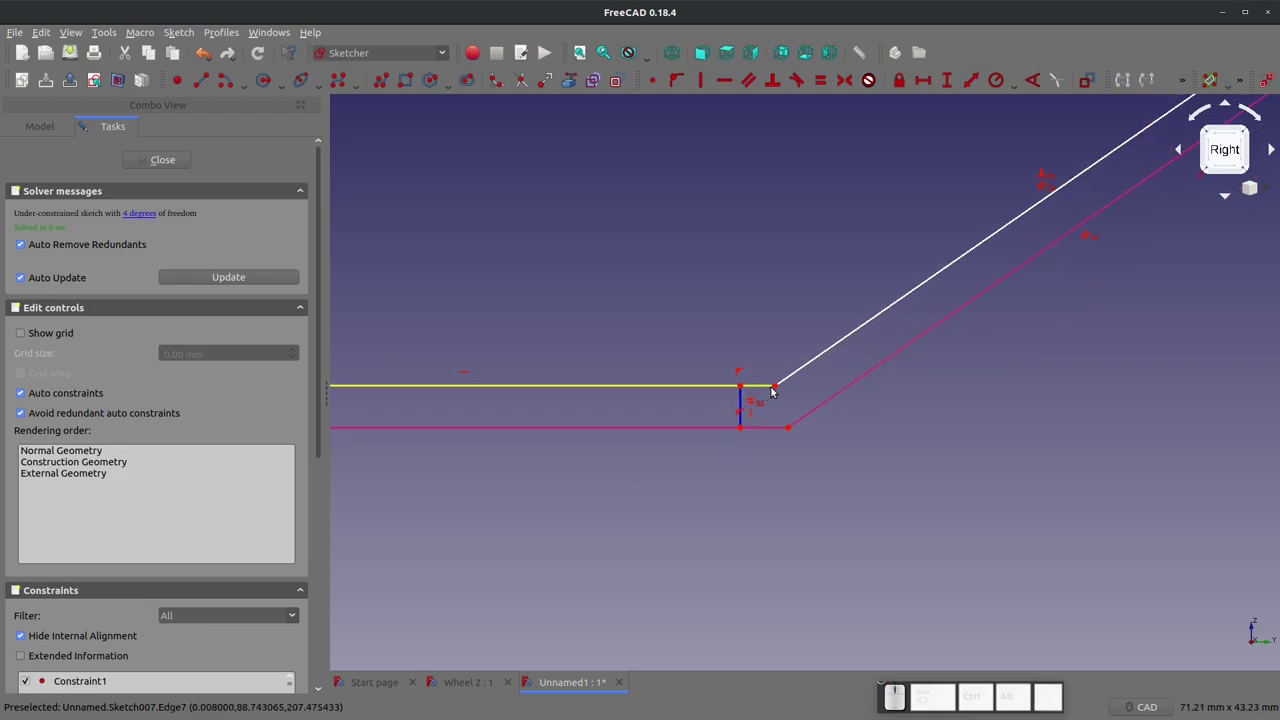
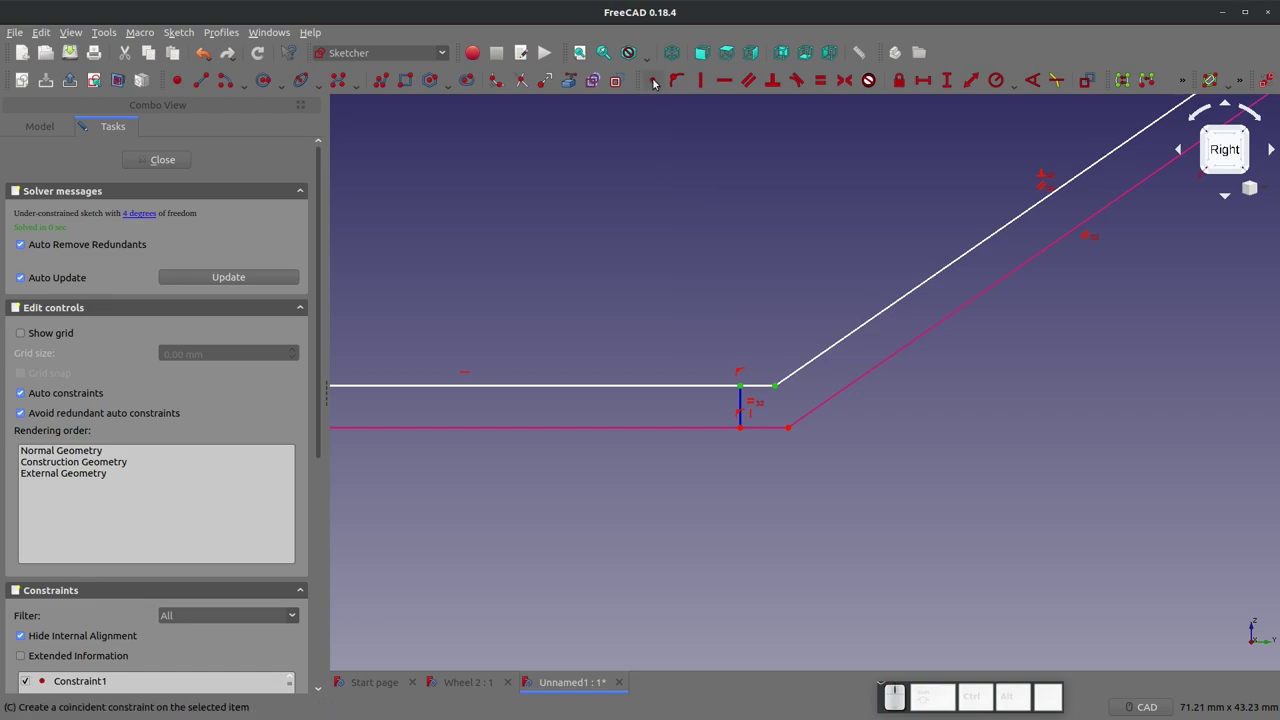
{"action": "left_click", "coordinate": [659, 83]}
{"action": "left_click", "coordinate": [659, 154]}
{"action": "scroll", "scroll_direction": "down", "scroll_amount": 3}
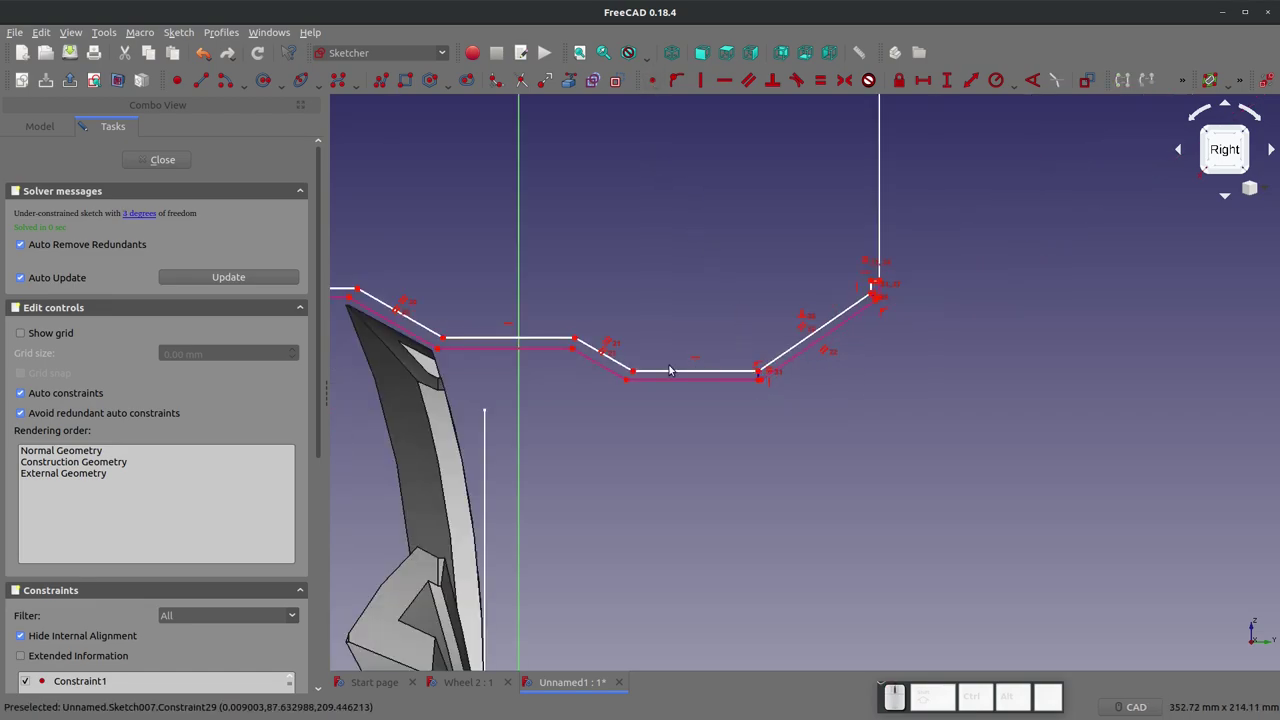
{"action": "scroll", "scroll_direction": "up", "scroll_amount": 3}
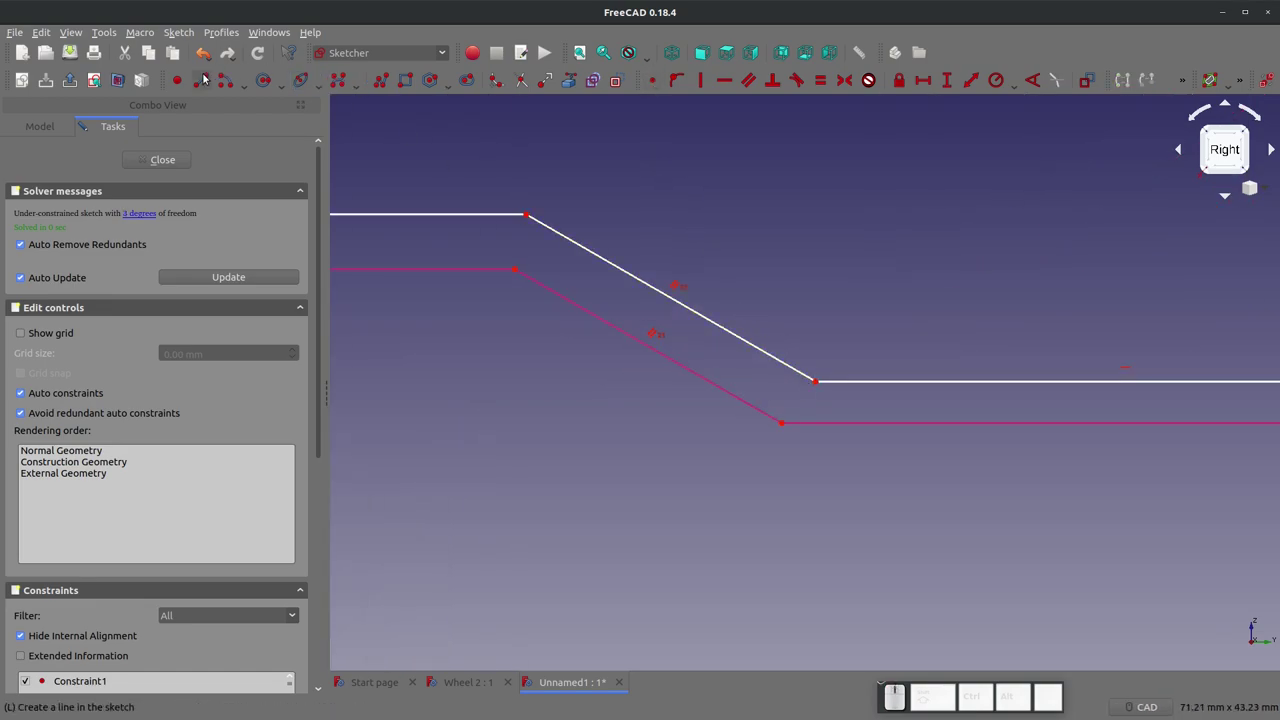
Step: Add a final connecting line and constrain it so the rim sketch is fully constrained
{"action": "left_click", "coordinate": [206, 76]}
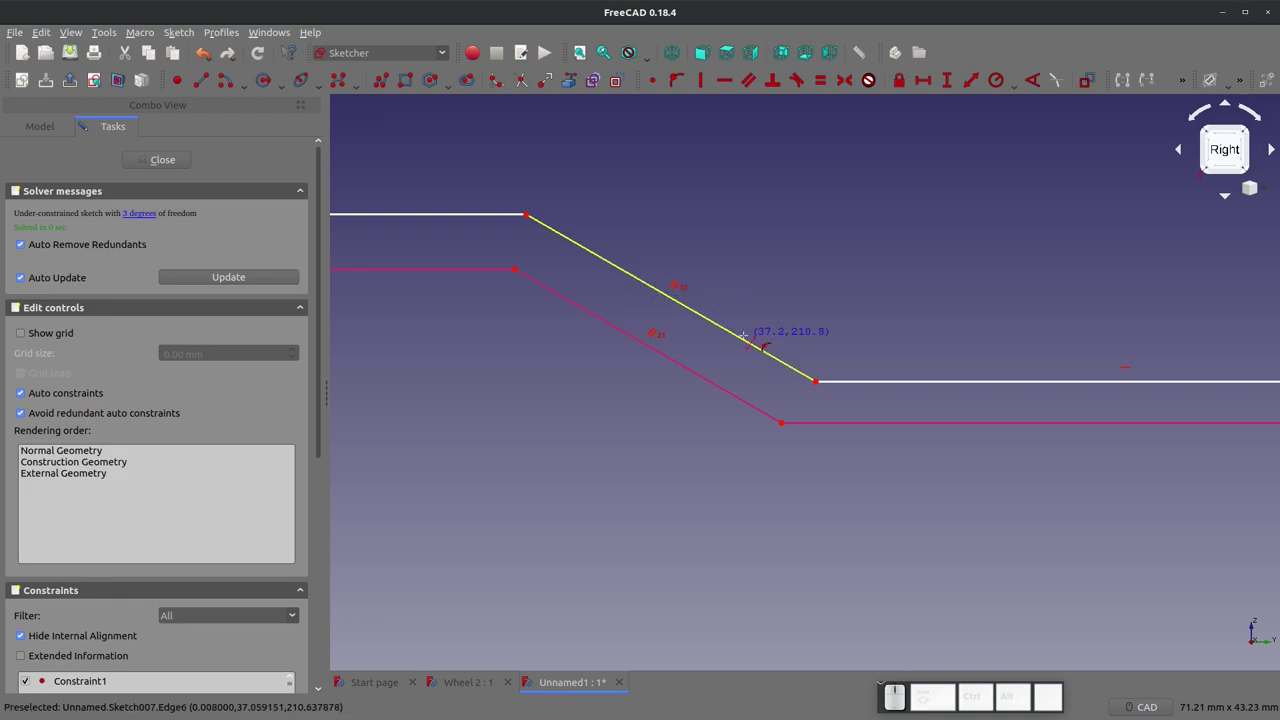
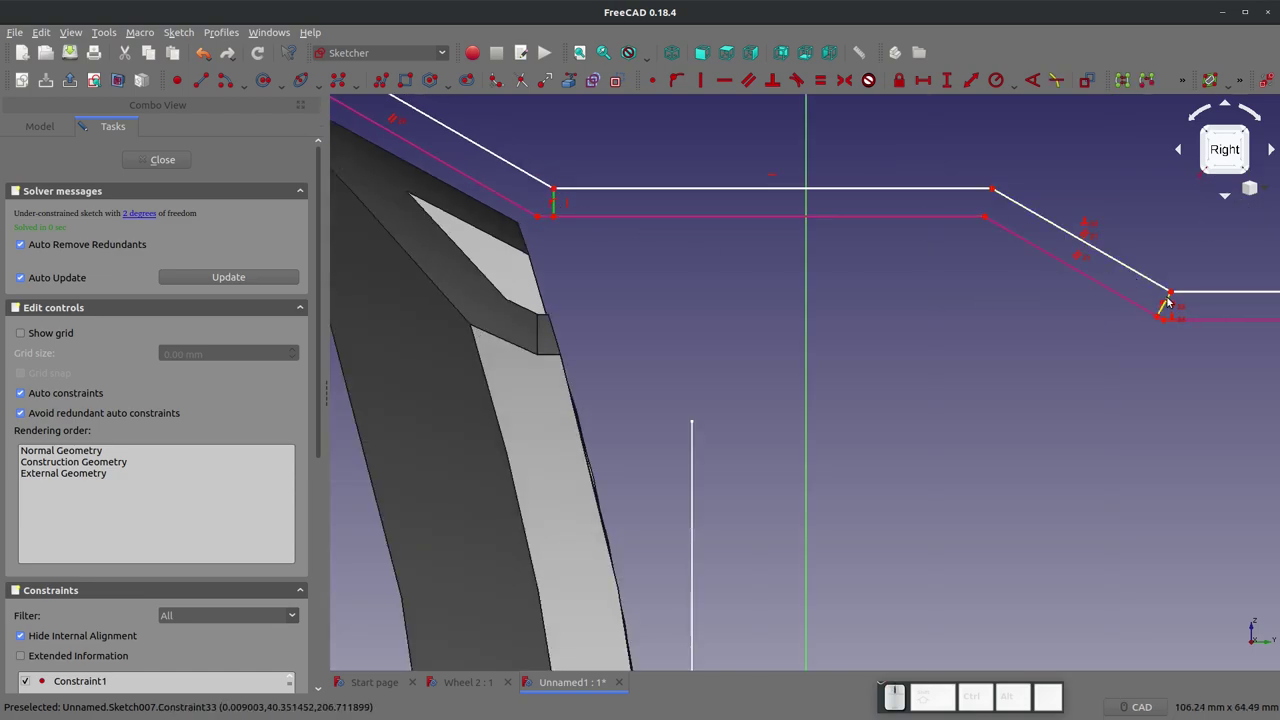
{"action": "left_click", "coordinate": [1170, 297]}
{"action": "key", "text": "e"}
{"action": "scroll", "scroll_direction": "down", "scroll_amount": 3}
{"action": "scroll", "scroll_direction": "up", "scroll_amount": 3}
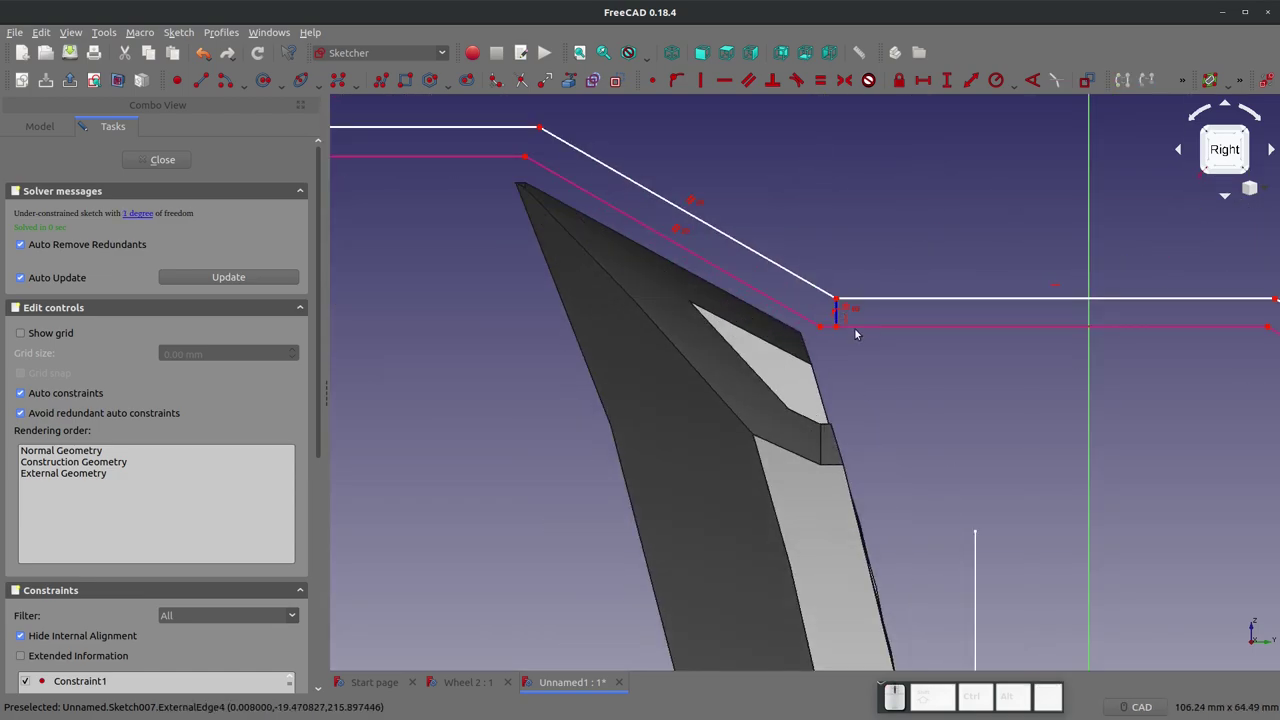
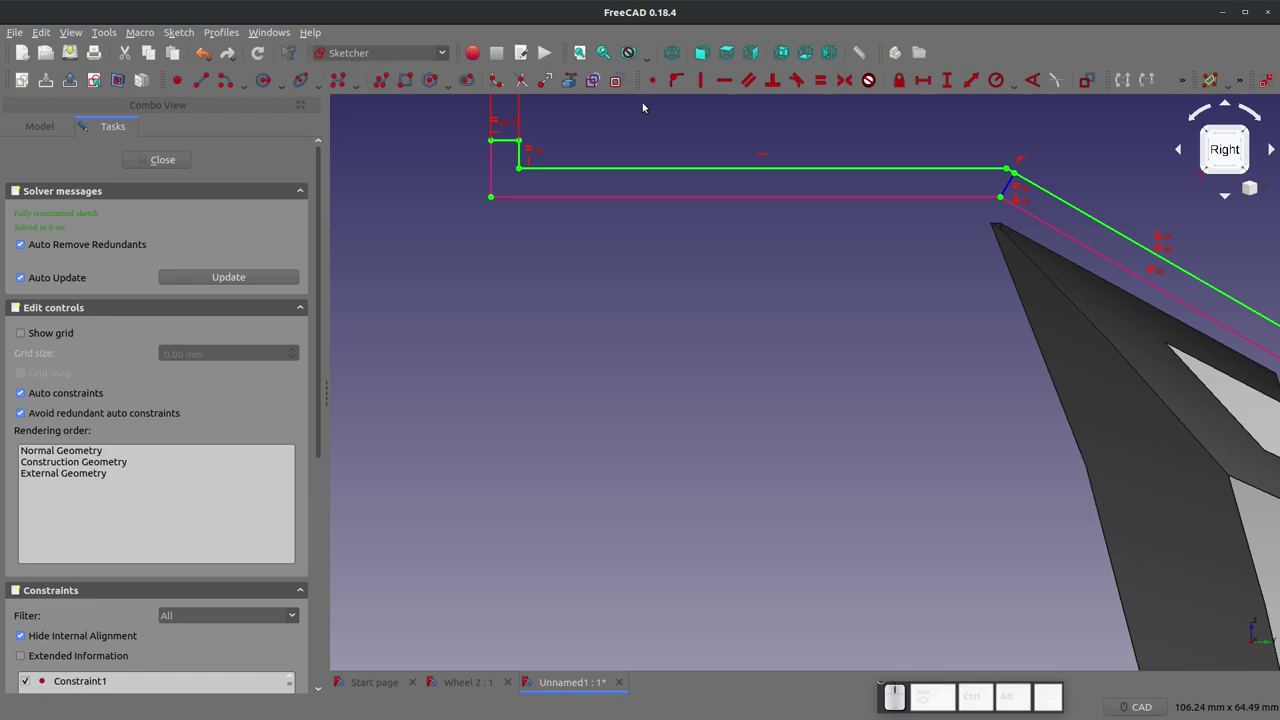
{"action": "left_click", "coordinate": [614, 85]}
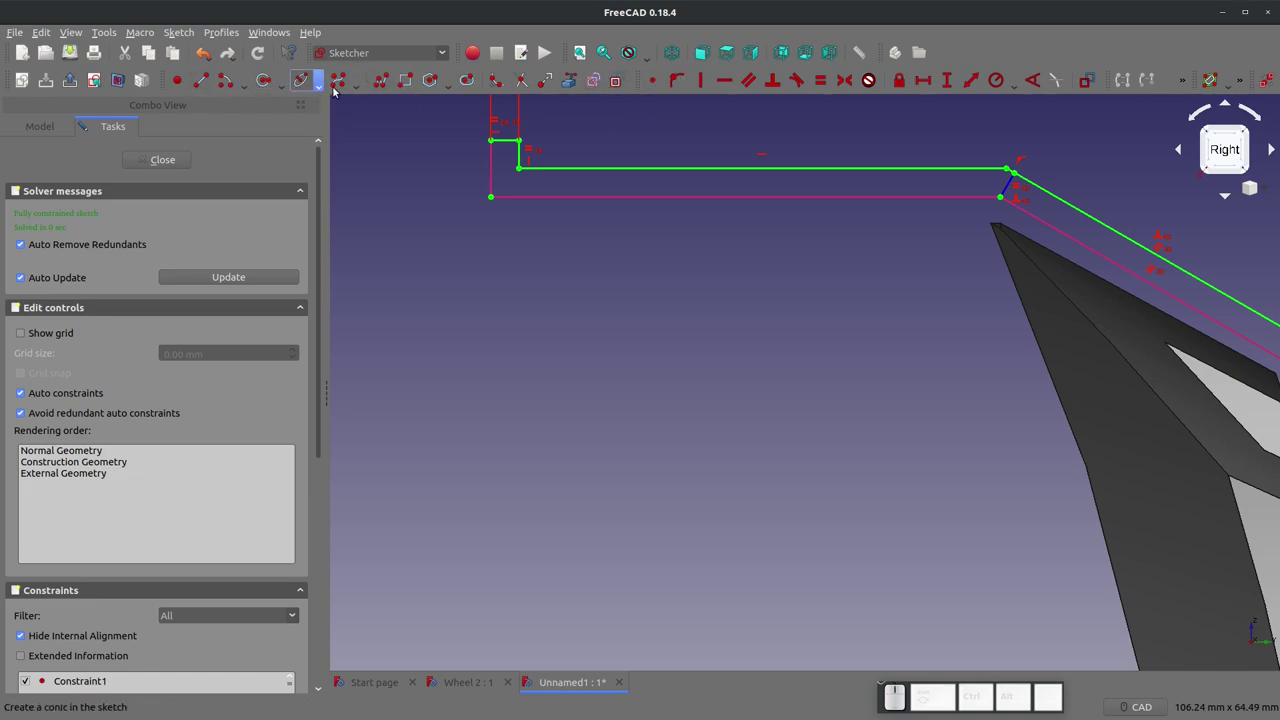
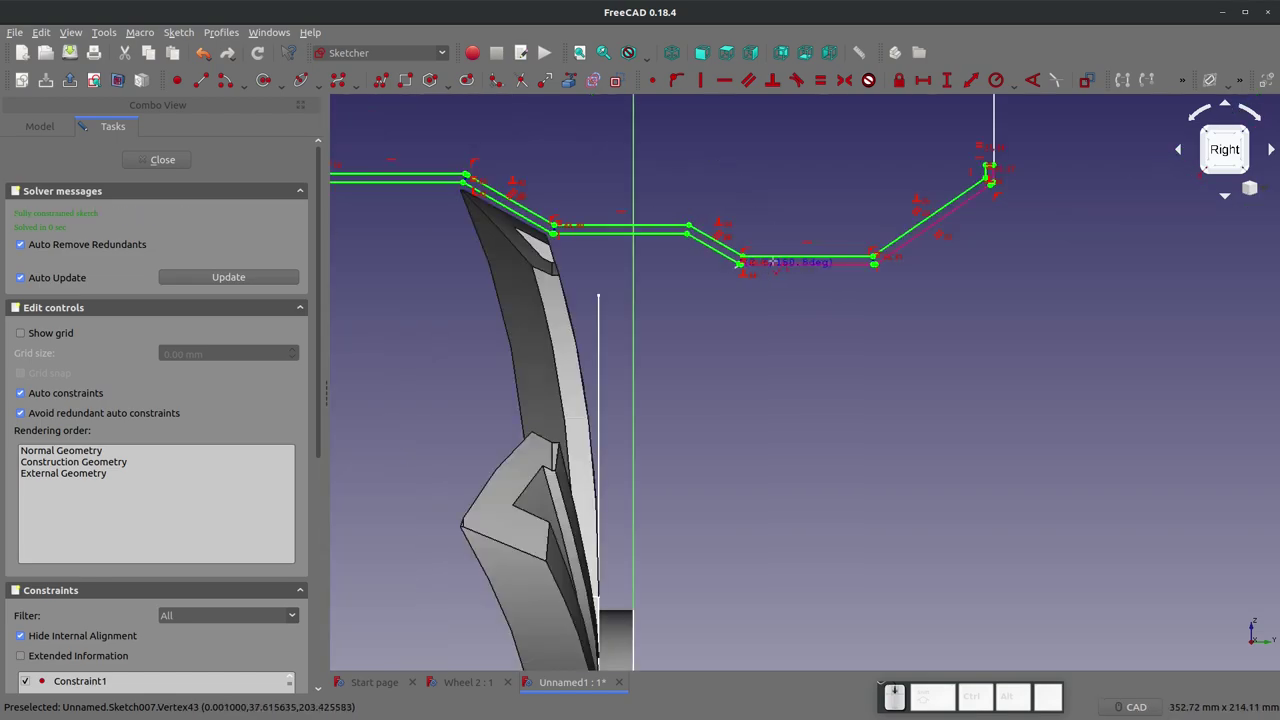
{"action": "scroll", "scroll_direction": "up", "scroll_amount": 3}
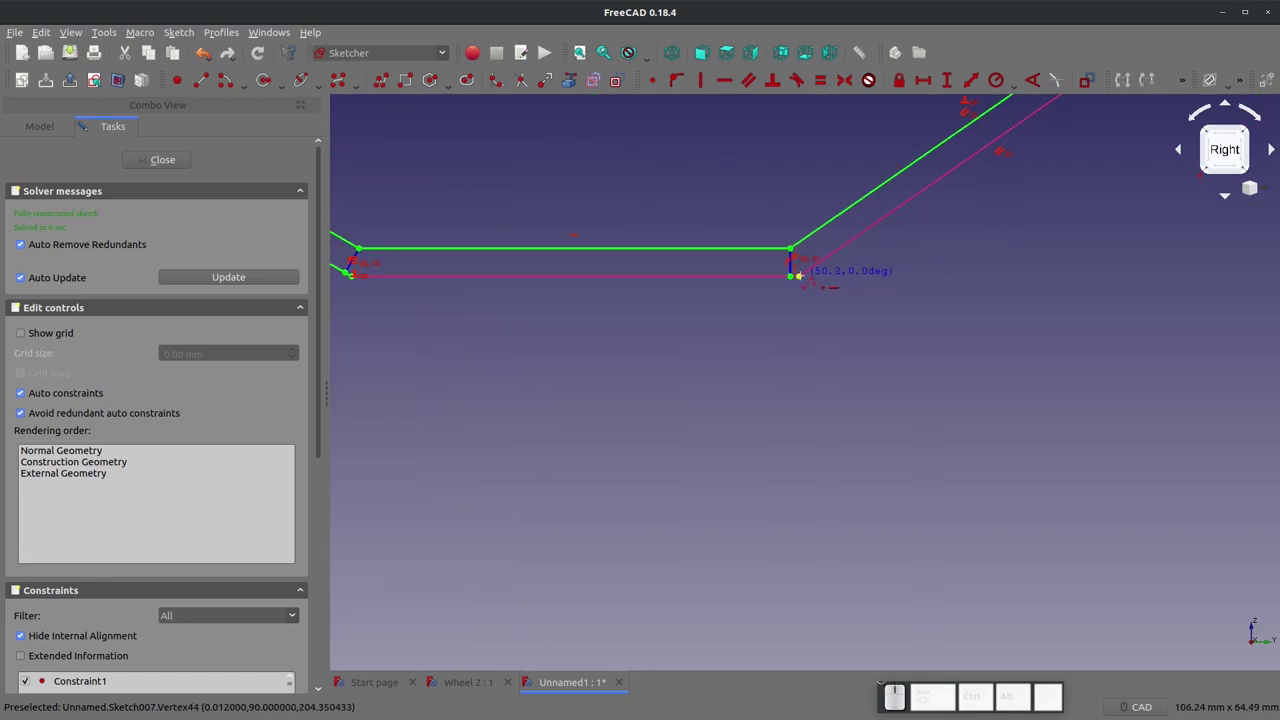
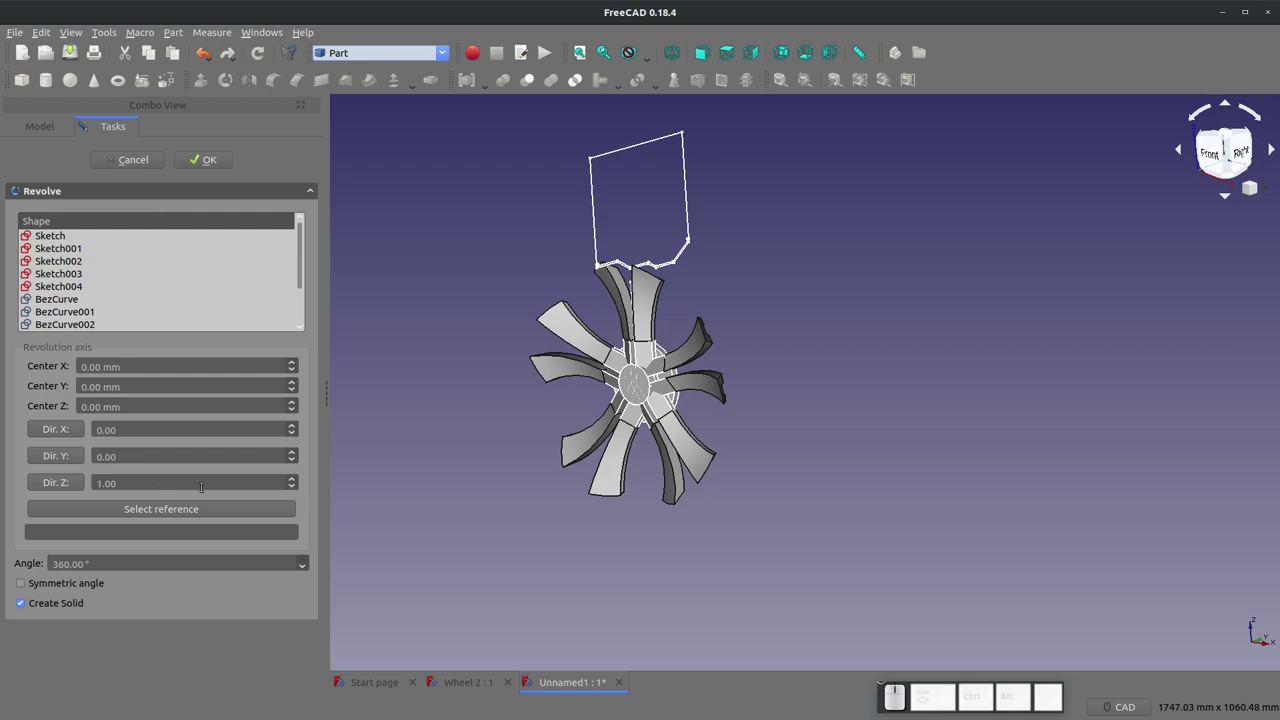
Step: Revolve the rim sketch a full 360° into the solid rim Revolve002
{"action": "left_click", "coordinate": [298, 489]}
{"action": "left_click", "coordinate": [295, 449]}
{"action": "left_click", "coordinate": [201, 163]}
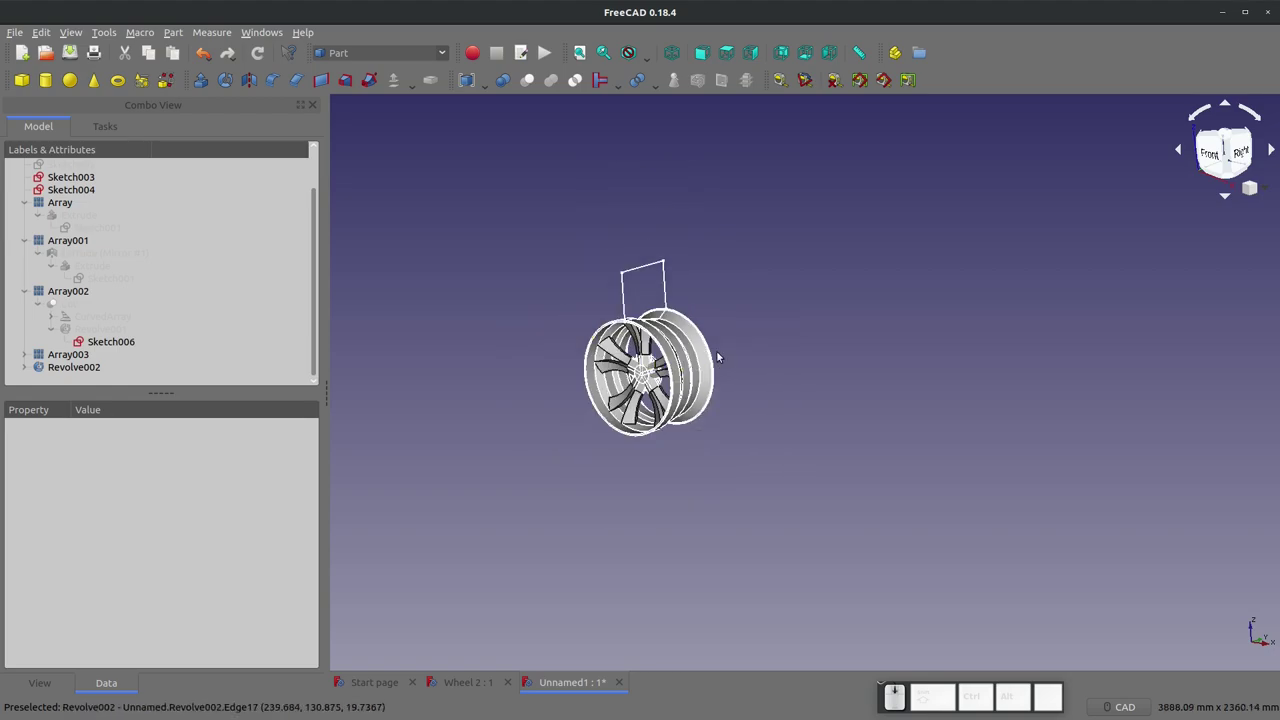
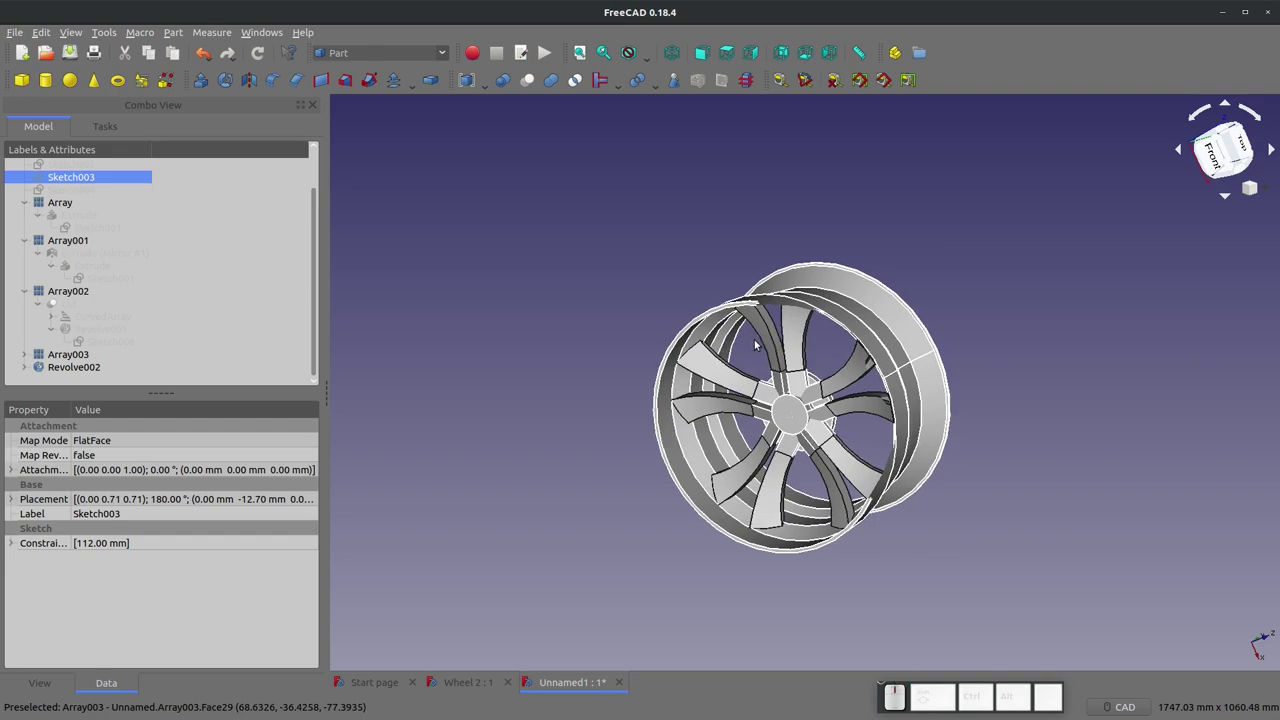
{"action": "scroll", "scroll_direction": "down", "scroll_amount": 3}
Step: Collapse the model tree down to its top-level items
{"action": "left_click", "coordinate": [33, 208]}
{"action": "left_click", "coordinate": [27, 252]}
{"action": "left_click", "coordinate": [27, 263]}
{"action": "double_click", "coordinate": [27, 187]}
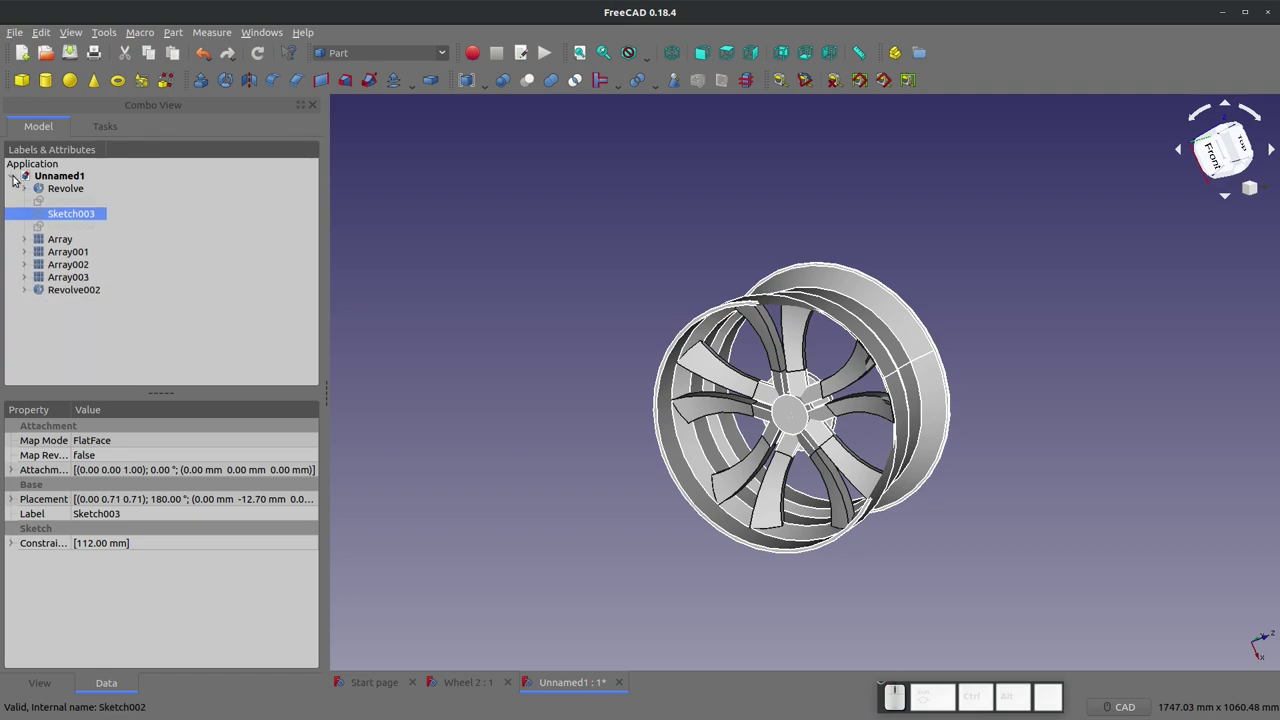
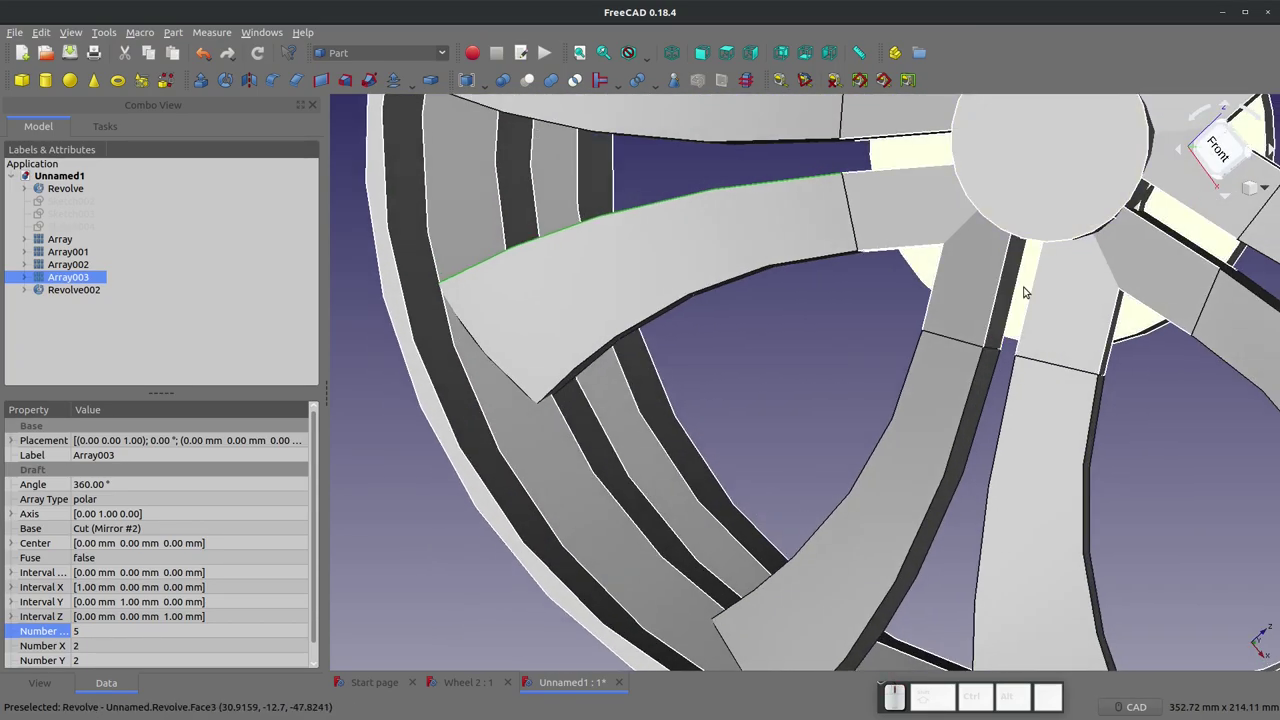
Step: Select the Revolve feature and switch to the Sketcher workbench
{"action": "left_click", "coordinate": [1027, 287]}
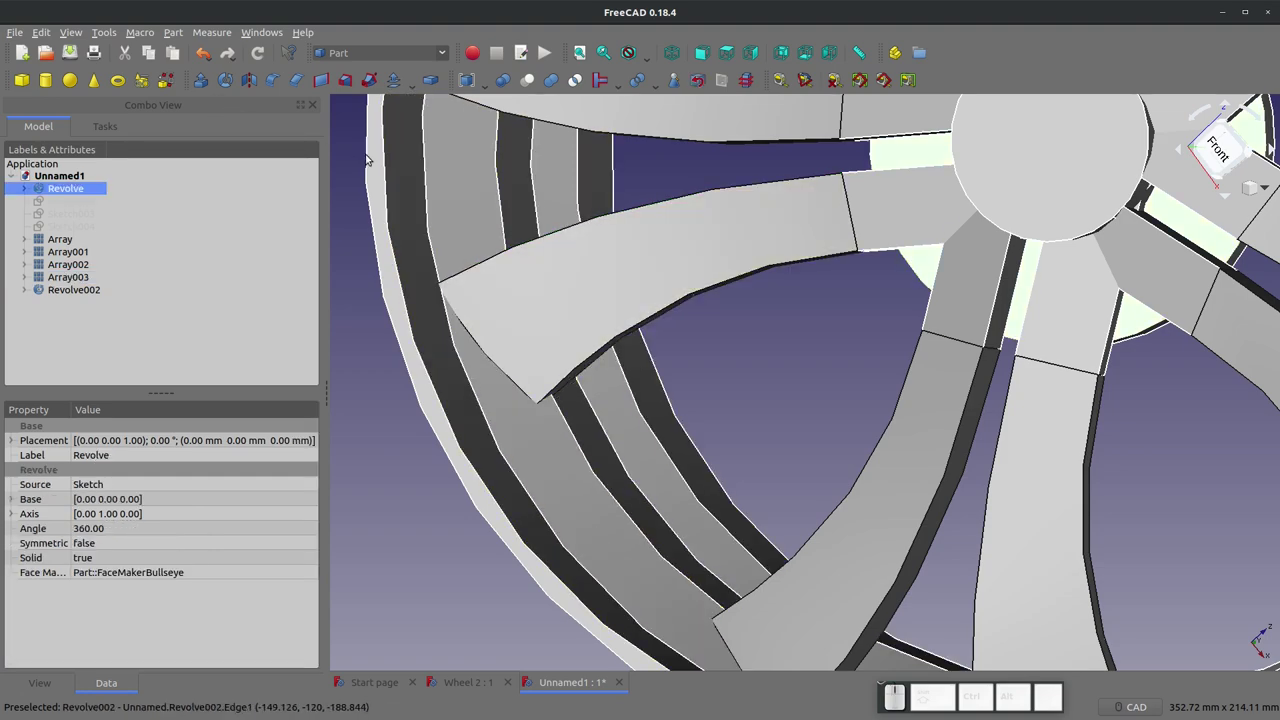
{"action": "scroll", "scroll_direction": "down", "scroll_amount": 3}
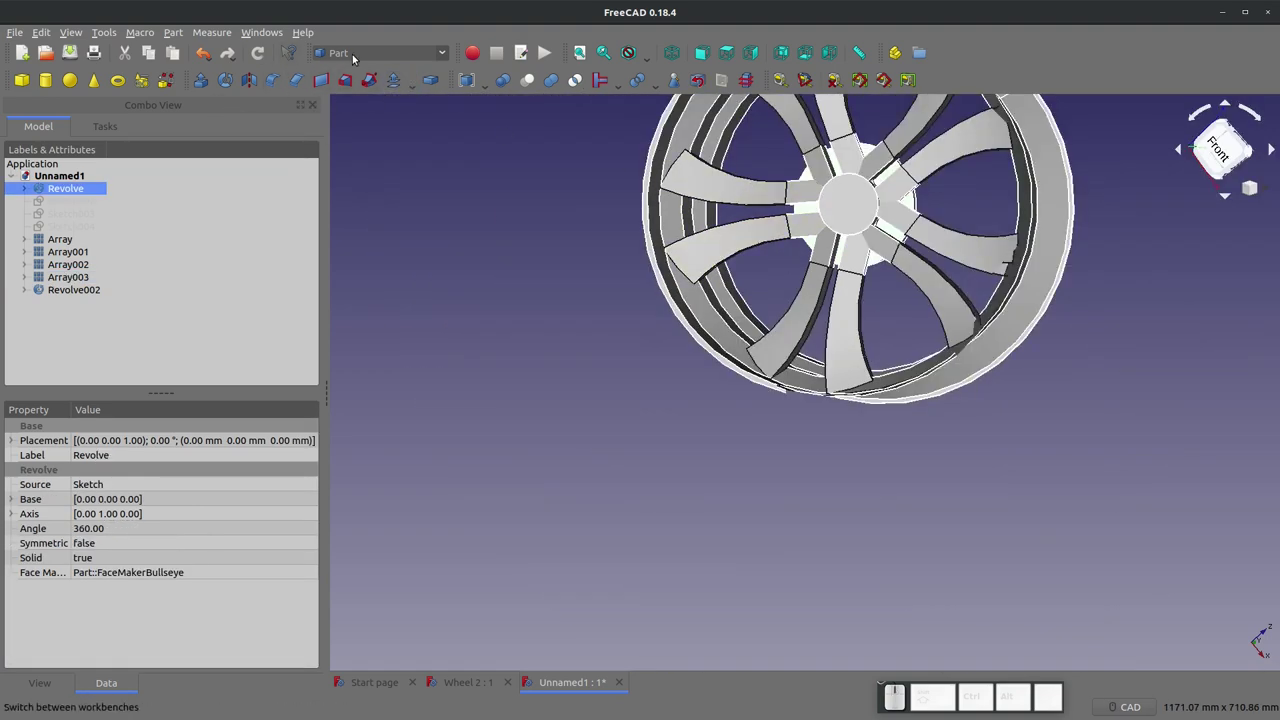
{"action": "left_click", "coordinate": [446, 50]}
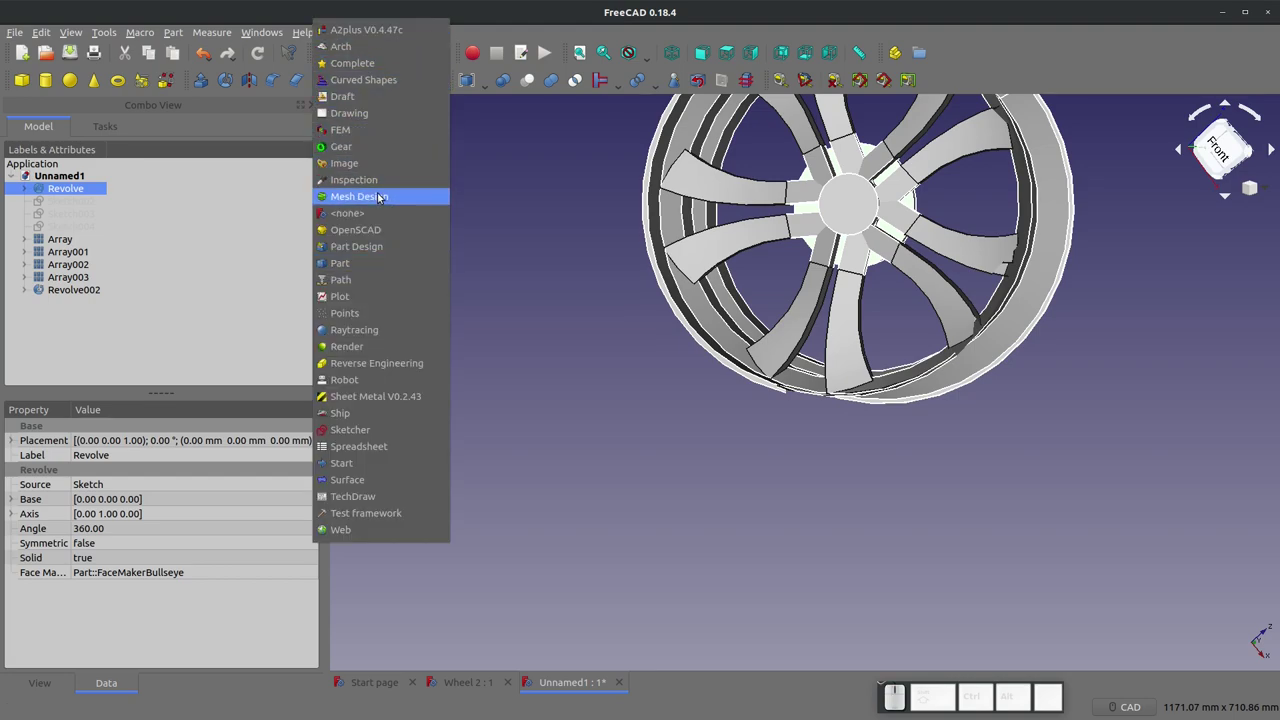
{"action": "left_click", "coordinate": [534, 194]}
{"action": "left_click", "coordinate": [431, 52]}
{"action": "left_click", "coordinate": [346, 438]}
{"action": "scroll", "scroll_direction": "up", "scroll_amount": 3}
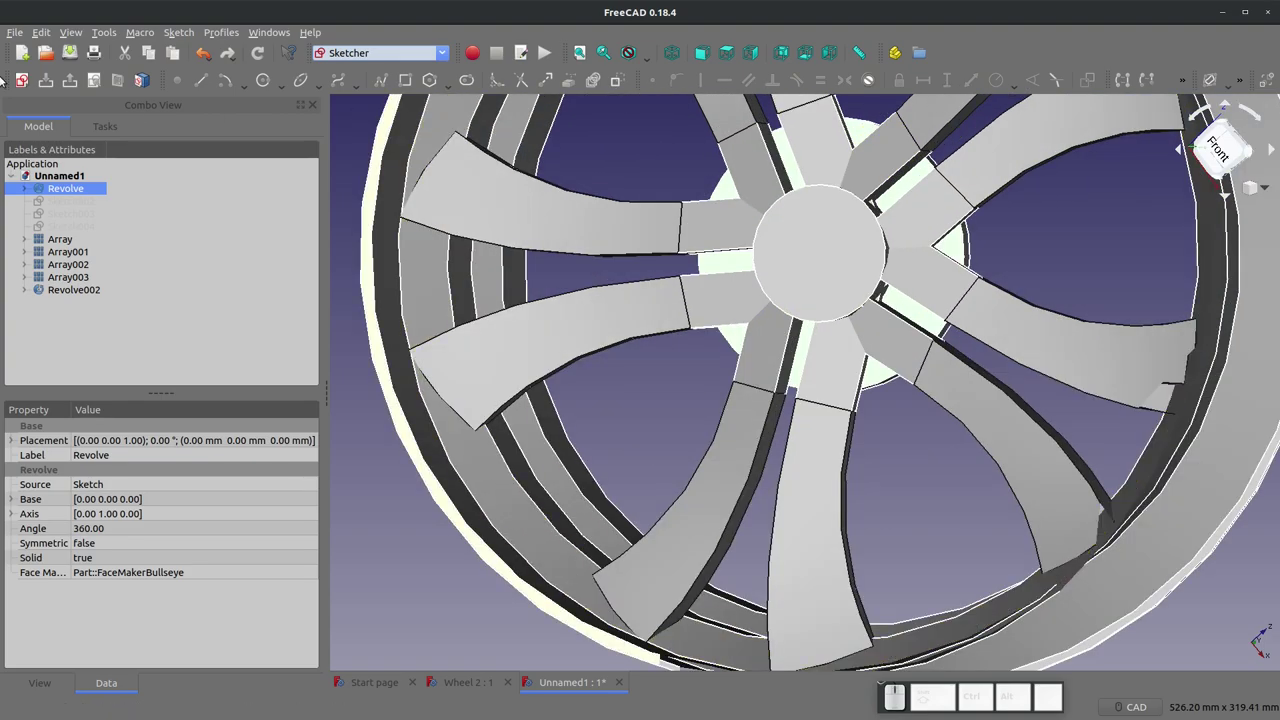
Step: Create empty Sketch008 with the default orientation facing the hub
{"action": "left_click", "coordinate": [25, 73]}
{"action": "left_click", "coordinate": [737, 394]}
{"action": "scroll", "scroll_direction": "down", "scroll_amount": 3}
{"action": "scroll", "scroll_direction": "up", "scroll_amount": 3}
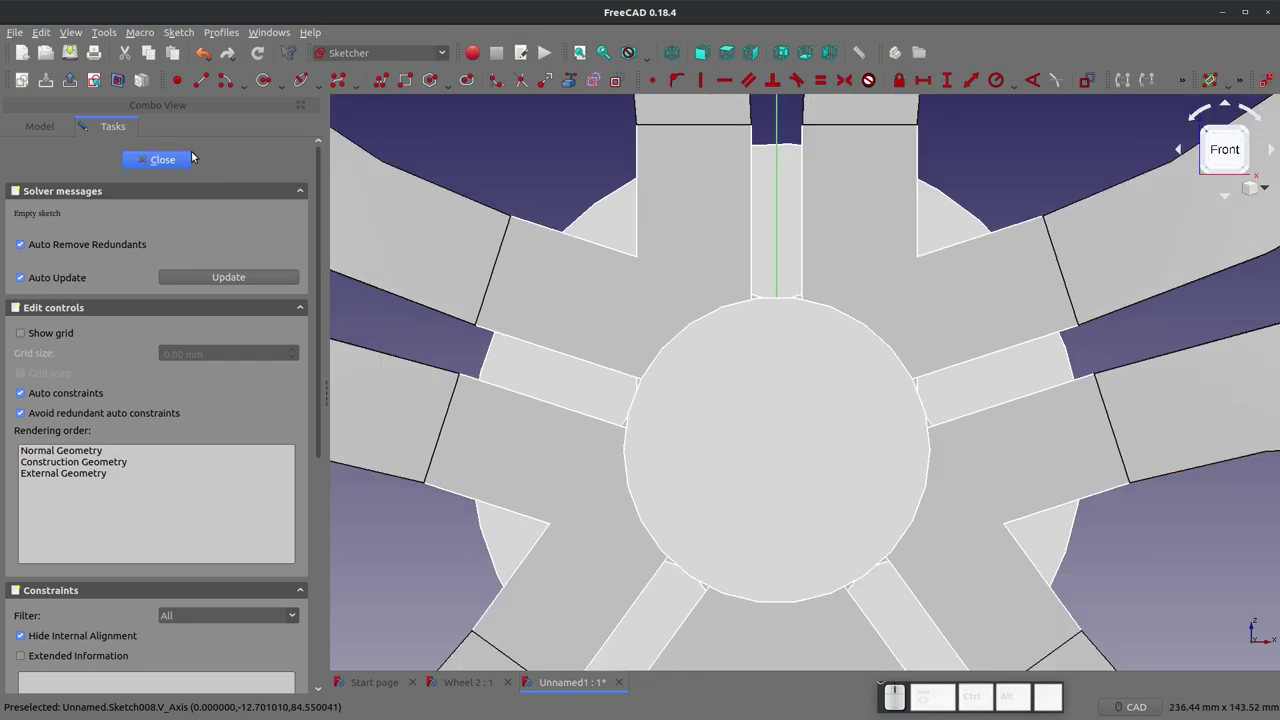
Step: Draw the circles and set the bolt-circle radius to (4.5*25.4)/2 = 57.15 mm
{"action": "left_click", "coordinate": [621, 74]}
{"action": "left_click", "coordinate": [260, 78]}
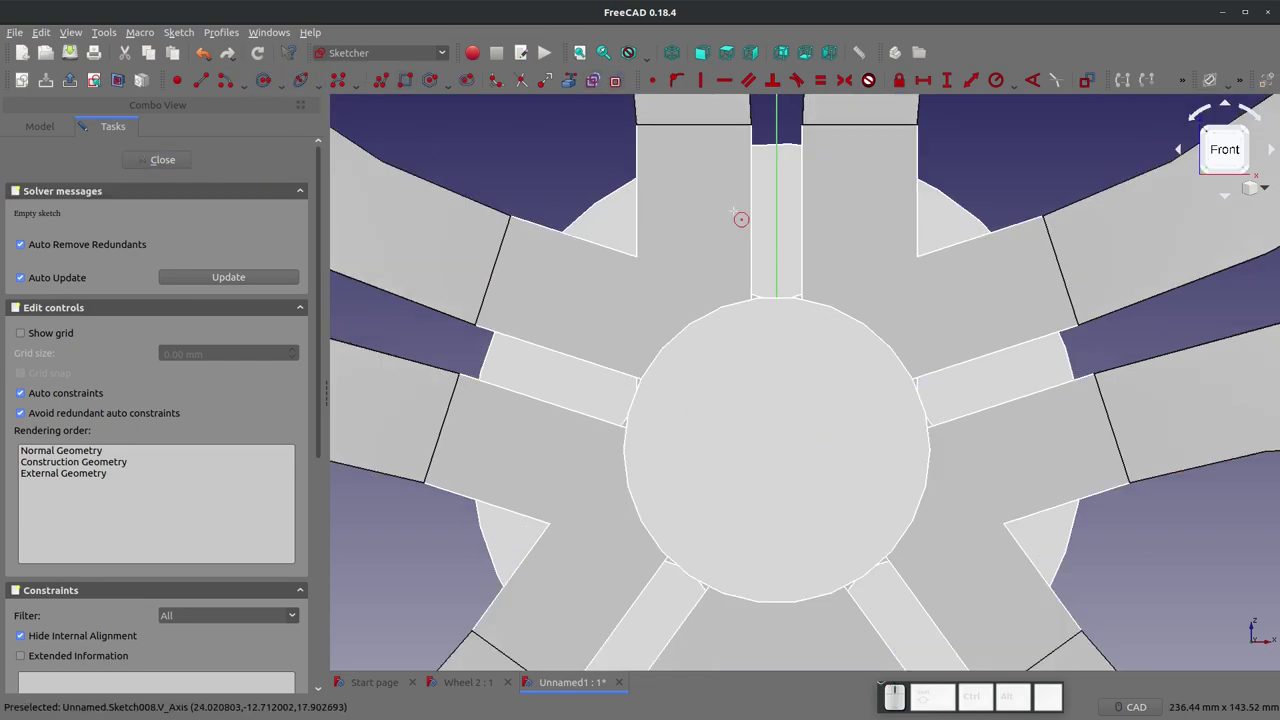
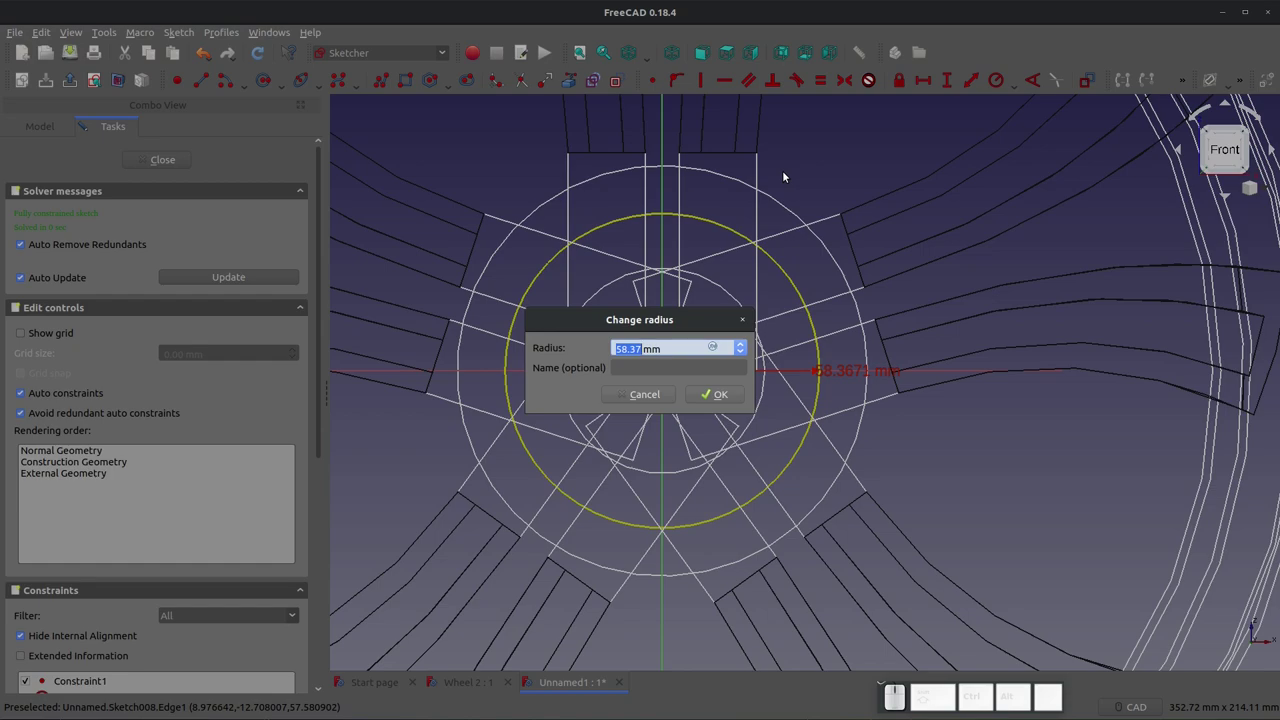
{"action": "key", "text": "shift+9"}
{"action": "key", "text": "KP_4"}
{"action": "key", "text": "KP_Decimal"}
{"action": "key", "text": "KP_5"}
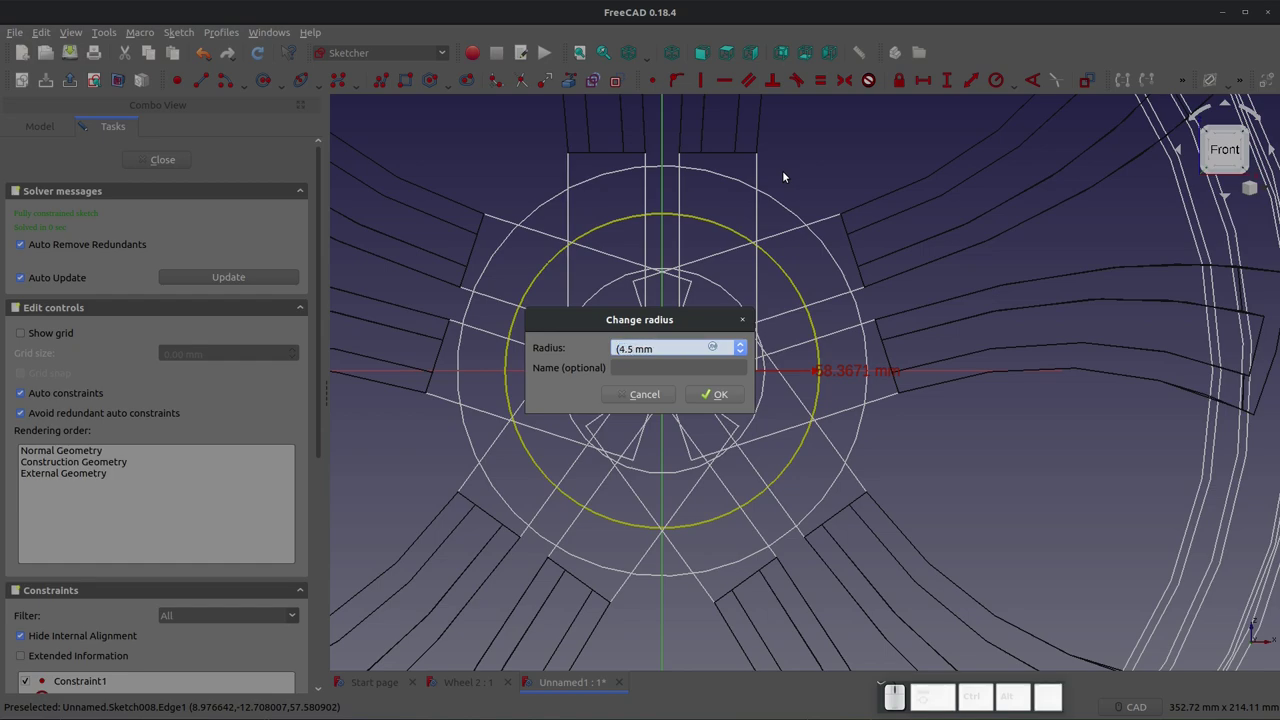
{"action": "key", "text": "KP_Multiply"}
{"action": "key", "text": "KP_2"}
{"action": "key", "text": "KP_5"}
{"action": "key", "text": "KP_Decimal"}
{"action": "key", "text": "KP_4"}
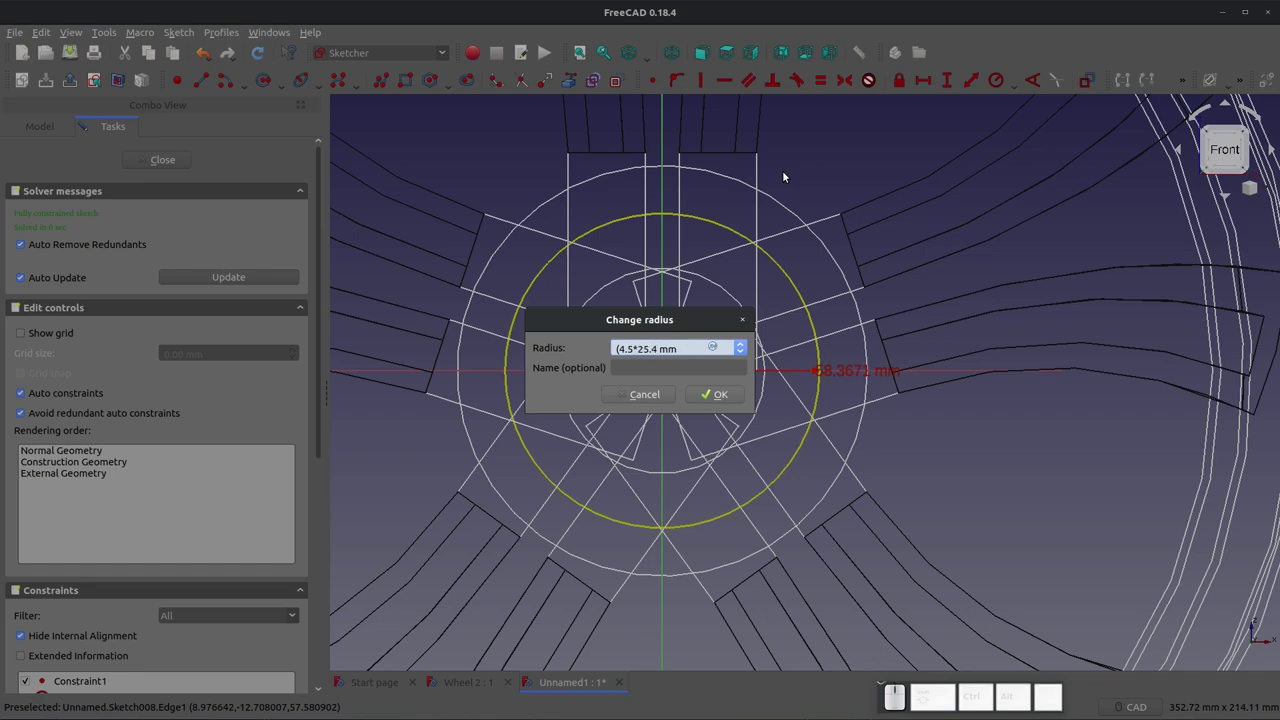
{"action": "key", "text": "shift+0"}
{"action": "key", "text": "KP_Divide"}
{"action": "key", "text": "KP_2"}
{"action": "key", "text": "KP_Enter"}
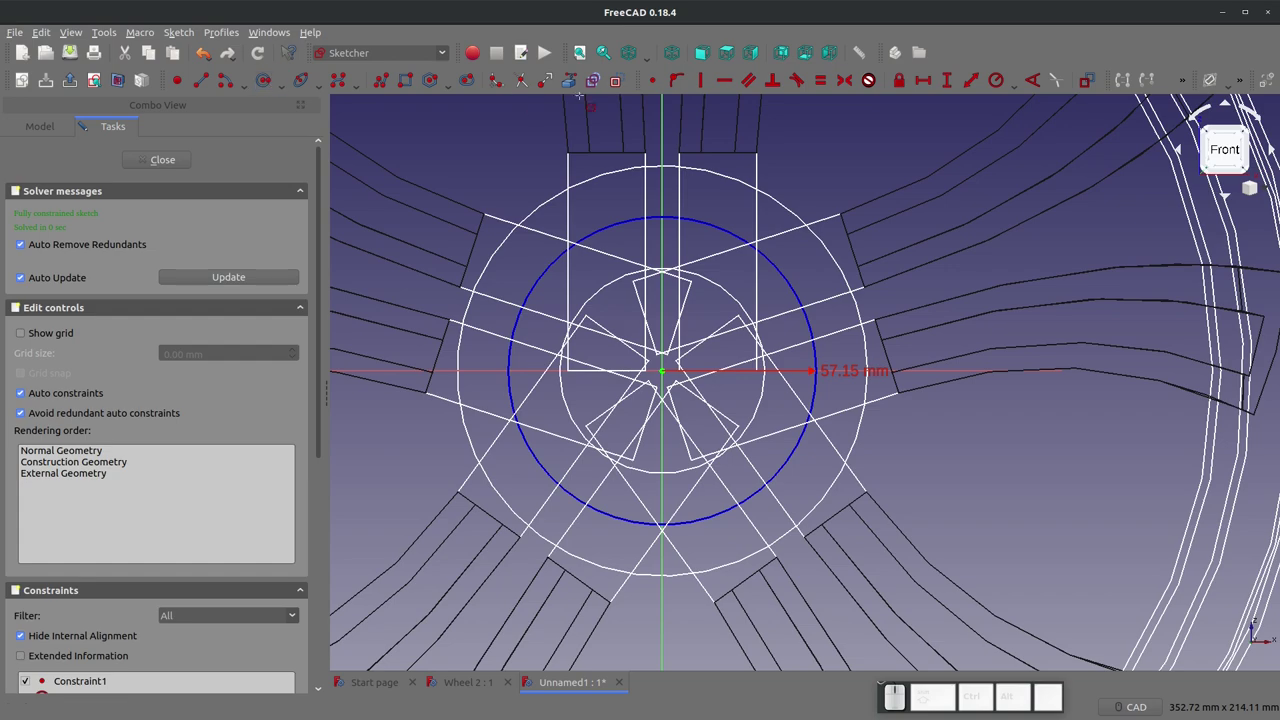
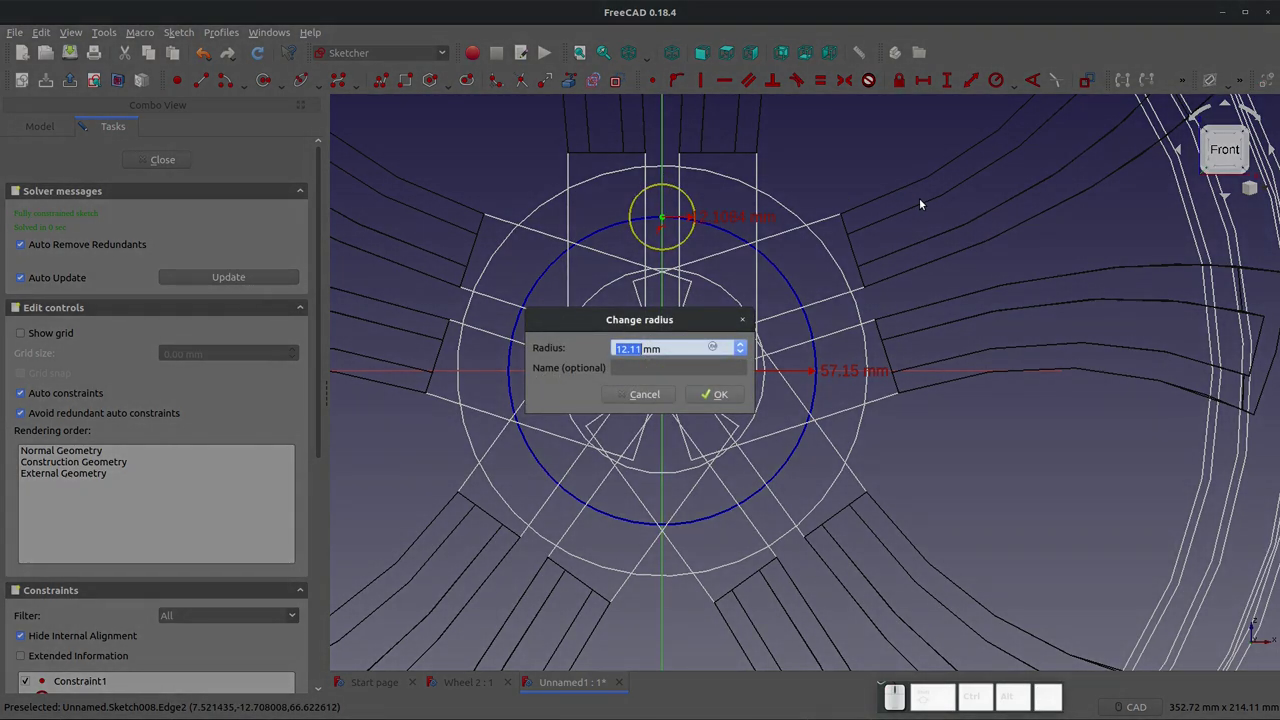
Step: Set the lug-hole circle radius to 12.7 mm and close the sketch
{"action": "key", "text": "KP_6"}
{"action": "key", "text": "KP_3"}
{"action": "key", "text": "KP_Decimal"}
{"action": "key", "text": "BackSpace"}
{"action": "key", "text": "KP_Decimal"}
{"action": "key", "text": "KP_3"}
{"action": "key", "text": "KP_5"}
{"action": "key", "text": "KP_Multiply"}
{"action": "key", "text": "KP_2"}
{"action": "key", "text": "KP_Enter"}
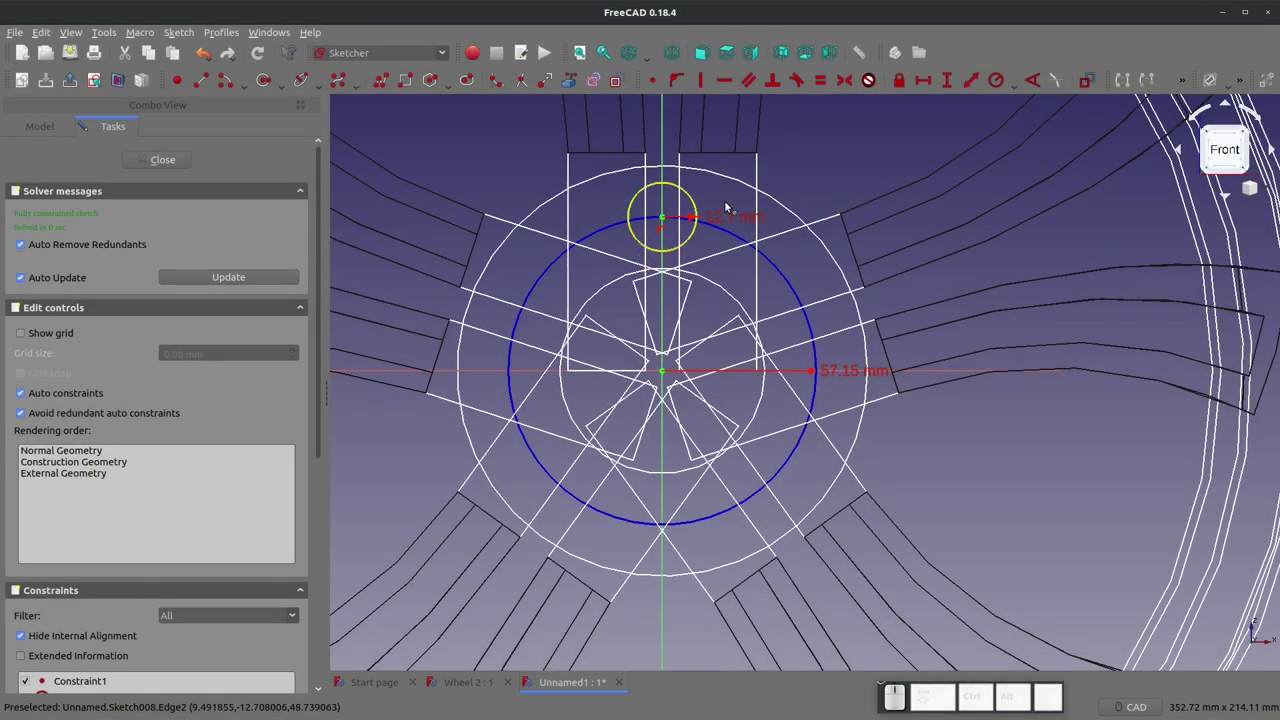
{"action": "scroll", "scroll_direction": "up", "scroll_amount": 3}
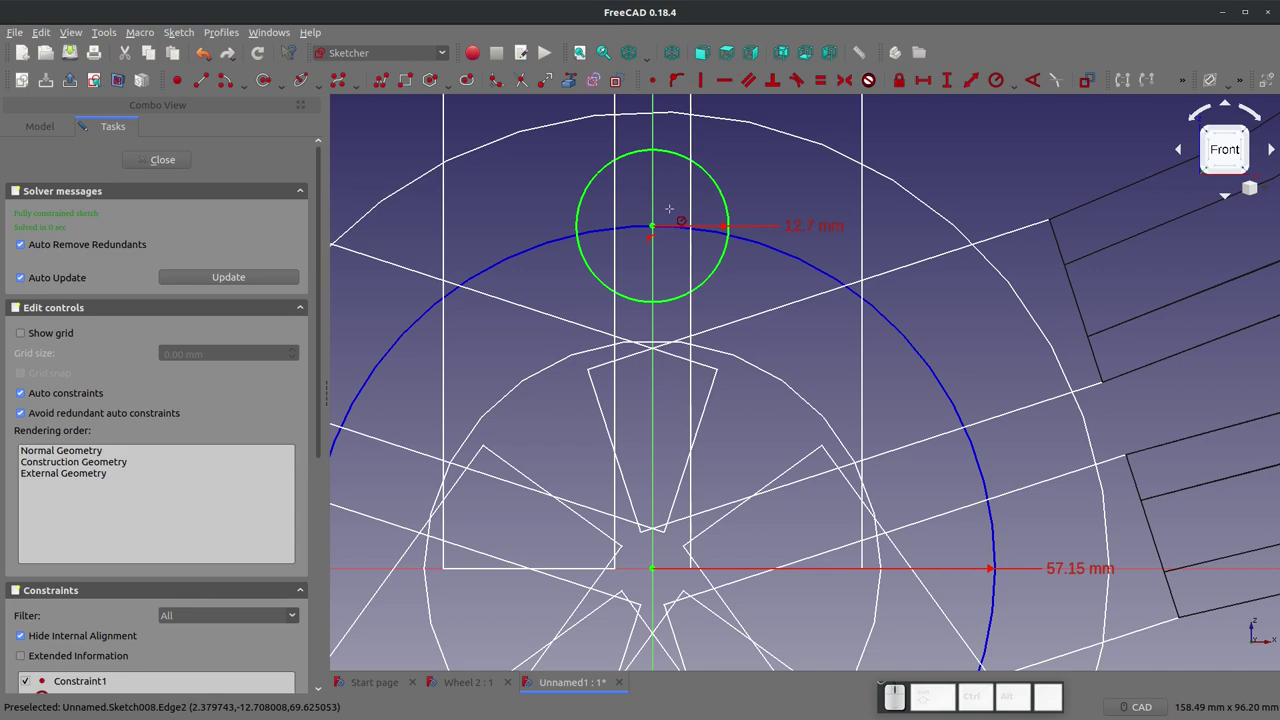
{"action": "scroll", "scroll_direction": "down", "scroll_amount": 3}
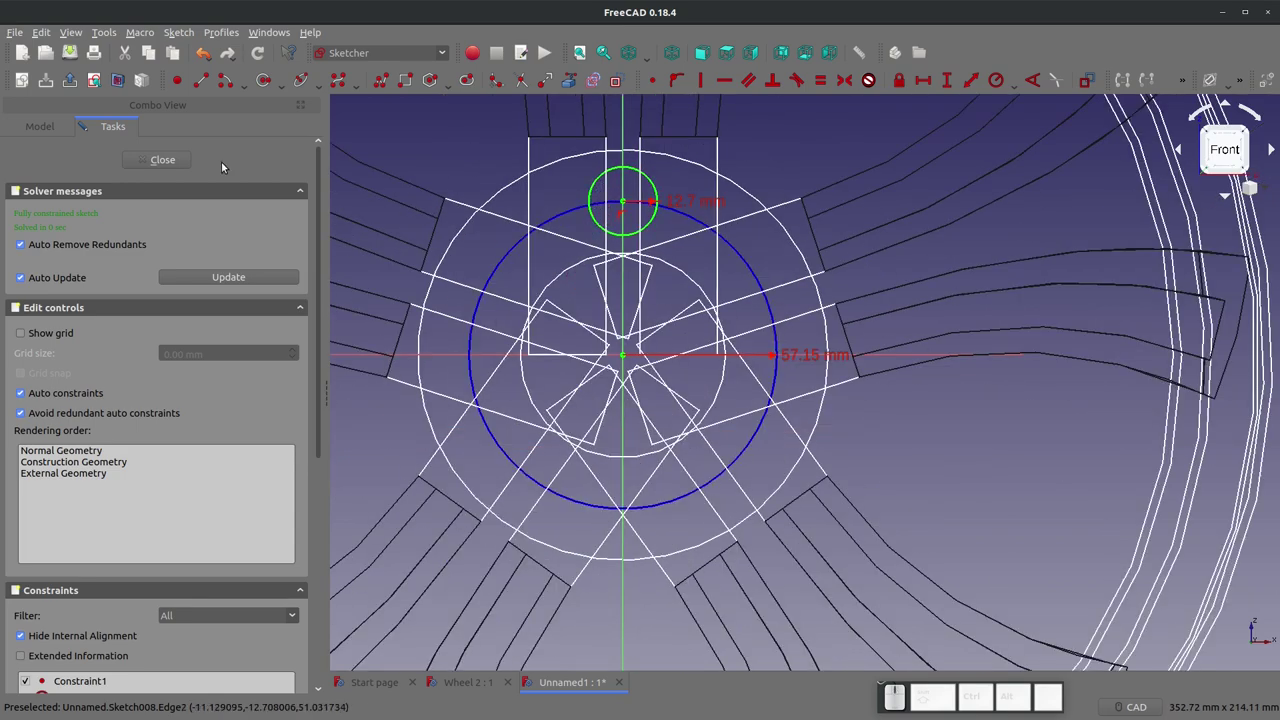
{"action": "left_click", "coordinate": [167, 164]}
{"action": "scroll", "scroll_direction": "down", "scroll_amount": 3}
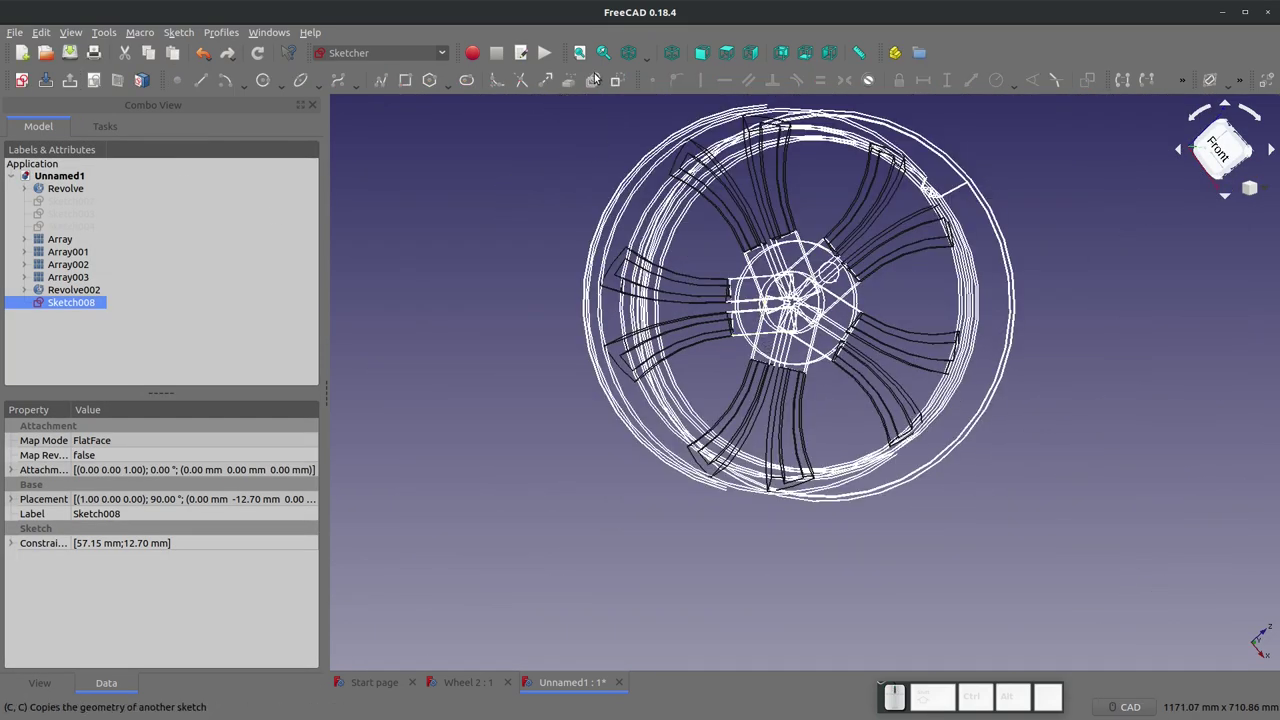
Step: Switch to the Part workbench
{"action": "left_click", "coordinate": [649, 52]}
{"action": "left_click", "coordinate": [646, 78]}
{"action": "scroll", "scroll_direction": "down", "scroll_amount": 3}
{"action": "scroll", "scroll_direction": "up", "scroll_amount": 3}
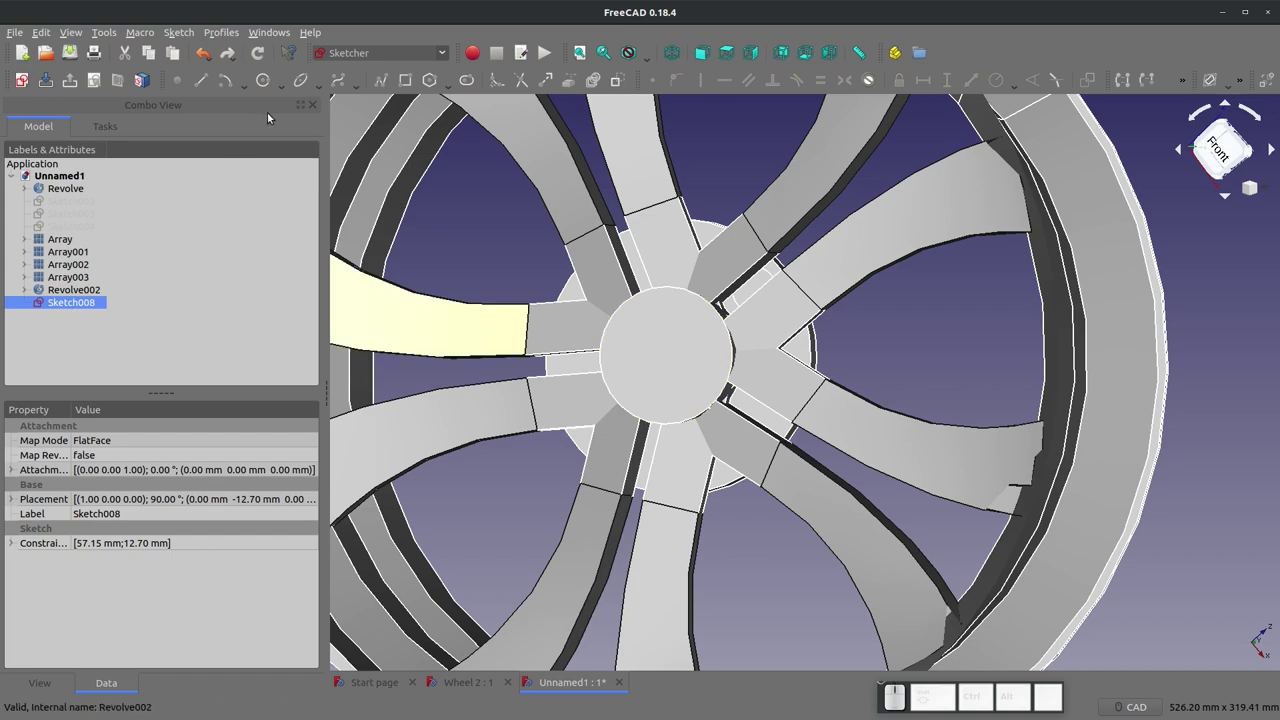
{"action": "left_click", "coordinate": [386, 66]}
{"action": "left_click", "coordinate": [447, 54]}
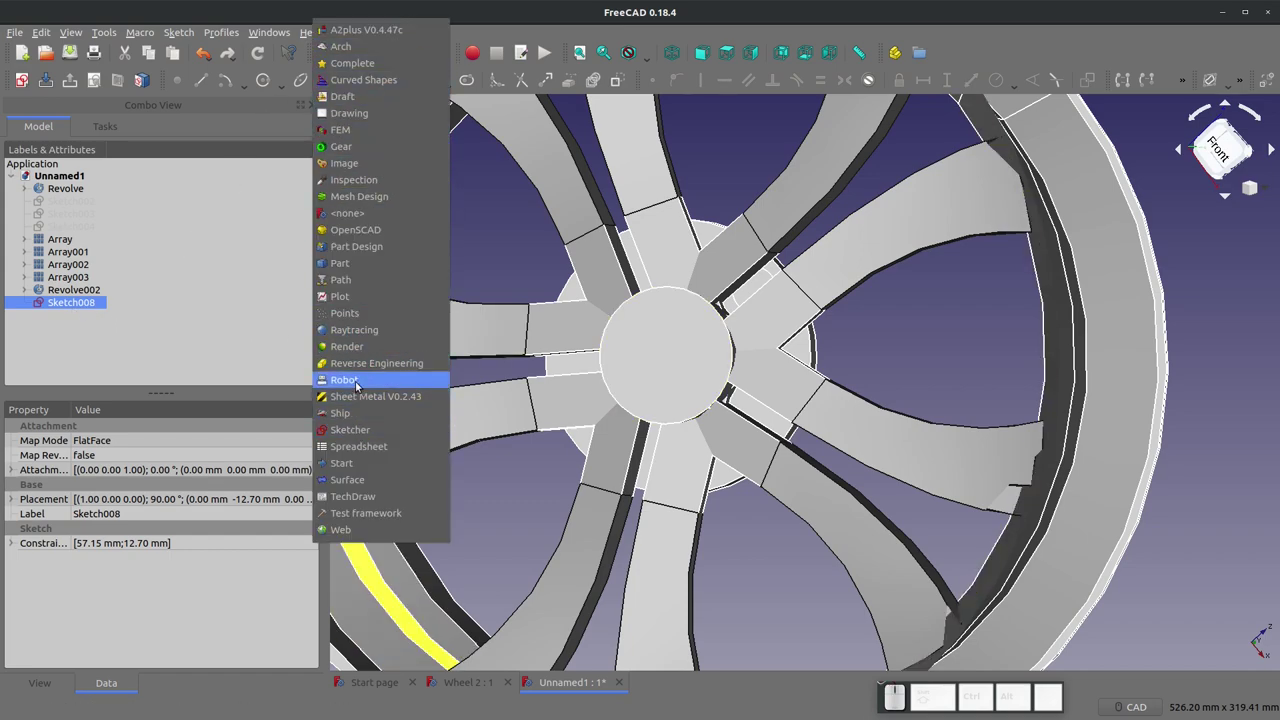
{"action": "left_click", "coordinate": [363, 271]}
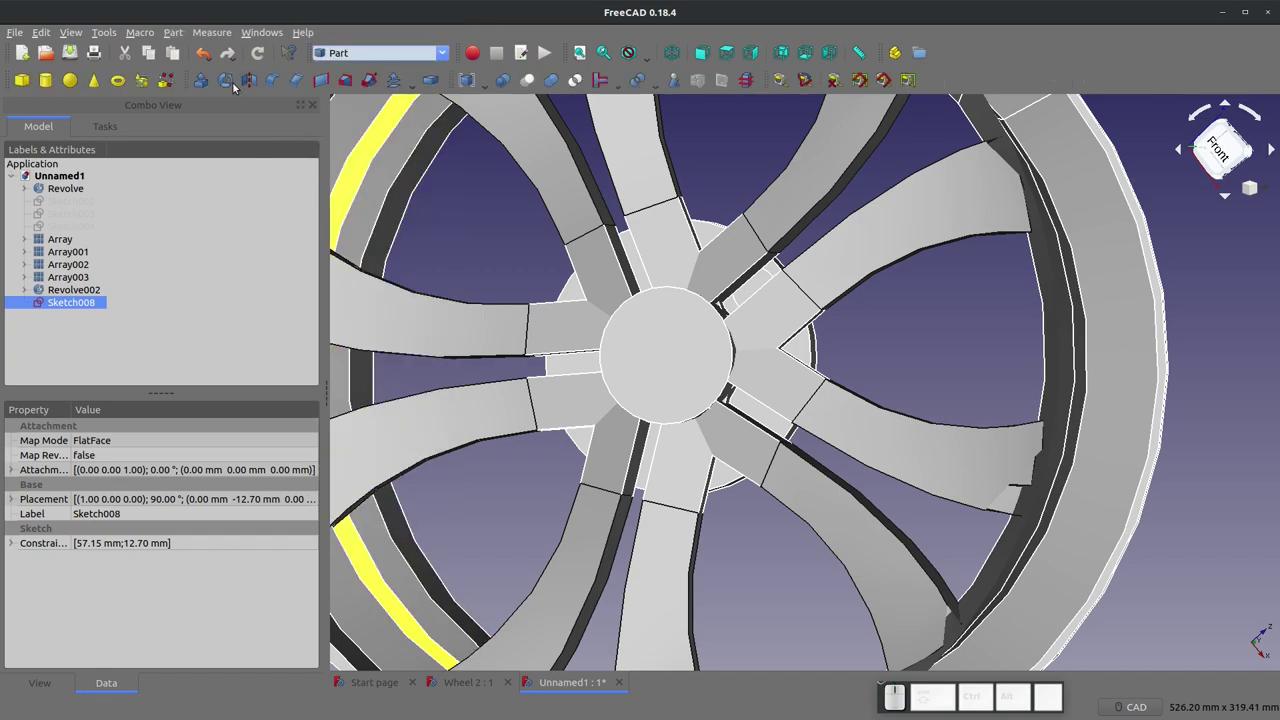
Step: Extrude Sketch008 100 mm into the solid lug-hole cylinder Extrude001
{"action": "left_click", "coordinate": [200, 80]}
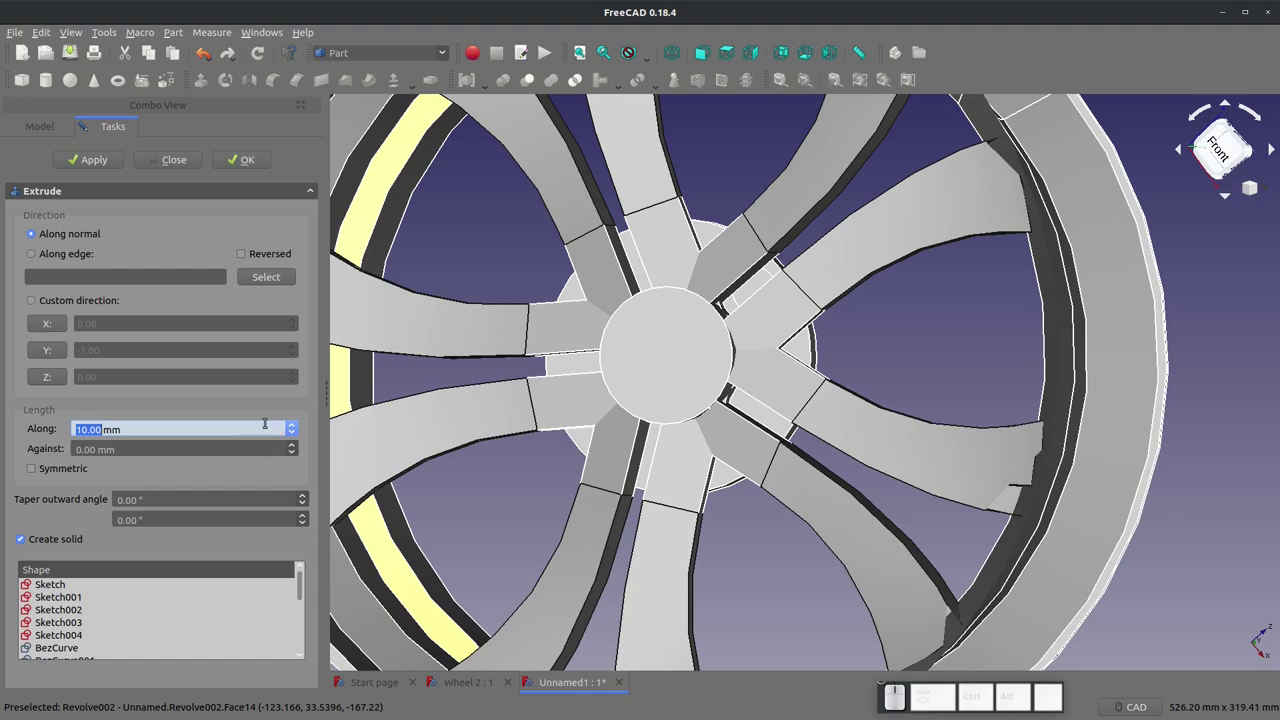
{"action": "key", "text": "KP_1"}
{"action": "key", "text": "KP_0"}
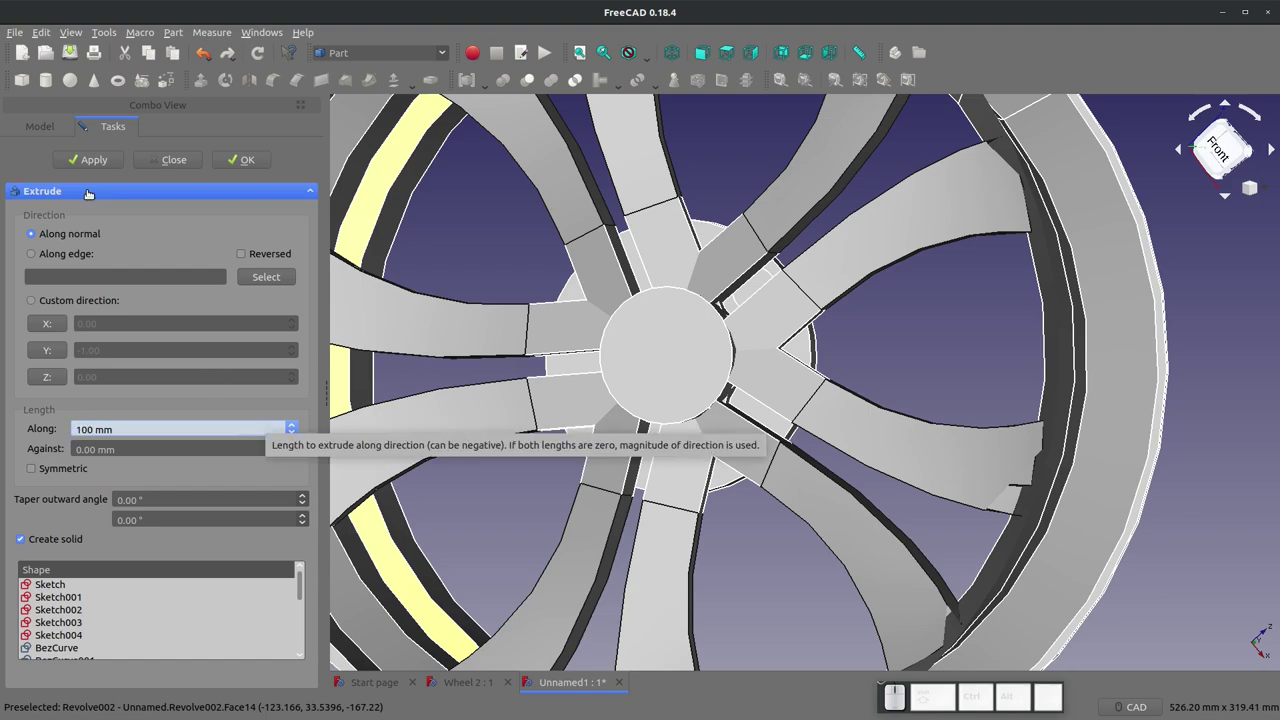
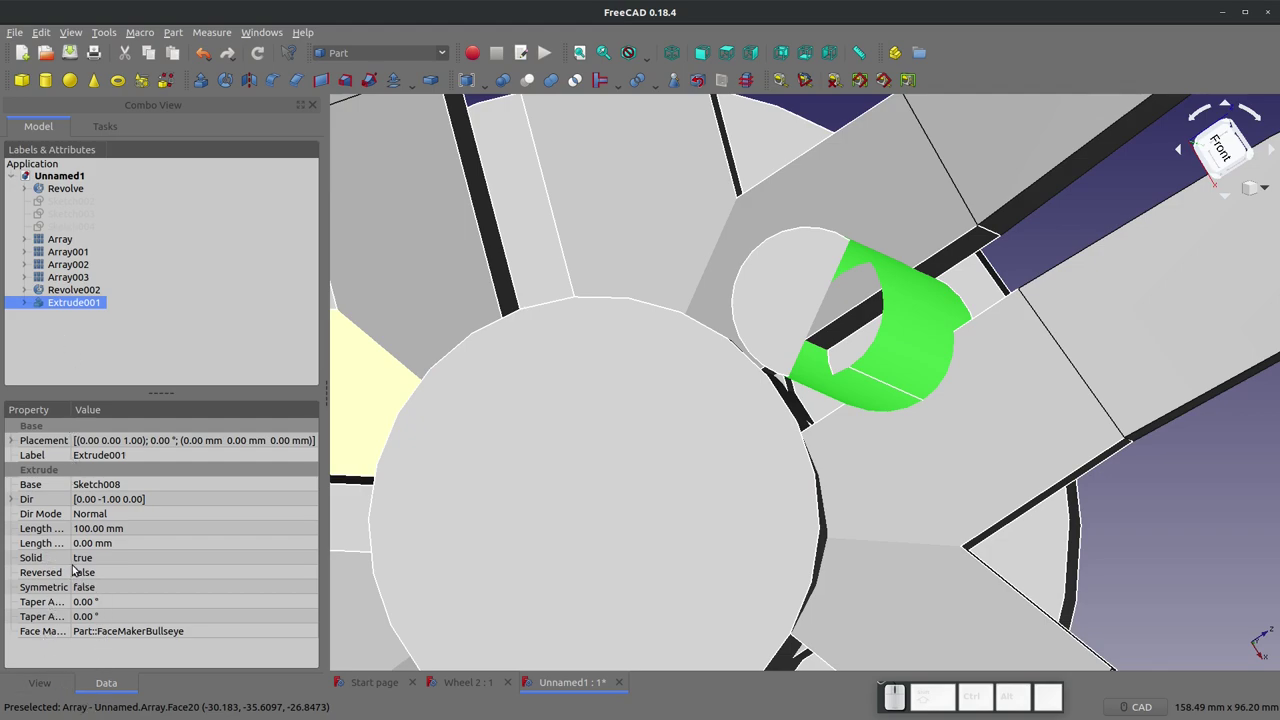
{"action": "left_click", "coordinate": [89, 559]}
{"action": "left_click", "coordinate": [99, 557]}
{"action": "left_click", "coordinate": [99, 549]}
{"action": "left_click", "coordinate": [99, 556]}
{"action": "left_click", "coordinate": [99, 578]}
Step: Inspect Array002 and toggle visibility of the new Extrude001 cylinder
{"action": "scroll", "scroll_direction": "down", "scroll_amount": 3}
{"action": "left_click", "coordinate": [886, 294]}
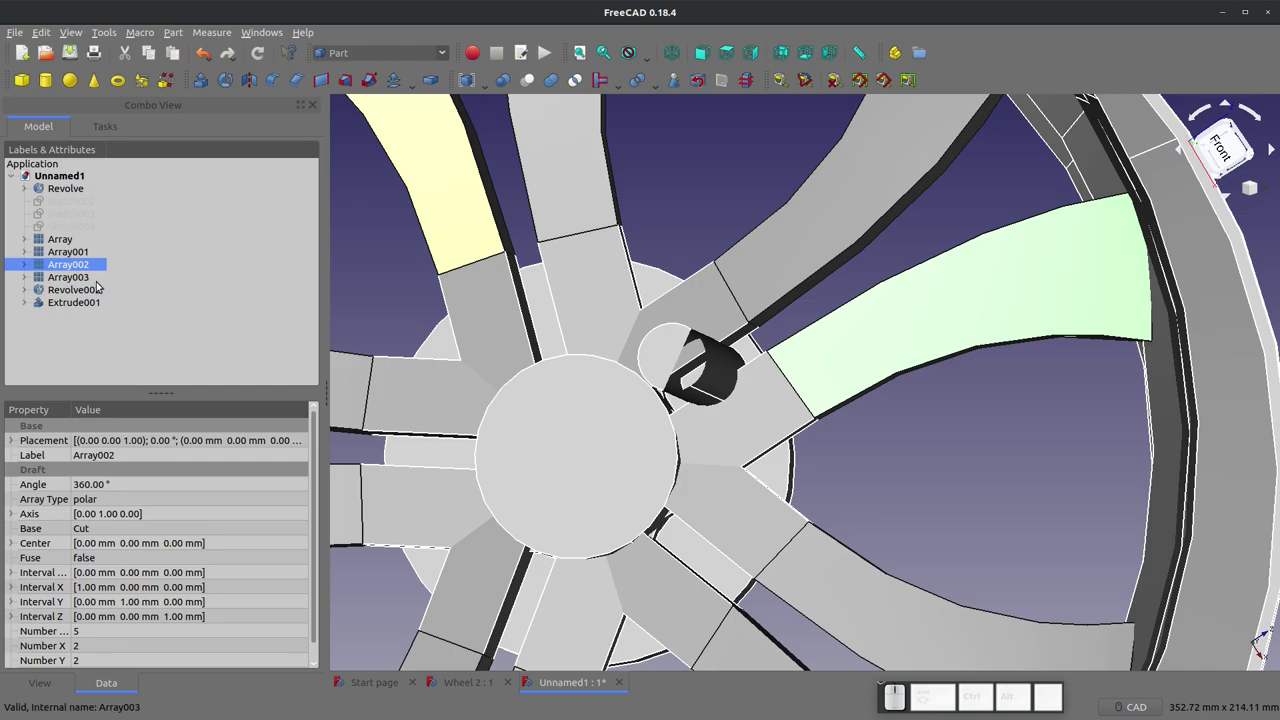
{"action": "left_click", "coordinate": [93, 303]}
{"action": "key", "text": "space"}
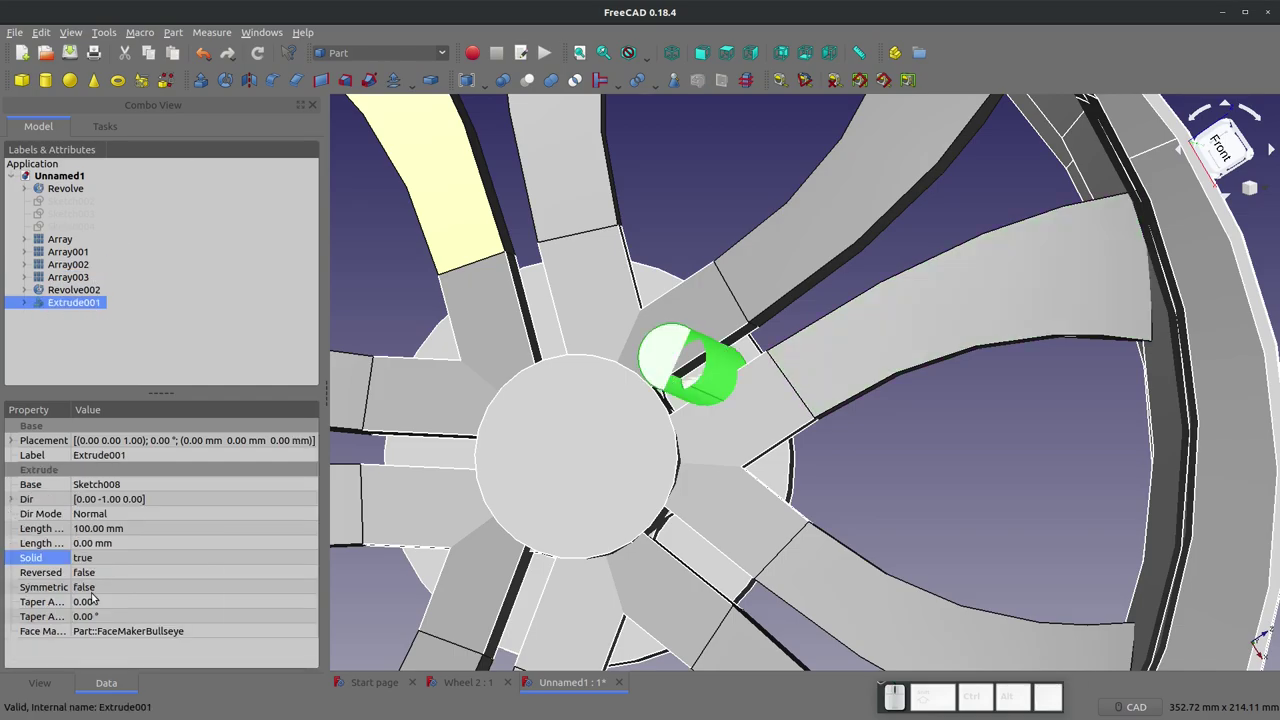
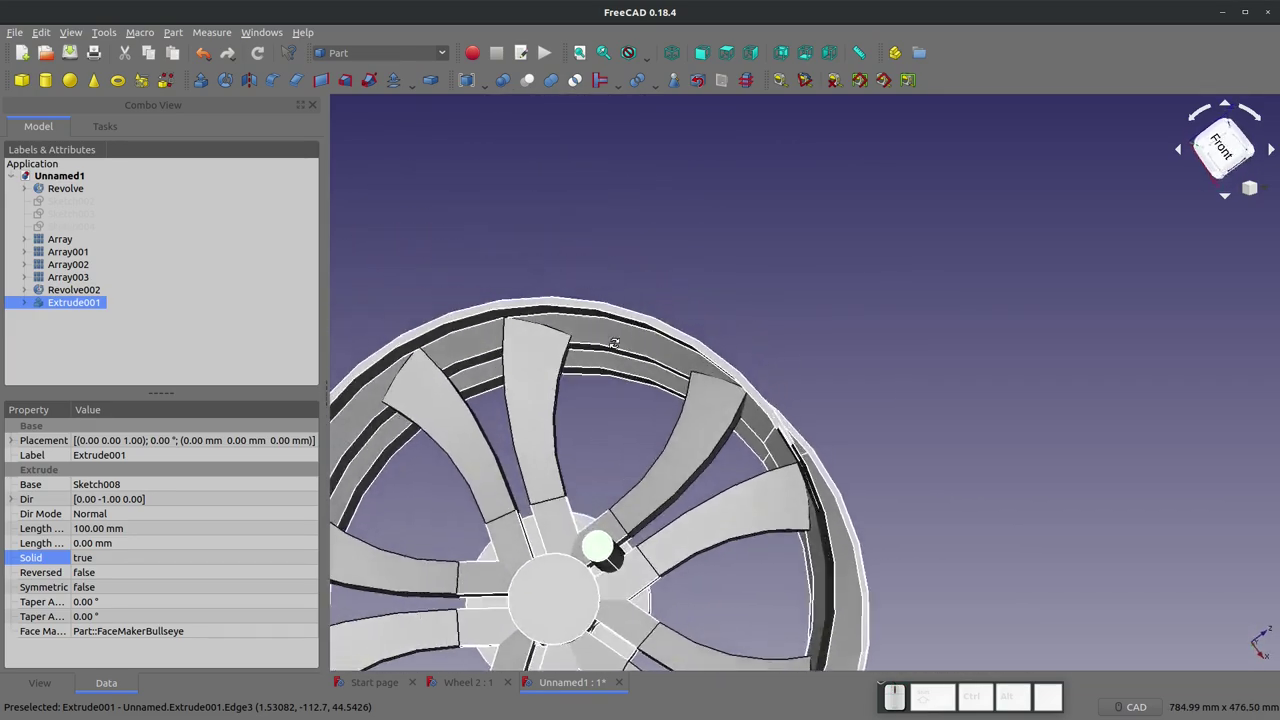
{"action": "scroll", "scroll_direction": "down", "scroll_amount": 3}
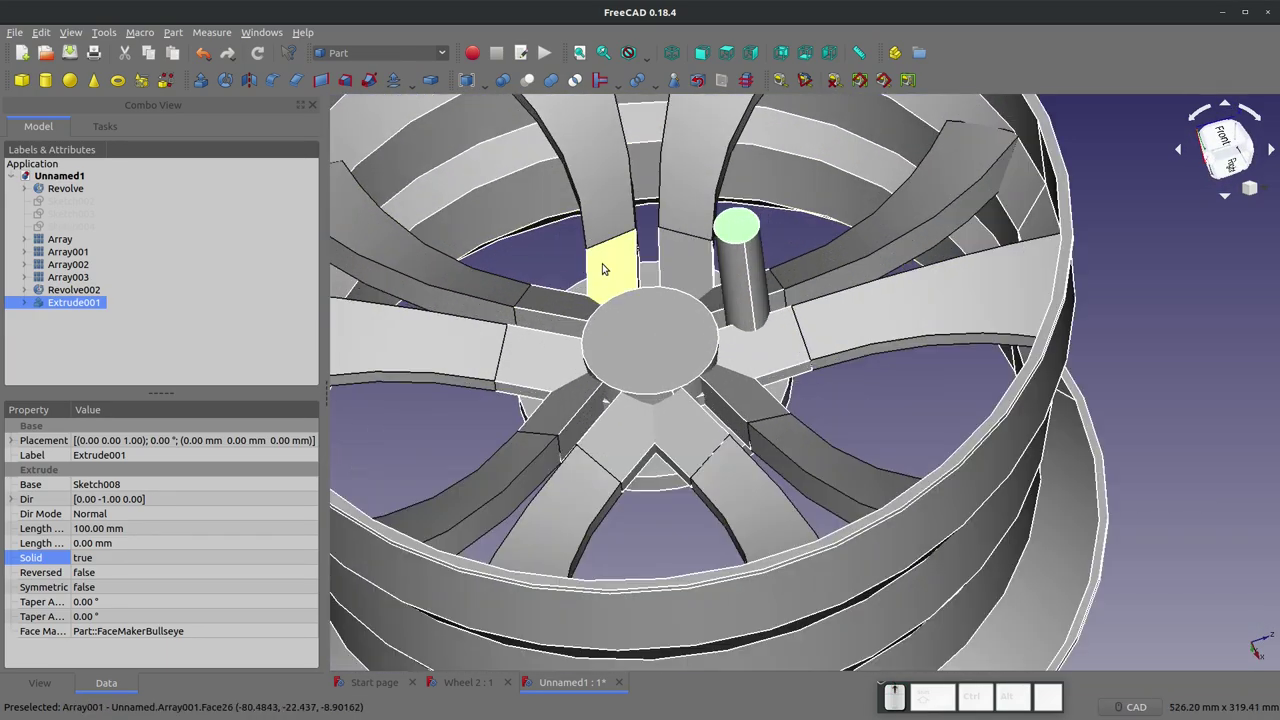
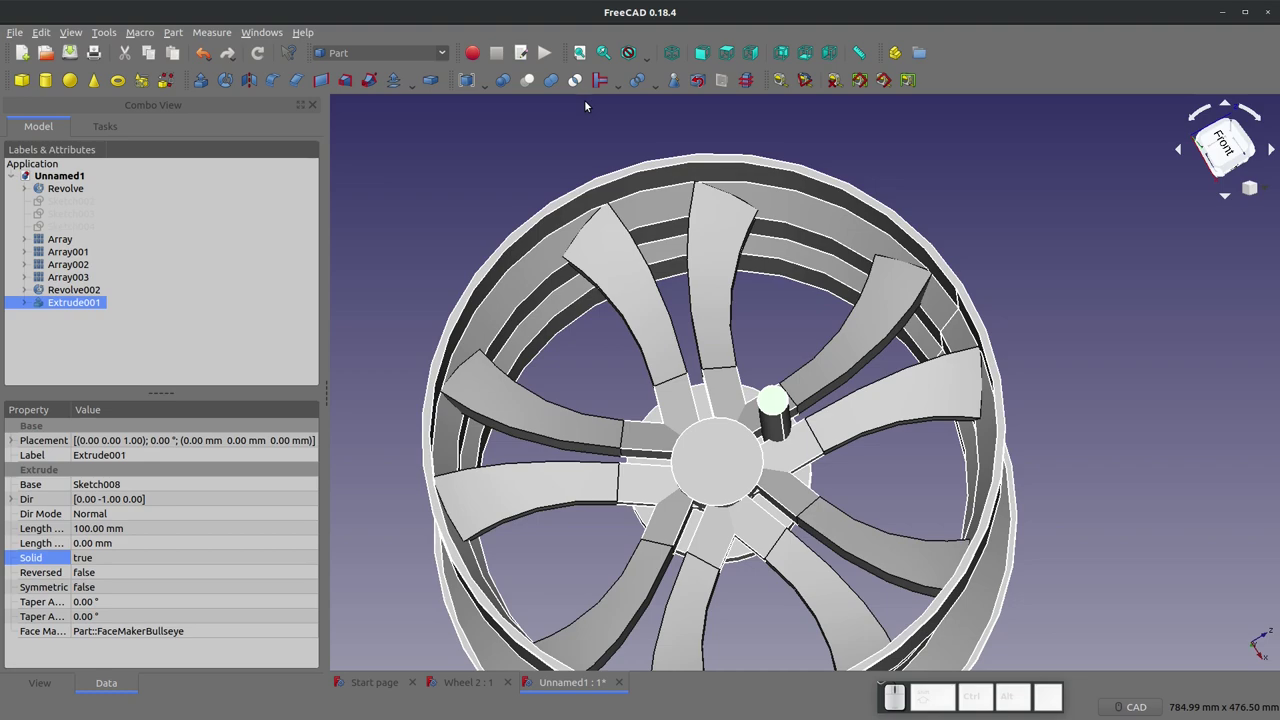
Step: Switch to Draft and make a polar Array004 of Extrude001 about the Y axis
{"action": "left_click", "coordinate": [445, 57]}
{"action": "left_click", "coordinate": [398, 103]}
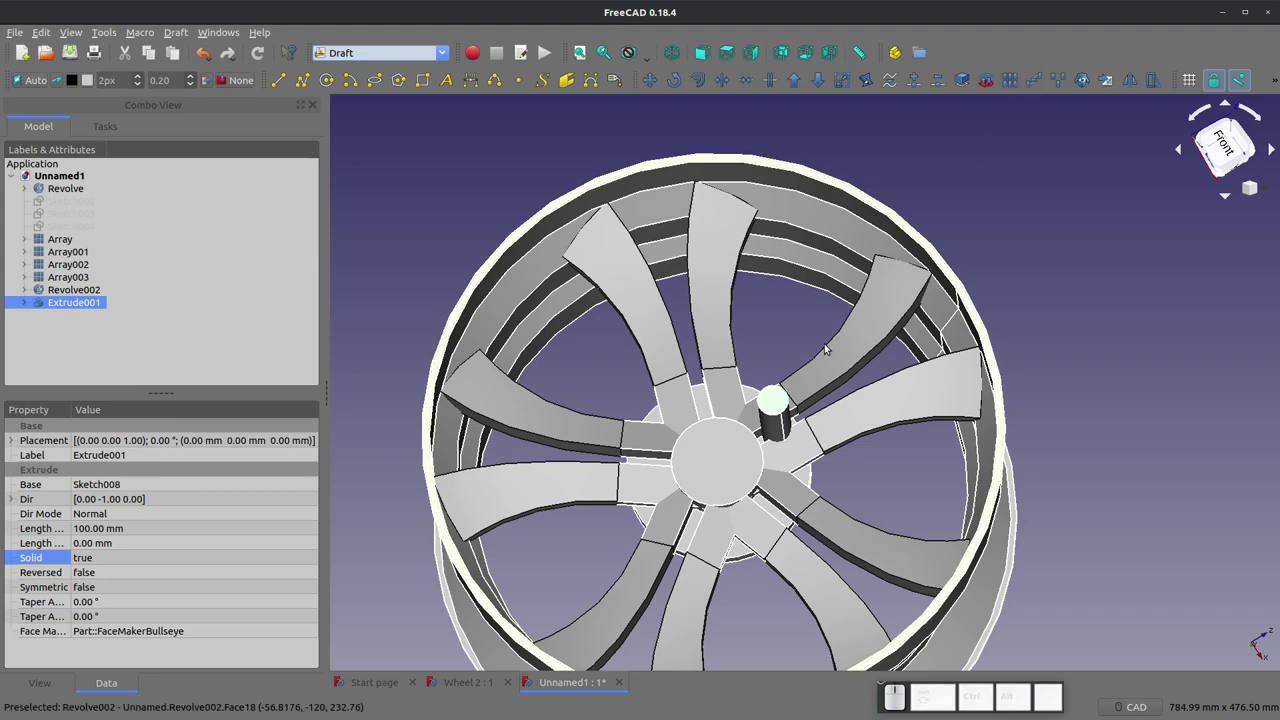
{"action": "left_click", "coordinate": [1015, 78]}
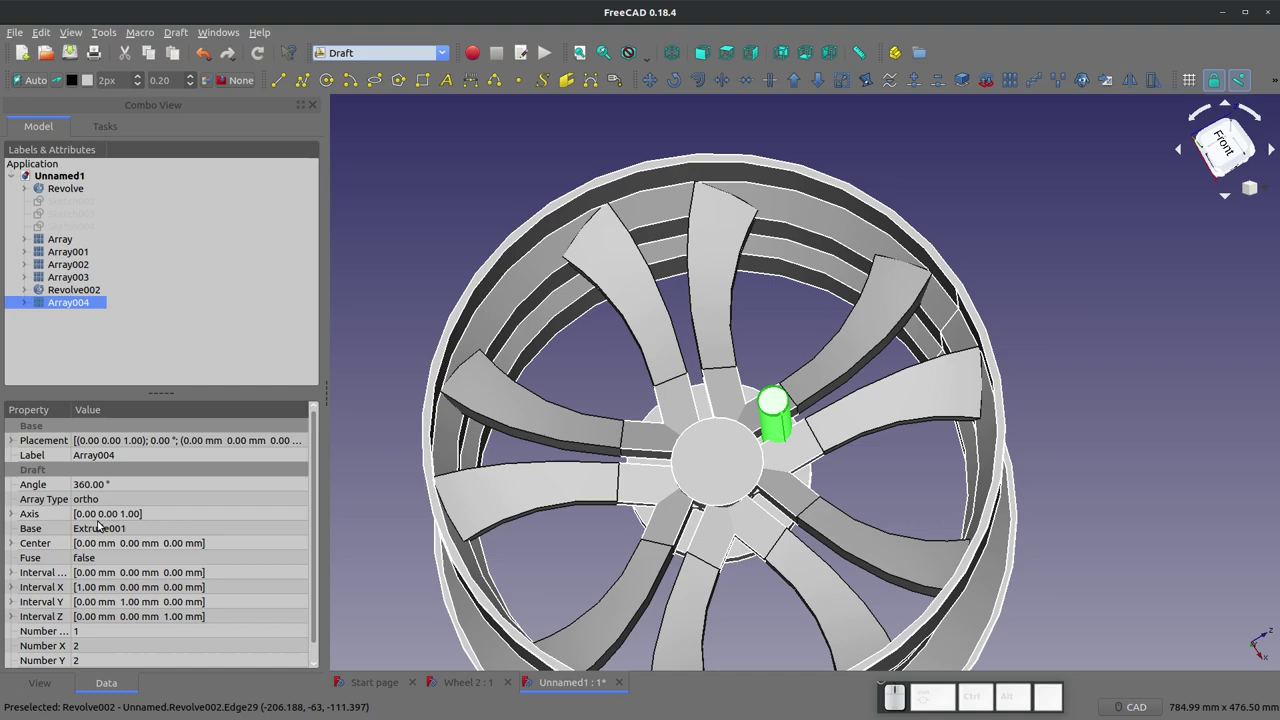
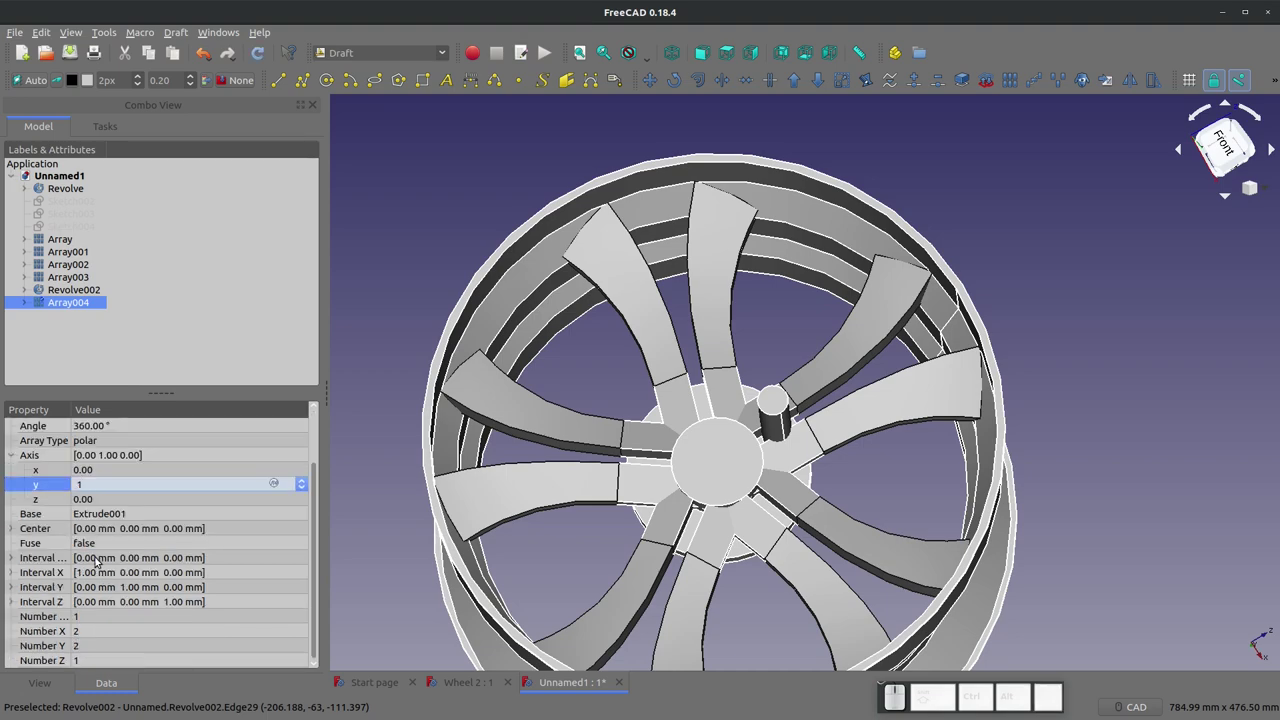
{"action": "scroll", "scroll_direction": "down", "scroll_amount": 3}
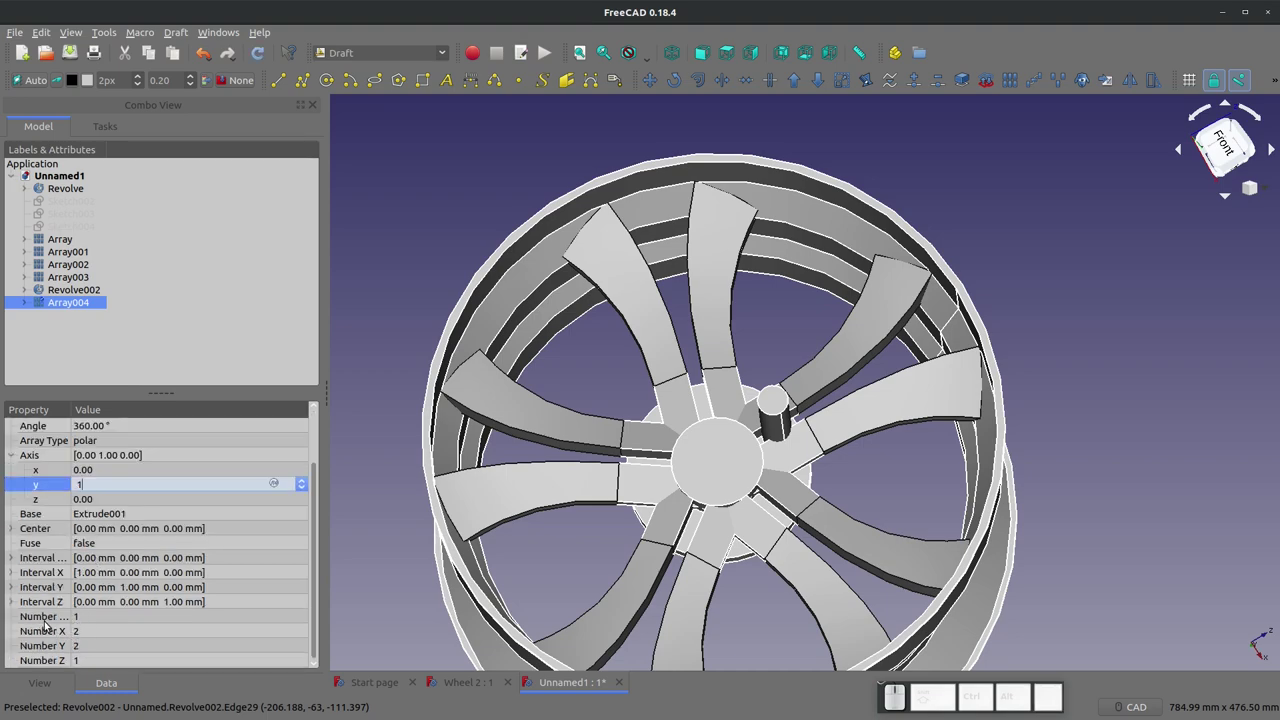
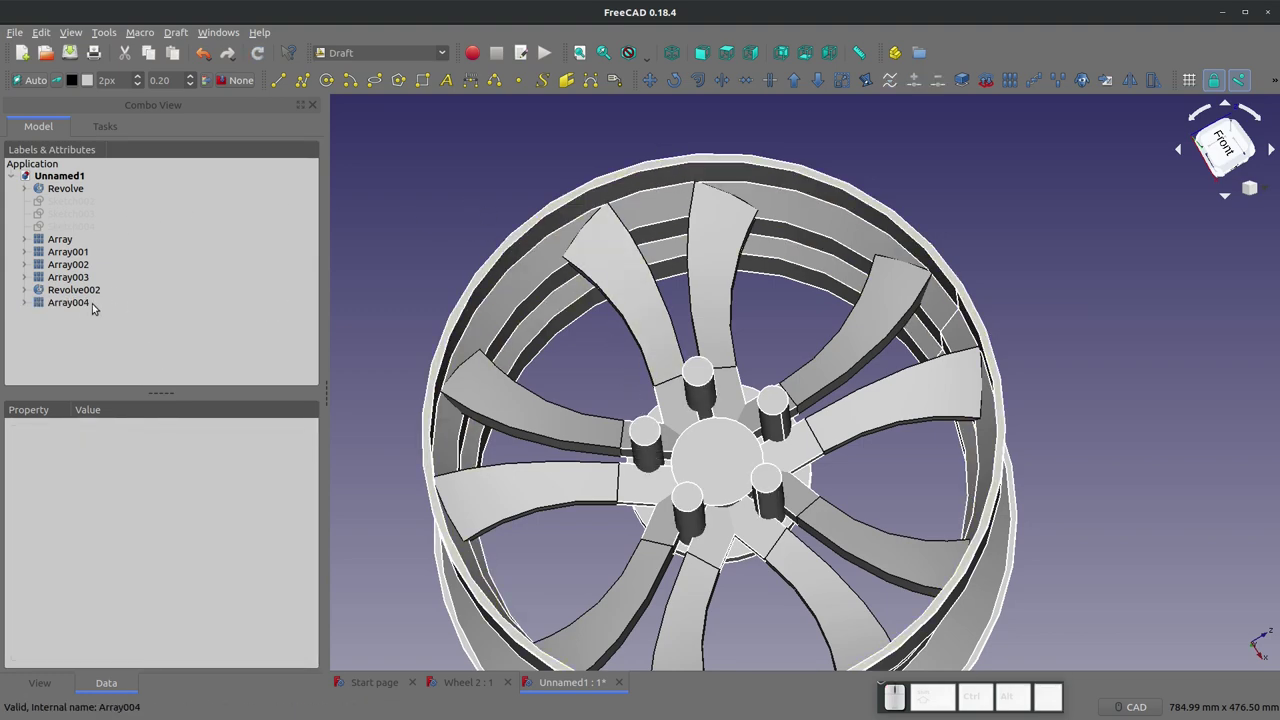
Step: Select the wheel bodies in the tree: Revolve, hub Array001, spoke Array003, Array and Revolve002
{"action": "left_click", "coordinate": [73, 300]}
{"action": "left_click", "coordinate": [415, 293]}
{"action": "left_click", "coordinate": [65, 295]}
{"action": "left_click", "coordinate": [65, 280]}
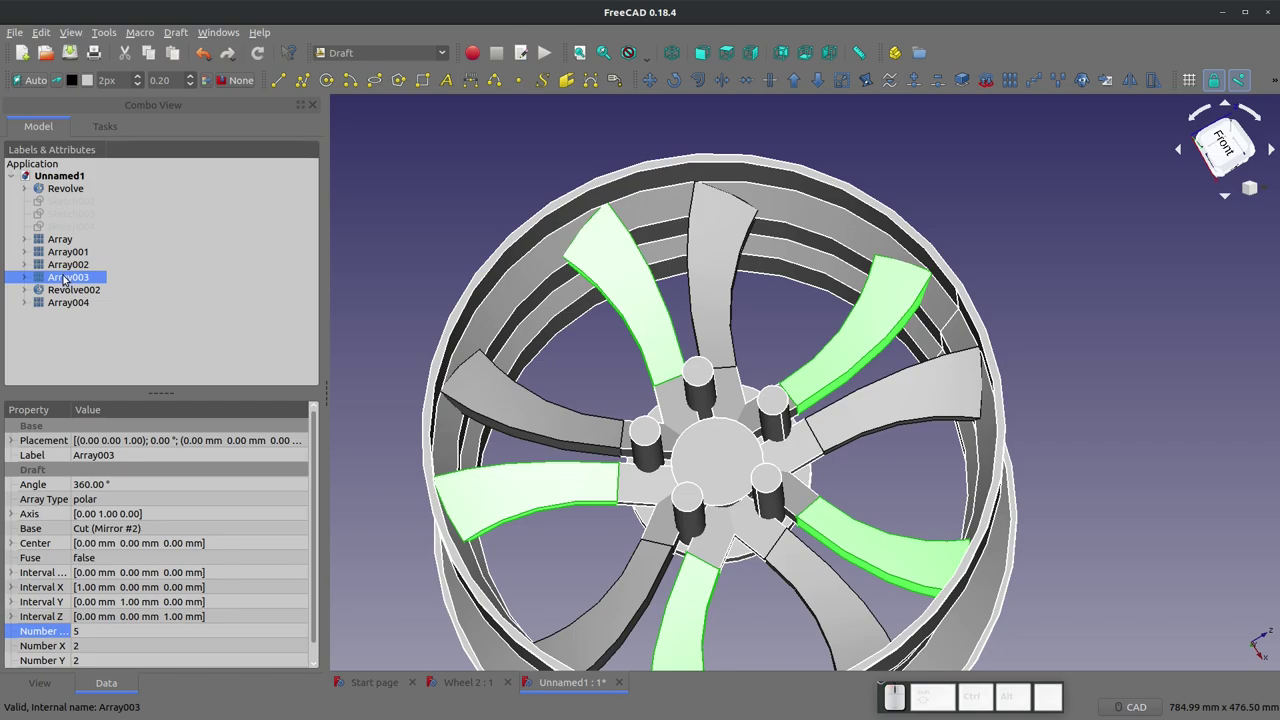
{"action": "left_click", "coordinate": [67, 264]}
{"action": "left_click", "coordinate": [69, 254]}
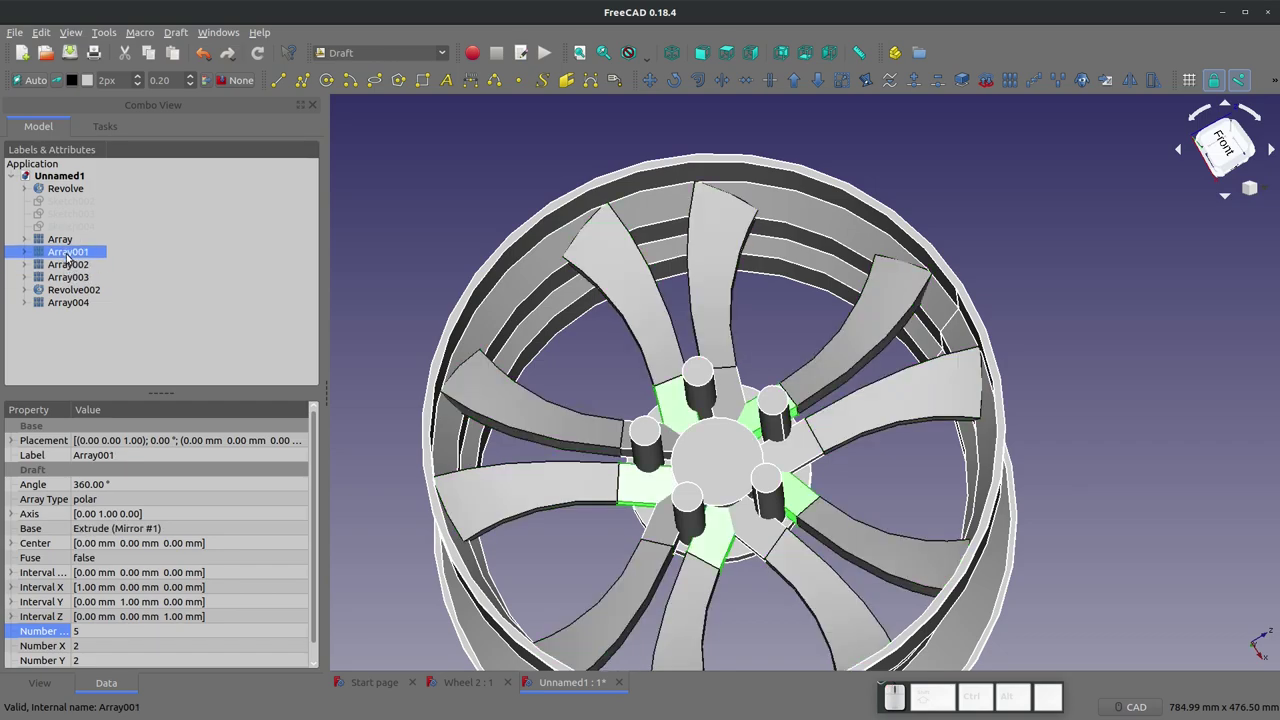
{"action": "left_click", "coordinate": [70, 240]}
{"action": "left_click", "coordinate": [75, 302]}
{"action": "left_click", "coordinate": [74, 234]}
{"action": "left_click", "coordinate": [67, 253]}
{"action": "left_click", "coordinate": [67, 268]}
{"action": "left_click", "coordinate": [73, 280]}
{"action": "left_click", "coordinate": [73, 289]}
Step: Complete the selection of wheel pieces and bring up the workbench dropdown
{"action": "scroll", "scroll_direction": "up", "scroll_amount": 3}
{"action": "scroll", "scroll_direction": "up", "scroll_amount": 3}
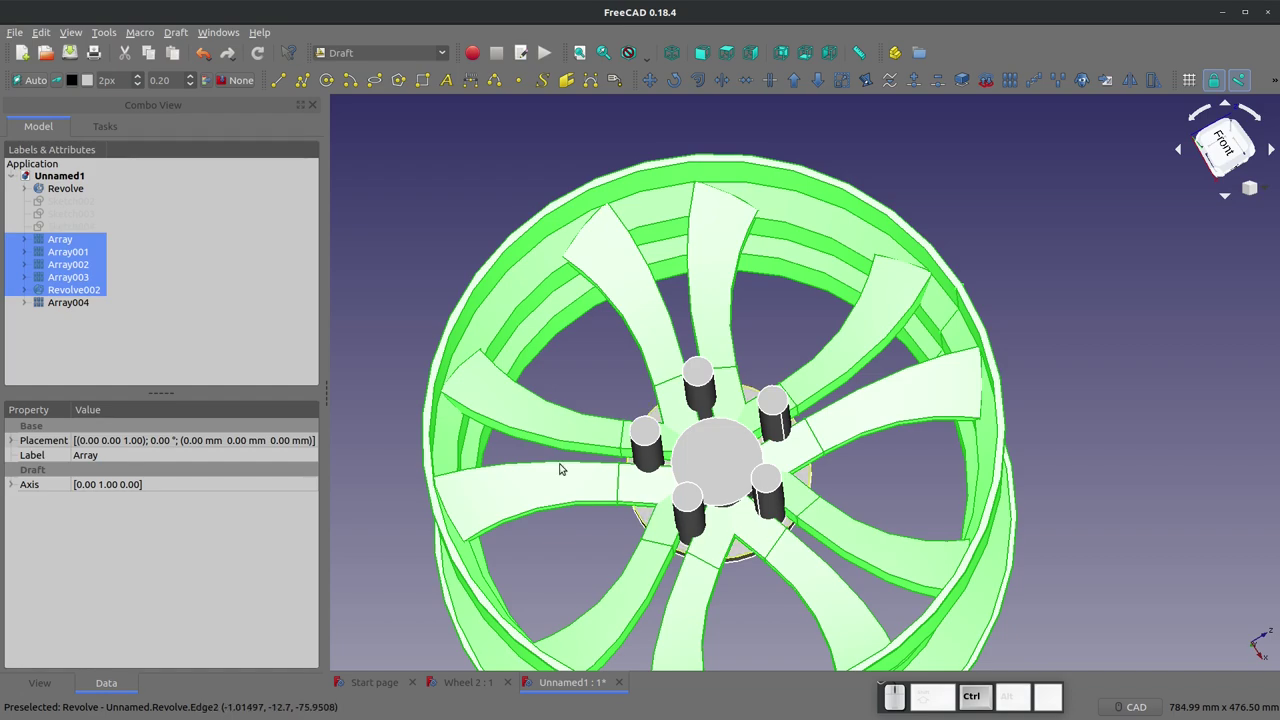
{"action": "left_click", "coordinate": [68, 190]}
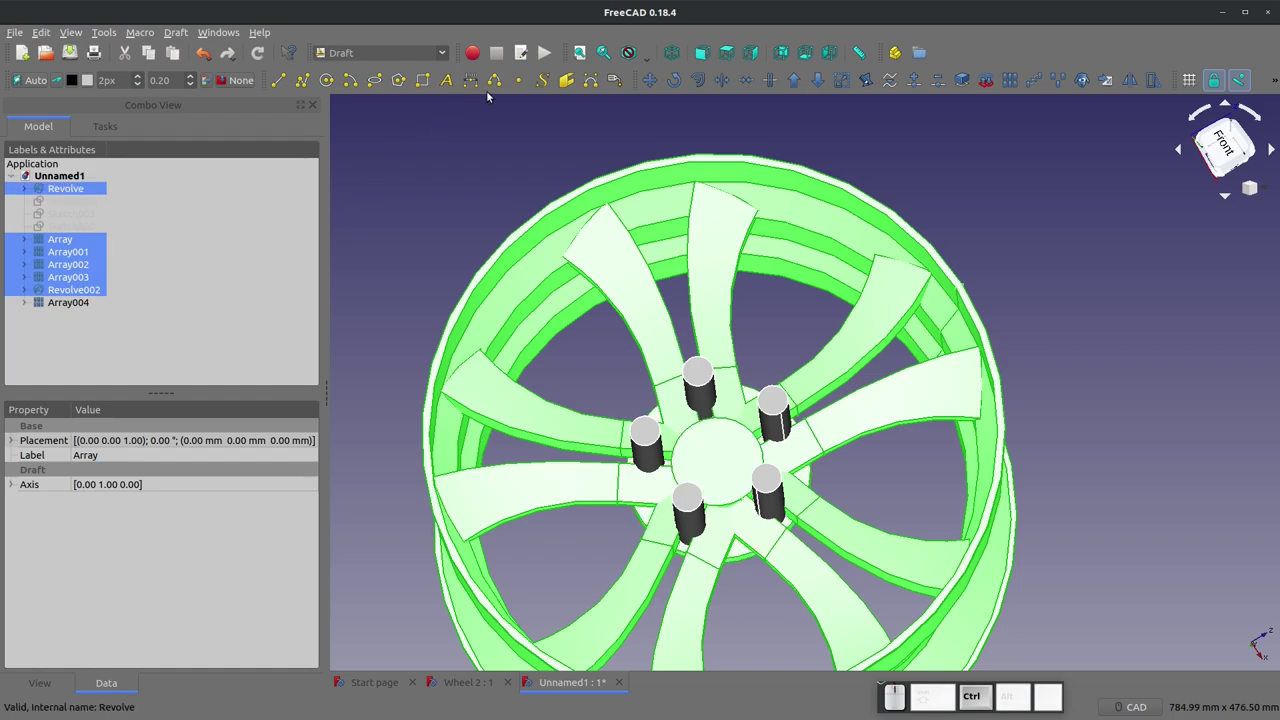
{"action": "left_click", "coordinate": [438, 56]}
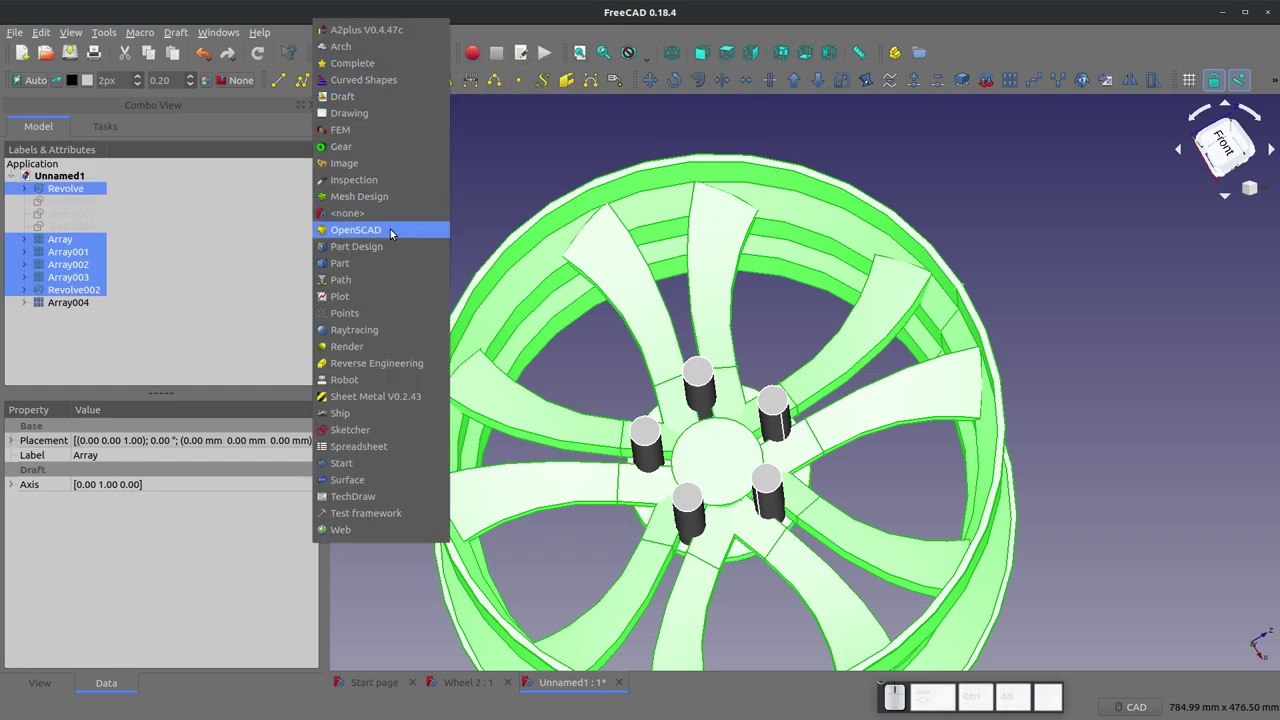
Step: Switch to Part, save as 'Wheel Video Version', fuse the parts and cut Array004 pins from the Fusion
{"action": "left_click", "coordinate": [384, 258]}
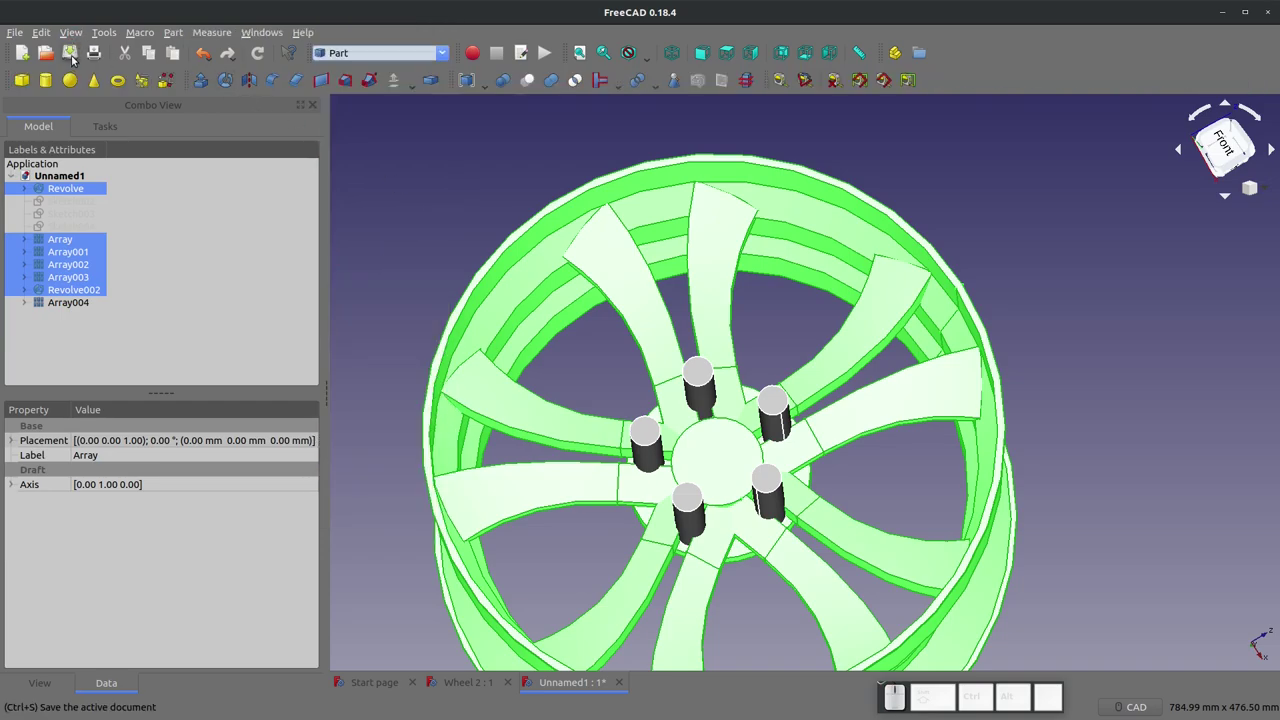
{"action": "left_click", "coordinate": [74, 56]}
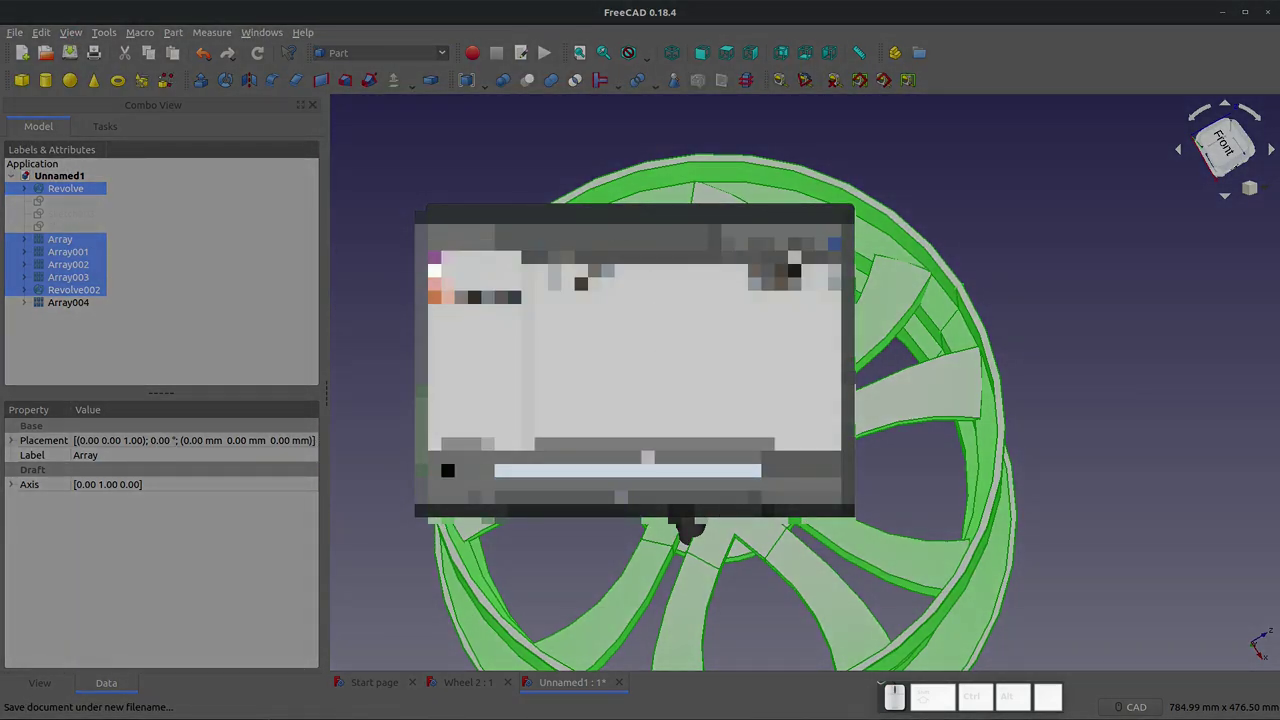
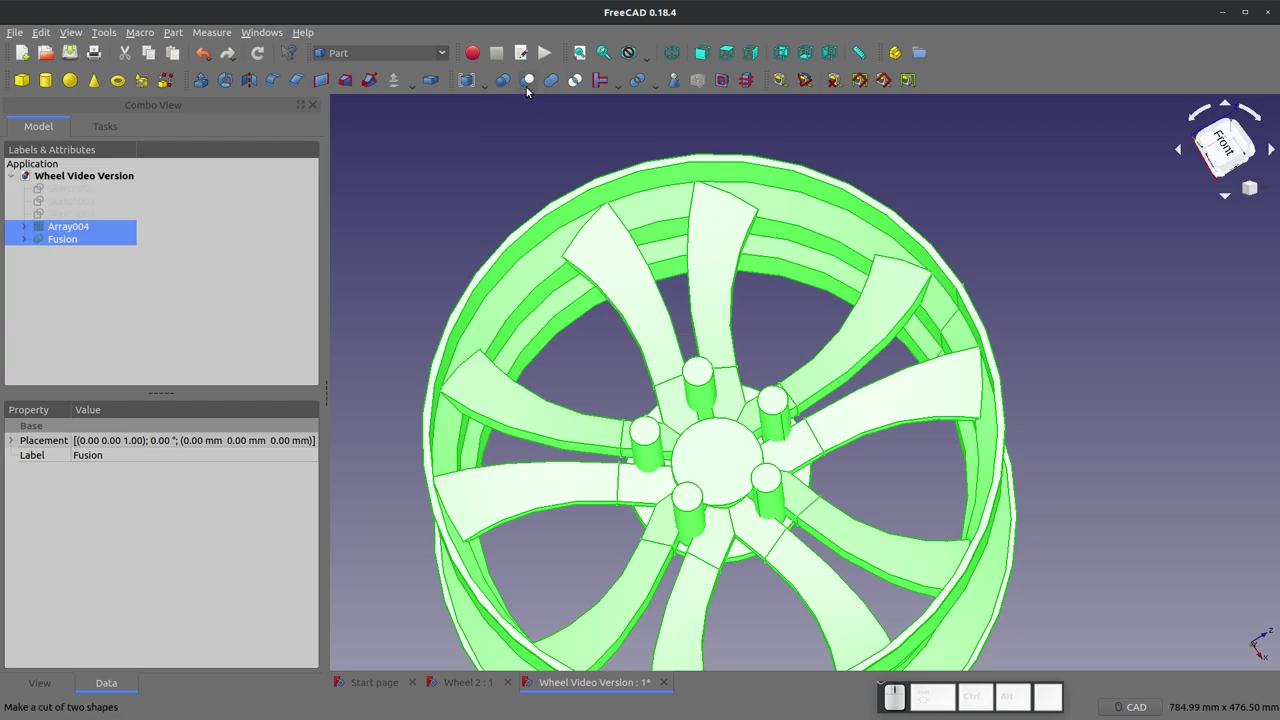
{"action": "left_click", "coordinate": [528, 83]}
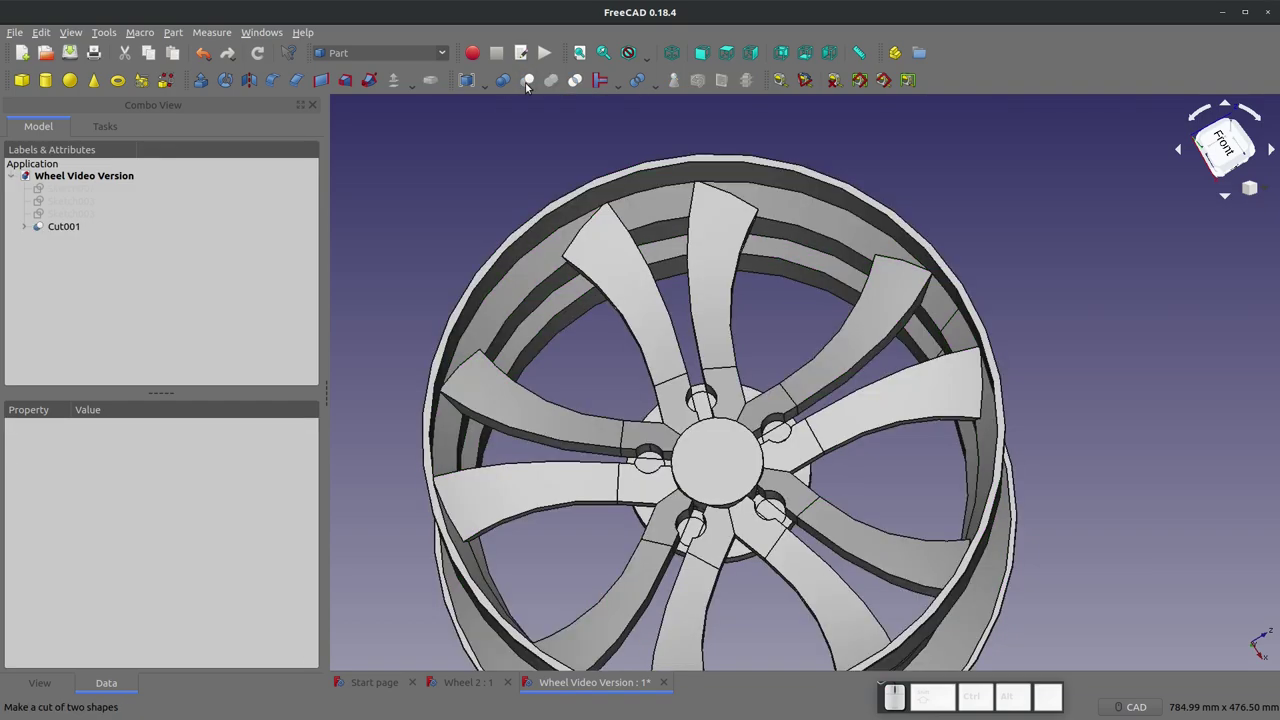
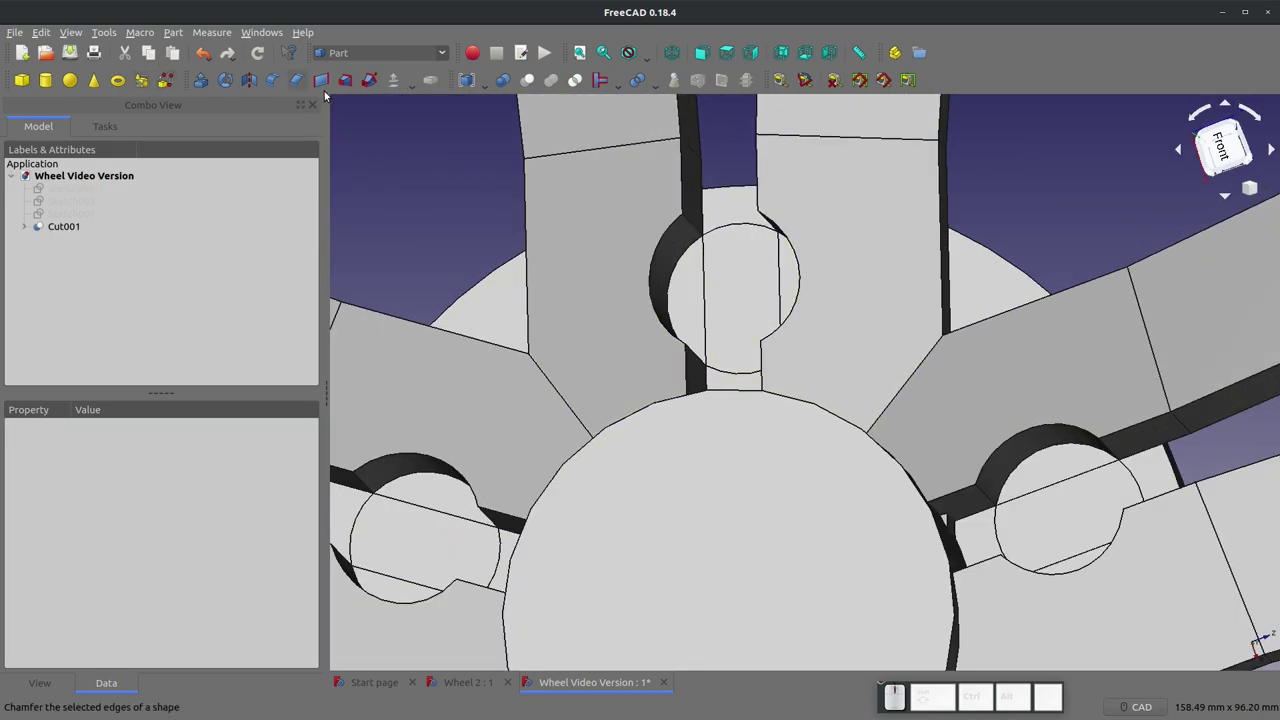
{"action": "left_click", "coordinate": [180, 36]}
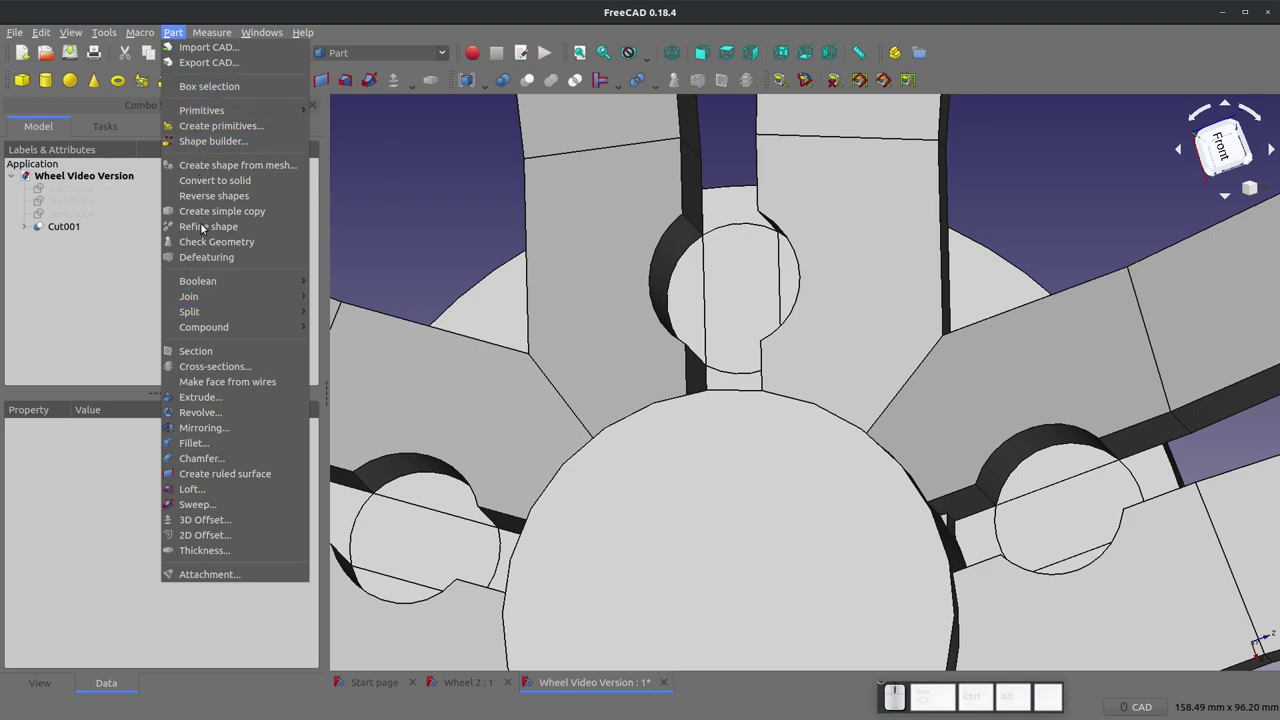
{"action": "left_click", "coordinate": [390, 236]}
{"action": "left_click", "coordinate": [75, 229]}
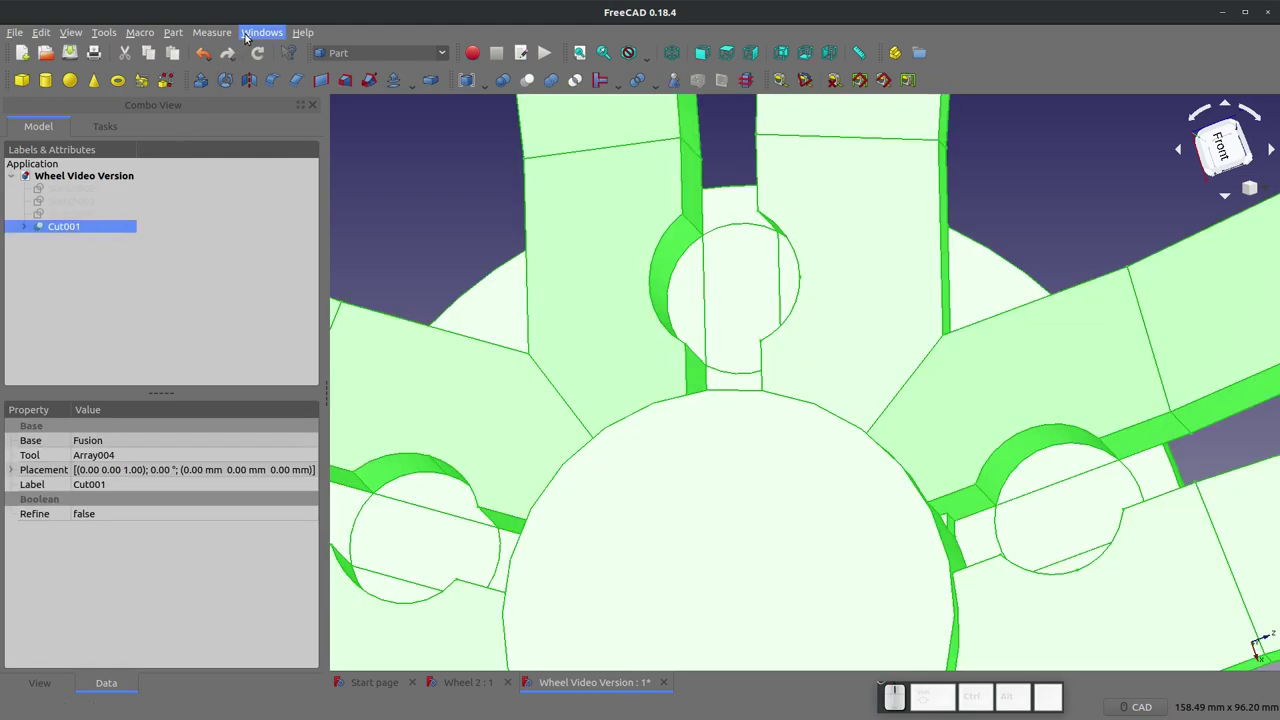
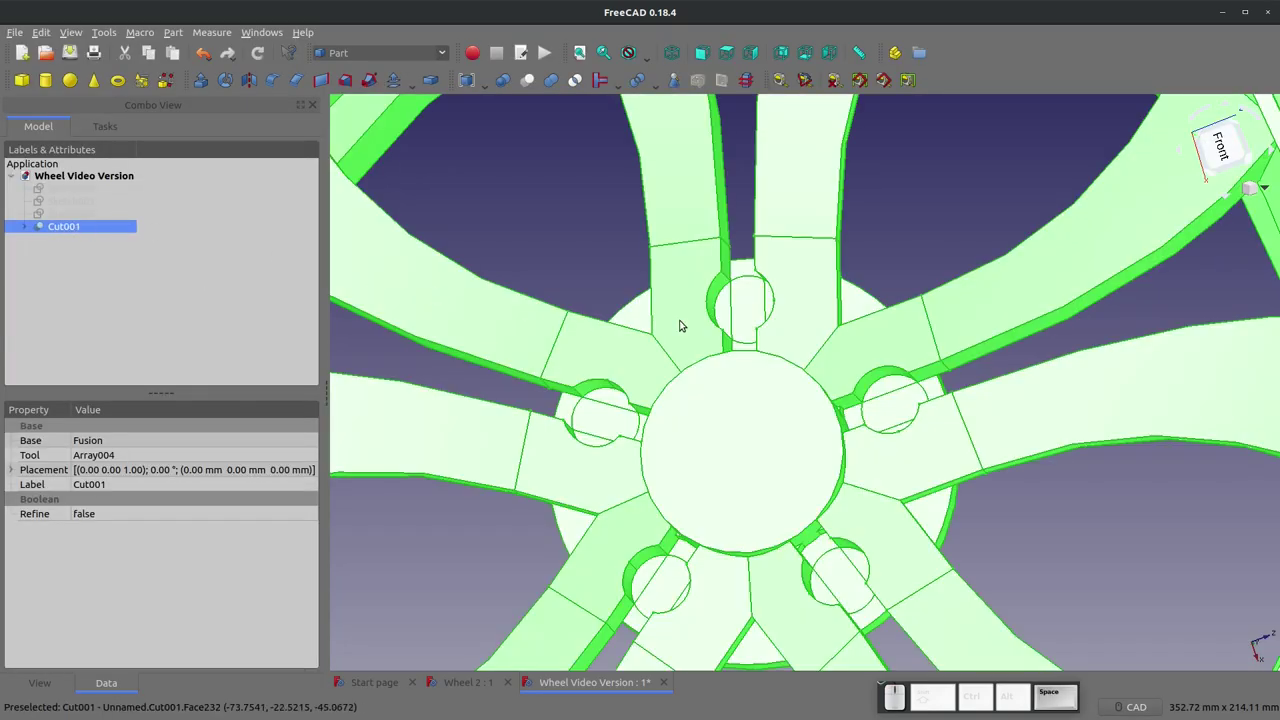
{"action": "left_click", "coordinate": [543, 196]}
{"action": "scroll", "scroll_direction": "down", "scroll_amount": 3}
{"action": "scroll", "scroll_direction": "up", "scroll_amount": 3}
{"action": "left_click", "coordinate": [684, 287]}
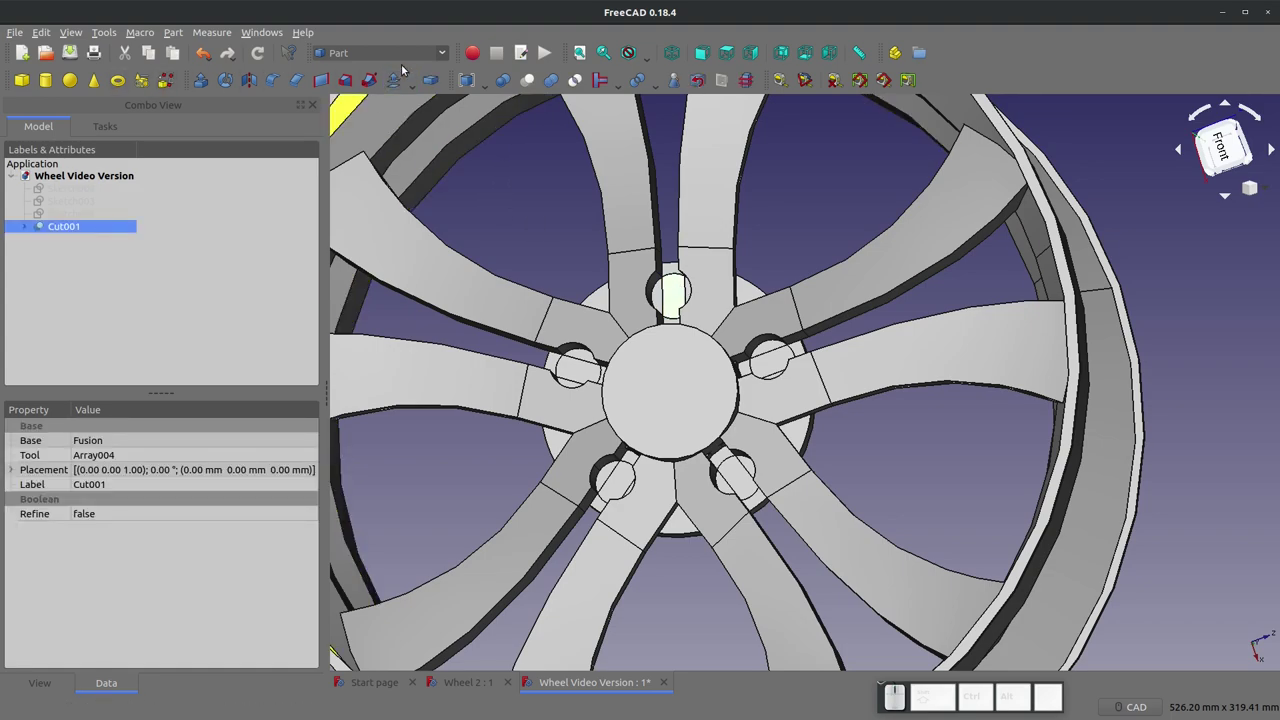
Step: Switch to Sketcher and draw a circle in a new sketch centred on the top lug hole
{"action": "left_click", "coordinate": [432, 57]}
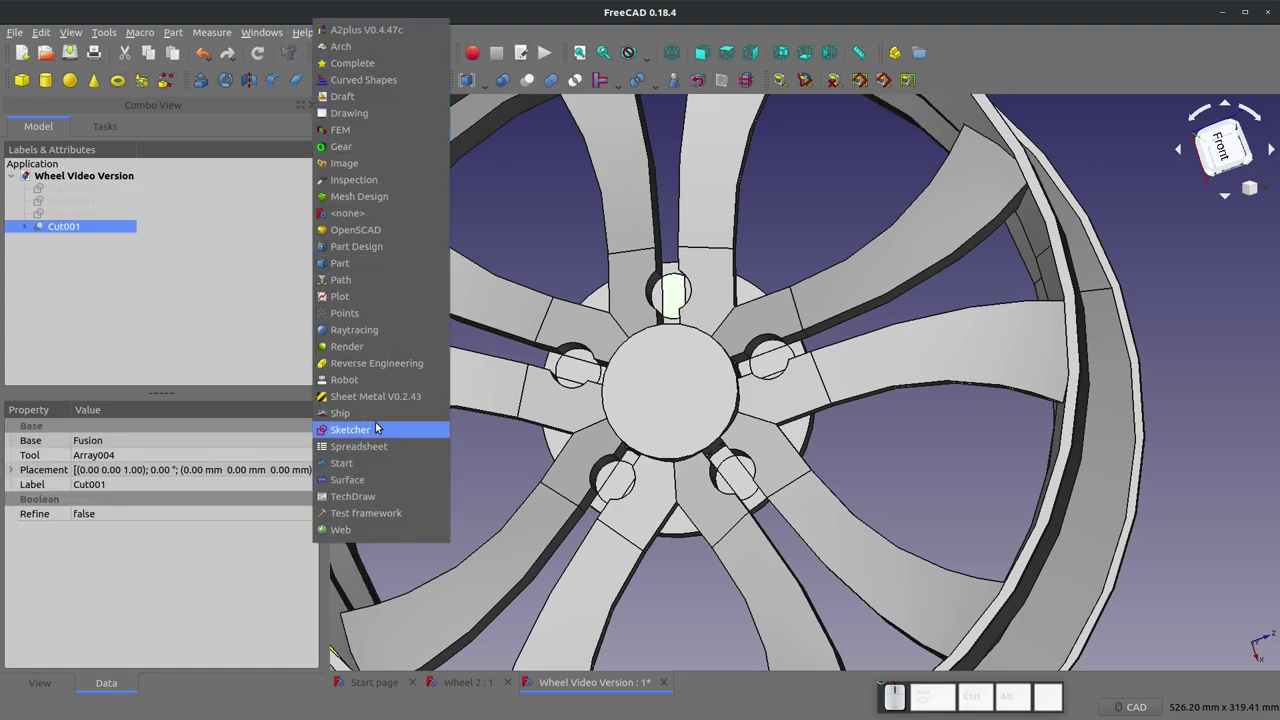
{"action": "left_click", "coordinate": [377, 425]}
{"action": "middle_click", "coordinate": [485, 278]}
{"action": "left_click", "coordinate": [25, 78]}
{"action": "left_click_drag", "start_coordinate": [445, 228], "coordinate": [733, 390]}
{"action": "left_click", "coordinate": [733, 390]}
{"action": "scroll", "scroll_direction": "up", "scroll_amount": 3}
{"action": "scroll", "scroll_direction": "down", "scroll_amount": 3}
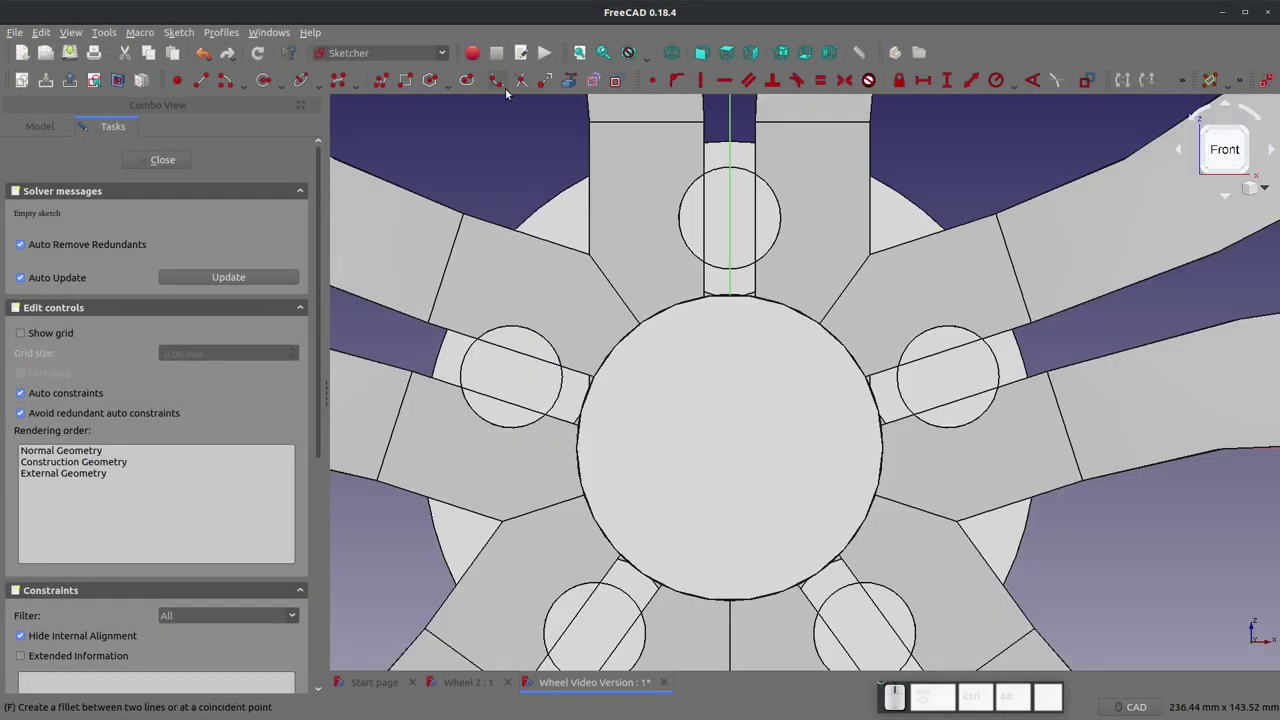
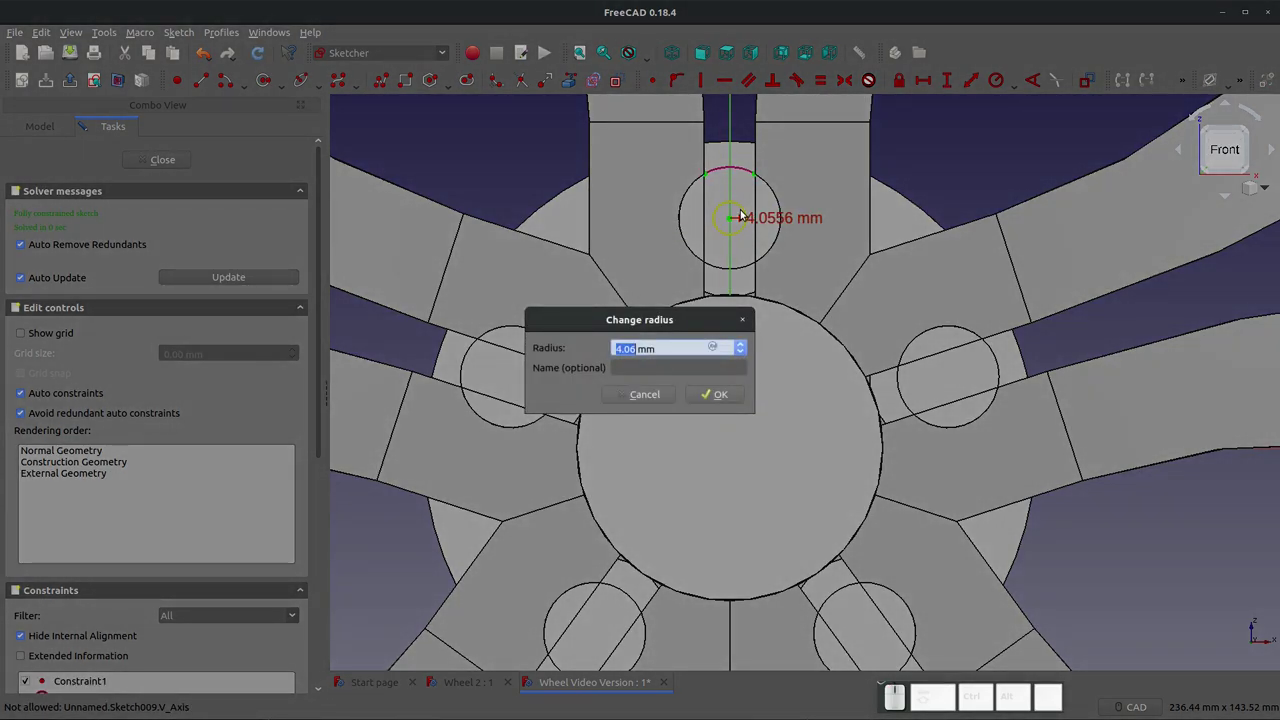
Step: Set the circle's radius to 6.35 mm
{"action": "key", "text": "KP_6"}
{"action": "key", "text": "KP_Decimal"}
{"action": "key", "text": "KP_3"}
{"action": "key", "text": "KP_5"}
{"action": "key", "text": "KP_Enter"}
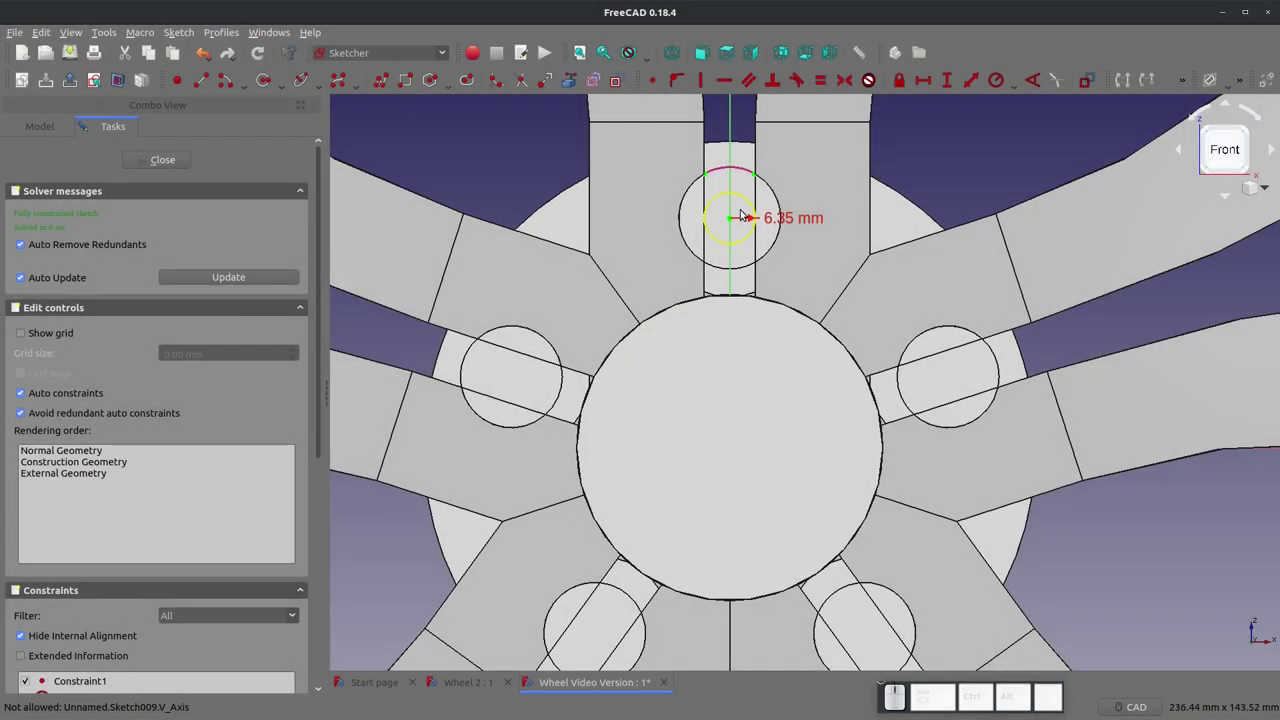
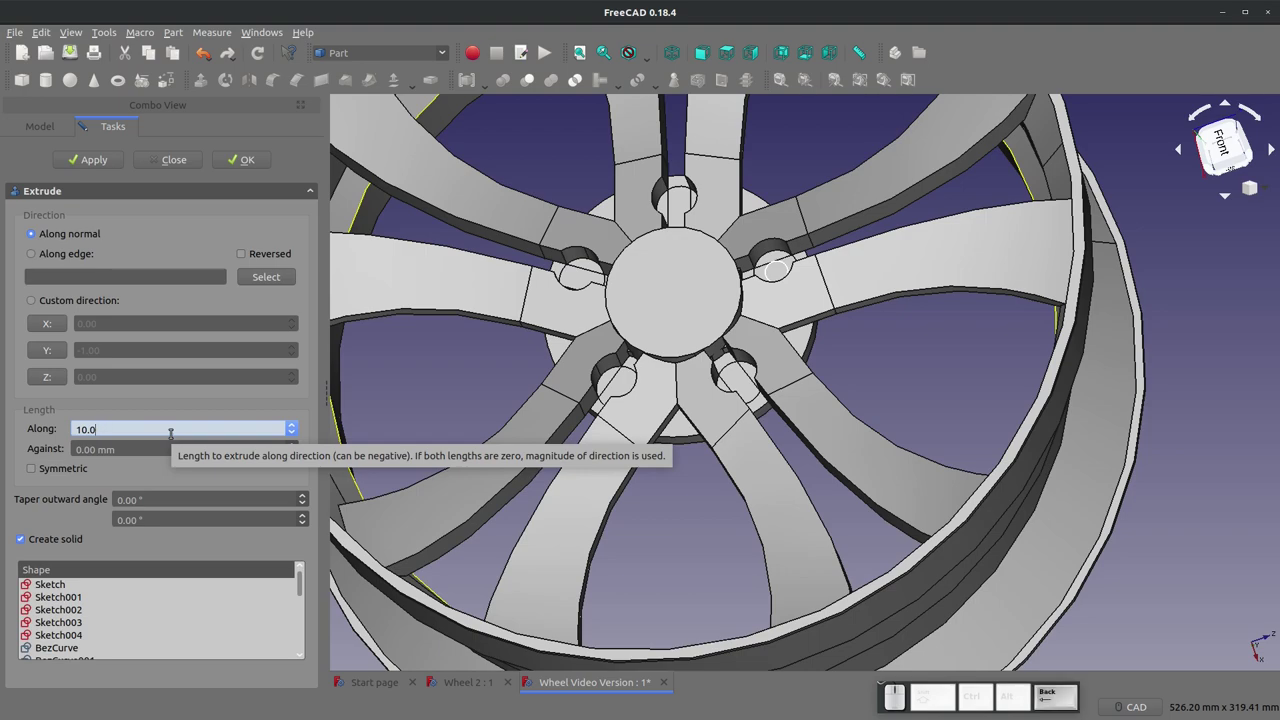
Step: Extrude the circle 100 symmetric into rod Extrude002 and select it for the polar array
{"action": "key", "text": "BackSpace"}
{"action": "key", "text": "KP_0"}
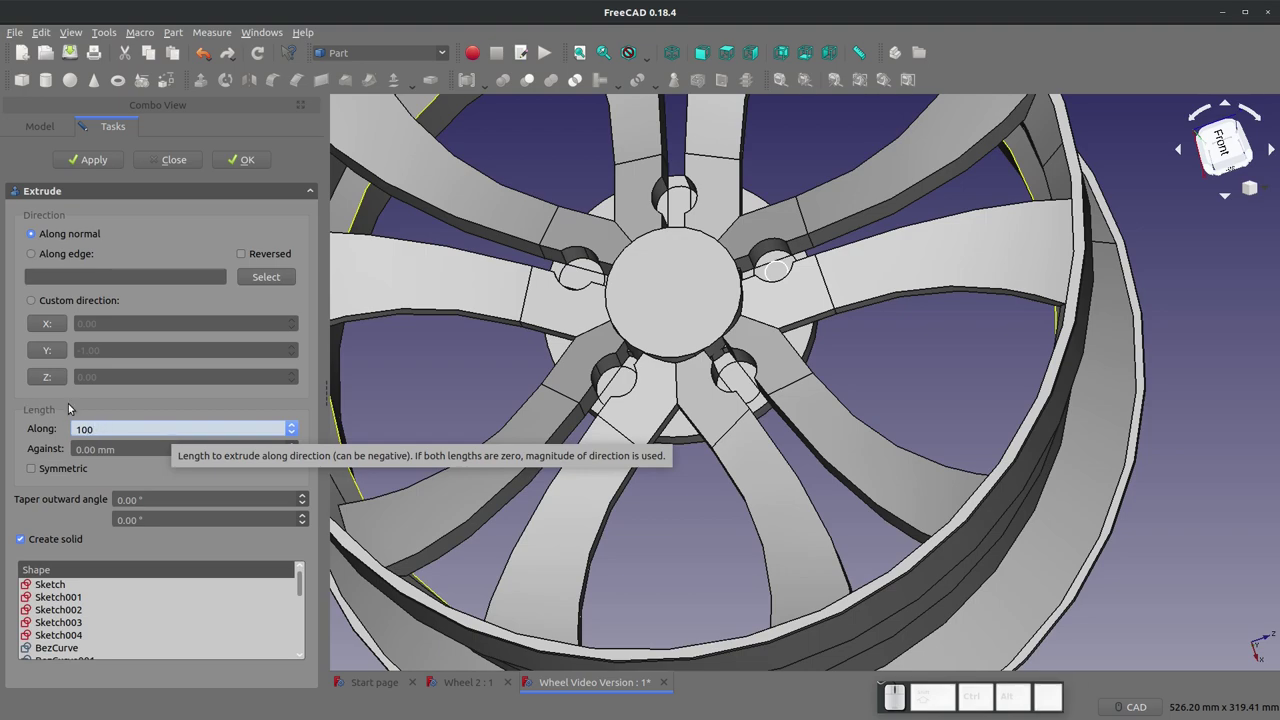
{"action": "left_click", "coordinate": [28, 475]}
{"action": "left_click", "coordinate": [30, 470]}
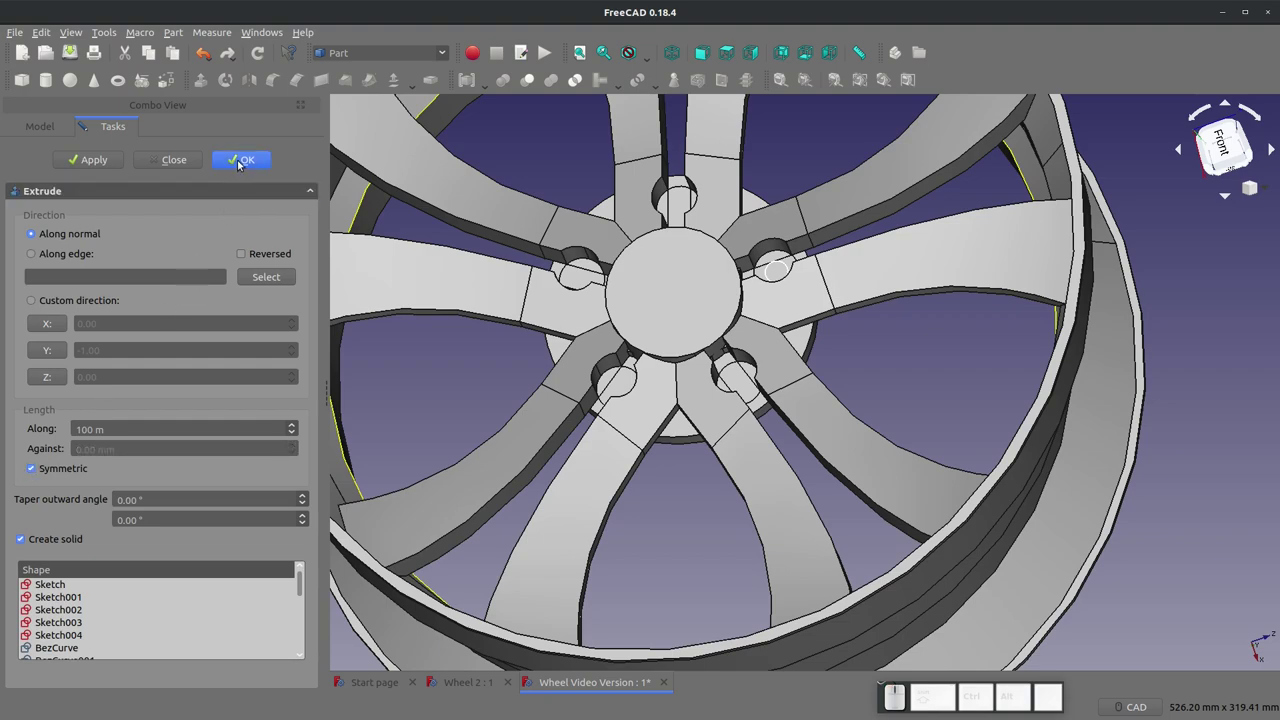
{"action": "left_click", "coordinate": [68, 165]}
{"action": "left_click", "coordinate": [157, 164]}
{"action": "left_click", "coordinate": [90, 246]}
{"action": "left_click", "coordinate": [85, 238]}
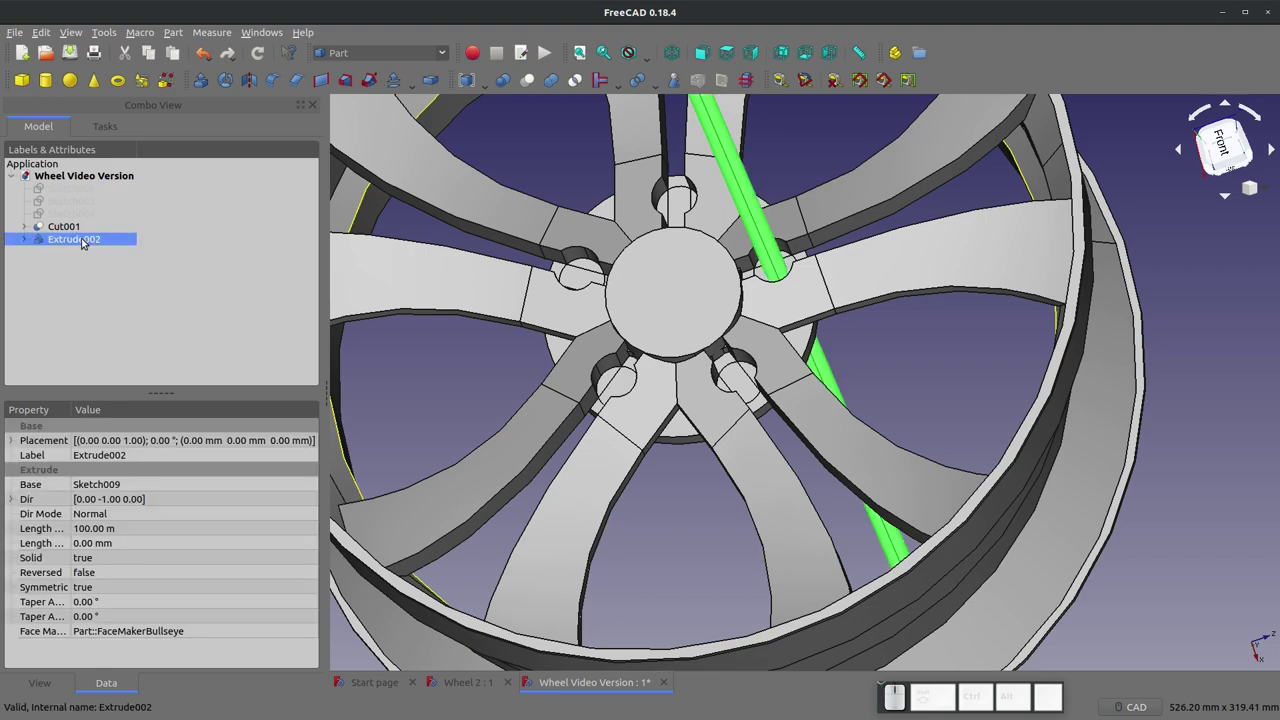
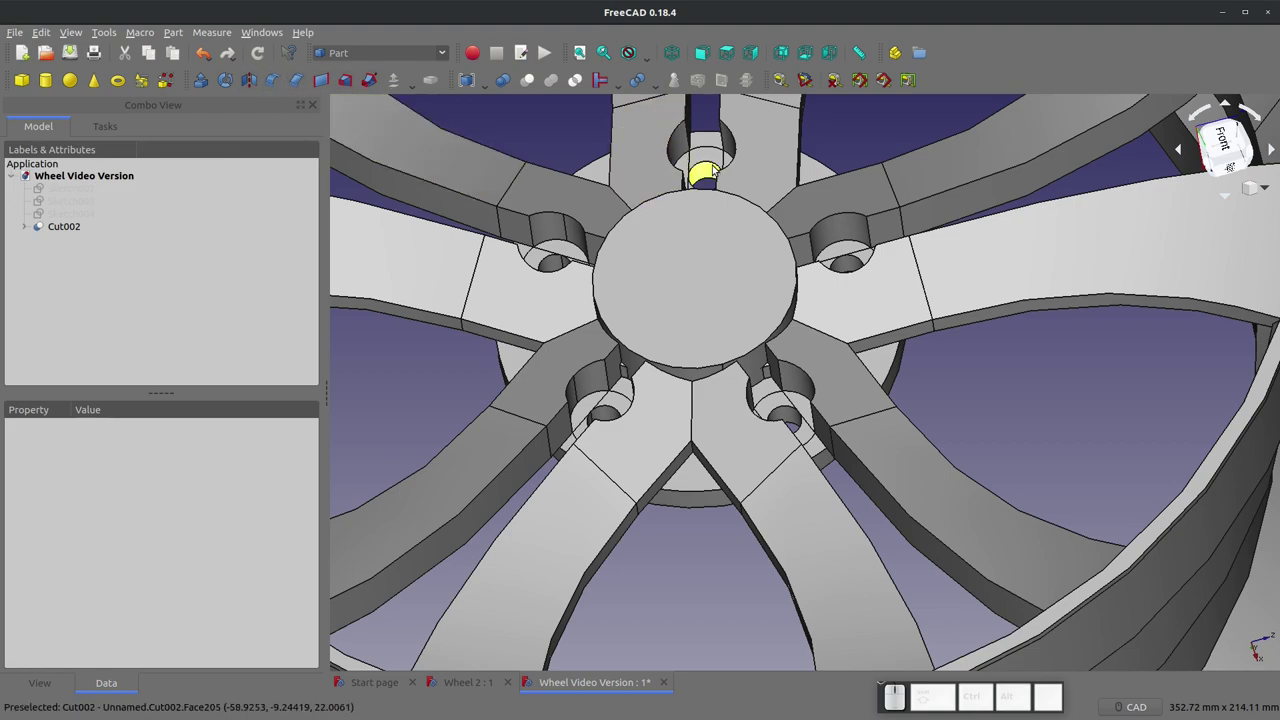
Step: Chamfer the edge of the top lug hole on Cut002 with the Part Chamfer tool
{"action": "left_click", "coordinate": [710, 163]}
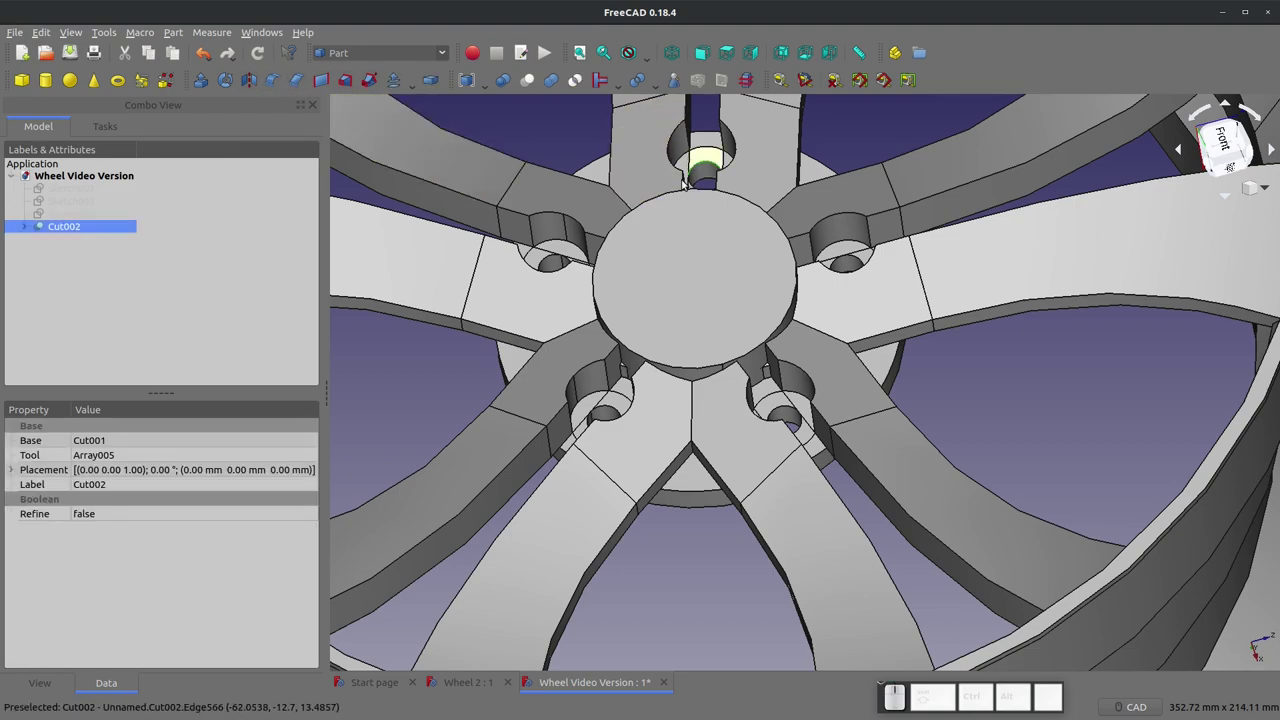
{"action": "left_click", "coordinate": [301, 78]}
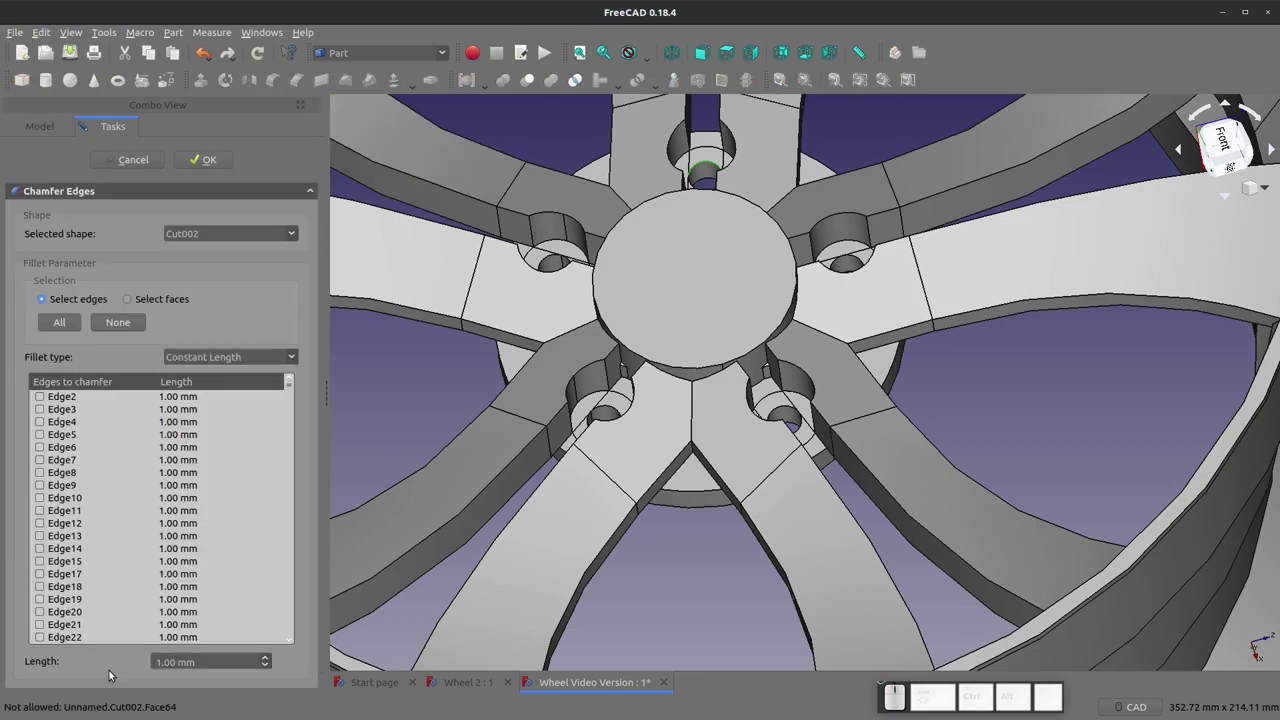
{"action": "left_click_drag", "start_coordinate": [271, 660], "coordinate": [262, 673]}
{"action": "left_click", "coordinate": [263, 675]}
{"action": "left_click", "coordinate": [268, 667]}
{"action": "left_click", "coordinate": [202, 158]}
Step: Reopen the Chamfer and add the other lug holes' edges so all five are countersunk
{"action": "scroll", "scroll_direction": "up", "scroll_amount": 3}
{"action": "scroll", "scroll_direction": "down", "scroll_amount": 3}
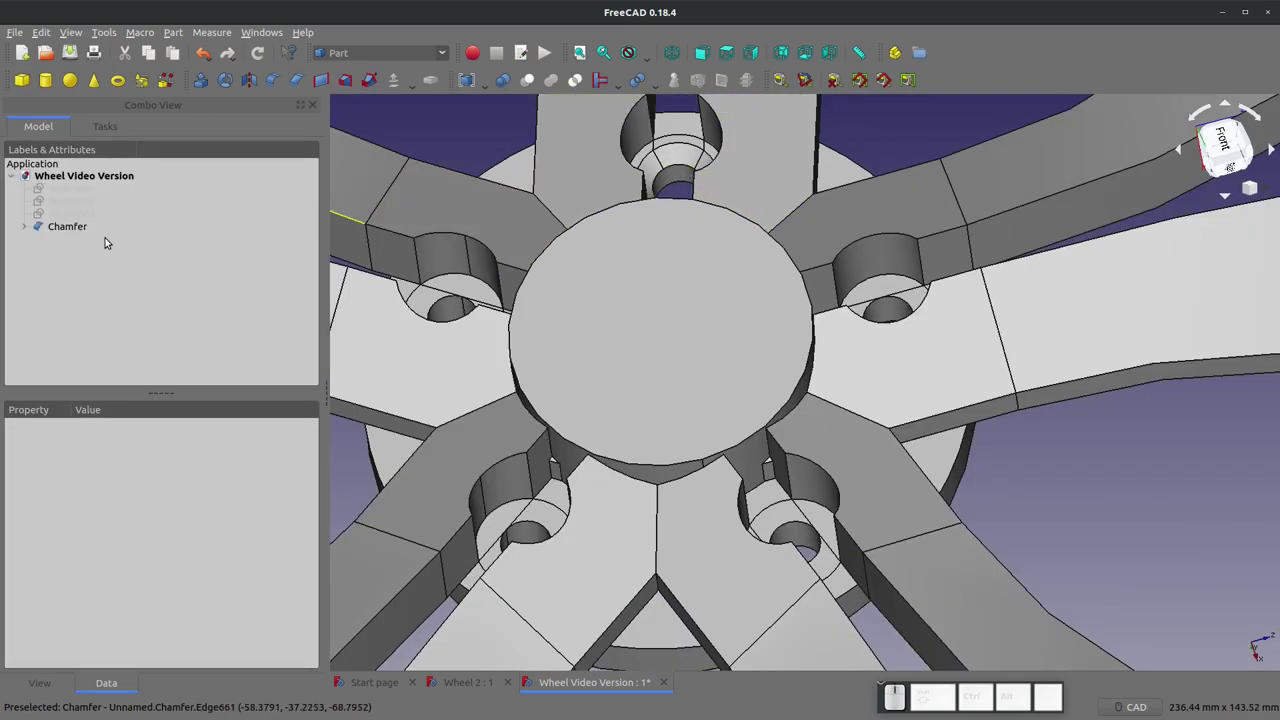
{"action": "right_click", "coordinate": [75, 226]}
{"action": "left_click", "coordinate": [133, 240]}
{"action": "left_click", "coordinate": [438, 305]}
{"action": "left_click", "coordinate": [533, 521]}
{"action": "left_click", "coordinate": [789, 531]}
{"action": "left_click", "coordinate": [874, 309]}
{"action": "left_click", "coordinate": [217, 168]}
{"action": "scroll", "scroll_direction": "down", "scroll_amount": 3}
{"action": "scroll", "scroll_direction": "up", "scroll_amount": 3}
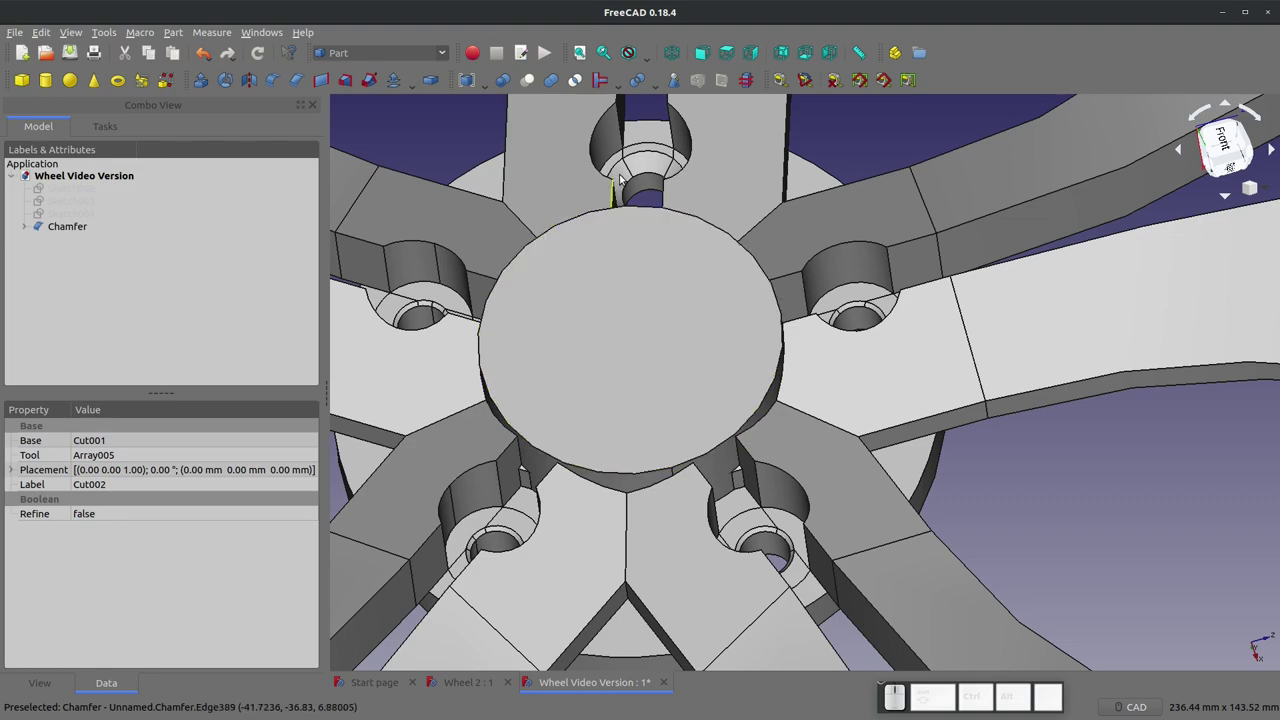
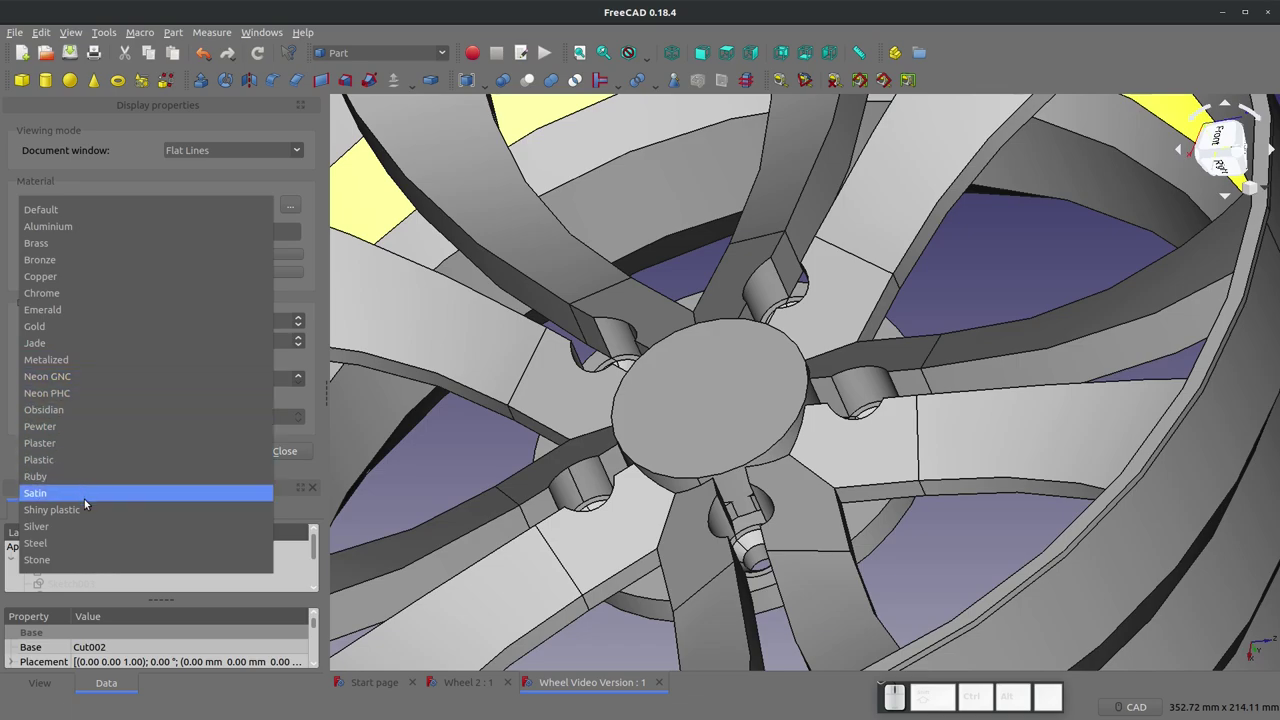
Step: Give the chamfered wheel the Chrome material and close the display properties panel
{"action": "scroll", "scroll_direction": "up", "scroll_amount": 3}
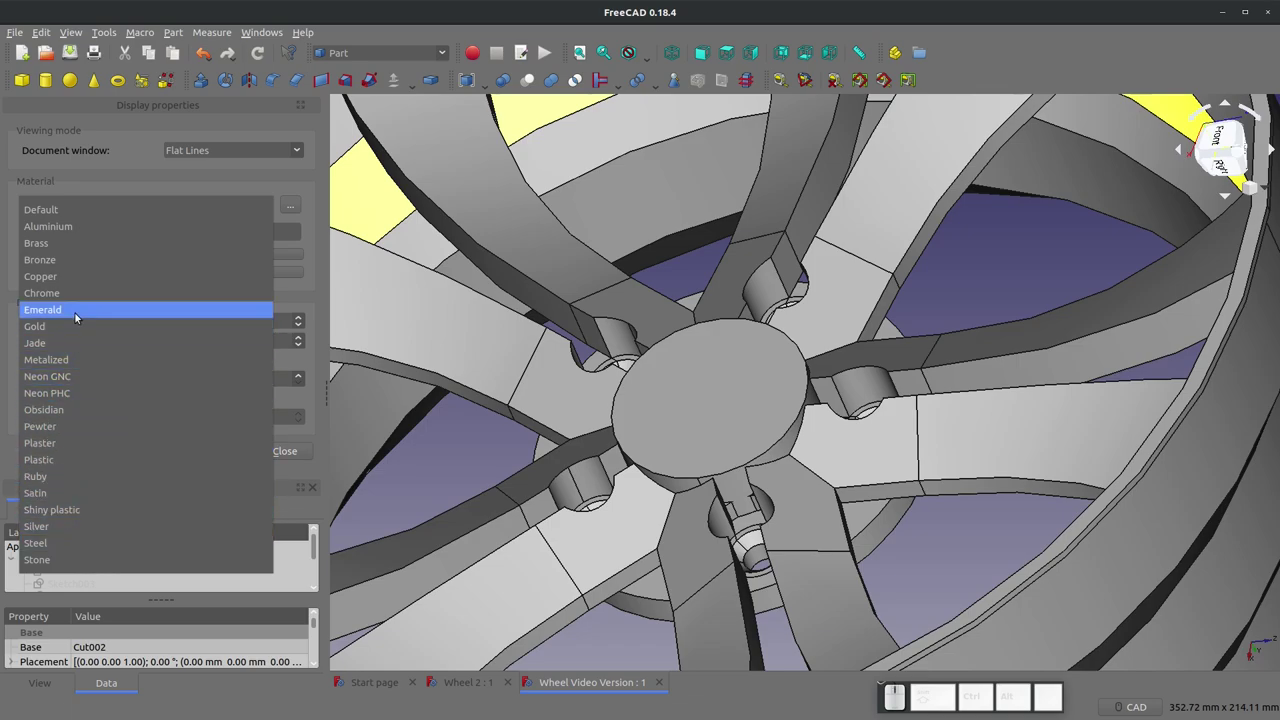
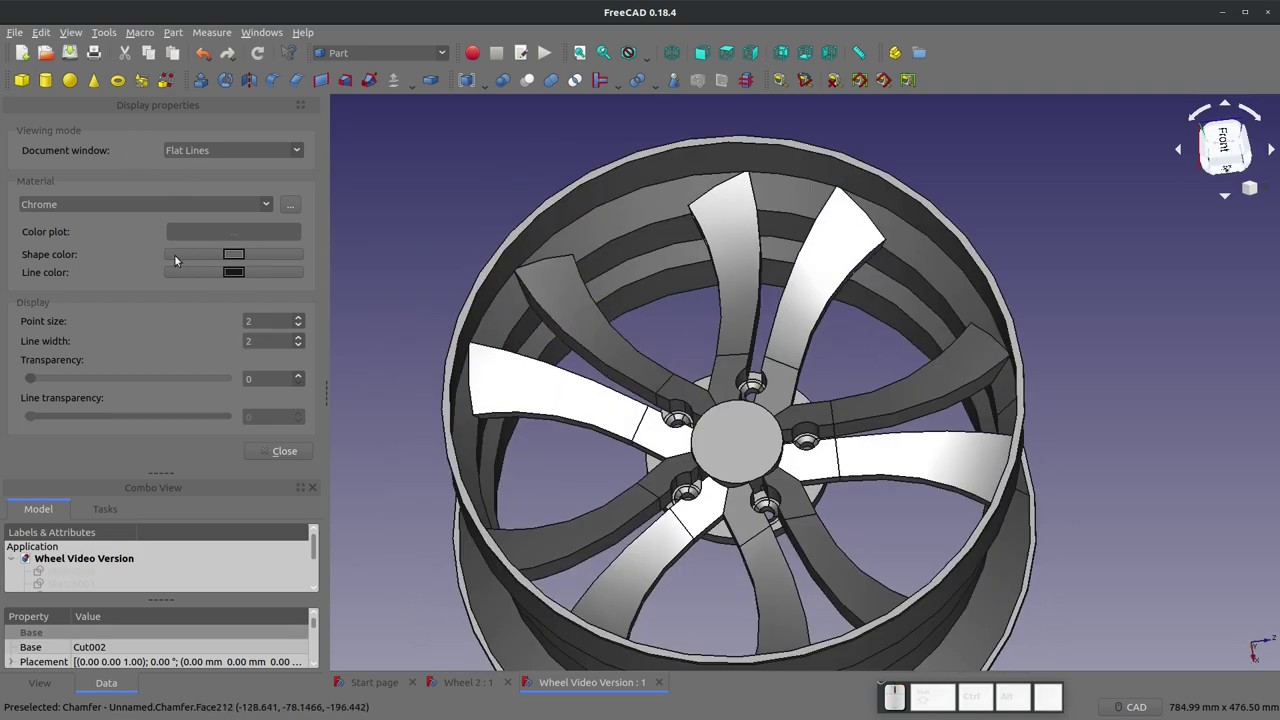
{"action": "left_click", "coordinate": [302, 455]}
{"action": "left_click", "coordinate": [344, 341]}
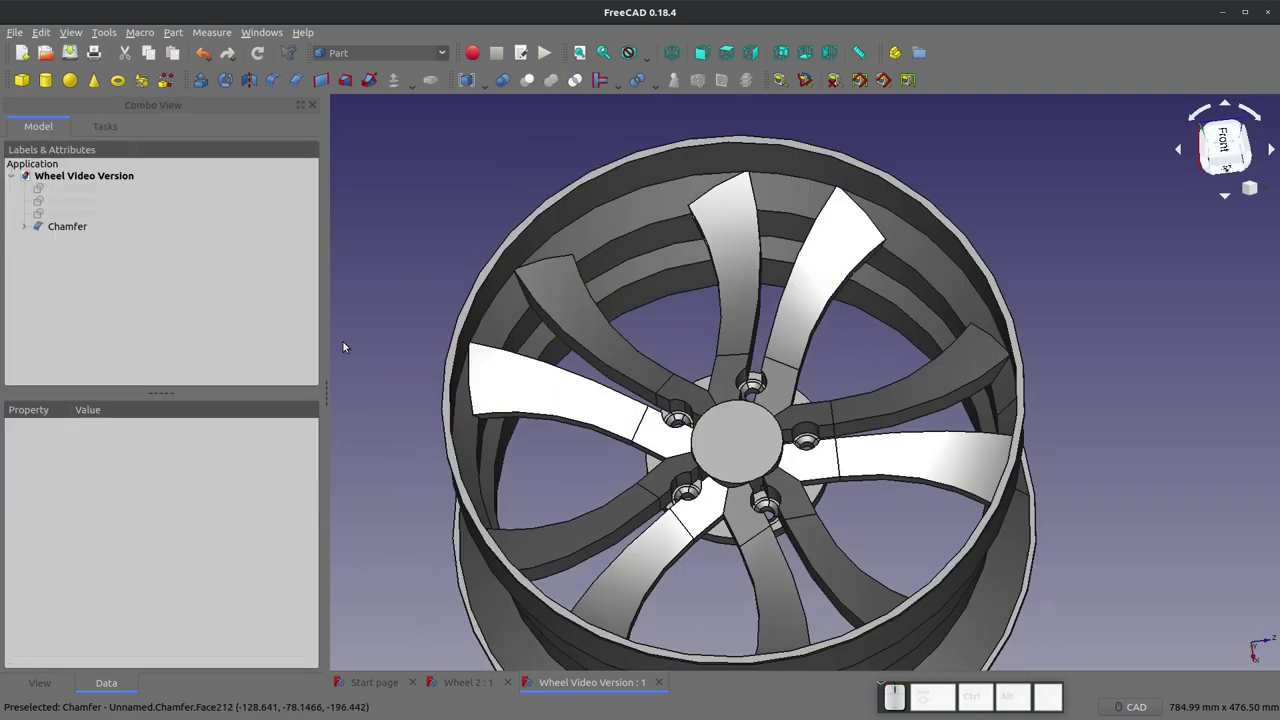
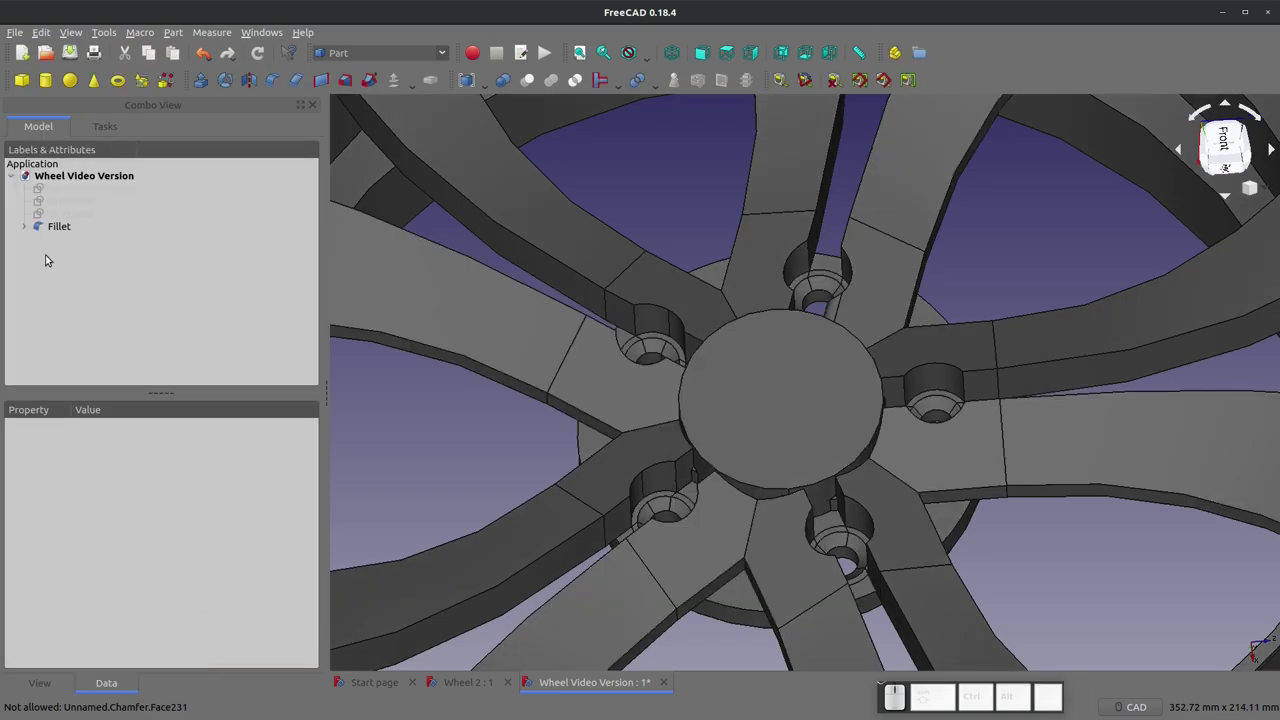
Step: Reopen the Fillet for editing and apply its 3.13 mm radius to the chosen lug-hole edges
{"action": "right_click", "coordinate": [59, 233]}
{"action": "left_click", "coordinate": [84, 241]}
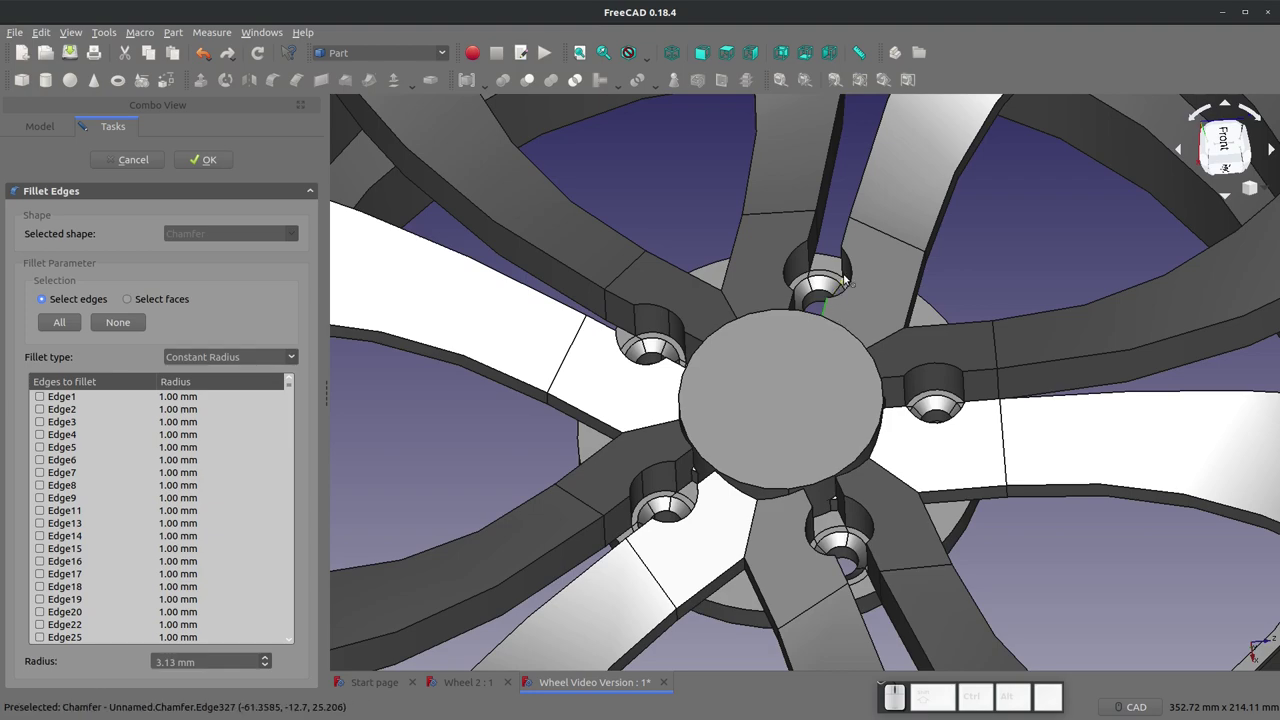
{"action": "left_click", "coordinate": [854, 272]}
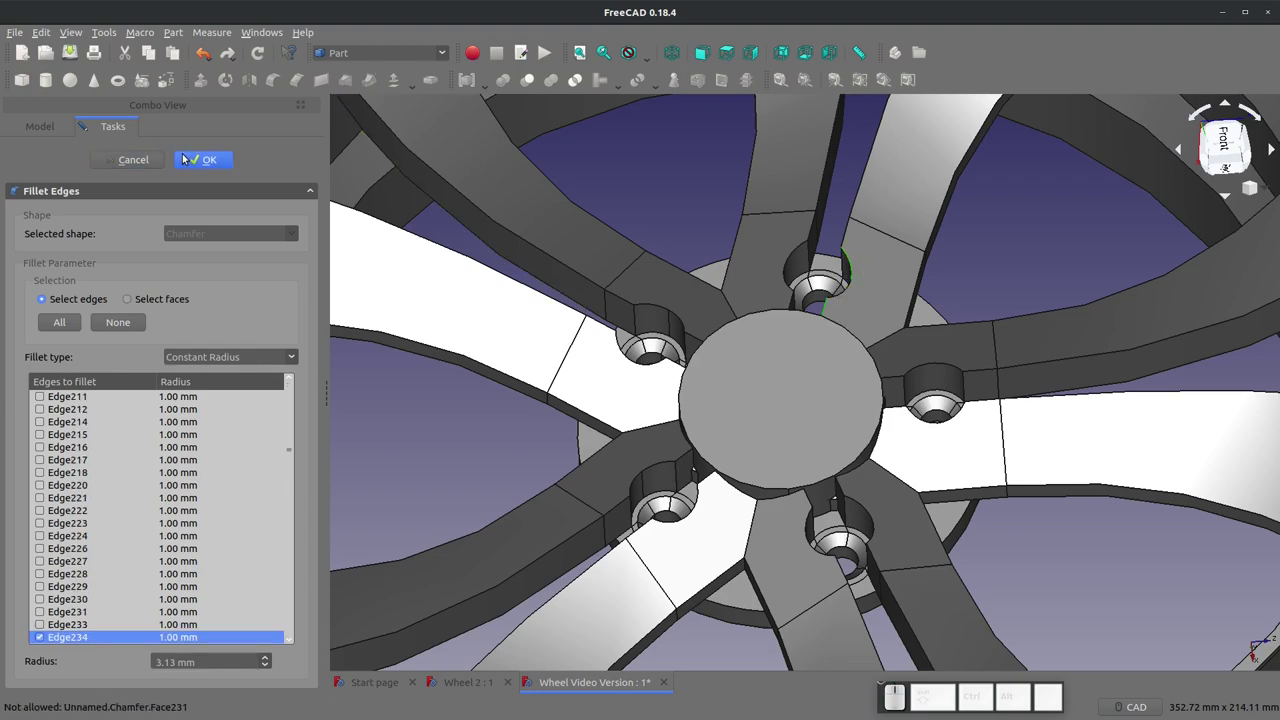
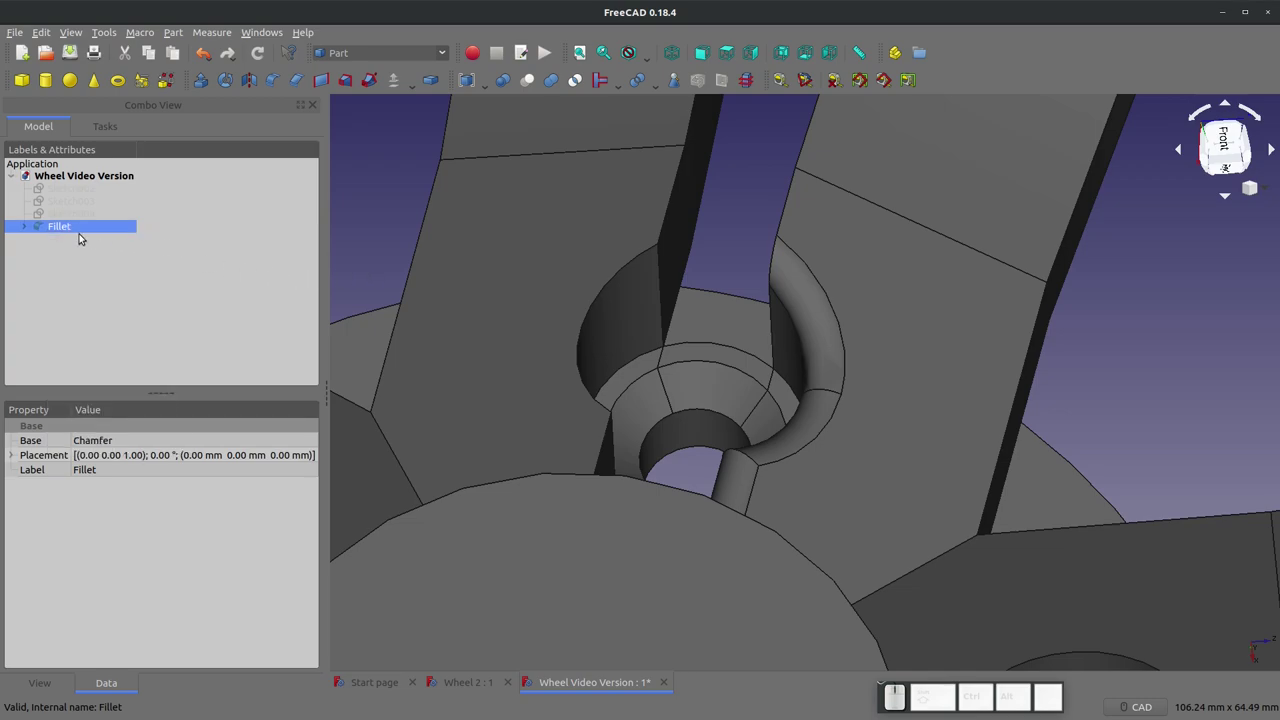
Step: Edit the Fillet, add two lug-hole edges, apply it and undo the result
{"action": "left_click", "coordinate": [66, 229]}
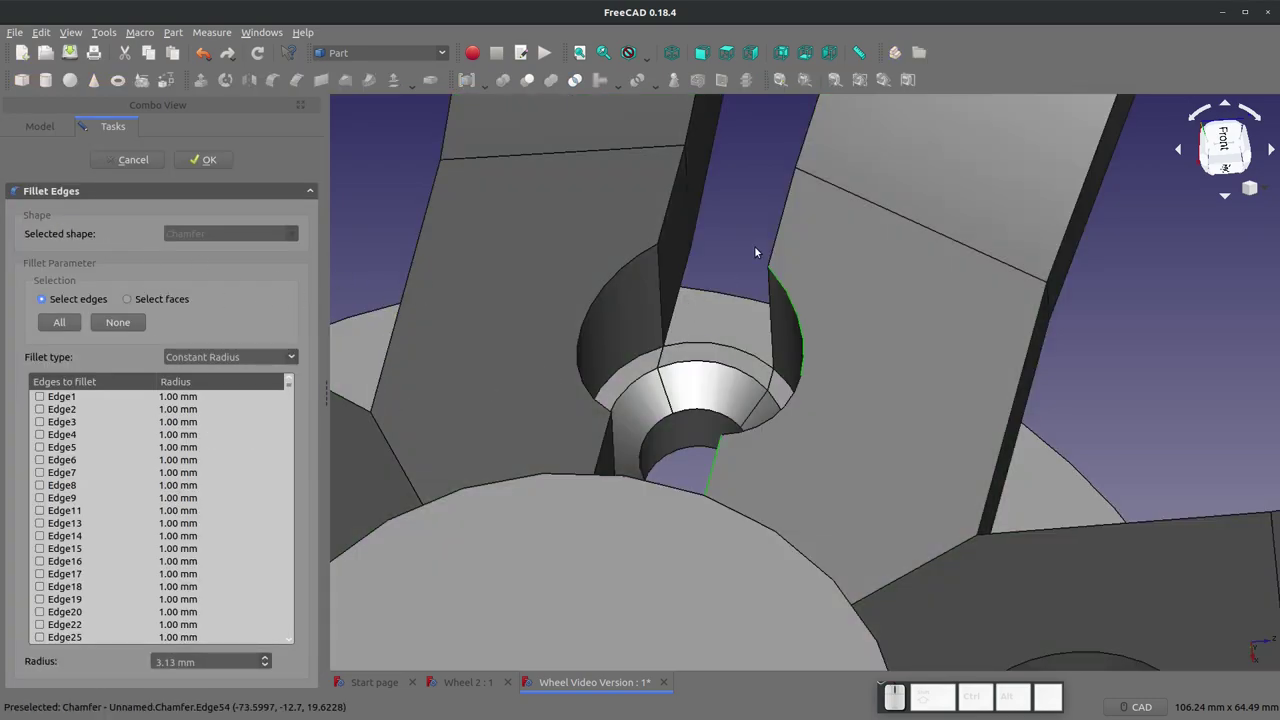
{"action": "left_click", "coordinate": [778, 238]}
{"action": "scroll", "scroll_direction": "down", "scroll_amount": 3}
{"action": "left_click", "coordinate": [794, 175]}
{"action": "left_click", "coordinate": [203, 160]}
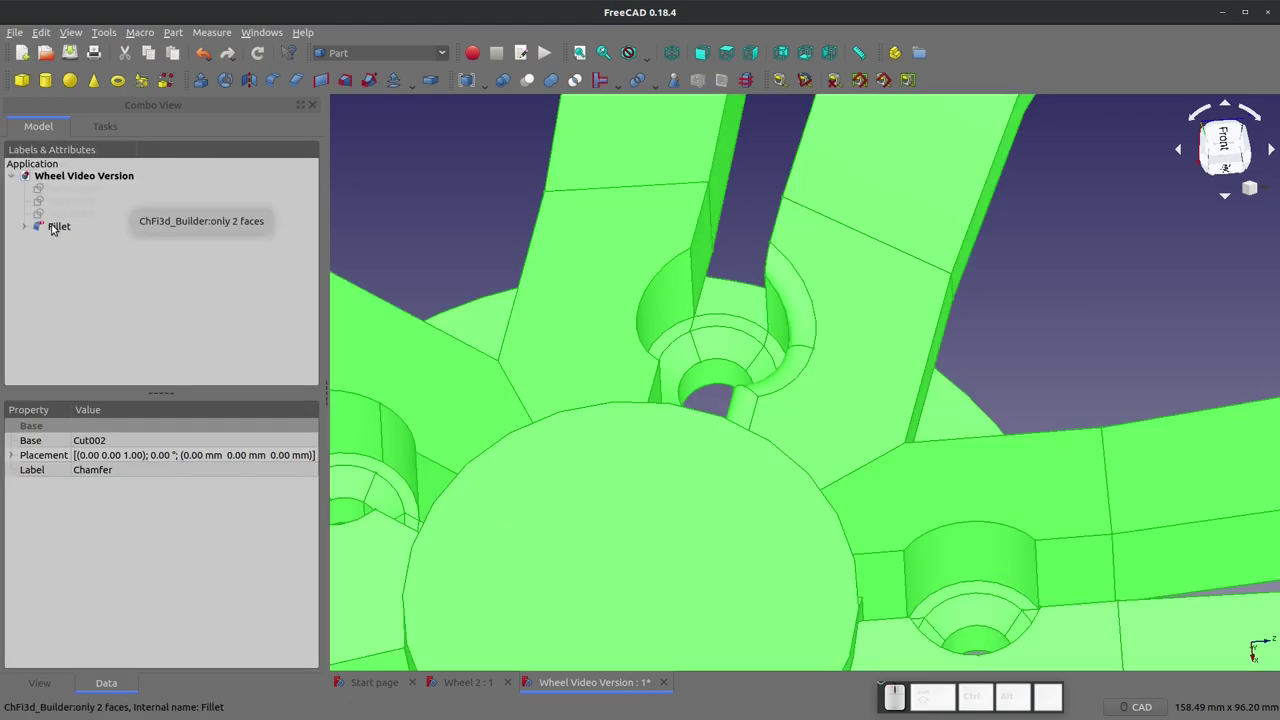
{"action": "key", "text": "ctrl+z"}
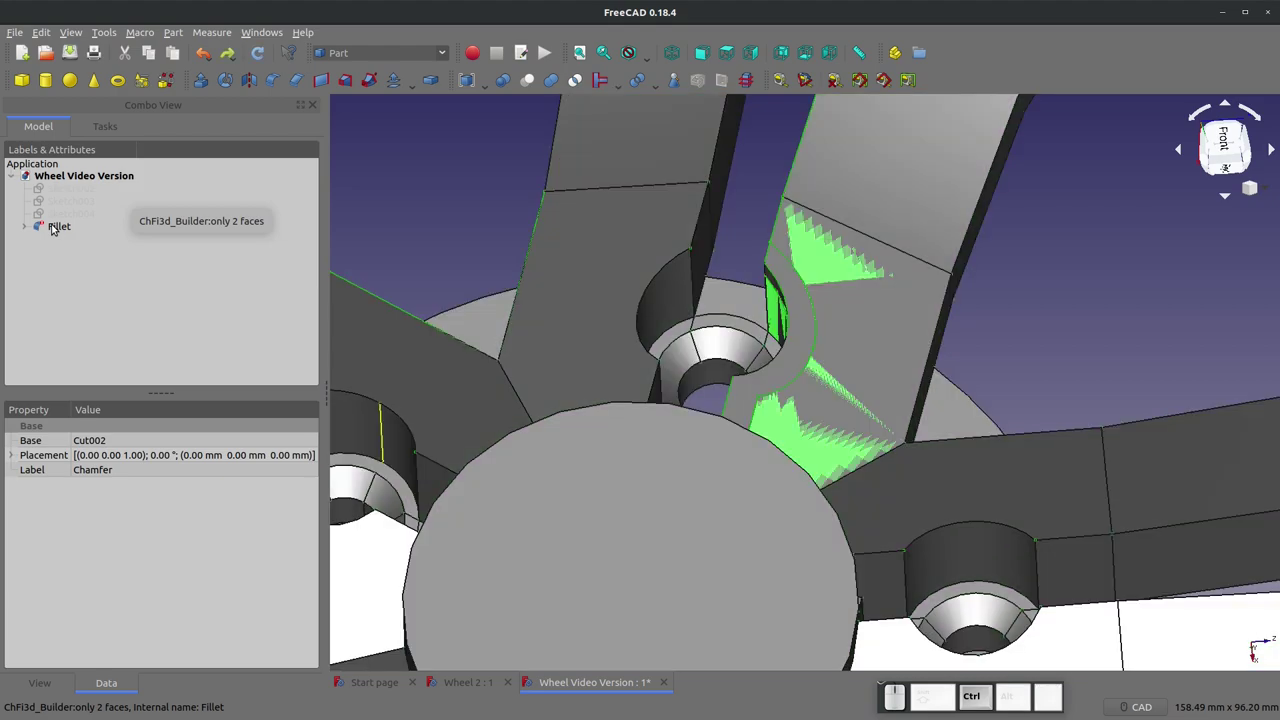
Step: Reopen the Fillet, pick edges around the lug hole, drop a wrongly picked one and apply
{"action": "double_click", "coordinate": [60, 228]}
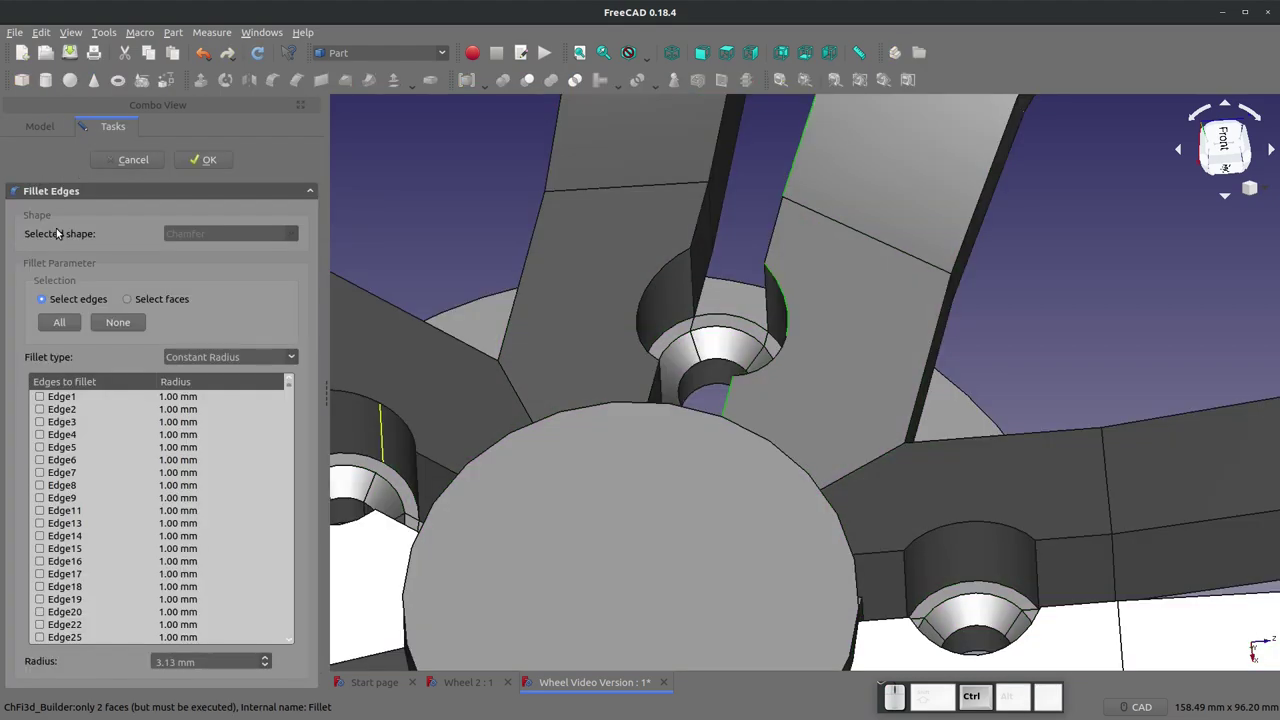
{"action": "scroll", "scroll_direction": "down", "scroll_amount": 3}
{"action": "left_click", "coordinate": [800, 167]}
{"action": "left_click", "coordinate": [795, 164]}
{"action": "left_click", "coordinate": [801, 168]}
{"action": "left_click", "coordinate": [794, 162]}
{"action": "scroll", "scroll_direction": "down", "scroll_amount": 3}
{"action": "scroll", "scroll_direction": "up", "scroll_amount": 3}
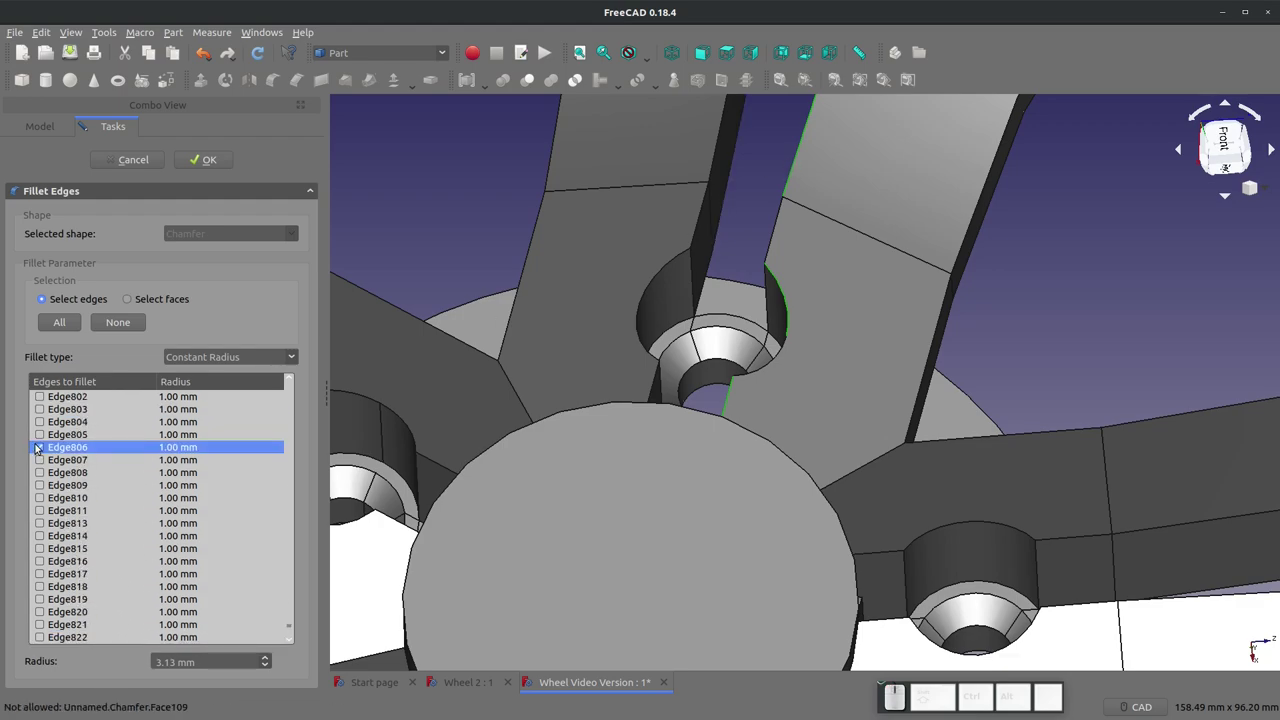
{"action": "left_click", "coordinate": [42, 446]}
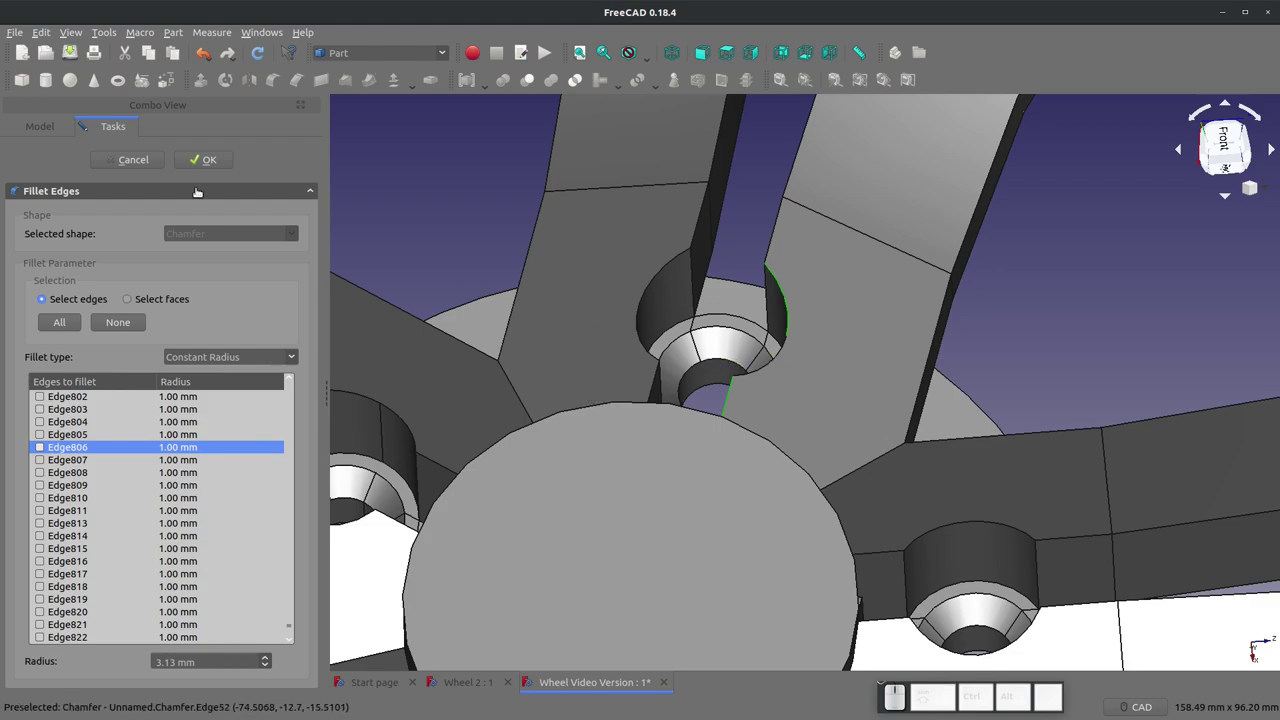
{"action": "left_click", "coordinate": [203, 162]}
Step: Edit the Fillet again and tick both recess edges of the first lug hole
{"action": "scroll", "scroll_direction": "down", "scroll_amount": 3}
{"action": "scroll", "scroll_direction": "up", "scroll_amount": 3}
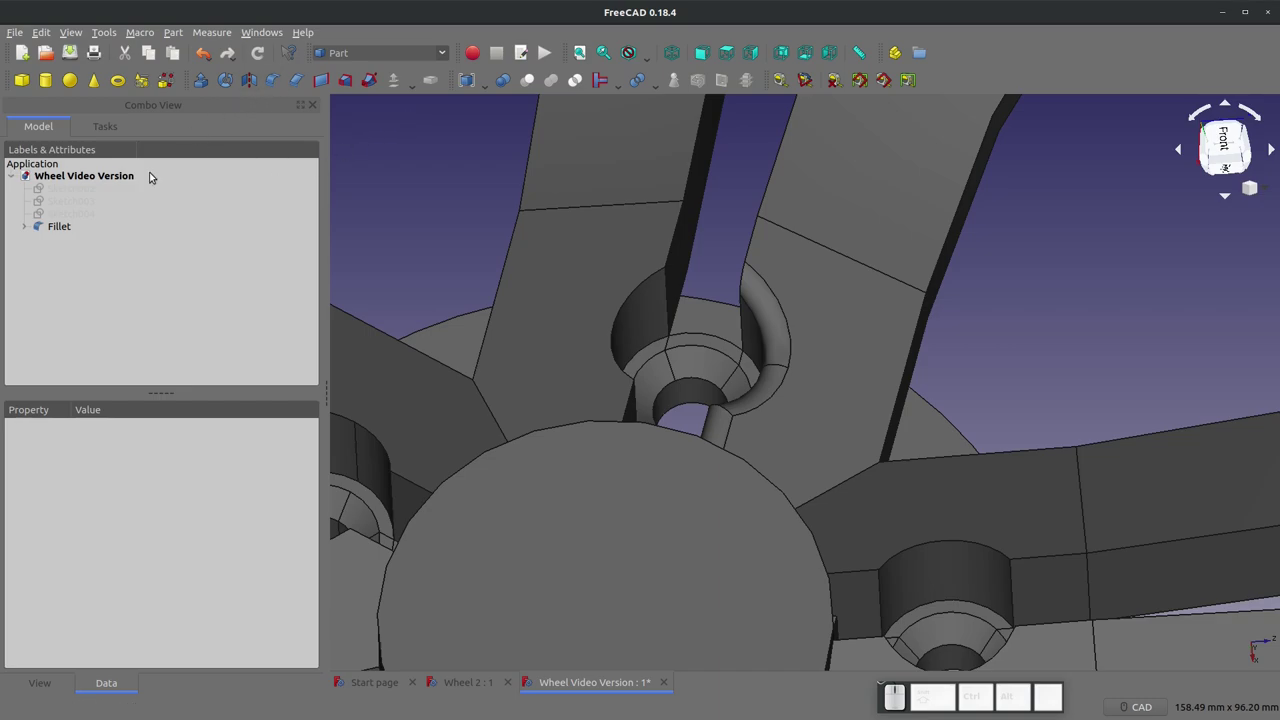
{"action": "right_click", "coordinate": [71, 230]}
{"action": "left_click", "coordinate": [97, 240]}
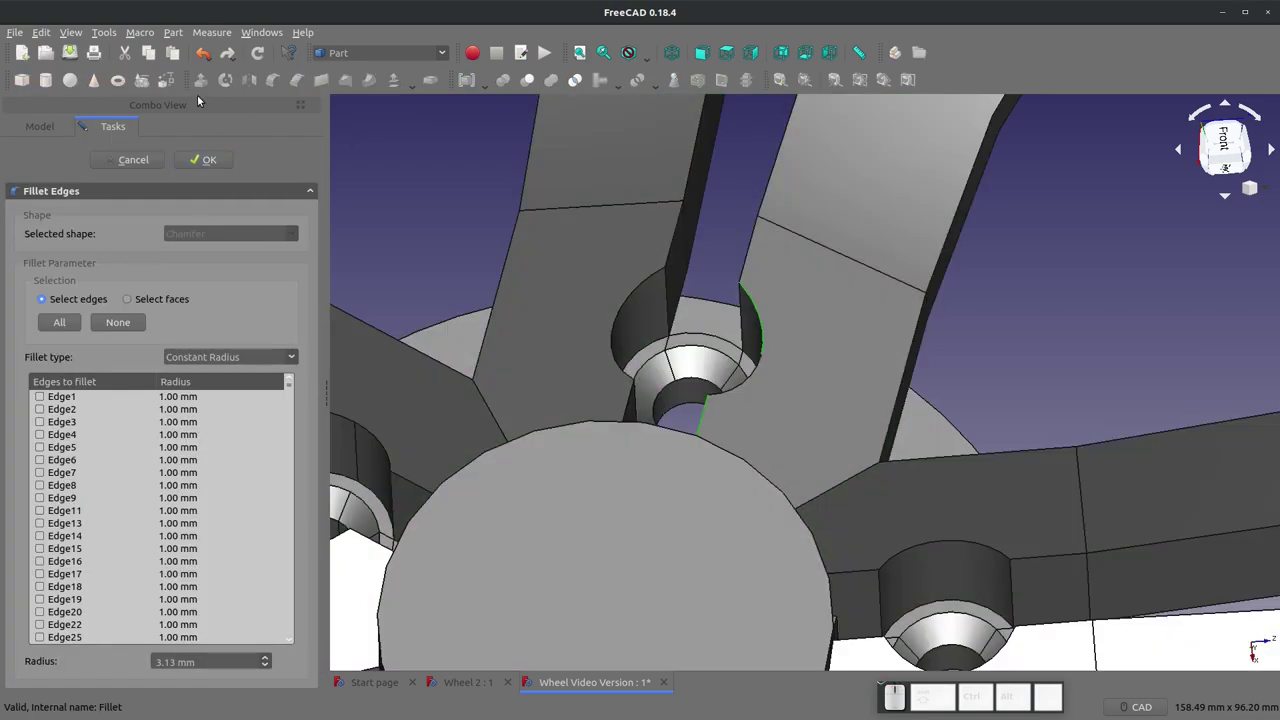
{"action": "left_click", "coordinate": [631, 392]}
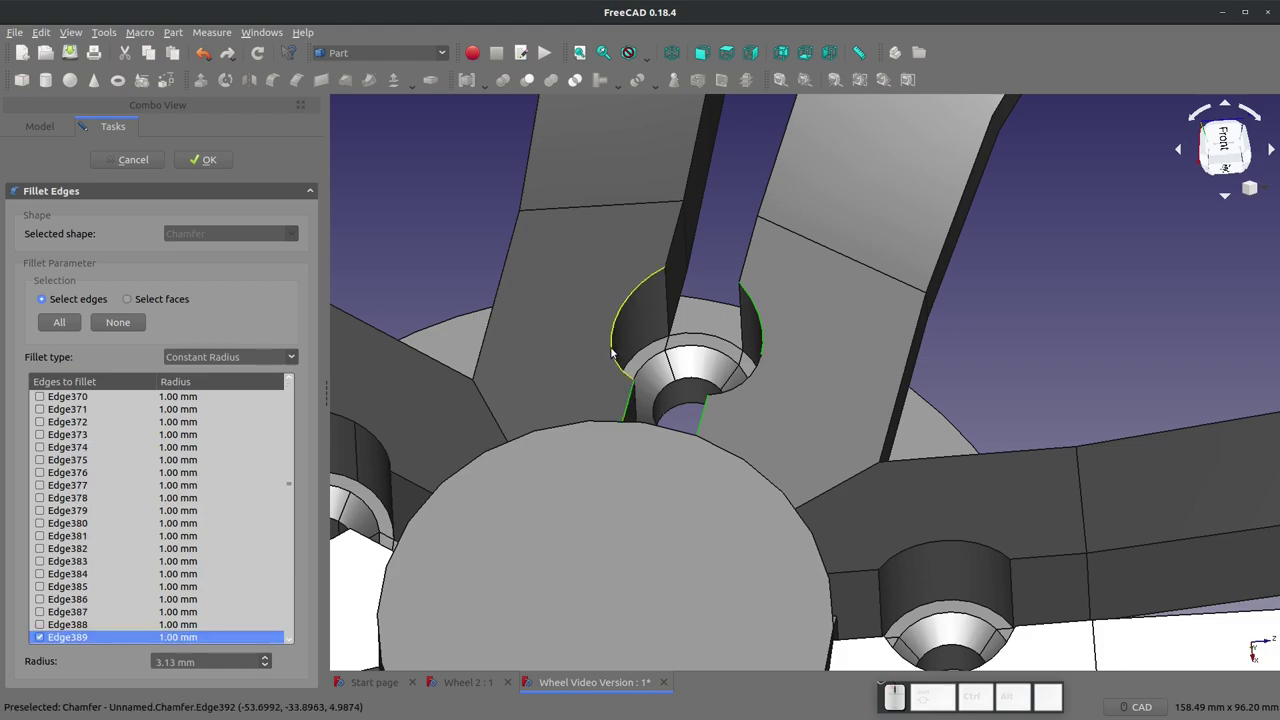
{"action": "left_click", "coordinate": [614, 348]}
{"action": "scroll", "scroll_direction": "down", "scroll_amount": 3}
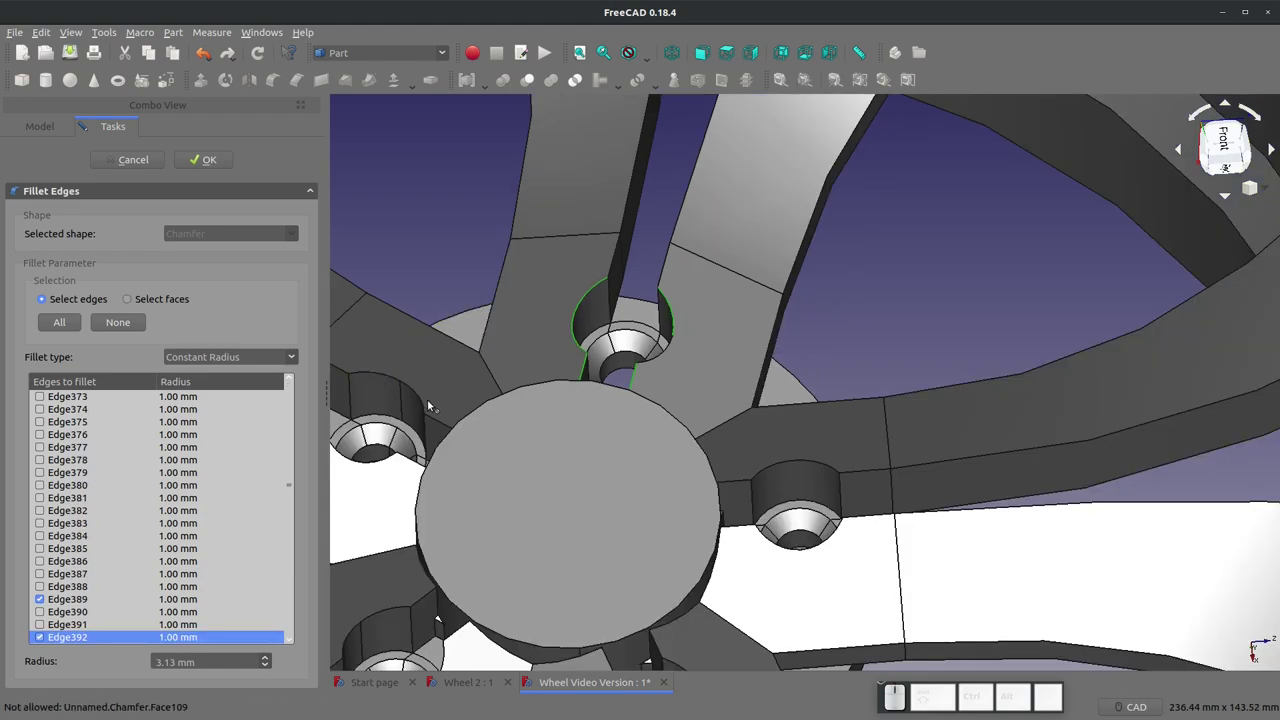
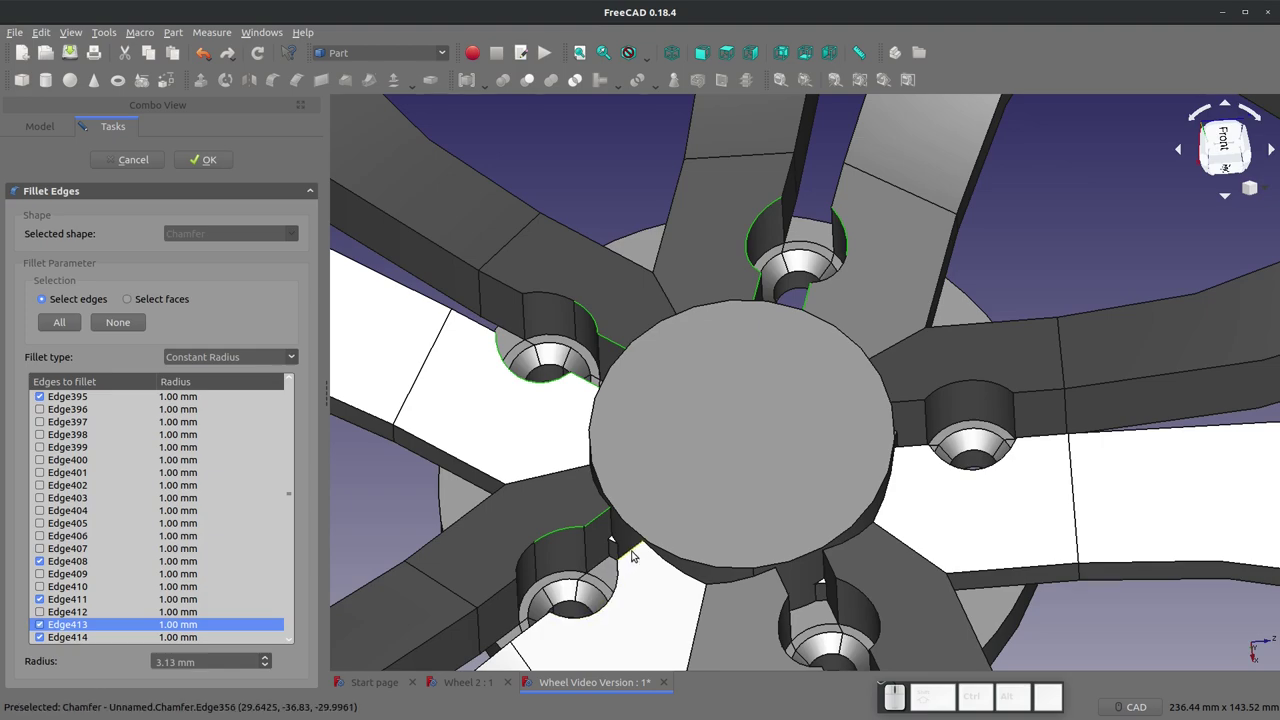
Step: Tick the recess edges of the remaining lug holes, radius still 3.13 mm
{"action": "left_click", "coordinate": [635, 551]}
{"action": "left_click", "coordinate": [623, 570]}
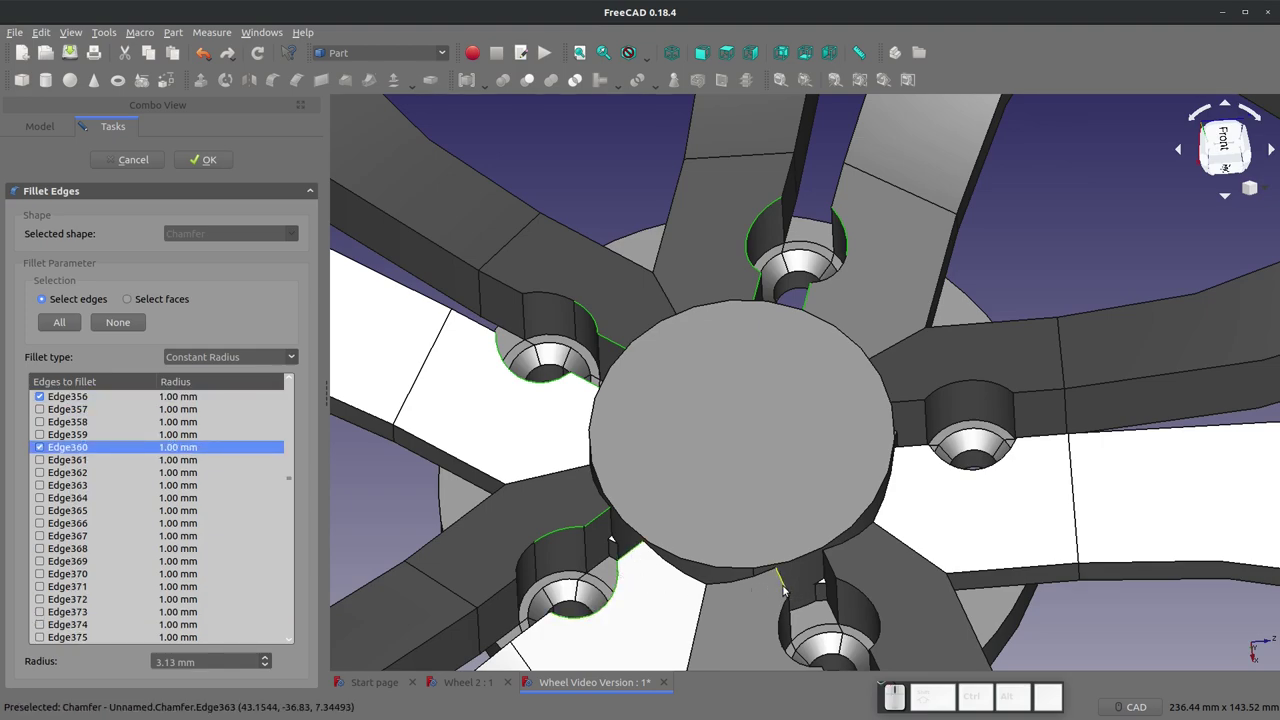
{"action": "left_click", "coordinate": [786, 586]}
{"action": "left_click", "coordinate": [787, 610]}
{"action": "left_click", "coordinate": [837, 572]}
{"action": "left_click", "coordinate": [852, 585]}
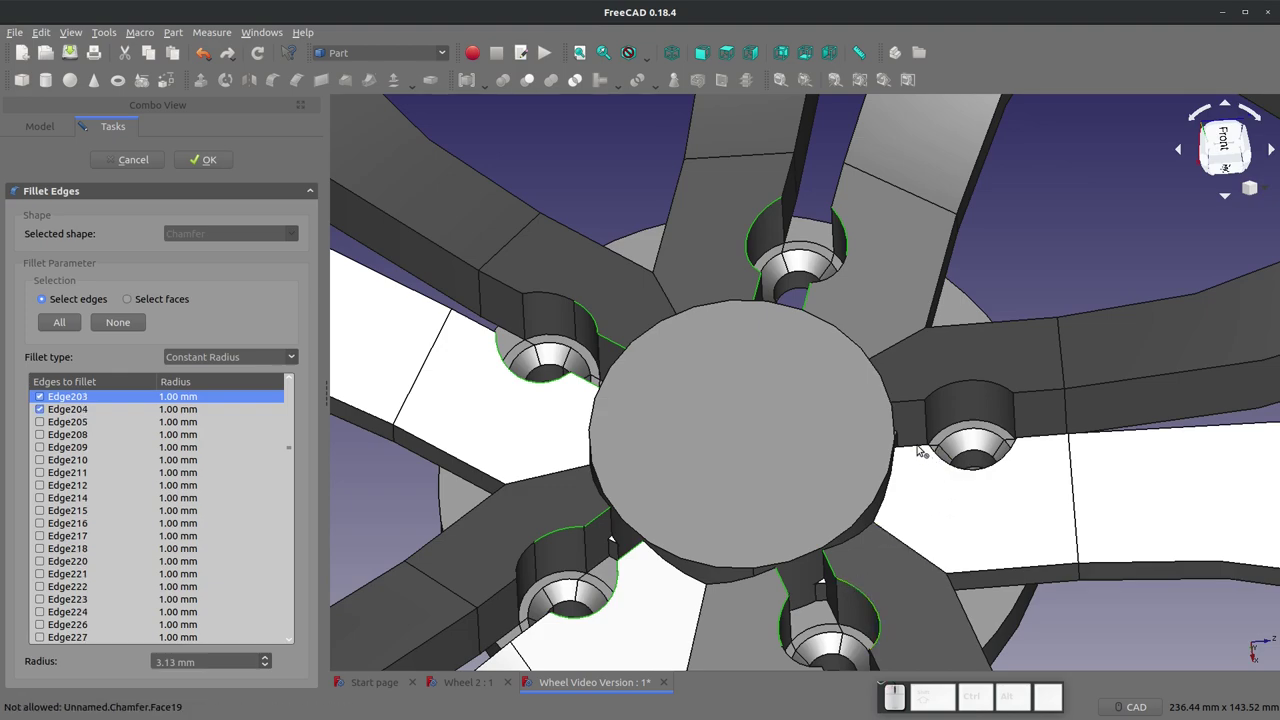
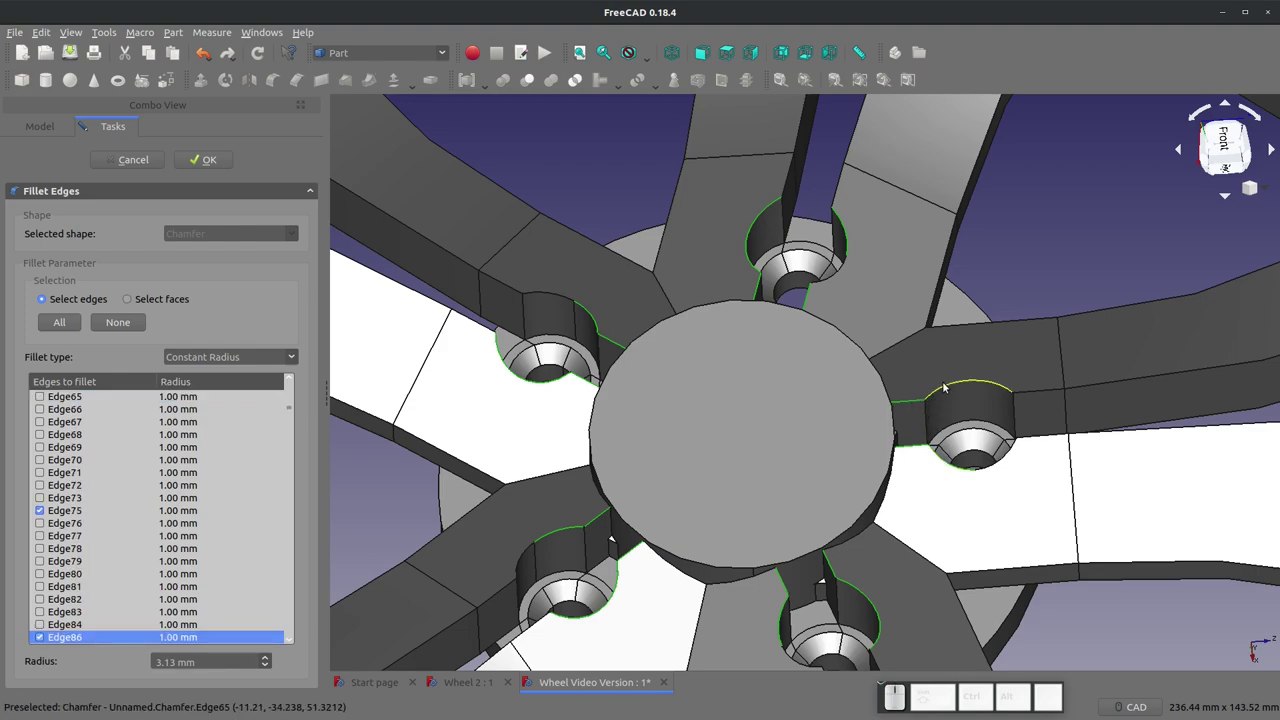
{"action": "left_click", "coordinate": [944, 382]}
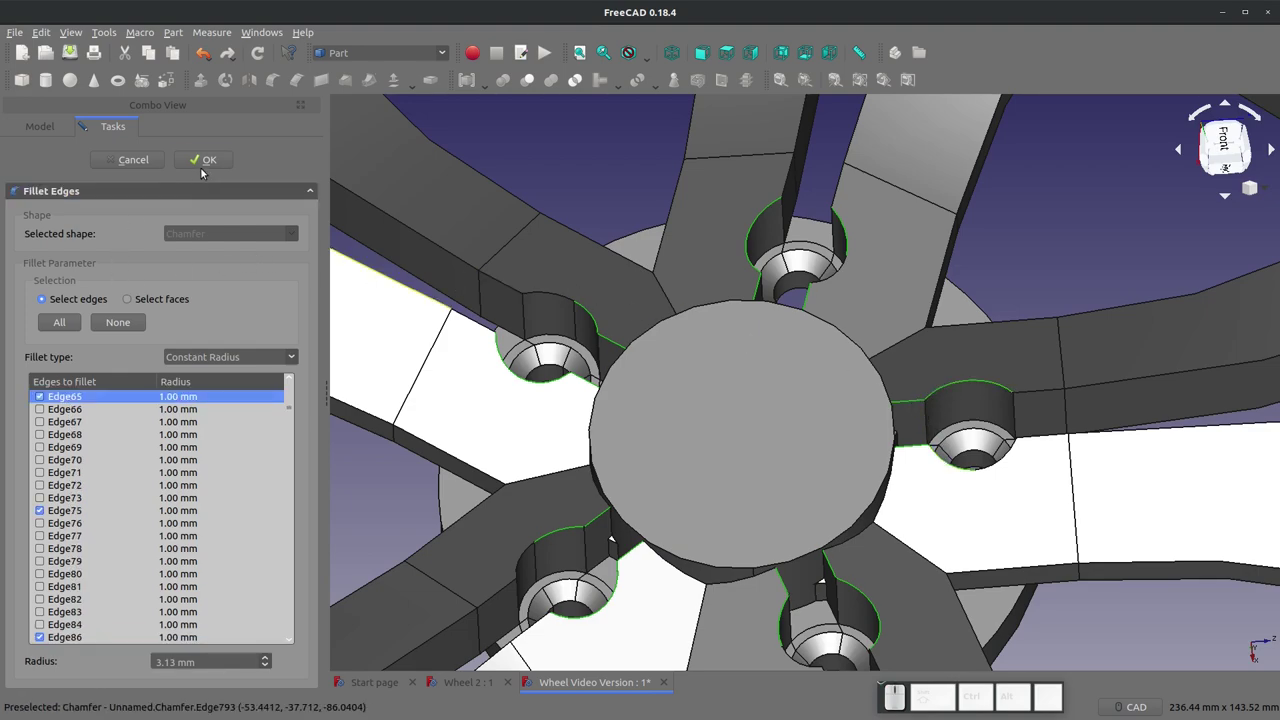
Step: Apply the fillet to all five recesses, then check the lug-hole sketch and filleted body in the tree
{"action": "left_click", "coordinate": [208, 158]}
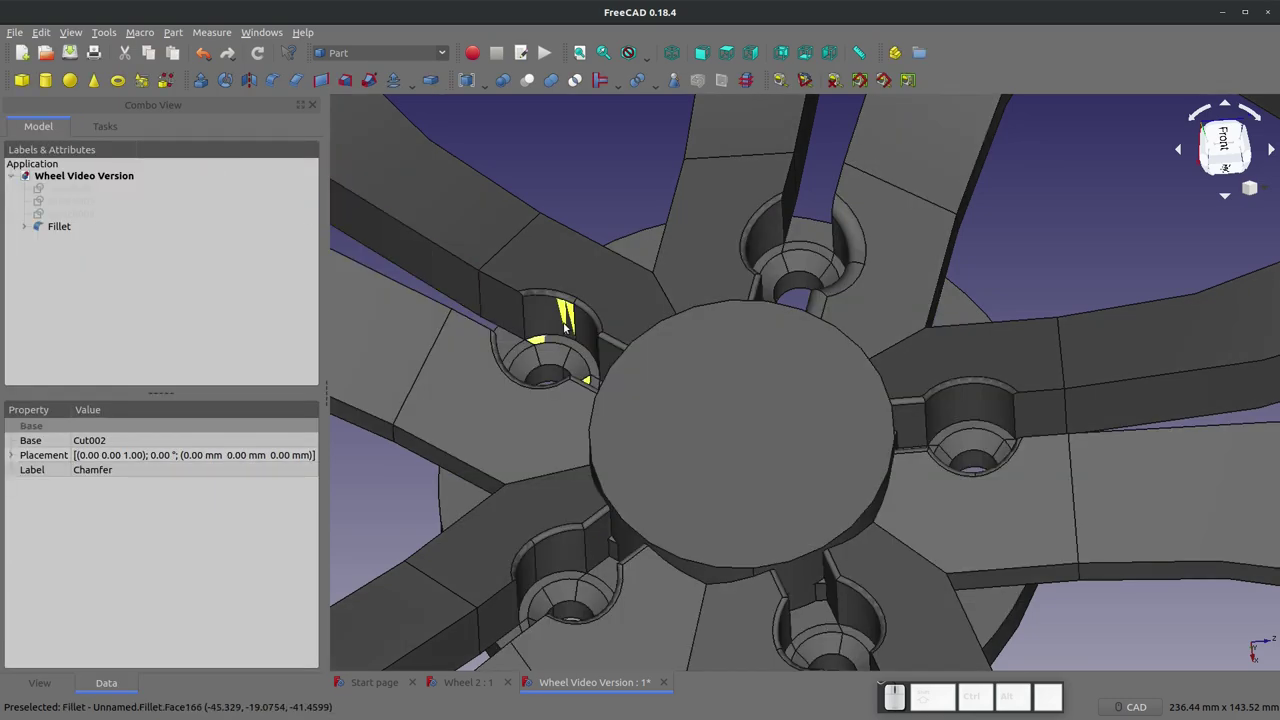
{"action": "left_click", "coordinate": [60, 219]}
{"action": "left_click", "coordinate": [178, 173]}
{"action": "left_click", "coordinate": [168, 162]}
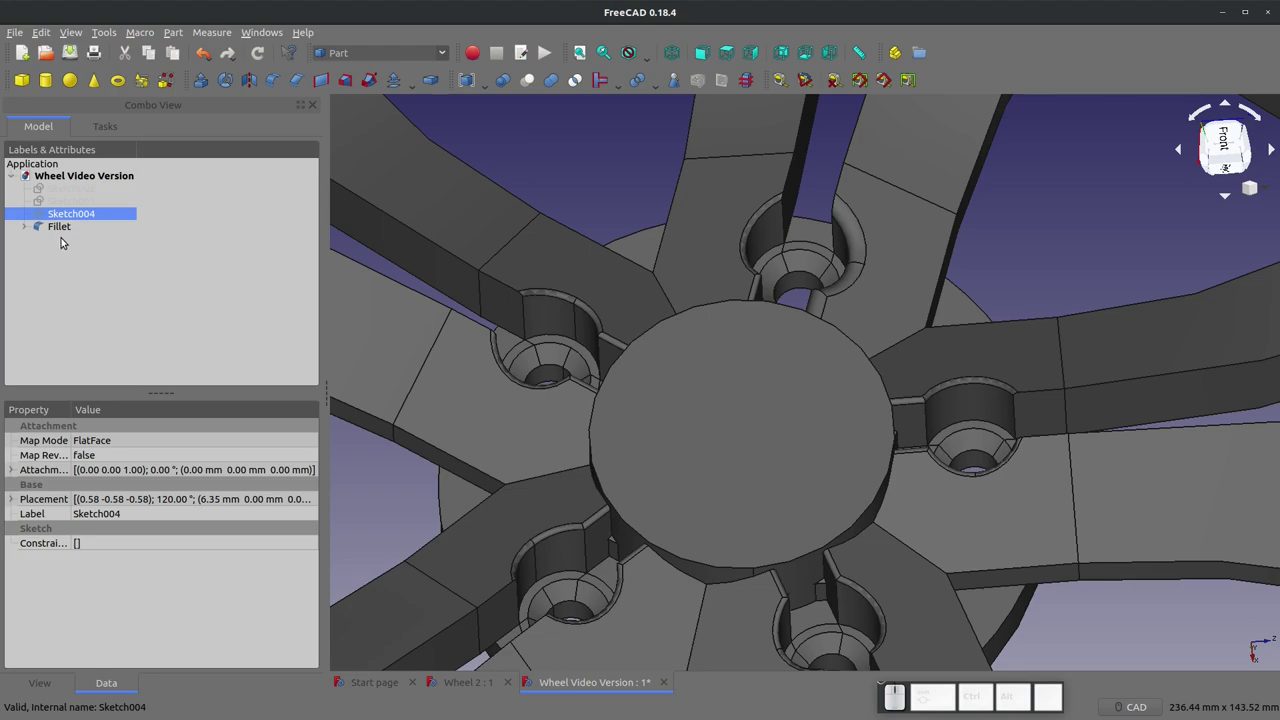
{"action": "left_click", "coordinate": [61, 231]}
{"action": "left_click", "coordinate": [205, 162]}
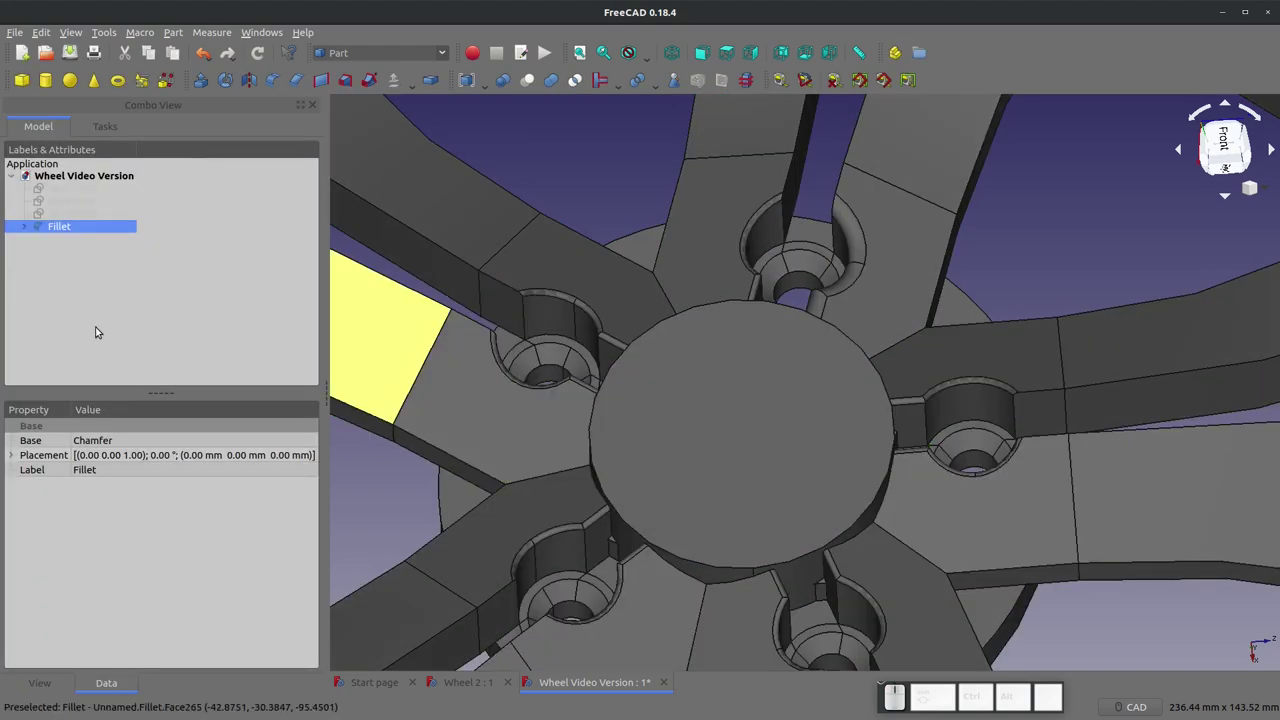
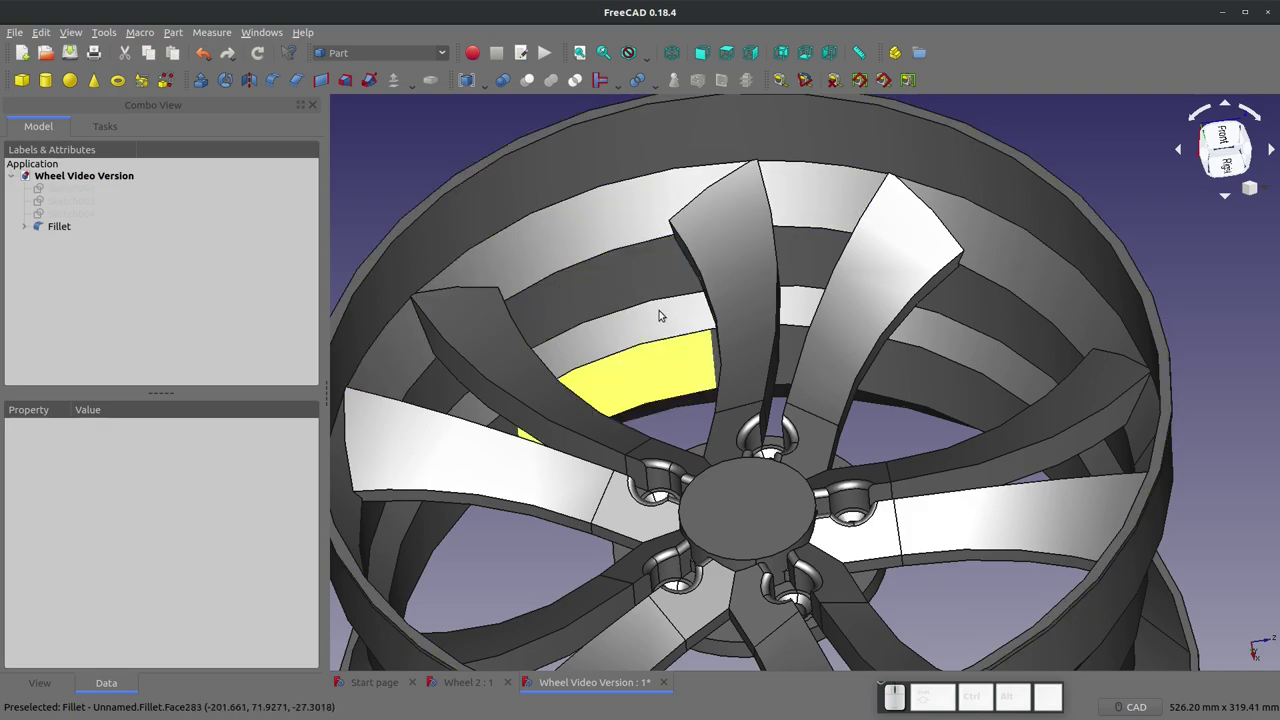
{"action": "scroll", "scroll_direction": "up", "scroll_amount": 3}
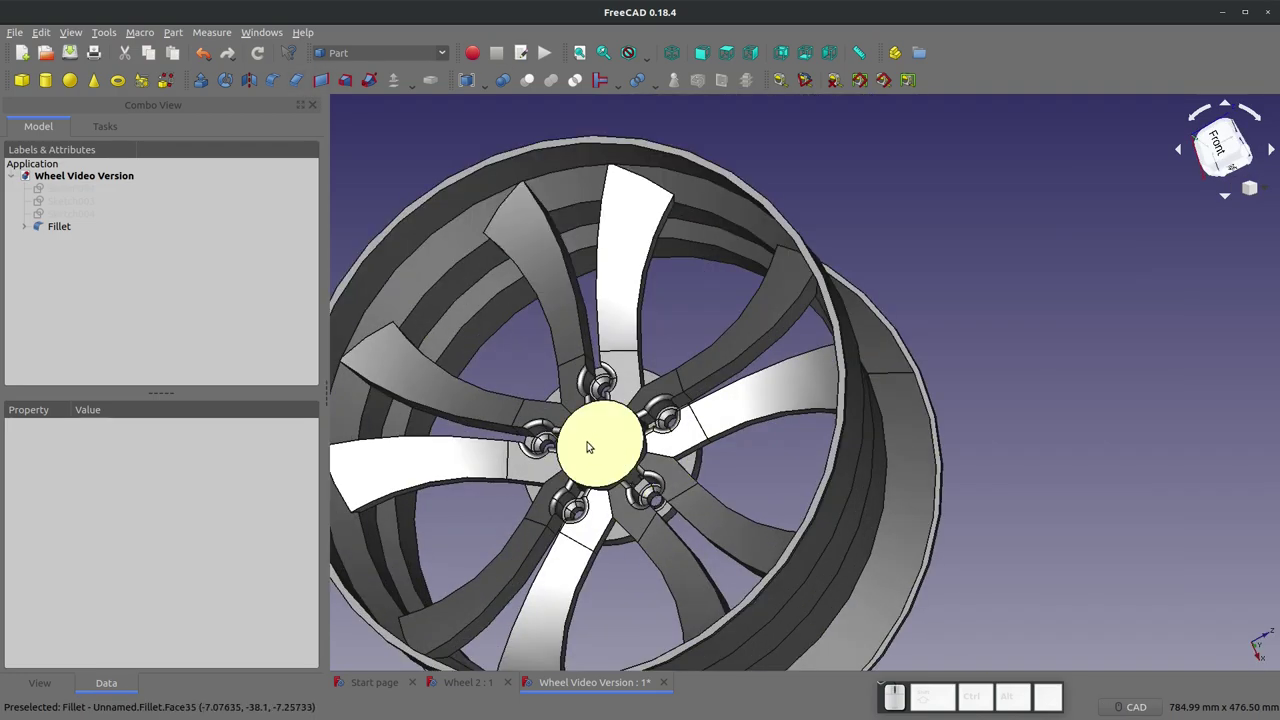
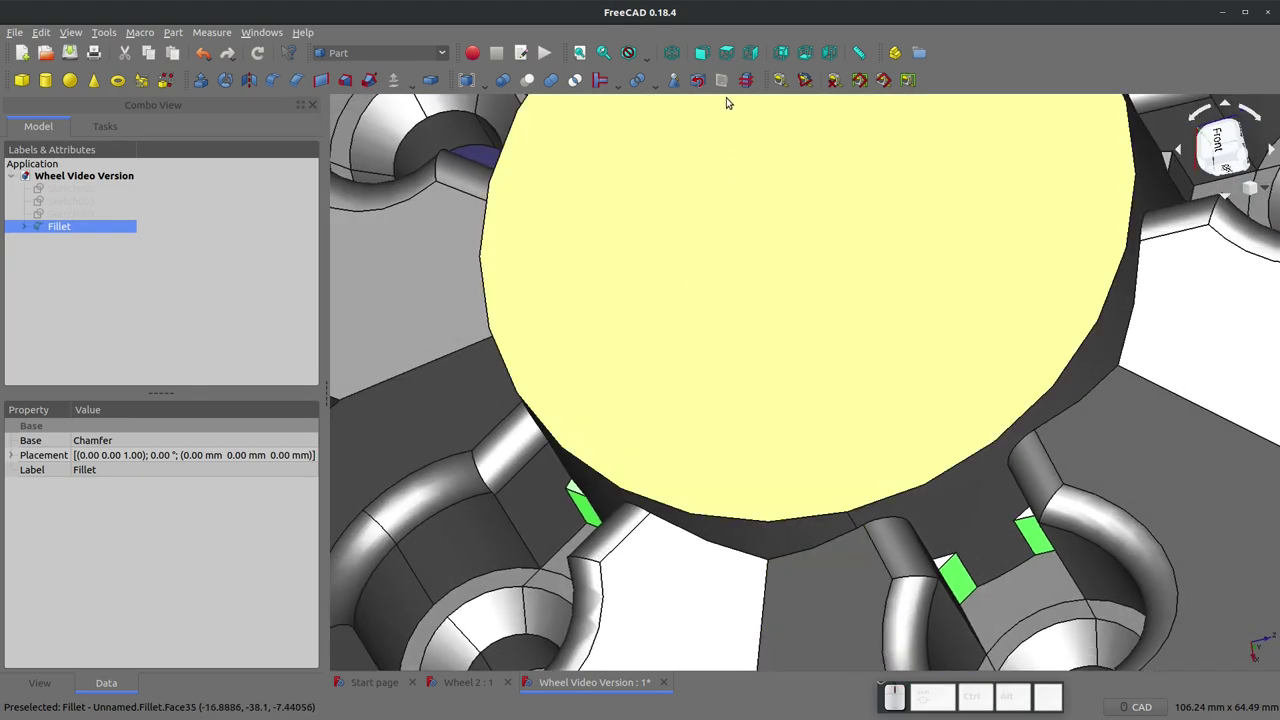
Step: Defeature the leftover faces twice (Defeatured, Defeatured001), toggling visibility against the fillet body
{"action": "left_click", "coordinate": [696, 82]}
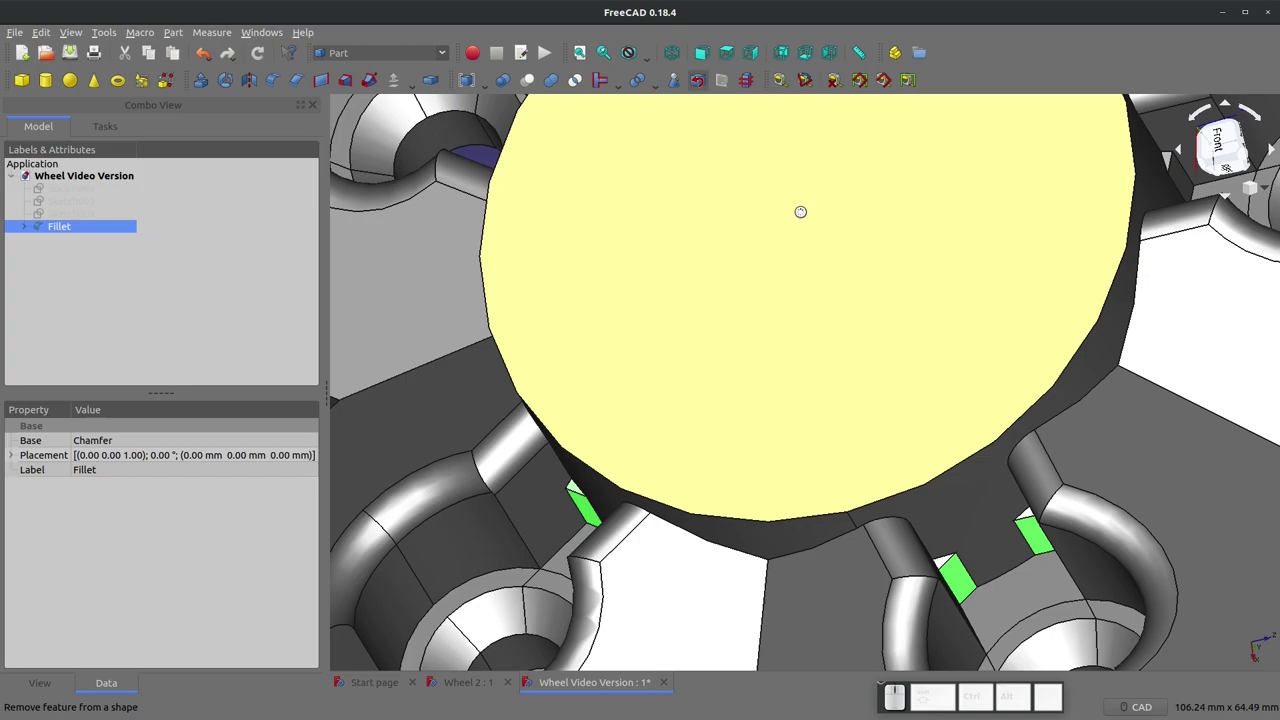
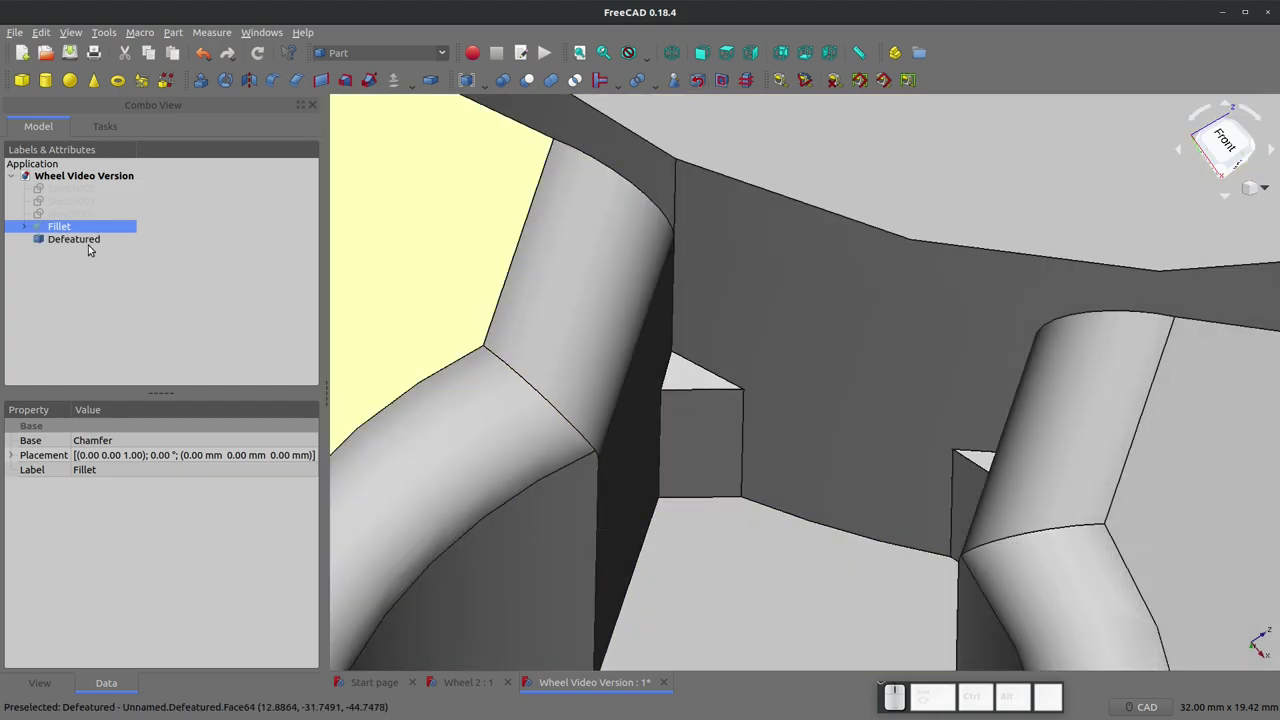
{"action": "left_click", "coordinate": [87, 242]}
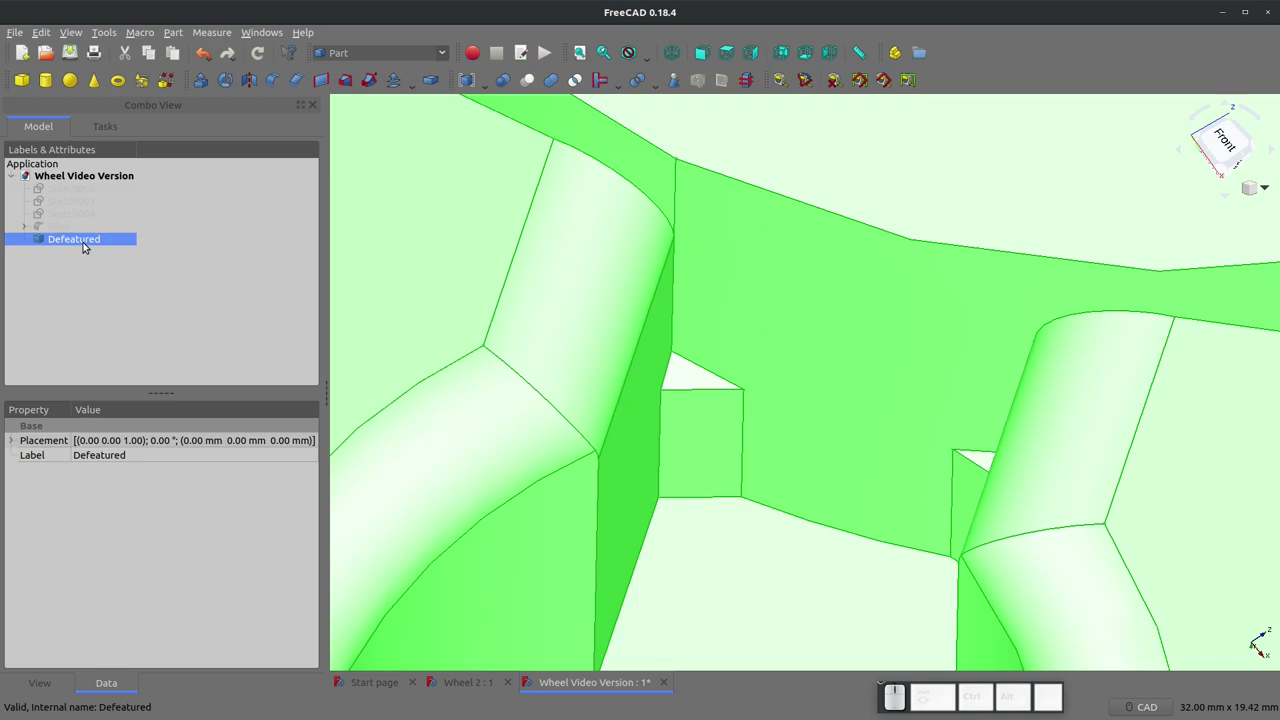
{"action": "key", "text": "Delete"}
{"action": "left_click", "coordinate": [67, 233]}
{"action": "key", "text": "space"}
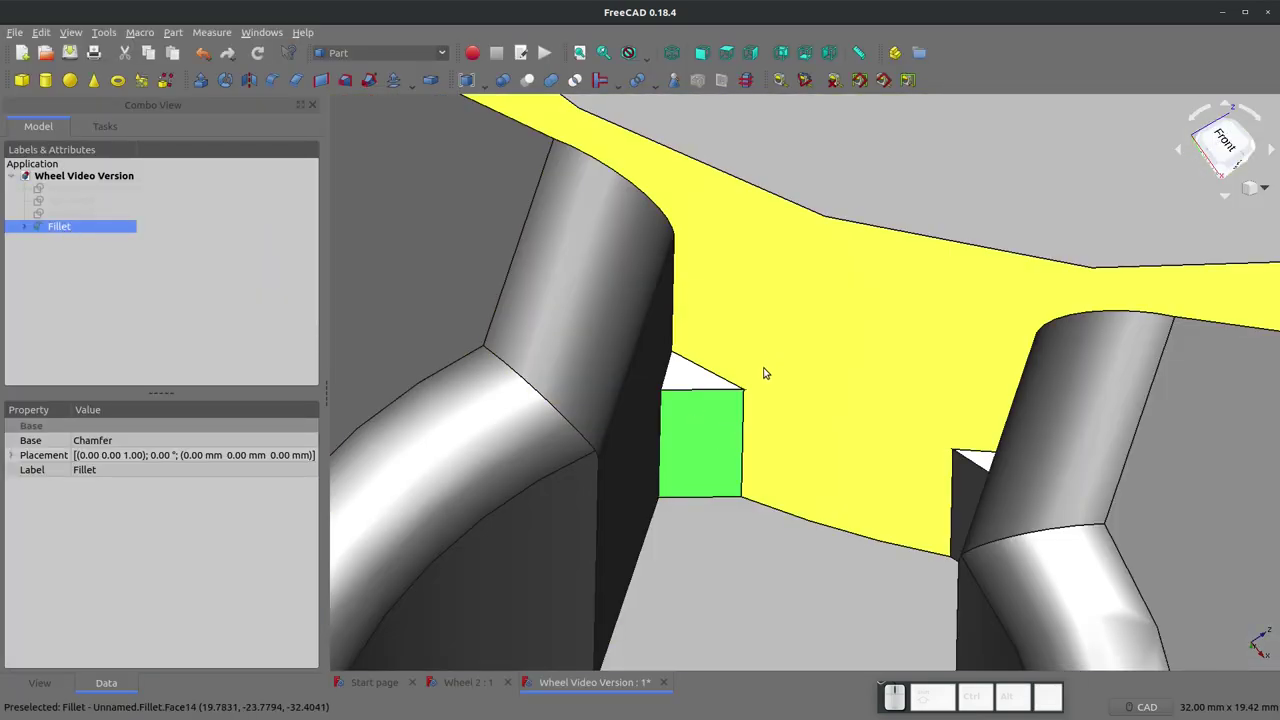
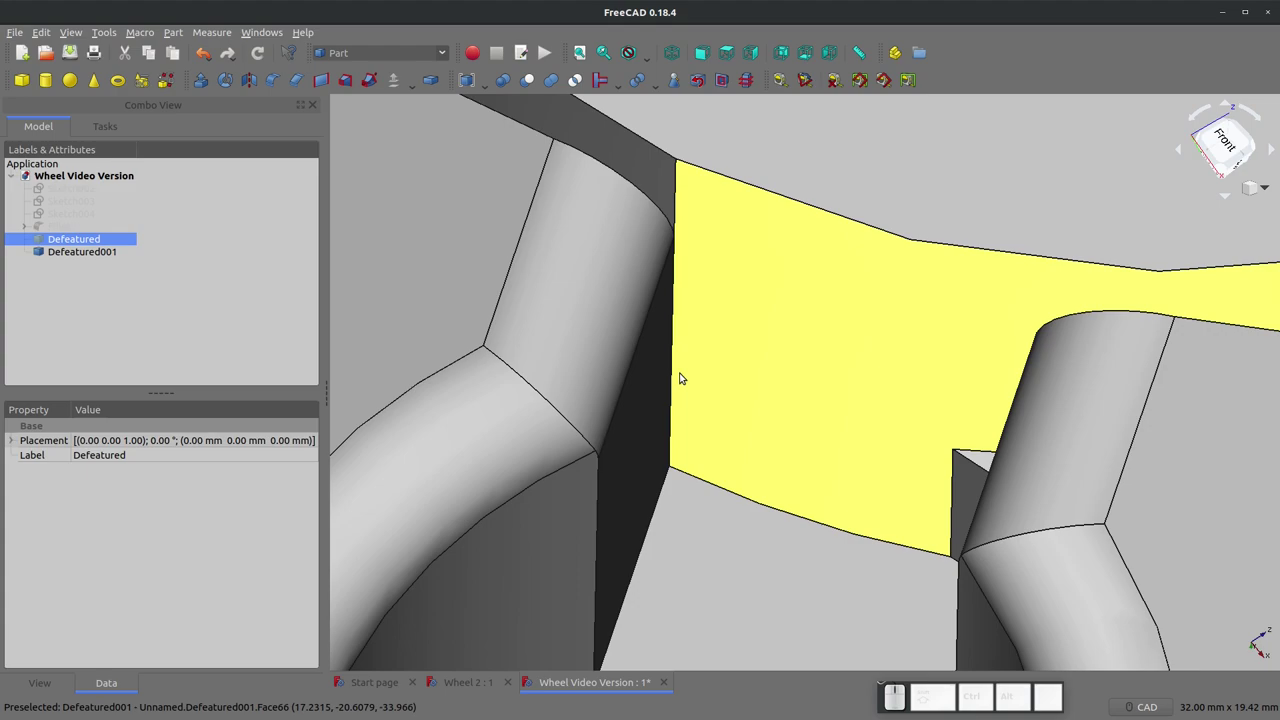
{"action": "scroll", "scroll_direction": "down", "scroll_amount": 3}
{"action": "scroll", "scroll_direction": "down", "scroll_amount": 3}
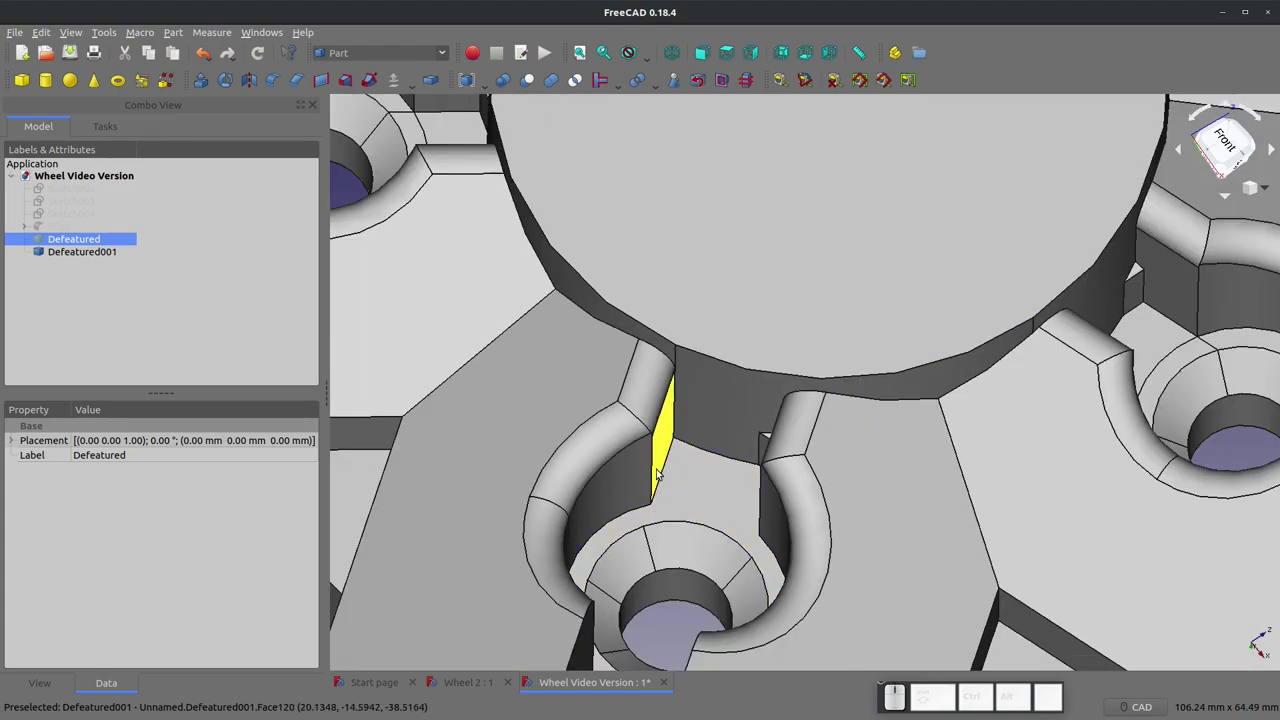
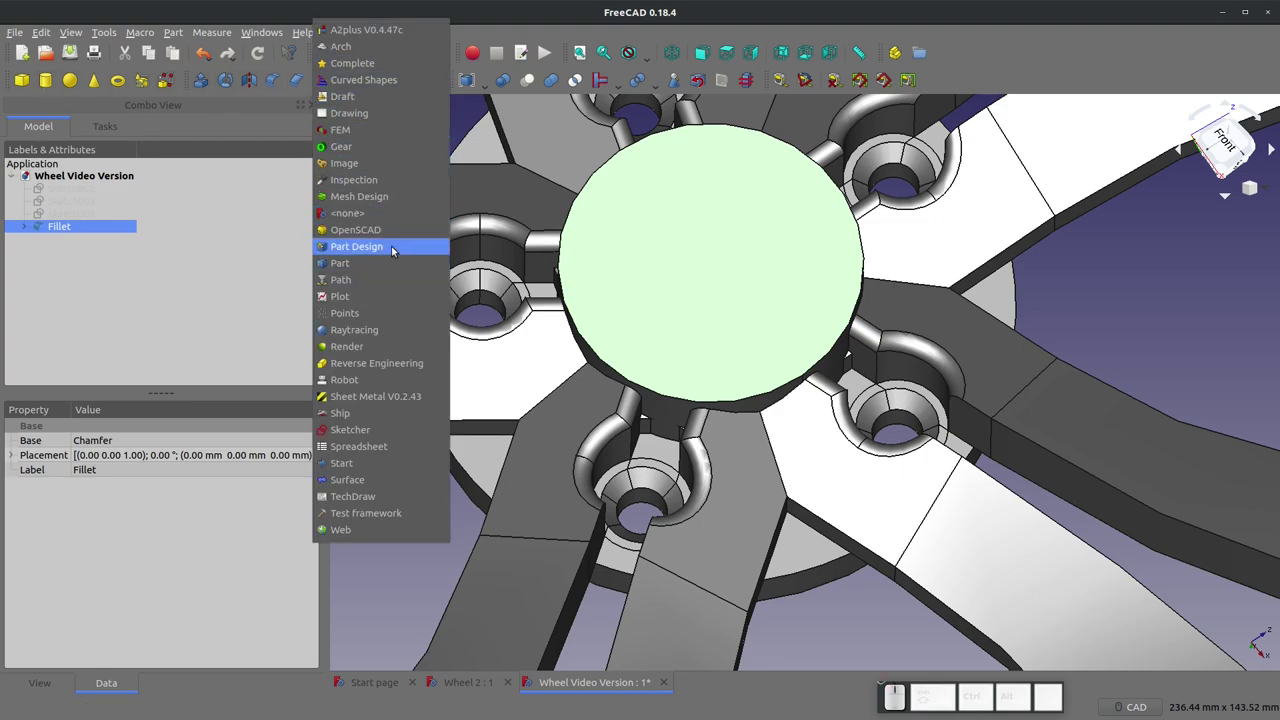
Step: Create a new sketch on the hub's front face and draw a regular hexagon at the origin
{"action": "left_click", "coordinate": [367, 436]}
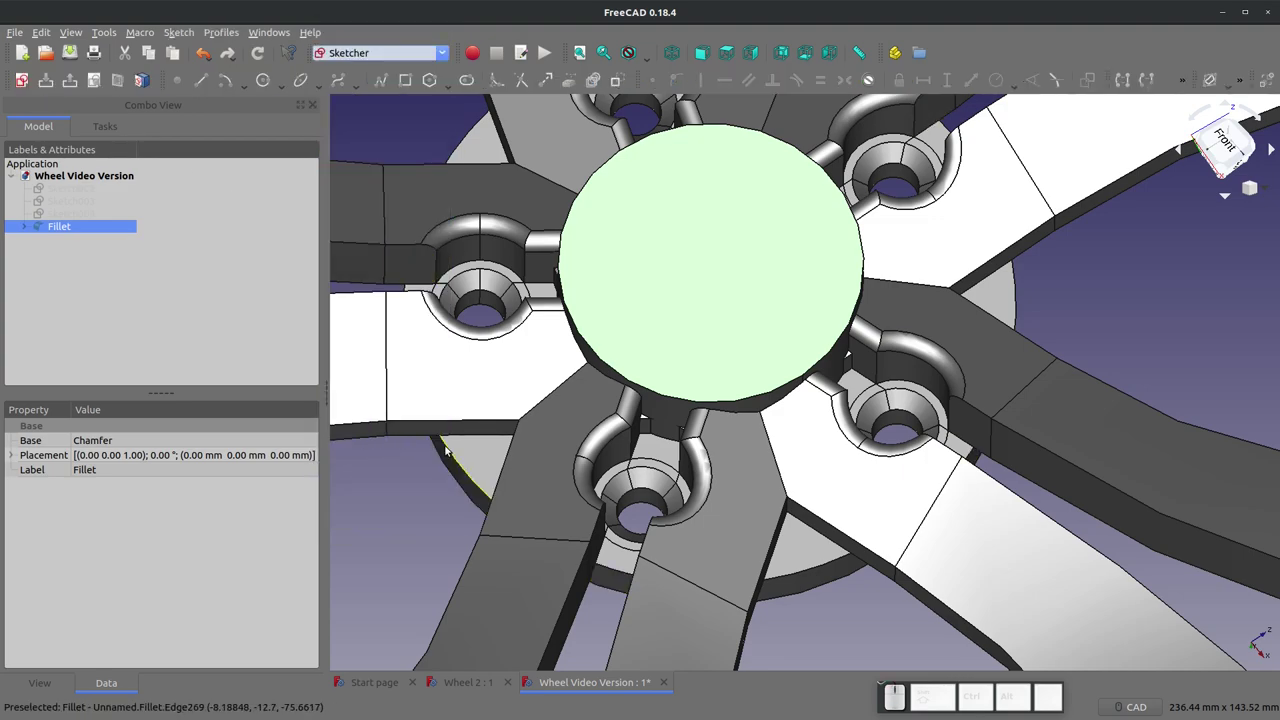
{"action": "left_click", "coordinate": [18, 78]}
{"action": "left_click", "coordinate": [731, 391]}
{"action": "scroll", "scroll_direction": "down", "scroll_amount": 3}
{"action": "scroll", "scroll_direction": "up", "scroll_amount": 3}
{"action": "scroll", "scroll_direction": "down", "scroll_amount": 3}
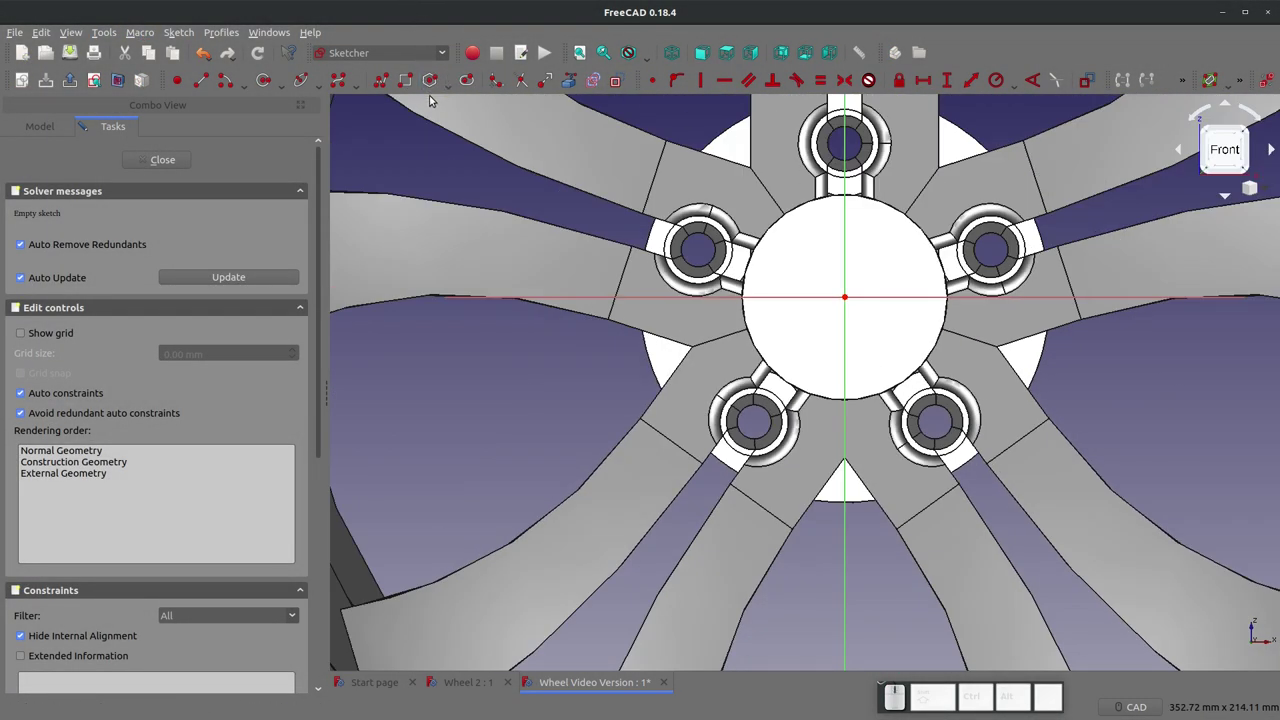
{"action": "left_click", "coordinate": [433, 80]}
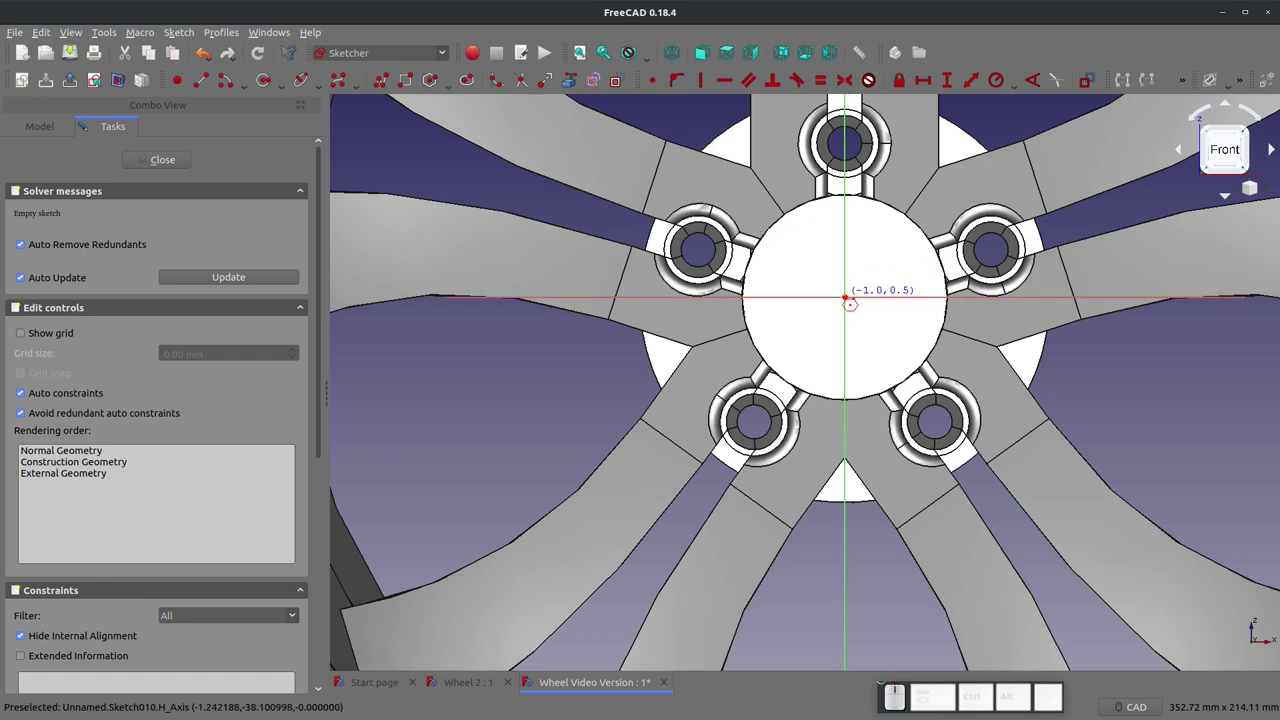
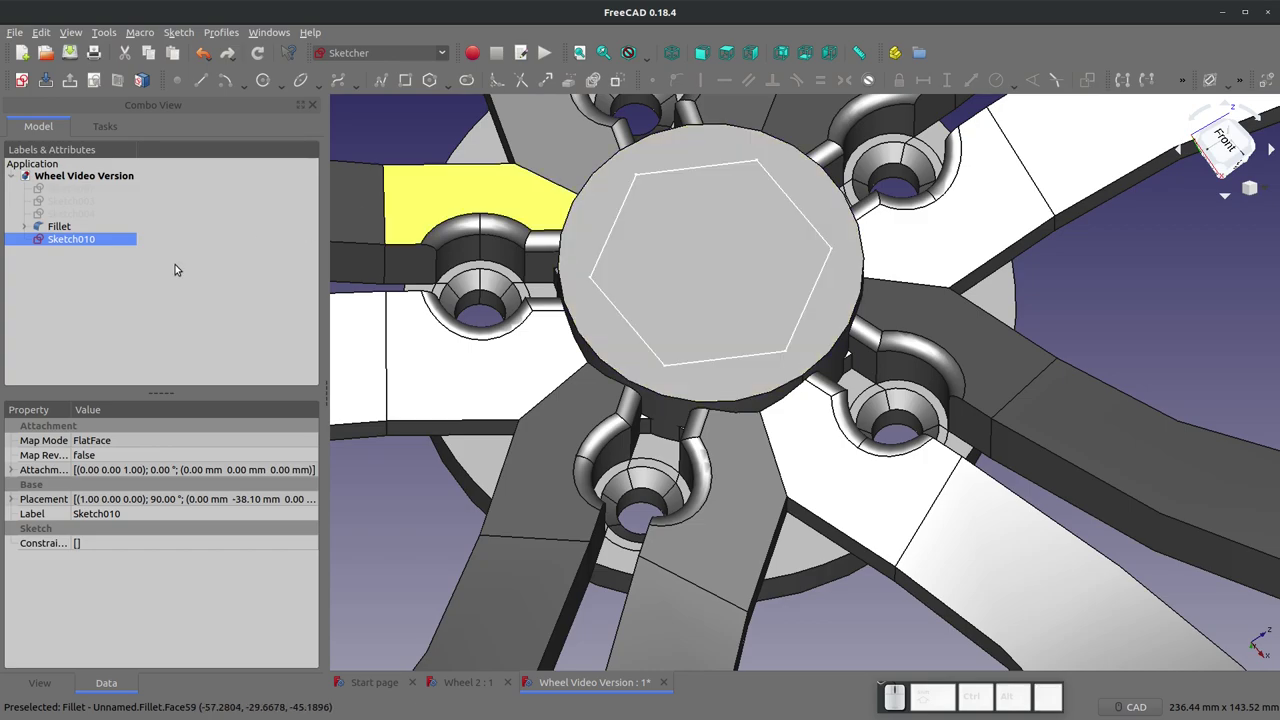
{"action": "left_click", "coordinate": [95, 238]}
{"action": "scroll", "scroll_direction": "up", "scroll_amount": 3}
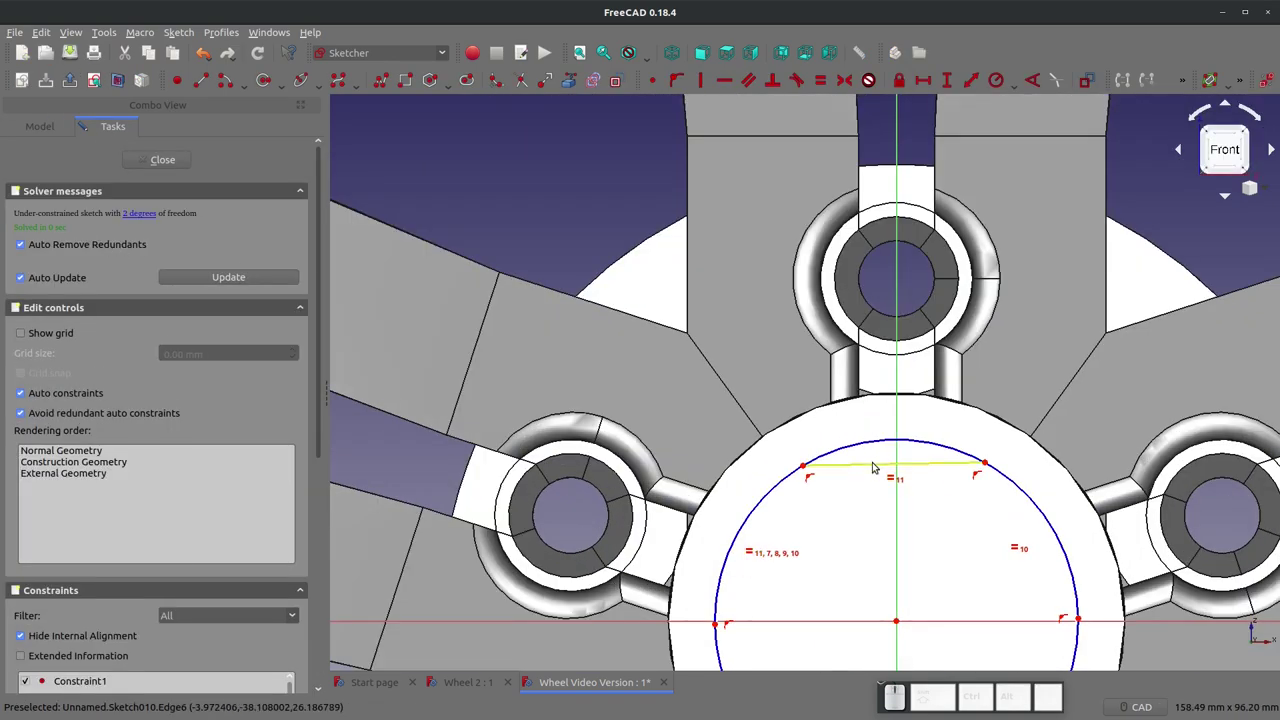
Step: Constrain the hexagon's top edge to 30 mm, close the sketch and switch to the Part workbench
{"action": "left_click", "coordinate": [875, 465]}
{"action": "key", "text": "shift+h"}
{"action": "key", "text": "KP_3"}
{"action": "key", "text": "KP_0"}
{"action": "key", "text": "KP_Enter"}
{"action": "scroll", "scroll_direction": "down", "scroll_amount": 3}
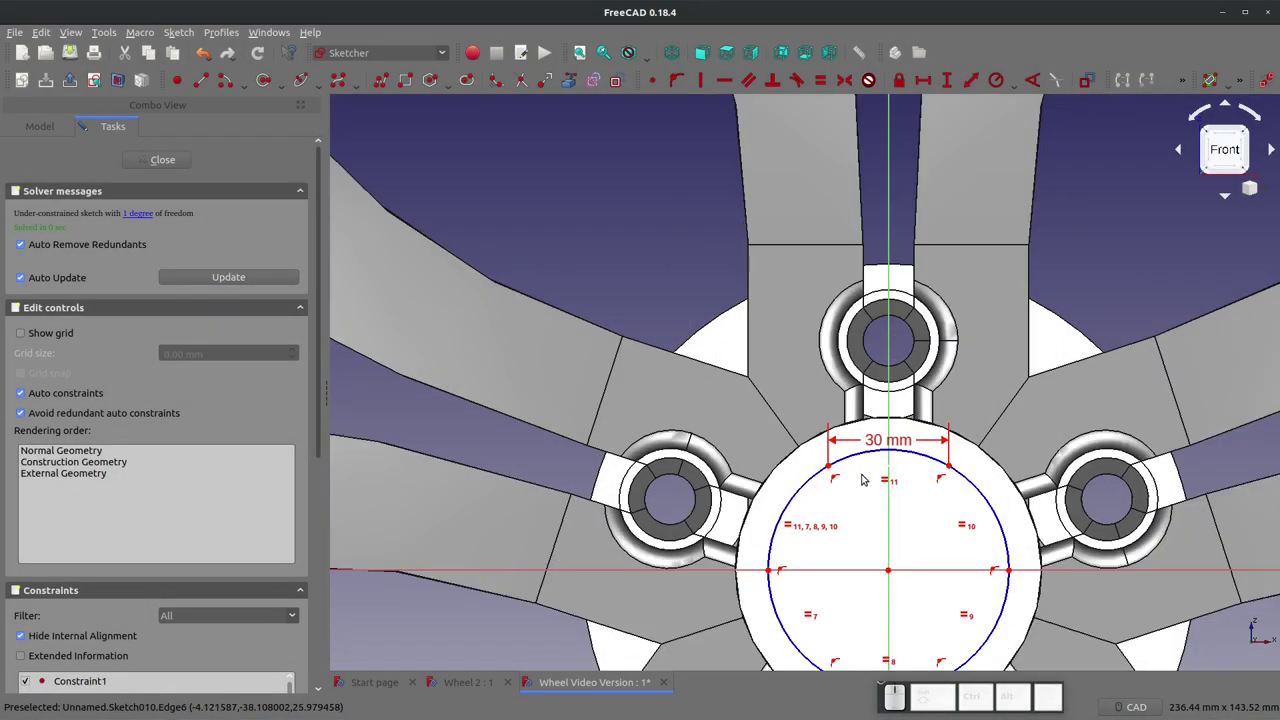
{"action": "left_click", "coordinate": [868, 466]}
{"action": "key", "text": "h"}
{"action": "scroll", "scroll_direction": "down", "scroll_amount": 3}
{"action": "scroll", "scroll_direction": "up", "scroll_amount": 3}
{"action": "left_click", "coordinate": [153, 164]}
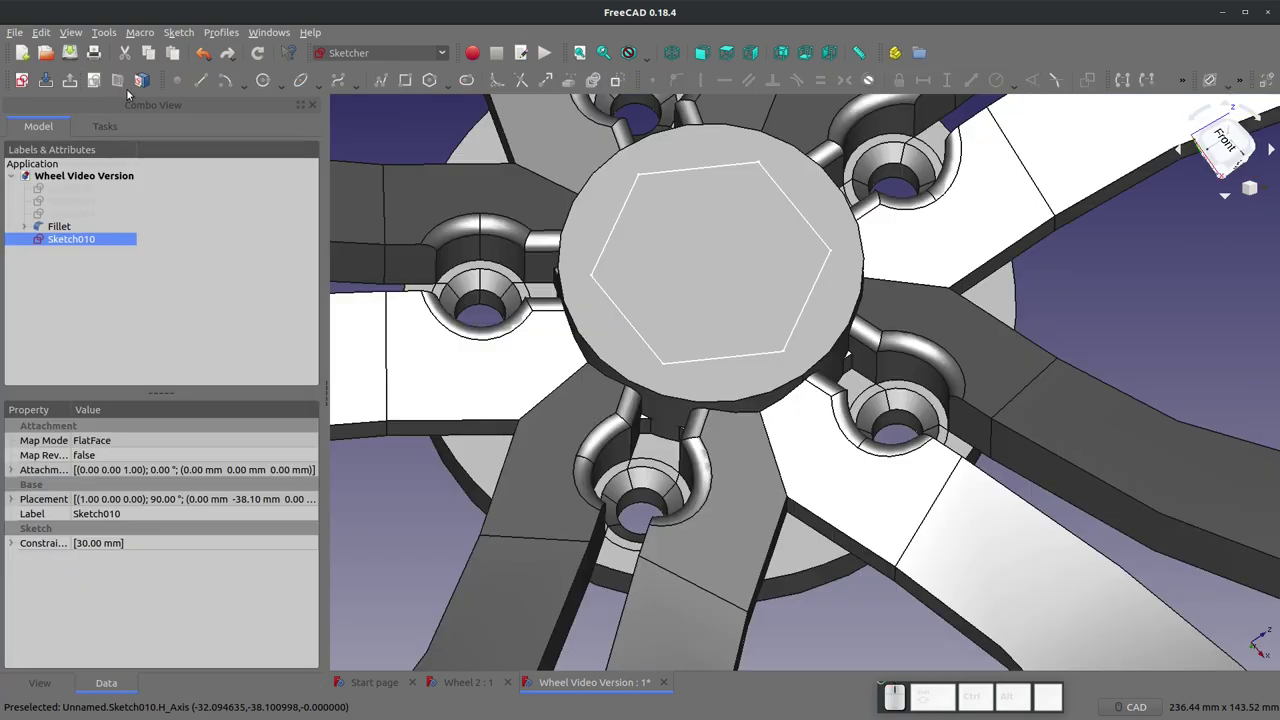
{"action": "left_click", "coordinate": [431, 58]}
{"action": "left_click", "coordinate": [400, 262]}
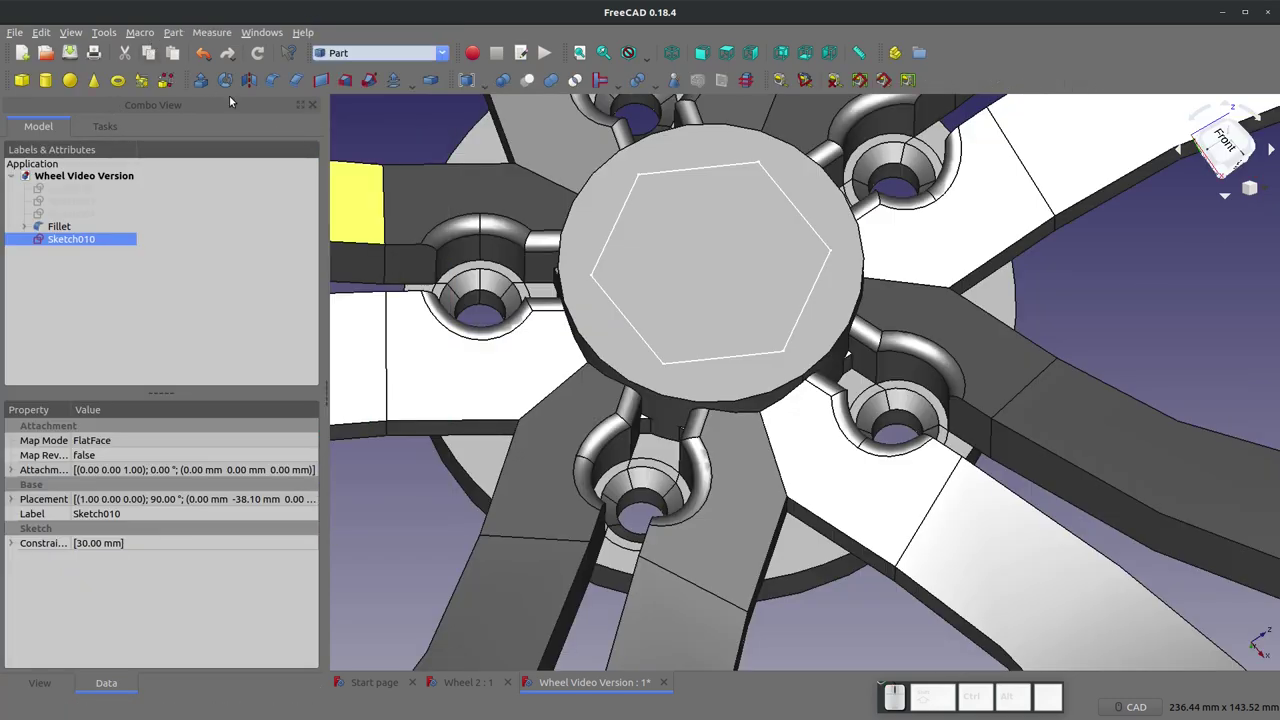
Step: Extrude the hexagon sketch 100 mm and select the resulting cut wheel solid
{"action": "left_click", "coordinate": [213, 89]}
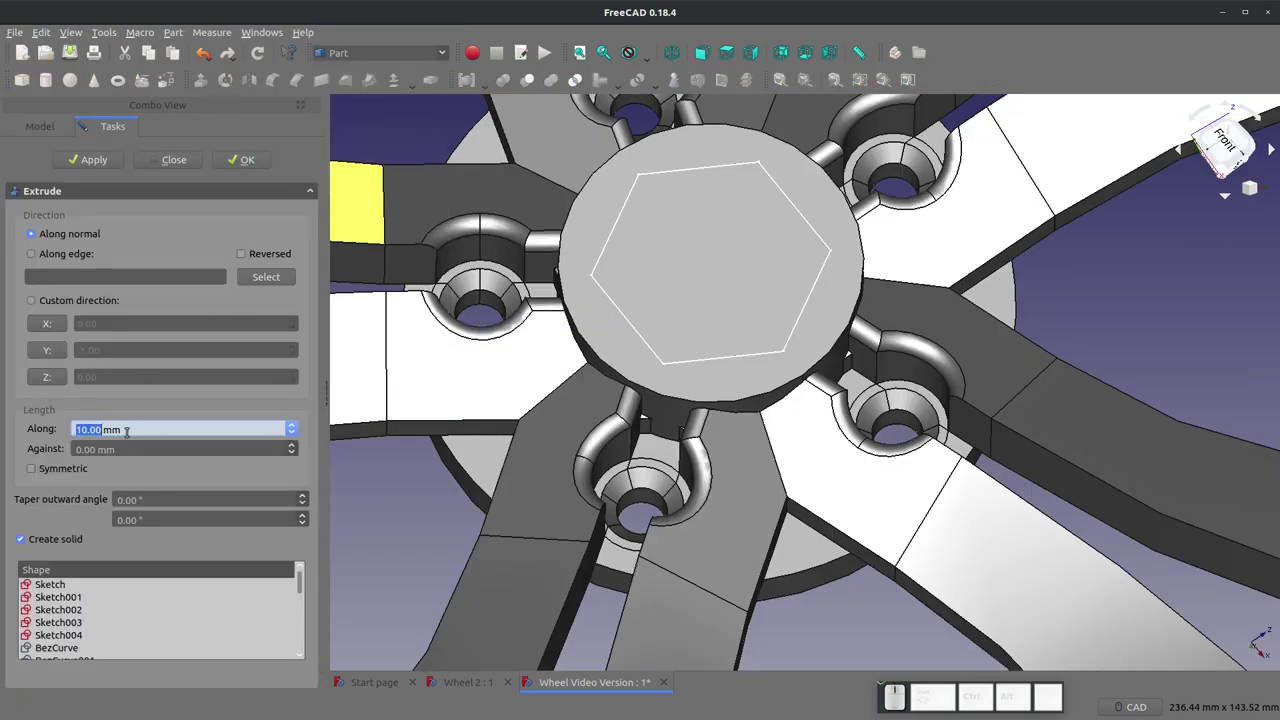
{"action": "key", "text": "KP_1"}
{"action": "key", "text": "KP_0"}
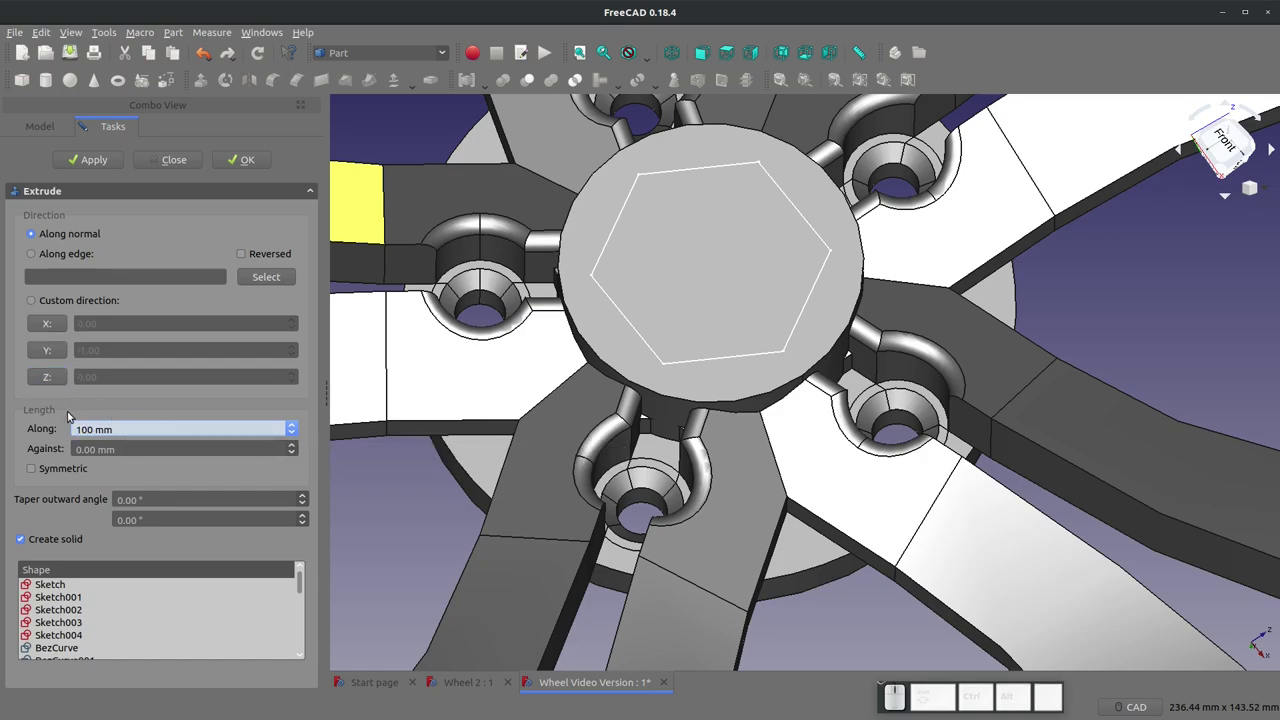
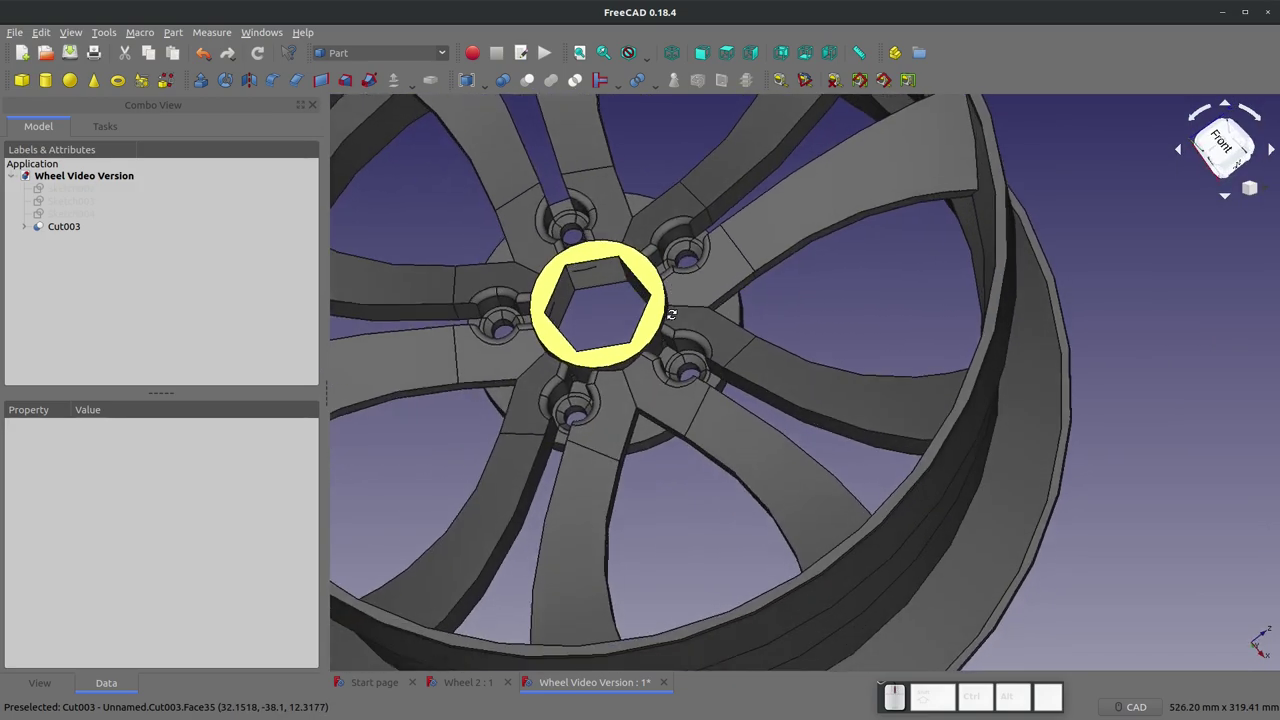
{"action": "scroll", "scroll_direction": "down", "scroll_amount": 3}
{"action": "scroll", "scroll_direction": "up", "scroll_amount": 3}
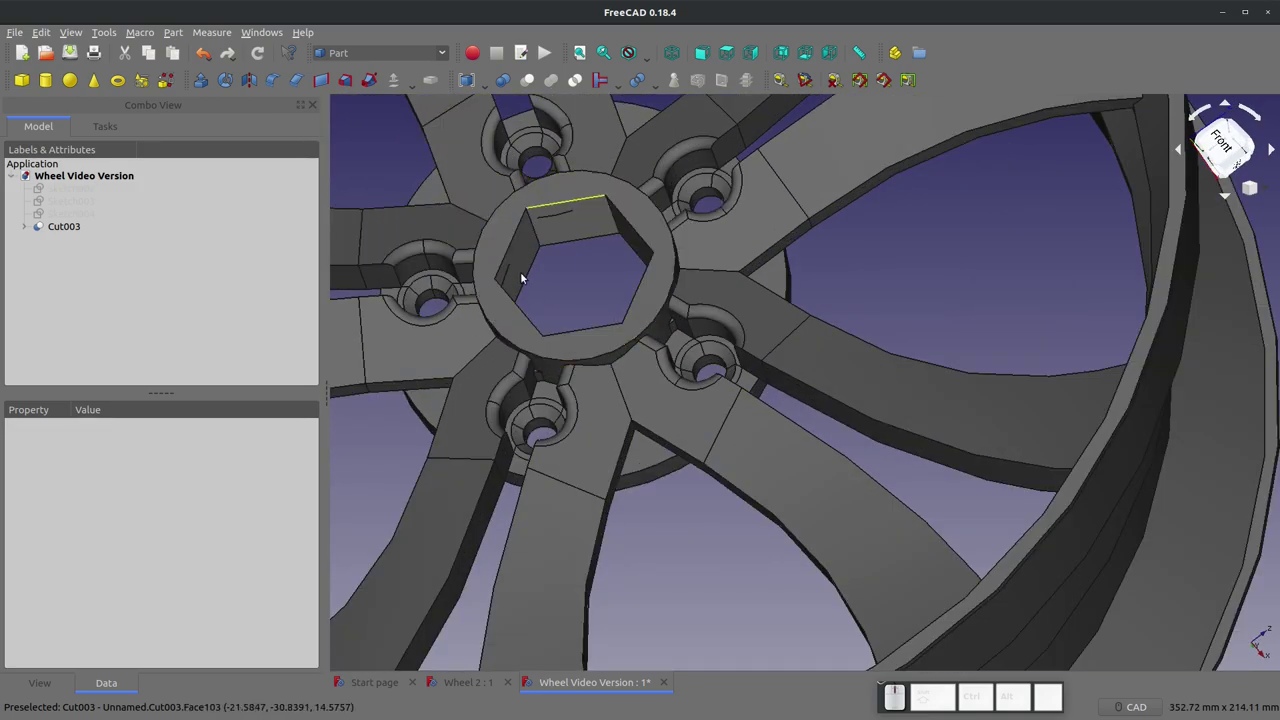
{"action": "left_click", "coordinate": [551, 205]}
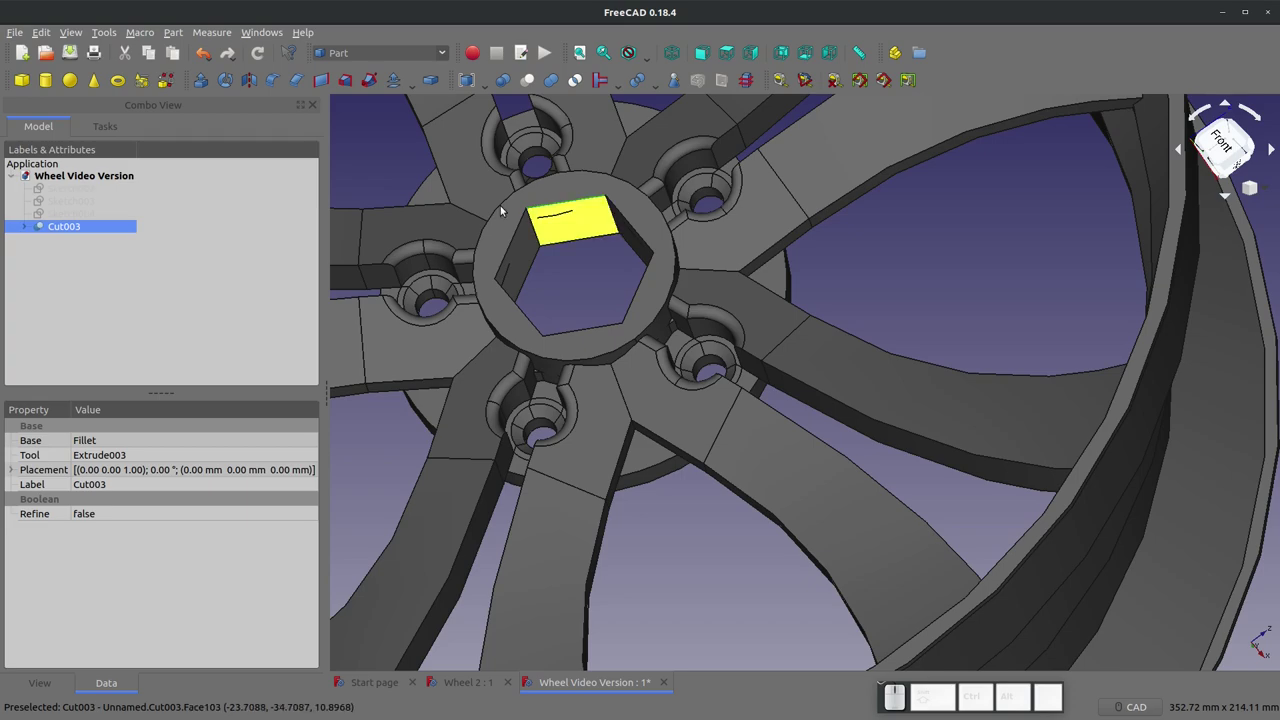
Step: Add the hexagon hole's six front edges to a 1 mm chamfer on Cut003
{"action": "left_click", "coordinate": [297, 83]}
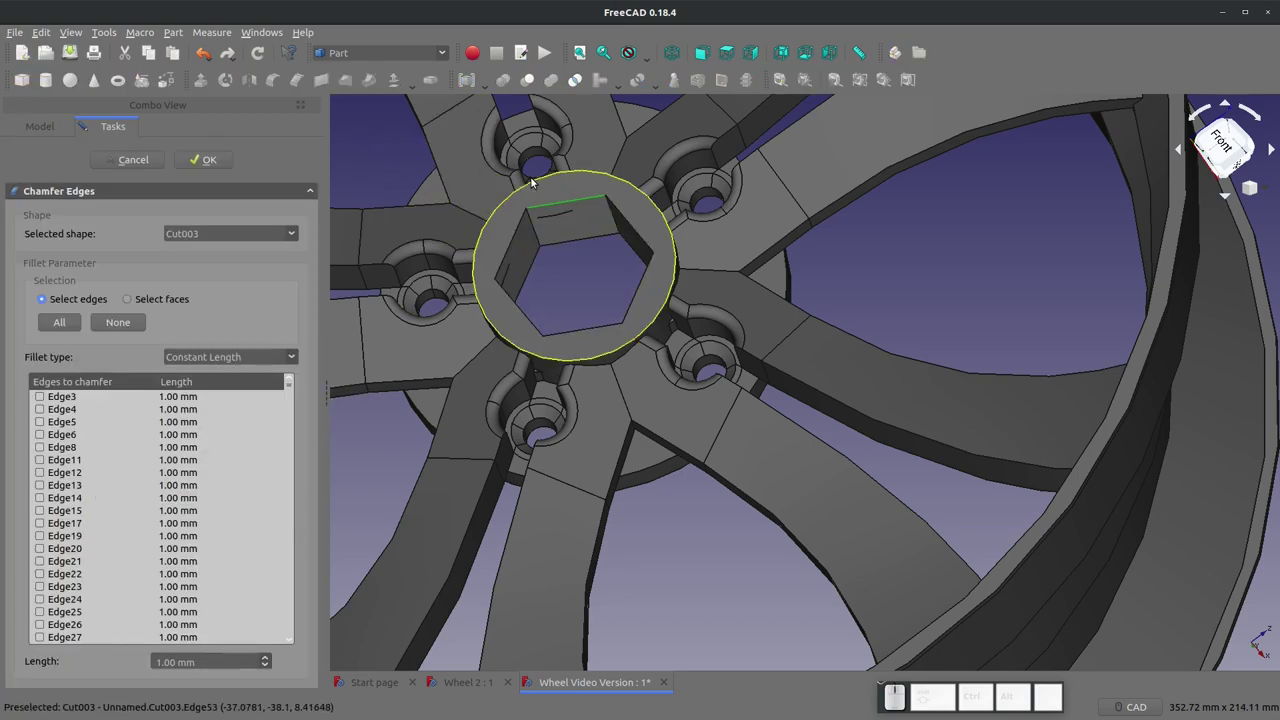
{"action": "scroll", "scroll_direction": "up", "scroll_amount": 3}
{"action": "left_click", "coordinate": [470, 279]}
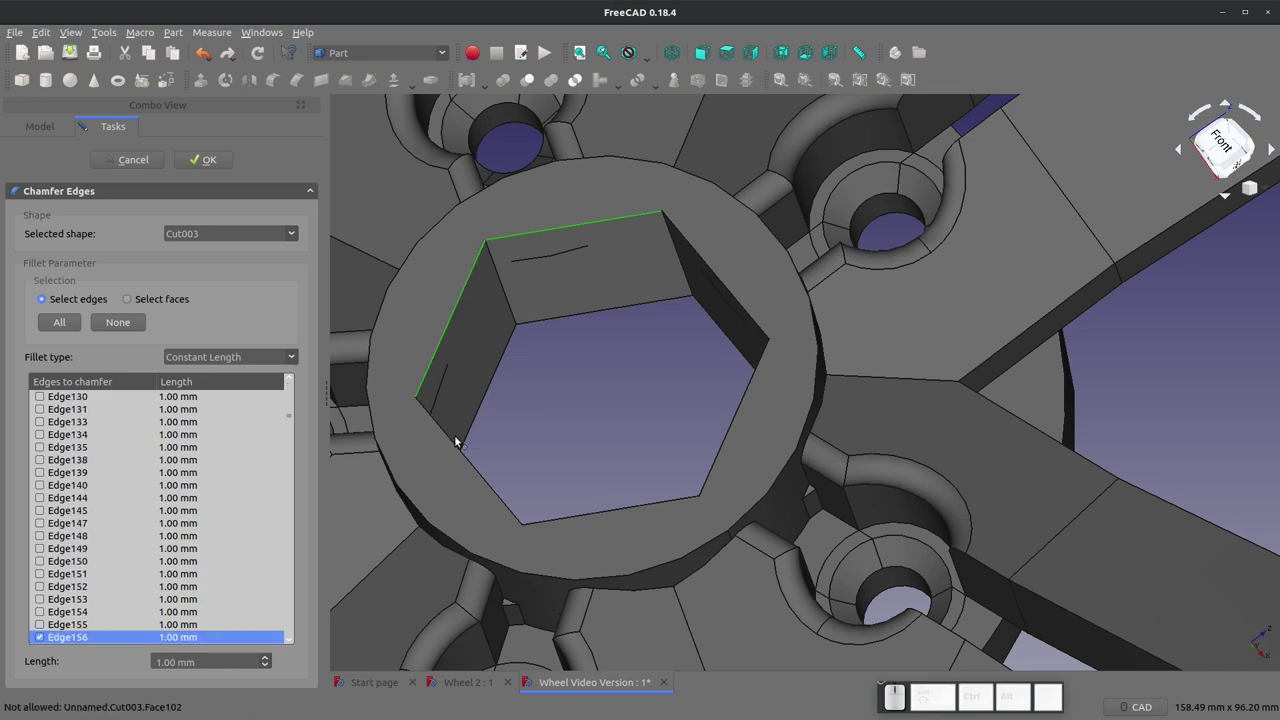
{"action": "left_click", "coordinate": [458, 443]}
{"action": "left_click", "coordinate": [579, 515]}
{"action": "left_click", "coordinate": [712, 470]}
{"action": "left_click", "coordinate": [743, 307]}
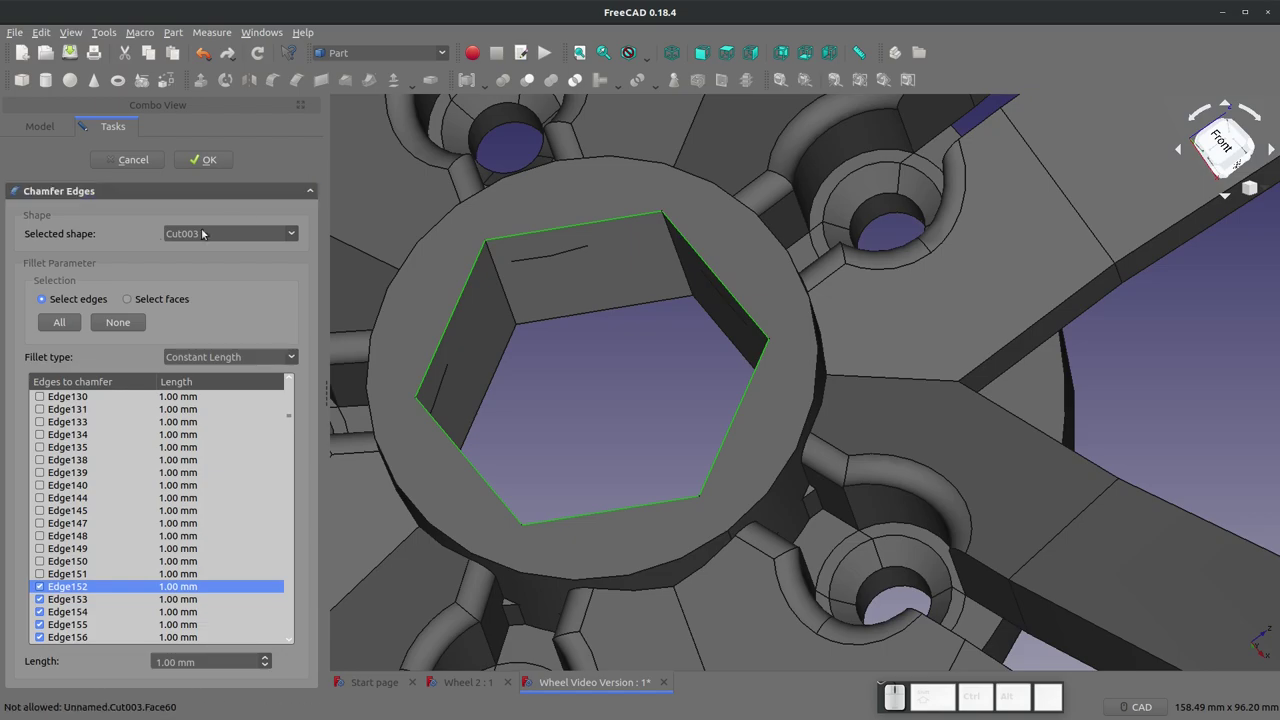
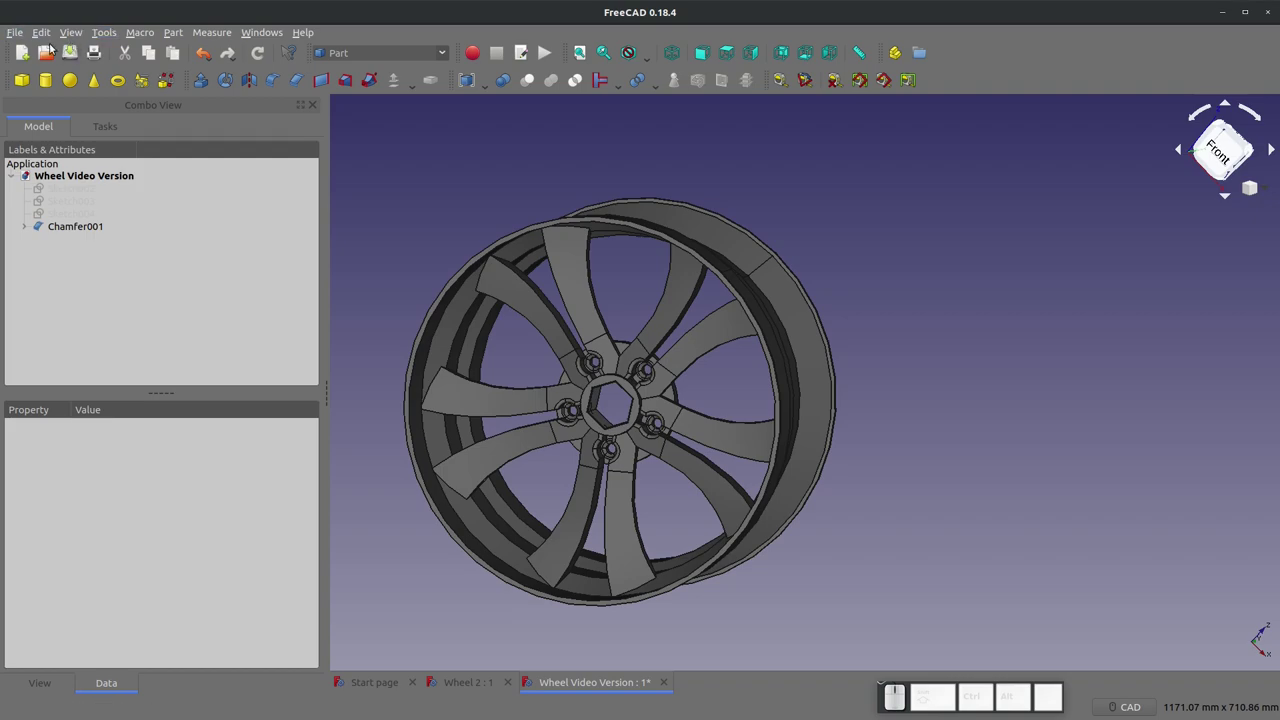
{"action": "scroll", "scroll_direction": "up", "scroll_amount": 3}
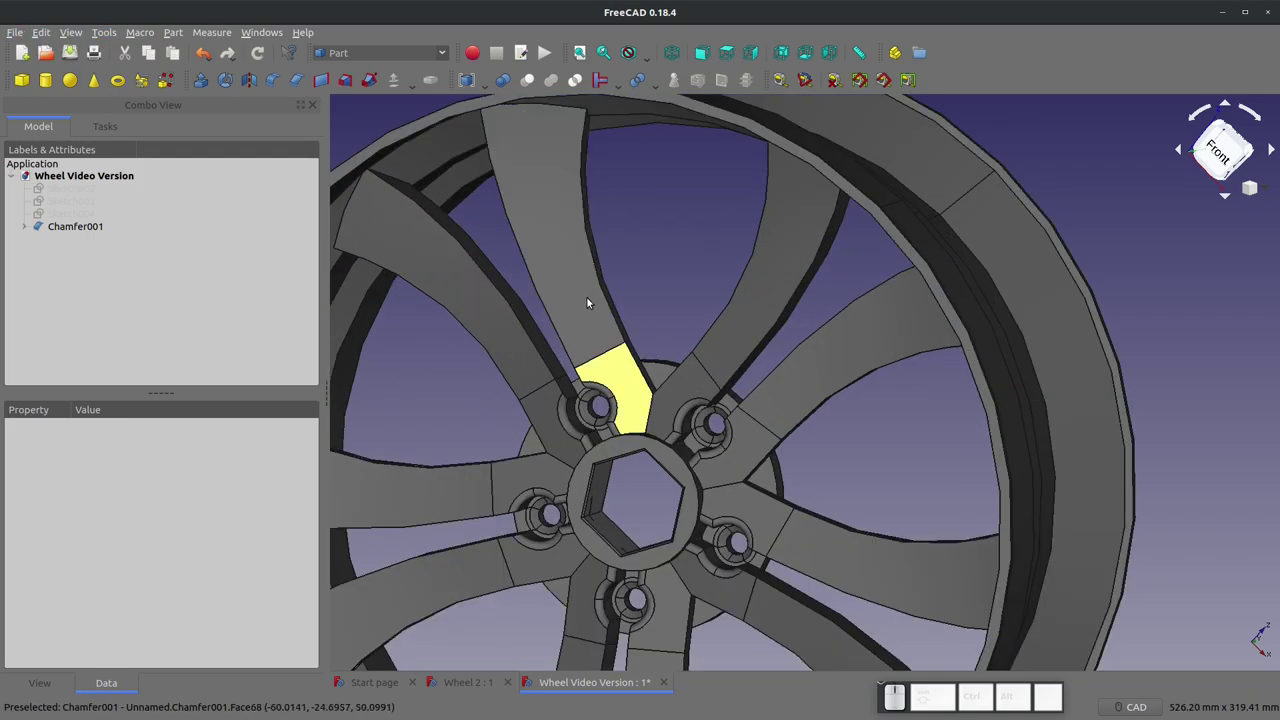
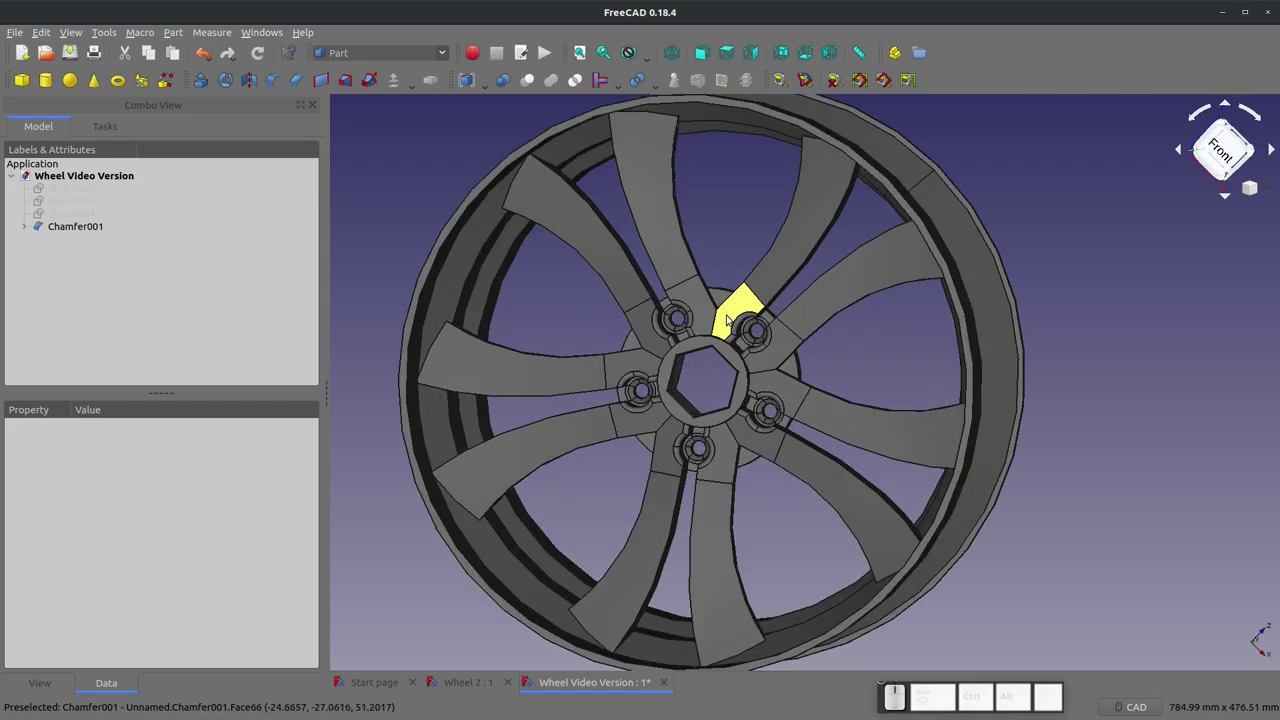
{"action": "scroll", "scroll_direction": "down", "scroll_amount": 3}
{"action": "middle_click", "coordinate": [688, 290]}
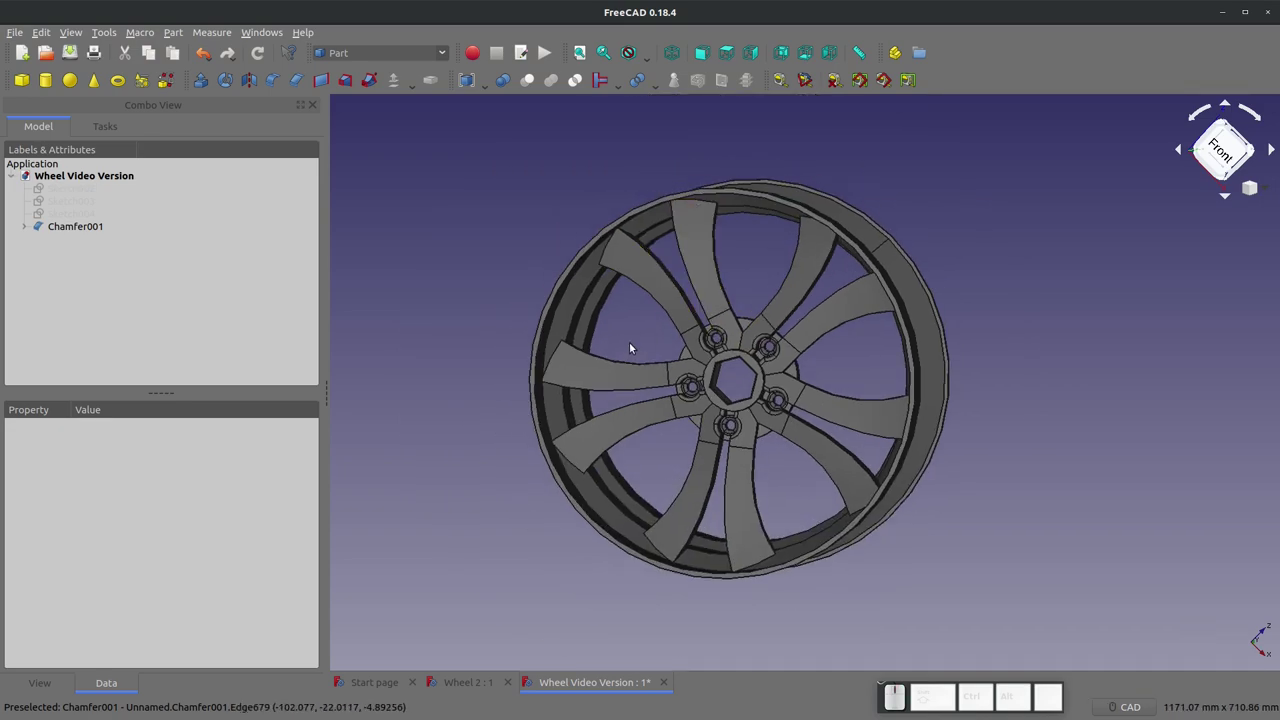
{"action": "scroll", "scroll_direction": "up", "scroll_amount": 3}
{"action": "left_click", "coordinate": [22, 35]}
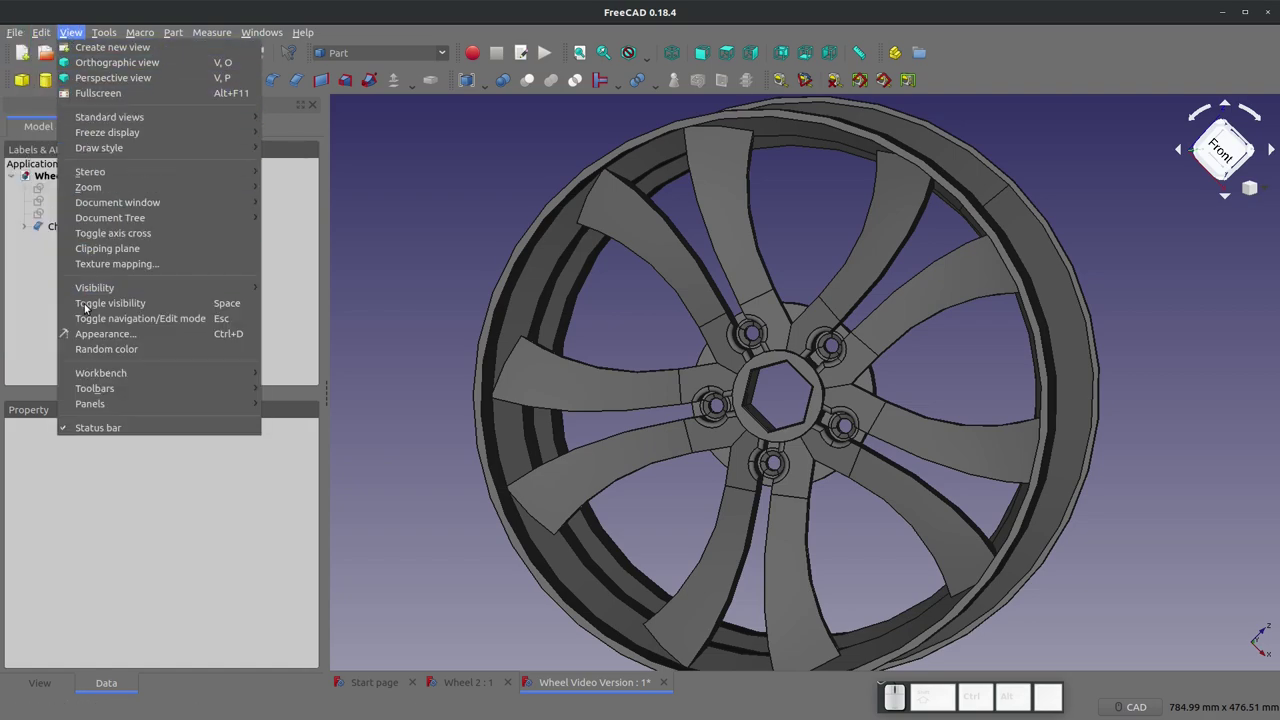
{"action": "left_click", "coordinate": [89, 334]}
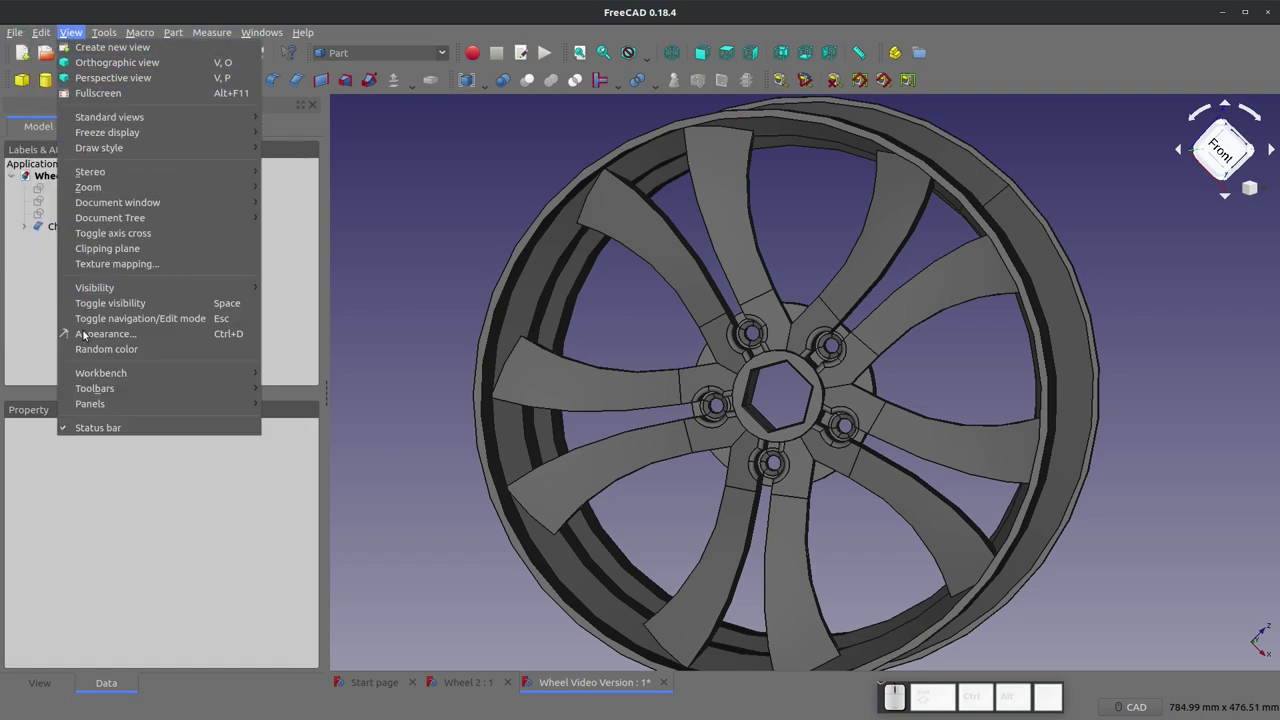
{"action": "left_click", "coordinate": [378, 271]}
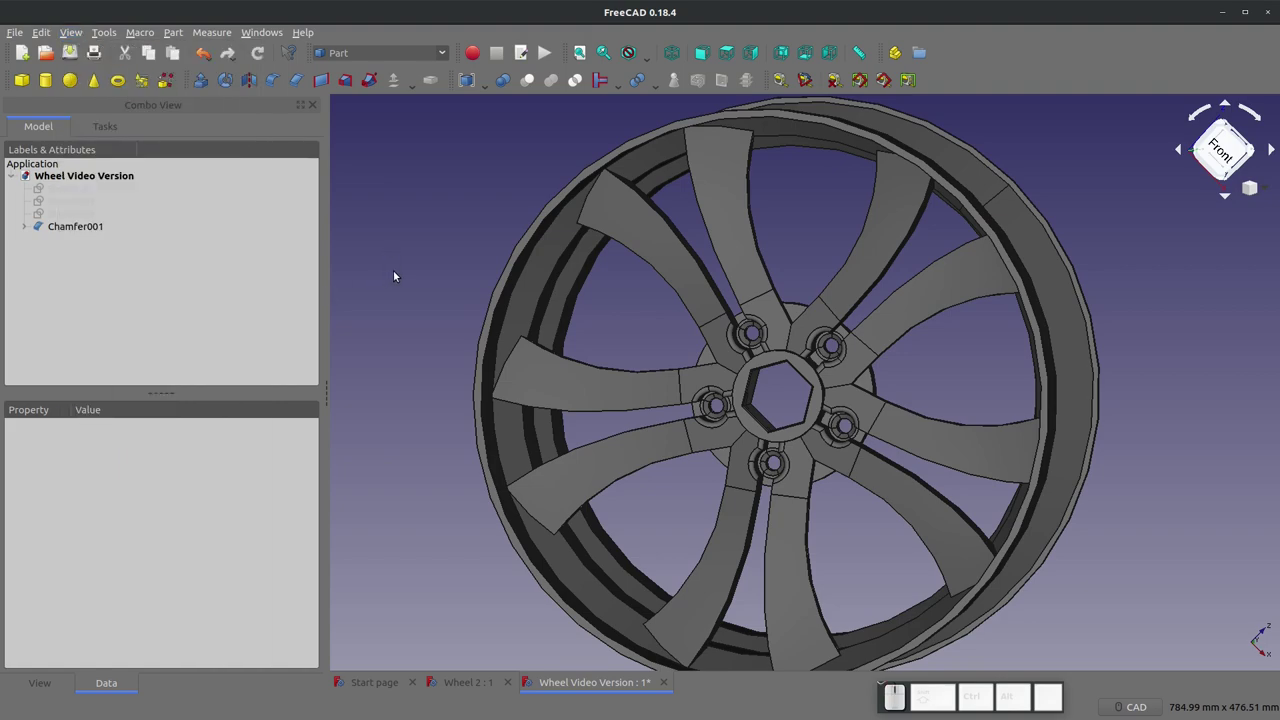
{"action": "scroll", "scroll_direction": "down", "scroll_amount": 3}
{"action": "middle_click", "coordinate": [867, 404]}
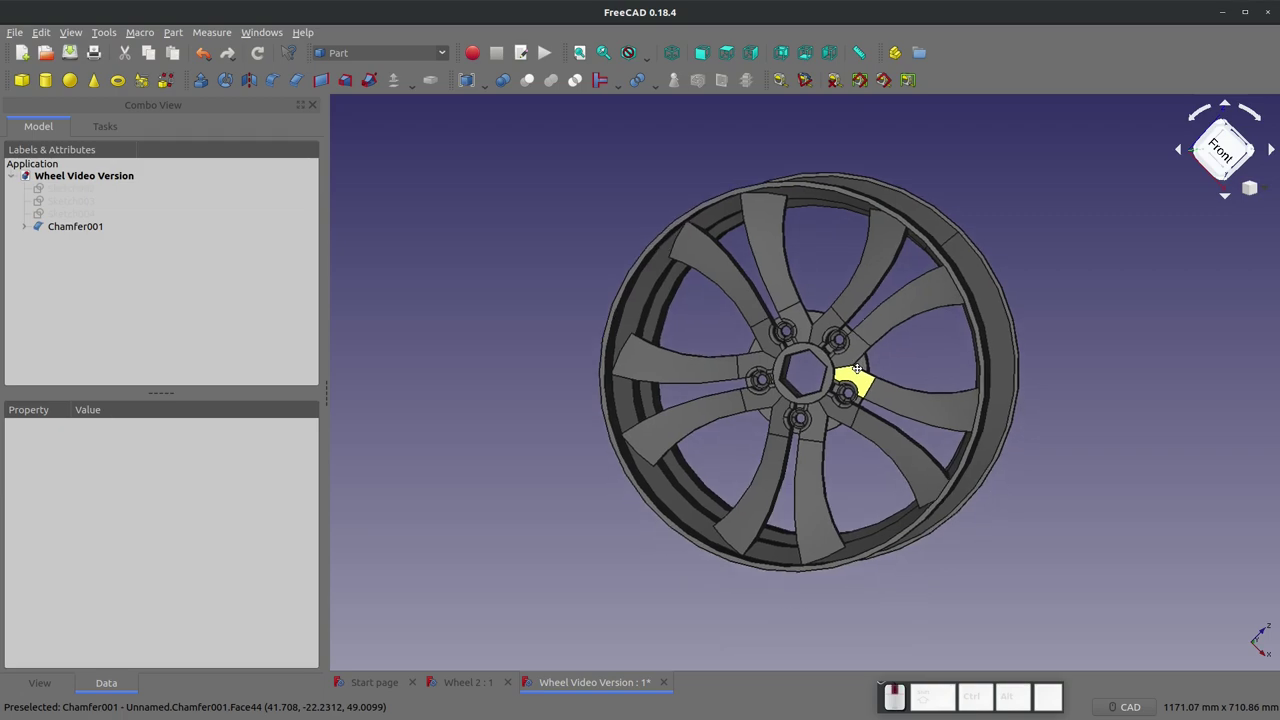